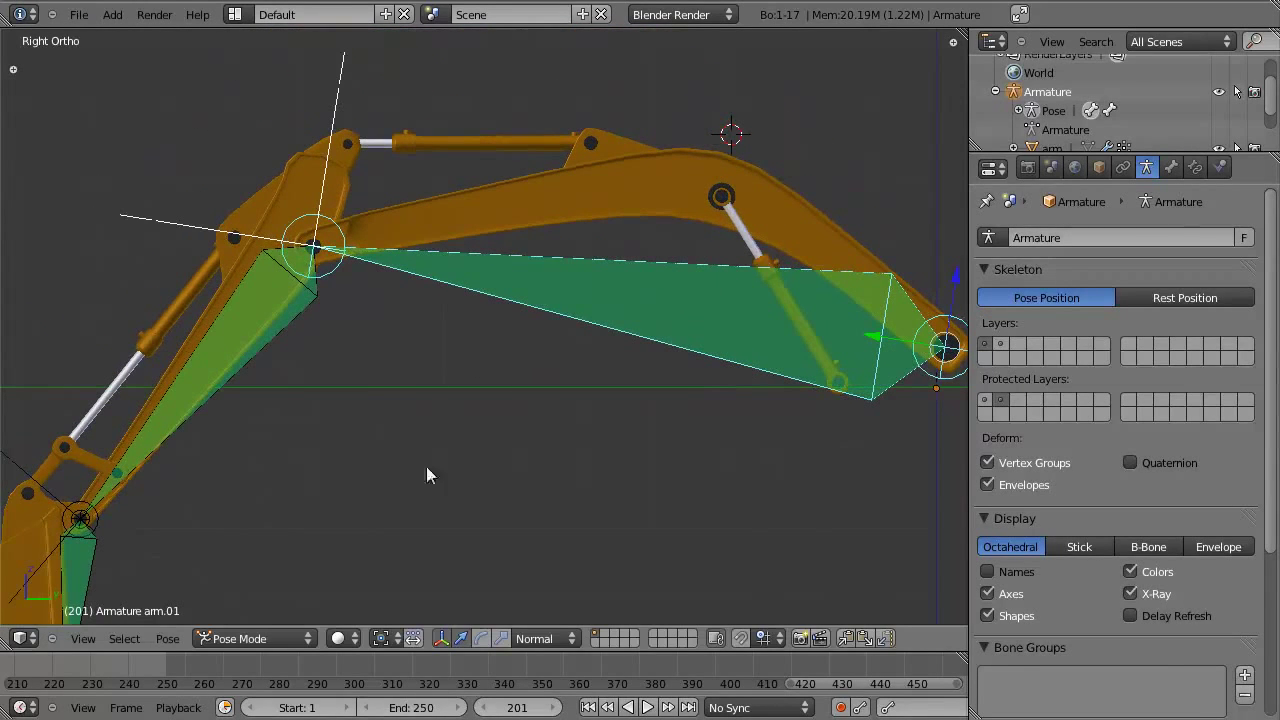
Rotate arm.01 to test its Limit Rotation X range of -15° to 30°, then cancel back to the original pose.
{"action": "key", "text": "r"}
{"action": "middle_click", "coordinate": [442, 343]}
{"action": "right_click", "coordinate": [430, 347]}
{"action": "middle_click", "coordinate": [425, 418]}
{"action": "key", "text": "r"}
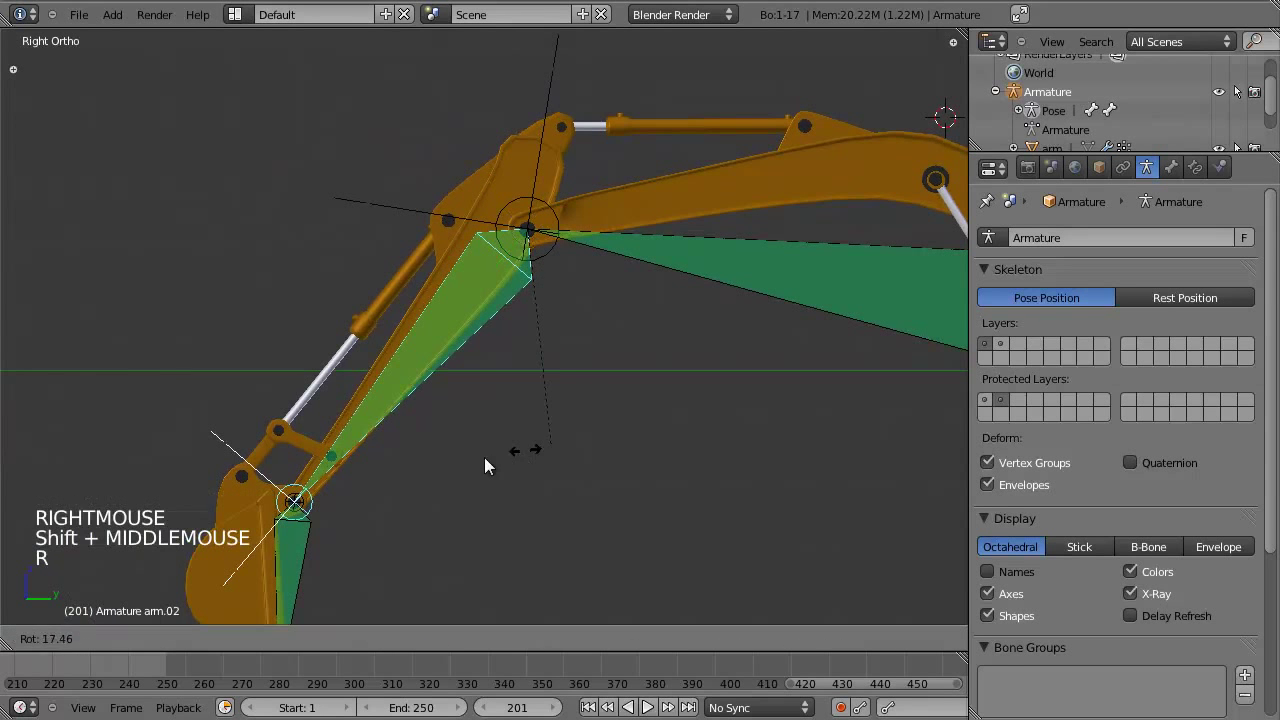
{"action": "key", "text": "r"}
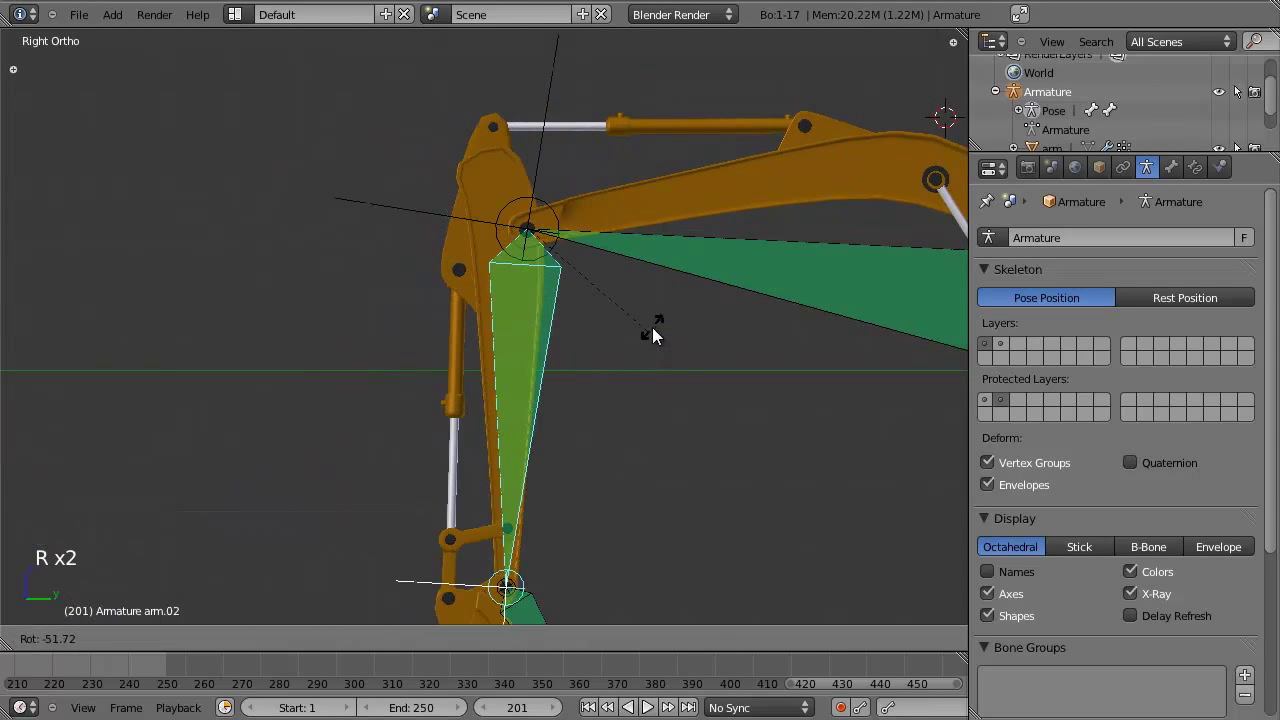
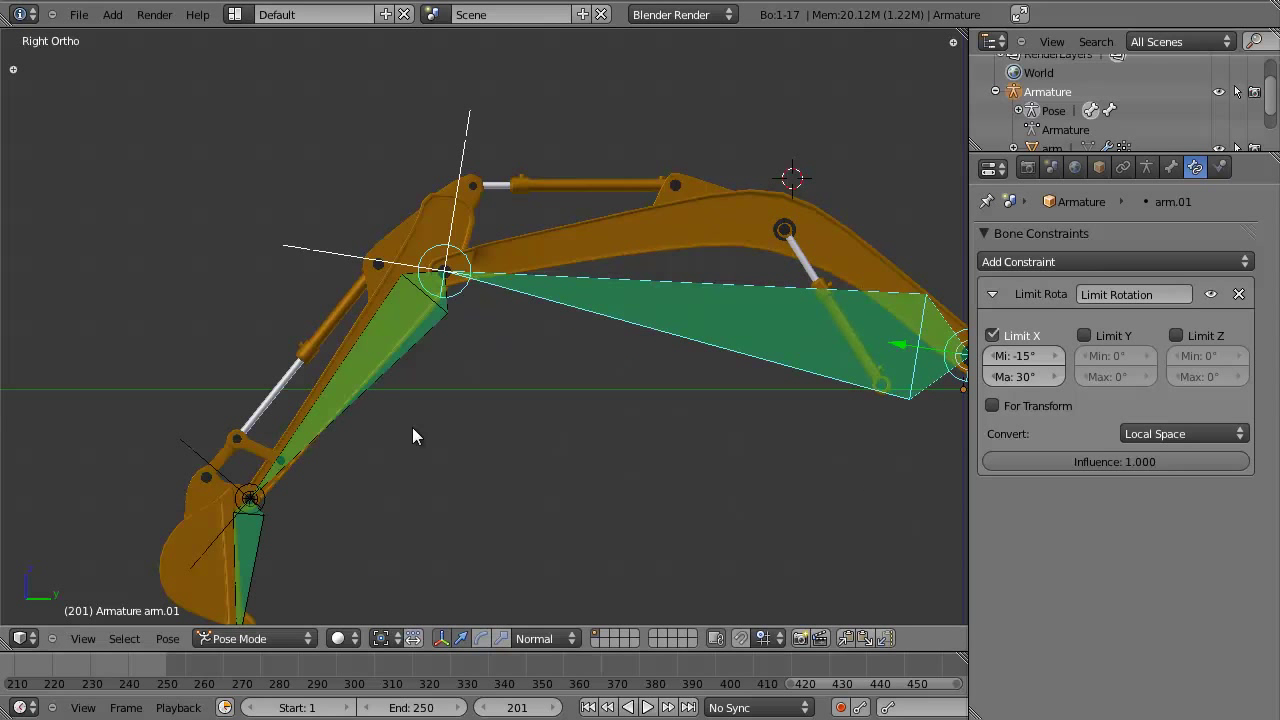
Rotate arm_bucket to test its Limit Rotation X range of -50° to 45°, then cancel the rotation.
{"action": "right_click", "coordinate": [384, 386]}
{"action": "middle_click", "coordinate": [381, 441]}
{"action": "key", "text": "a"}
{"action": "right_click", "coordinate": [284, 460]}
{"action": "middle_click", "coordinate": [361, 441]}
{"action": "scroll", "scroll_direction": "up", "scroll_amount": 3}
{"action": "key", "text": "r"}
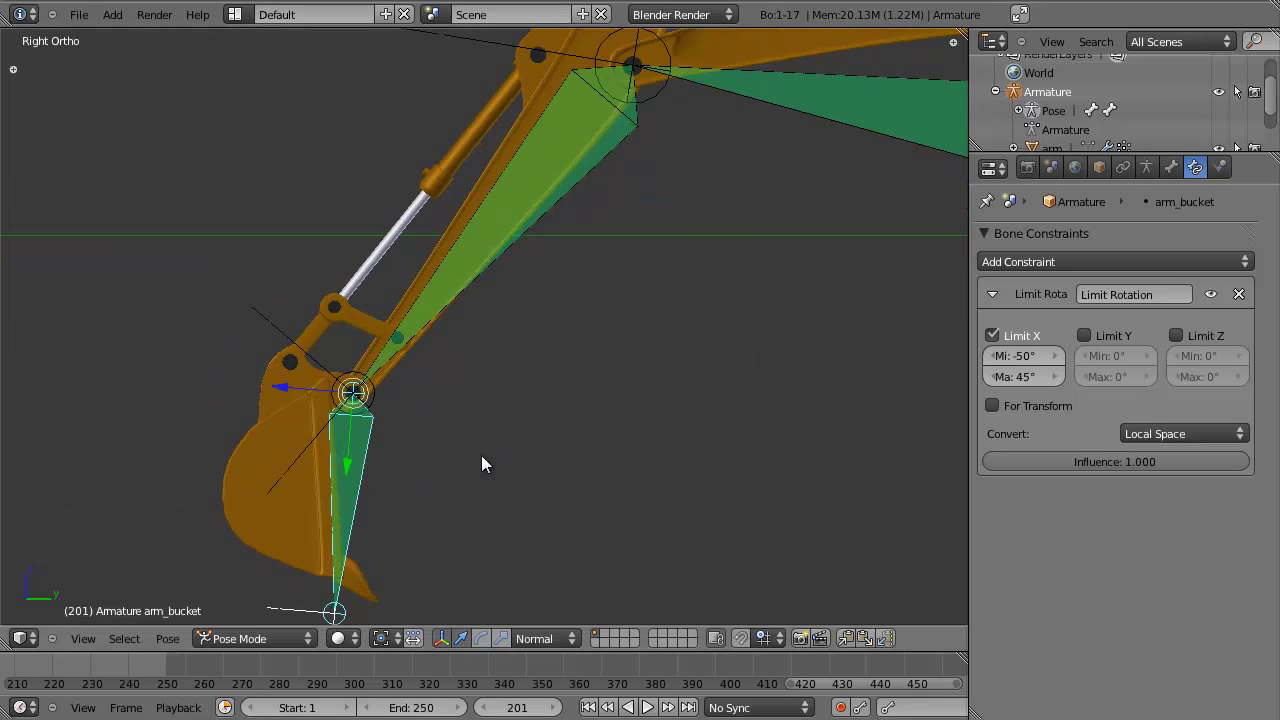
{"action": "key", "text": "r"}
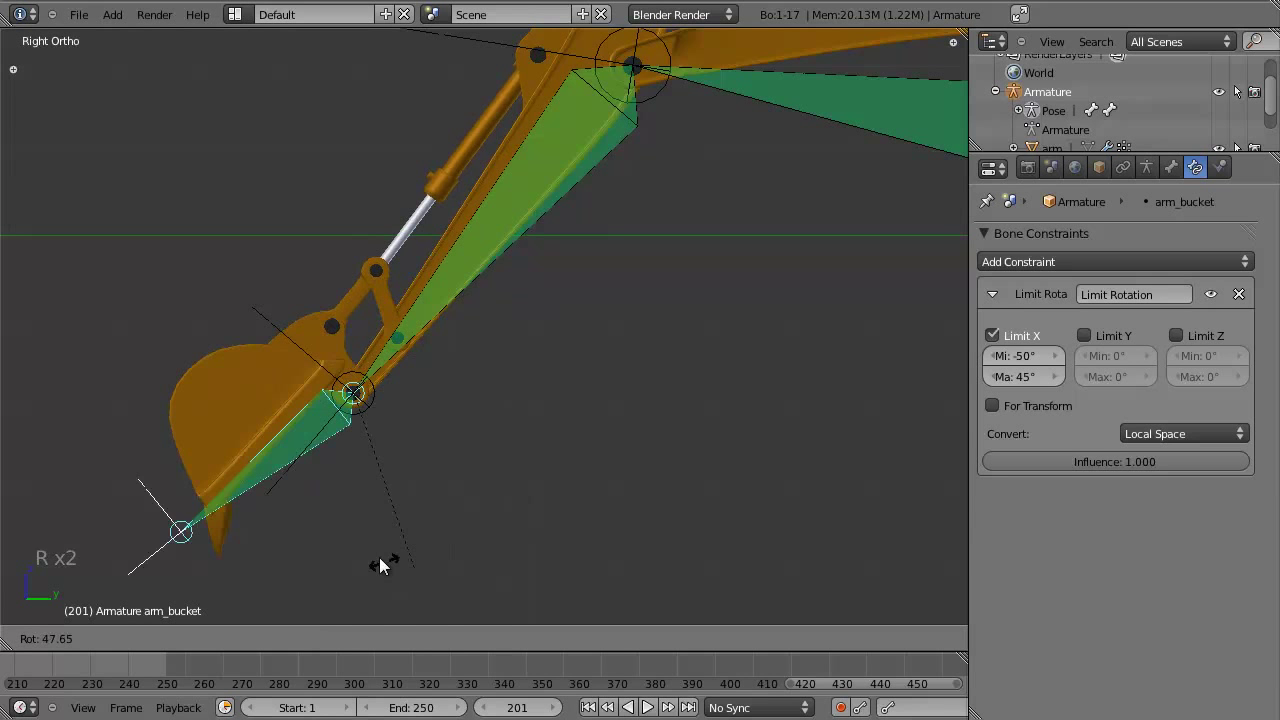
{"action": "scroll", "scroll_direction": "down", "scroll_amount": 3}
{"action": "key", "text": "a"}
Orbit around the arm to inspect it and show the armature's skeleton settings.
{"action": "middle_click", "coordinate": [506, 354]}
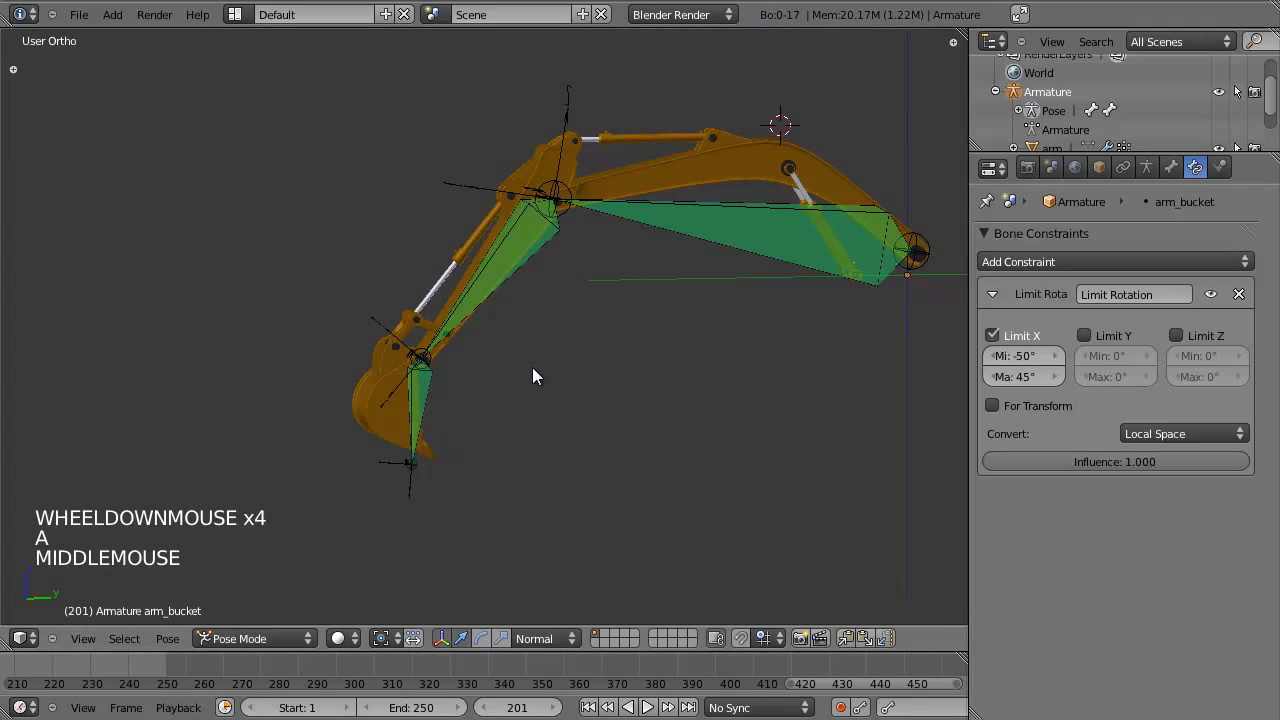
{"action": "middle_click", "coordinate": [606, 345]}
{"action": "scroll", "scroll_direction": "up", "scroll_amount": 3}
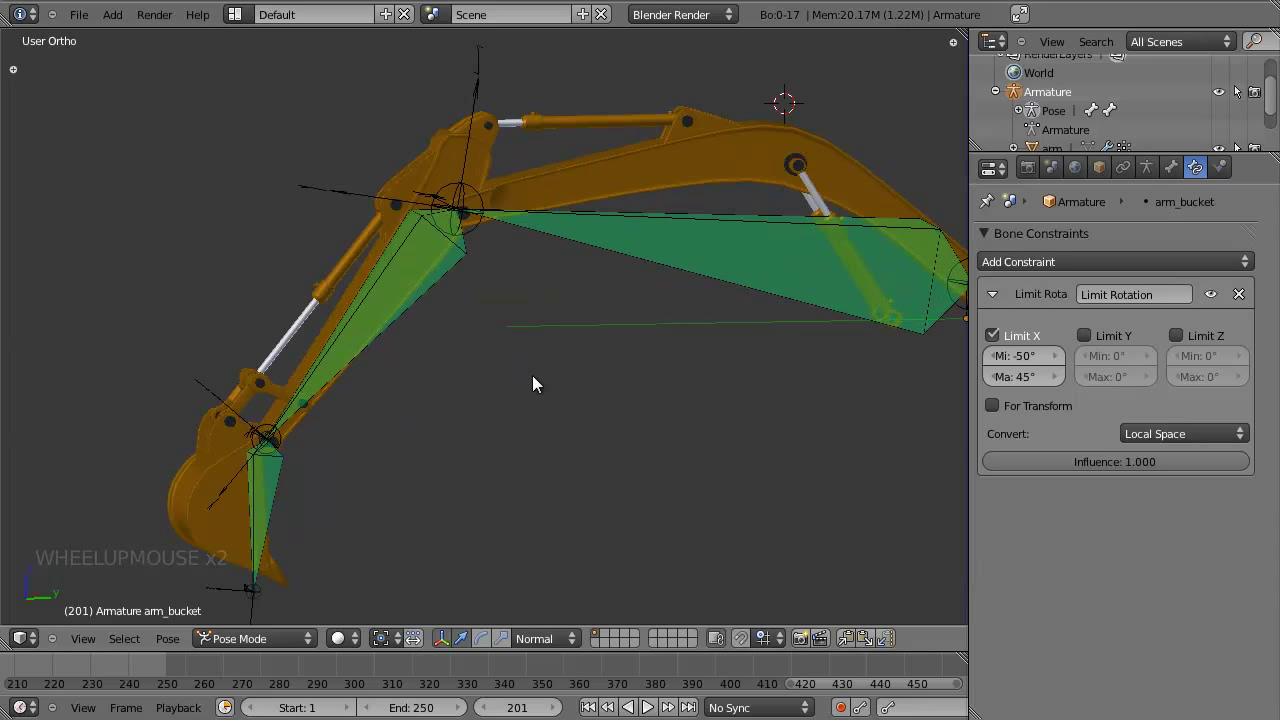
{"action": "middle_click", "coordinate": [586, 361]}
{"action": "middle_click", "coordinate": [462, 408]}
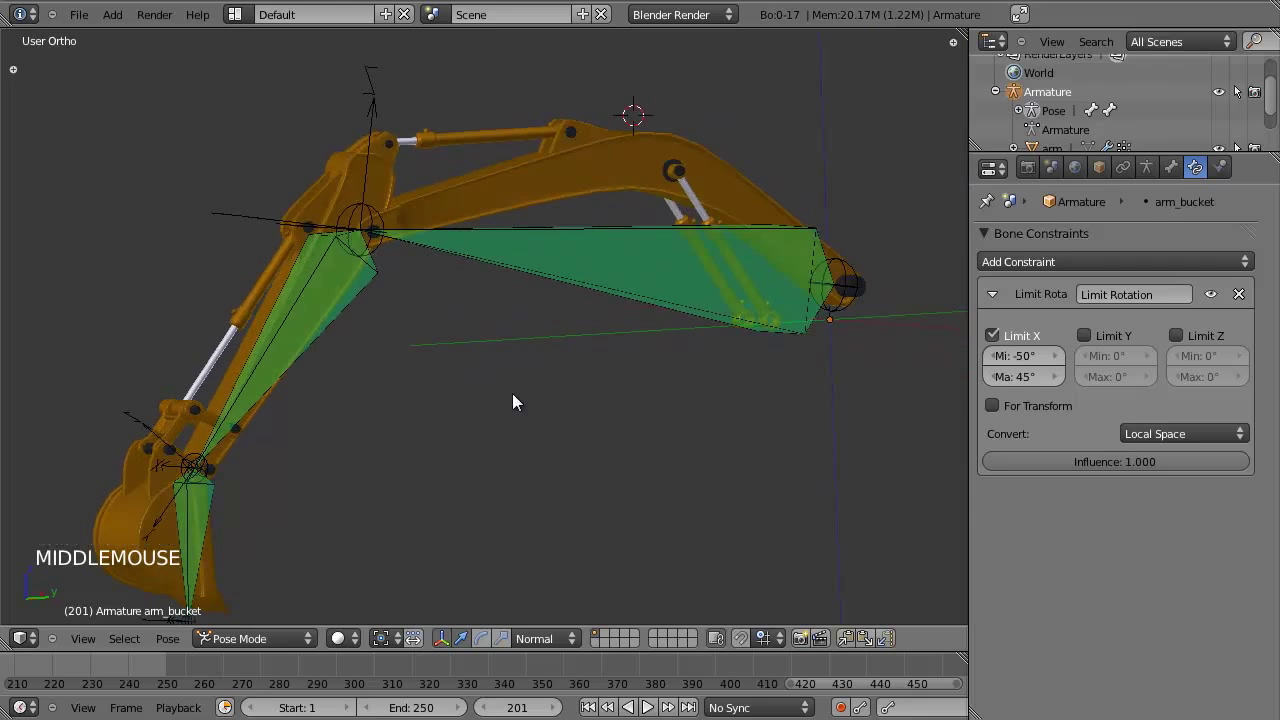
{"action": "left_click", "coordinate": [1156, 165]}
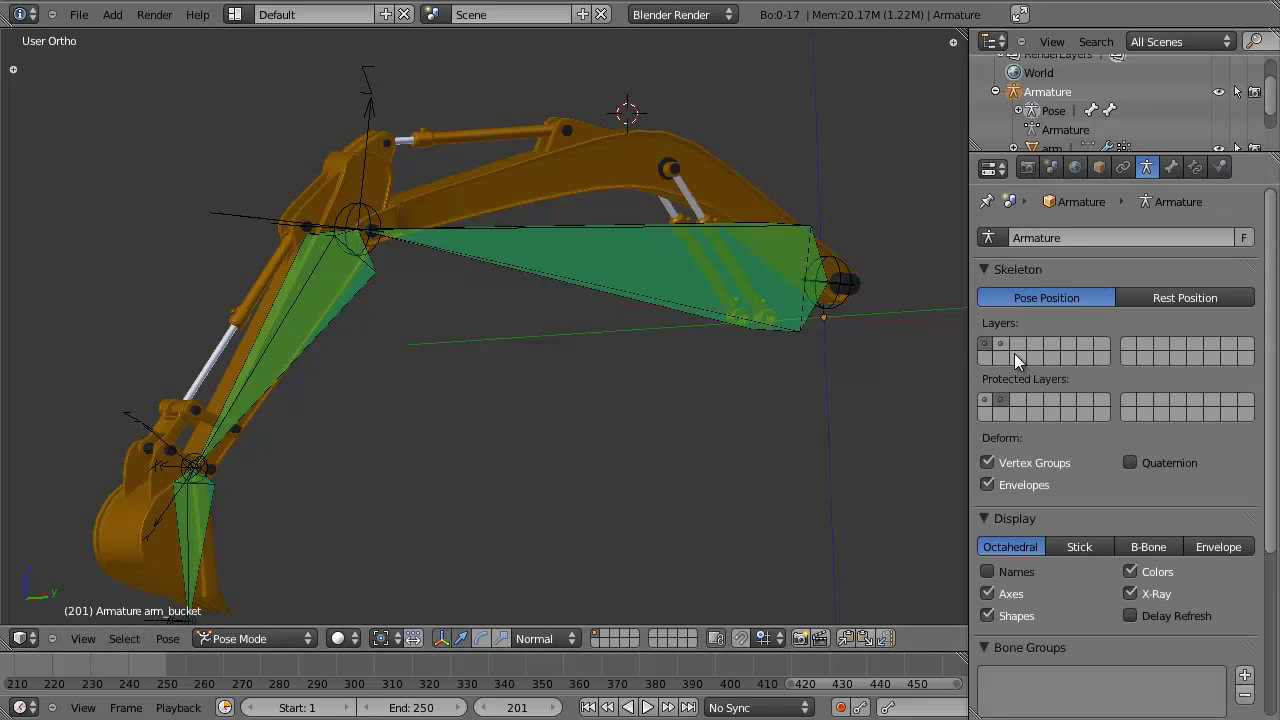
Frame the boom in a side view with the model shown as wireframe.
{"action": "left_click", "coordinate": [1011, 350]}
{"action": "scroll", "scroll_direction": "down", "scroll_amount": 3}
{"action": "middle_click", "coordinate": [654, 365]}
{"action": "scroll", "scroll_direction": "up", "scroll_amount": 3}
{"action": "middle_click", "coordinate": [470, 369]}
{"action": "middle_click", "coordinate": [495, 340]}
{"action": "middle_click", "coordinate": [557, 351]}
{"action": "key", "text": "KP_3"}
{"action": "middle_click", "coordinate": [592, 332]}
{"action": "scroll", "scroll_direction": "up", "scroll_amount": 3}
{"action": "middle_click", "coordinate": [530, 326]}
Select the piston bone and toggle between wireframe and solid shading to inspect it.
{"action": "right_click", "coordinate": [536, 372]}
{"action": "key", "text": "z"}
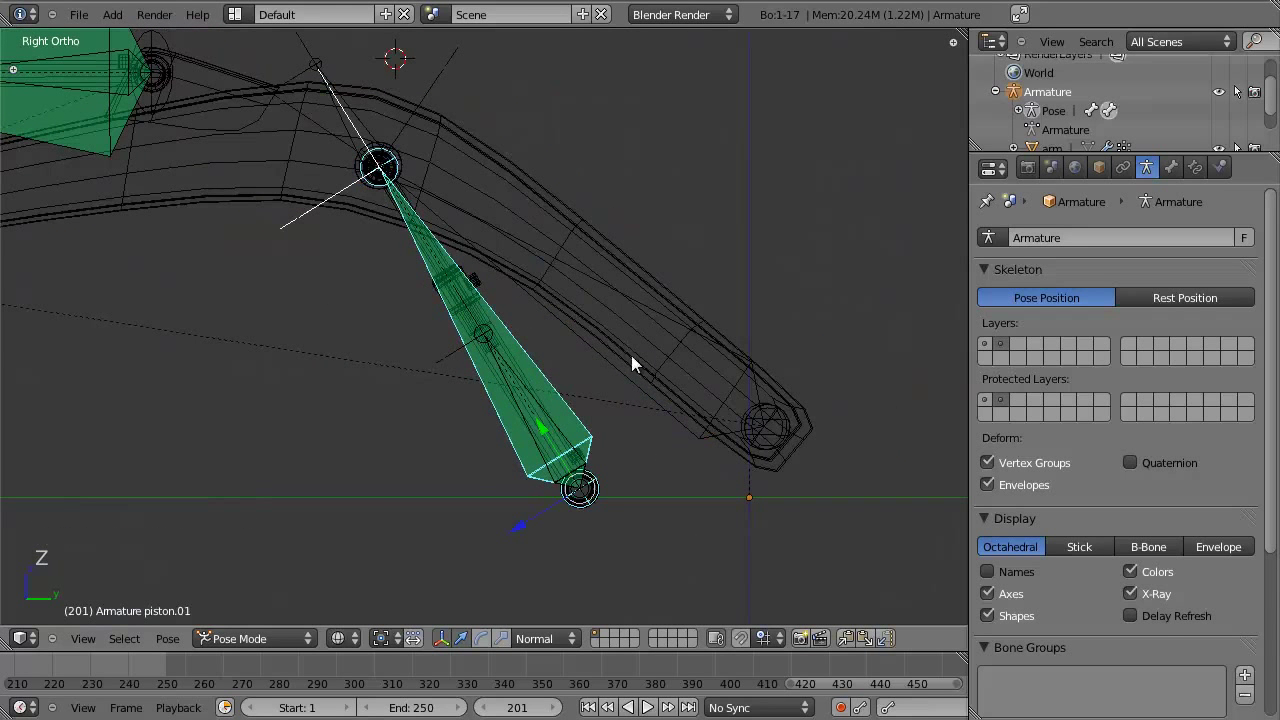
{"action": "key", "text": "z"}
{"action": "key", "text": "z"}
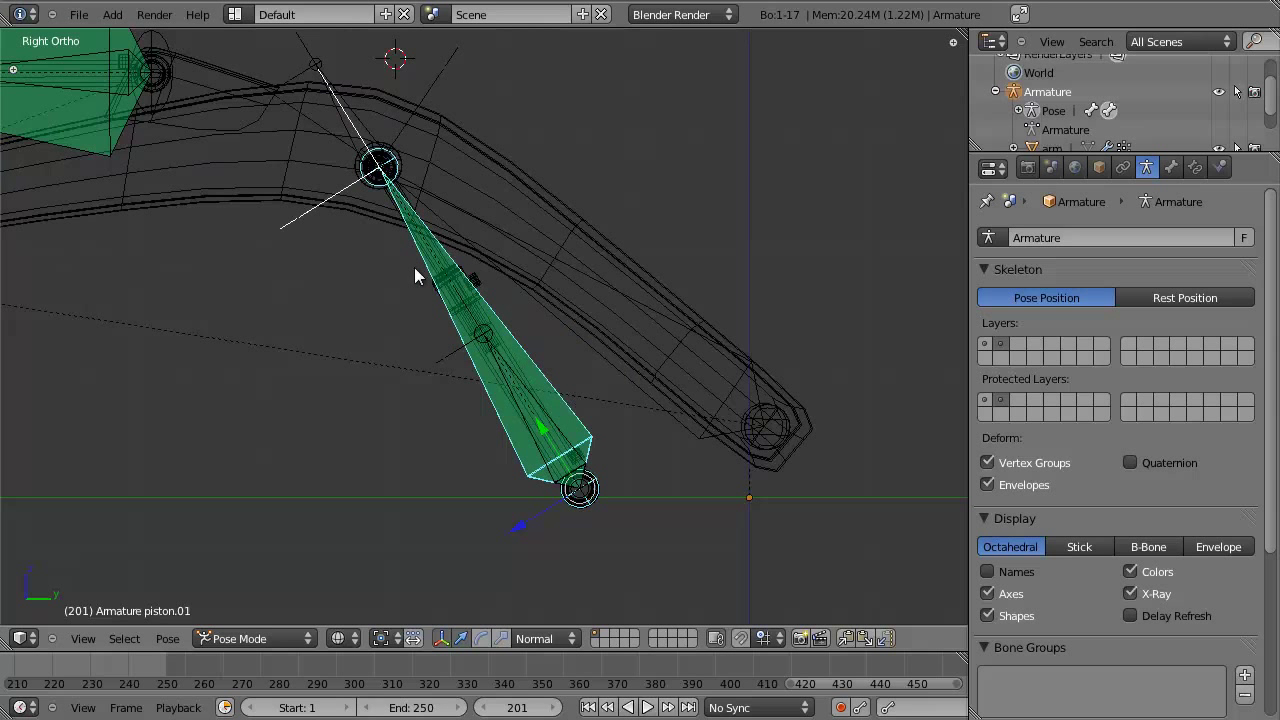
{"action": "middle_click", "coordinate": [431, 277]}
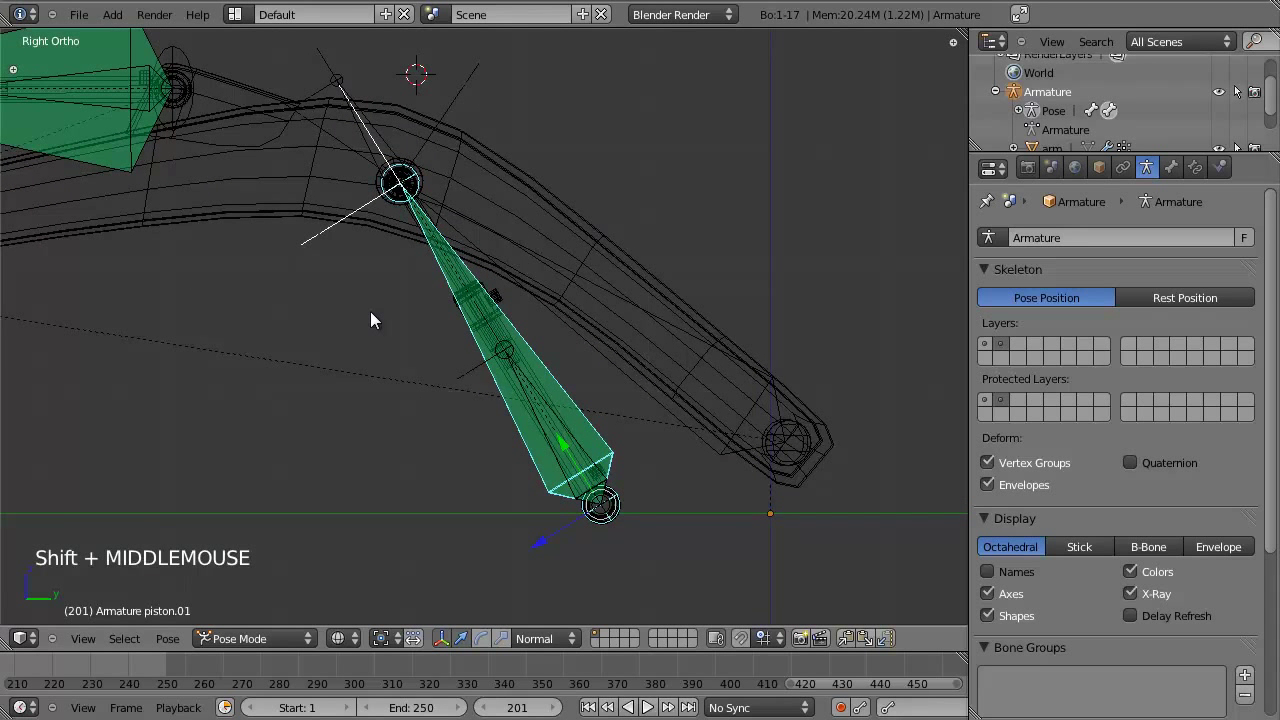
{"action": "key", "text": "z"}
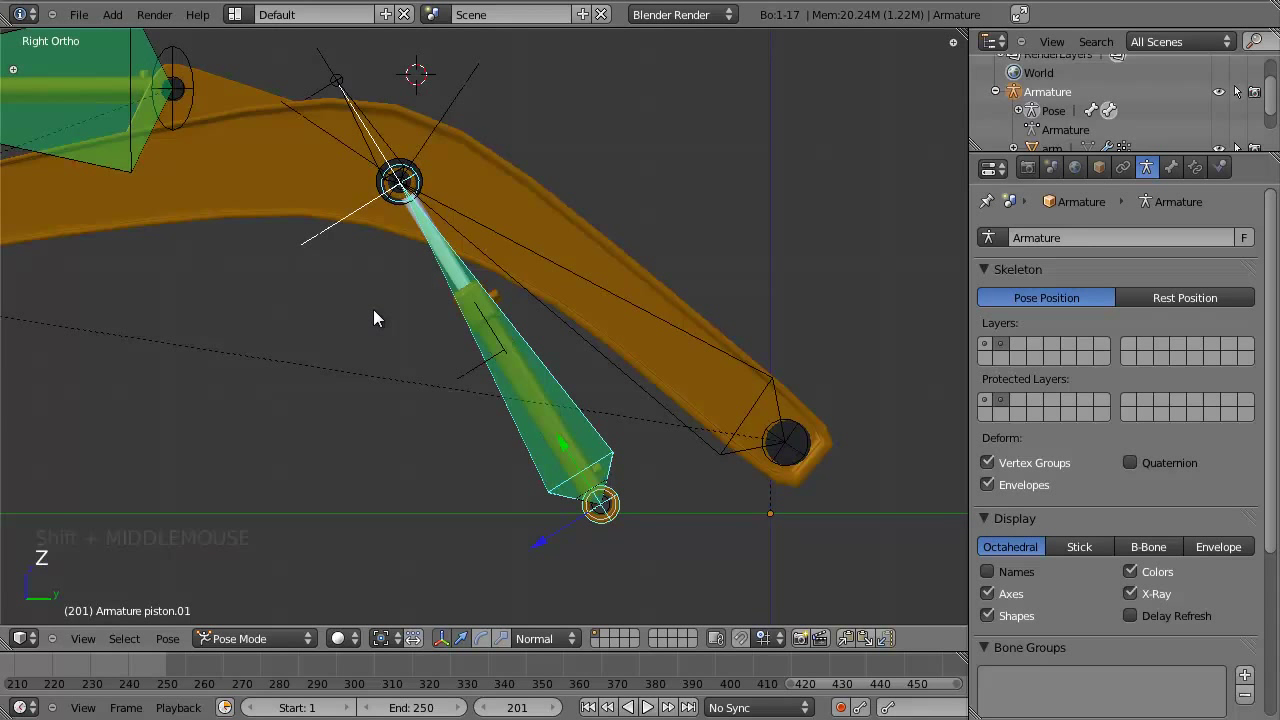
{"action": "middle_click", "coordinate": [383, 289]}
{"action": "key", "text": "z"}
Move the piston control bone with G to test the piston, cancelling each test move.
{"action": "right_click", "coordinate": [405, 142]}
{"action": "key", "text": "g"}
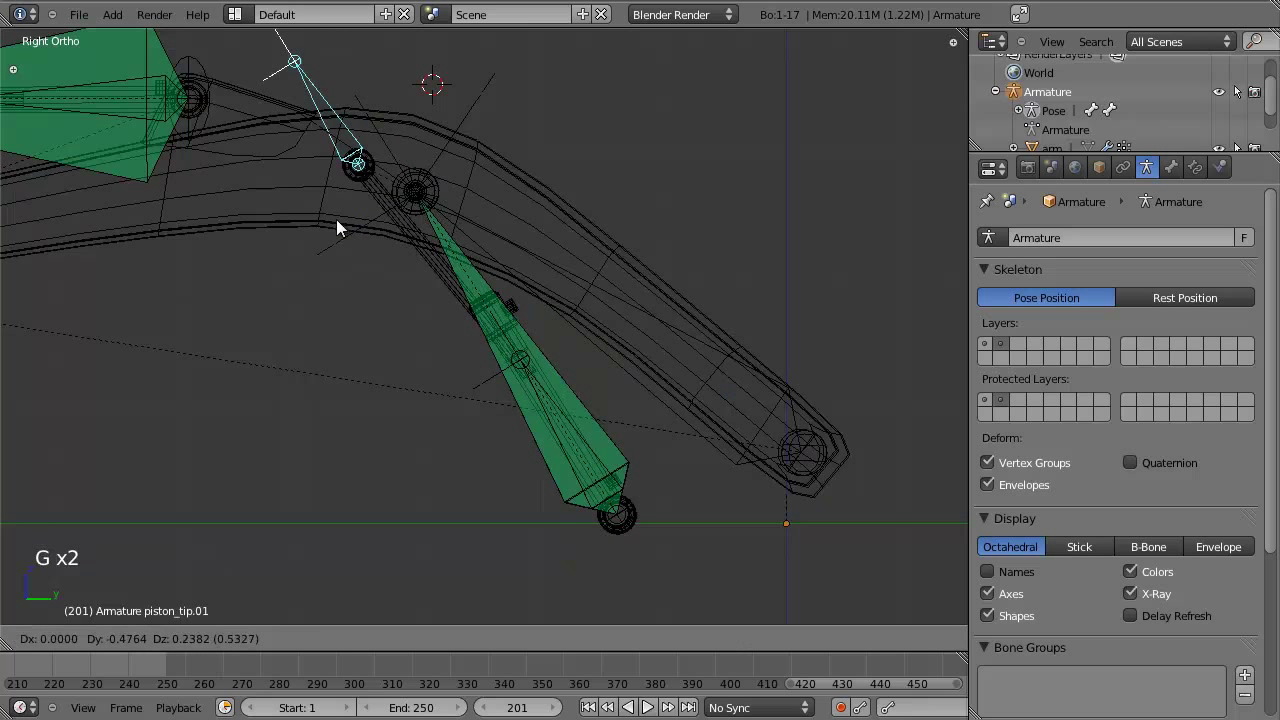
{"action": "right_click", "coordinate": [575, 458]}
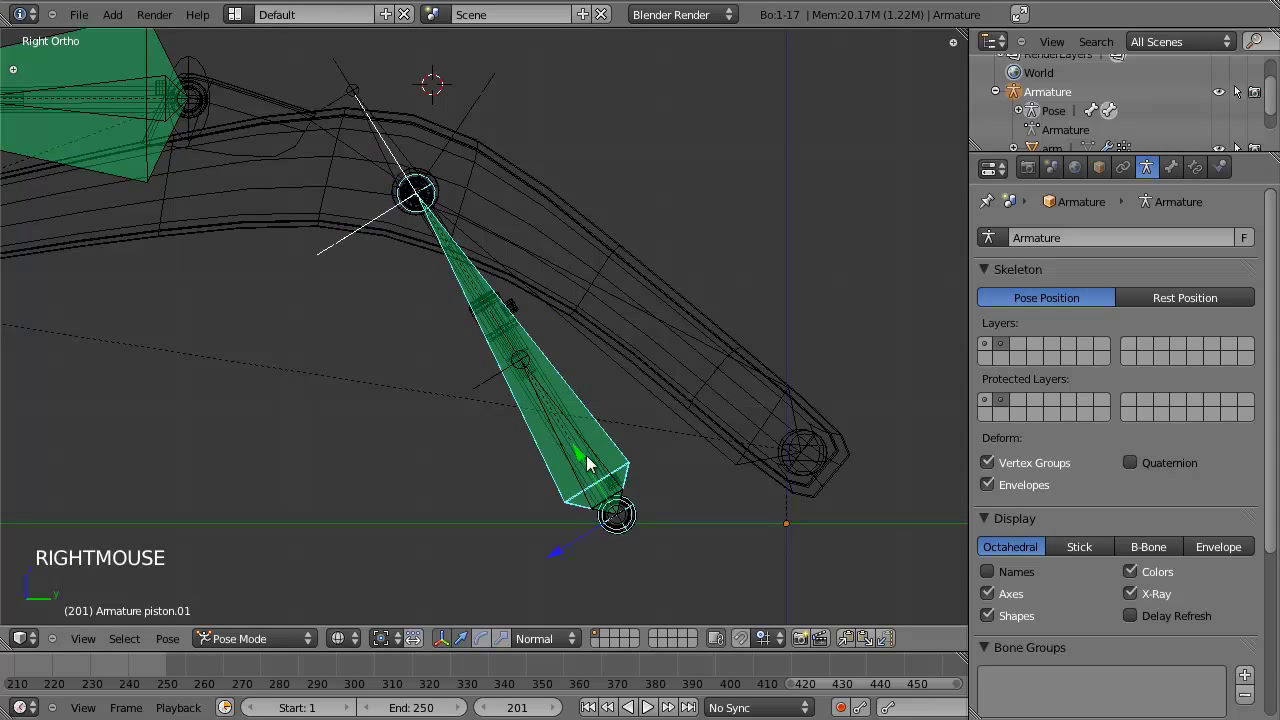
{"action": "right_click", "coordinate": [601, 457]}
{"action": "key", "text": "g"}
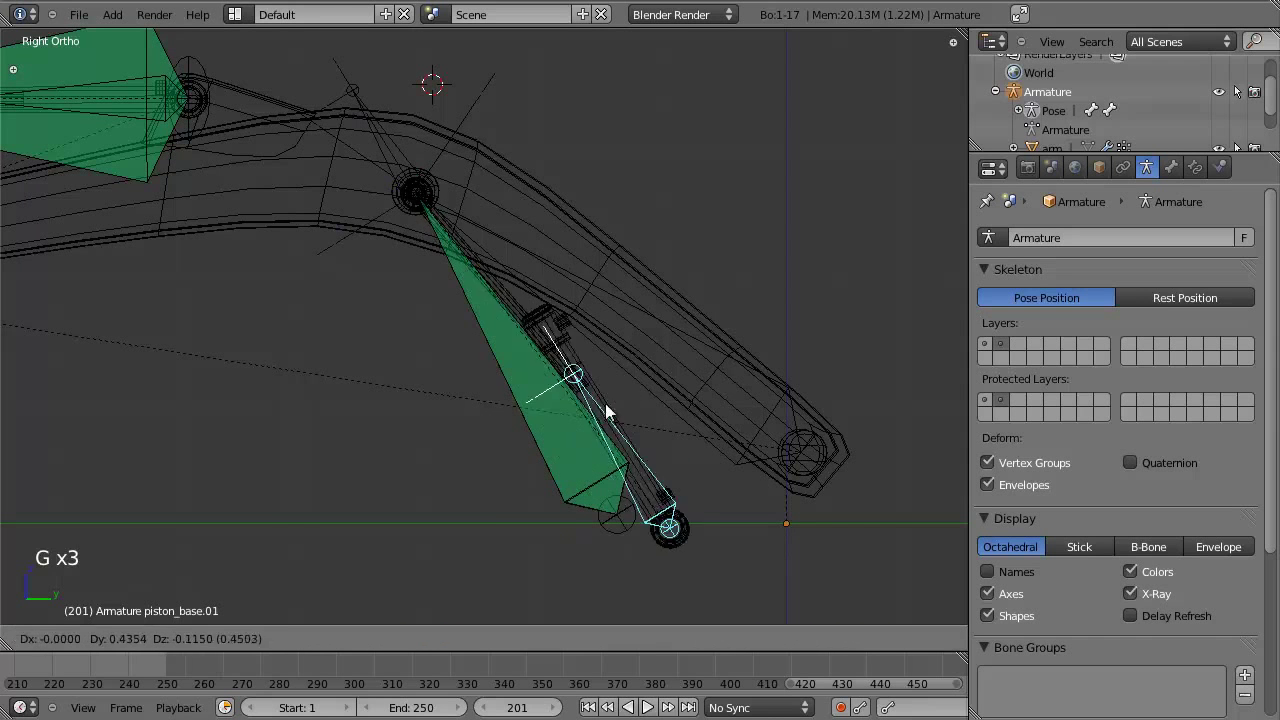
{"action": "middle_click", "coordinate": [523, 406]}
{"action": "key", "text": "z"}
{"action": "right_click", "coordinate": [572, 320]}
Switch the armature to edit mode and grab the piston bones over the wireframe arm.
{"action": "scroll", "scroll_direction": "down", "scroll_amount": 3}
{"action": "scroll", "scroll_direction": "up", "scroll_amount": 3}
{"action": "middle_click", "coordinate": [550, 387]}
{"action": "key", "text": "Tab"}
{"action": "key", "text": "z"}
{"action": "right_click", "coordinate": [514, 409]}
{"action": "key", "text": "g"}
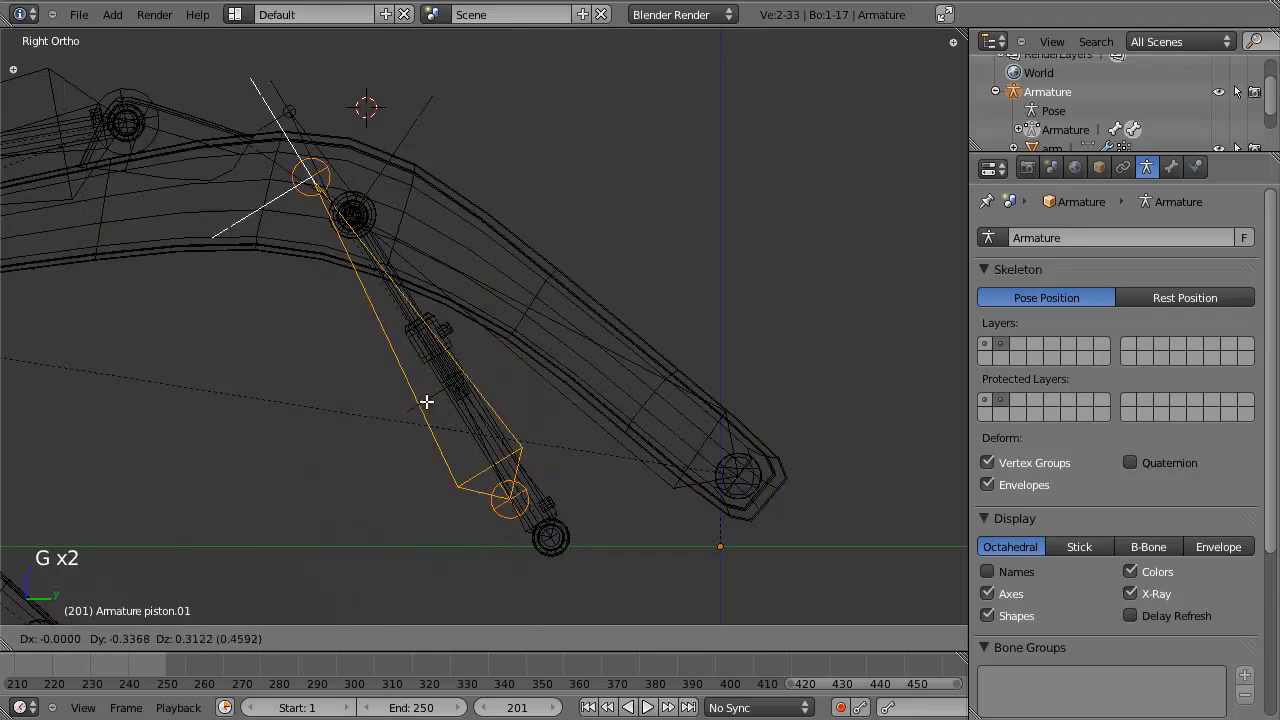
Inspect the piston bones in edit mode, grabbing endpoints without keeping changes.
{"action": "right_click", "coordinate": [508, 450]}
{"action": "right_click", "coordinate": [354, 178]}
{"action": "key", "text": "g"}
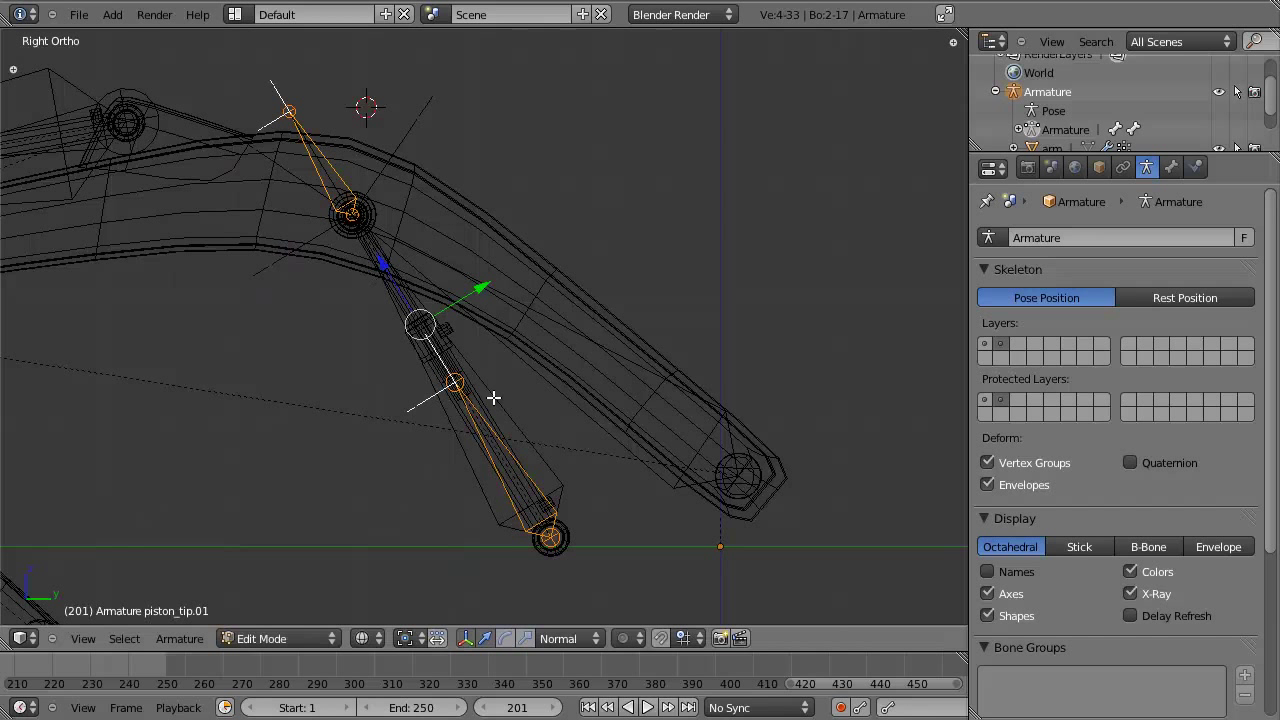
{"action": "key", "text": "a"}
{"action": "right_click", "coordinate": [616, 336]}
{"action": "key", "text": "g"}
{"action": "scroll", "scroll_direction": "down", "scroll_amount": 3}
{"action": "scroll", "scroll_direction": "up", "scroll_amount": 3}
Return the armature to pose mode and reframe the view on the boom.
{"action": "key", "text": "Tab"}
{"action": "middle_click", "coordinate": [511, 343]}
{"action": "middle_click", "coordinate": [491, 369]}
{"action": "scroll", "scroll_direction": "up", "scroll_amount": 3}
{"action": "scroll", "scroll_direction": "down", "scroll_amount": 3}
{"action": "middle_click", "coordinate": [590, 378]}
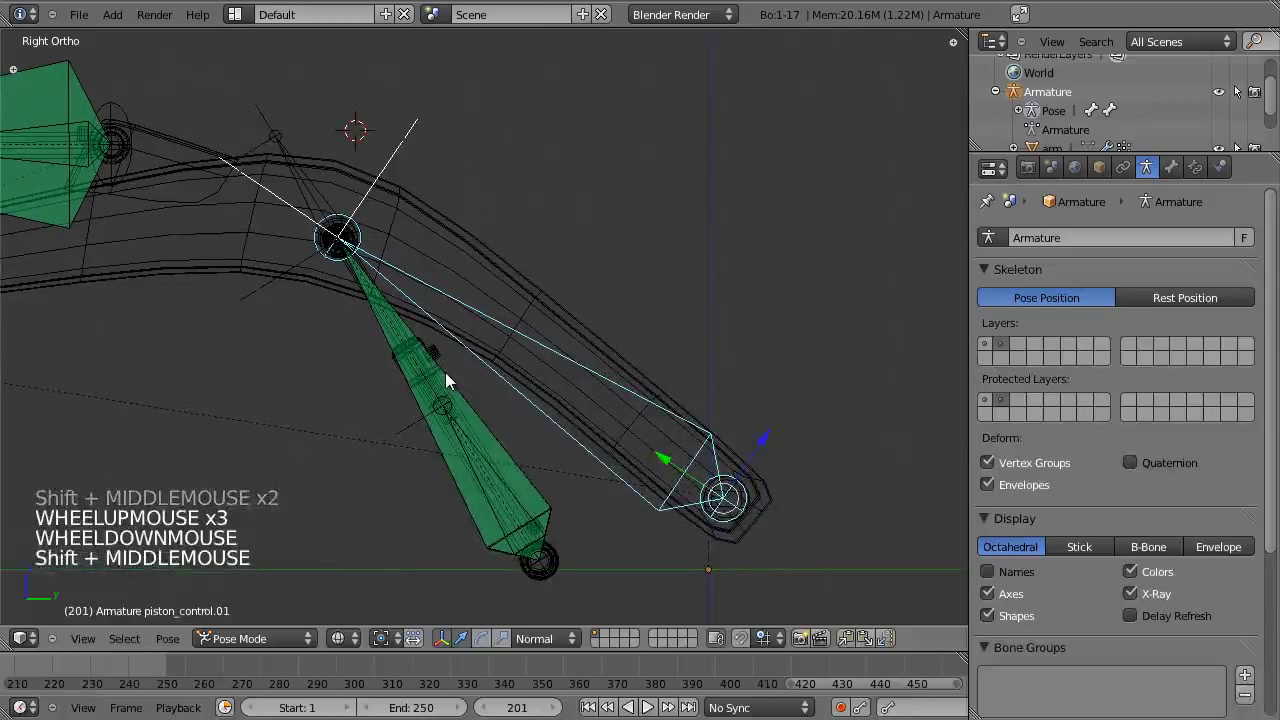
Show piston.01's constraints, then rotate piston_control.01 and neighbouring bones to test the linkage.
{"action": "right_click", "coordinate": [401, 341]}
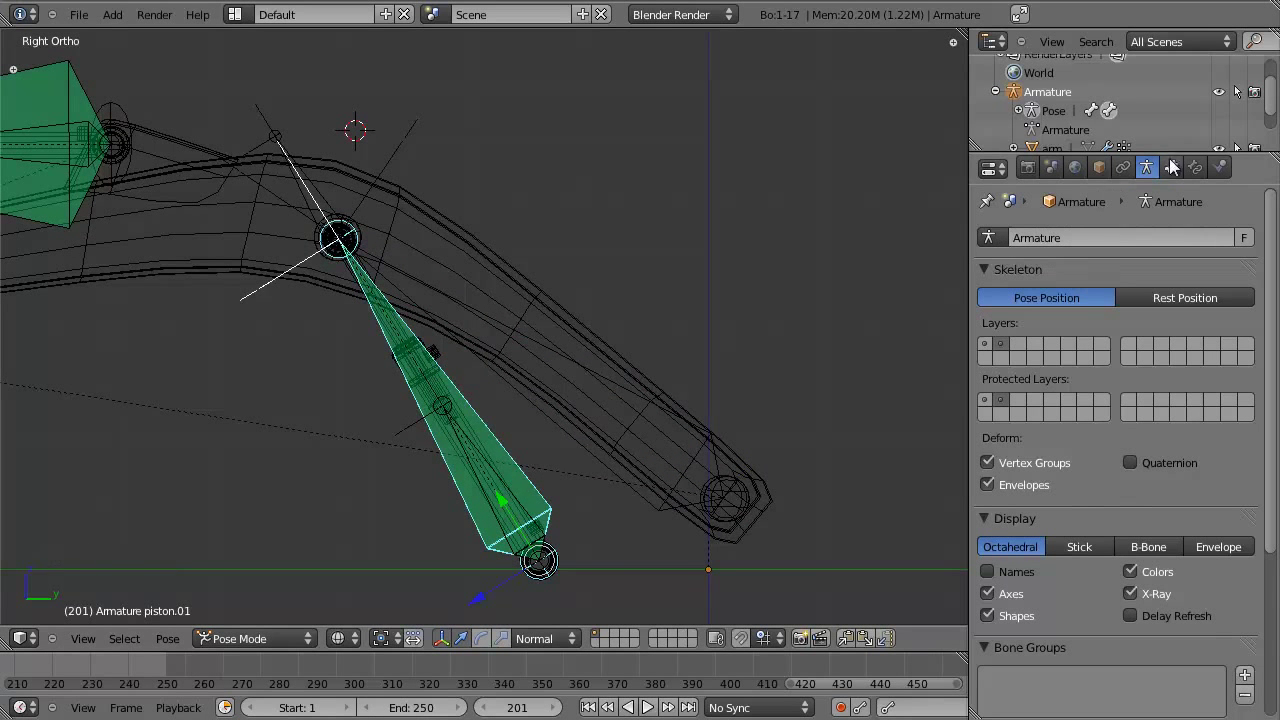
{"action": "left_click", "coordinate": [1198, 165]}
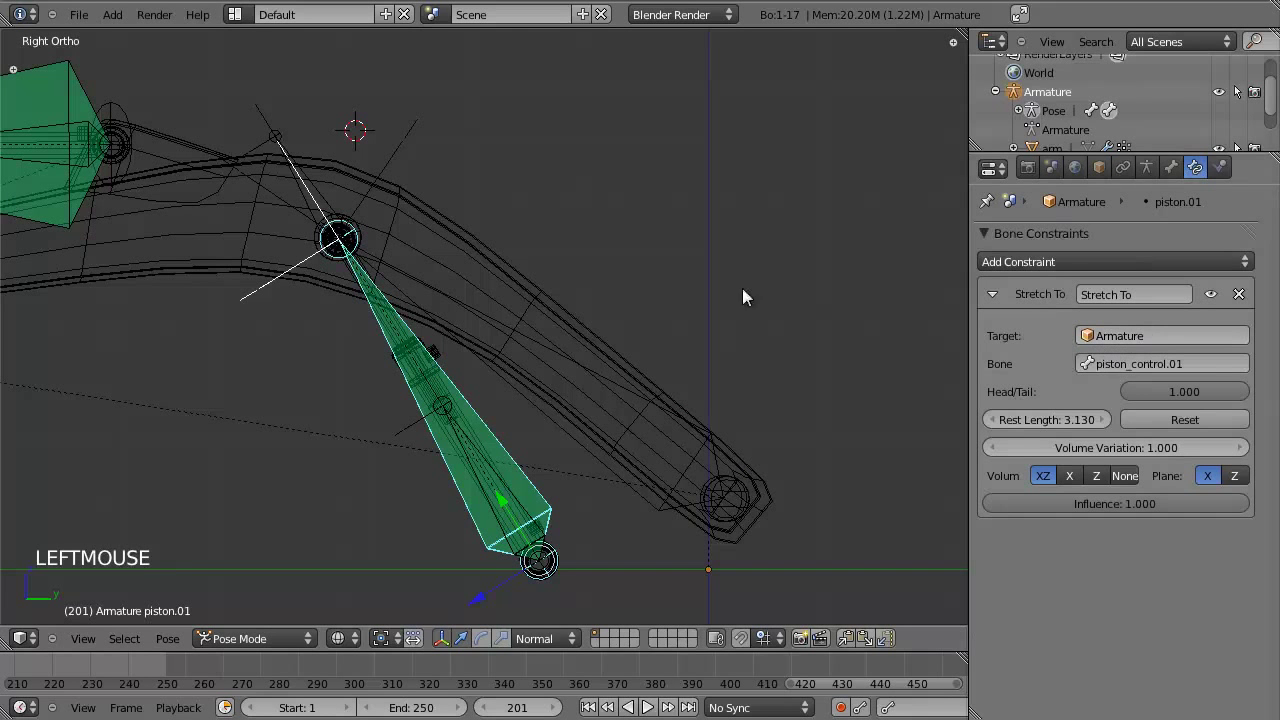
{"action": "right_click", "coordinate": [554, 356]}
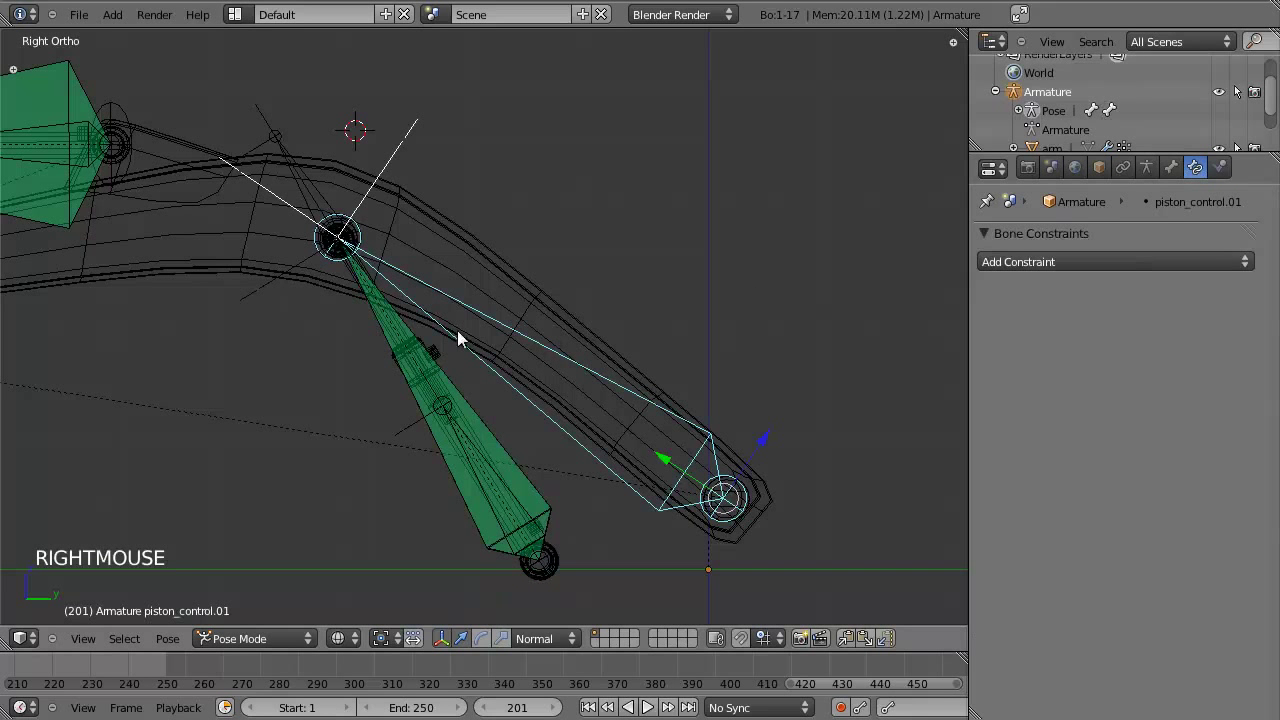
{"action": "key", "text": "r"}
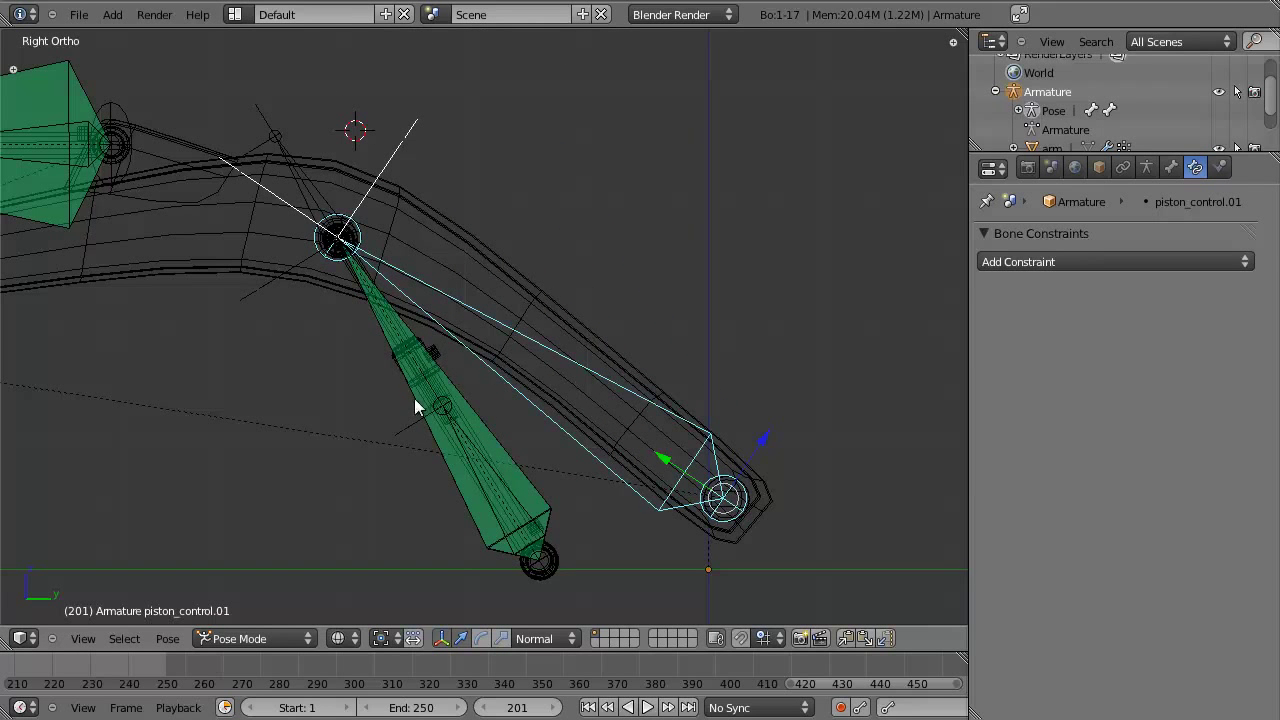
{"action": "right_click", "coordinate": [403, 376]}
{"action": "right_click", "coordinate": [571, 391]}
{"action": "right_click", "coordinate": [550, 429]}
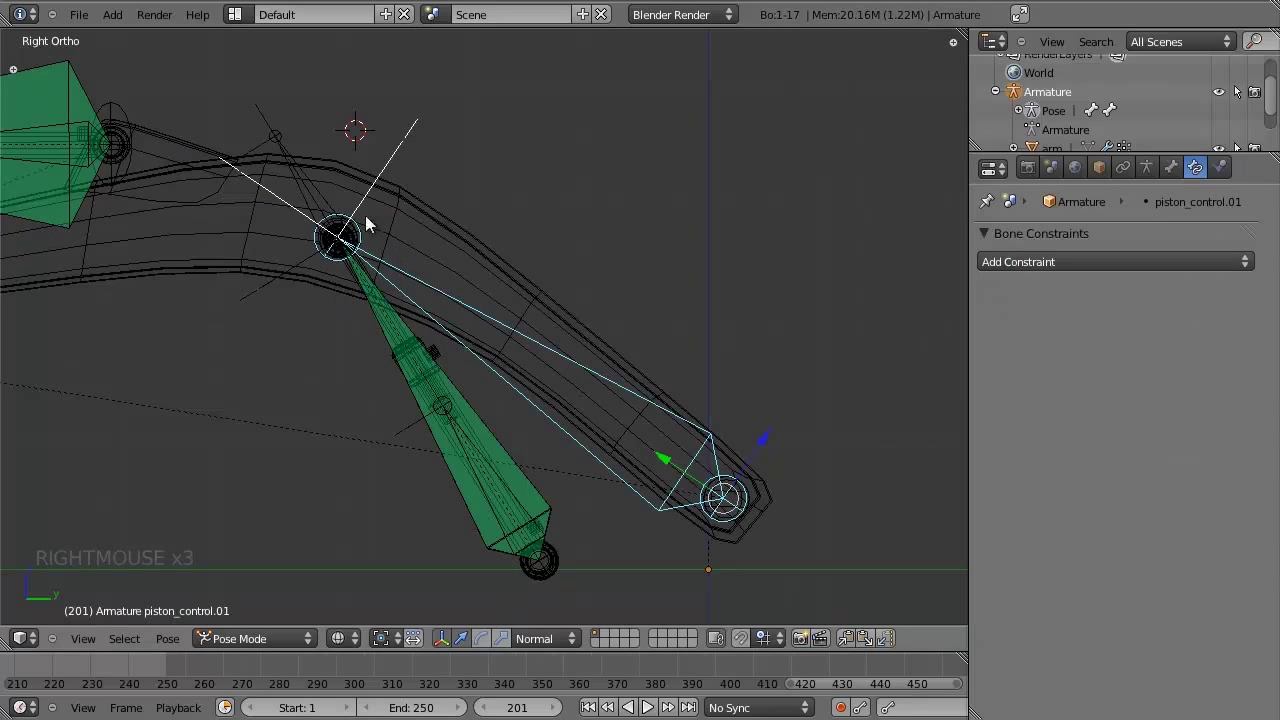
{"action": "key", "text": "r"}
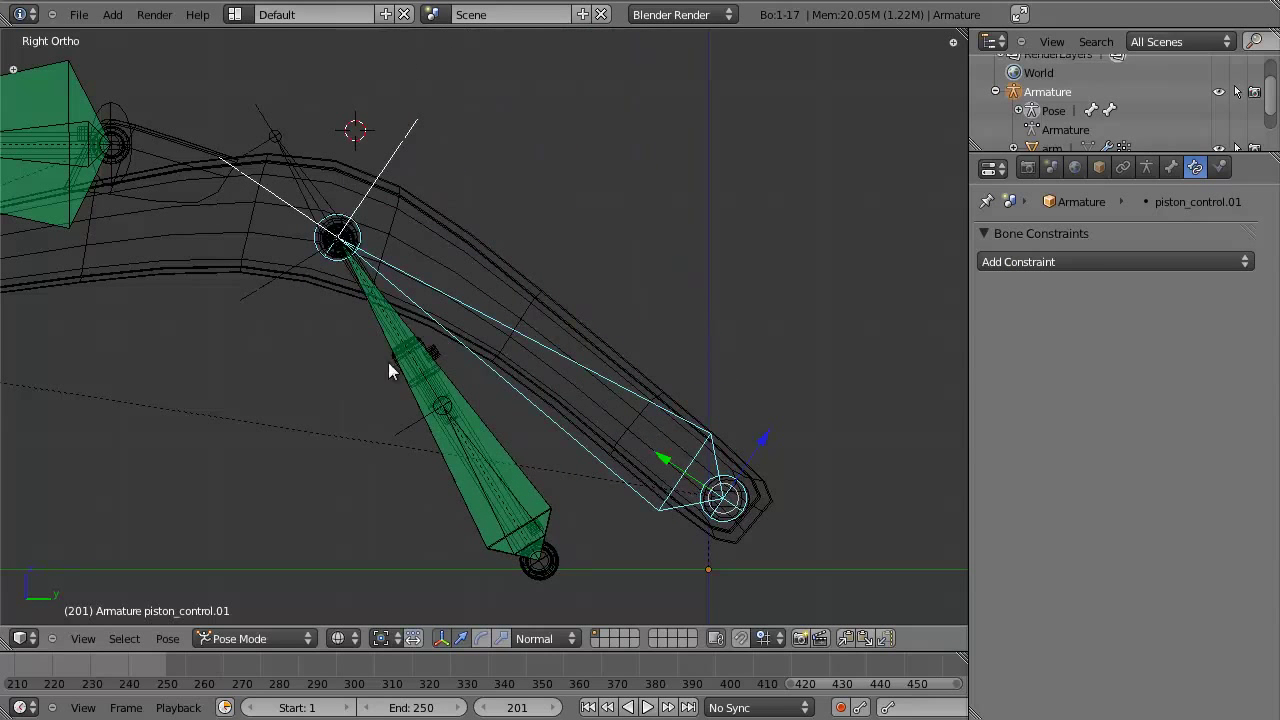
Check the parents of piston_tip.01 and piston_control.01 in the Bone settings.
{"action": "right_click", "coordinate": [334, 209]}
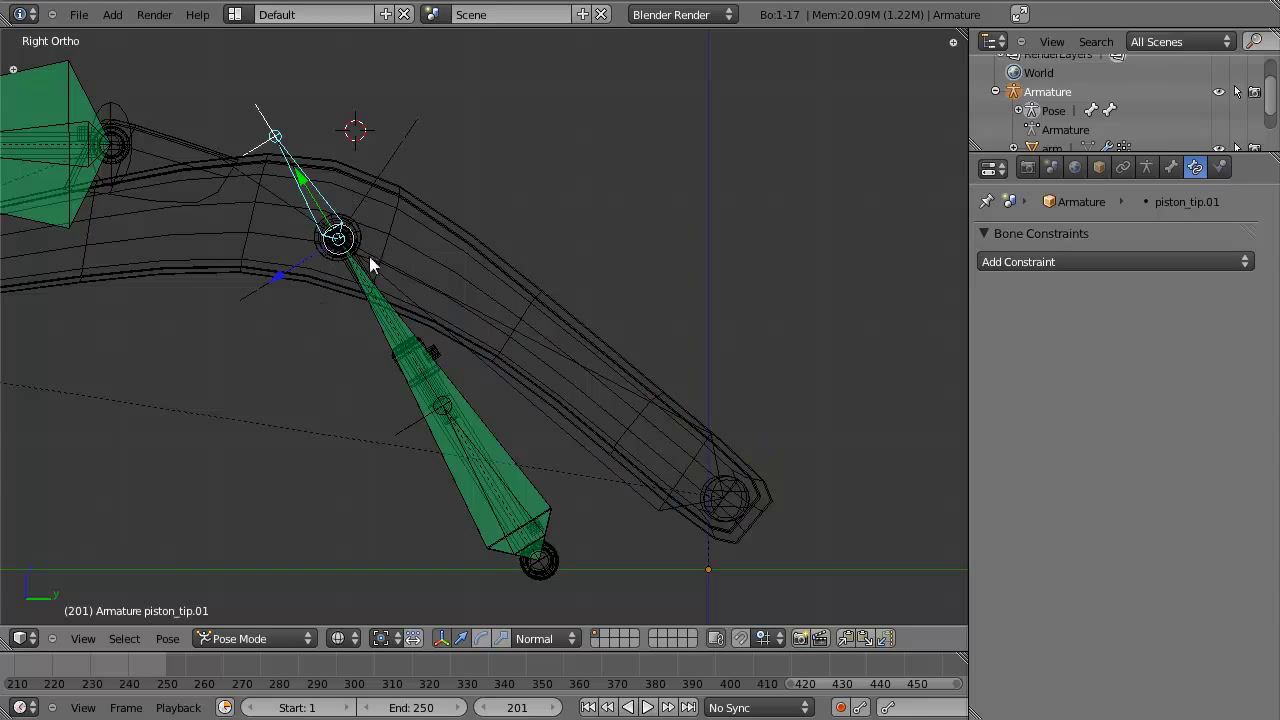
{"action": "left_click", "coordinate": [1179, 166]}
{"action": "scroll", "scroll_direction": "down", "scroll_amount": 3}
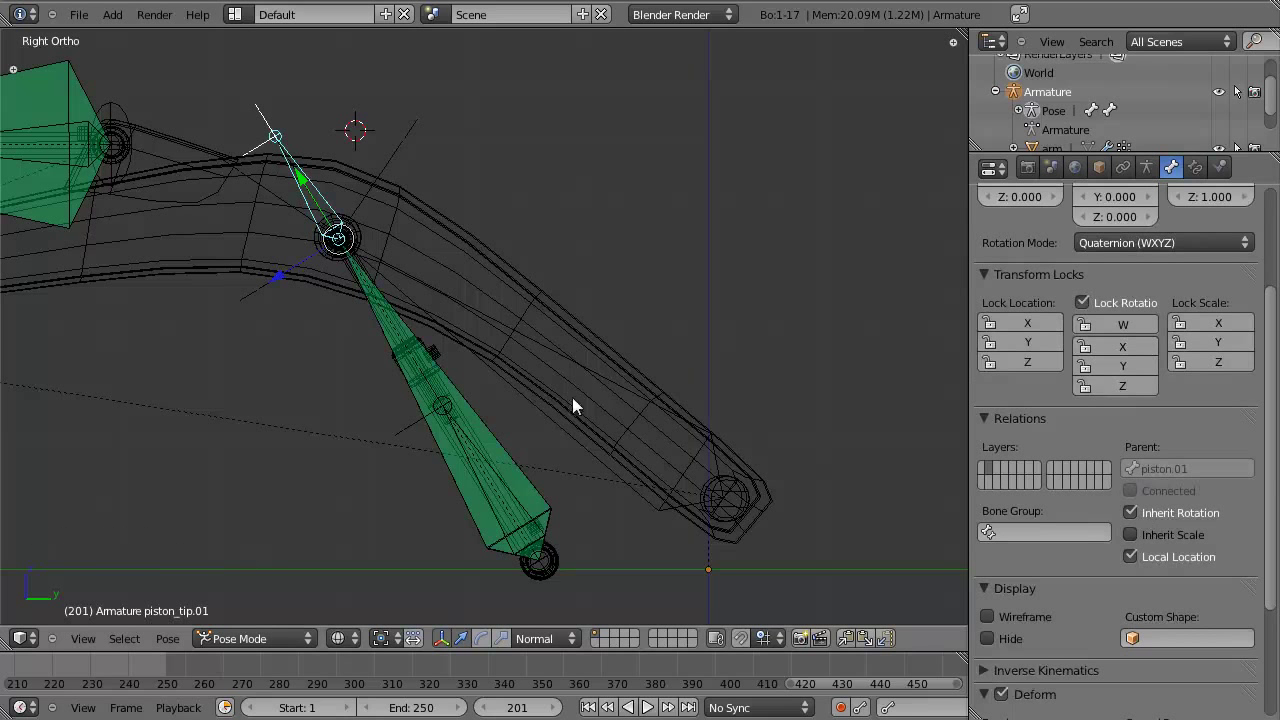
{"action": "right_click", "coordinate": [546, 349]}
{"action": "key", "text": "r"}
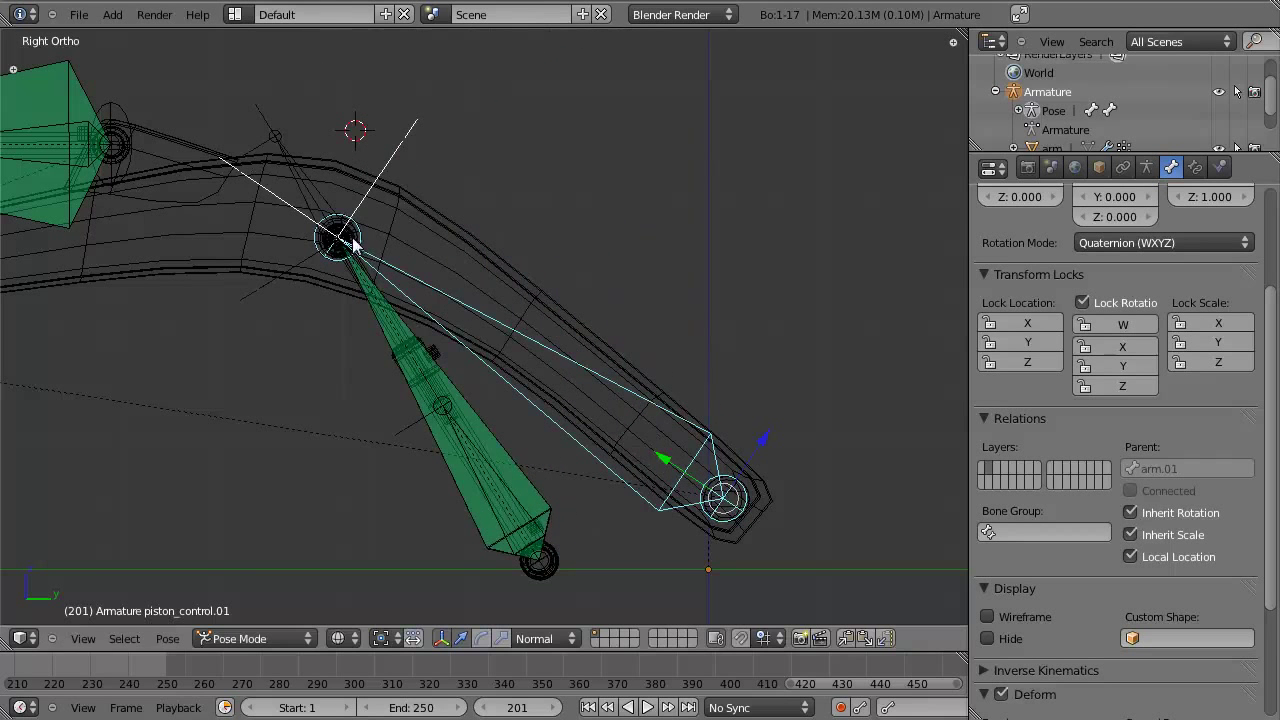
{"action": "right_click", "coordinate": [330, 188]}
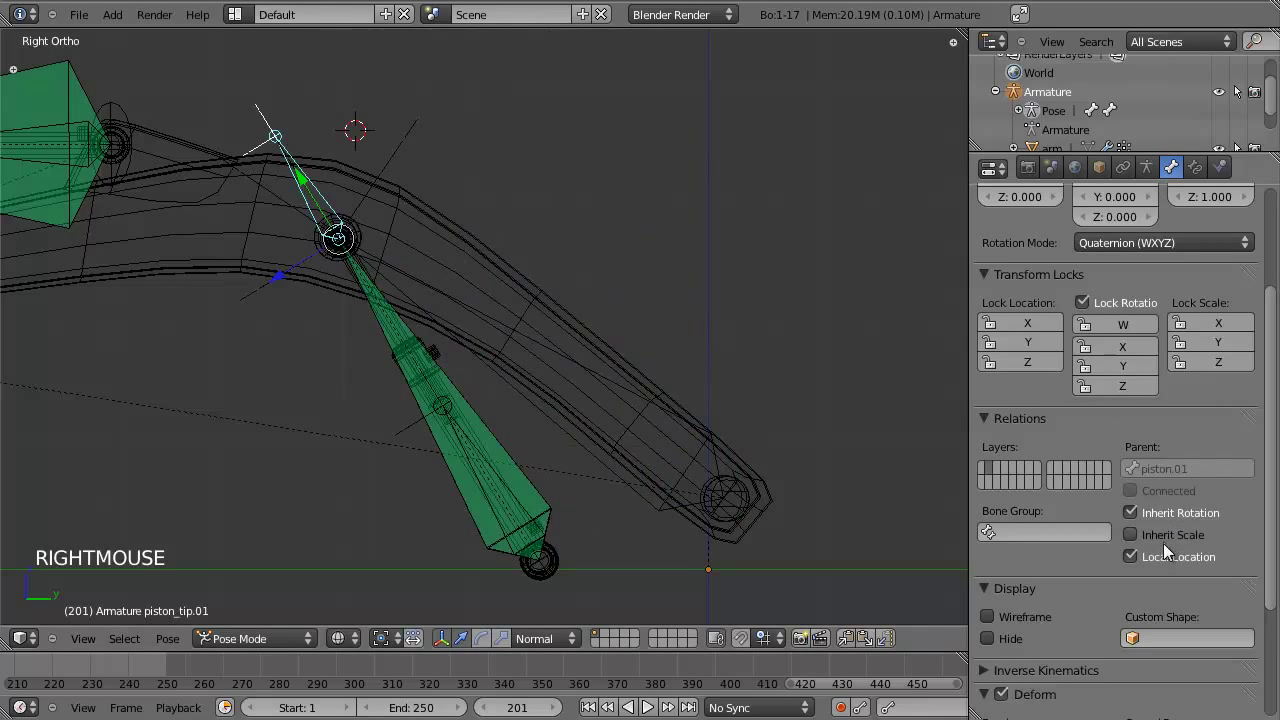
{"action": "right_click", "coordinate": [538, 412]}
Show piston.01's Stretch To constraint targeting piston_control.01 and zoom out on the boom.
{"action": "right_click", "coordinate": [523, 445]}
{"action": "left_click", "coordinate": [1211, 164]}
{"action": "scroll", "scroll_direction": "down", "scroll_amount": 3}
{"action": "middle_click", "coordinate": [578, 432]}
{"action": "middle_click", "coordinate": [608, 408]}
{"action": "scroll", "scroll_direction": "down", "scroll_amount": 3}
{"action": "middle_click", "coordinate": [593, 384]}
{"action": "scroll", "scroll_direction": "up", "scroll_amount": 3}
Pan around the boom toggling wireframe and select the piston_control.02 bone.
{"action": "middle_click", "coordinate": [331, 228]}
{"action": "scroll", "scroll_direction": "up", "scroll_amount": 3}
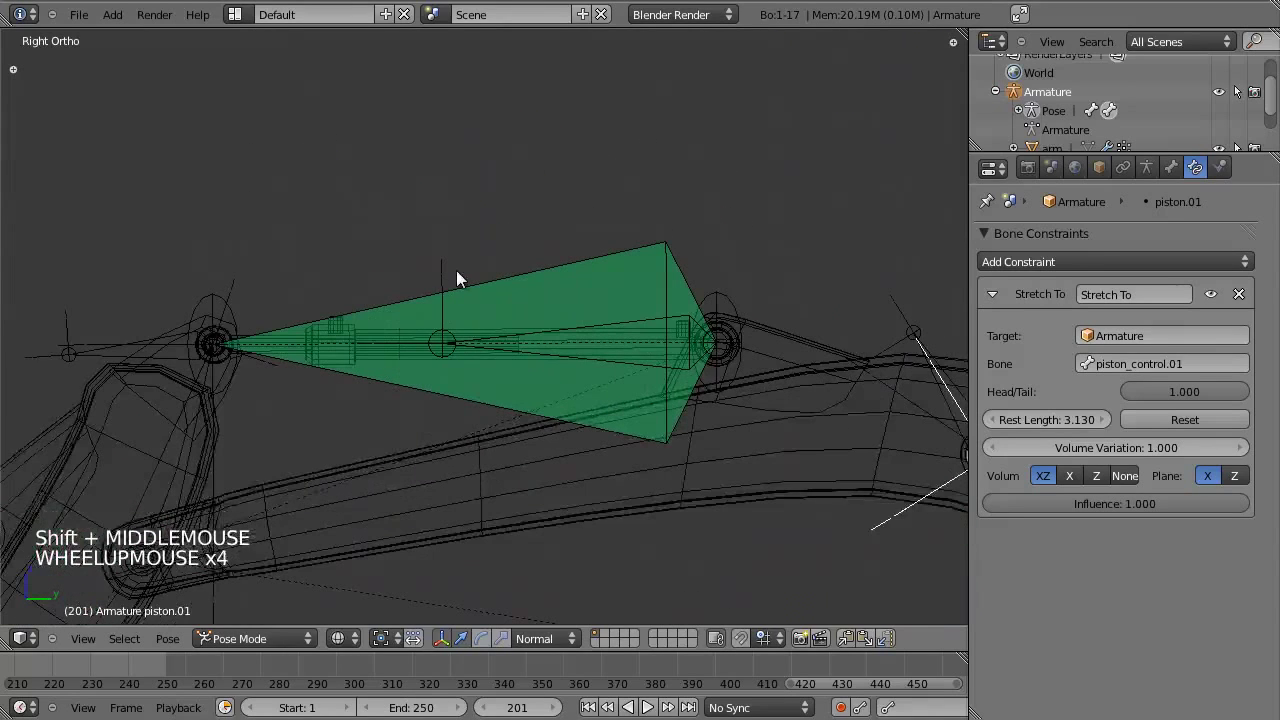
{"action": "right_click", "coordinate": [481, 262]}
{"action": "scroll", "scroll_direction": "down", "scroll_amount": 3}
{"action": "middle_click", "coordinate": [491, 338]}
{"action": "key", "text": "z"}
{"action": "scroll", "scroll_direction": "up", "scroll_amount": 3}
{"action": "key", "text": "z"}
{"action": "right_click", "coordinate": [308, 394]}
{"action": "scroll", "scroll_direction": "down", "scroll_amount": 3}
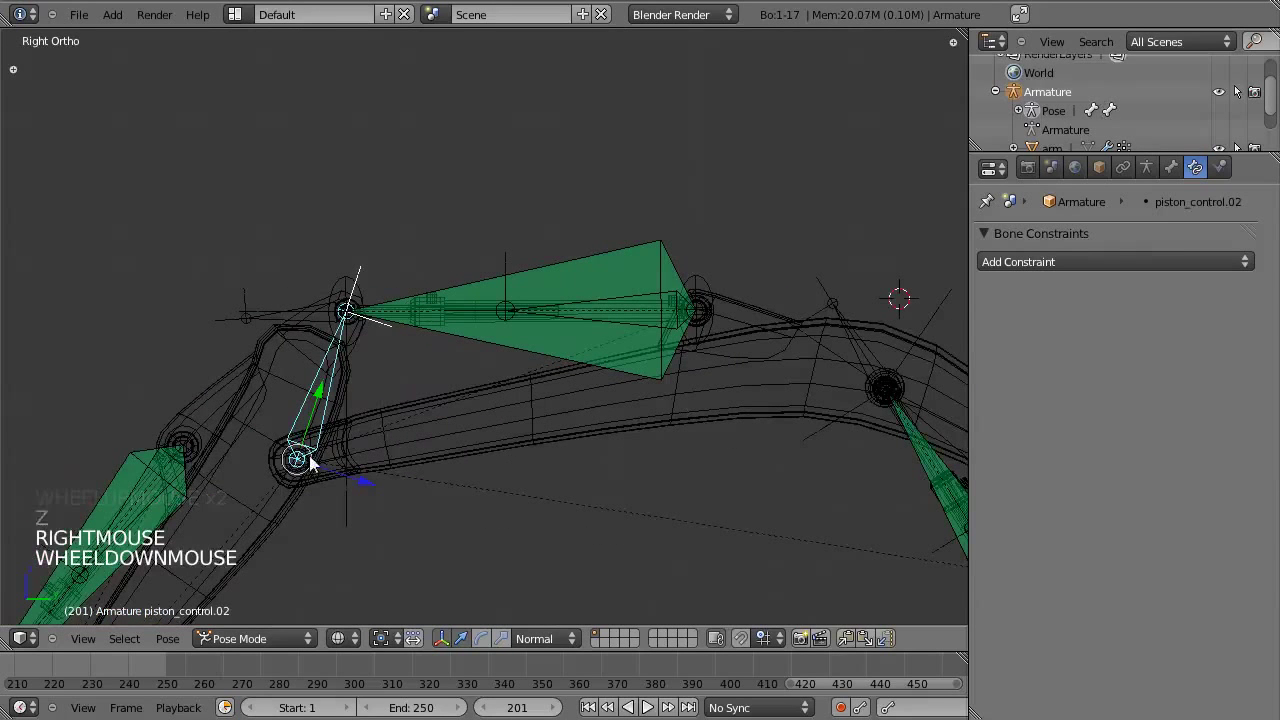
{"action": "scroll", "scroll_direction": "down", "scroll_amount": 3}
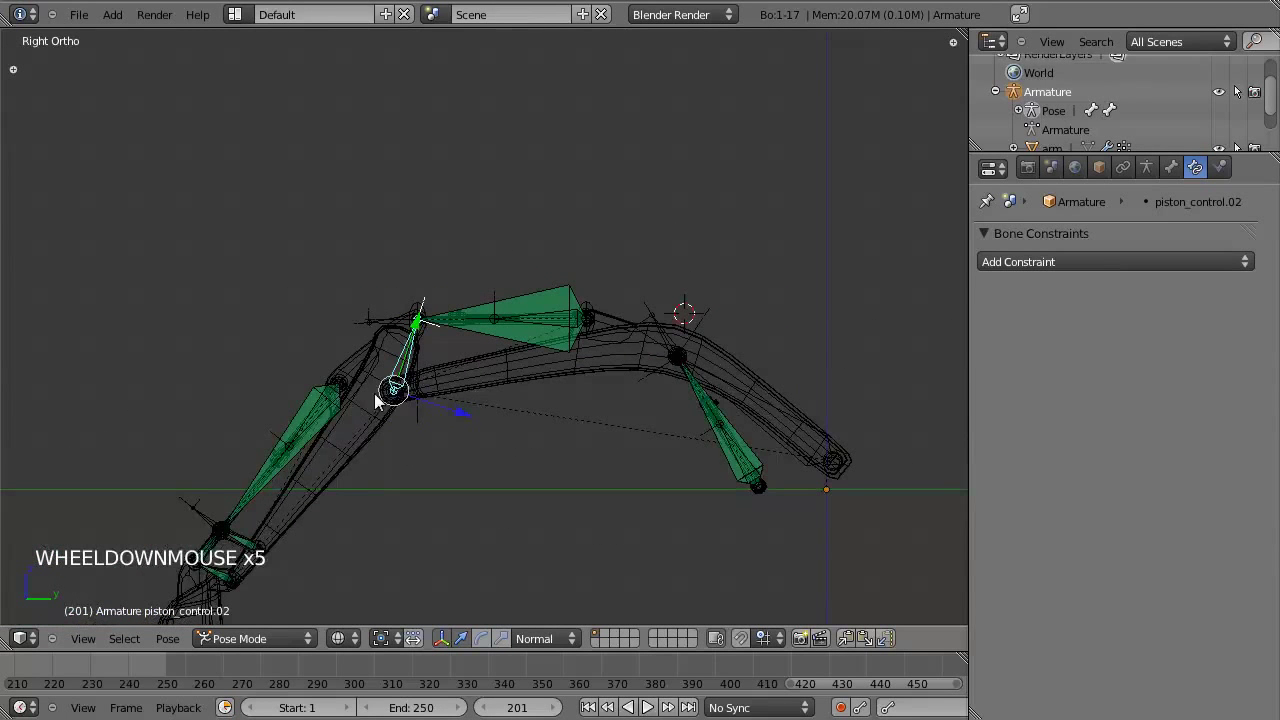
{"action": "scroll", "scroll_direction": "up", "scroll_amount": 3}
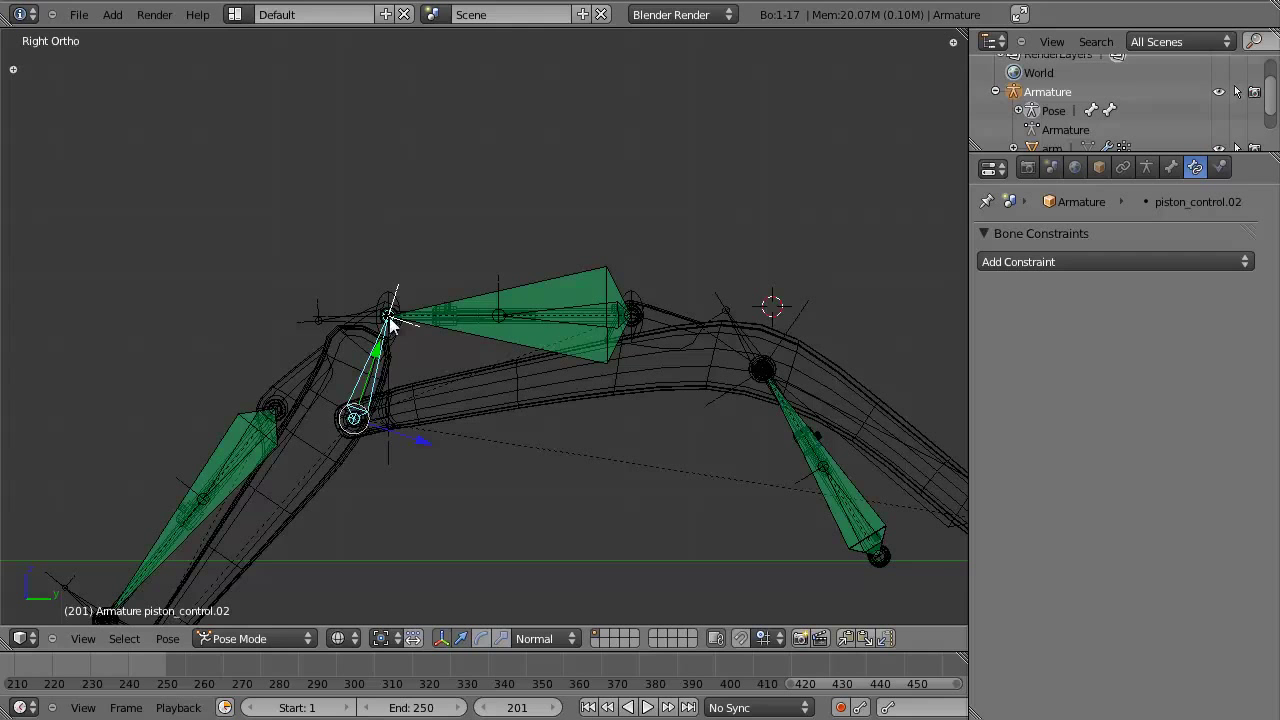
Shift to the lower arm, select piston_control.01 and review its panel settings.
{"action": "middle_click", "coordinate": [525, 342]}
{"action": "scroll", "scroll_direction": "up", "scroll_amount": 3}
{"action": "right_click", "coordinate": [736, 459]}
{"action": "scroll", "scroll_direction": "up", "scroll_amount": 3}
{"action": "middle_click", "coordinate": [757, 482]}
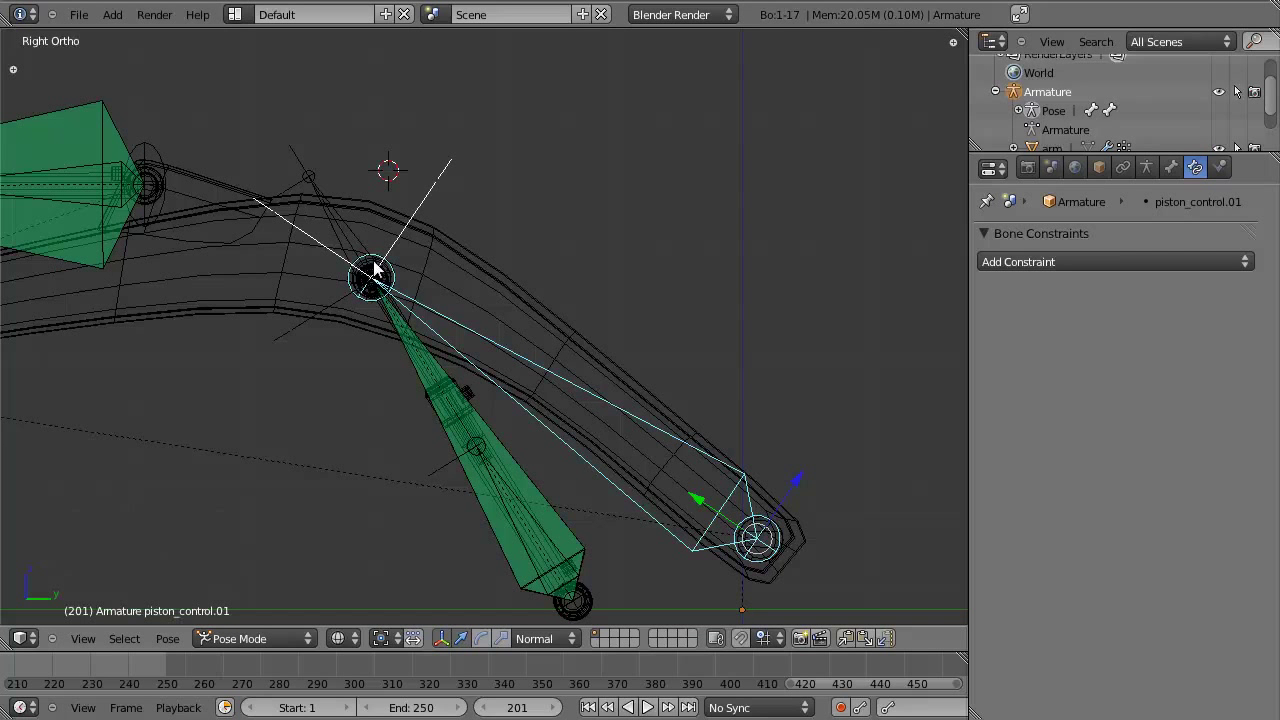
{"action": "scroll", "scroll_direction": "down", "scroll_amount": 3}
{"action": "scroll", "scroll_direction": "up", "scroll_amount": 3}
{"action": "scroll", "scroll_direction": "up", "scroll_amount": 3}
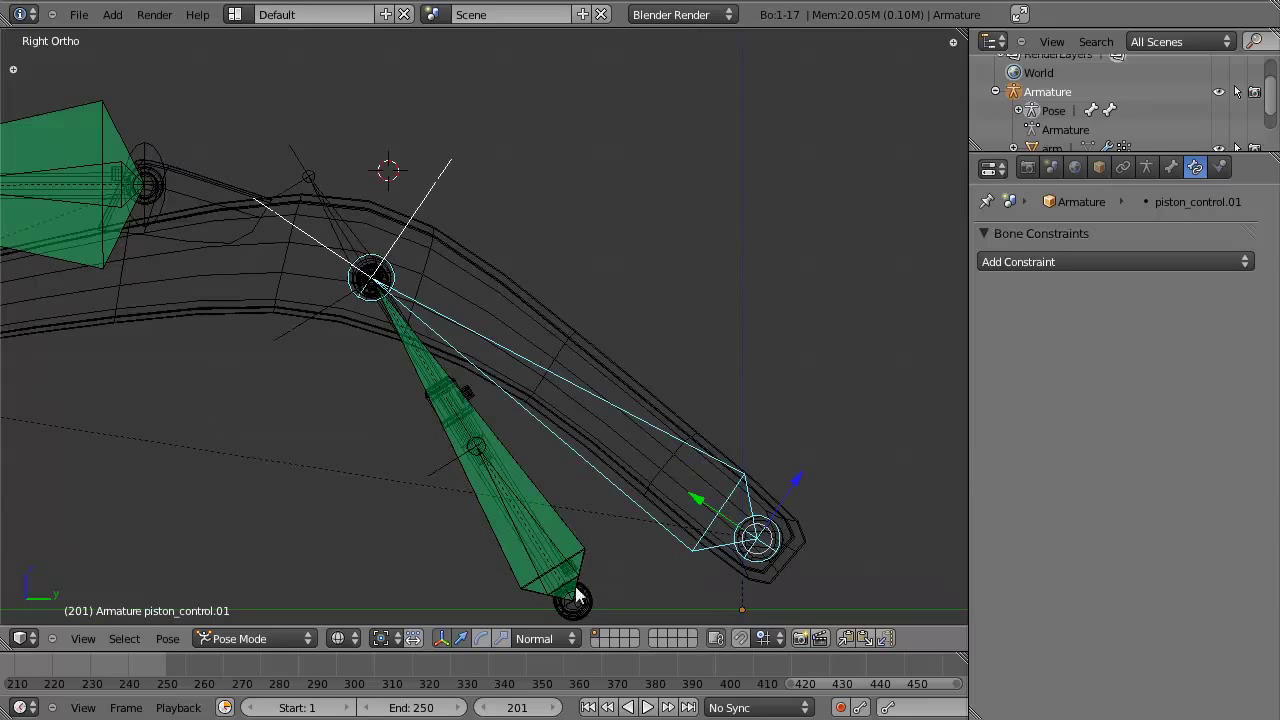
{"action": "scroll", "scroll_direction": "down", "scroll_amount": 3}
{"action": "scroll", "scroll_direction": "down", "scroll_amount": 3}
{"action": "scroll", "scroll_direction": "up", "scroll_amount": 3}
{"action": "scroll", "scroll_direction": "down", "scroll_amount": 3}
Pan back to the boom piston and select piston.02 to show its Stretch To constraint toward piston_control.02.
{"action": "middle_click", "coordinate": [429, 353]}
{"action": "scroll", "scroll_direction": "up", "scroll_amount": 3}
{"action": "middle_click", "coordinate": [161, 450]}
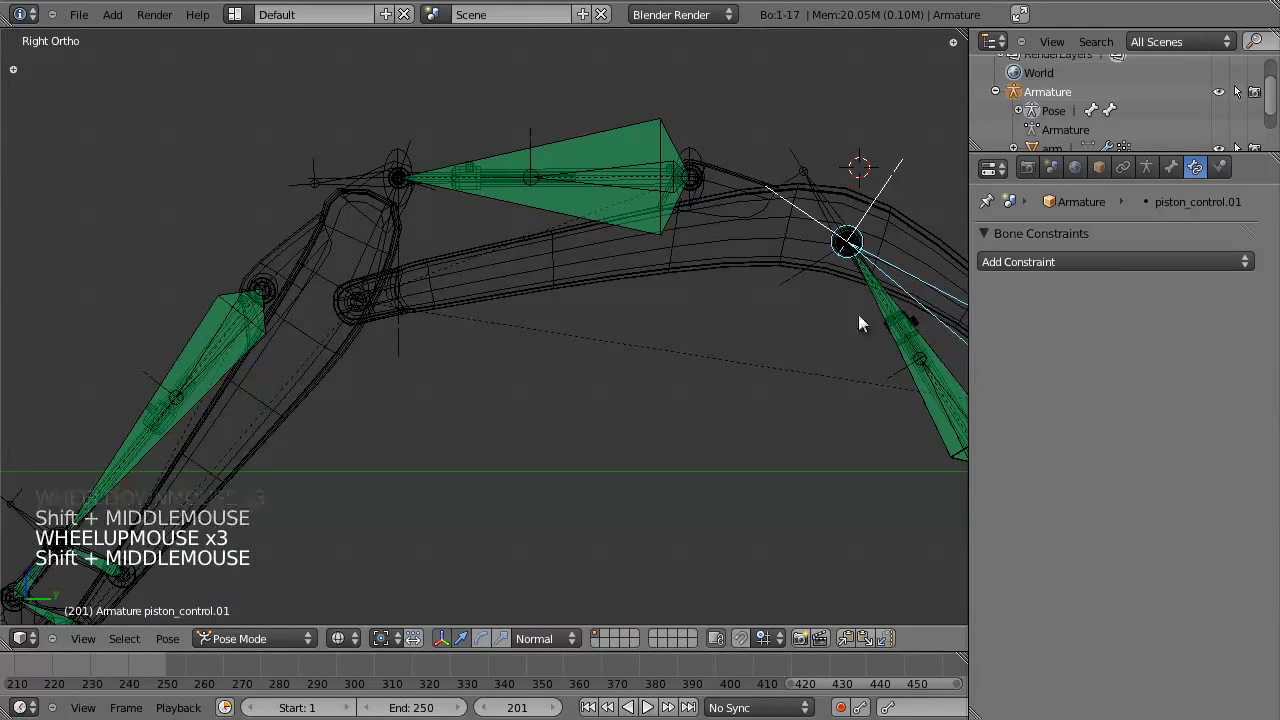
{"action": "right_click", "coordinate": [923, 328]}
Select piston.03 along the bucket piston and bring it into close view.
{"action": "right_click", "coordinate": [601, 147]}
{"action": "middle_click", "coordinate": [307, 358]}
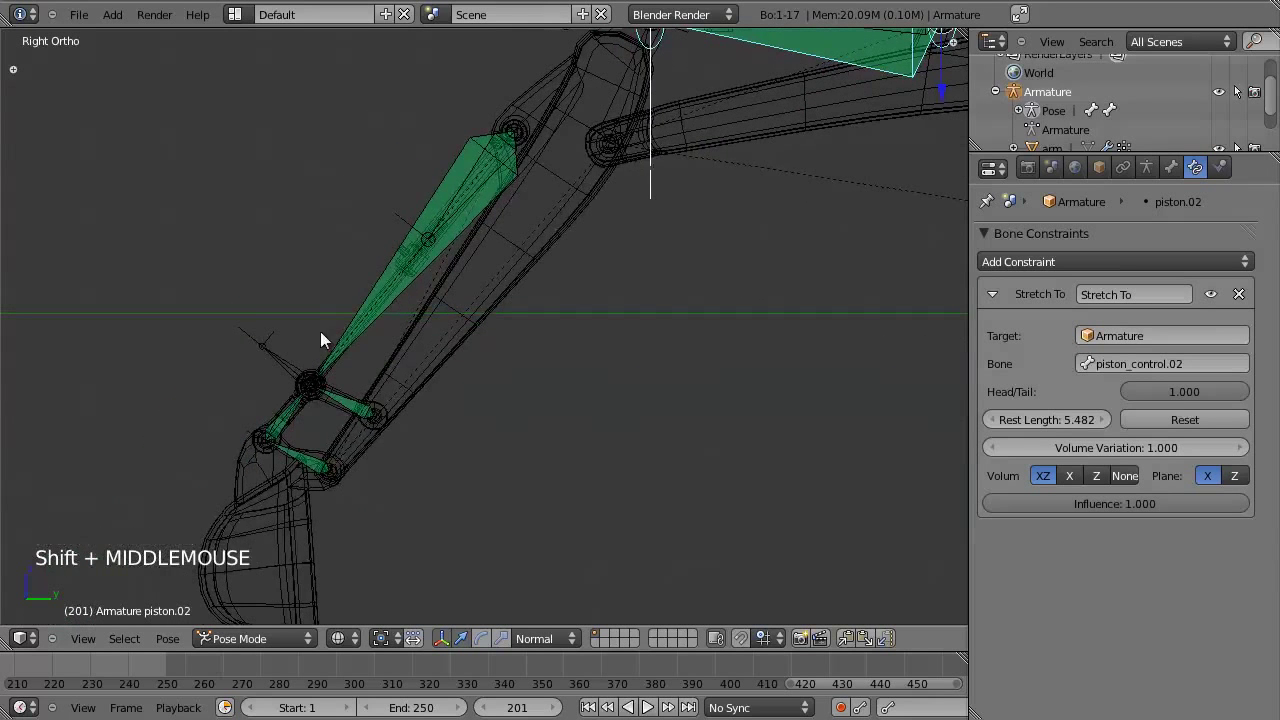
{"action": "right_click", "coordinate": [350, 337]}
{"action": "middle_click", "coordinate": [393, 357]}
{"action": "middle_click", "coordinate": [418, 286]}
{"action": "scroll", "scroll_direction": "up", "scroll_amount": 3}
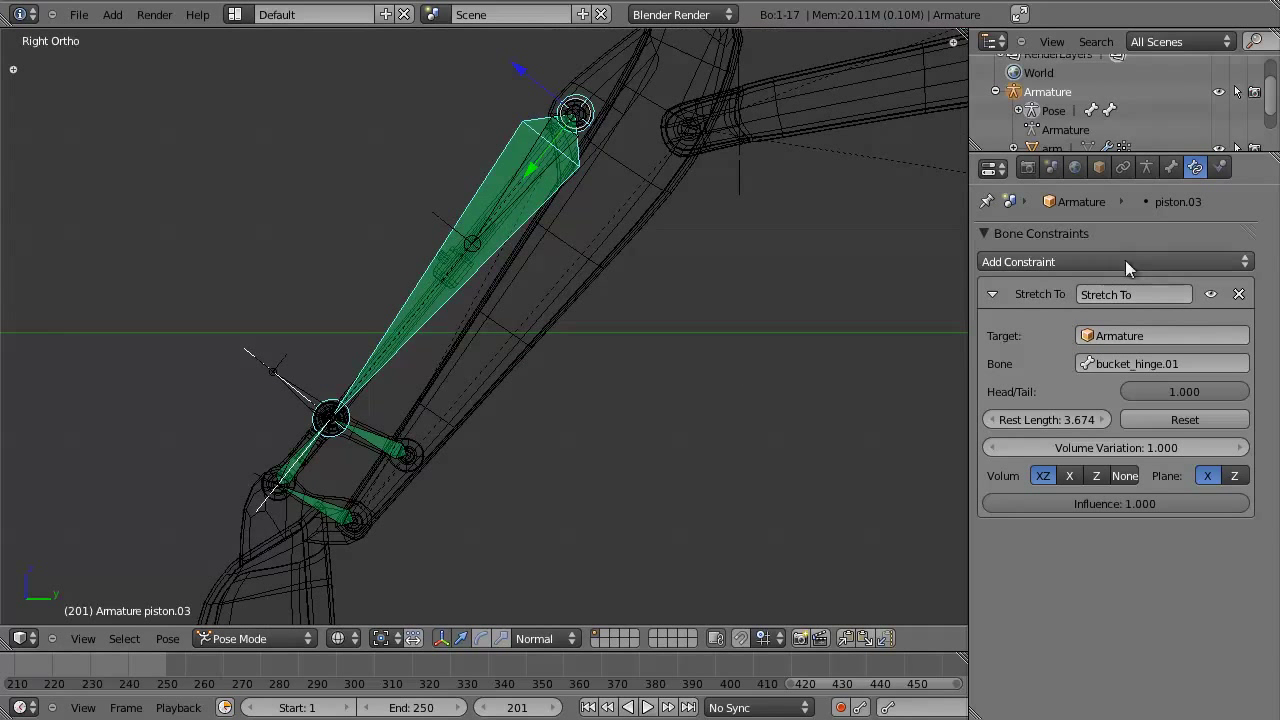
{"action": "scroll", "scroll_direction": "up", "scroll_amount": 3}
{"action": "right_click", "coordinate": [225, 420]}
{"action": "scroll", "scroll_direction": "down", "scroll_amount": 3}
Select bucket_hinge.01 and the neighbouring linkage bones while framing the whole bucket linkage.
{"action": "middle_click", "coordinate": [469, 314]}
{"action": "right_click", "coordinate": [513, 203]}
{"action": "middle_click", "coordinate": [479, 330]}
{"action": "right_click", "coordinate": [414, 374]}
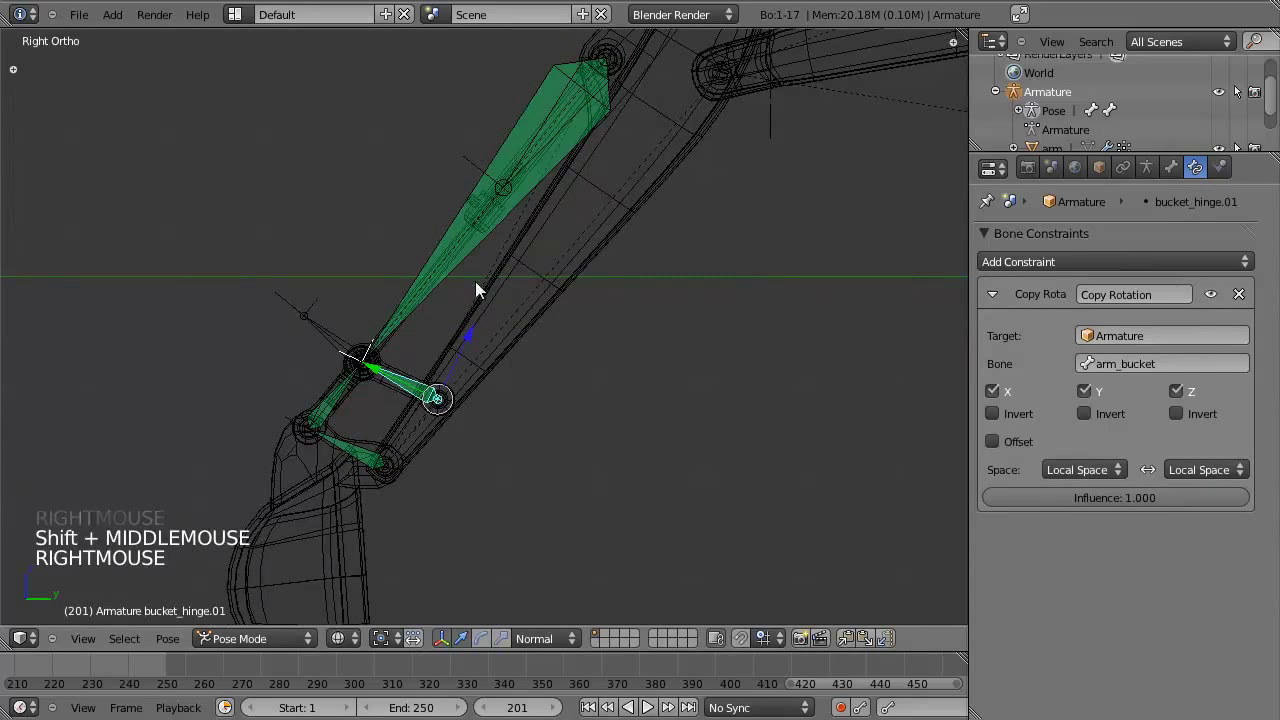
{"action": "right_click", "coordinate": [477, 241]}
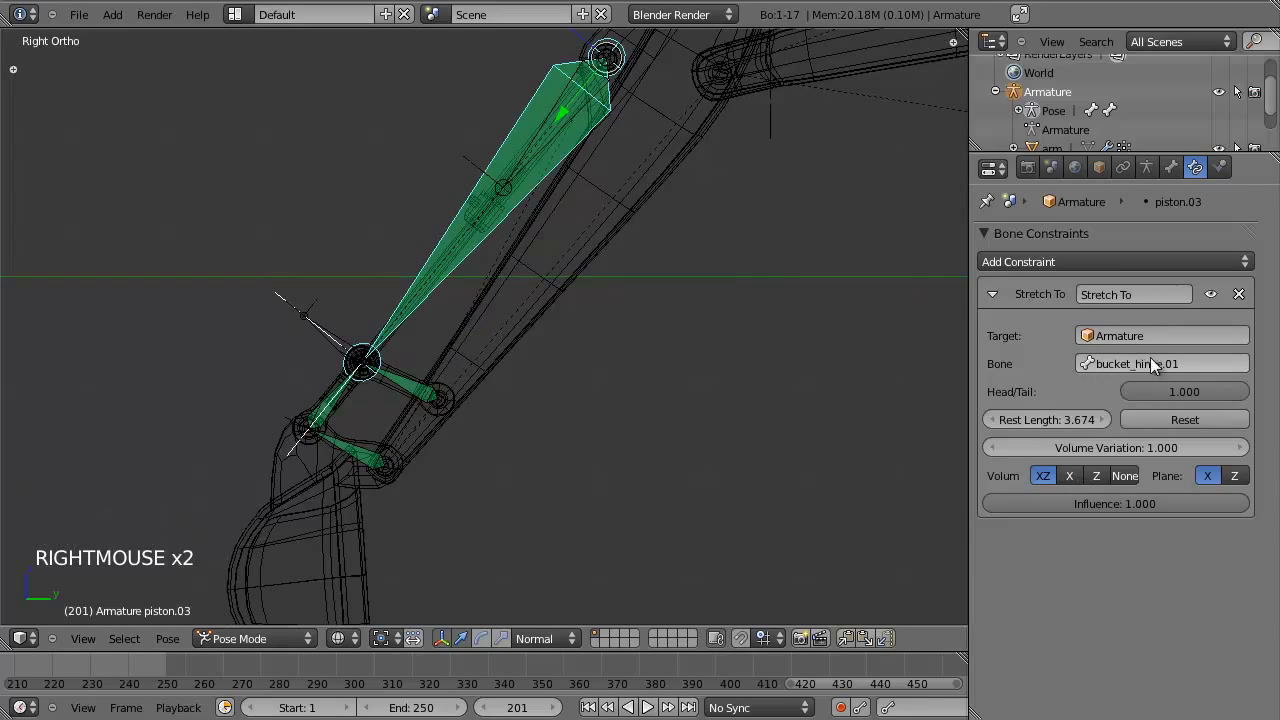
{"action": "middle_click", "coordinate": [525, 445]}
{"action": "scroll", "scroll_direction": "up", "scroll_amount": 3}
{"action": "right_click", "coordinate": [443, 354]}
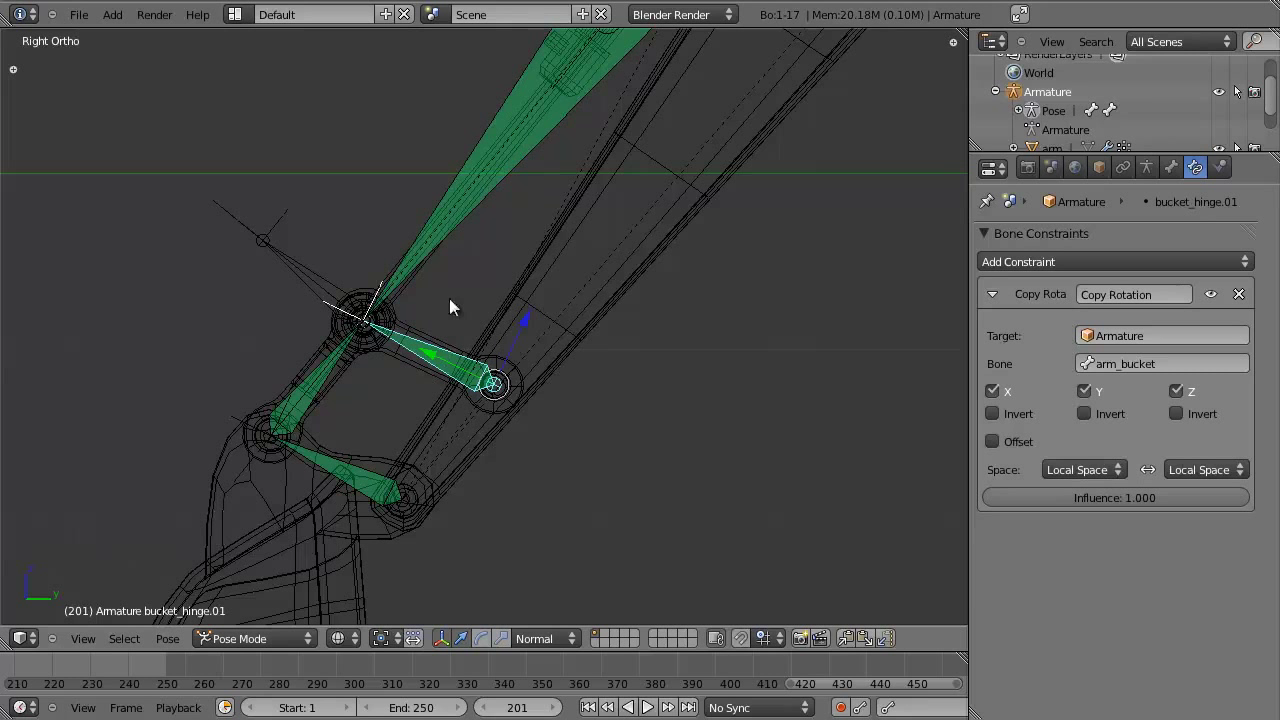
{"action": "right_click", "coordinate": [365, 499]}
{"action": "right_click", "coordinate": [320, 389]}
{"action": "middle_click", "coordinate": [488, 380]}
{"action": "right_click", "coordinate": [433, 387]}
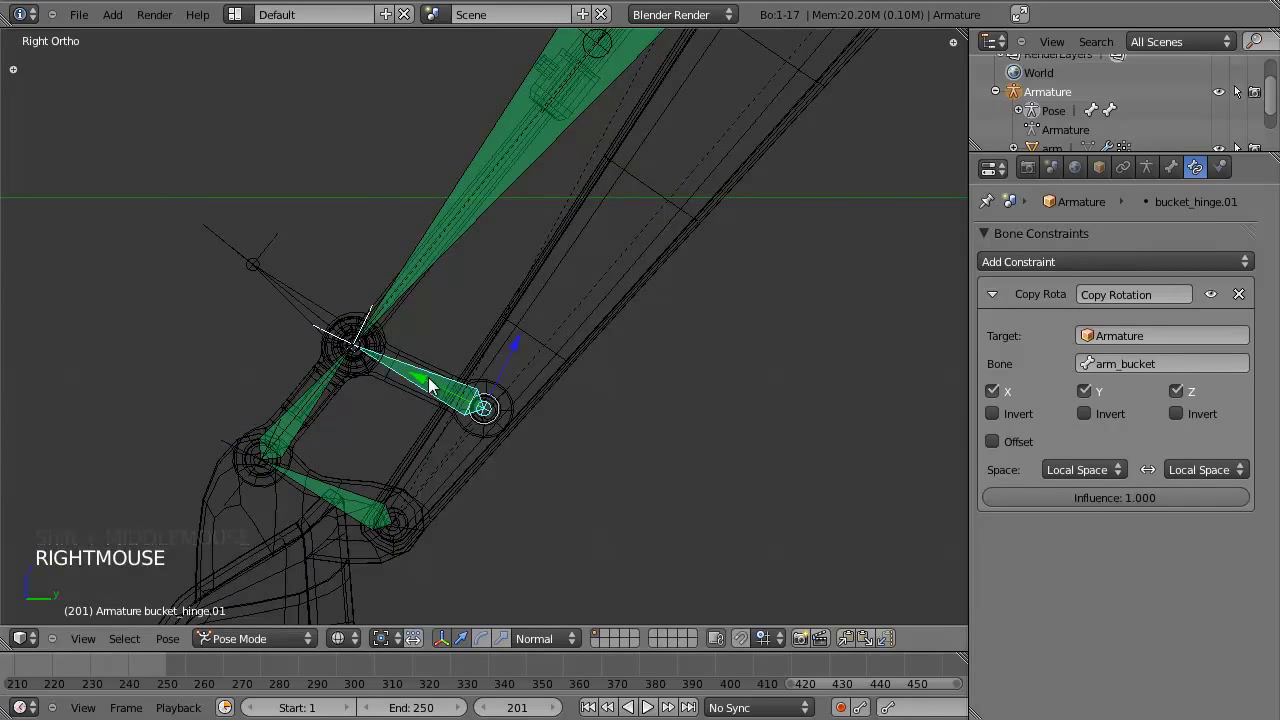
{"action": "scroll", "scroll_direction": "down", "scroll_amount": 3}
{"action": "middle_click", "coordinate": [434, 377]}
{"action": "scroll", "scroll_direction": "down", "scroll_amount": 3}
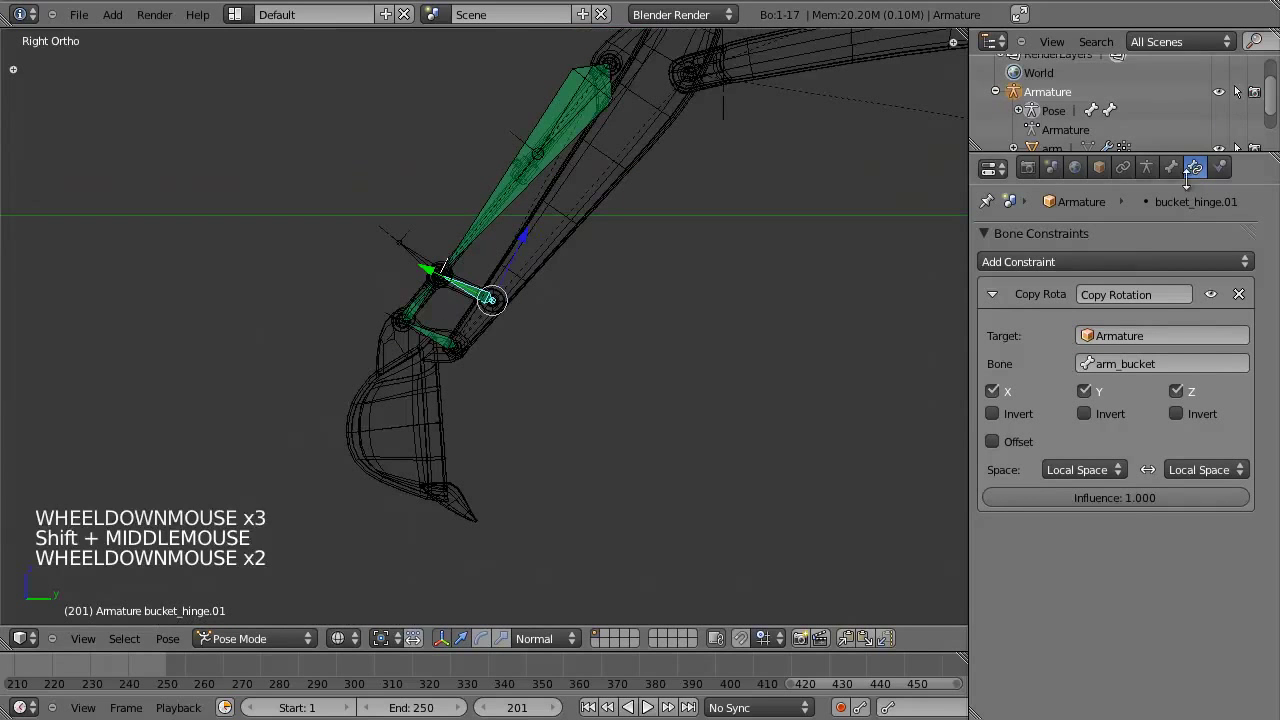
Review the selected bone's Bone tab and the armature's layer settings, revealing another bone layer.
{"action": "left_click", "coordinate": [1183, 165]}
{"action": "scroll", "scroll_direction": "up", "scroll_amount": 3}
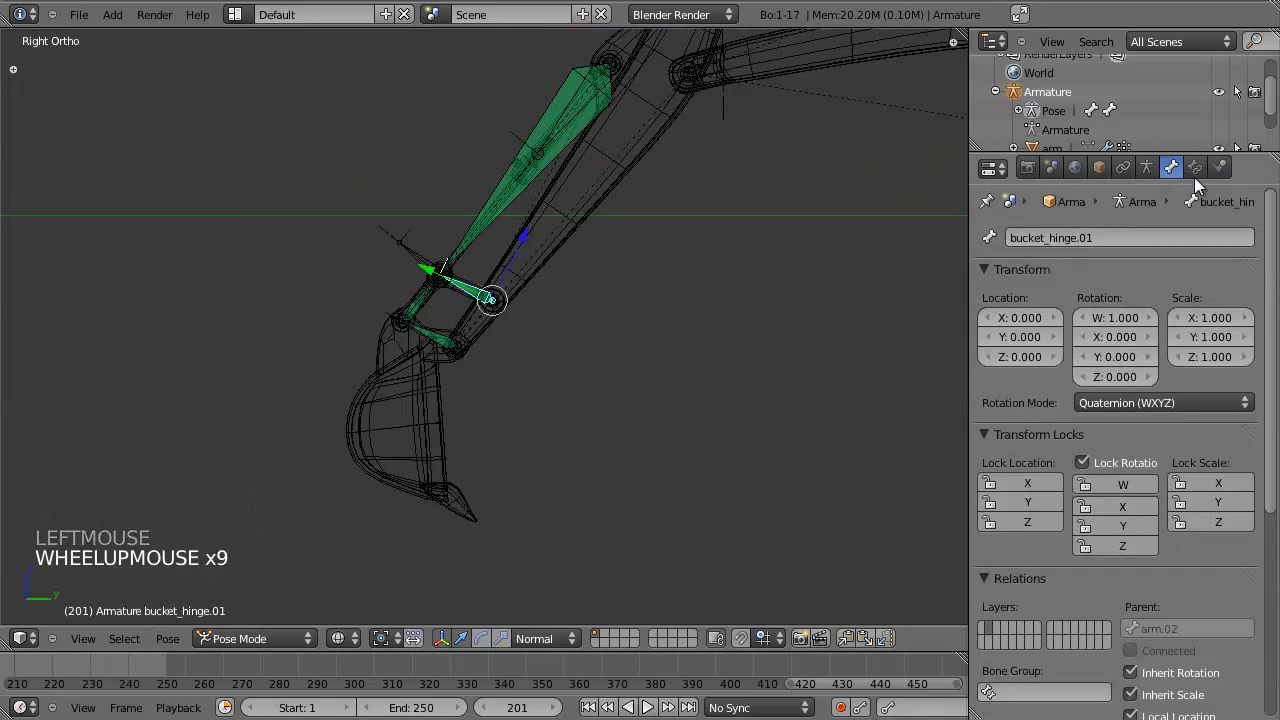
{"action": "left_click", "coordinate": [1153, 177]}
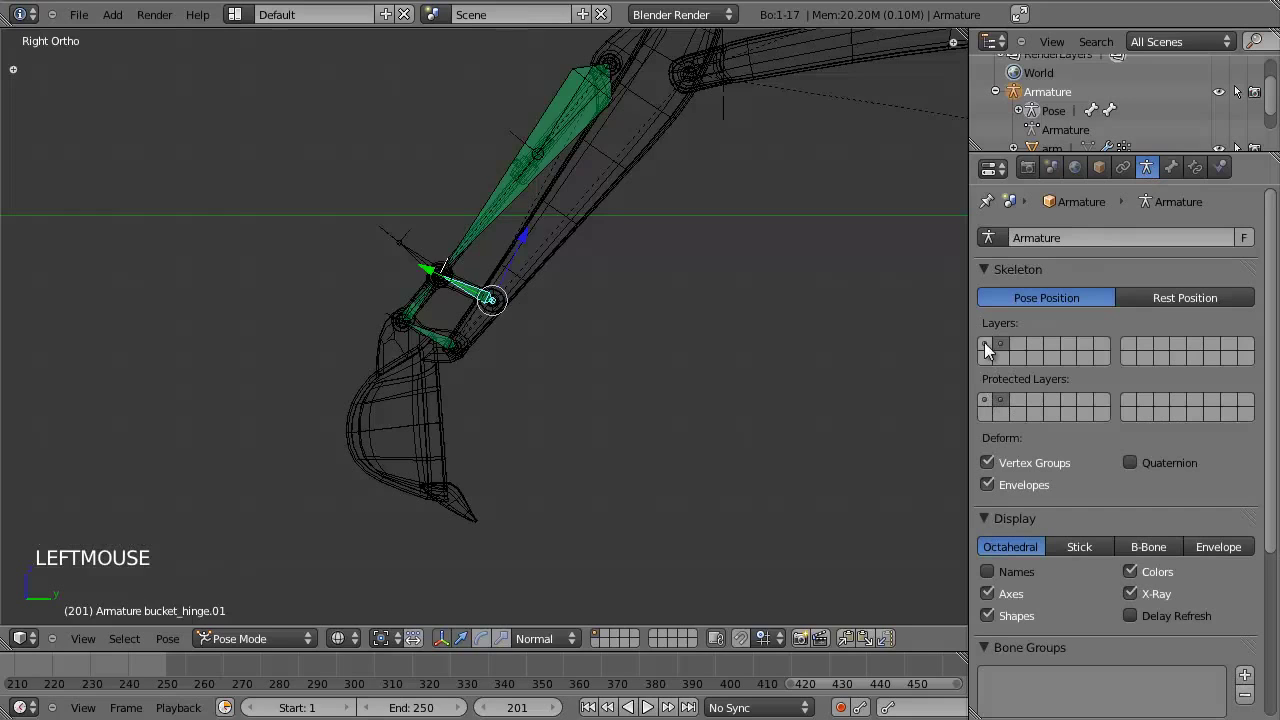
{"action": "left_click", "coordinate": [993, 346]}
{"action": "left_click", "coordinate": [1006, 346]}
{"action": "scroll", "scroll_direction": "up", "scroll_amount": 3}
{"action": "key", "text": "a"}
{"action": "right_click", "coordinate": [439, 452]}
{"action": "scroll", "scroll_direction": "down", "scroll_amount": 3}
Test-rotate and check the Bone Constraints tab for the bucket hinge bones, bucket_hinge.02 and arm_bucket.
{"action": "key", "text": "r"}
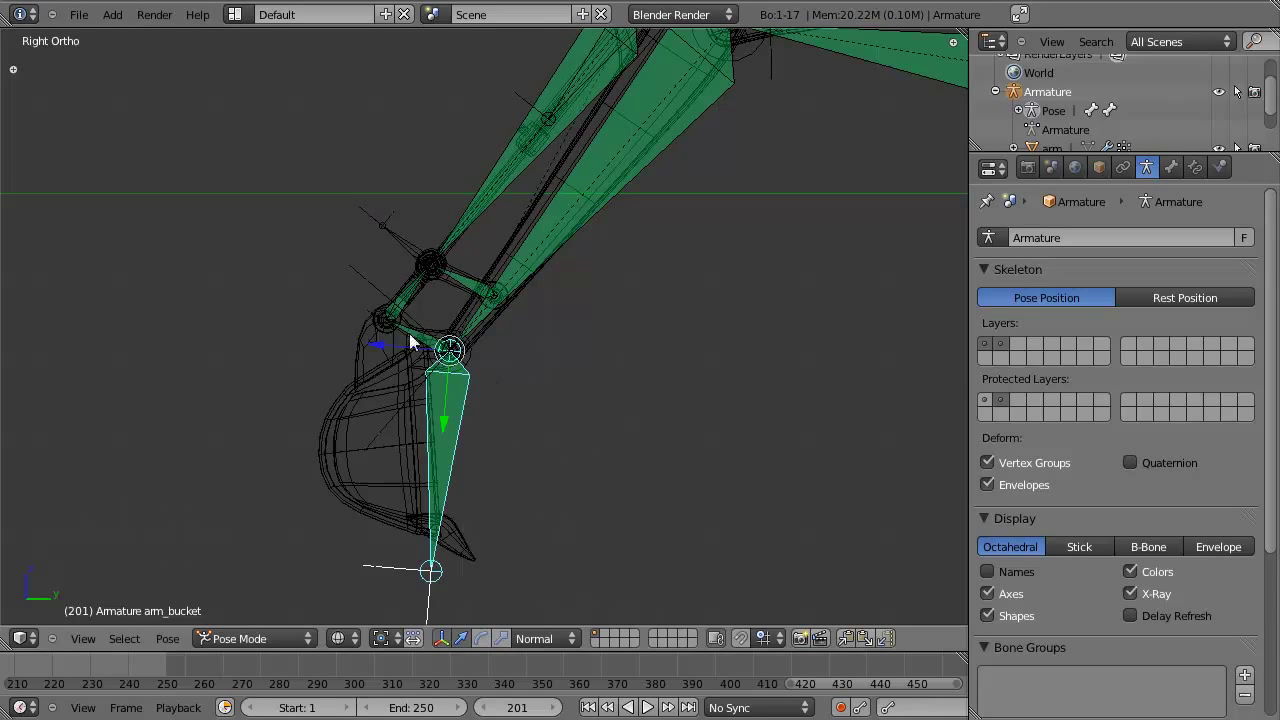
{"action": "right_click", "coordinate": [432, 334]}
{"action": "right_click", "coordinate": [466, 274]}
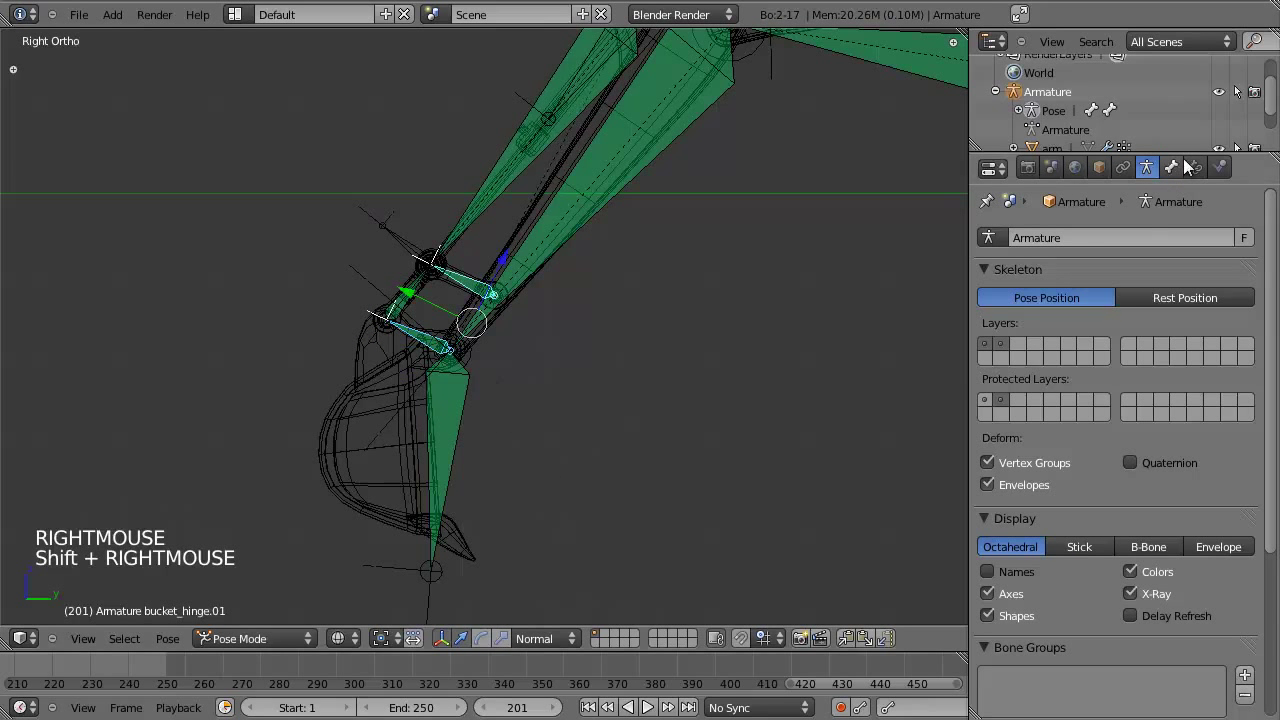
{"action": "left_click", "coordinate": [1192, 164]}
{"action": "right_click", "coordinate": [428, 337]}
{"action": "left_click", "coordinate": [1205, 164]}
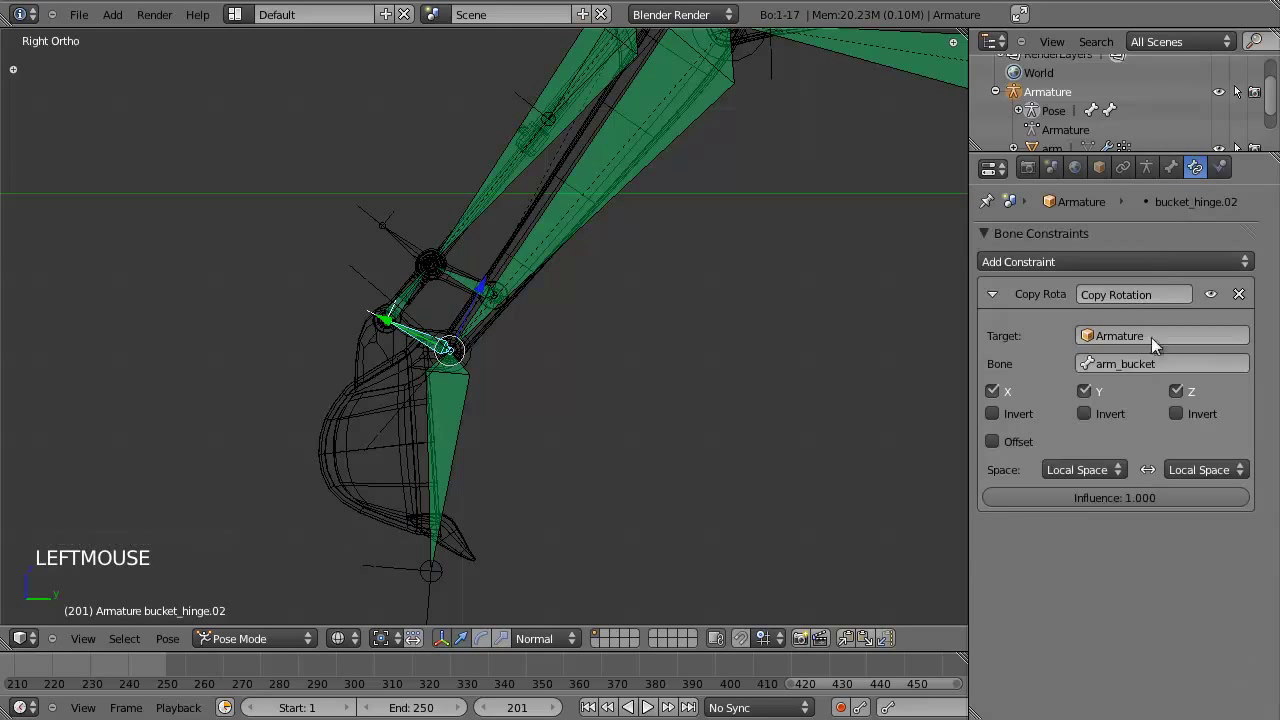
{"action": "right_click", "coordinate": [445, 443]}
{"action": "key", "text": "r"}
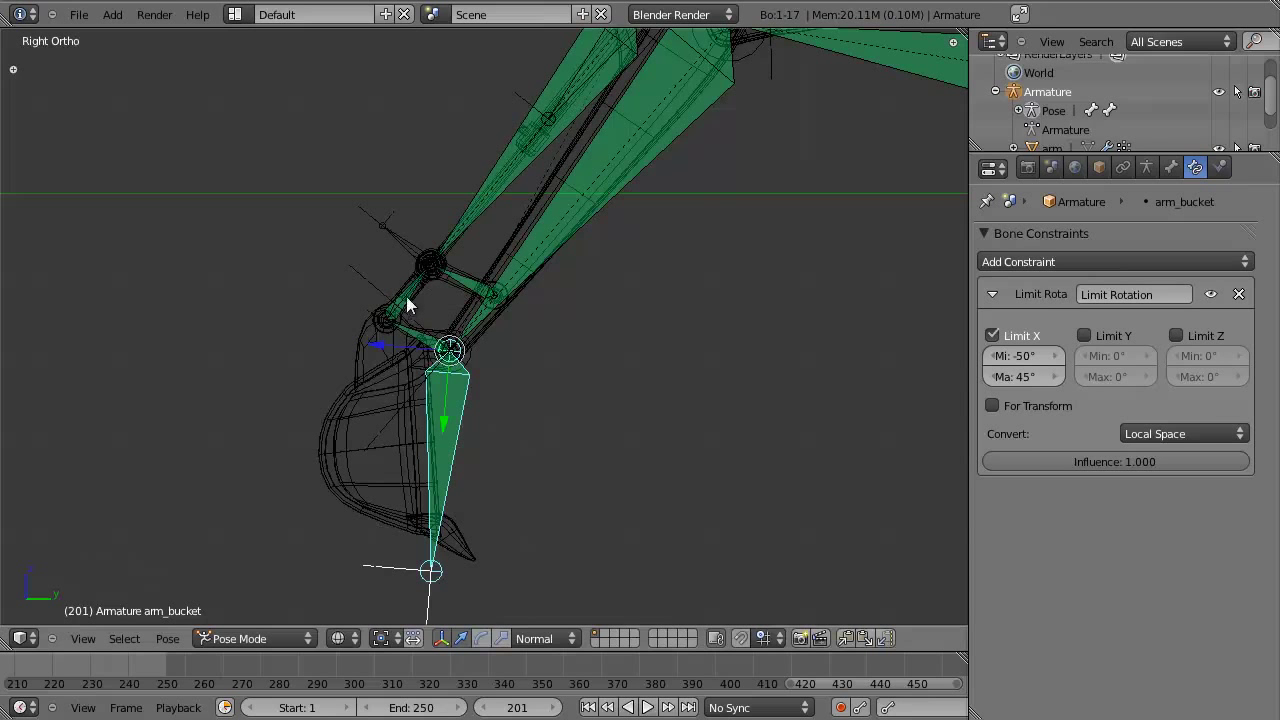
Show bucket_hinge.03 tracking bucket_hinge.01, then arm_bucket's Limit Rotation from -50° to 45° on X.
{"action": "right_click", "coordinate": [411, 297]}
{"action": "left_click", "coordinate": [1175, 174]}
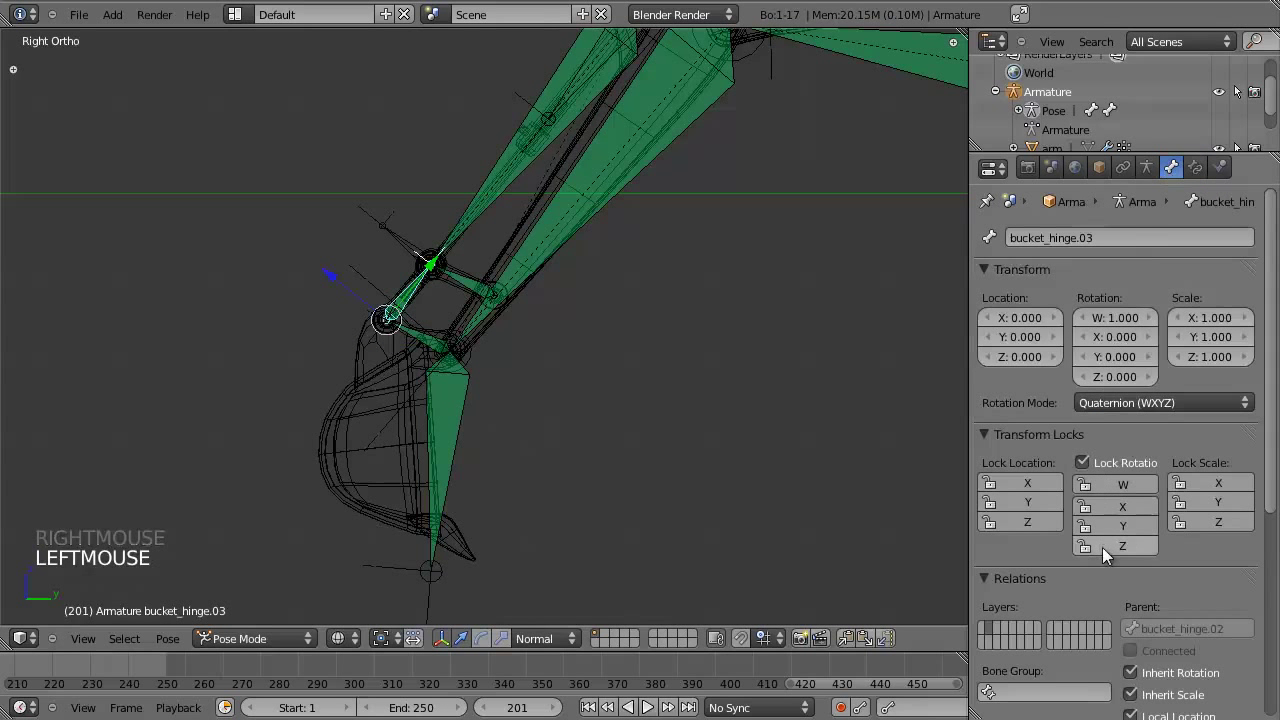
{"action": "scroll", "scroll_direction": "down", "scroll_amount": 3}
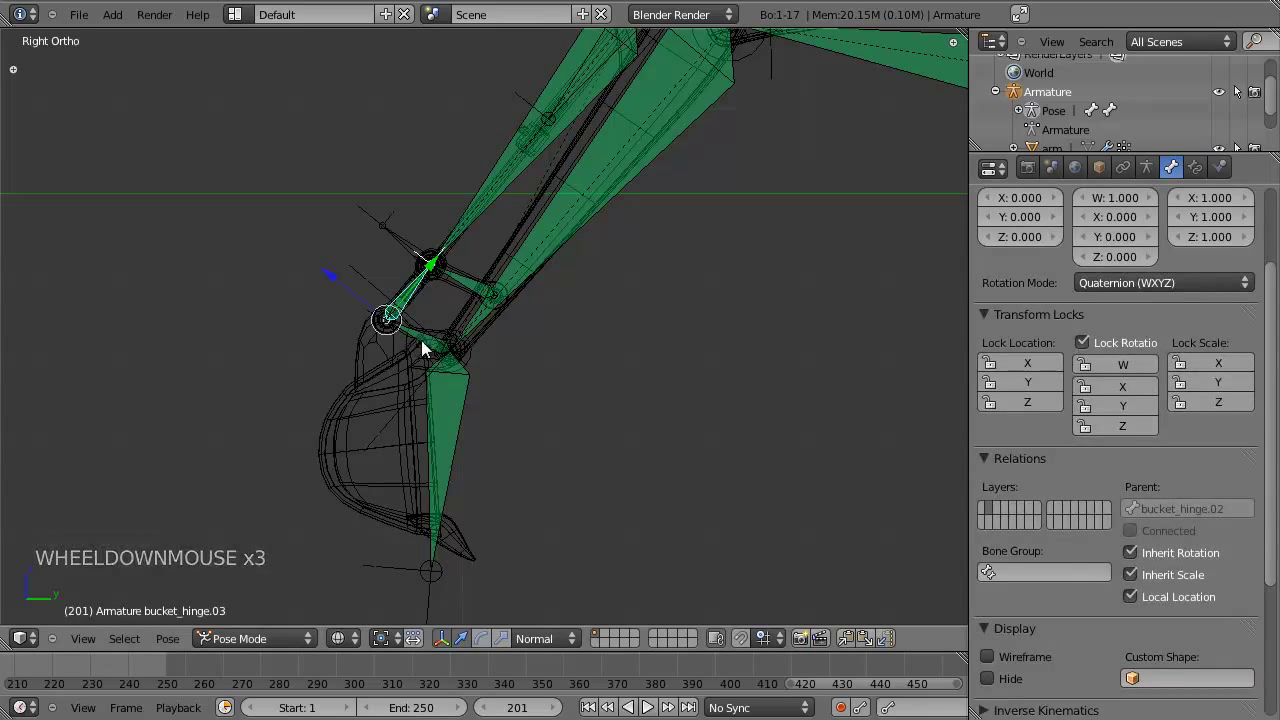
{"action": "right_click", "coordinate": [432, 341]}
{"action": "right_click", "coordinate": [413, 292]}
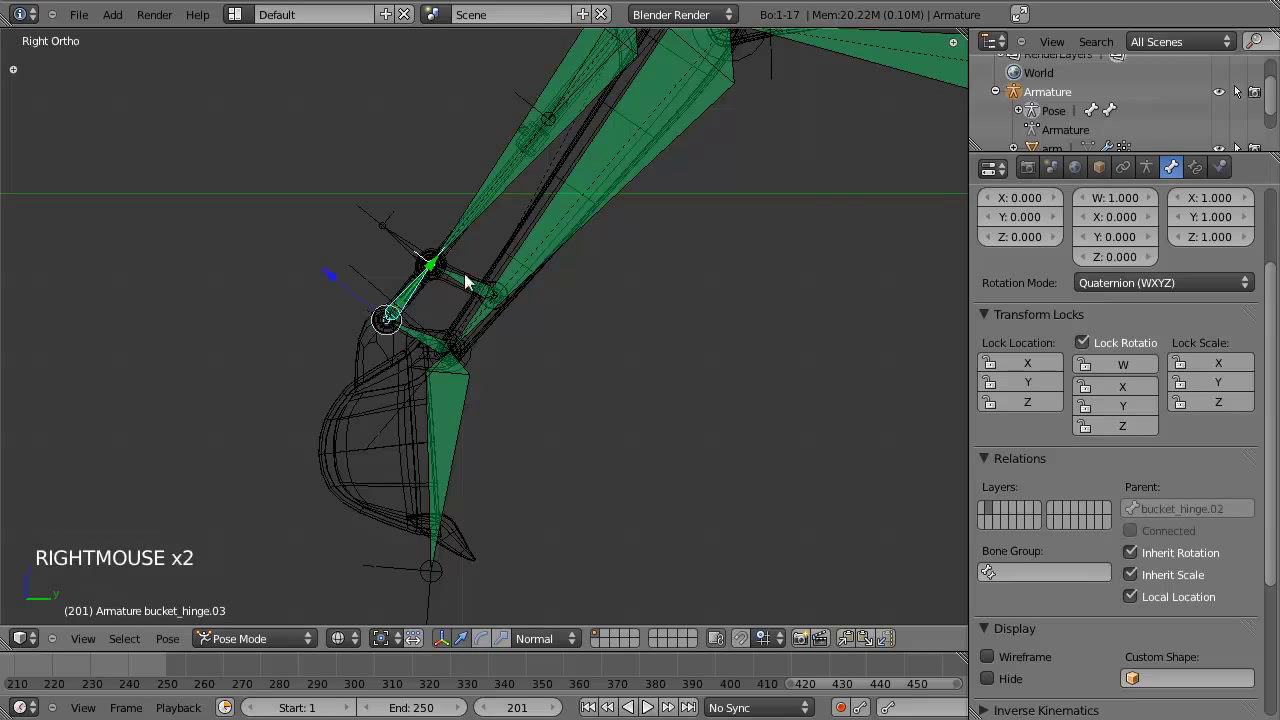
{"action": "left_click", "coordinate": [1200, 175]}
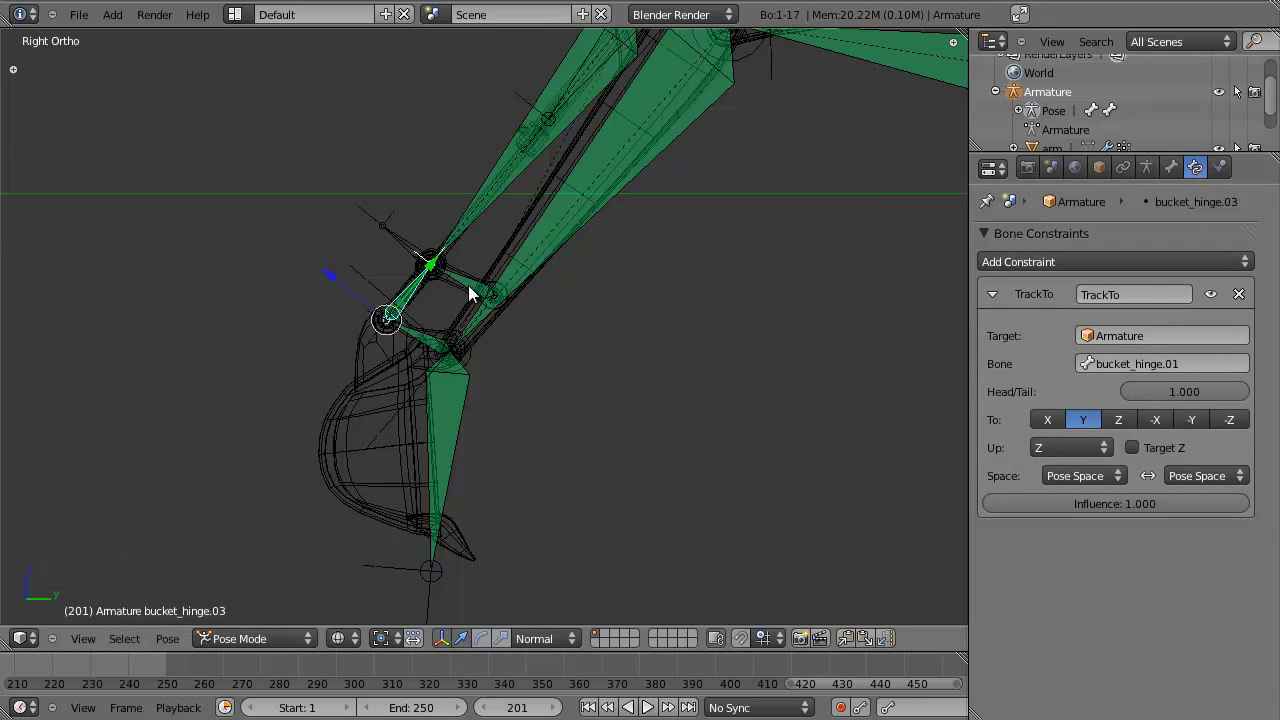
{"action": "right_click", "coordinate": [473, 288]}
{"action": "right_click", "coordinate": [424, 285]}
{"action": "right_click", "coordinate": [419, 299]}
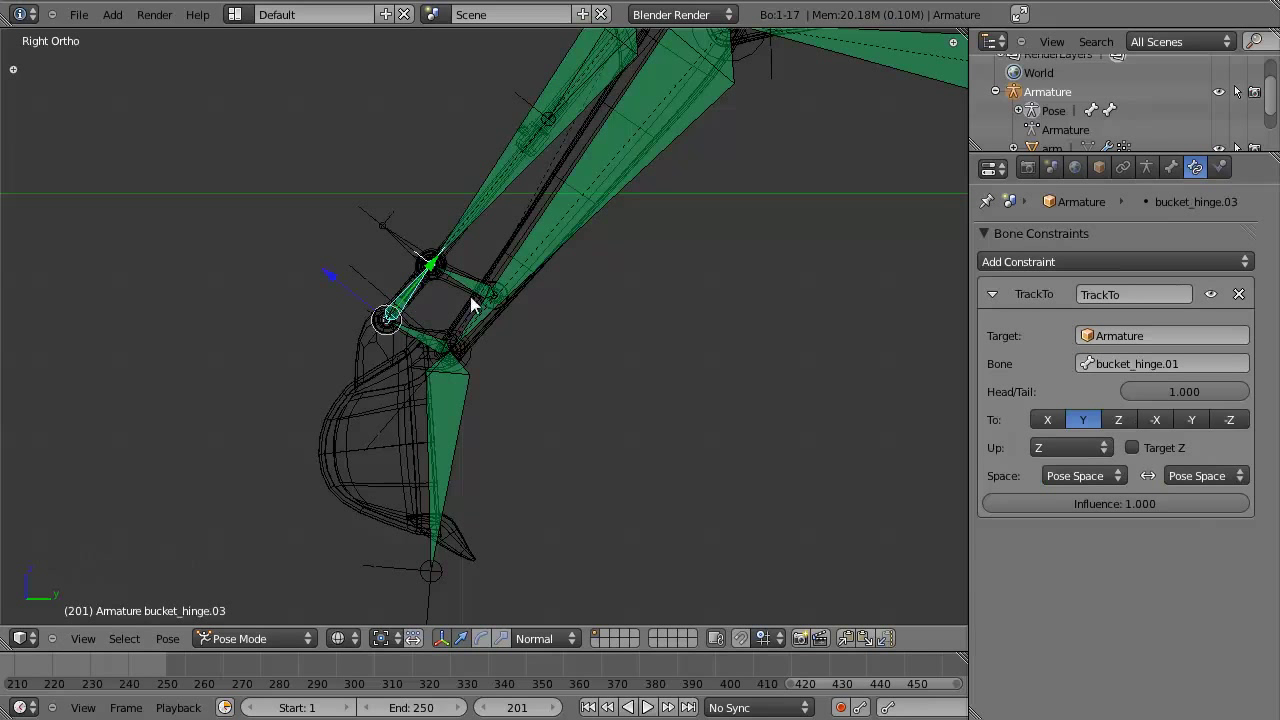
{"action": "right_click", "coordinate": [444, 401]}
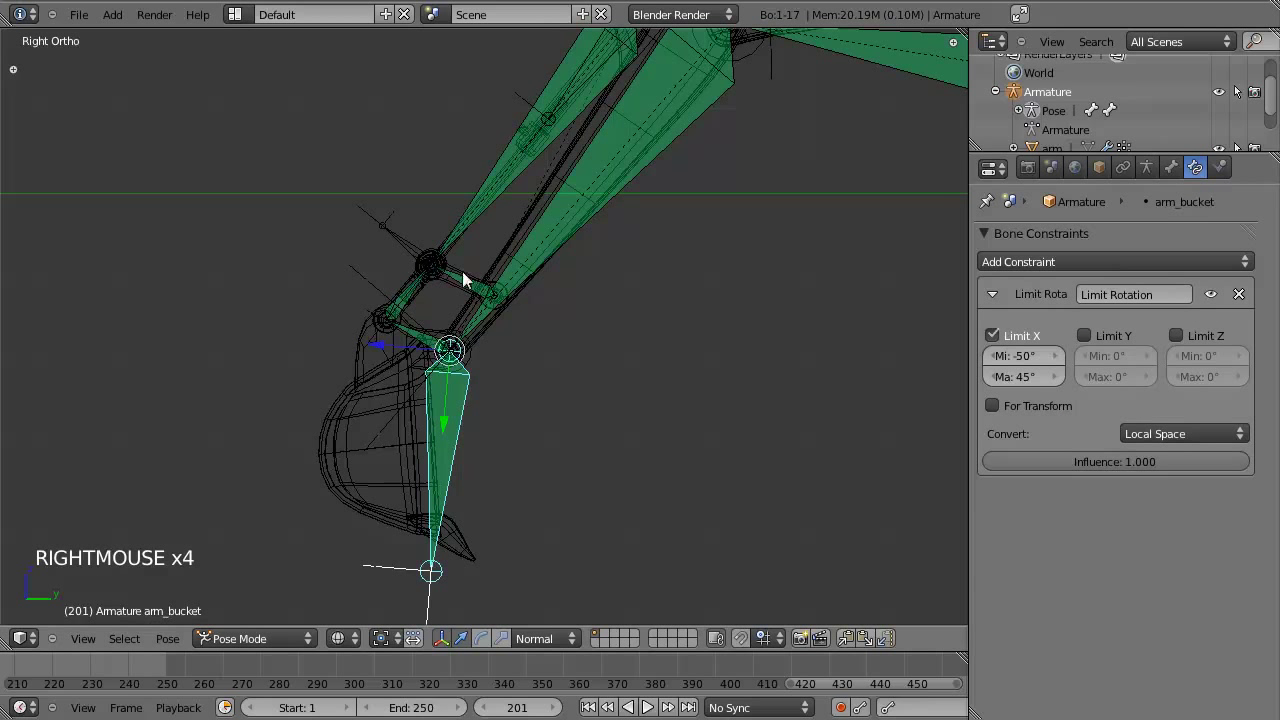
Test-rotate arm_bucket to see its limited range, then cancel the rotation.
{"action": "scroll", "scroll_direction": "up", "scroll_amount": 3}
{"action": "key", "text": "r"}
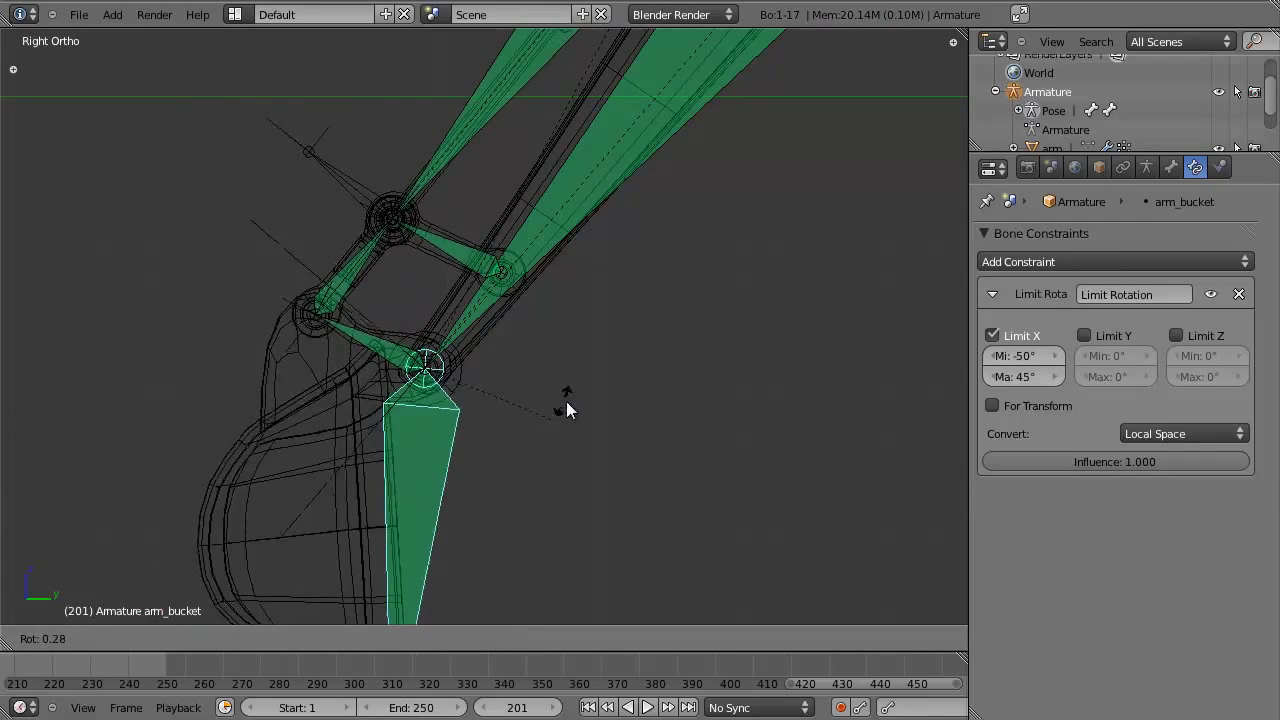
{"action": "scroll", "scroll_direction": "down", "scroll_amount": 3}
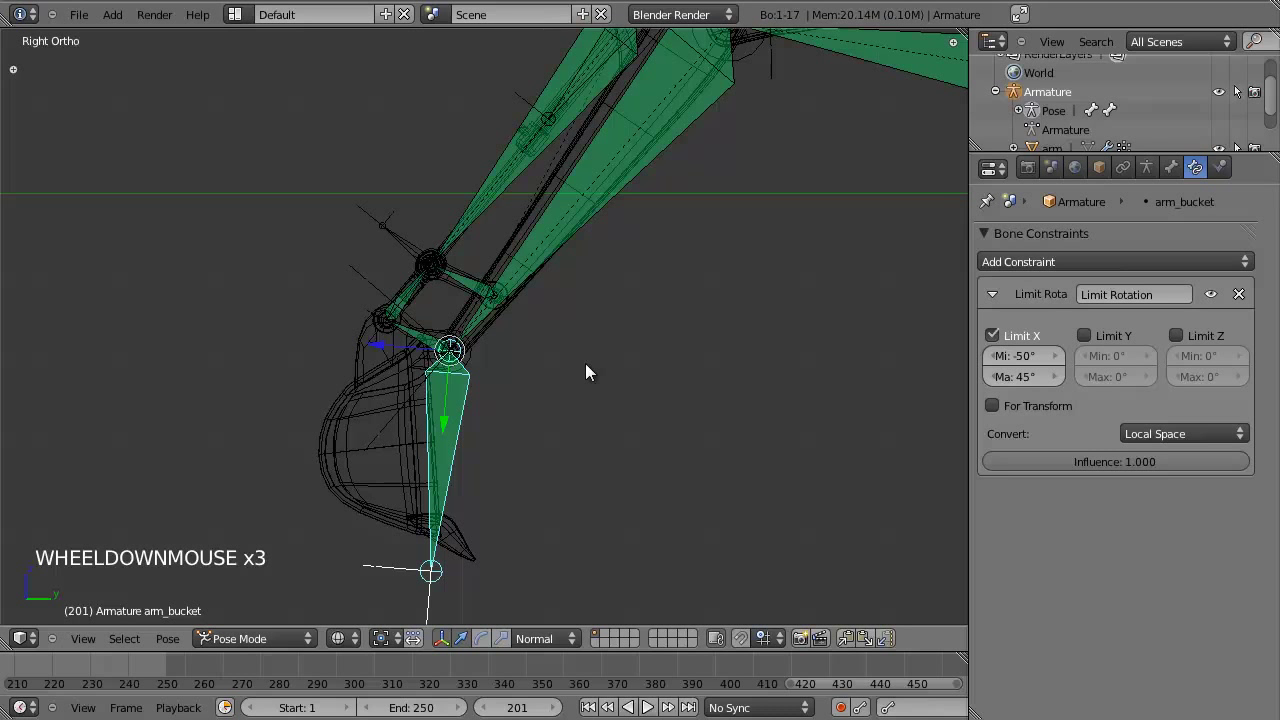
{"action": "scroll", "scroll_direction": "up", "scroll_amount": 3}
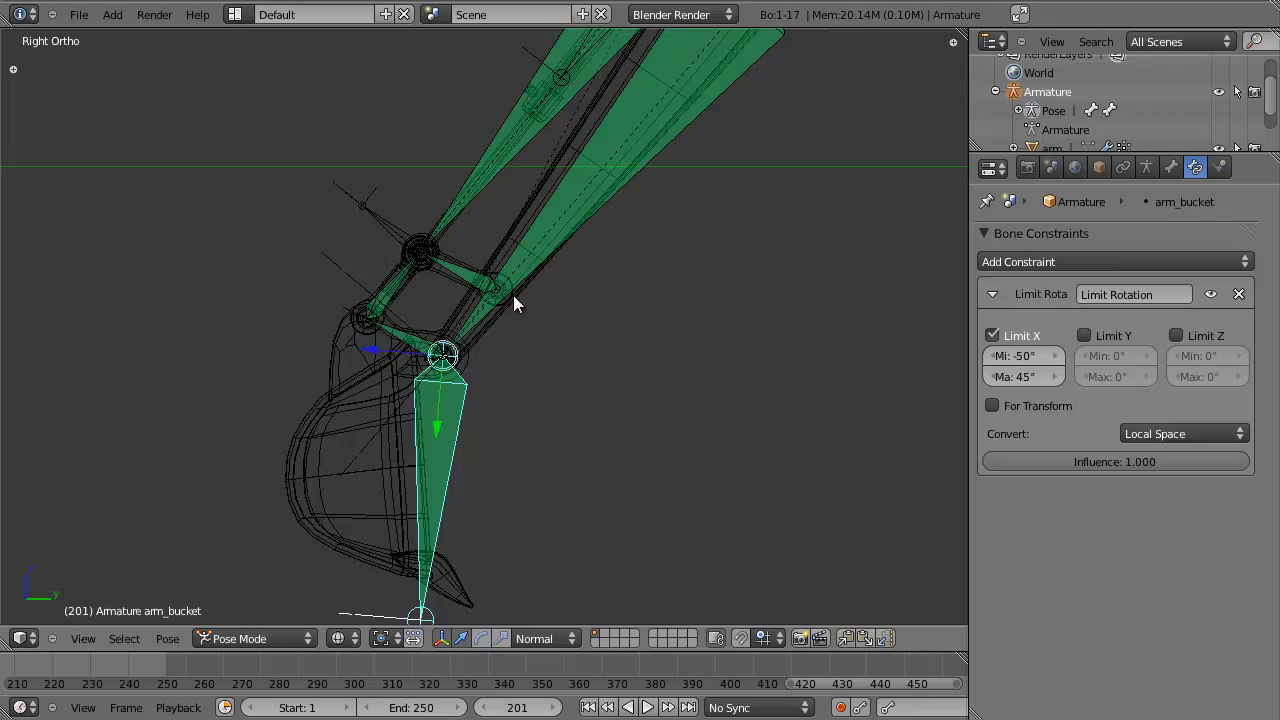
{"action": "scroll", "scroll_direction": "up", "scroll_amount": 3}
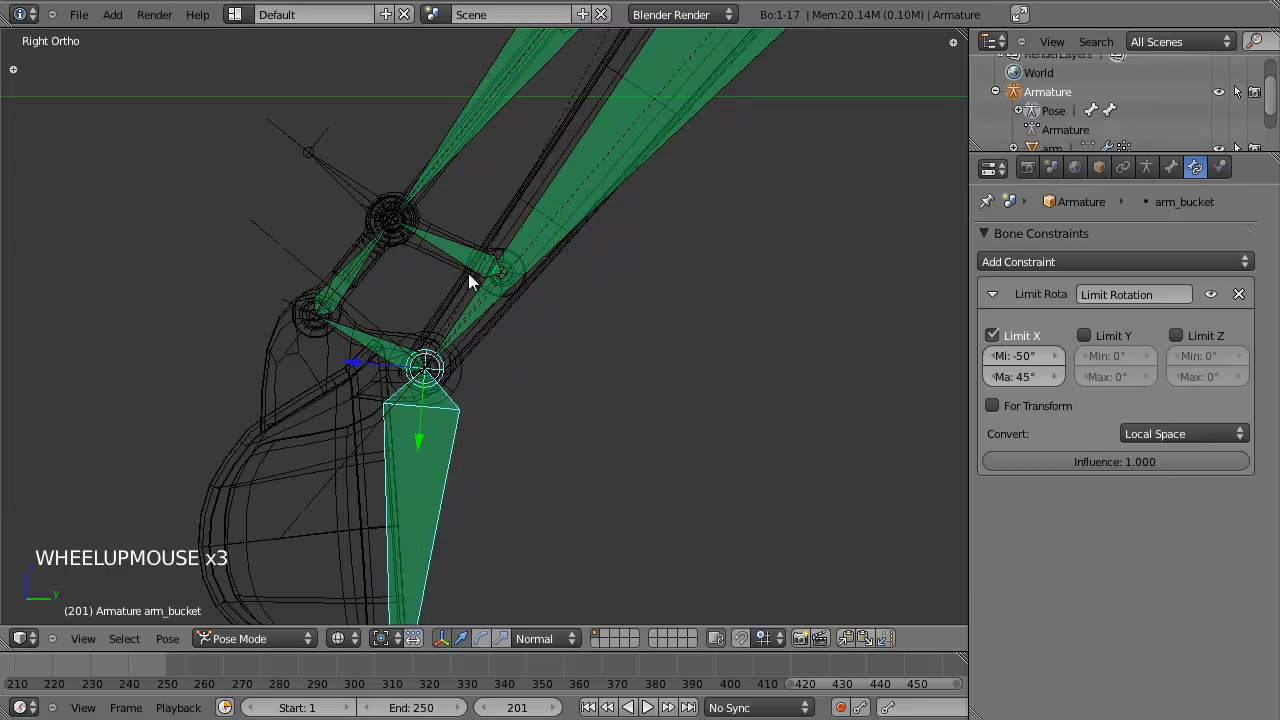
{"action": "scroll", "scroll_direction": "down", "scroll_amount": 3}
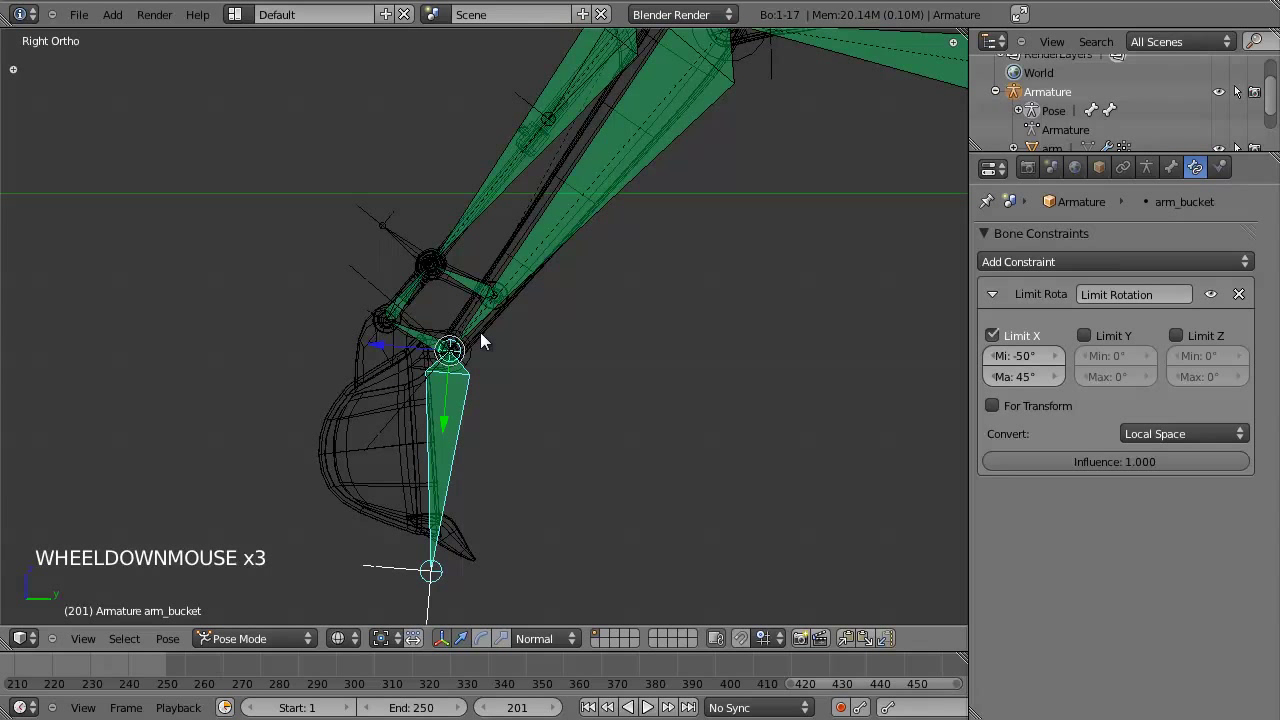
{"action": "scroll", "scroll_direction": "down", "scroll_amount": 3}
{"action": "scroll", "scroll_direction": "up", "scroll_amount": 3}
{"action": "scroll", "scroll_direction": "up", "scroll_amount": 3}
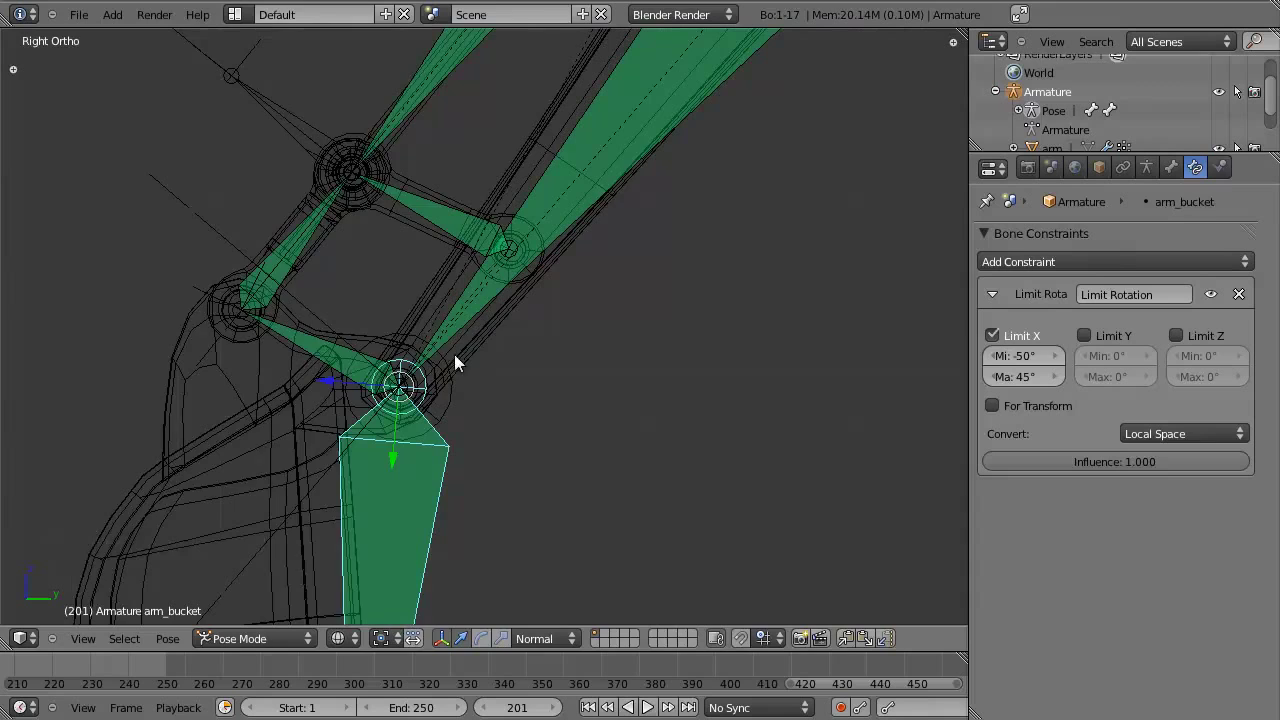
{"action": "scroll", "scroll_direction": "down", "scroll_amount": 3}
{"action": "scroll", "scroll_direction": "down", "scroll_amount": 3}
Select bucket_hinge.03 and switch to solid shading, framing the bucket linkage from the side.
{"action": "right_click", "coordinate": [383, 427]}
{"action": "scroll", "scroll_direction": "down", "scroll_amount": 3}
{"action": "key", "text": "z"}
{"action": "middle_click", "coordinate": [587, 324]}
{"action": "scroll", "scroll_direction": "up", "scroll_amount": 3}
{"action": "scroll", "scroll_direction": "down", "scroll_amount": 3}
{"action": "middle_click", "coordinate": [444, 358]}
{"action": "key", "text": "KP_3"}
{"action": "middle_click", "coordinate": [548, 354]}
{"action": "scroll", "scroll_direction": "up", "scroll_amount": 3}
{"action": "middle_click", "coordinate": [509, 367]}
{"action": "scroll", "scroll_direction": "up", "scroll_amount": 3}
{"action": "scroll", "scroll_direction": "up", "scroll_amount": 3}
Zoom and pan around the bucket linkage to look over the posed bones.
{"action": "right_click", "coordinate": [422, 462]}
{"action": "scroll", "scroll_direction": "down", "scroll_amount": 3}
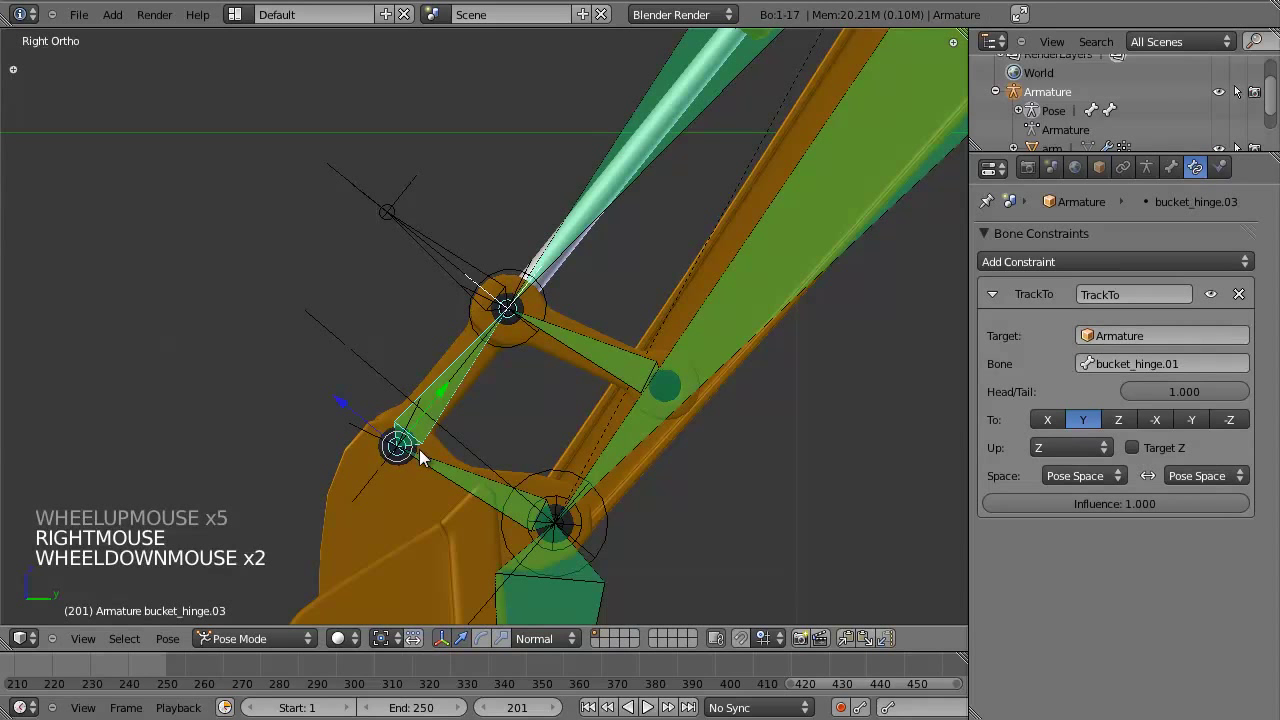
{"action": "scroll", "scroll_direction": "down", "scroll_amount": 3}
{"action": "scroll", "scroll_direction": "down", "scroll_amount": 3}
{"action": "scroll", "scroll_direction": "down", "scroll_amount": 3}
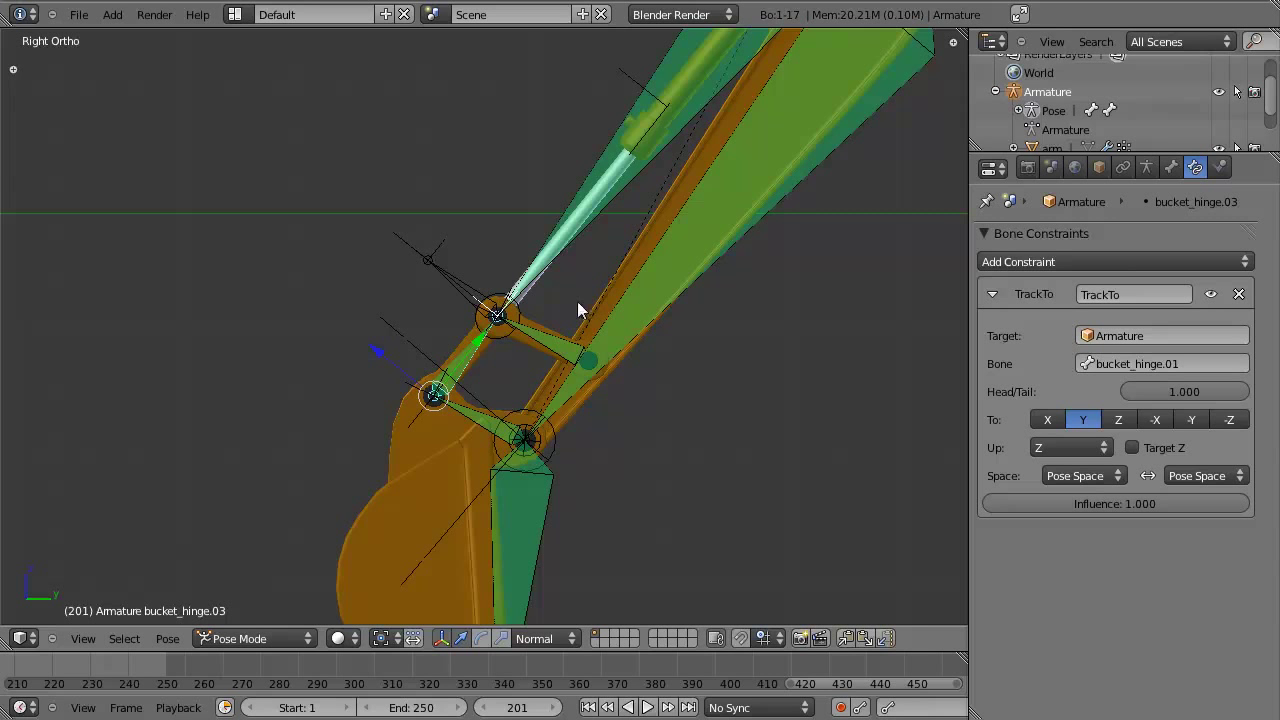
{"action": "middle_click", "coordinate": [545, 378]}
{"action": "scroll", "scroll_direction": "up", "scroll_amount": 3}
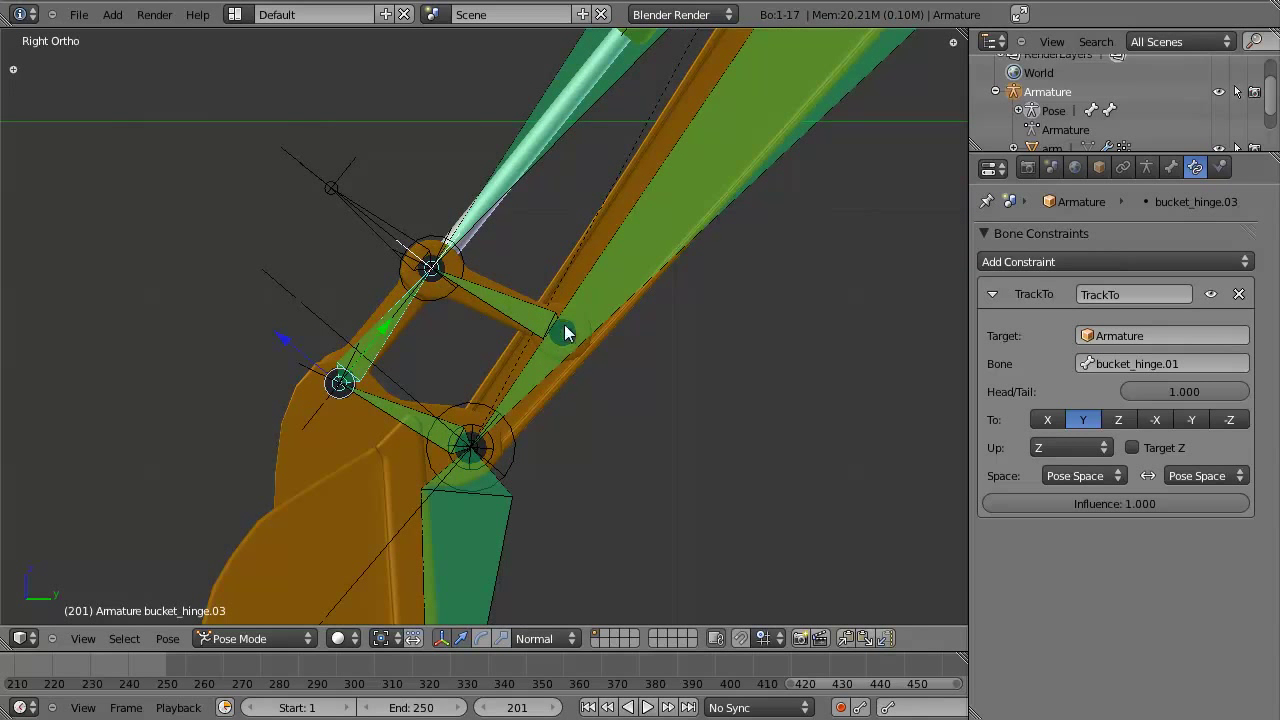
{"action": "scroll", "scroll_direction": "down", "scroll_amount": 3}
{"action": "middle_click", "coordinate": [538, 404]}
{"action": "middle_click", "coordinate": [498, 381]}
{"action": "scroll", "scroll_direction": "up", "scroll_amount": 3}
Select piston.03, frame the whole arm and leave pose mode for object mode.
{"action": "right_click", "coordinate": [416, 316]}
{"action": "scroll", "scroll_direction": "down", "scroll_amount": 3}
{"action": "middle_click", "coordinate": [461, 318]}
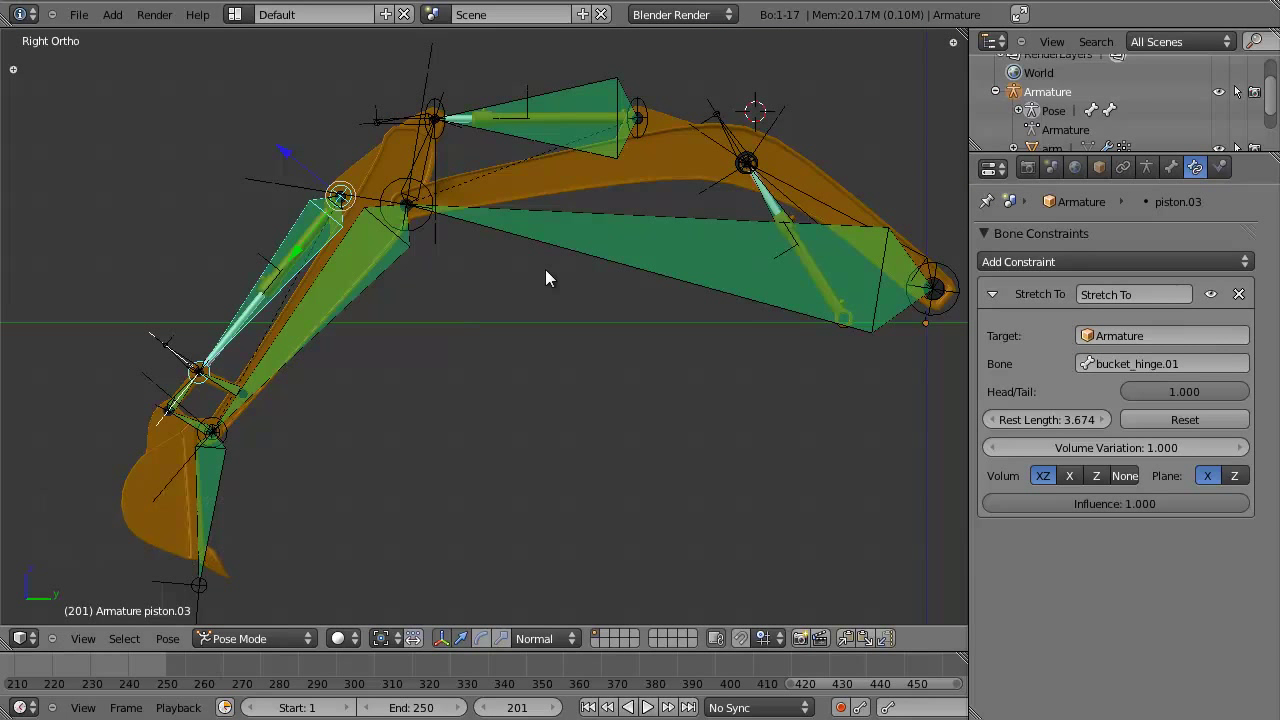
{"action": "key", "text": "ctrl+Tab"}
{"action": "scroll", "scroll_direction": "down", "scroll_amount": 3}
Move the old armature to another layer, then select the arm mesh in wireframe shading.
{"action": "key", "text": "m"}
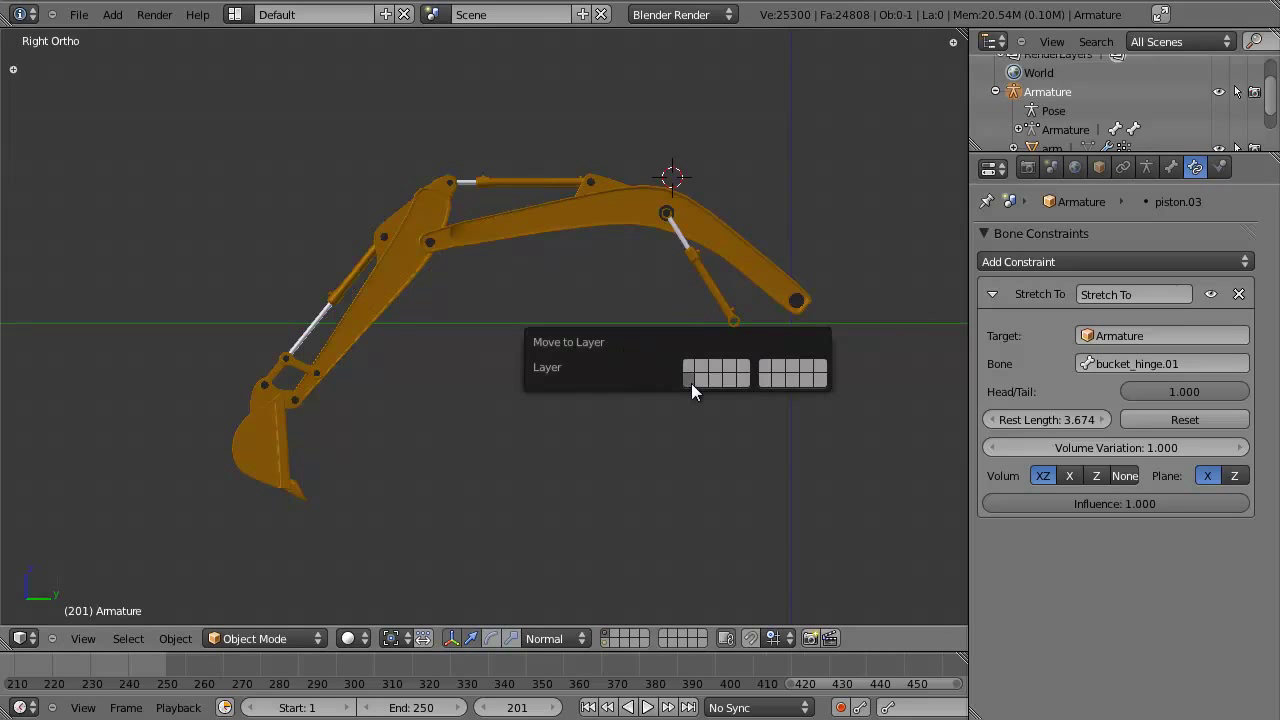
{"action": "scroll", "scroll_direction": "up", "scroll_amount": 3}
{"action": "scroll", "scroll_direction": "down", "scroll_amount": 3}
{"action": "right_click", "coordinate": [666, 181]}
{"action": "key", "text": "z"}
Show the arm mesh's modifier stack, Subsurf level 2 then a collapsed Armature modifier.
{"action": "left_click", "coordinate": [1153, 174]}
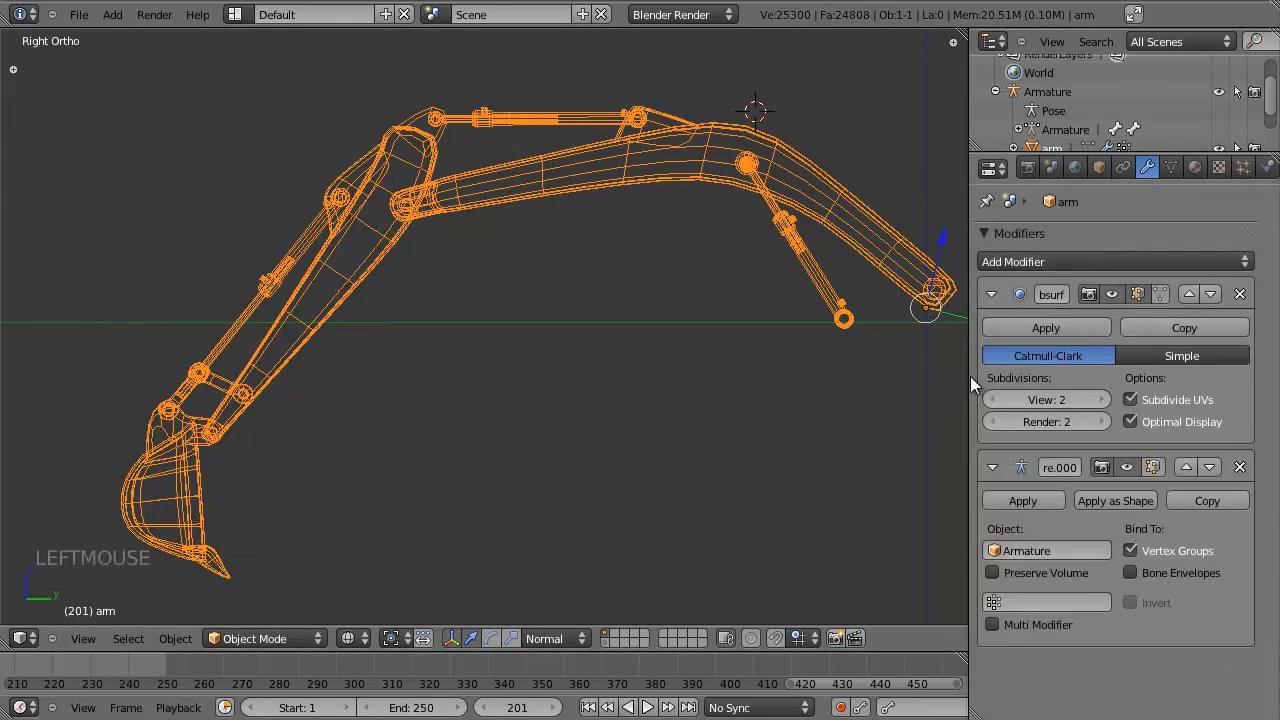
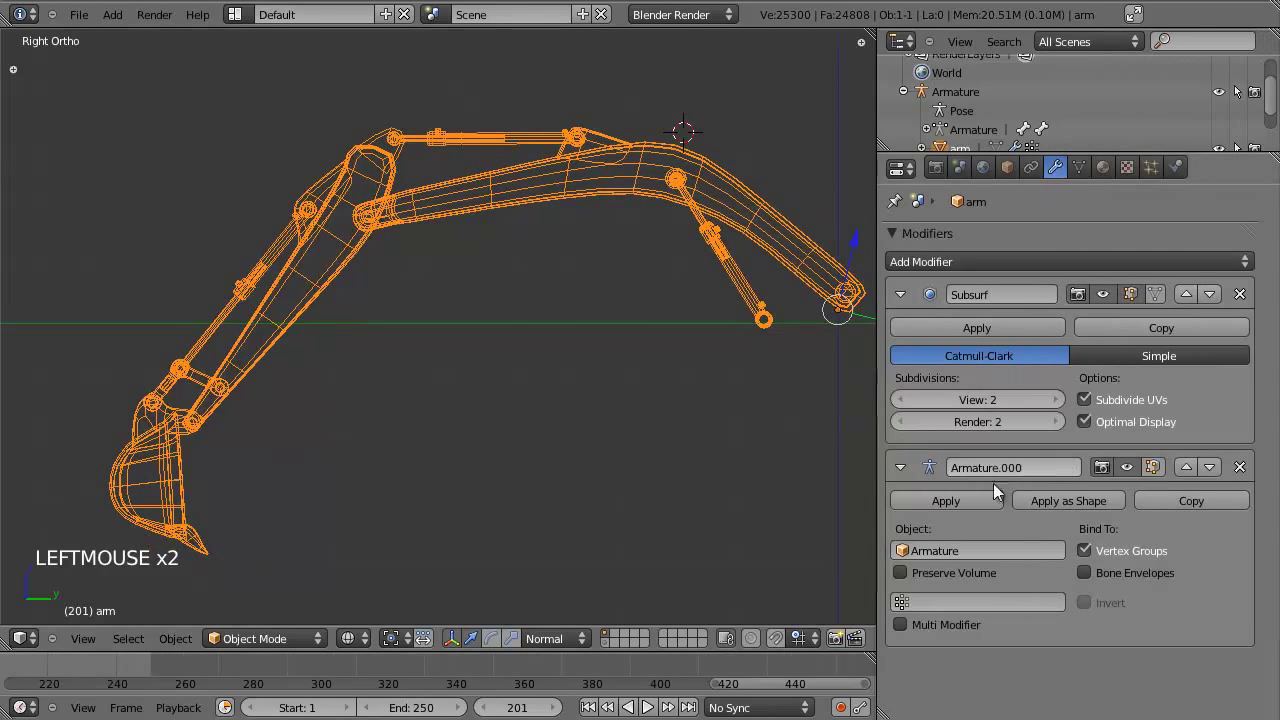
{"action": "left_click", "coordinate": [1132, 468]}
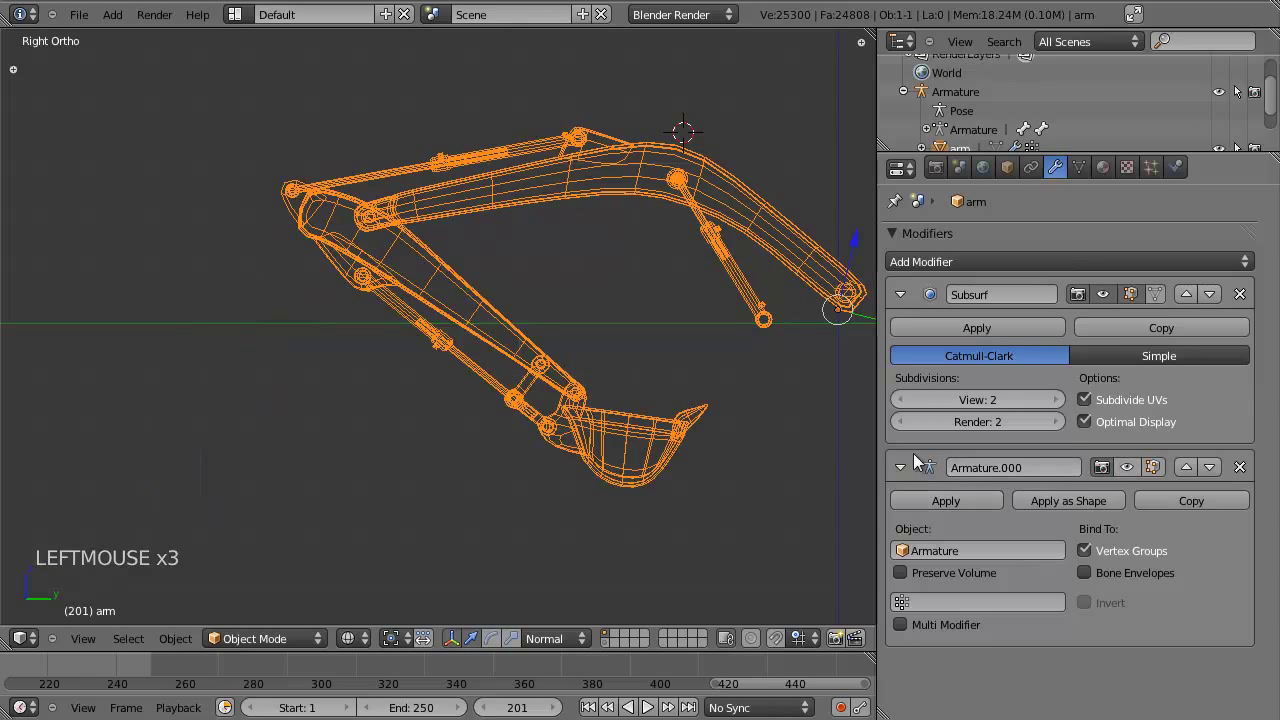
{"action": "left_click", "coordinate": [901, 475]}
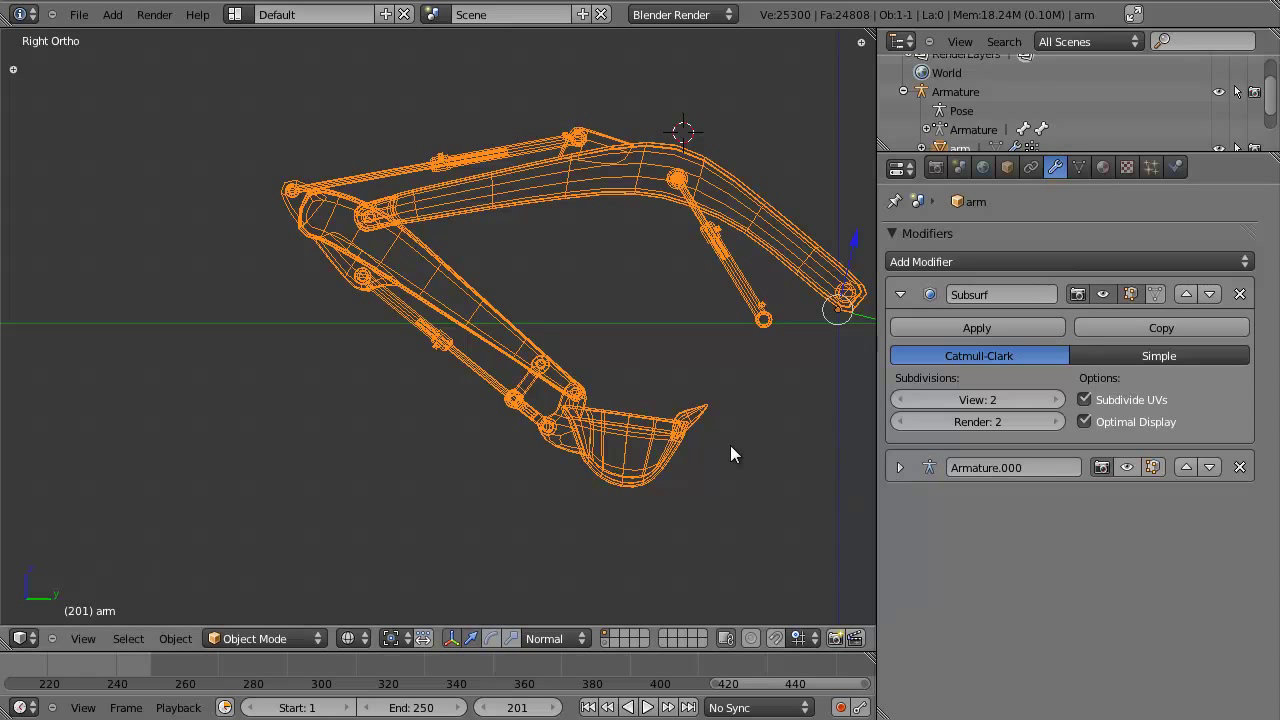
{"action": "middle_click", "coordinate": [694, 353]}
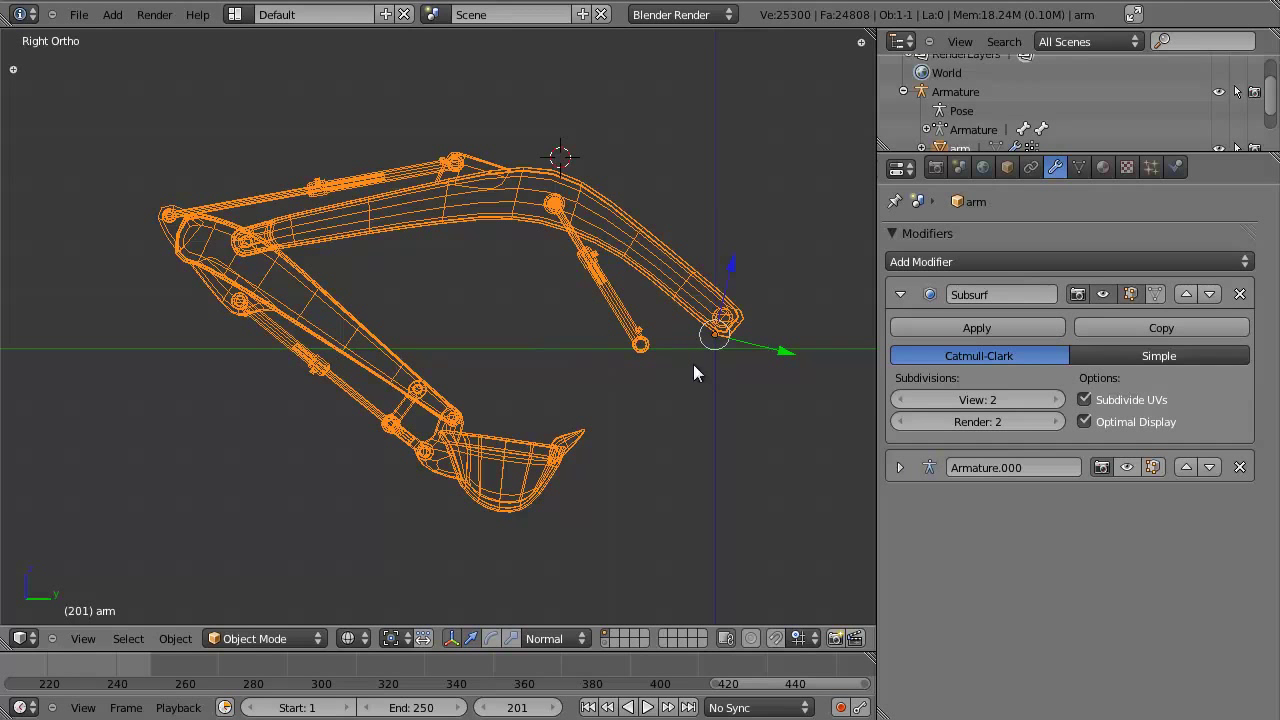
Snap the 3D cursor to the arm mesh's pivot and add single-bone Armature.001 at the boom end.
{"action": "middle_click", "coordinate": [747, 284]}
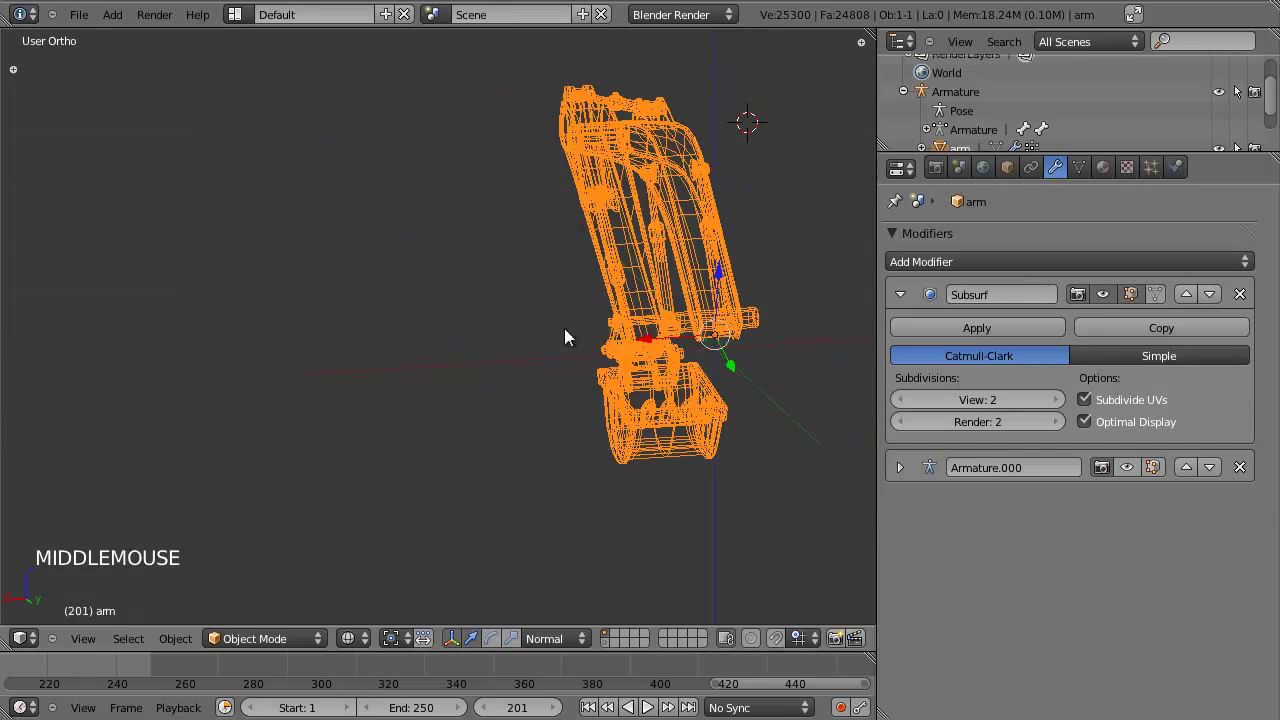
{"action": "key", "text": "shift+s"}
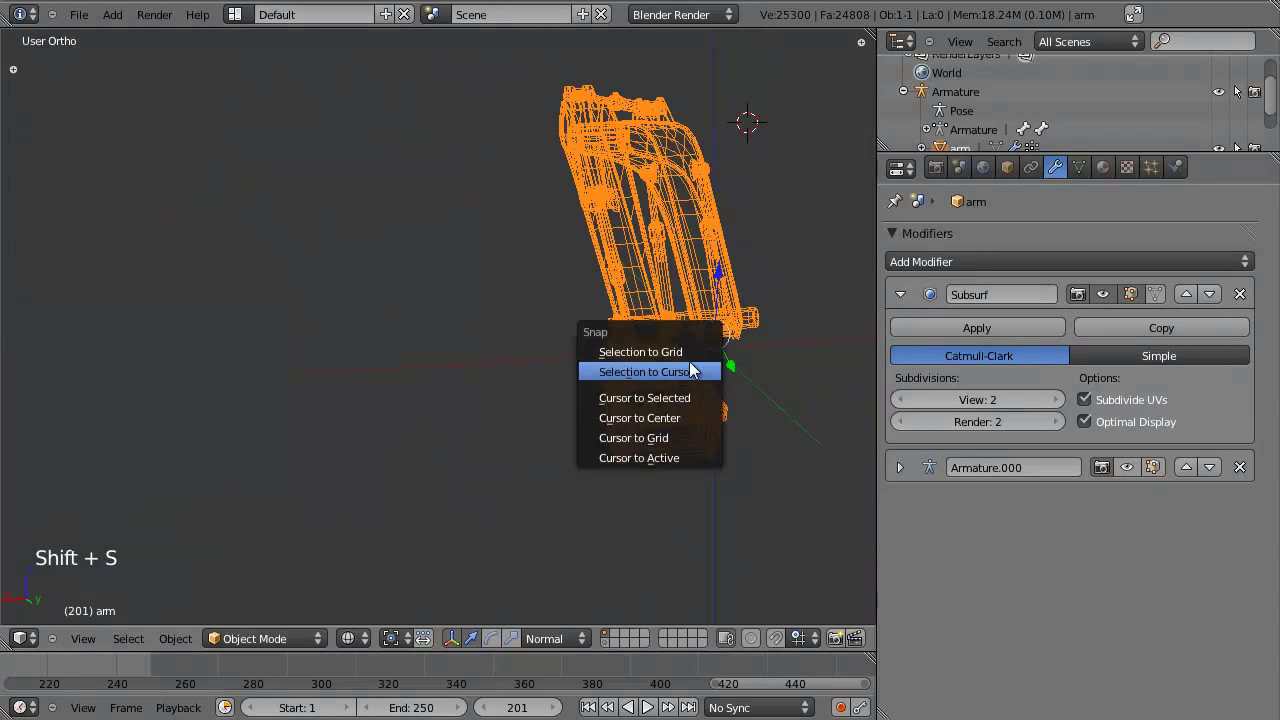
{"action": "key", "text": "KP_3"}
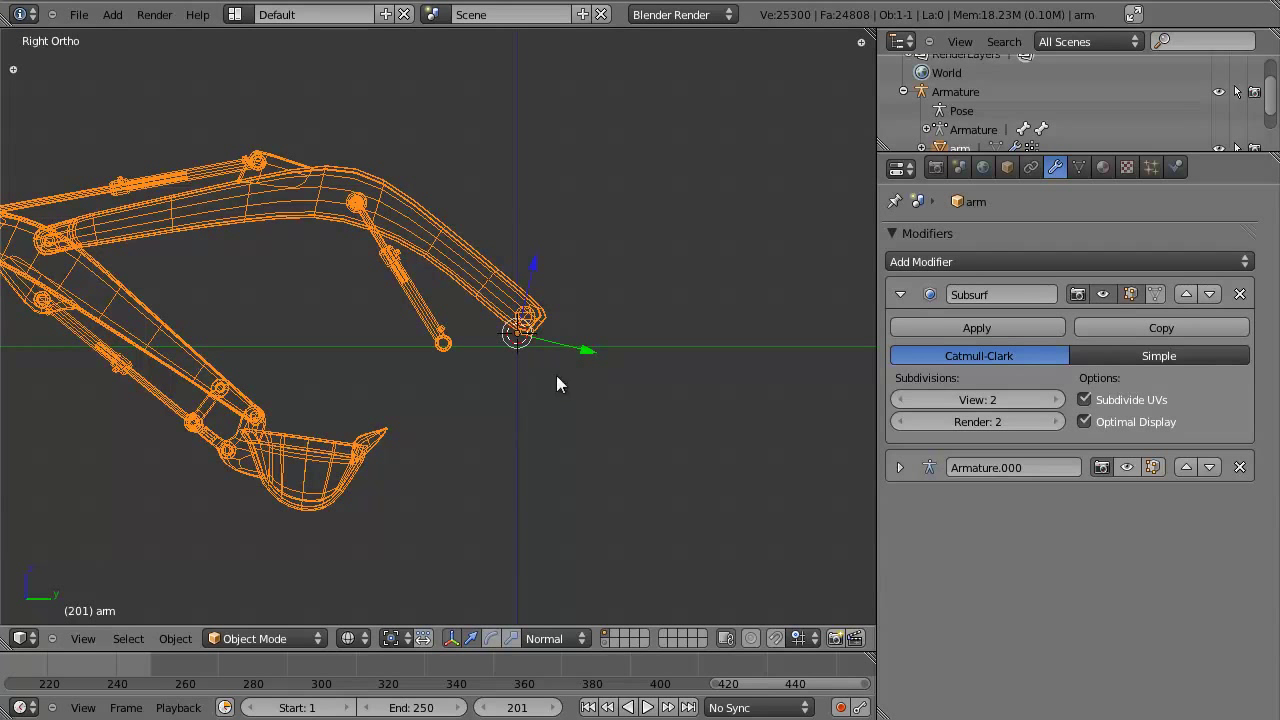
{"action": "key", "text": "shift+a"}
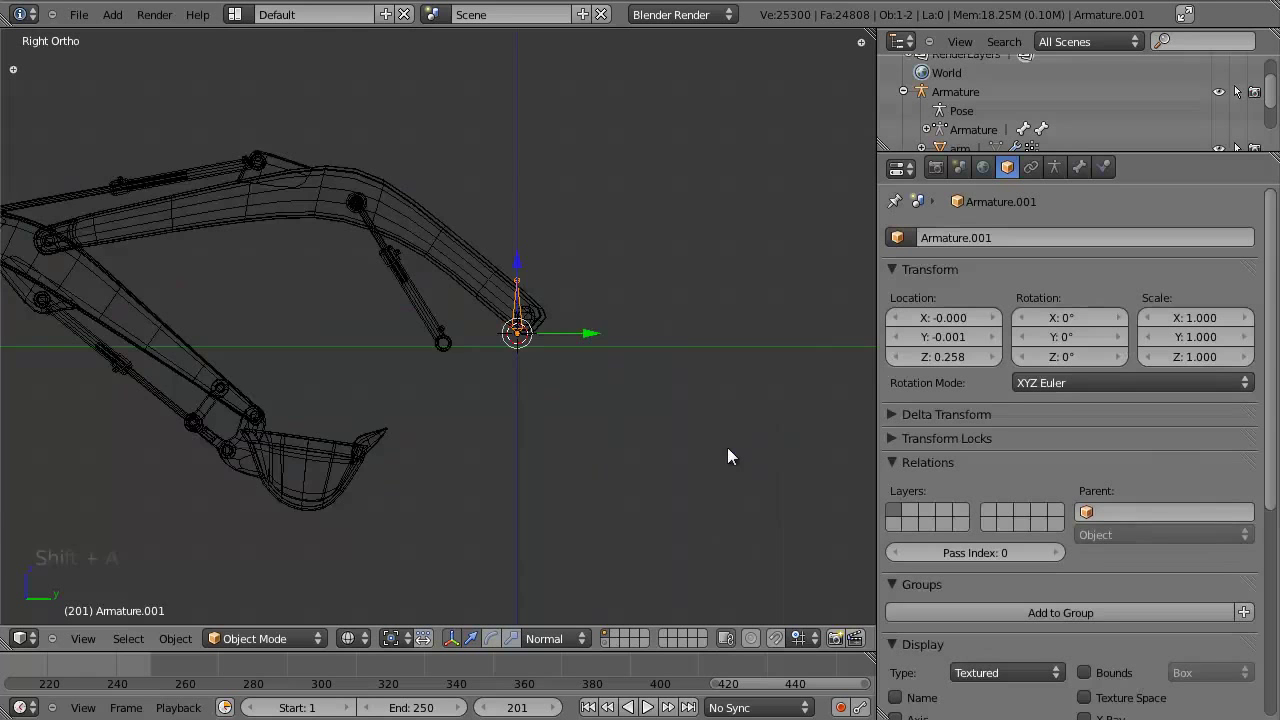
{"action": "scroll", "scroll_direction": "up", "scroll_amount": 3}
{"action": "middle_click", "coordinate": [669, 386]}
{"action": "scroll", "scroll_direction": "down", "scroll_amount": 3}
{"action": "scroll", "scroll_direction": "up", "scroll_amount": 3}
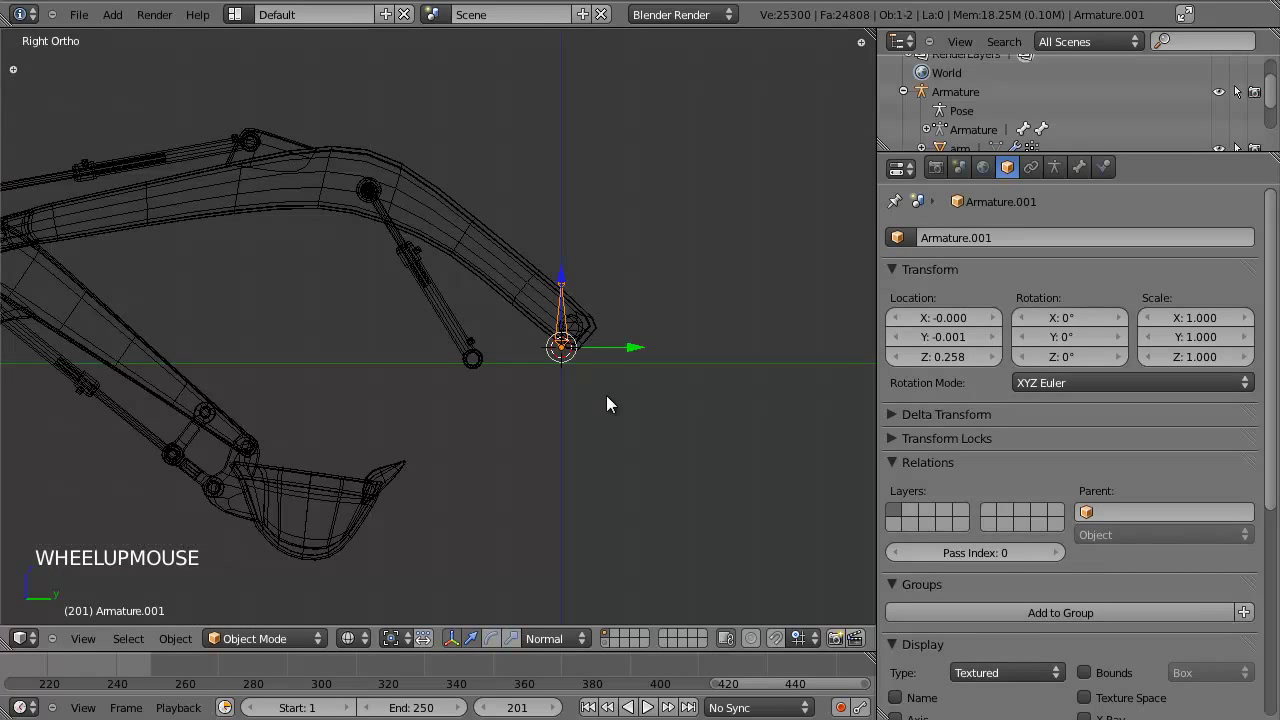
{"action": "middle_click", "coordinate": [542, 281]}
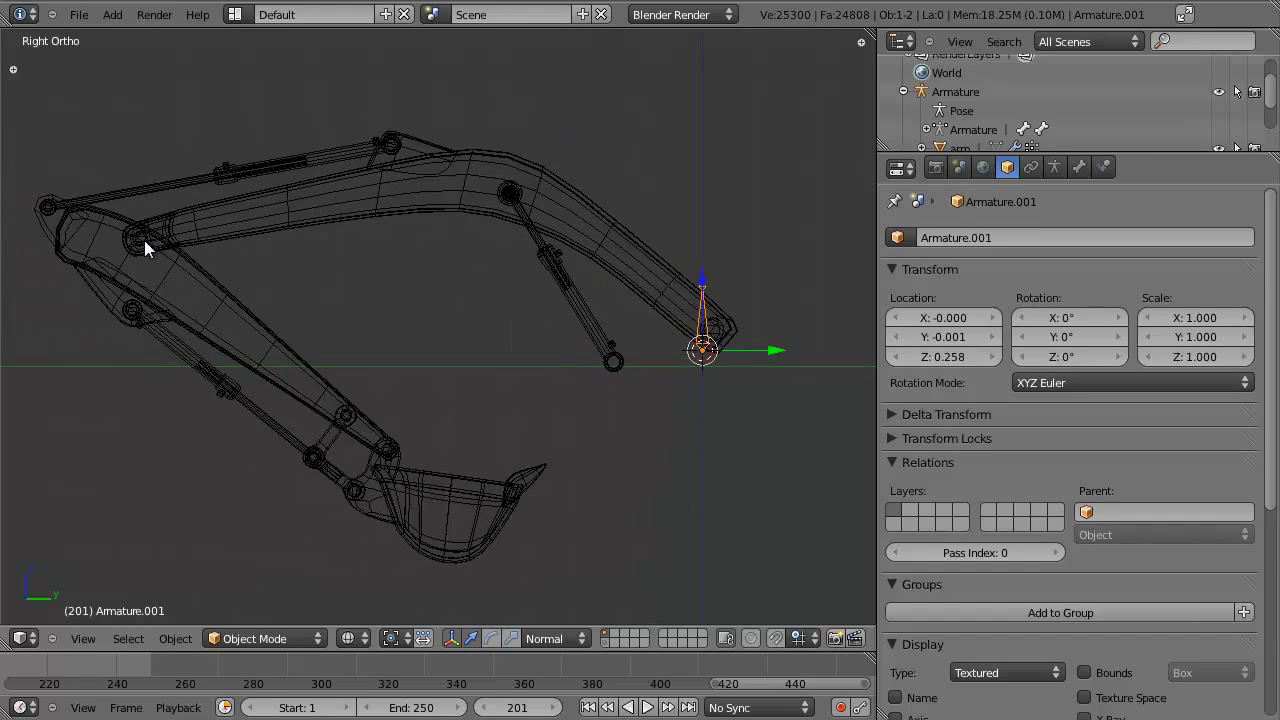
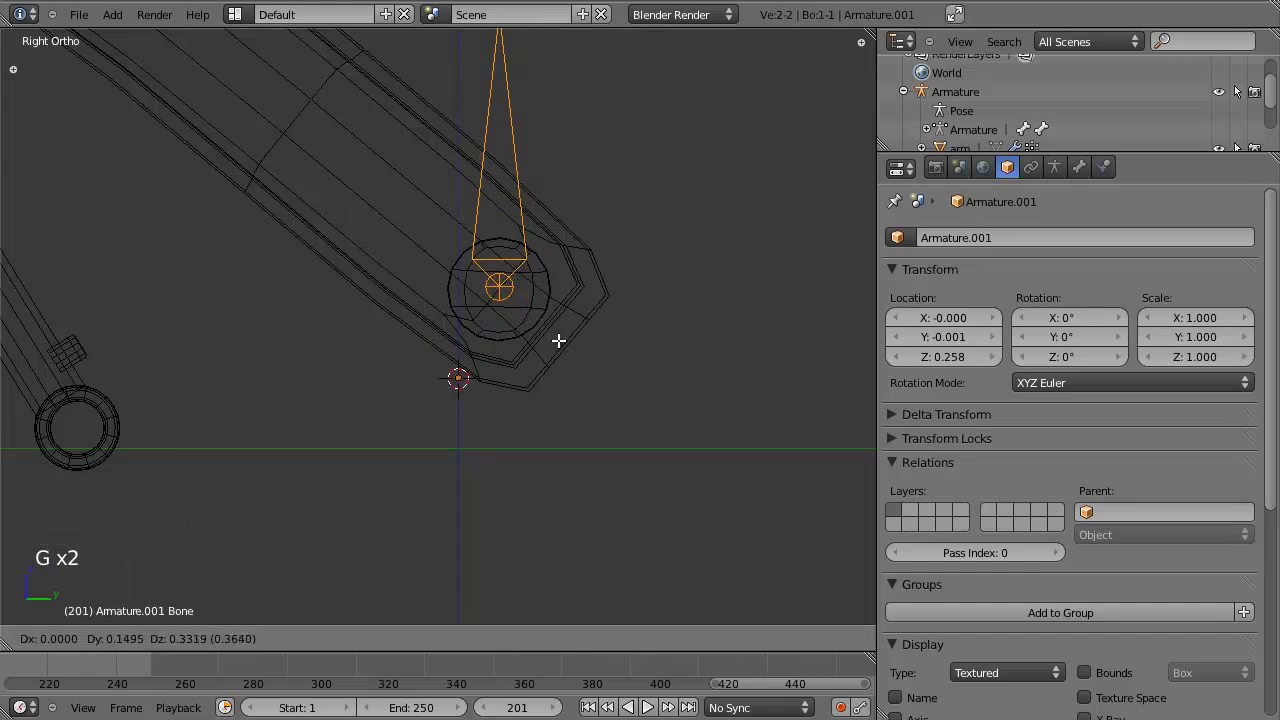
Edit Armature.001 into a three-bone chain along the boom, down the stick and to the bucket tip.
{"action": "key", "text": "g"}
{"action": "scroll", "scroll_direction": "down", "scroll_amount": 3}
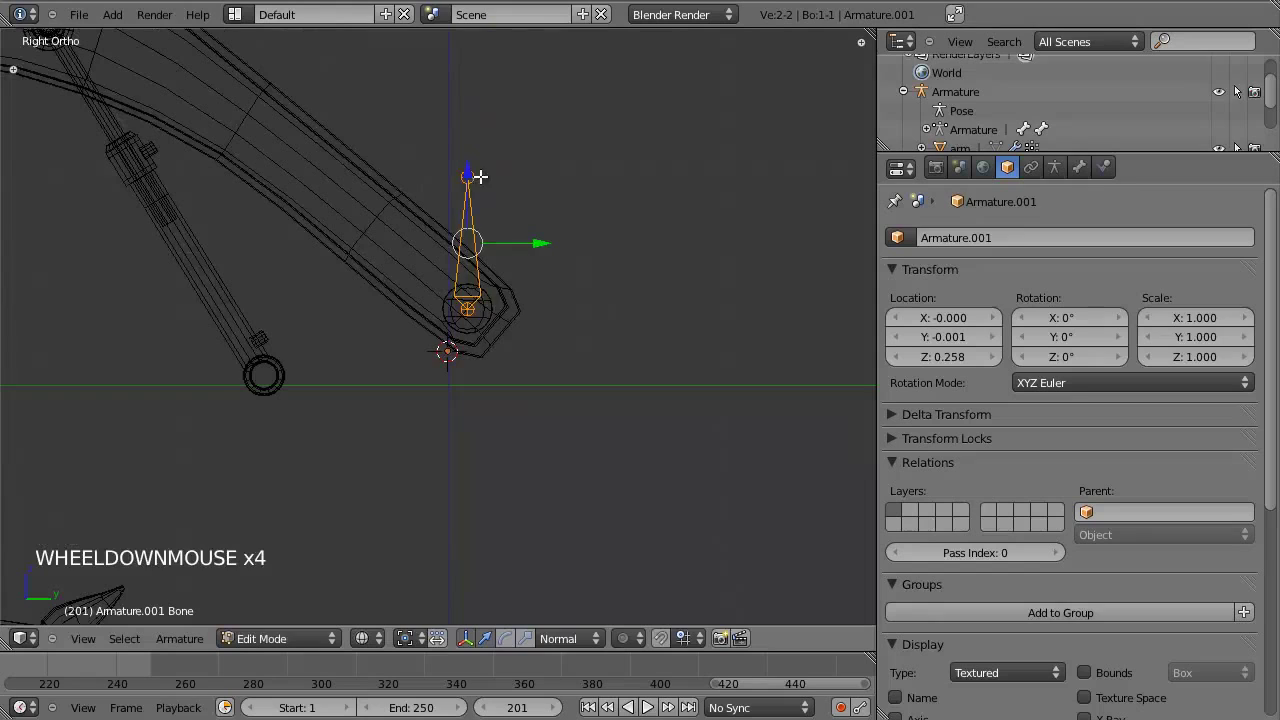
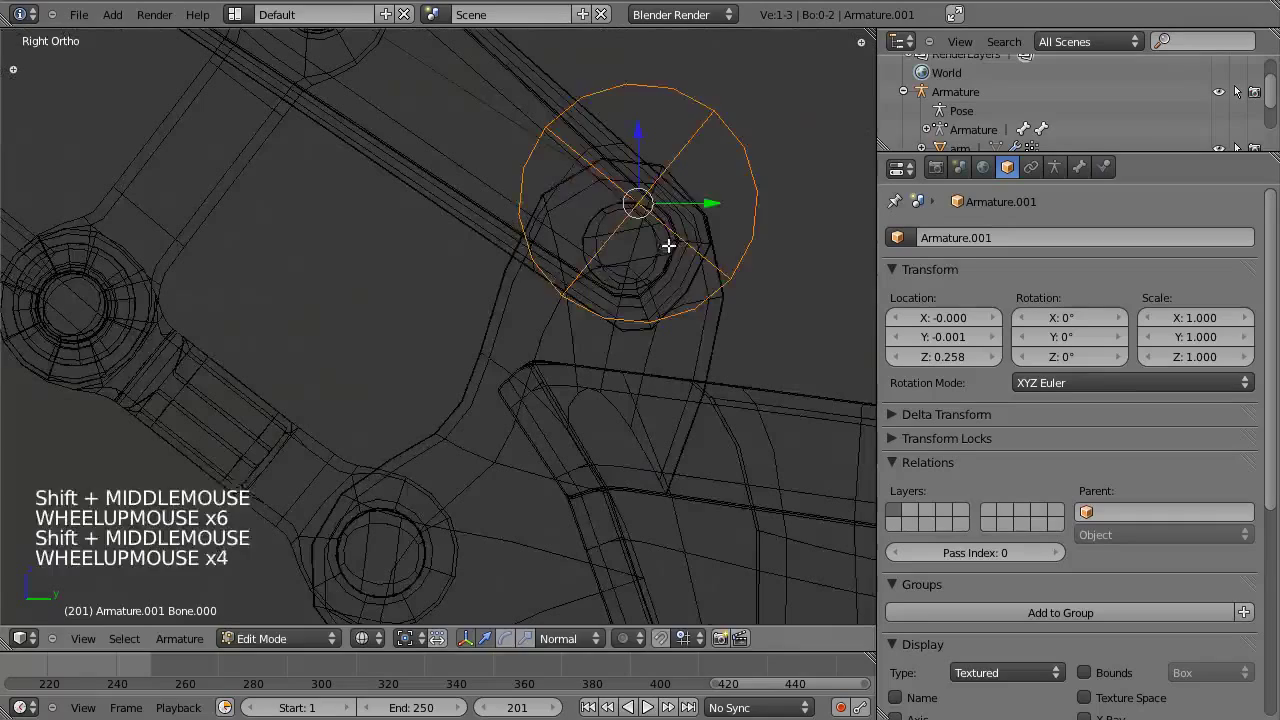
{"action": "key", "text": "g"}
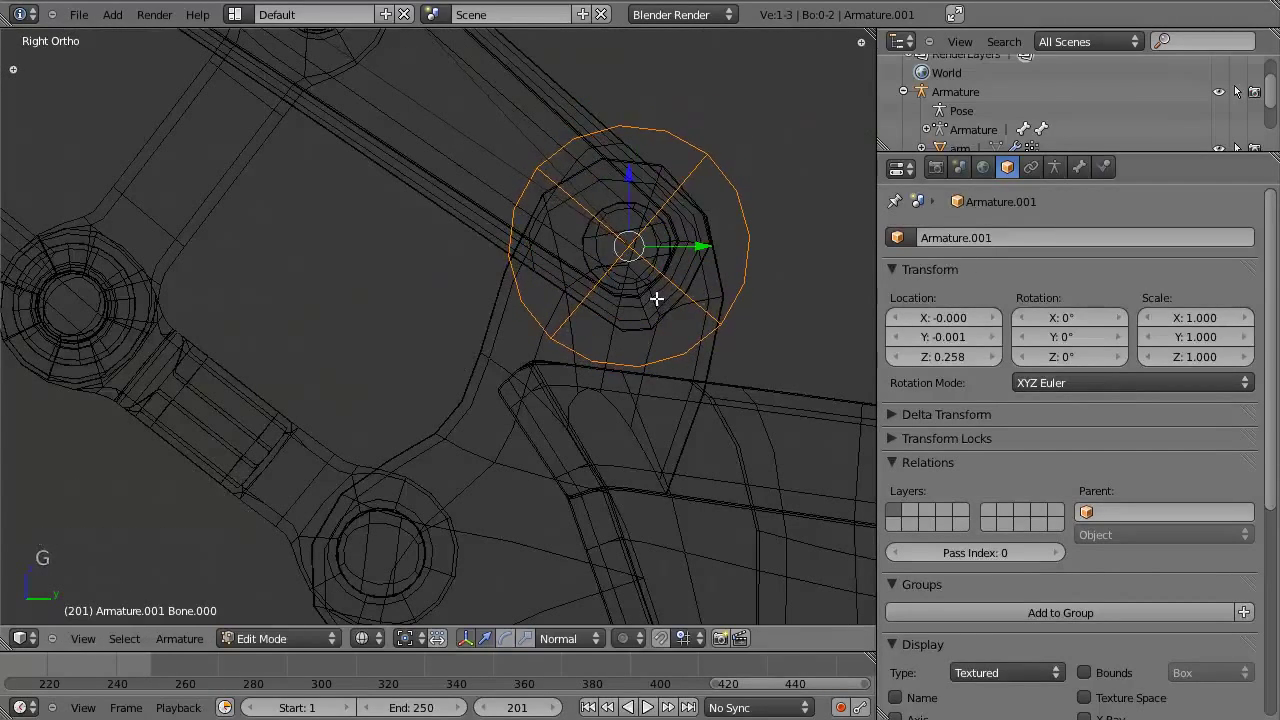
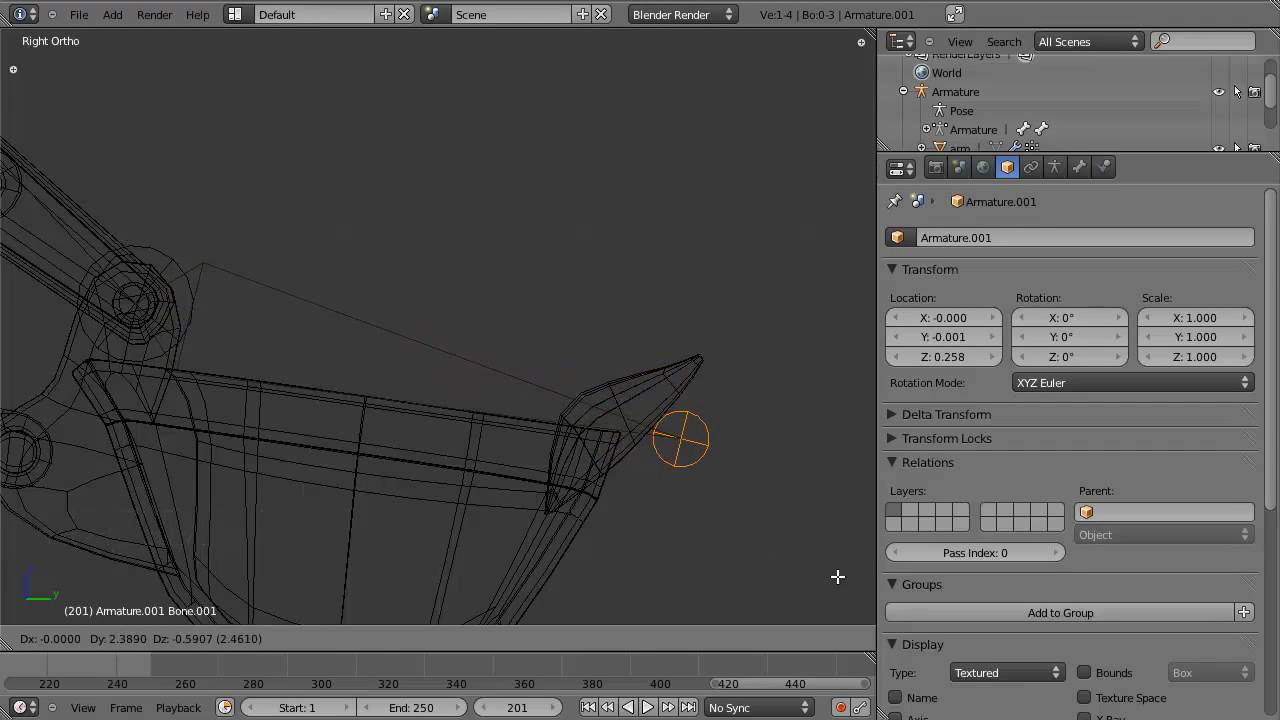
{"action": "scroll", "scroll_direction": "down", "scroll_amount": 3}
{"action": "key", "text": "z"}
{"action": "key", "text": "g"}
{"action": "key", "text": "z"}
{"action": "scroll", "scroll_direction": "down", "scroll_amount": 3}
Rename the chain's bones arm.01, arm.02 and arm.03 in the Bone properties name field.
{"action": "middle_click", "coordinate": [434, 328]}
{"action": "key", "text": "a"}
{"action": "right_click", "coordinate": [472, 224]}
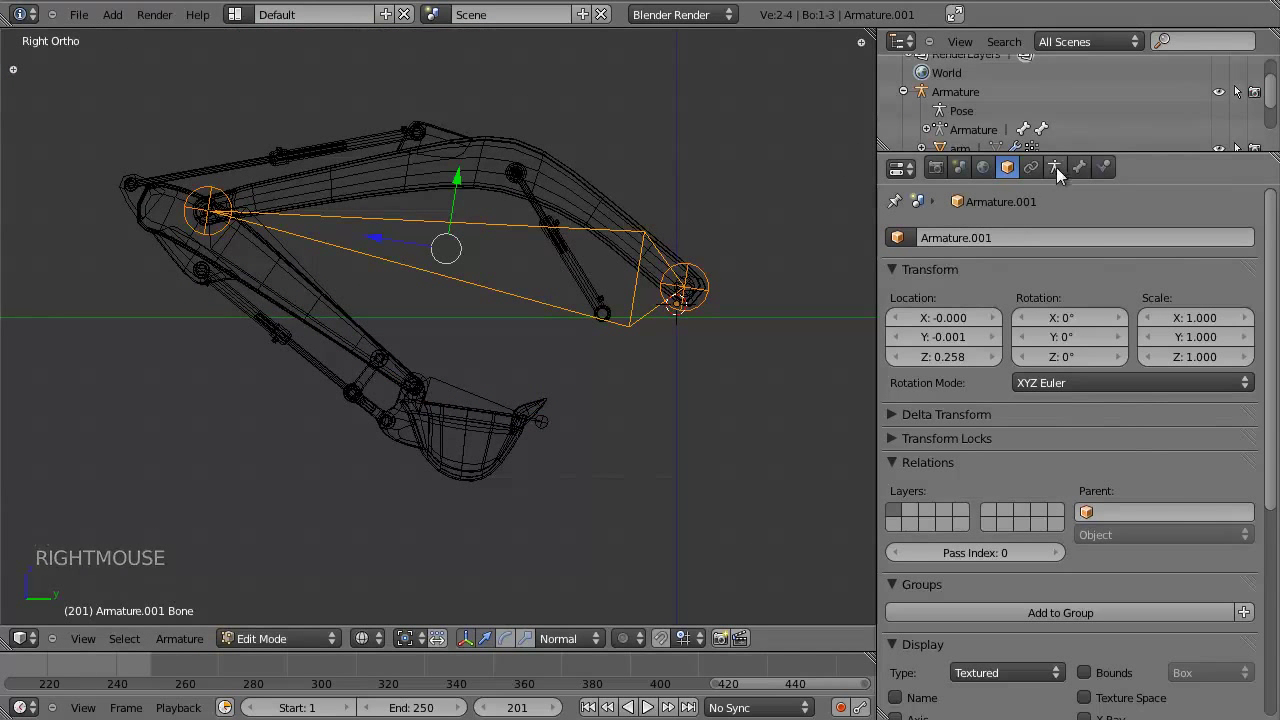
{"action": "left_click", "coordinate": [1087, 169]}
{"action": "scroll", "scroll_direction": "up", "scroll_amount": 3}
{"action": "left_click", "coordinate": [981, 228]}
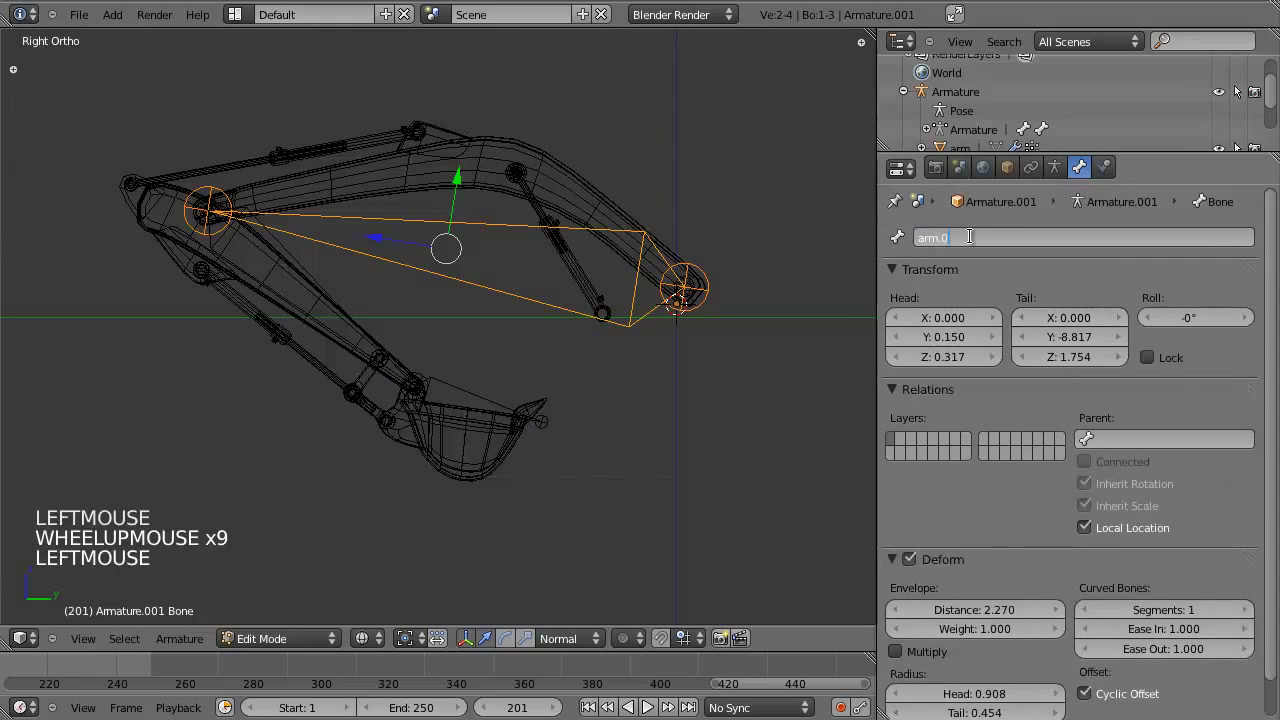
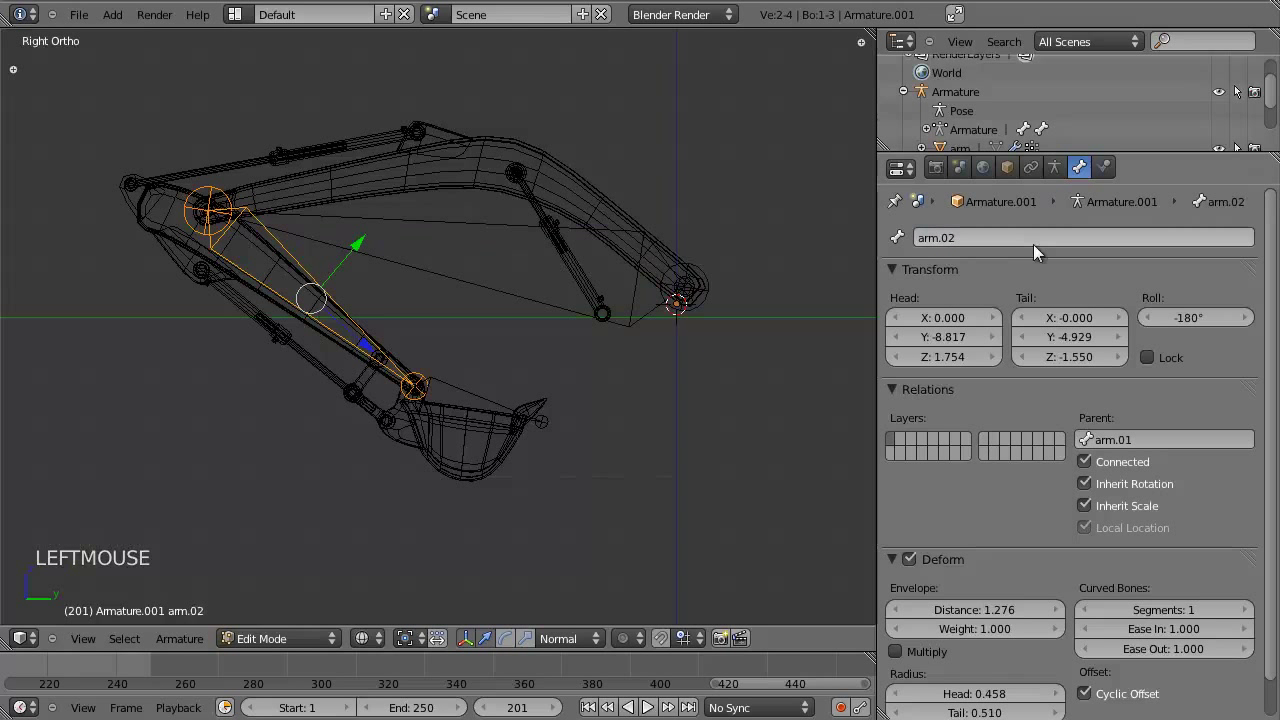
{"action": "right_click", "coordinate": [480, 394]}
{"action": "left_click", "coordinate": [1059, 237]}
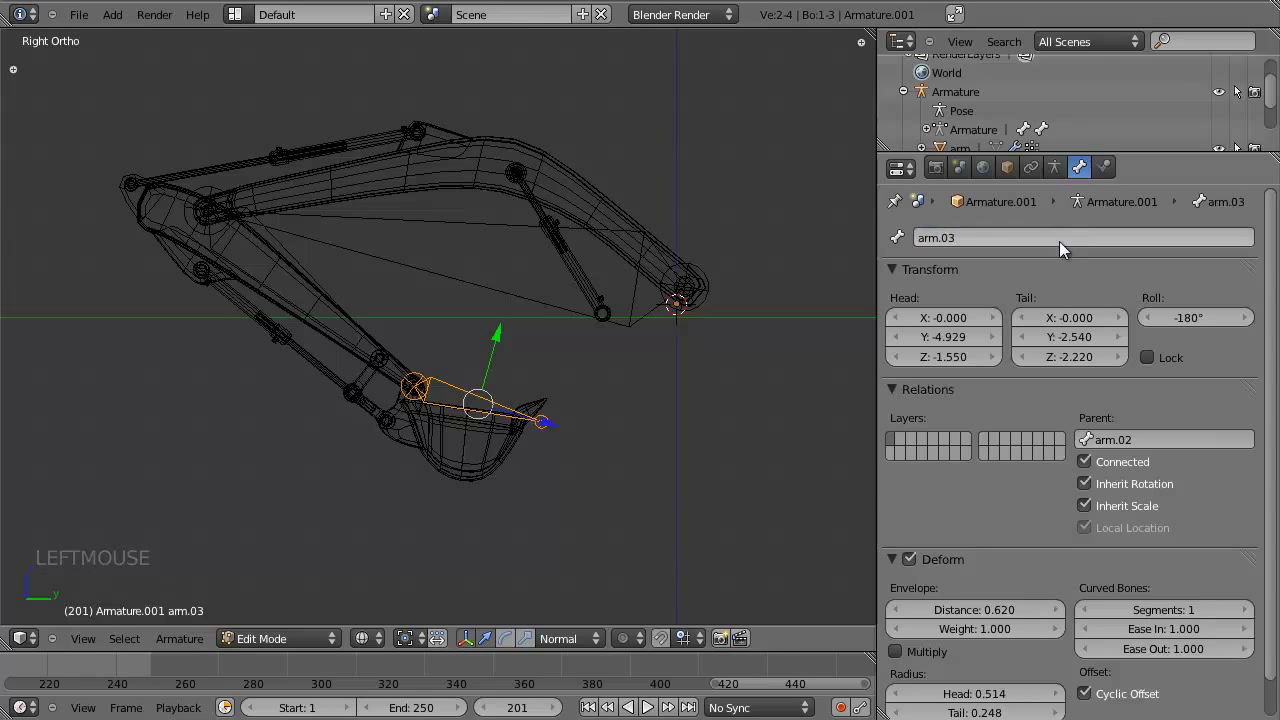
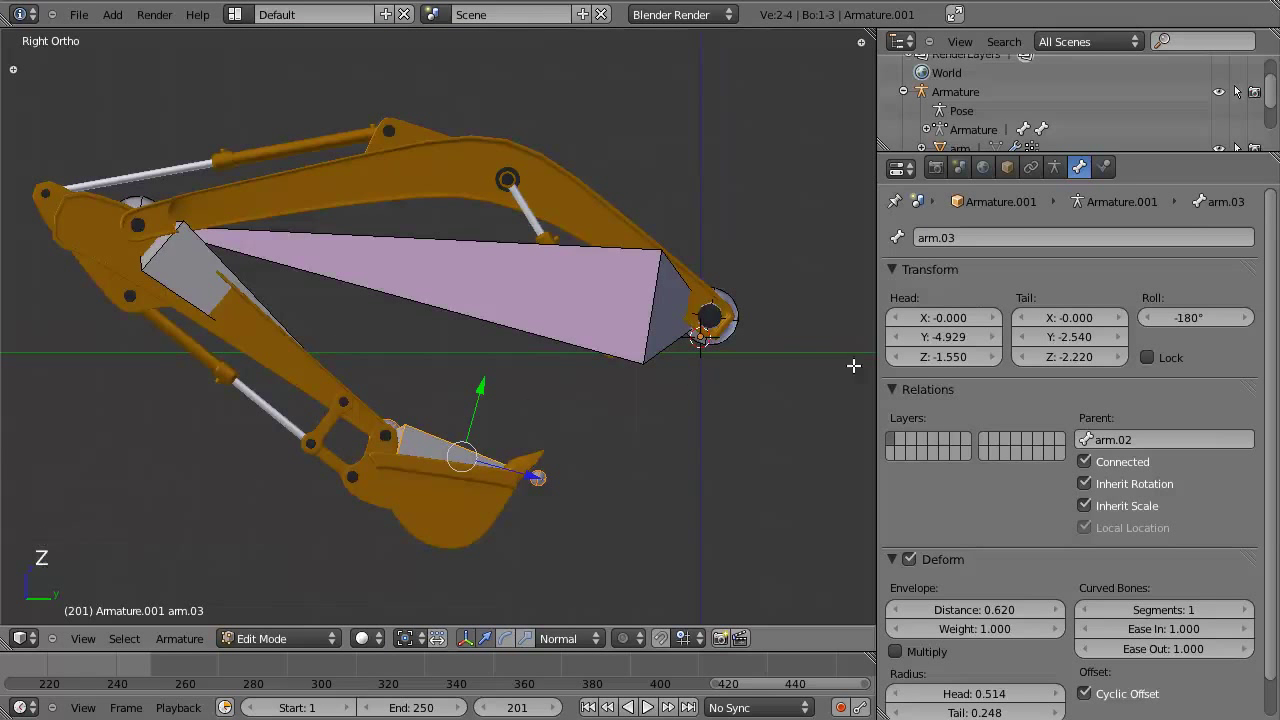
Enable X-Ray display so the armature's bones show through the excavator mesh.
{"action": "left_click", "coordinate": [1061, 179]}
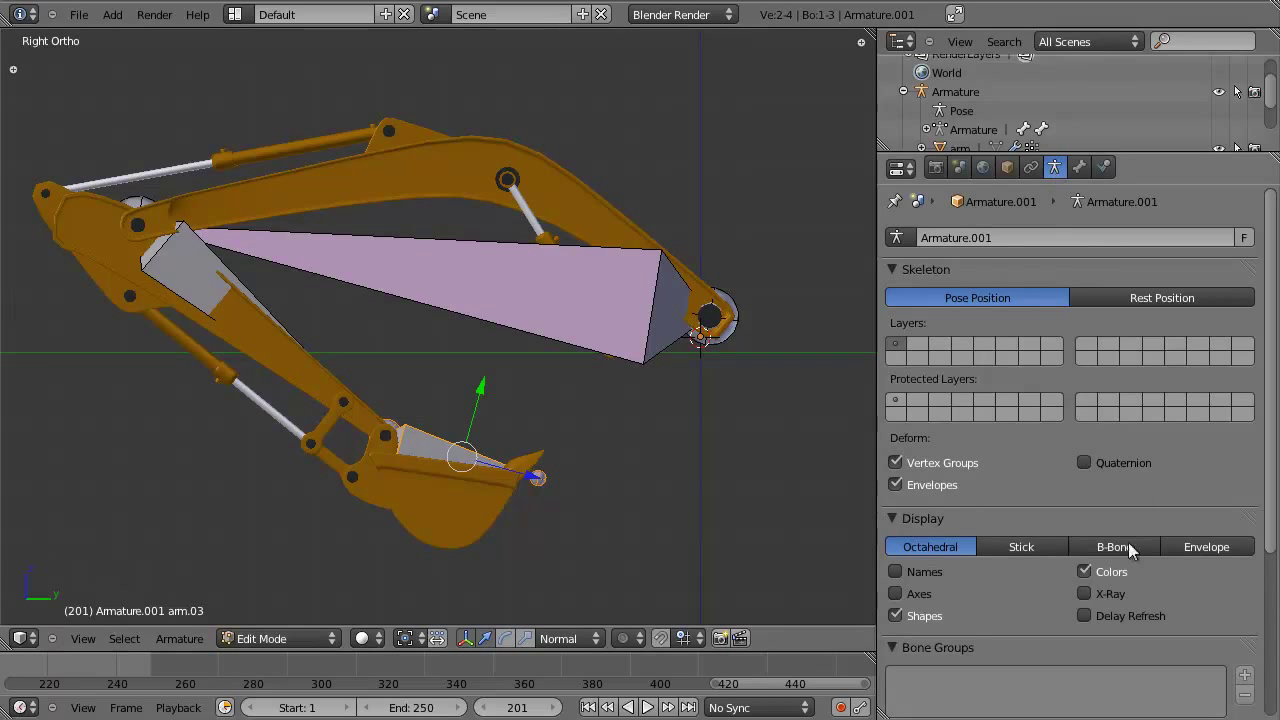
{"action": "left_click", "coordinate": [1118, 590]}
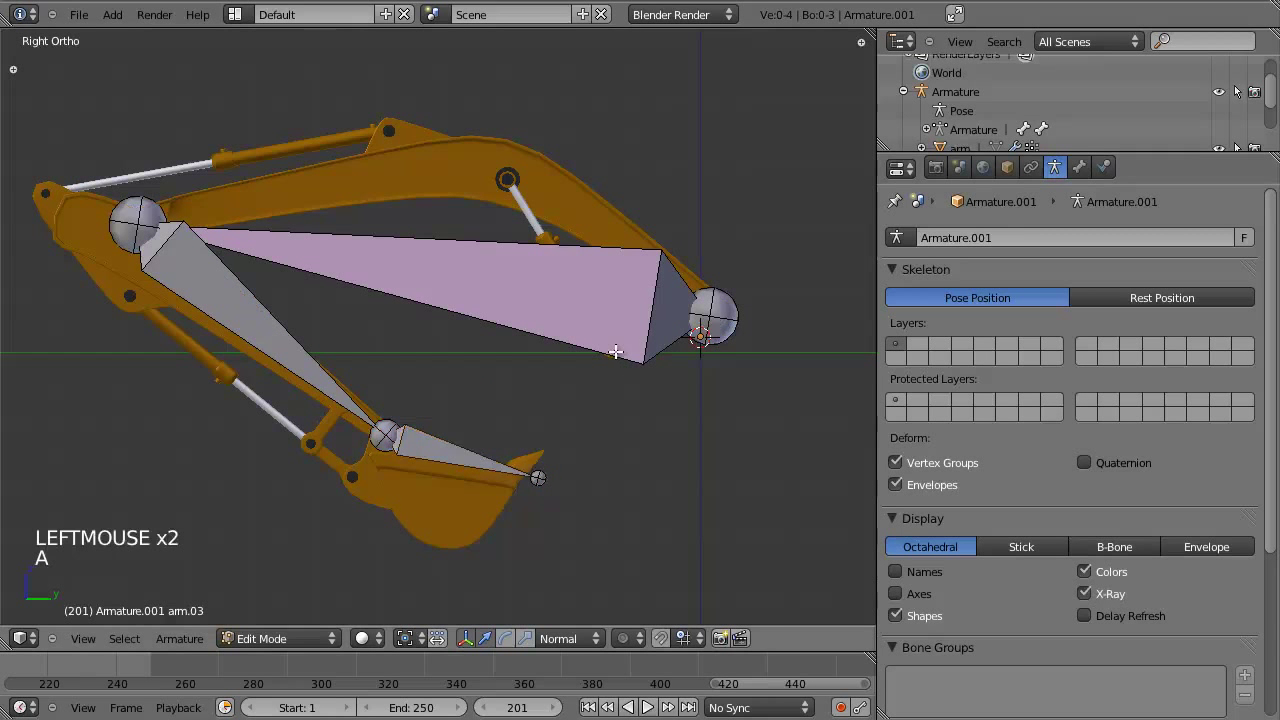
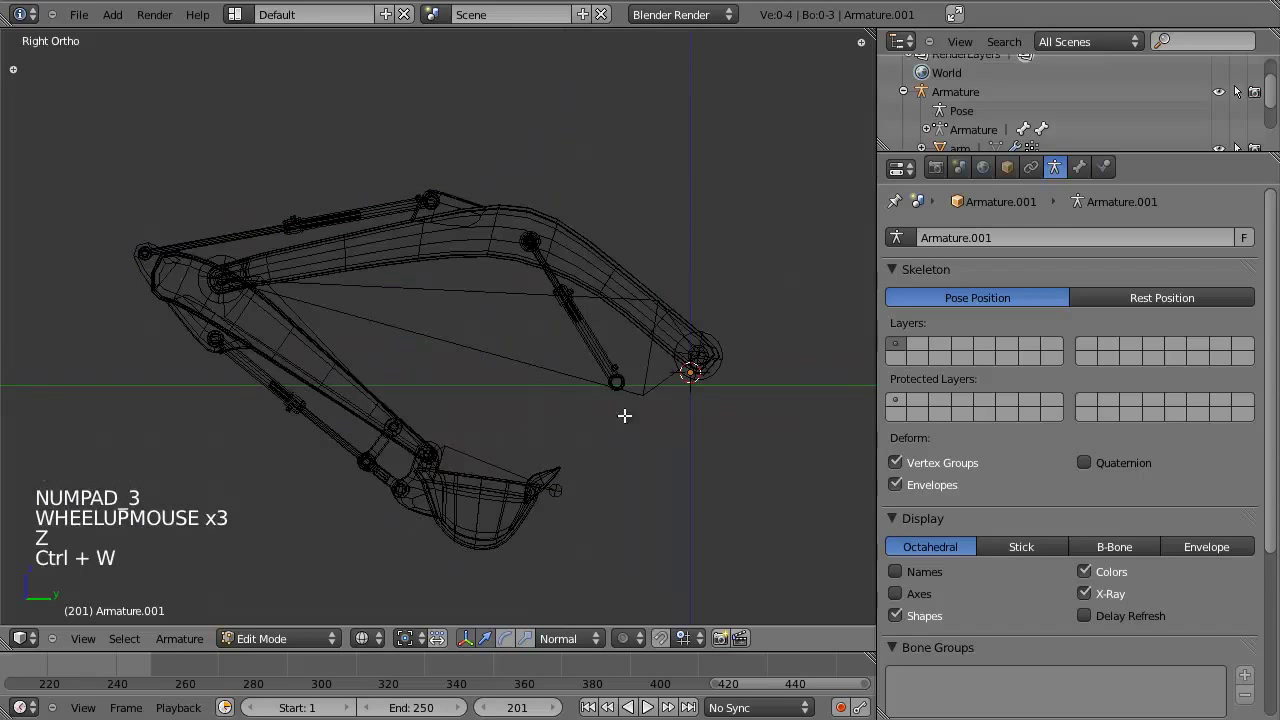
{"action": "middle_click", "coordinate": [485, 428]}
{"action": "scroll", "scroll_direction": "up", "scroll_amount": 3}
{"action": "scroll", "scroll_direction": "down", "scroll_amount": 3}
{"action": "middle_click", "coordinate": [438, 455]}
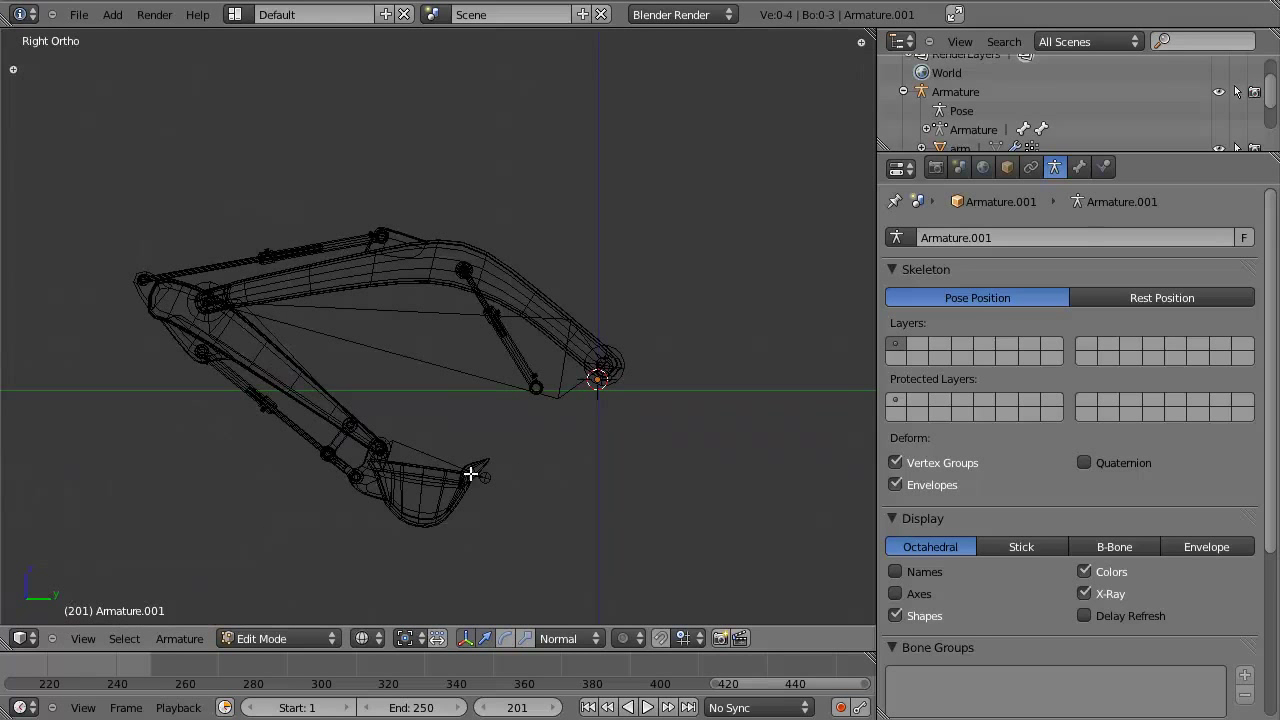
{"action": "scroll", "scroll_direction": "up", "scroll_amount": 3}
{"action": "middle_click", "coordinate": [393, 438]}
{"action": "scroll", "scroll_direction": "down", "scroll_amount": 3}
{"action": "middle_click", "coordinate": [473, 429]}
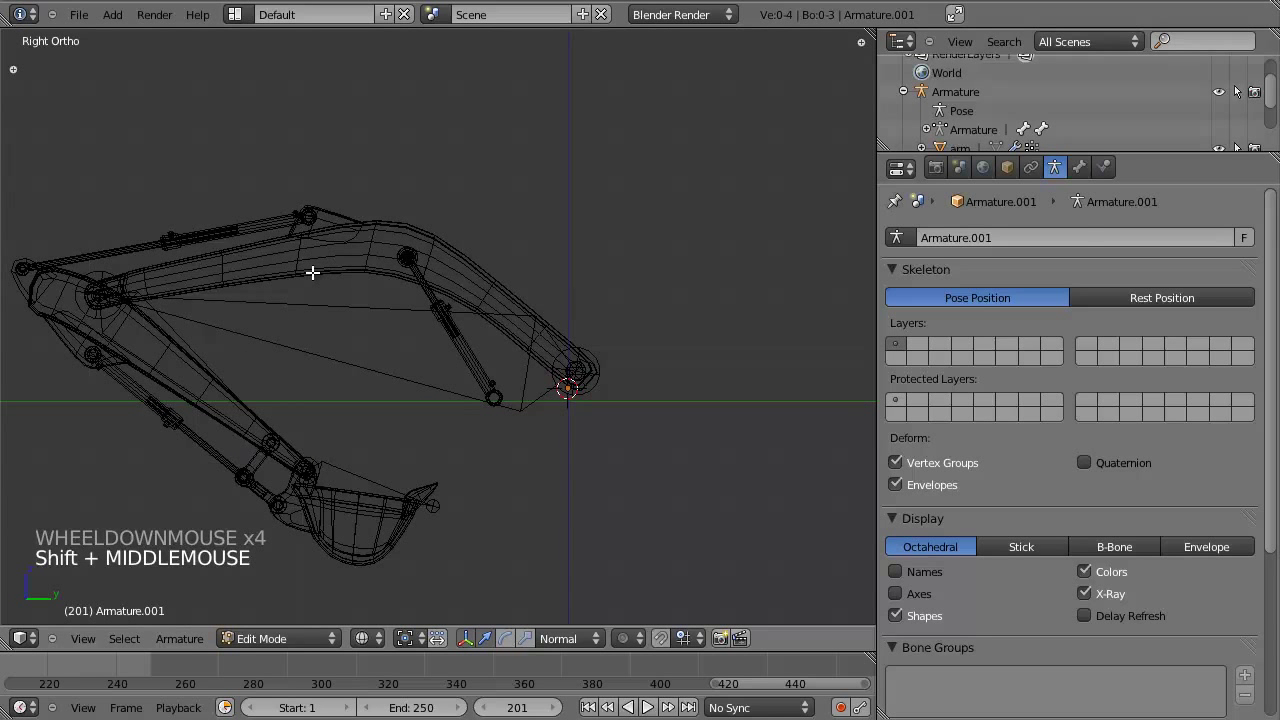
{"action": "scroll", "scroll_direction": "up", "scroll_amount": 3}
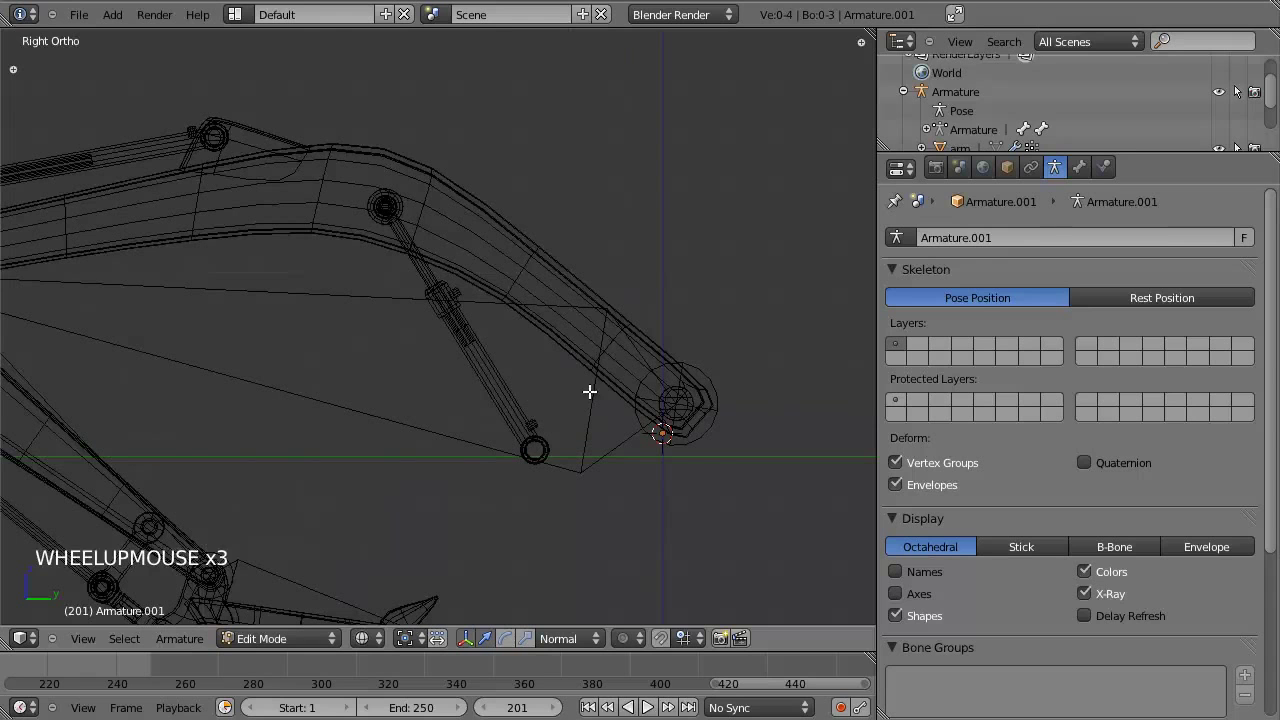
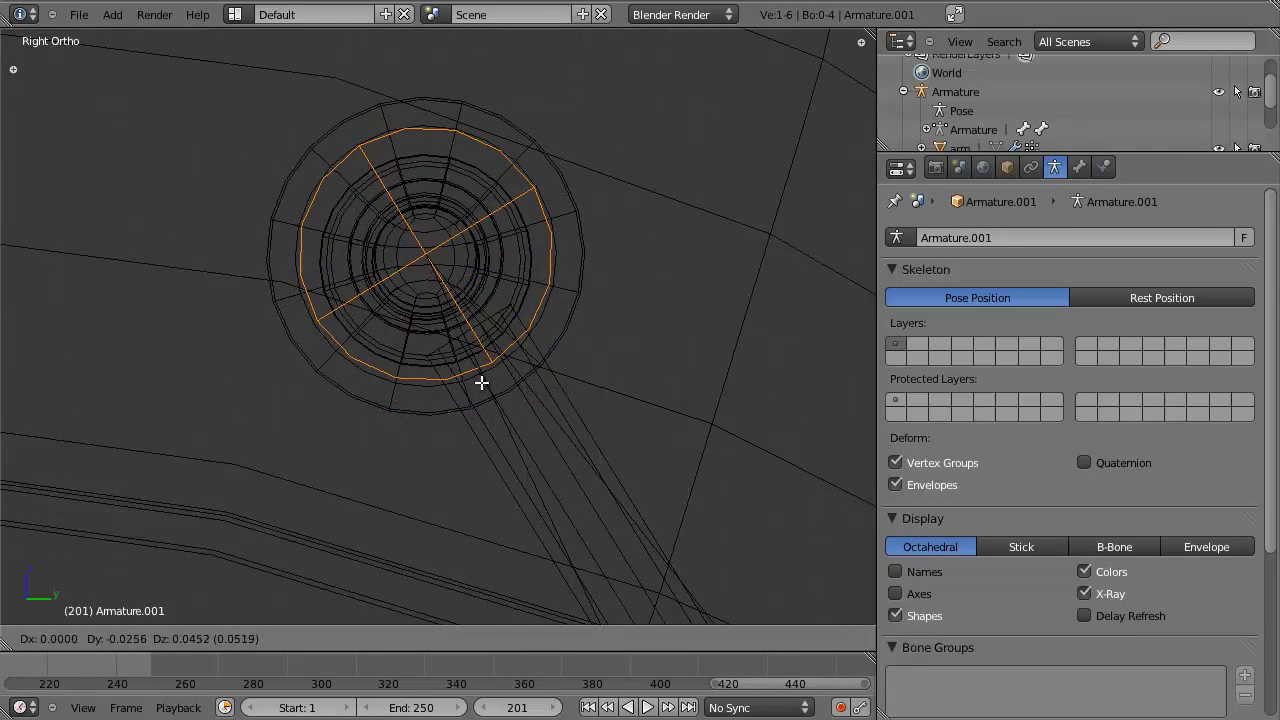
{"action": "scroll", "scroll_direction": "down", "scroll_amount": 3}
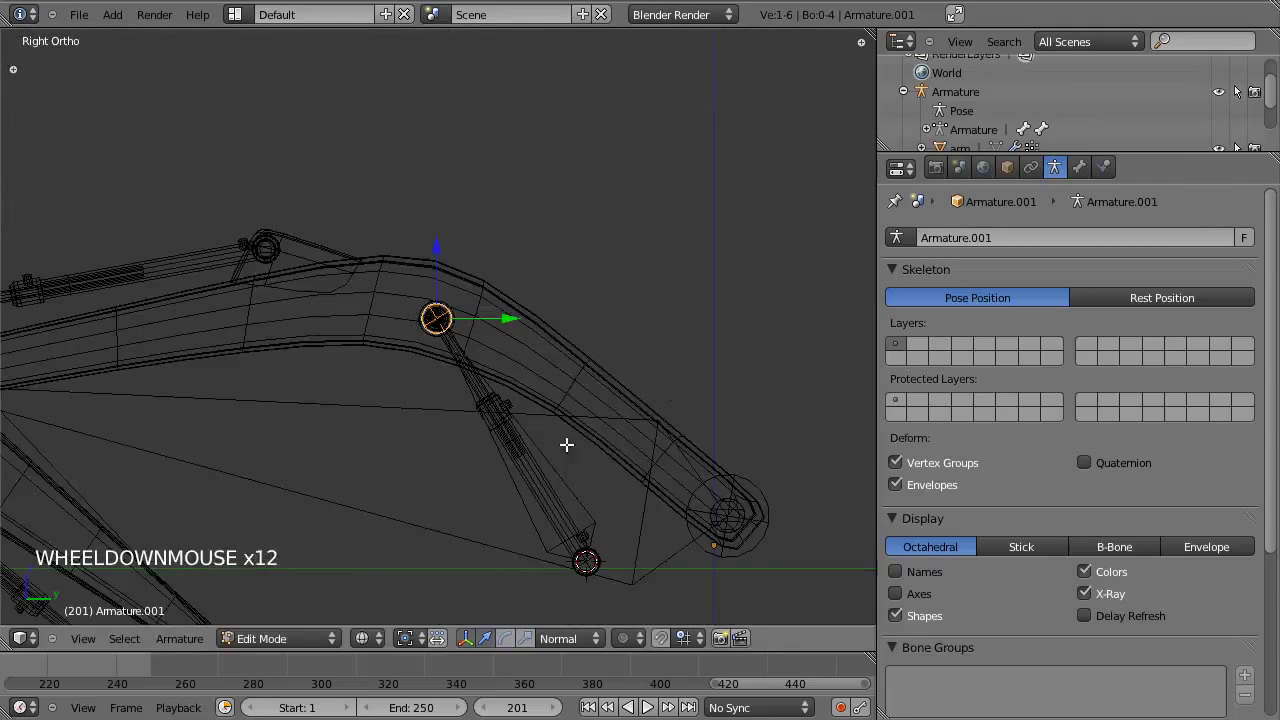
{"action": "scroll", "scroll_direction": "up", "scroll_amount": 3}
{"action": "scroll", "scroll_direction": "down", "scroll_amount": 3}
Extrude a piston bone across the boom cylinder's pivots and return to Object Mode.
{"action": "key", "text": "e"}
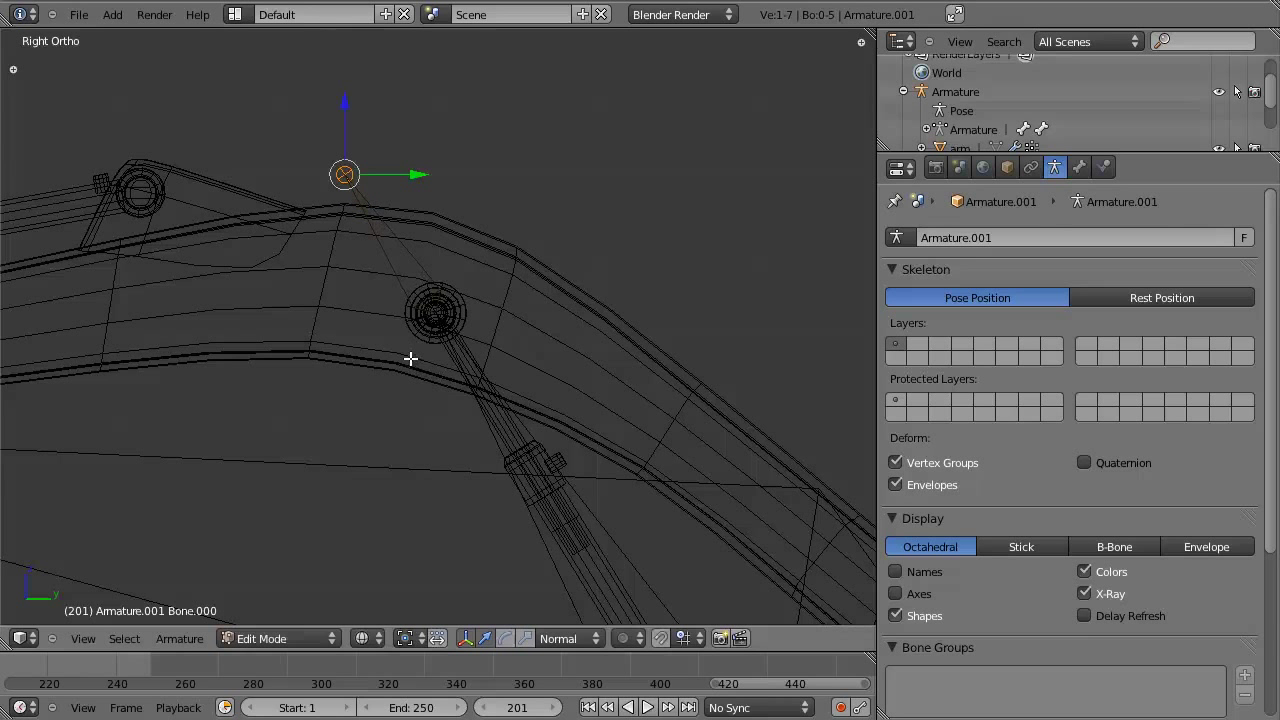
{"action": "key", "text": "z"}
{"action": "scroll", "scroll_direction": "down", "scroll_amount": 3}
{"action": "scroll", "scroll_direction": "up", "scroll_amount": 3}
{"action": "key", "text": "z"}
{"action": "key", "text": "g"}
{"action": "scroll", "scroll_direction": "down", "scroll_amount": 3}
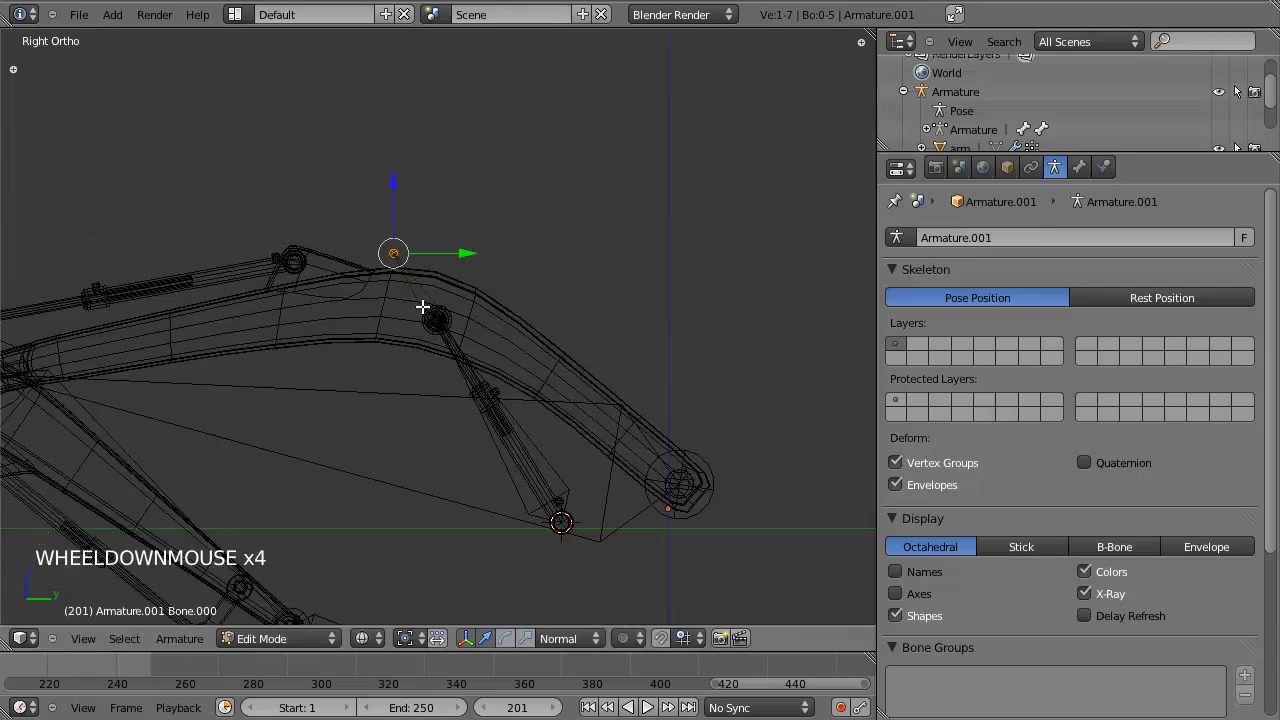
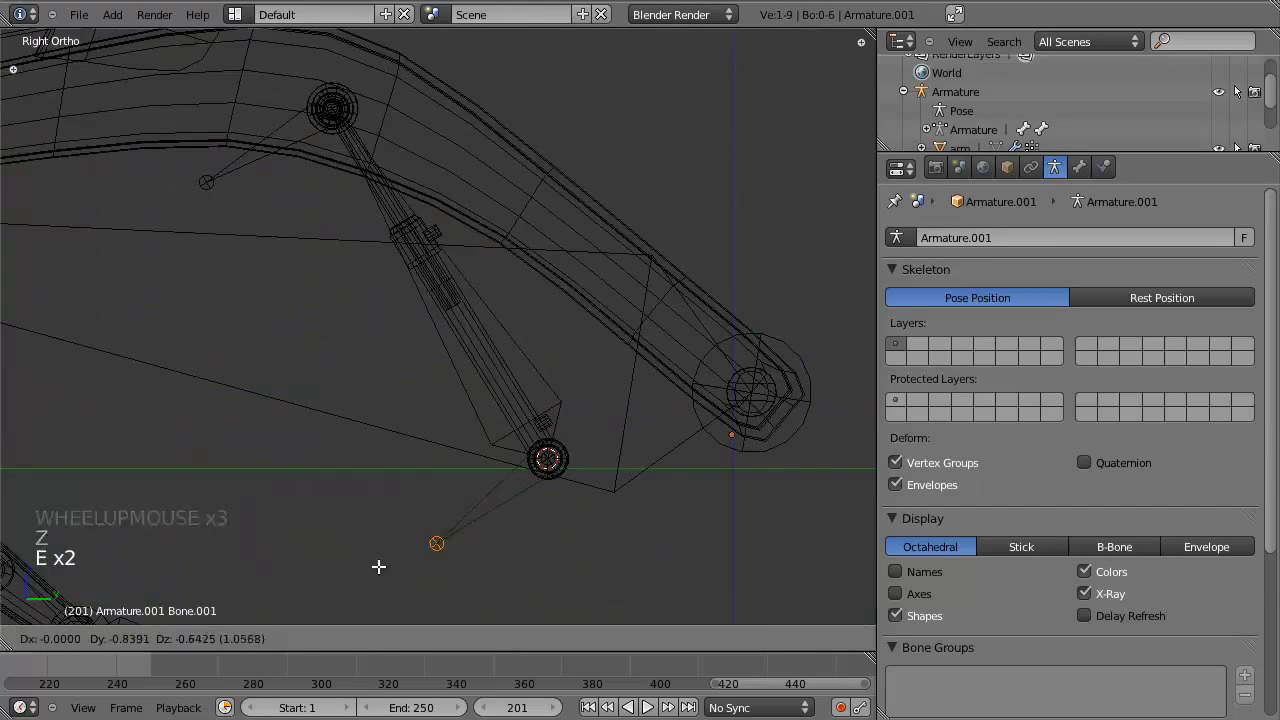
{"action": "key", "text": "z"}
{"action": "scroll", "scroll_direction": "down", "scroll_amount": 3}
{"action": "key", "text": "Tab"}
{"action": "scroll", "scroll_direction": "up", "scroll_amount": 3}
{"action": "key", "text": "z"}
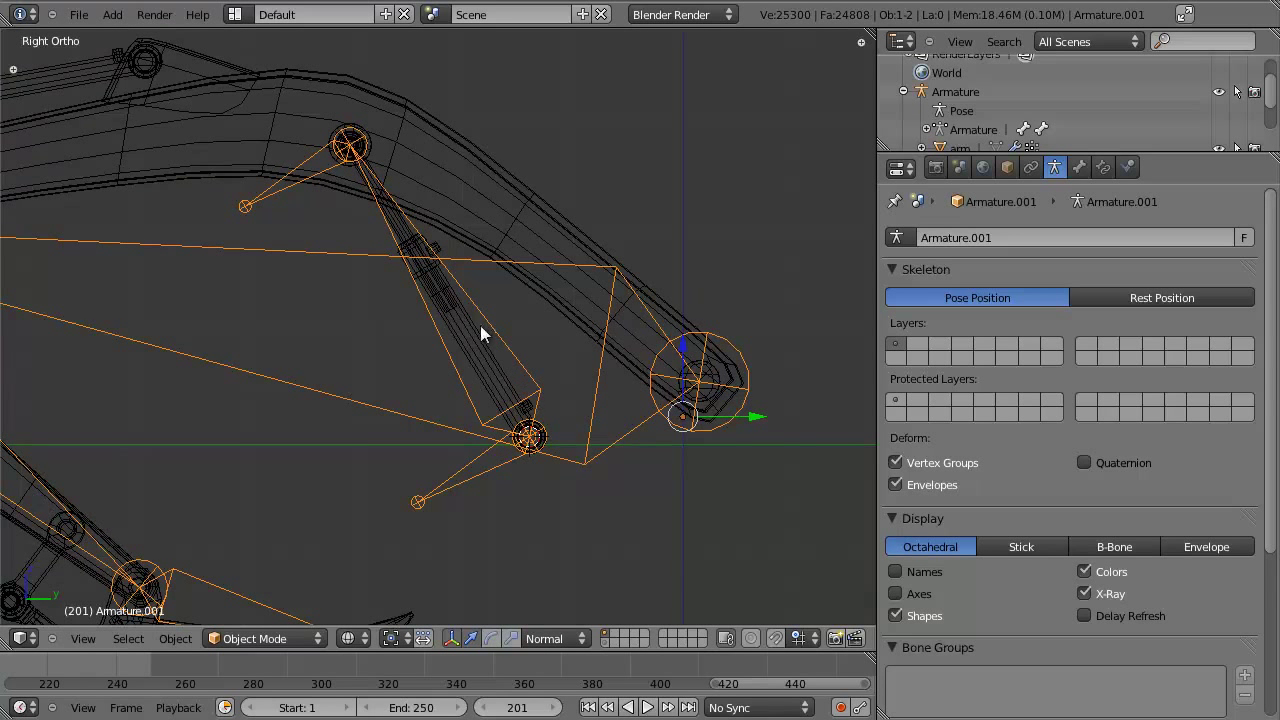
Zoom the view to frame the arm and armature.
{"action": "scroll", "scroll_direction": "down", "scroll_amount": 3}
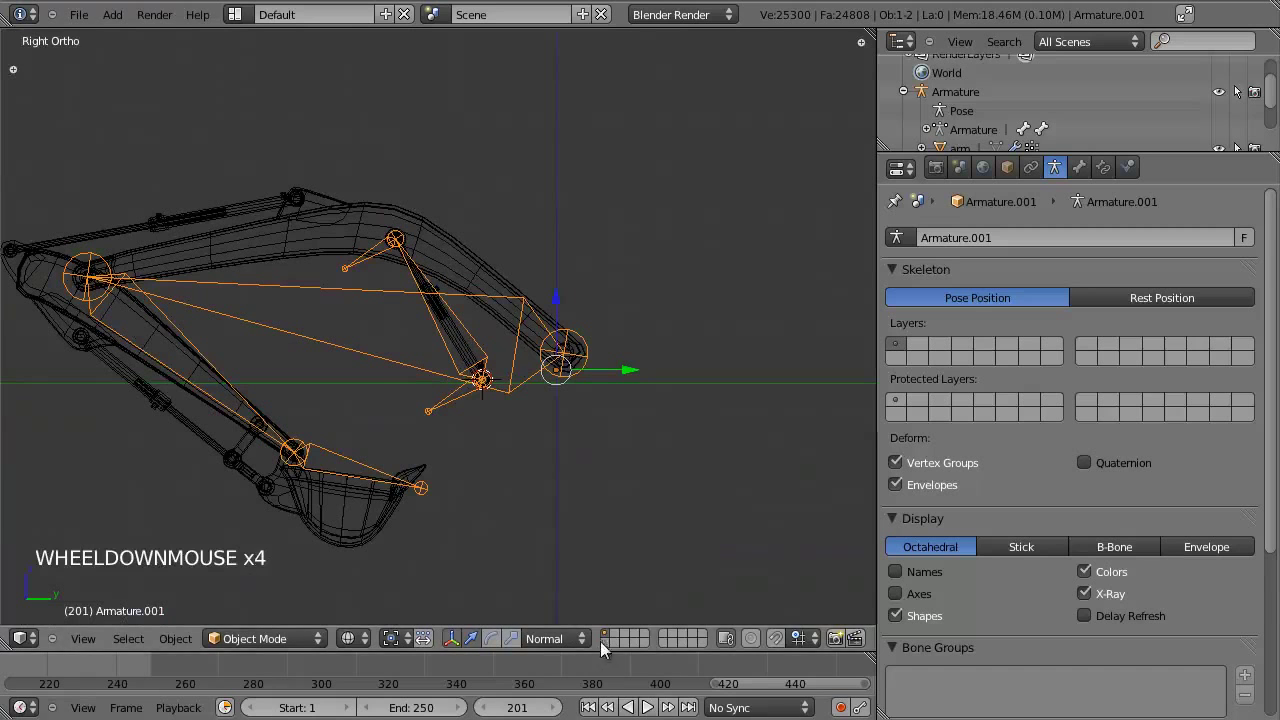
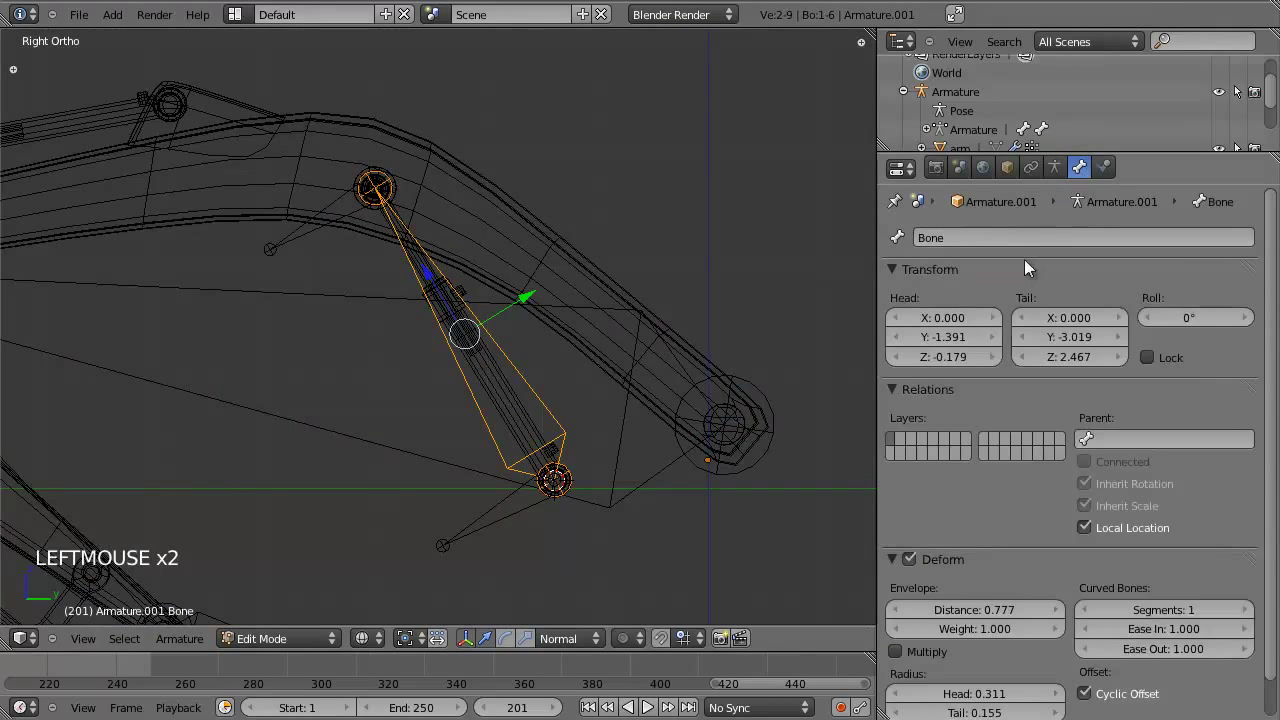
Rename the piston bones to piston.01 and piston.01_tip.
{"action": "double_click", "coordinate": [1037, 225]}
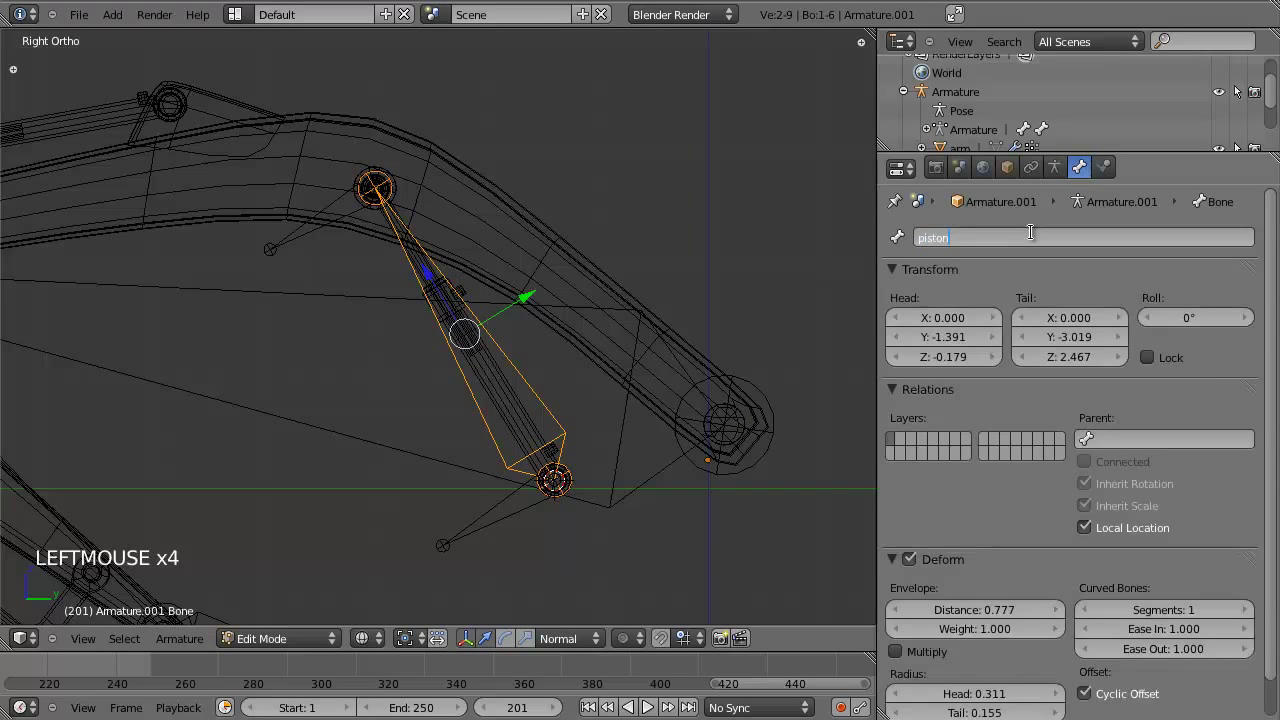
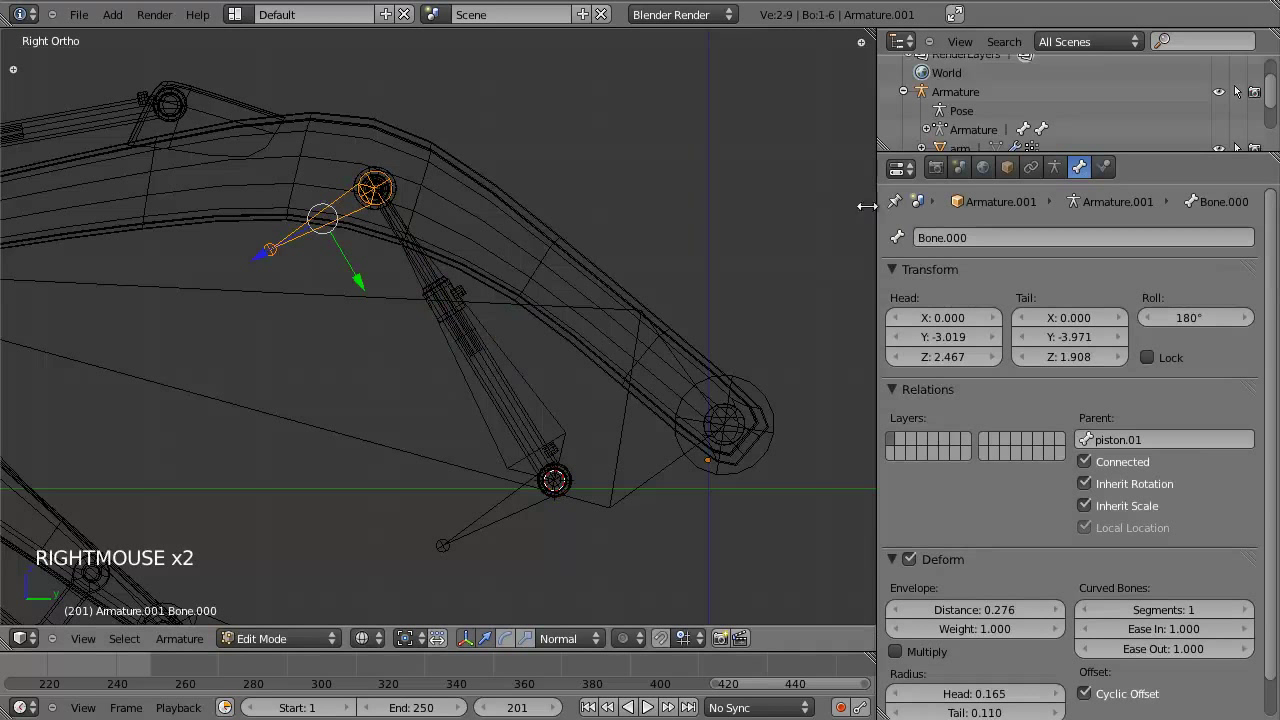
{"action": "left_click", "coordinate": [947, 228]}
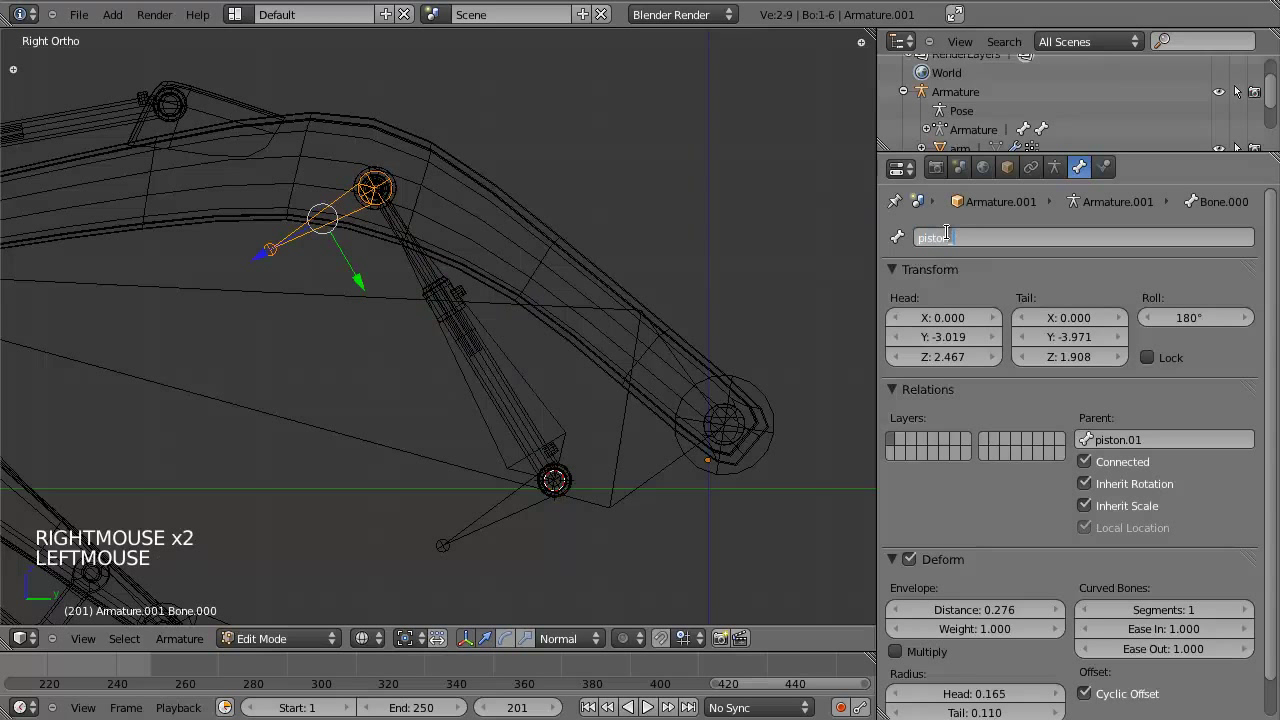
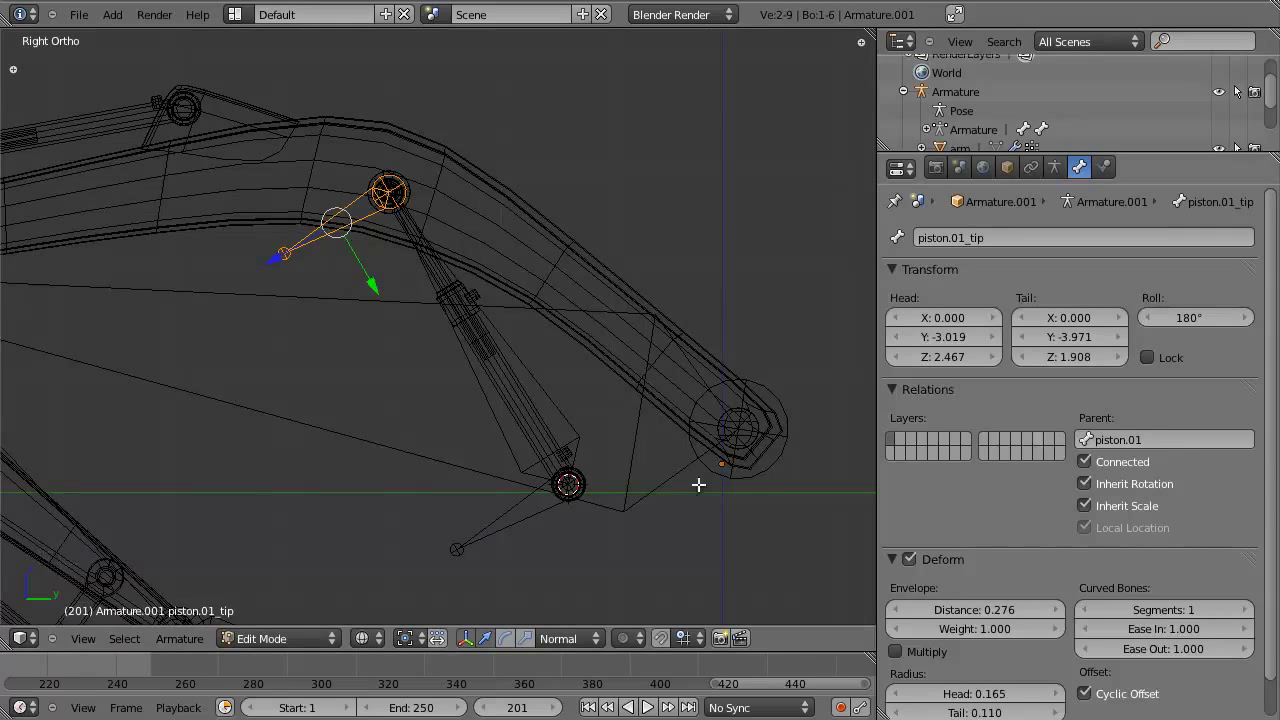
{"action": "middle_click", "coordinate": [253, 369]}
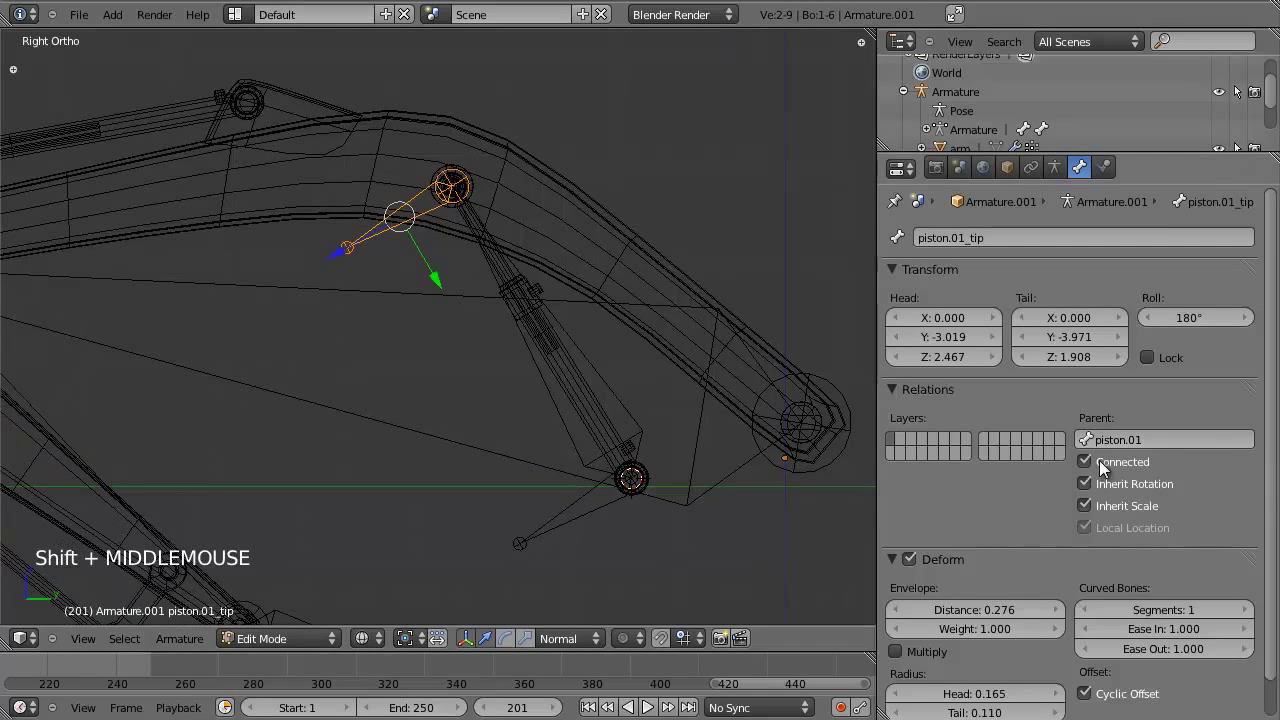
Disconnect piston.01_tip from its parent and move it off the piston joint.
{"action": "left_click", "coordinate": [1106, 469]}
{"action": "scroll", "scroll_direction": "down", "scroll_amount": 3}
{"action": "key", "text": "g"}
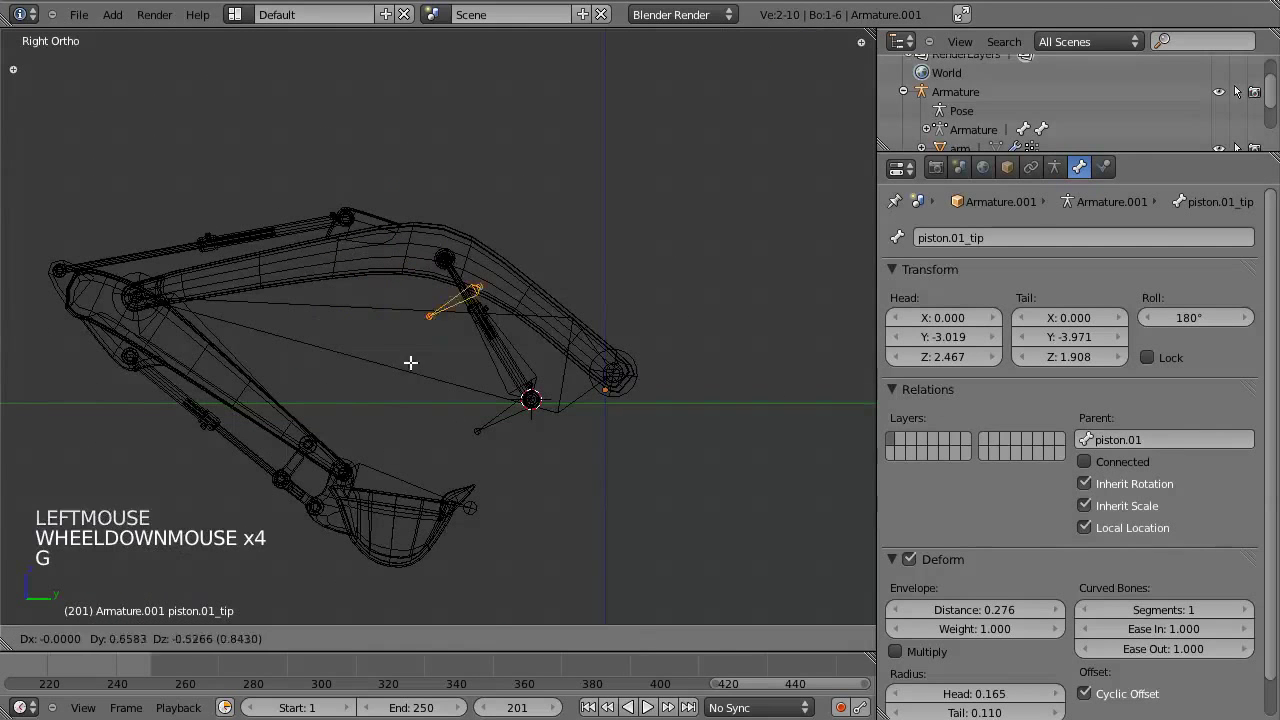
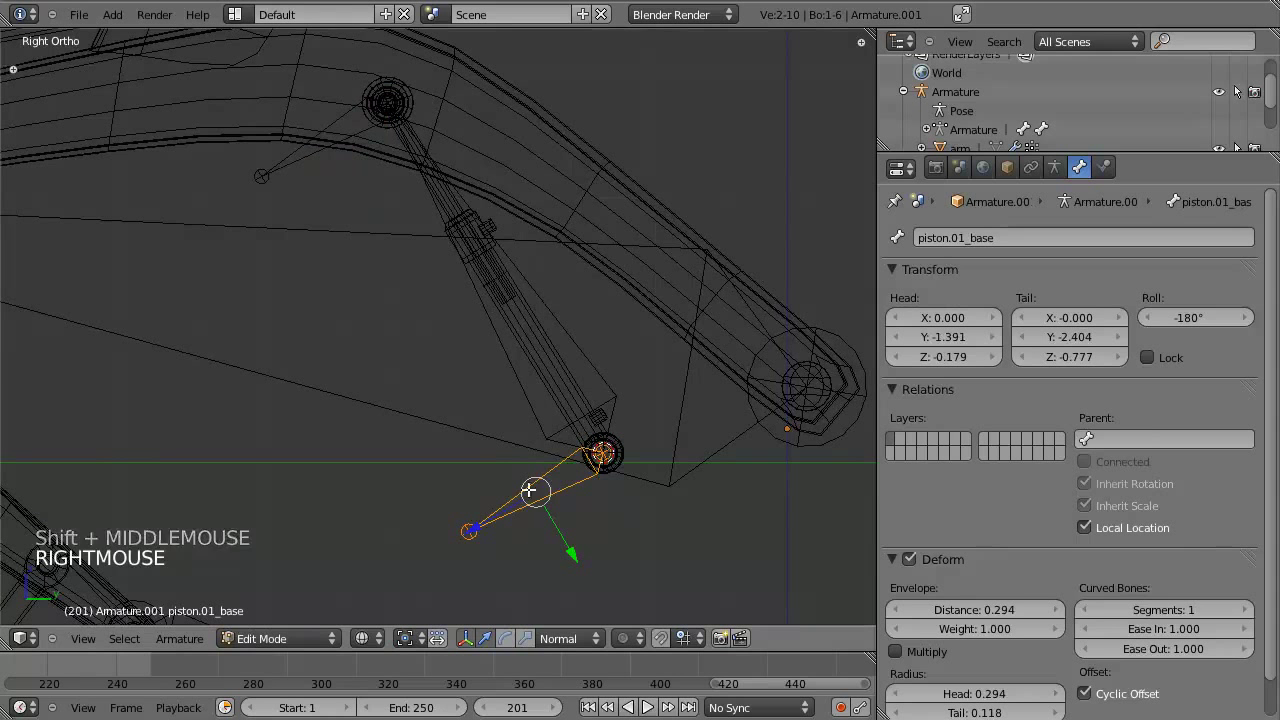
Parent piston.01_base to piston.01 without Inherit Scale, then select piston.01 in Pose Mode.
{"action": "left_click", "coordinate": [1132, 435]}
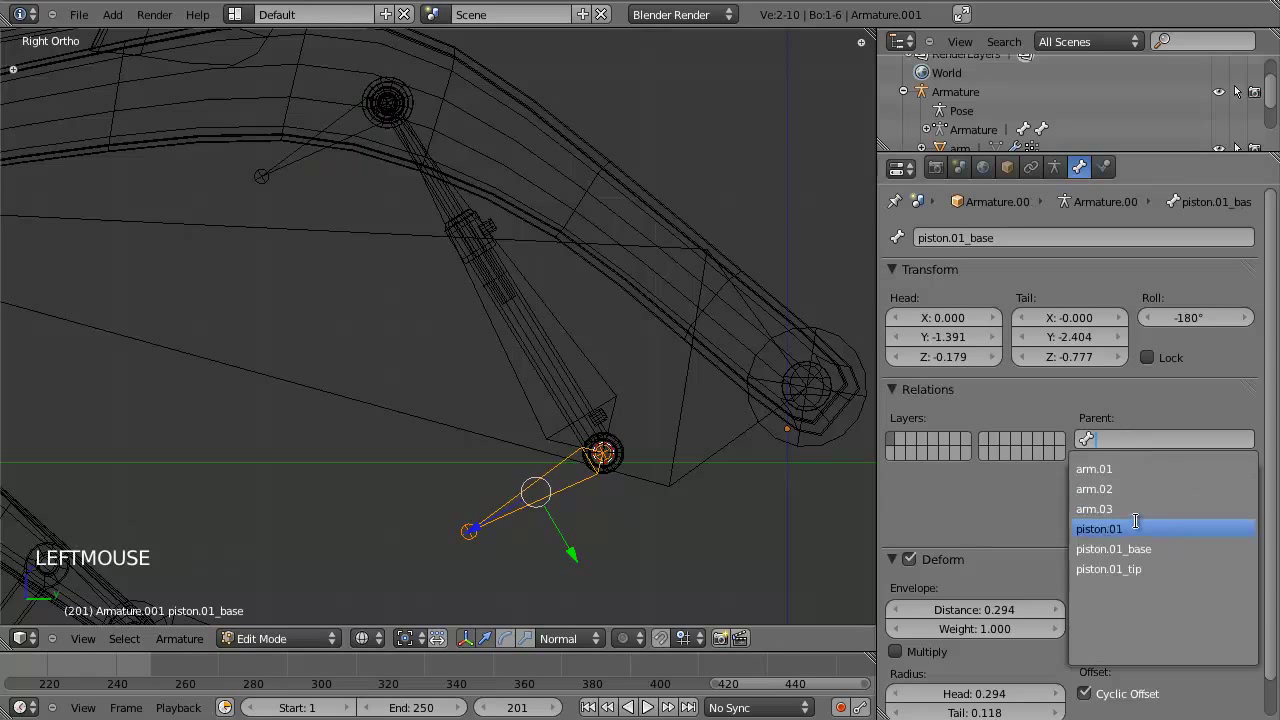
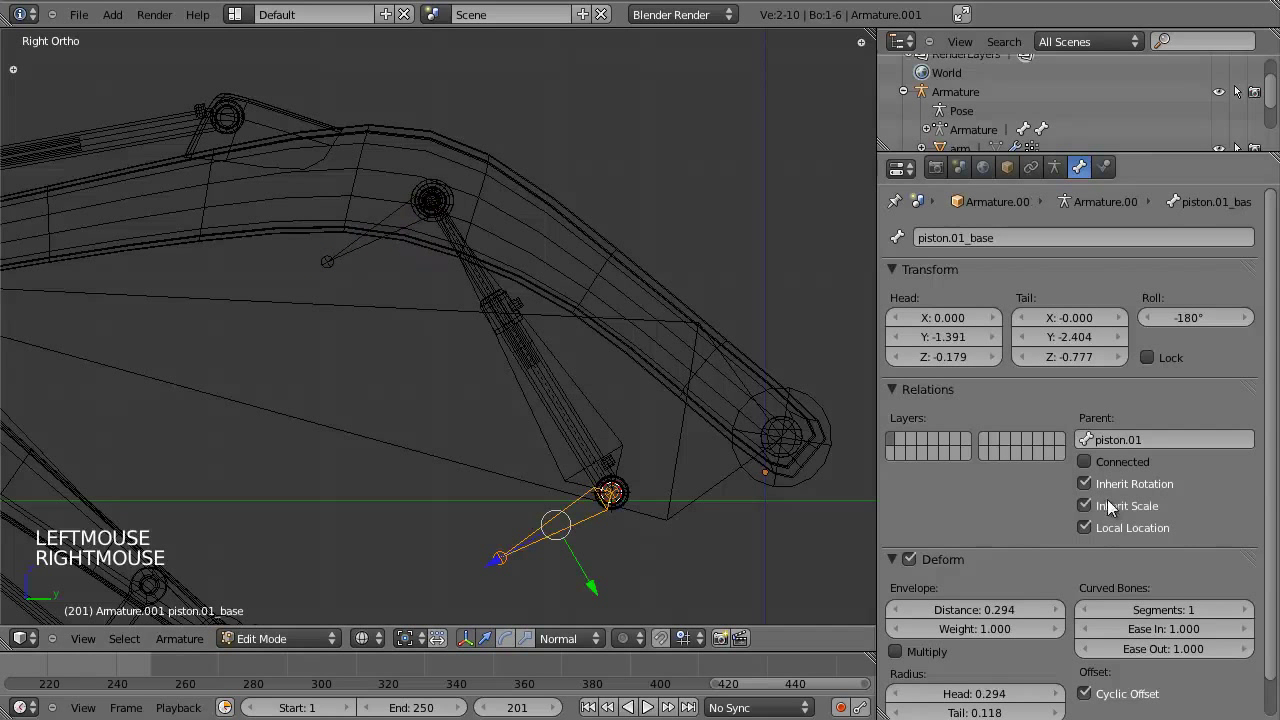
{"action": "left_click", "coordinate": [1114, 513]}
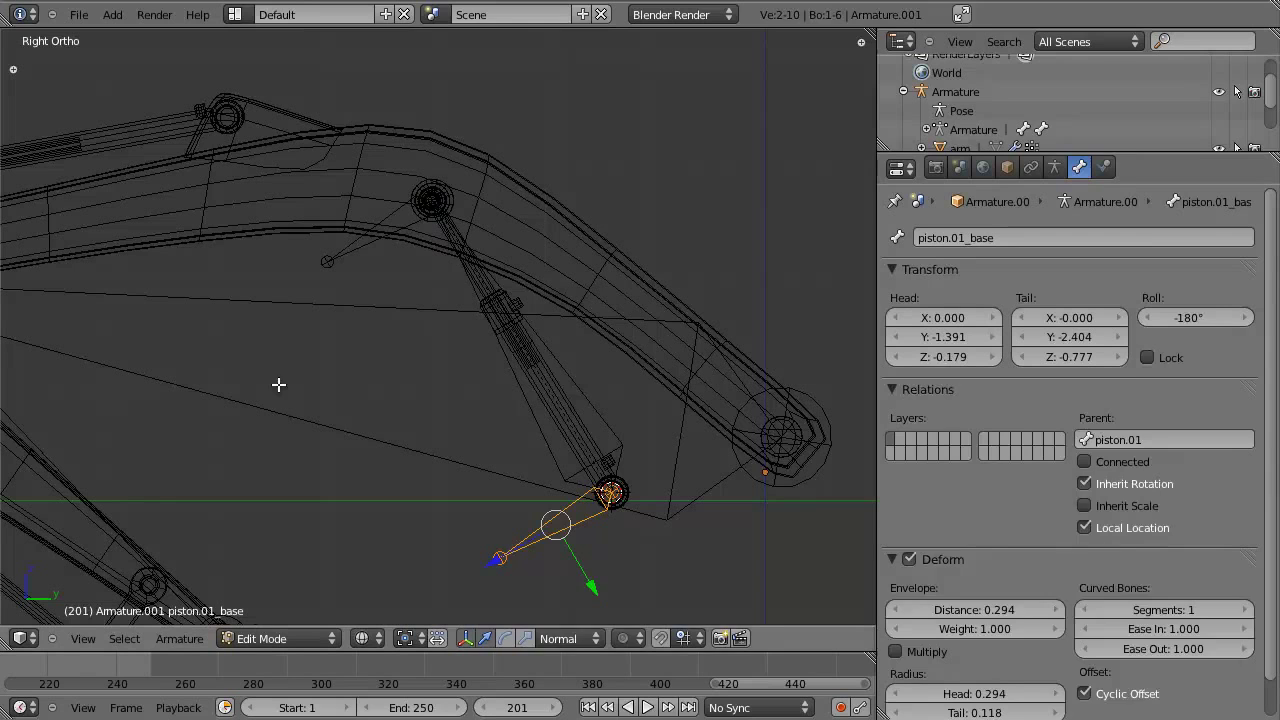
{"action": "key", "text": "ctrl+Tab"}
{"action": "right_click", "coordinate": [620, 420]}
{"action": "key", "text": "z"}
{"action": "scroll", "scroll_direction": "down", "scroll_amount": 3}
{"action": "scroll", "scroll_direction": "up", "scroll_amount": 3}
Test-scale and rotate piston.01 in Pose Mode, cancelling each transform.
{"action": "key", "text": "z"}
{"action": "key", "text": "s"}
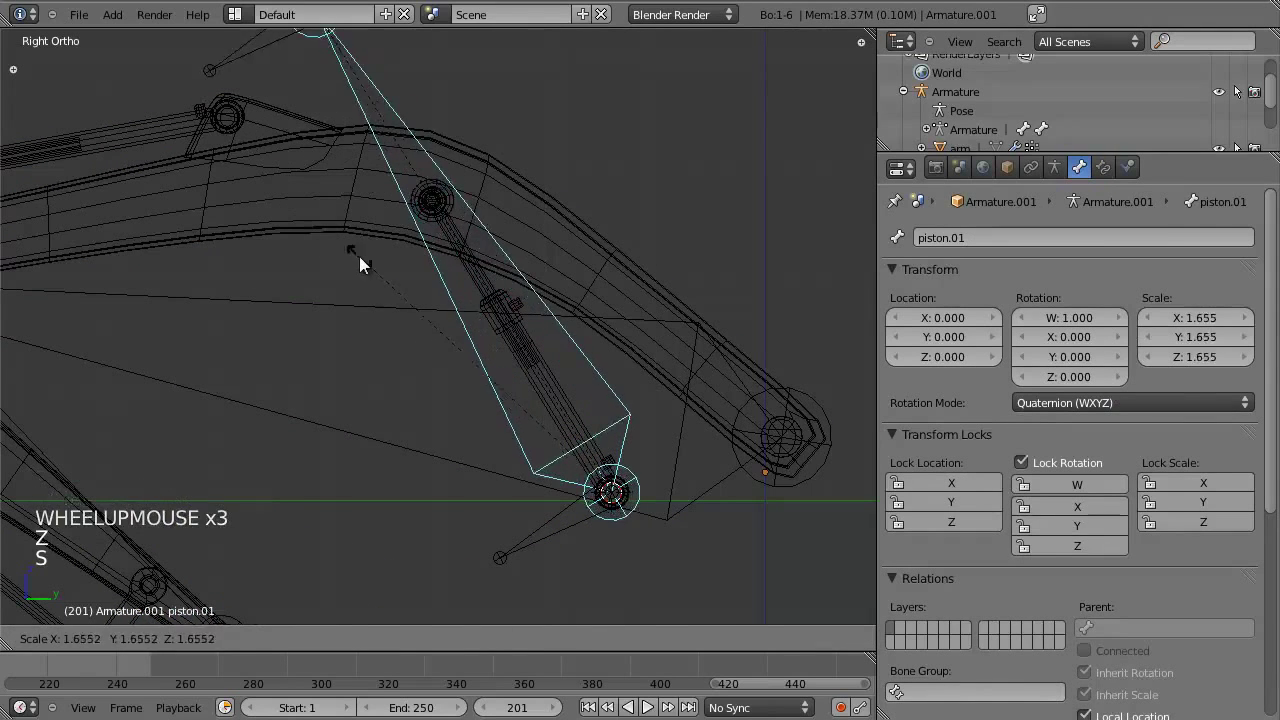
{"action": "right_click", "coordinate": [563, 539]}
{"action": "right_click", "coordinate": [396, 240]}
{"action": "right_click", "coordinate": [573, 374]}
{"action": "key", "text": "s"}
{"action": "scroll", "scroll_direction": "down", "scroll_amount": 3}
{"action": "key", "text": "r"}
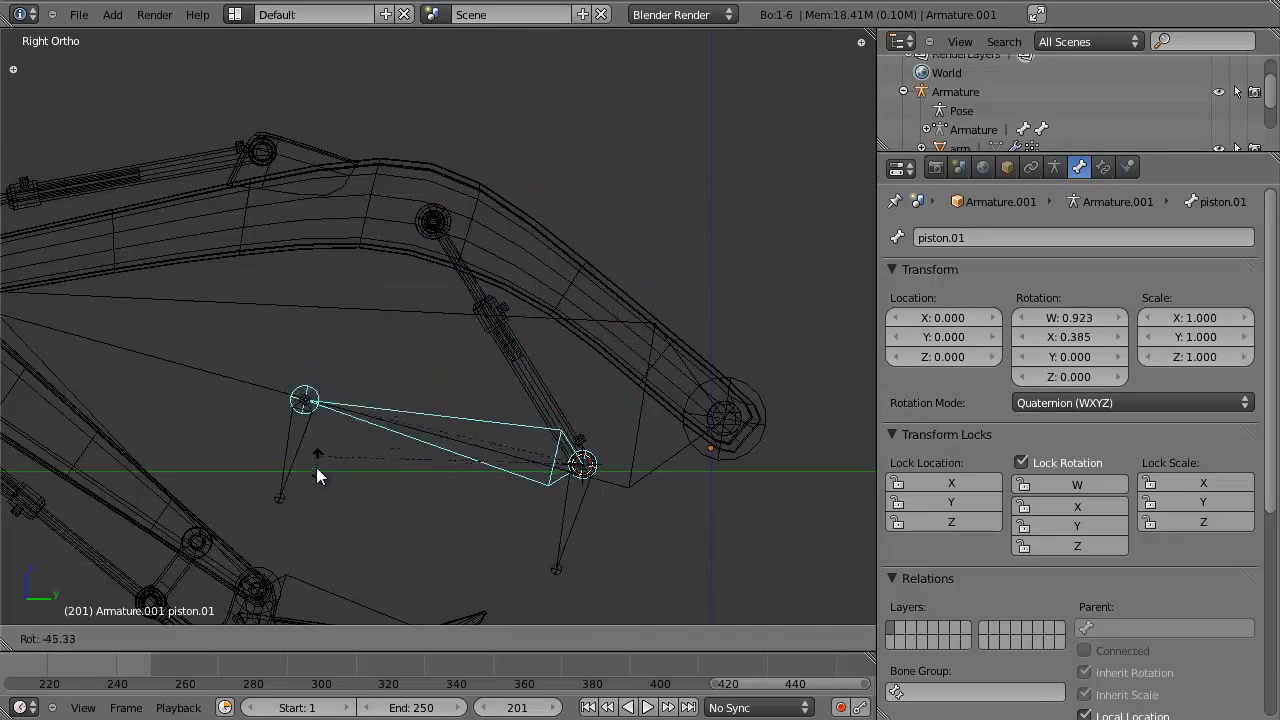
{"action": "key", "text": "g"}
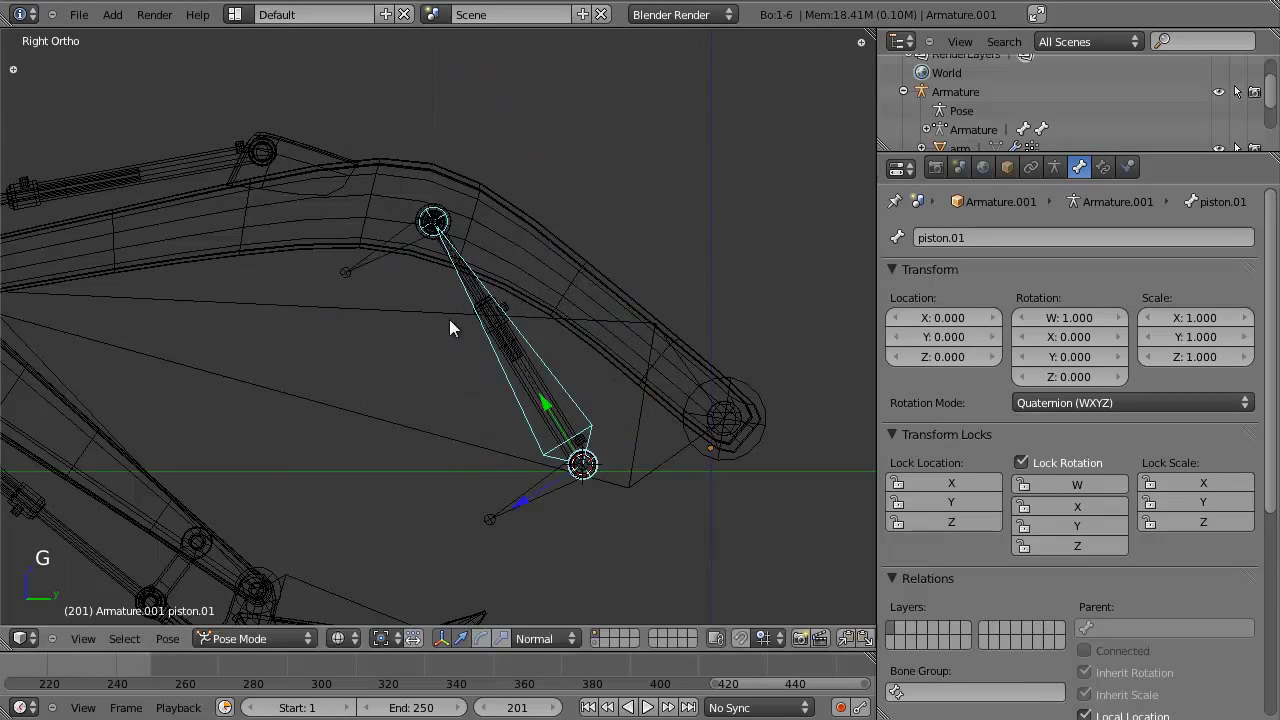
{"action": "key", "text": "s"}
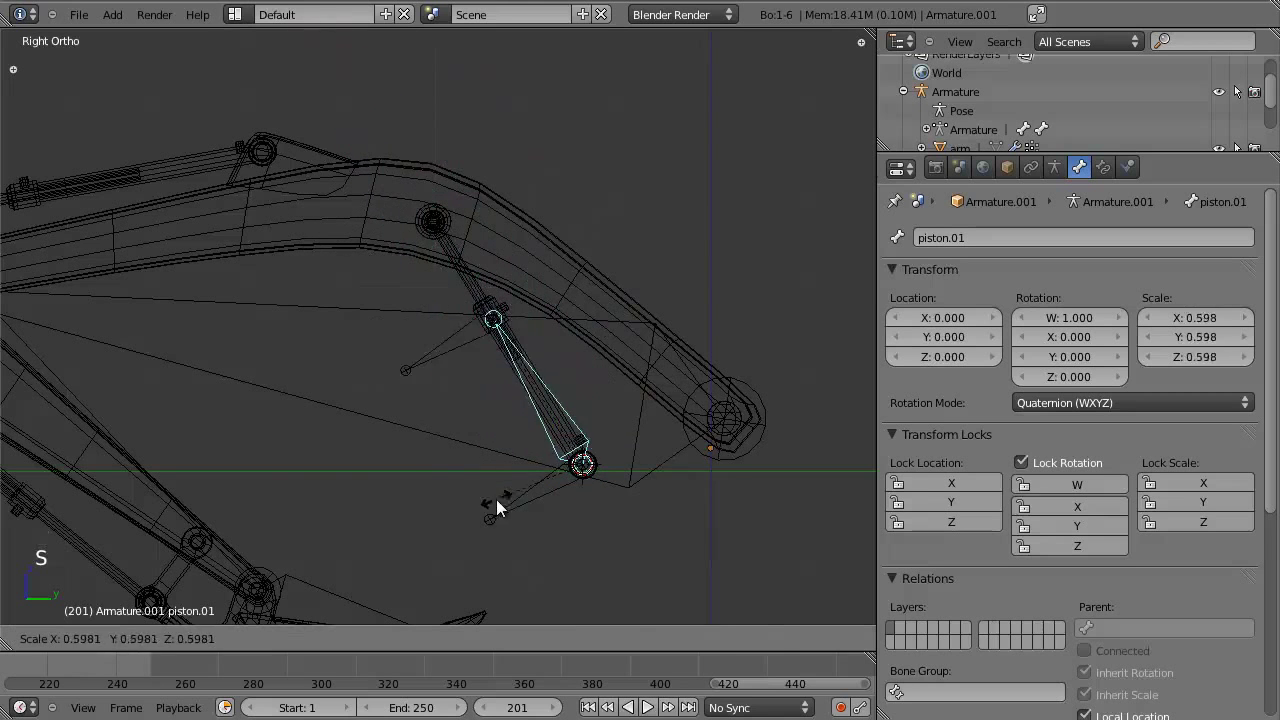
{"action": "scroll", "scroll_direction": "up", "scroll_amount": 3}
{"action": "right_click", "coordinate": [503, 282]}
{"action": "scroll", "scroll_direction": "up", "scroll_amount": 3}
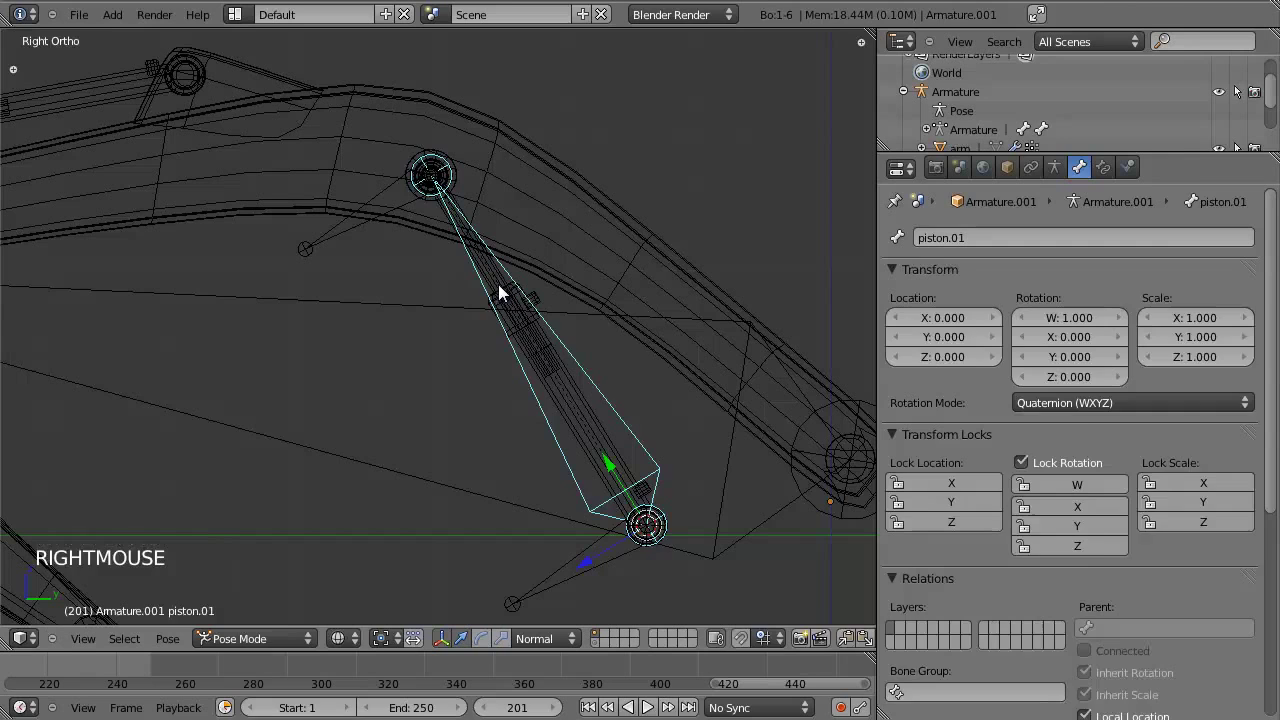
Return to Edit Mode and select piston.01_tip to untick its Inherit Scale.
{"action": "key", "text": "ctrl+Tab"}
{"action": "right_click", "coordinate": [509, 287]}
{"action": "right_click", "coordinate": [578, 334]}
{"action": "key", "text": "ctrl+Tab"}
{"action": "right_click", "coordinate": [580, 386]}
{"action": "key", "text": "Tab"}
{"action": "key", "text": "Tab"}
{"action": "right_click", "coordinate": [494, 290]}
{"action": "right_click", "coordinate": [422, 200]}
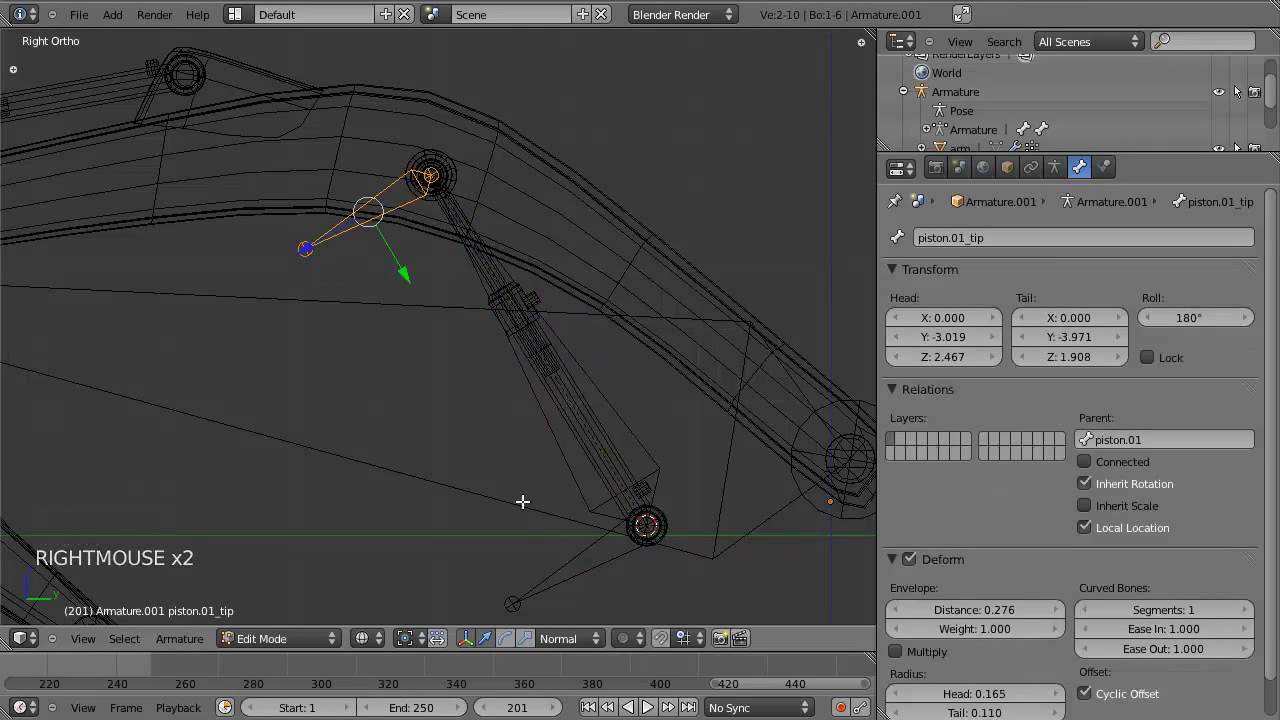
Select arm.01 at the bucket joint and extrude a new bone from it.
{"action": "right_click", "coordinate": [615, 556]}
{"action": "scroll", "scroll_direction": "down", "scroll_amount": 3}
{"action": "middle_click", "coordinate": [547, 440]}
{"action": "scroll", "scroll_direction": "up", "scroll_amount": 3}
{"action": "right_click", "coordinate": [665, 415]}
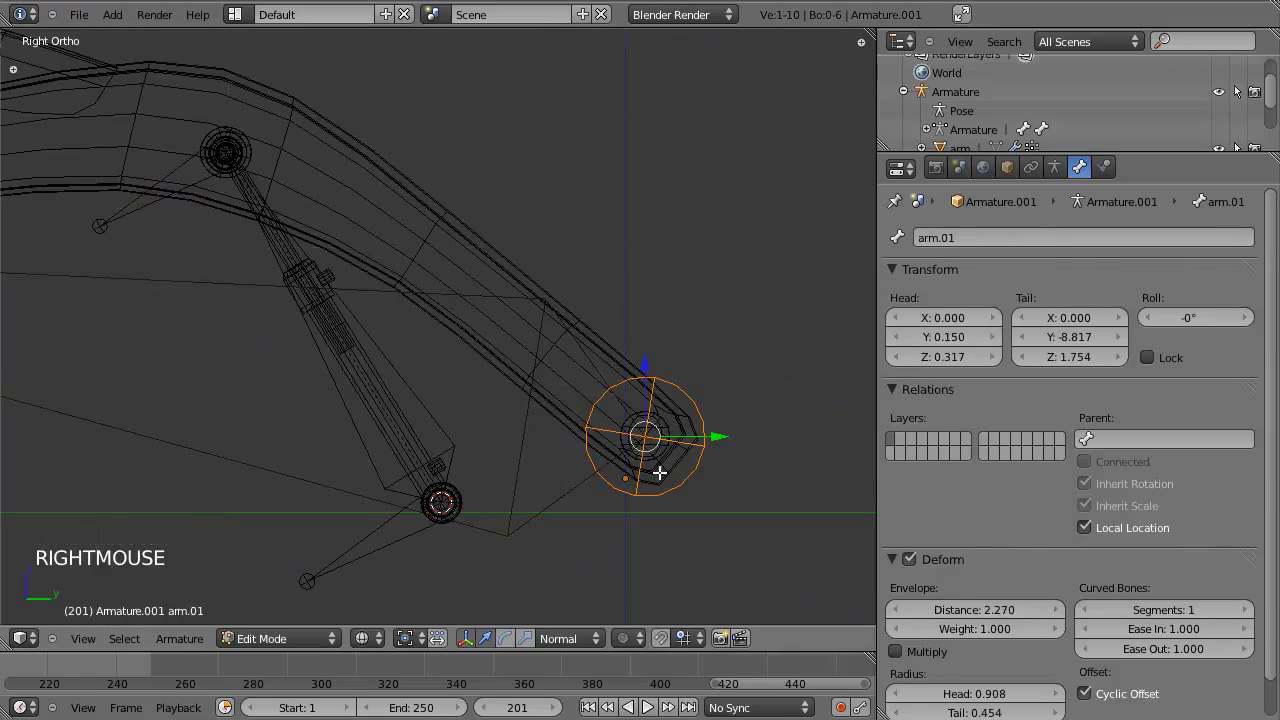
{"action": "middle_click", "coordinate": [635, 477]}
{"action": "scroll", "scroll_direction": "down", "scroll_amount": 3}
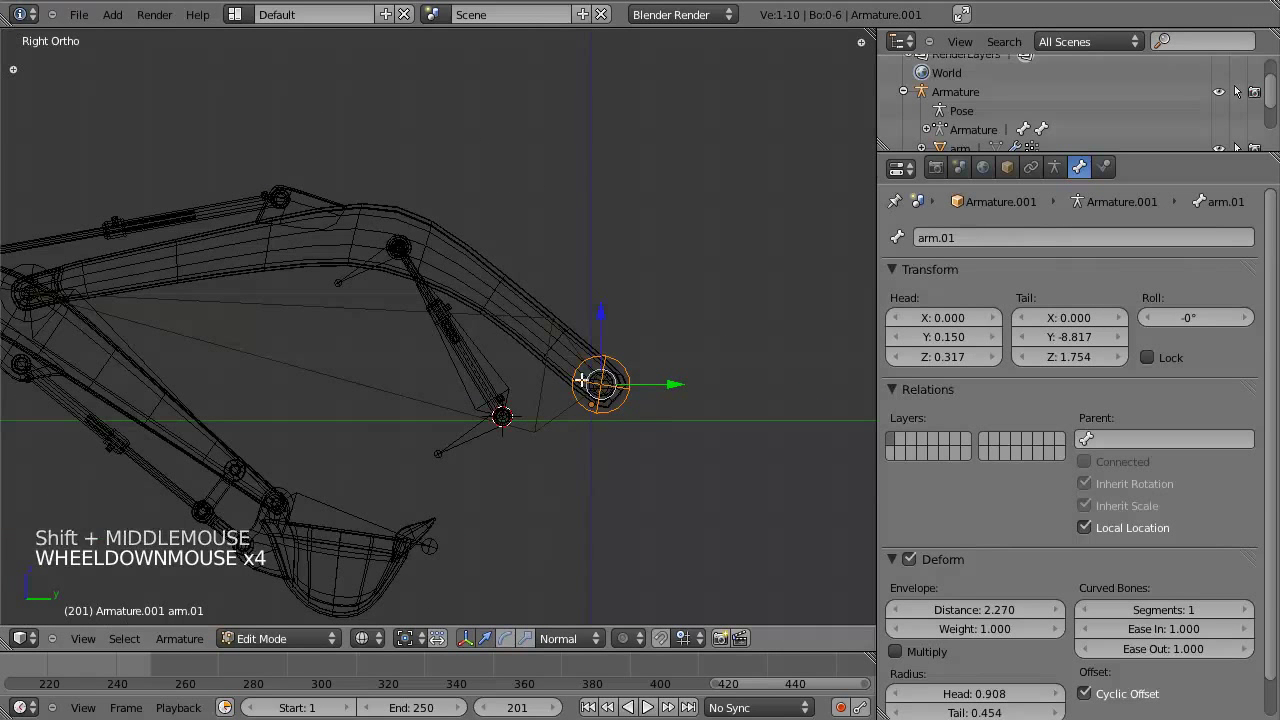
{"action": "scroll", "scroll_direction": "up", "scroll_amount": 3}
{"action": "middle_click", "coordinate": [665, 437]}
{"action": "key", "text": "e"}
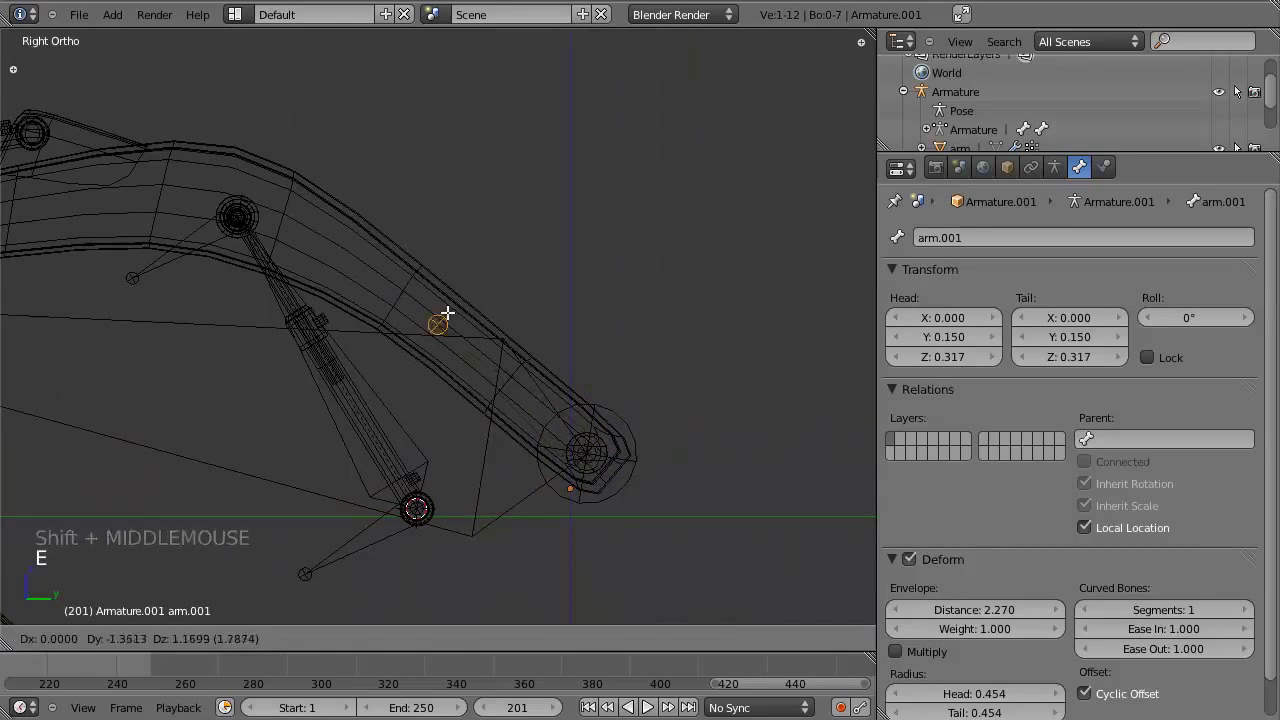
Snap the 3D cursor to piston.01's head and move the new control bone above the boom.
{"action": "middle_click", "coordinate": [438, 286]}
{"action": "scroll", "scroll_direction": "up", "scroll_amount": 3}
{"action": "right_click", "coordinate": [294, 195]}
{"action": "scroll", "scroll_direction": "down", "scroll_amount": 3}
{"action": "key", "text": "shift+s"}
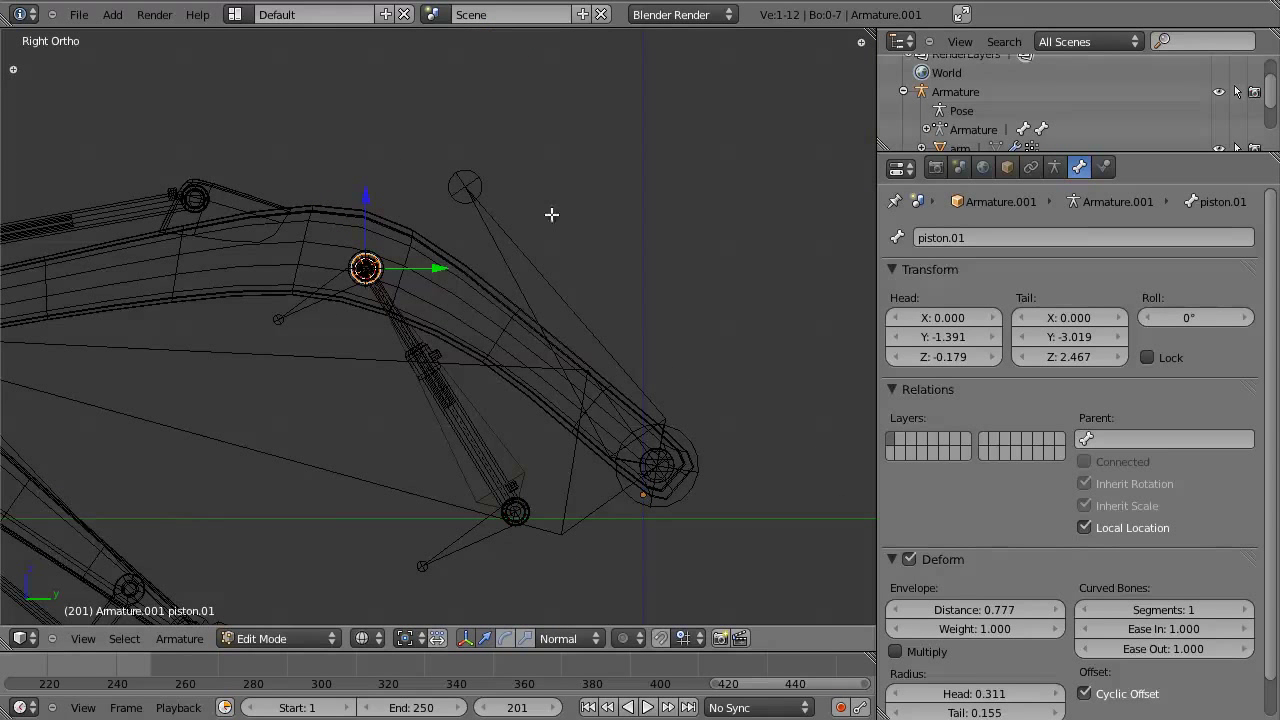
{"action": "right_click", "coordinate": [461, 168]}
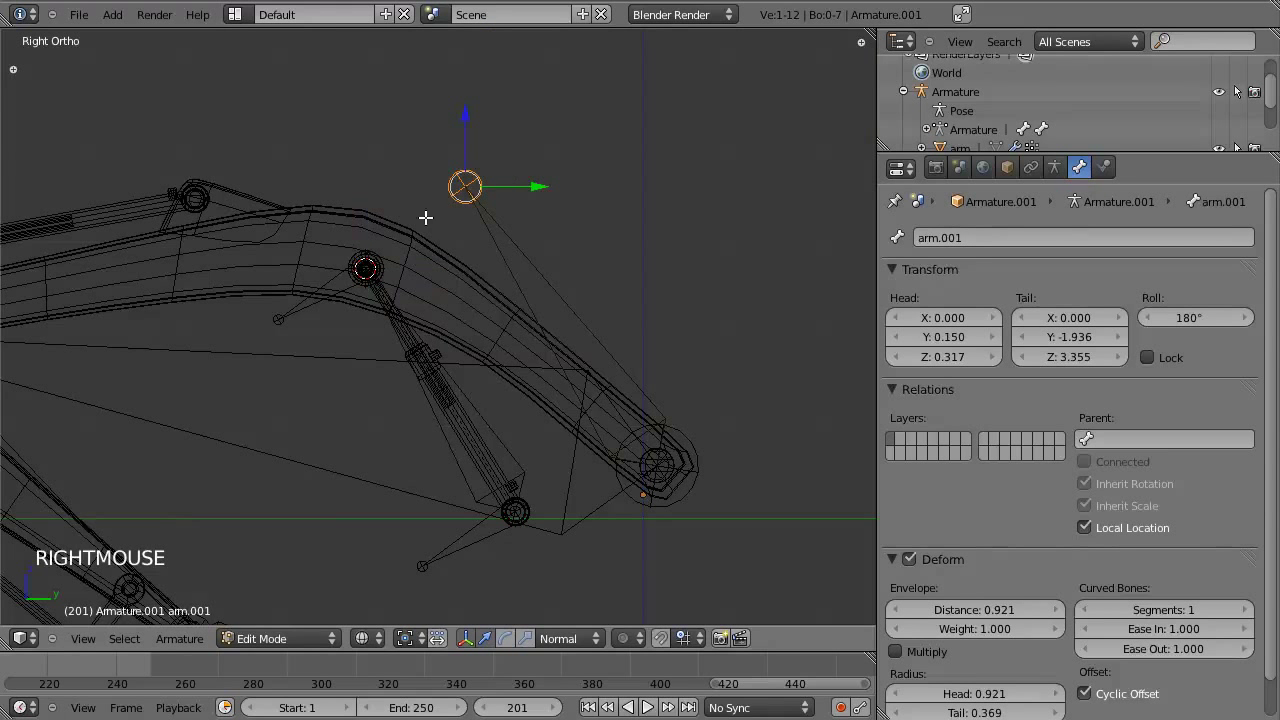
{"action": "key", "text": "shift+s"}
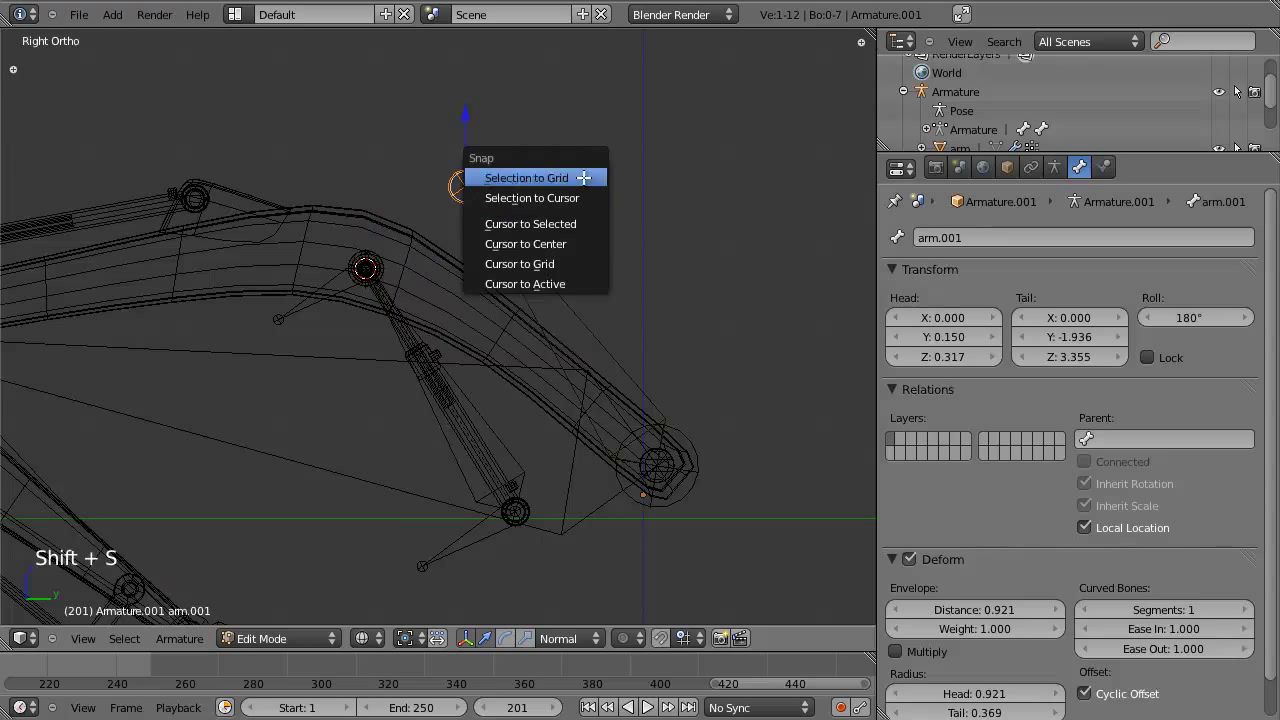
{"action": "key", "text": "z"}
{"action": "key", "text": "z"}
{"action": "right_click", "coordinate": [511, 328]}
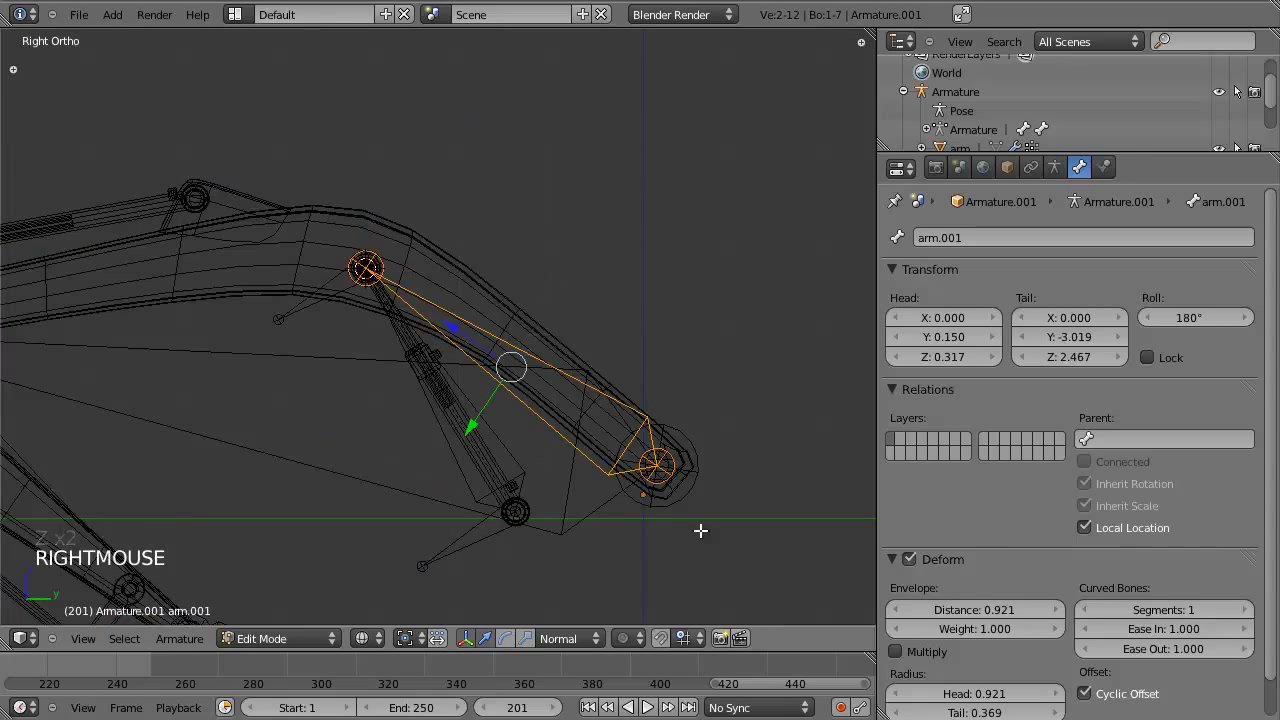
{"action": "key", "text": "g"}
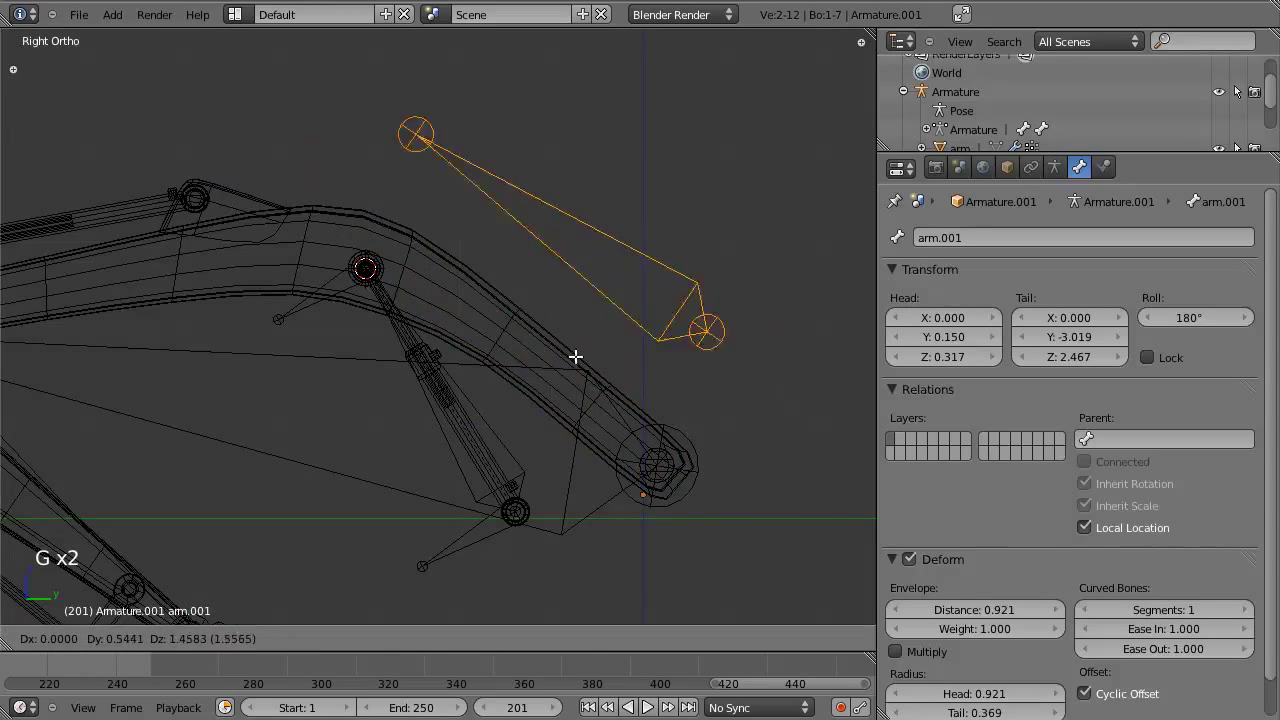
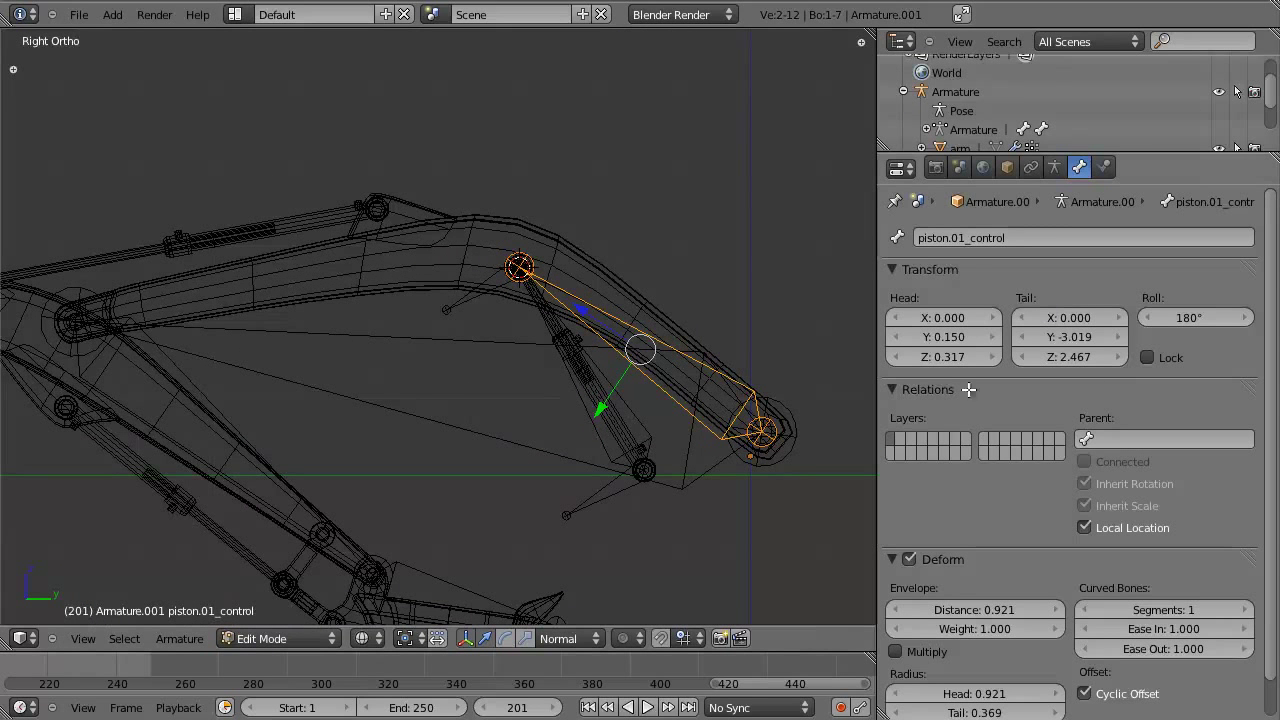
Leave piston.01_control unparented and delete the stray arm.001 bone.
{"action": "left_click", "coordinate": [1189, 432]}
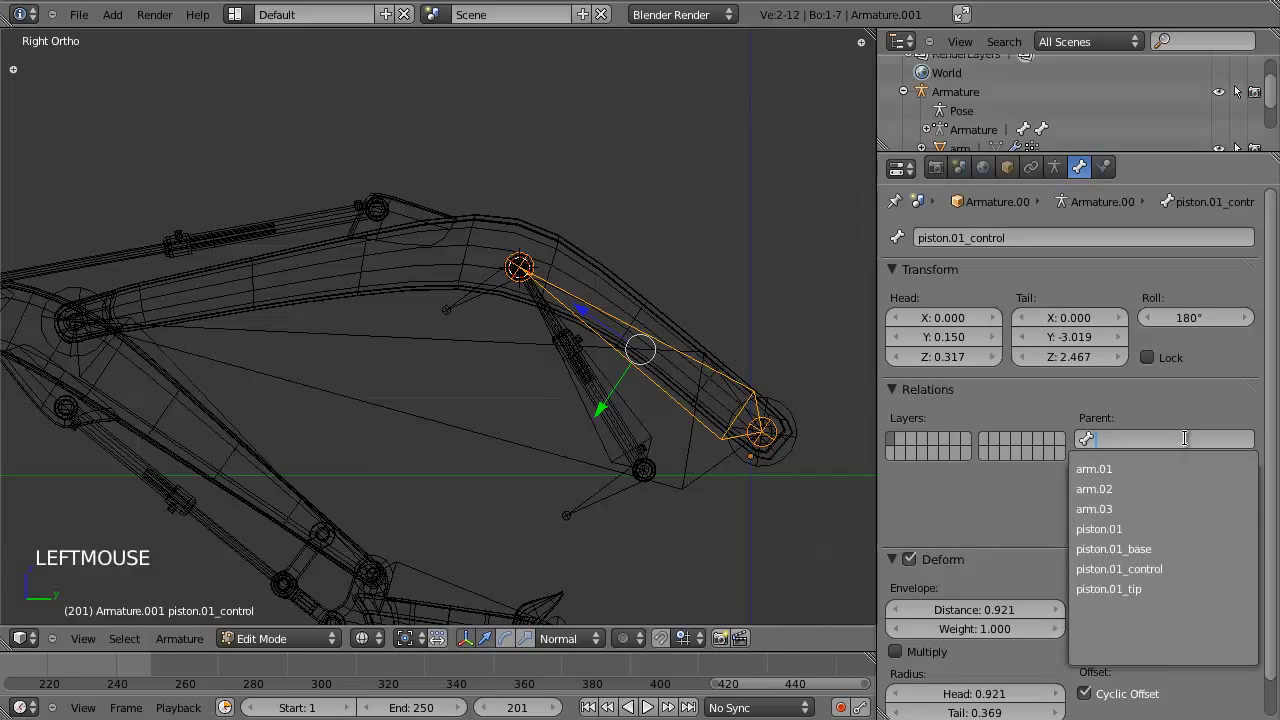
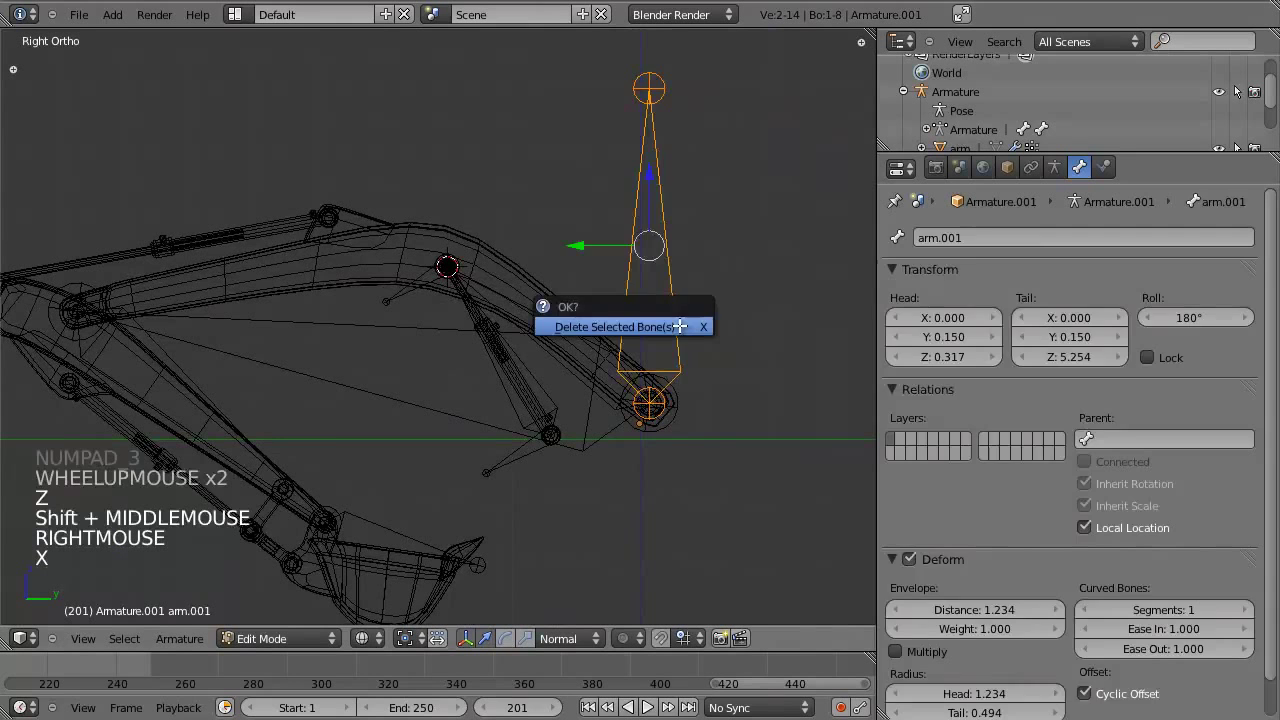
{"action": "key", "text": "z"}
{"action": "key", "text": "z"}
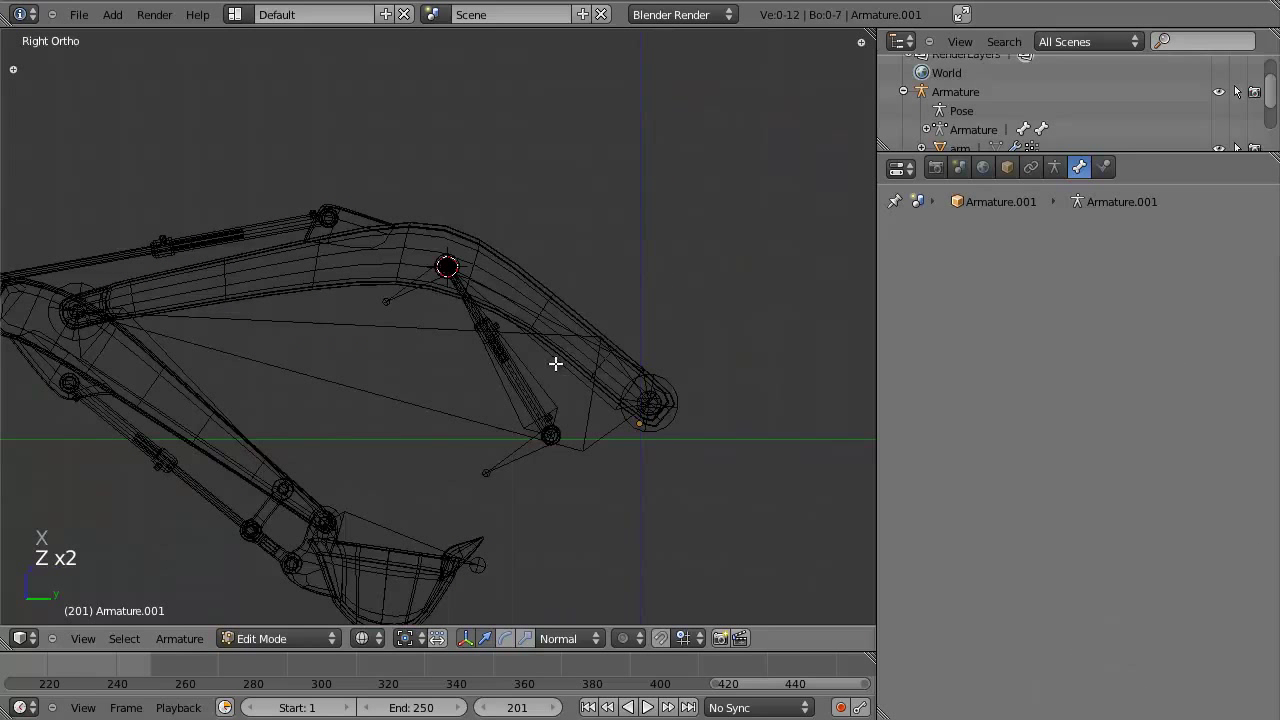
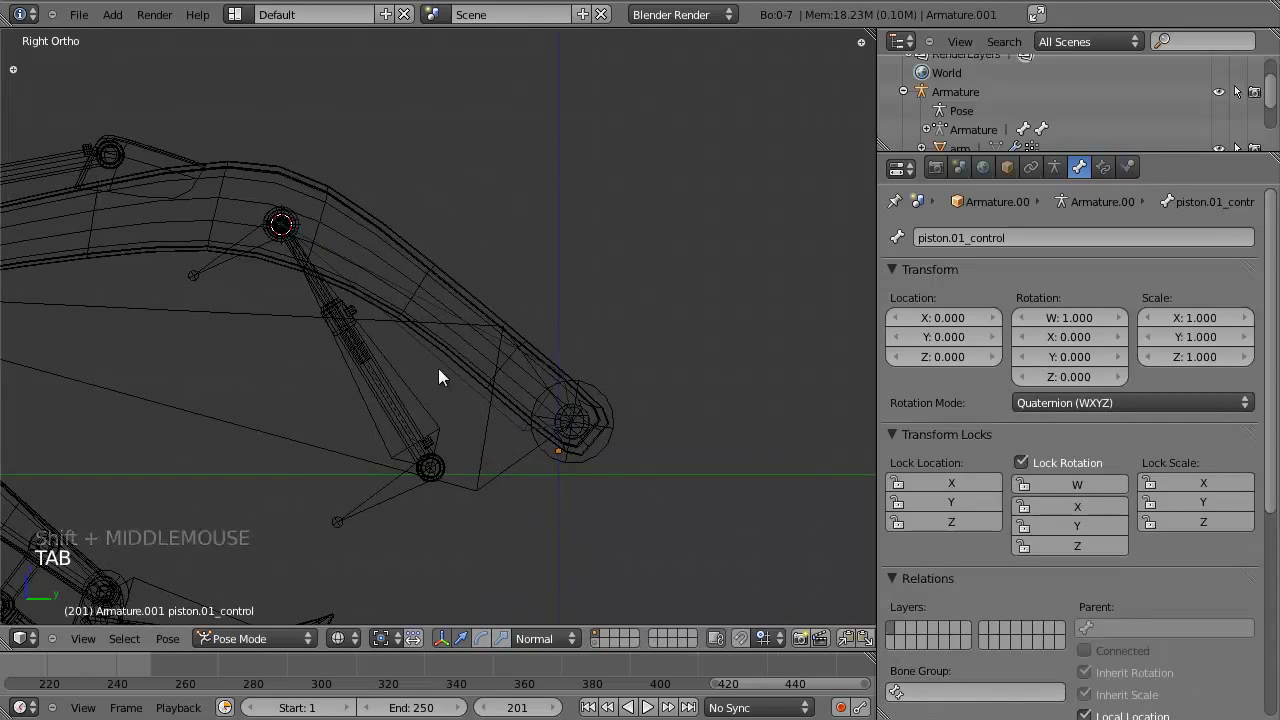
Test-rotate arm.01 and piston.01_control in Pose Mode, cancelling the rotations.
{"action": "right_click", "coordinate": [436, 341]}
{"action": "right_click", "coordinate": [417, 322]}
{"action": "key", "text": "z"}
{"action": "scroll", "scroll_direction": "down", "scroll_amount": 3}
{"action": "middle_click", "coordinate": [463, 376]}
{"action": "middle_click", "coordinate": [462, 427]}
{"action": "scroll", "scroll_direction": "up", "scroll_amount": 3}
{"action": "key", "text": "KP_3"}
{"action": "key", "text": "z"}
{"action": "middle_click", "coordinate": [461, 426]}
{"action": "scroll", "scroll_direction": "down", "scroll_amount": 3}
{"action": "key", "text": "z"}
{"action": "key", "text": "r"}
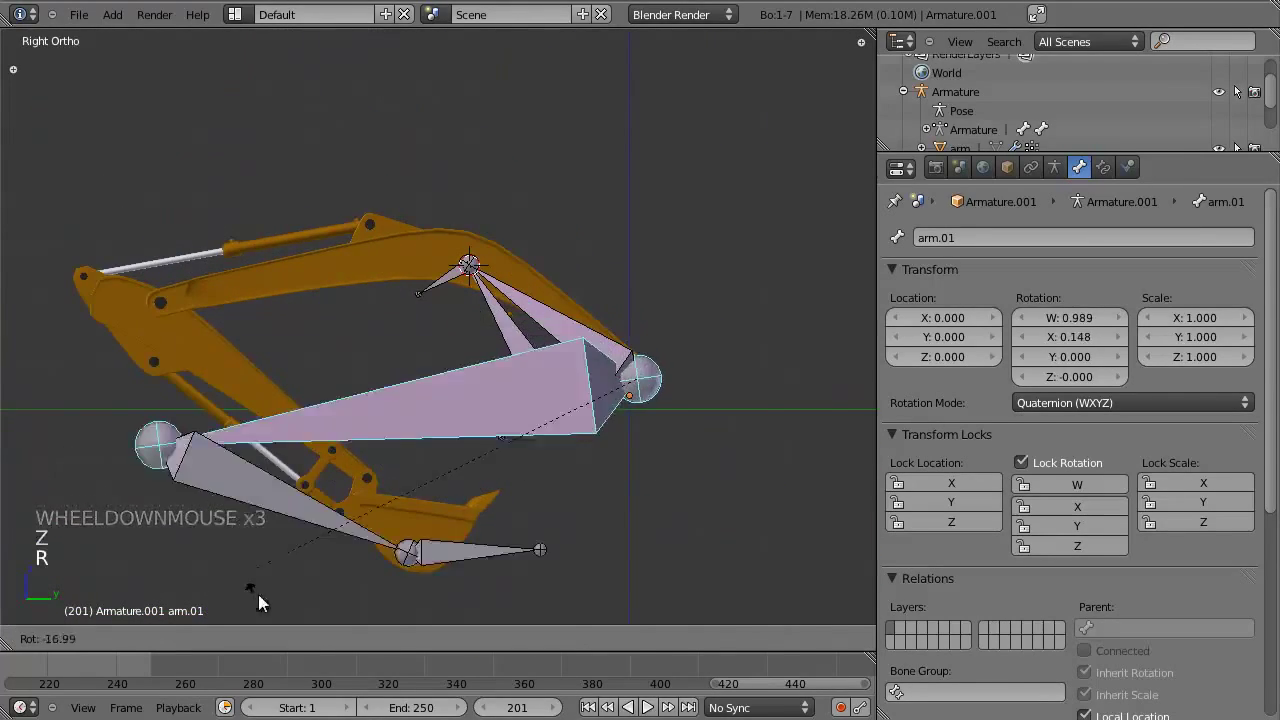
{"action": "key", "text": "z"}
{"action": "scroll", "scroll_direction": "up", "scroll_amount": 3}
{"action": "right_click", "coordinate": [597, 334]}
{"action": "key", "text": "r"}
{"action": "key", "text": "r"}
{"action": "right_click", "coordinate": [679, 333]}
{"action": "right_click", "coordinate": [679, 316]}
{"action": "key", "text": "r"}
{"action": "key", "text": "z"}
{"action": "middle_click", "coordinate": [440, 472]}
{"action": "scroll", "scroll_direction": "up", "scroll_amount": 3}
{"action": "key", "text": "z"}
{"action": "middle_click", "coordinate": [465, 324]}
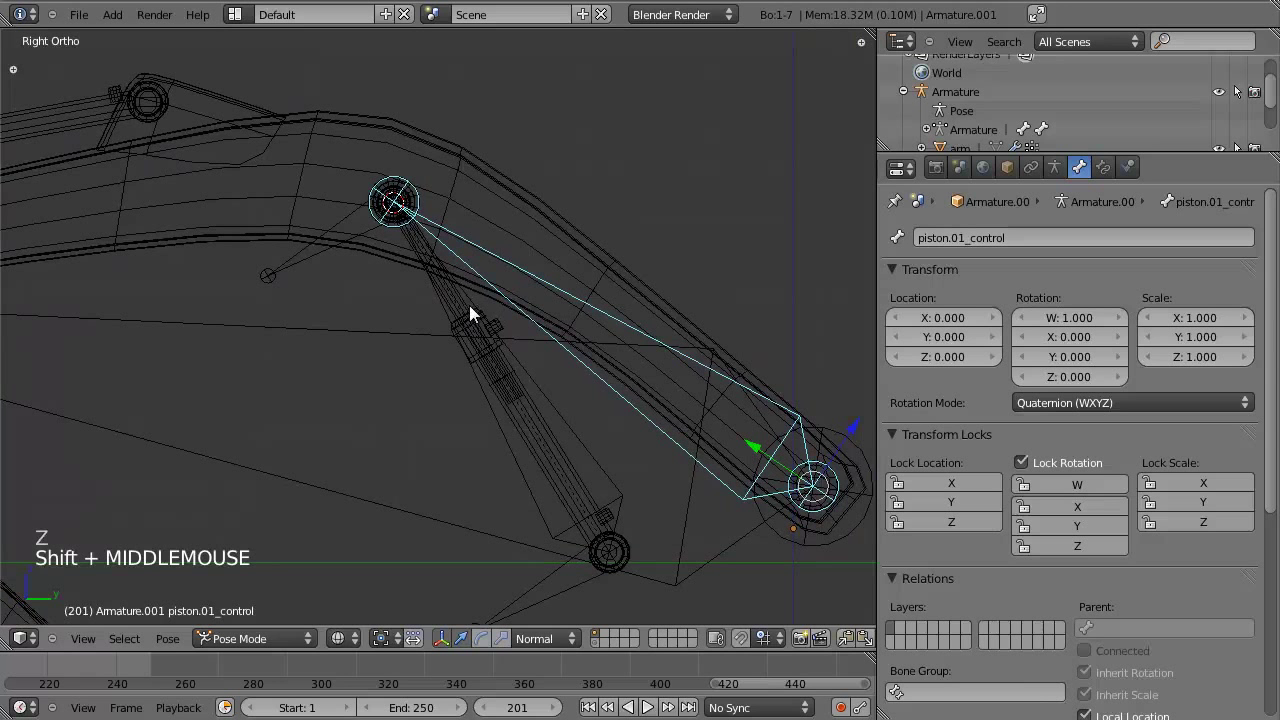
Select piston.01 and bring up its Add Bone Constraint list.
{"action": "right_click", "coordinate": [476, 310]}
{"action": "left_click", "coordinate": [1114, 165]}
{"action": "left_click", "coordinate": [1032, 263]}
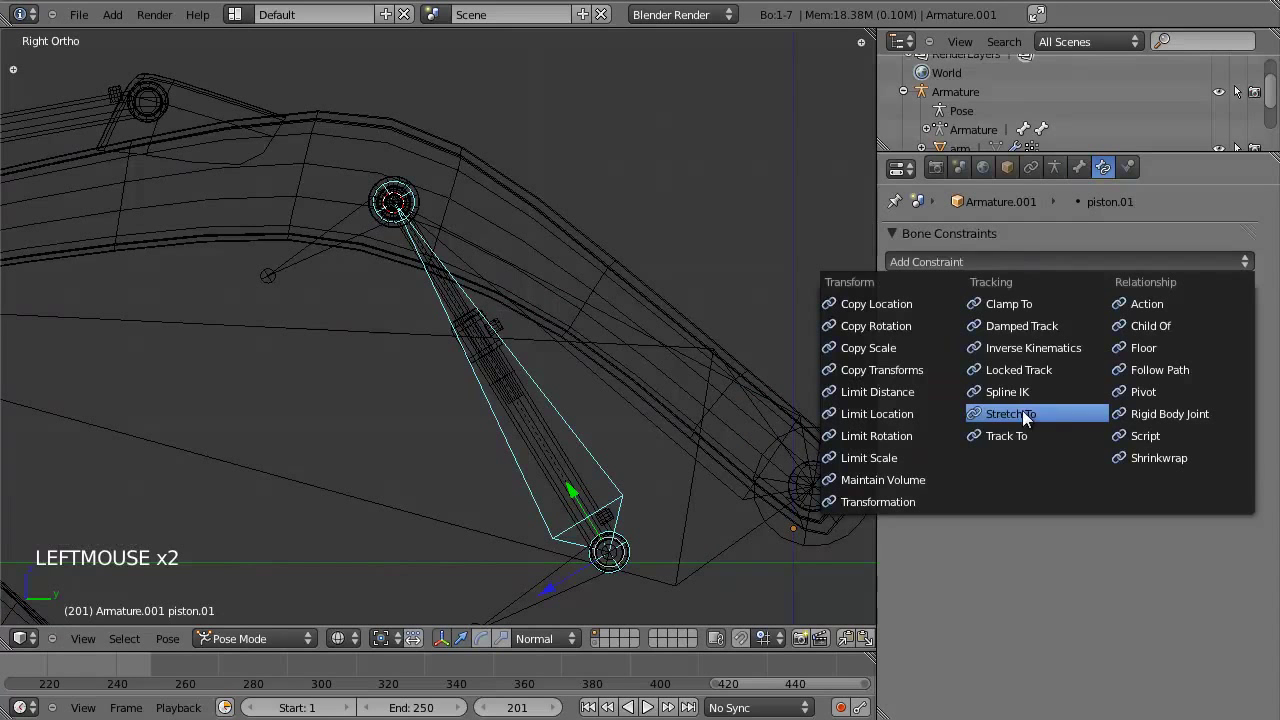
Add a Stretch To constraint on piston.01 targeting Armature.001's piston.01_control bone.
{"action": "middle_click", "coordinate": [569, 498]}
{"action": "left_click", "coordinate": [1053, 322]}
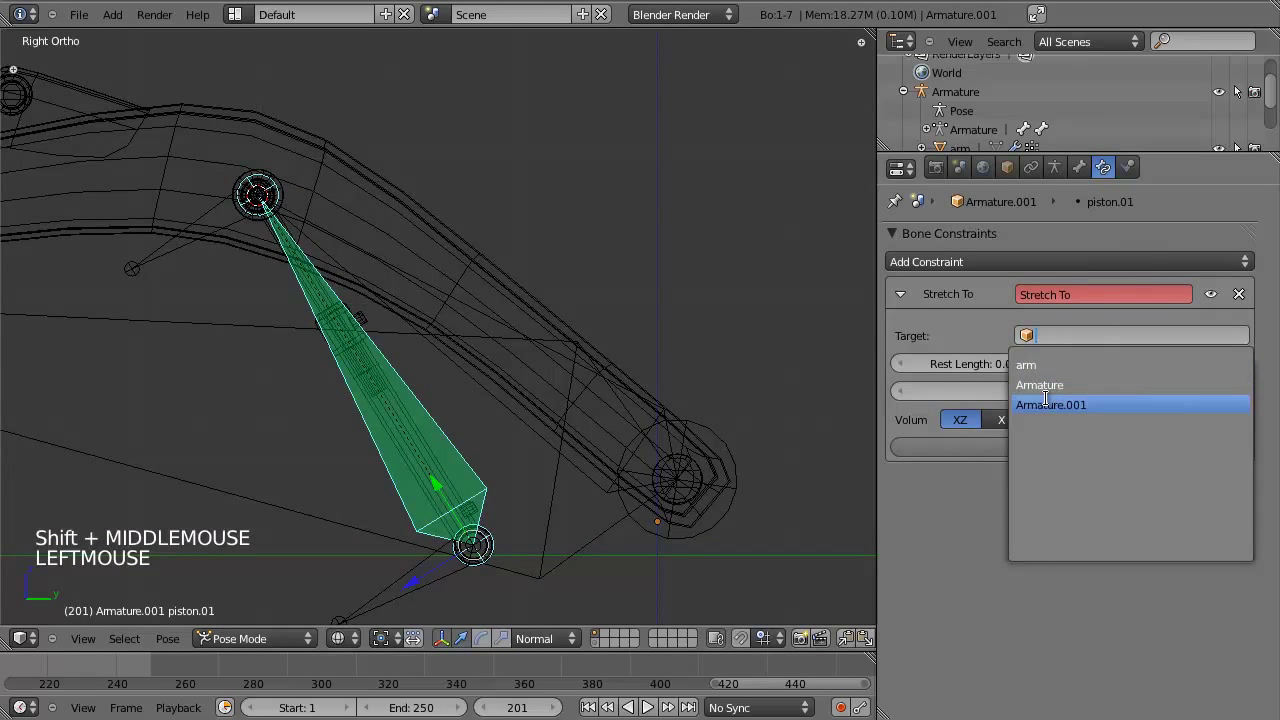
{"action": "scroll", "scroll_direction": "down", "scroll_amount": 3}
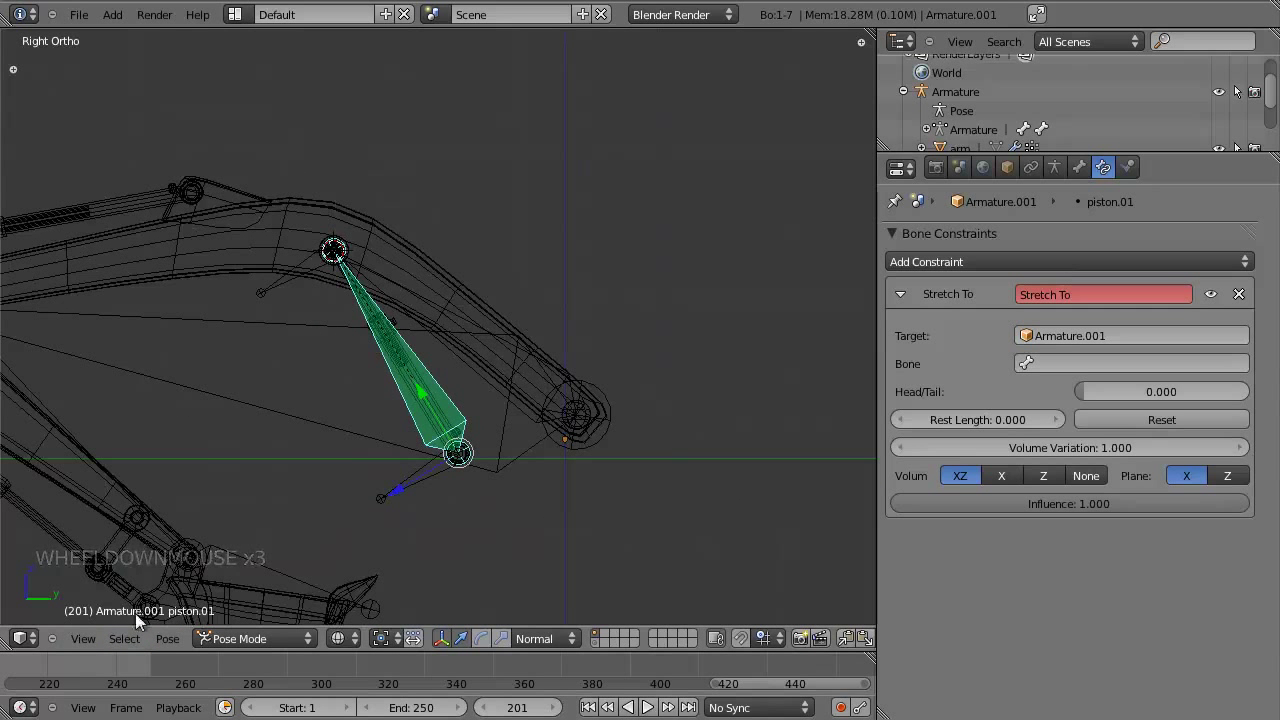
{"action": "left_click", "coordinate": [1073, 348]}
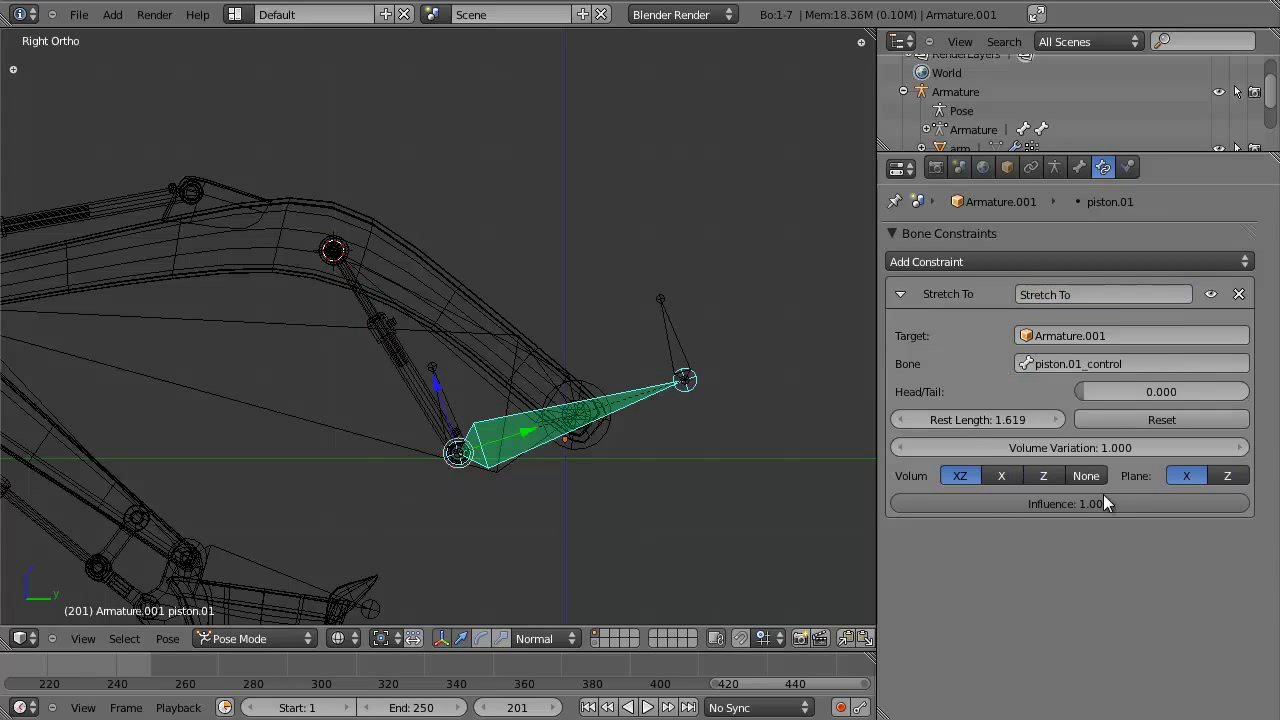
{"action": "scroll", "scroll_direction": "down", "scroll_amount": 3}
{"action": "scroll", "scroll_direction": "up", "scroll_amount": 3}
{"action": "middle_click", "coordinate": [558, 405]}
{"action": "scroll", "scroll_direction": "down", "scroll_amount": 3}
{"action": "key", "text": "z"}
{"action": "key", "text": "z"}
{"action": "middle_click", "coordinate": [607, 422]}
{"action": "scroll", "scroll_direction": "up", "scroll_amount": 3}
Test-move the control bone, then set the constraint's Head/Tail to 1.0.
{"action": "right_click", "coordinate": [507, 309]}
{"action": "key", "text": "g"}
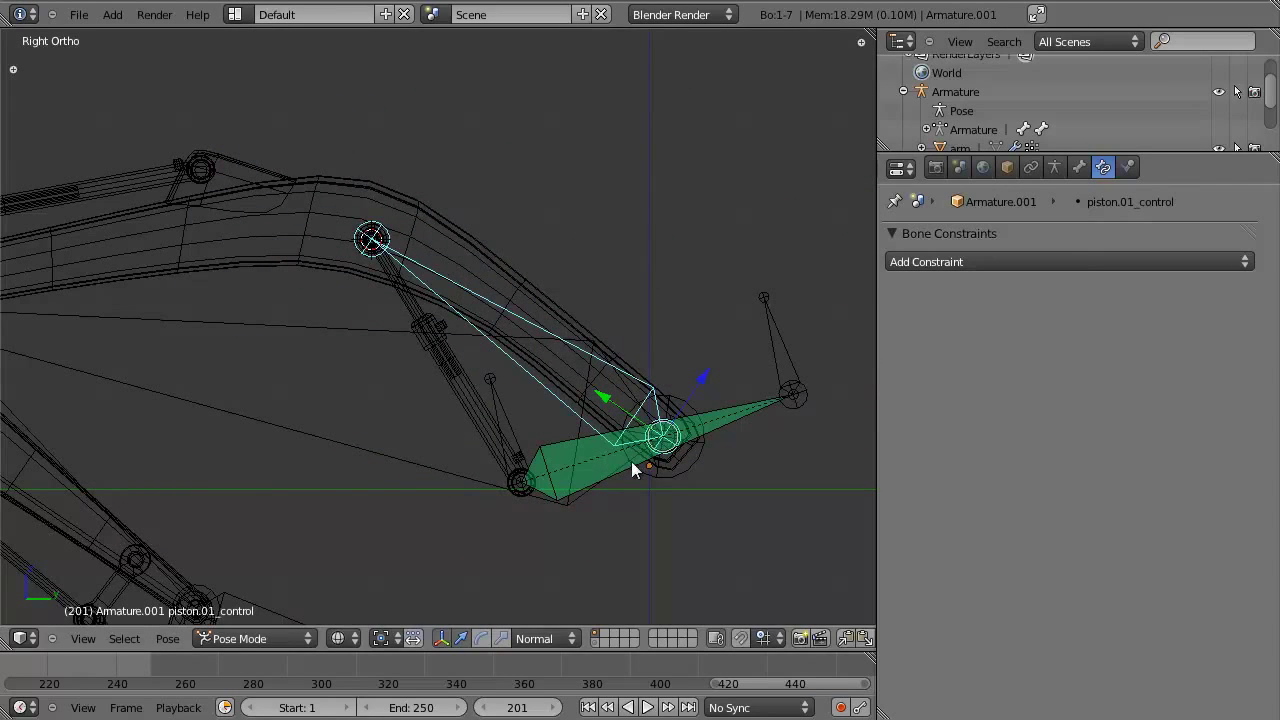
{"action": "right_click", "coordinate": [632, 467]}
{"action": "right_click", "coordinate": [646, 455]}
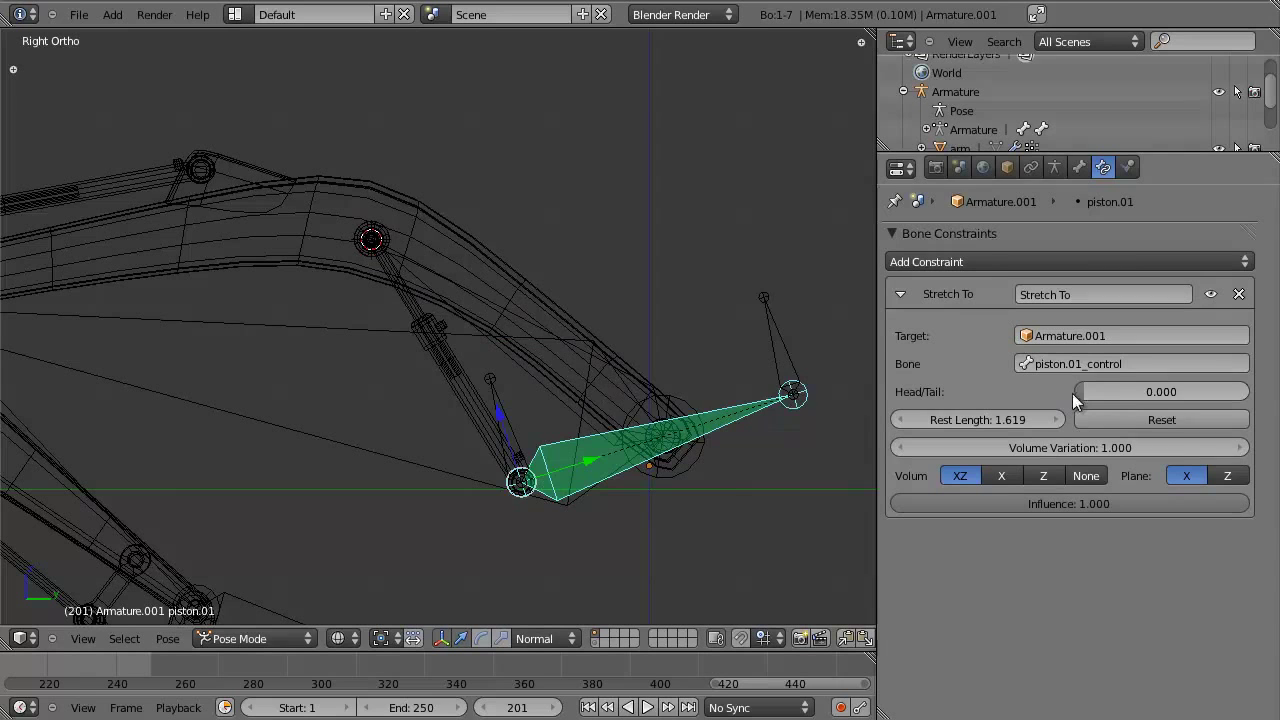
{"action": "left_click", "coordinate": [1093, 394]}
{"action": "scroll", "scroll_direction": "down", "scroll_amount": 3}
Test the stretch again and reset piston.01's rest length to 3.107.
{"action": "right_click", "coordinate": [485, 308]}
{"action": "key", "text": "g"}
{"action": "key", "text": "r"}
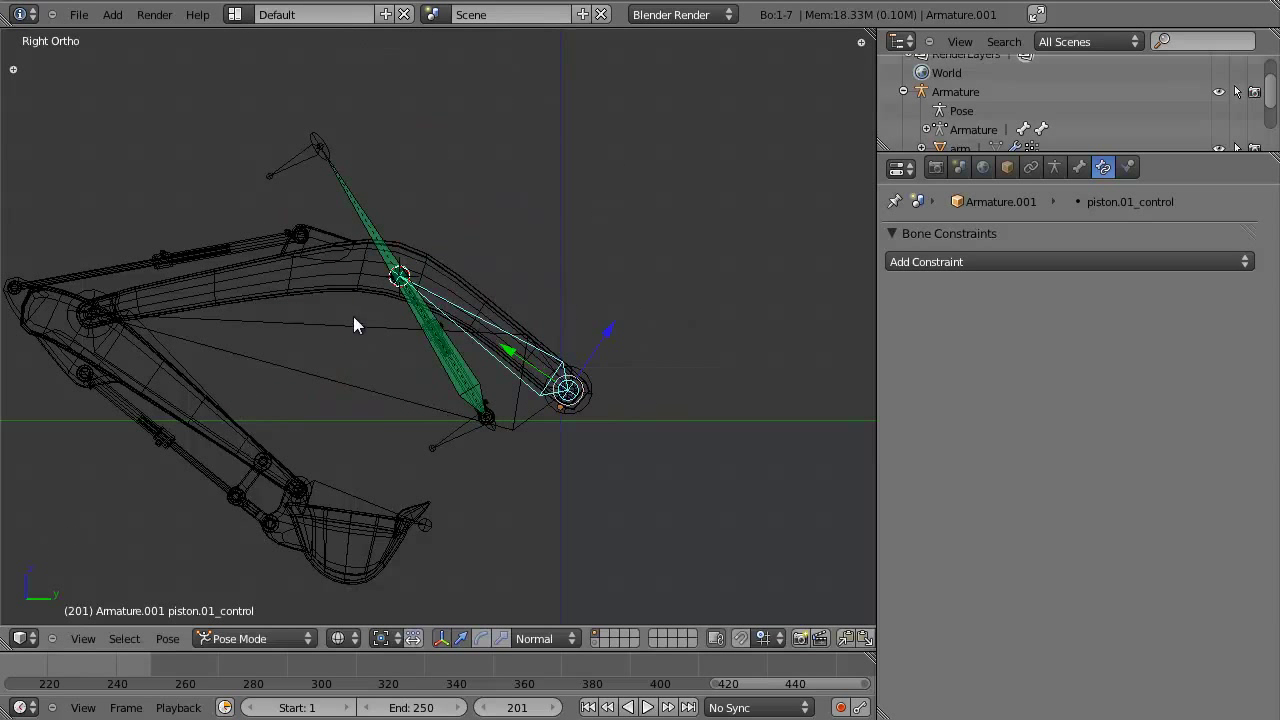
{"action": "right_click", "coordinate": [435, 315]}
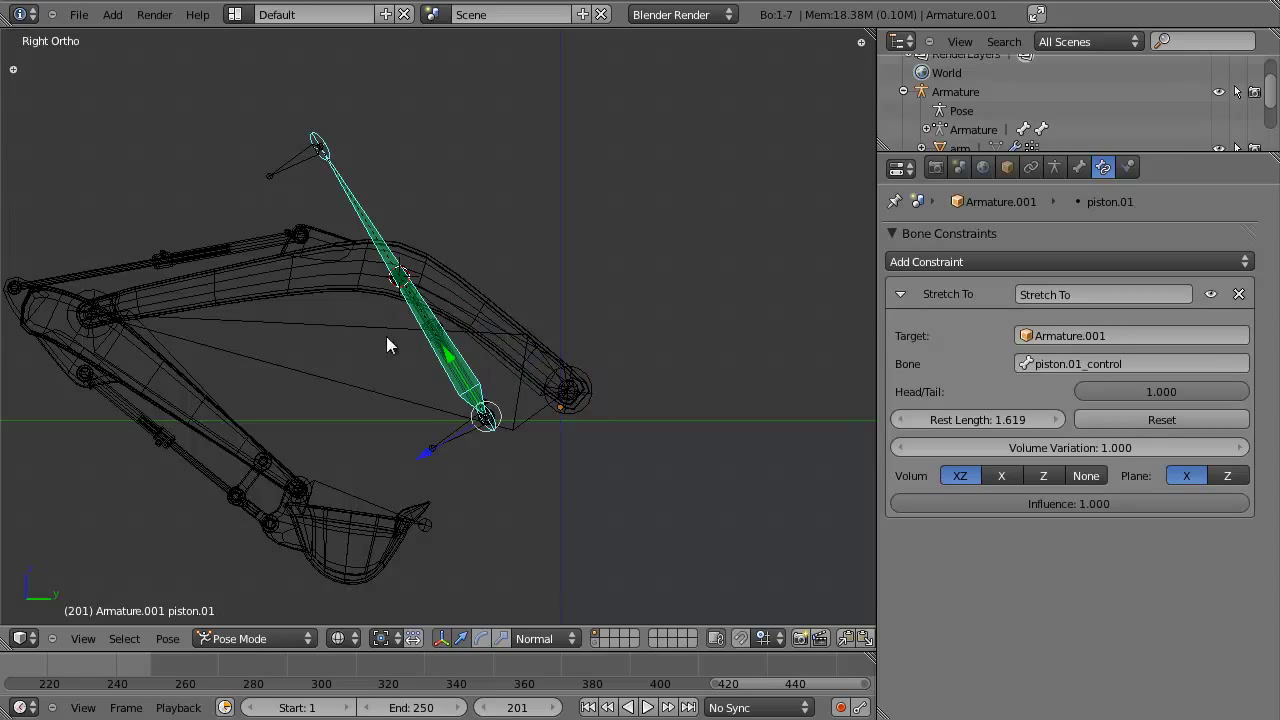
{"action": "left_click", "coordinate": [1141, 424]}
Test-rotate piston.01_control in pose mode to confirm piston.01 stretches with the 3.107 rest length.
{"action": "scroll", "scroll_direction": "up", "scroll_amount": 3}
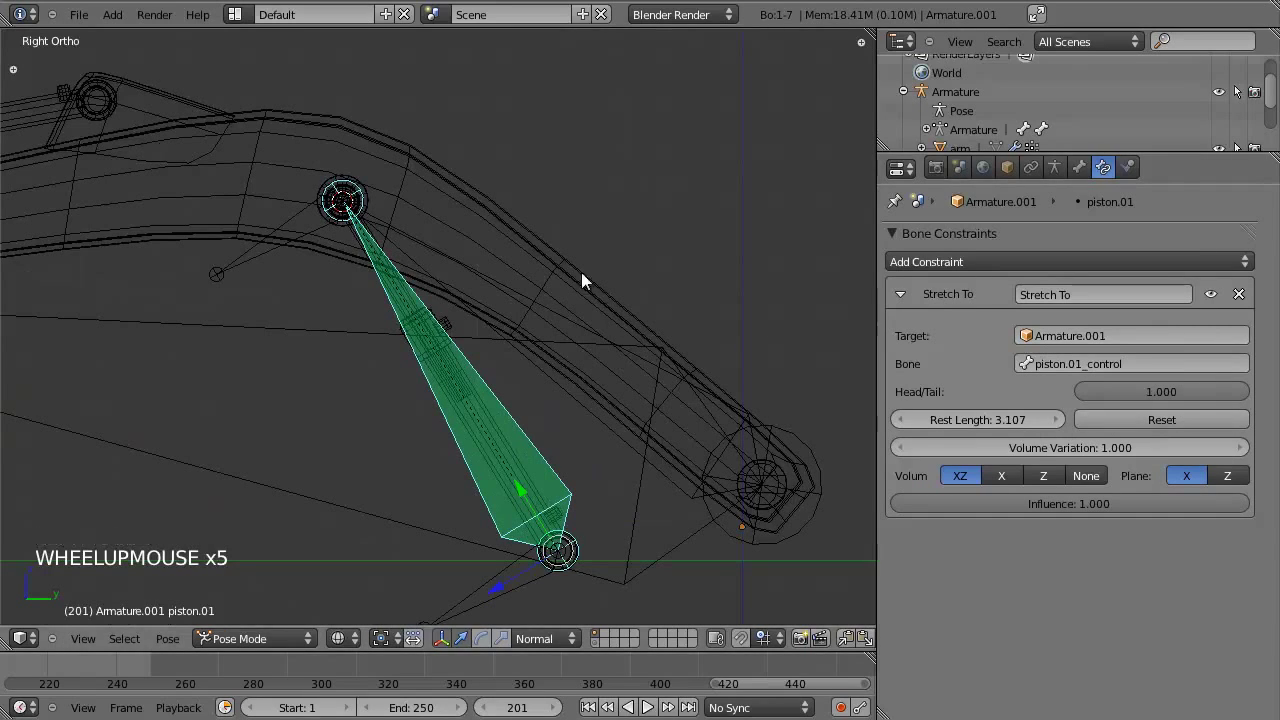
{"action": "middle_click", "coordinate": [600, 298]}
{"action": "right_click", "coordinate": [451, 280]}
{"action": "key", "text": "z"}
{"action": "scroll", "scroll_direction": "down", "scroll_amount": 3}
{"action": "key", "text": "r"}
{"action": "key", "text": "z"}
{"action": "key", "text": "r"}
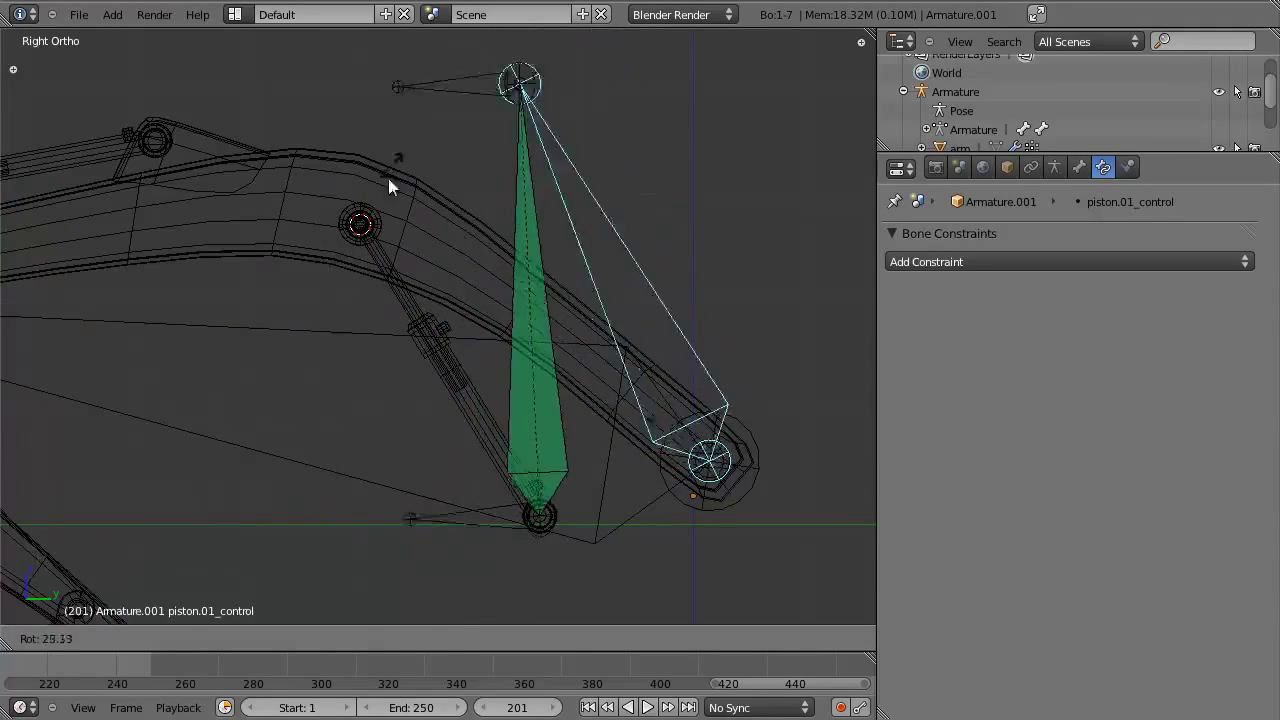
{"action": "scroll", "scroll_direction": "down", "scroll_amount": 3}
{"action": "key", "text": "z"}
{"action": "key", "text": "z"}
{"action": "right_click", "coordinate": [359, 332]}
{"action": "key", "text": "r"}
{"action": "key", "text": "z"}
{"action": "right_click", "coordinate": [484, 306]}
{"action": "key", "text": "z"}
Check piston.01_control's Parent field in edit mode so it follows arm.01, then return to pose mode.
{"action": "left_click", "coordinate": [1090, 176]}
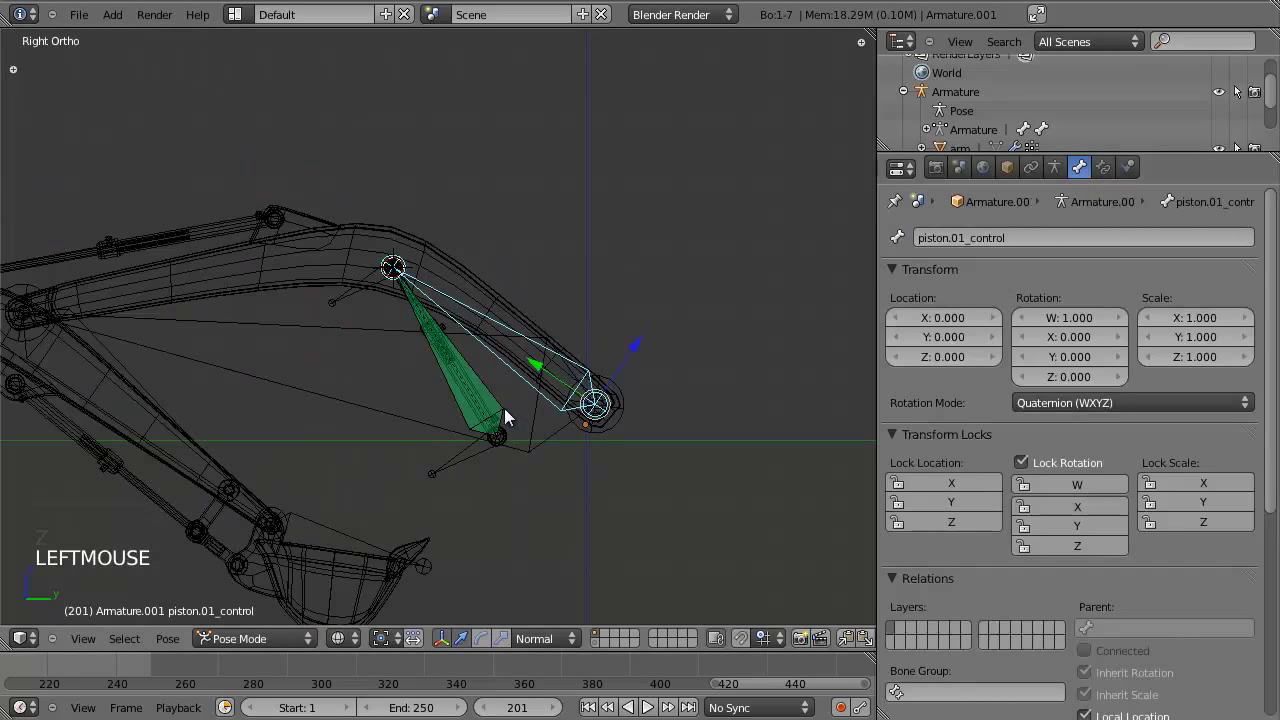
{"action": "key", "text": "Tab"}
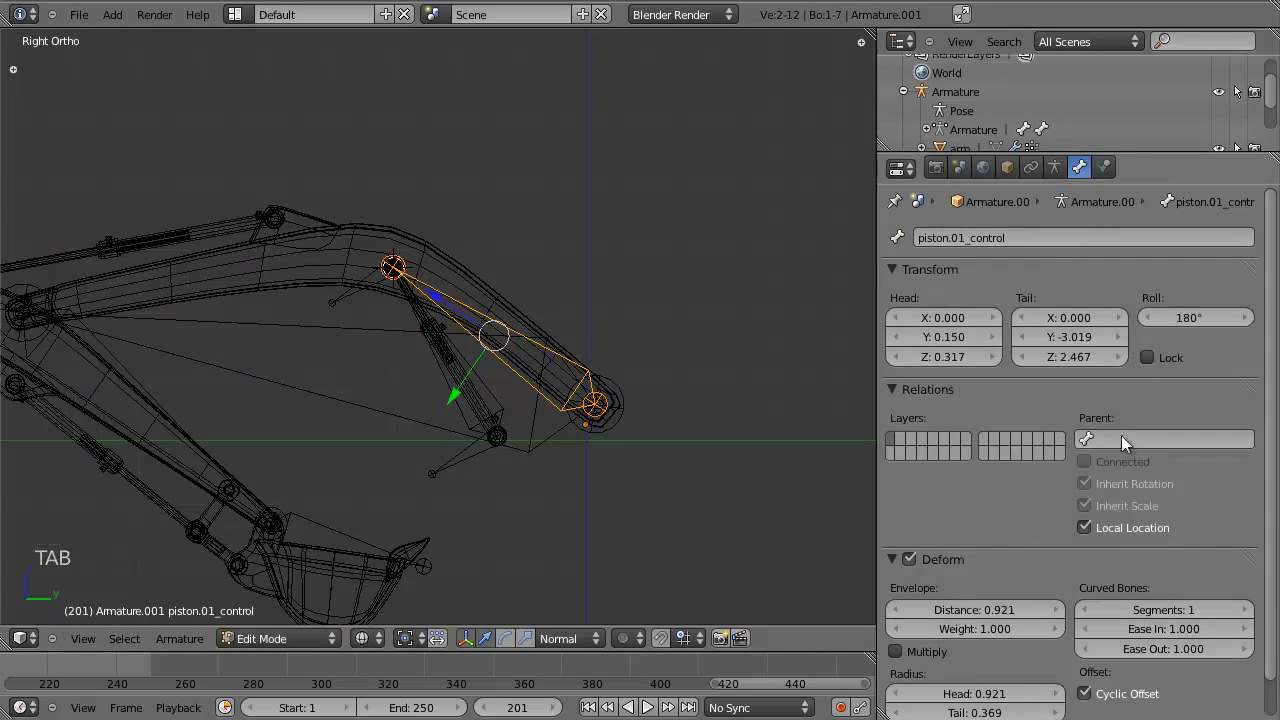
{"action": "left_click", "coordinate": [1119, 439]}
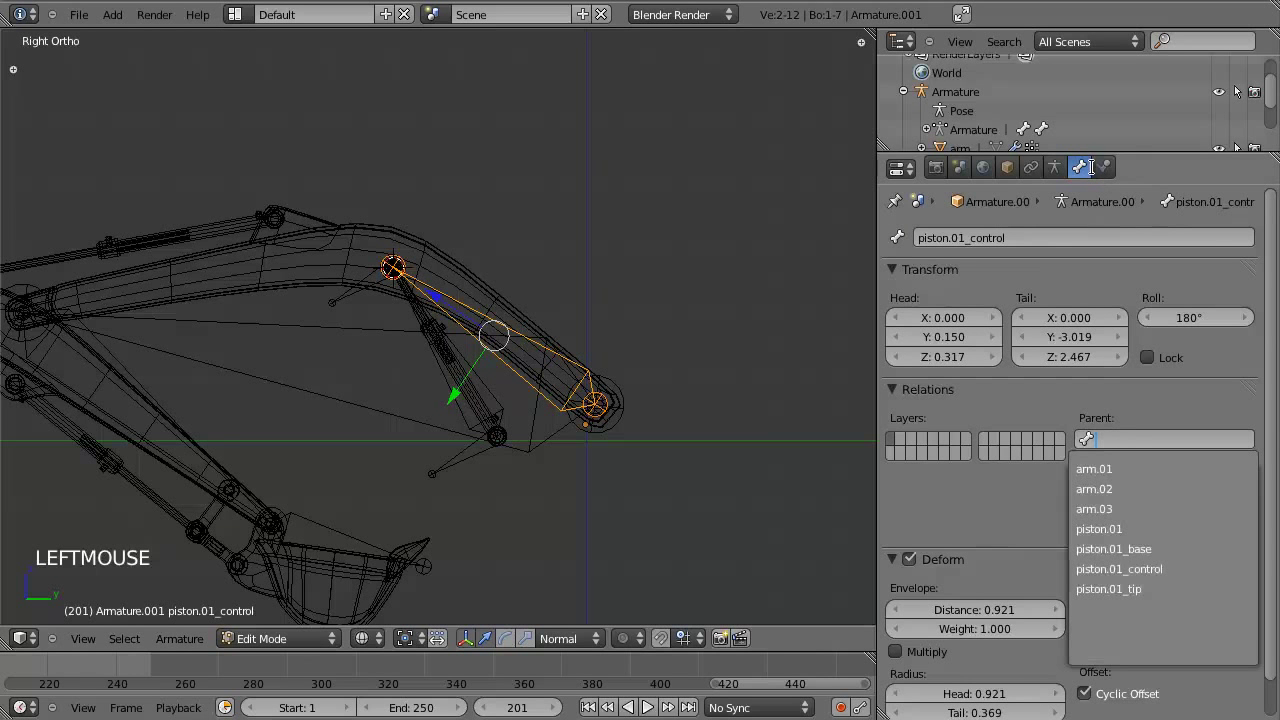
{"action": "key", "text": "Tab"}
{"action": "right_click", "coordinate": [395, 337]}
Test-rotate arm.01 in pose mode and cancel, inspecting the piston from several angles.
{"action": "key", "text": "r"}
{"action": "key", "text": "z"}
{"action": "key", "text": "z"}
{"action": "key", "text": "r"}
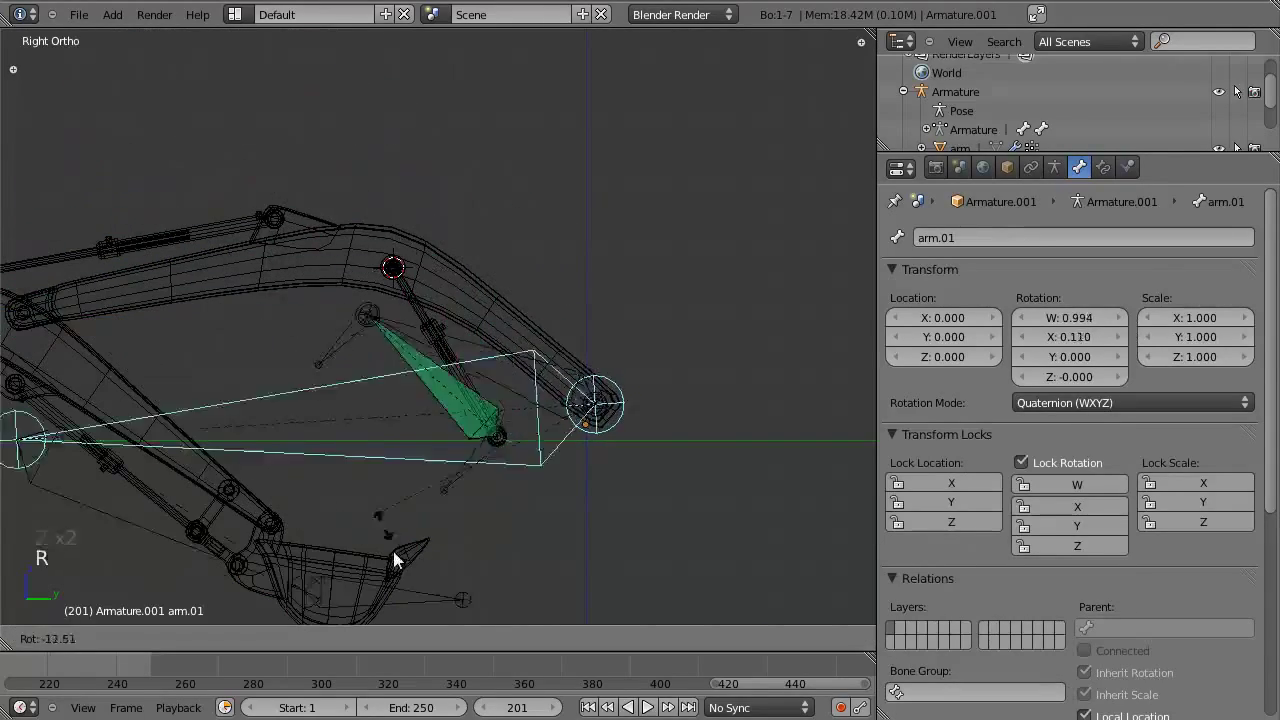
{"action": "key", "text": "z"}
{"action": "scroll", "scroll_direction": "up", "scroll_amount": 3}
{"action": "scroll", "scroll_direction": "up", "scroll_amount": 3}
{"action": "key", "text": "z"}
{"action": "middle_click", "coordinate": [457, 369]}
{"action": "scroll", "scroll_direction": "down", "scroll_amount": 3}
{"action": "scroll", "scroll_direction": "up", "scroll_amount": 3}
{"action": "scroll", "scroll_direction": "down", "scroll_amount": 3}
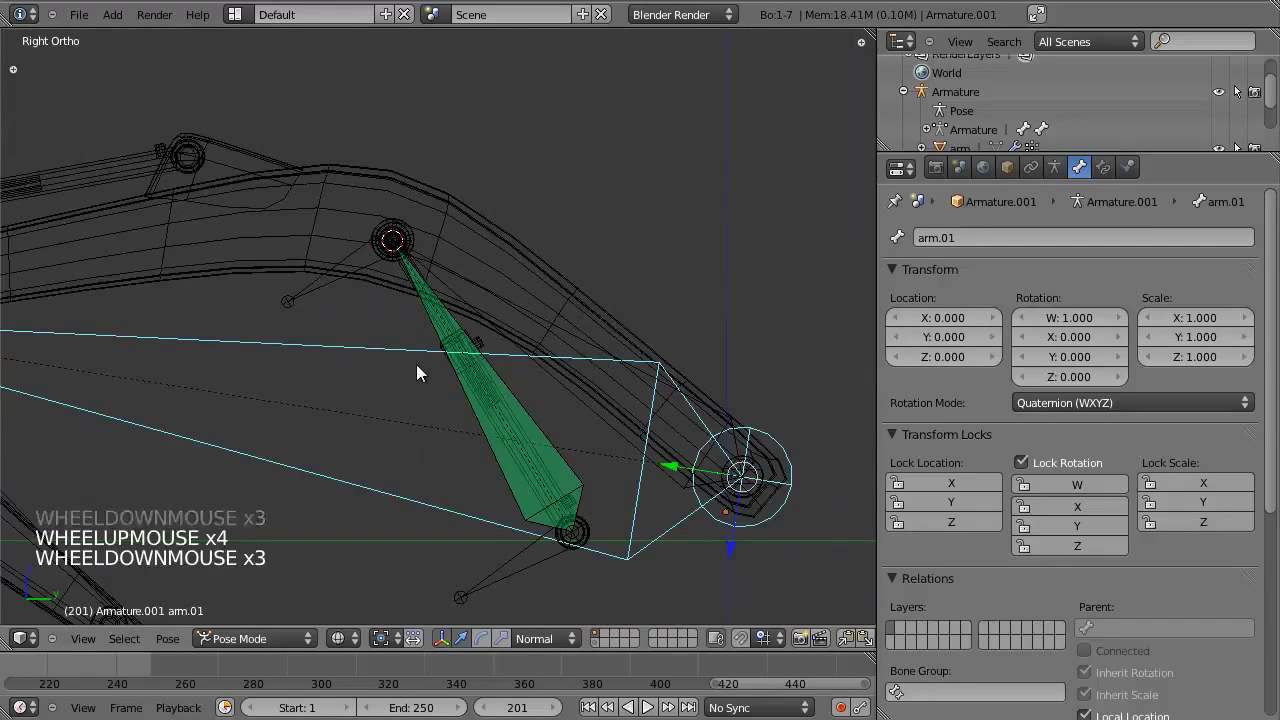
{"action": "middle_click", "coordinate": [387, 374]}
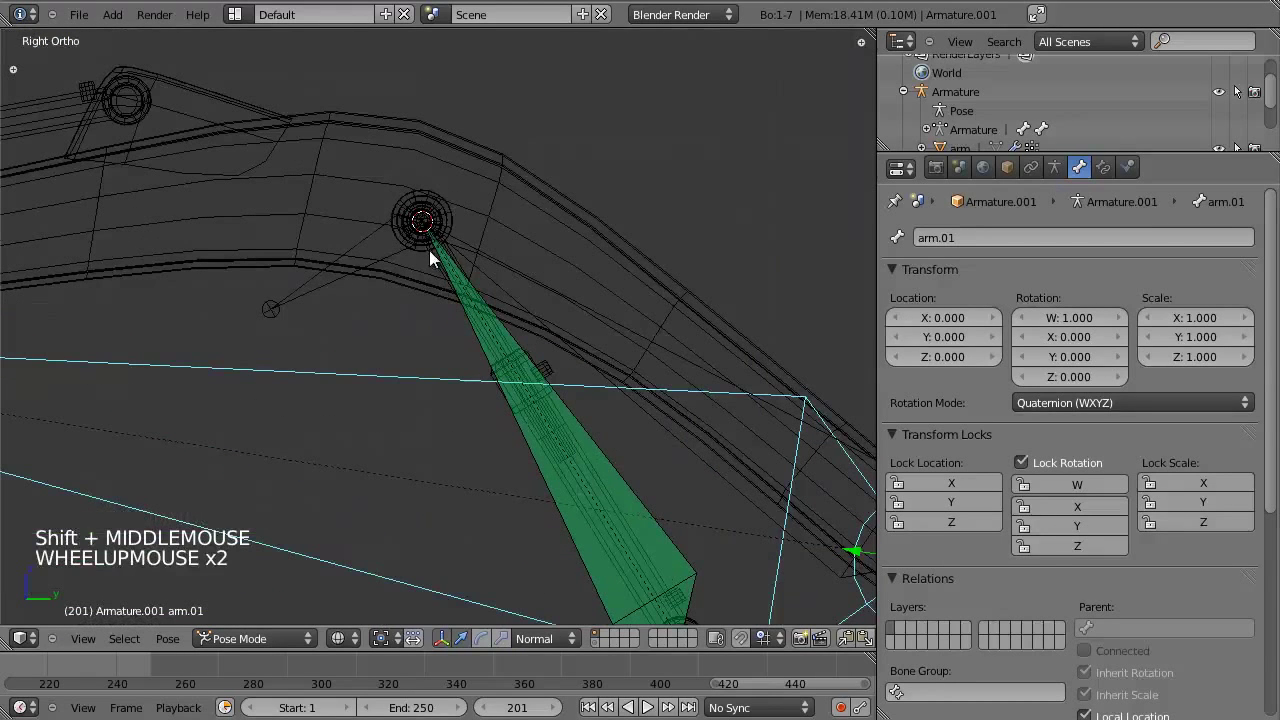
{"action": "key", "text": "z"}
{"action": "scroll", "scroll_direction": "down", "scroll_amount": 3}
{"action": "middle_click", "coordinate": [472, 383]}
{"action": "key", "text": "z"}
{"action": "key", "text": "r"}
{"action": "scroll", "scroll_direction": "down", "scroll_amount": 3}
Inspect the boom's upper hydraulic cylinder in solid and wireframe shading and locate its pivots for new bones.
{"action": "key", "text": "z"}
{"action": "middle_click", "coordinate": [403, 413]}
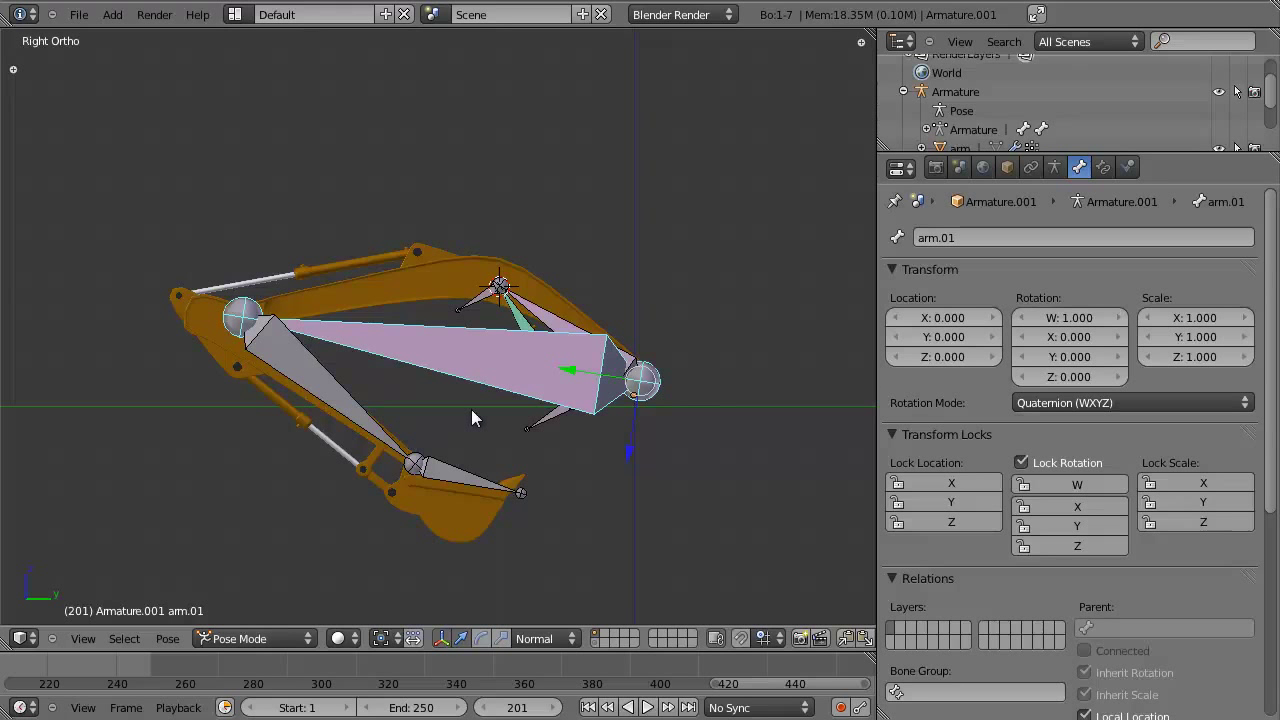
{"action": "scroll", "scroll_direction": "up", "scroll_amount": 3}
{"action": "key", "text": "z"}
{"action": "middle_click", "coordinate": [456, 394]}
{"action": "scroll", "scroll_direction": "up", "scroll_amount": 3}
{"action": "key", "text": "a"}
{"action": "key", "text": "b"}
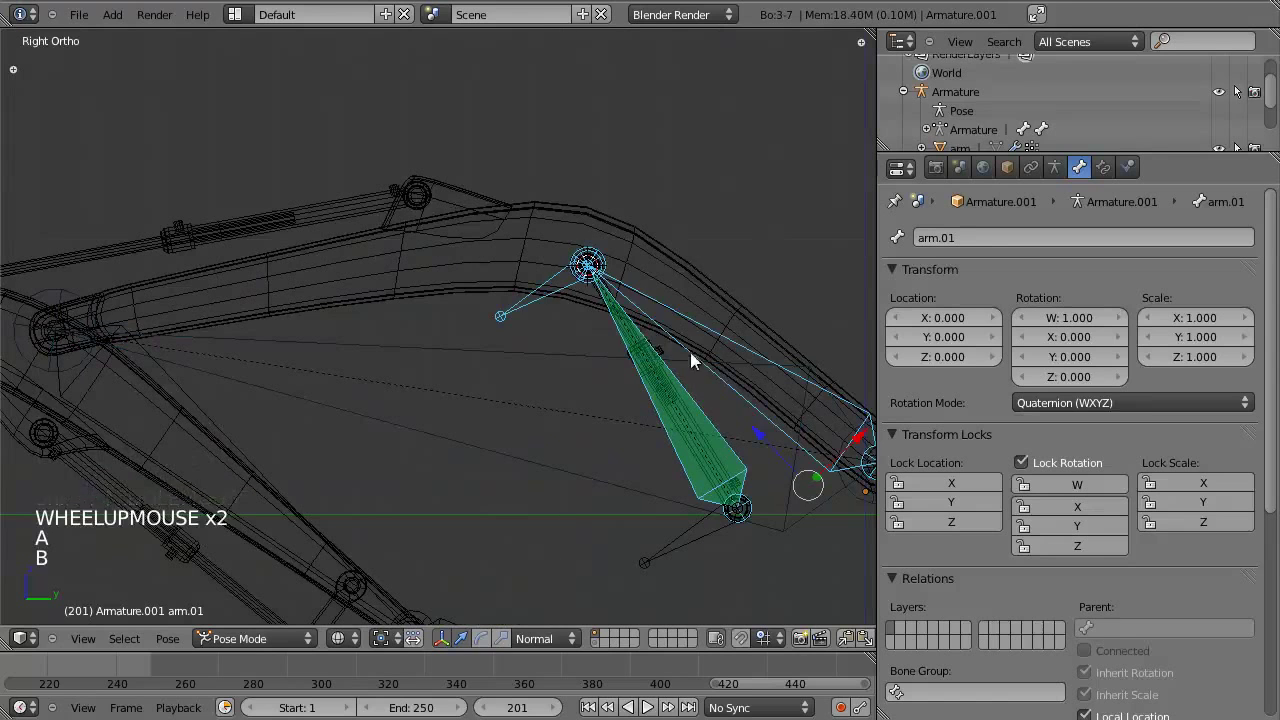
{"action": "right_click", "coordinate": [708, 555]}
{"action": "middle_click", "coordinate": [545, 523]}
{"action": "middle_click", "coordinate": [396, 496]}
{"action": "middle_click", "coordinate": [713, 476]}
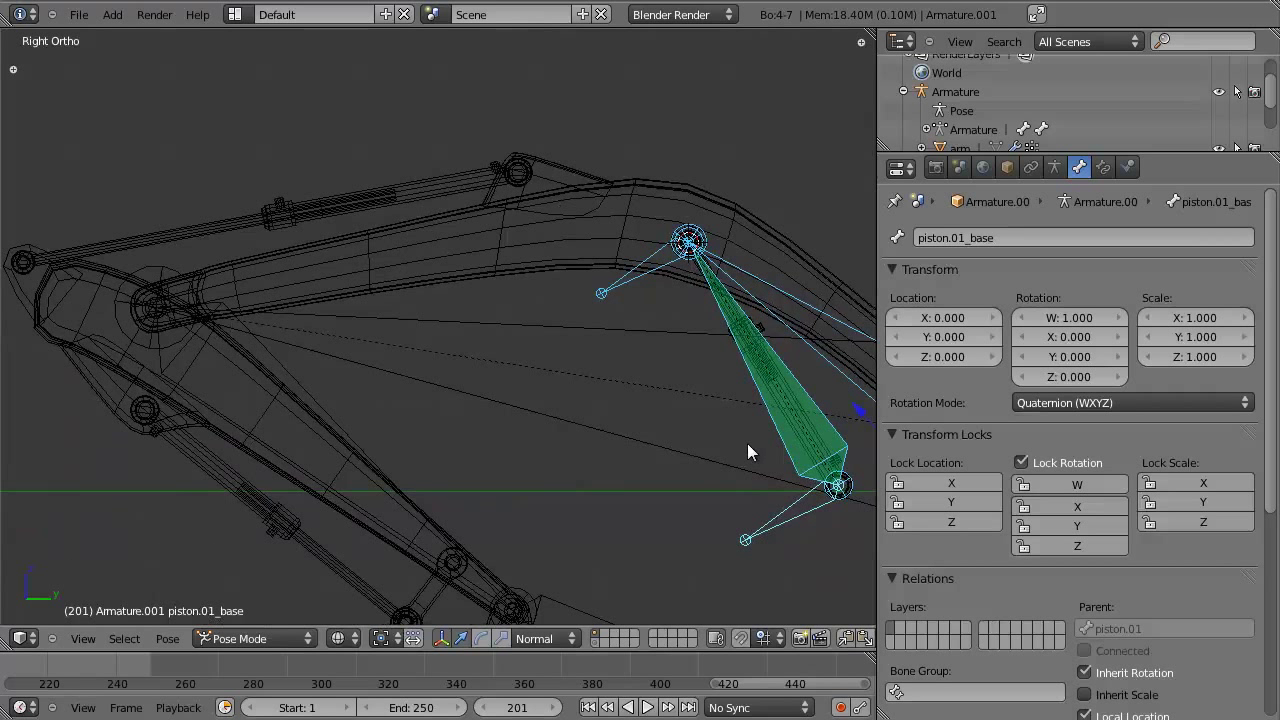
{"action": "key", "text": "a"}
{"action": "left_click", "coordinate": [525, 174]}
{"action": "middle_click", "coordinate": [542, 318]}
{"action": "scroll", "scroll_direction": "up", "scroll_amount": 3}
{"action": "middle_click", "coordinate": [509, 428]}
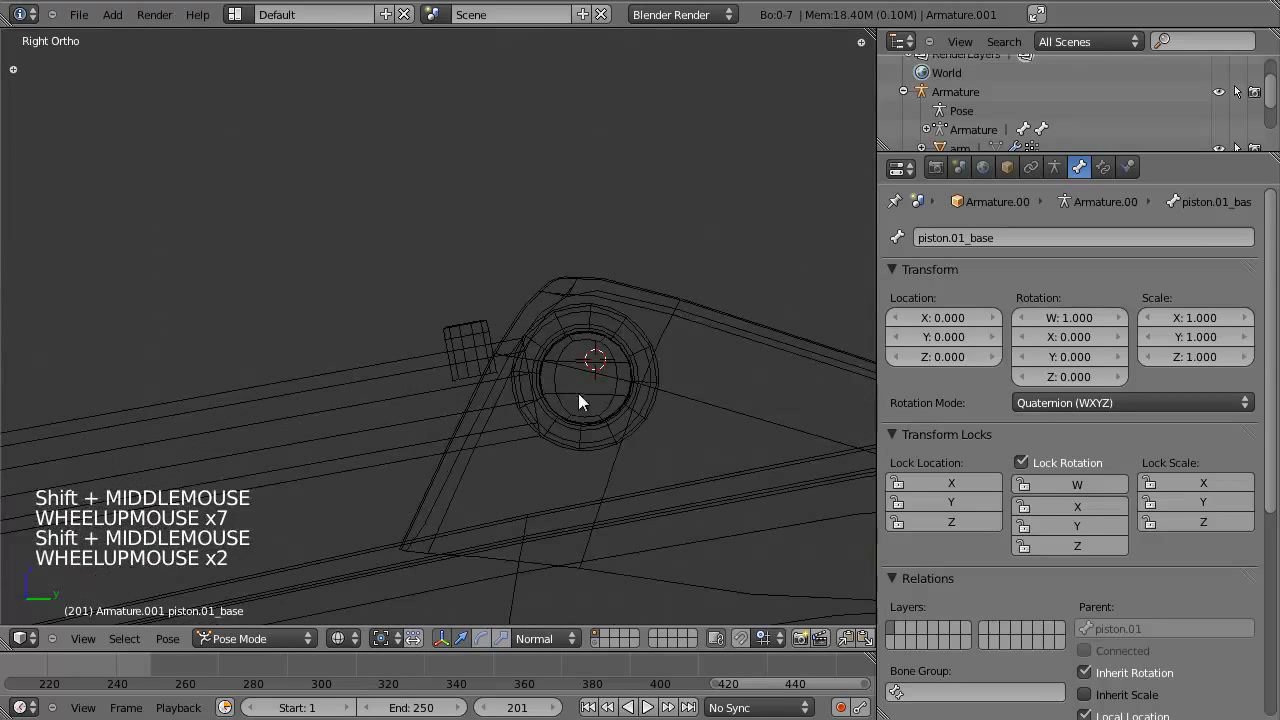
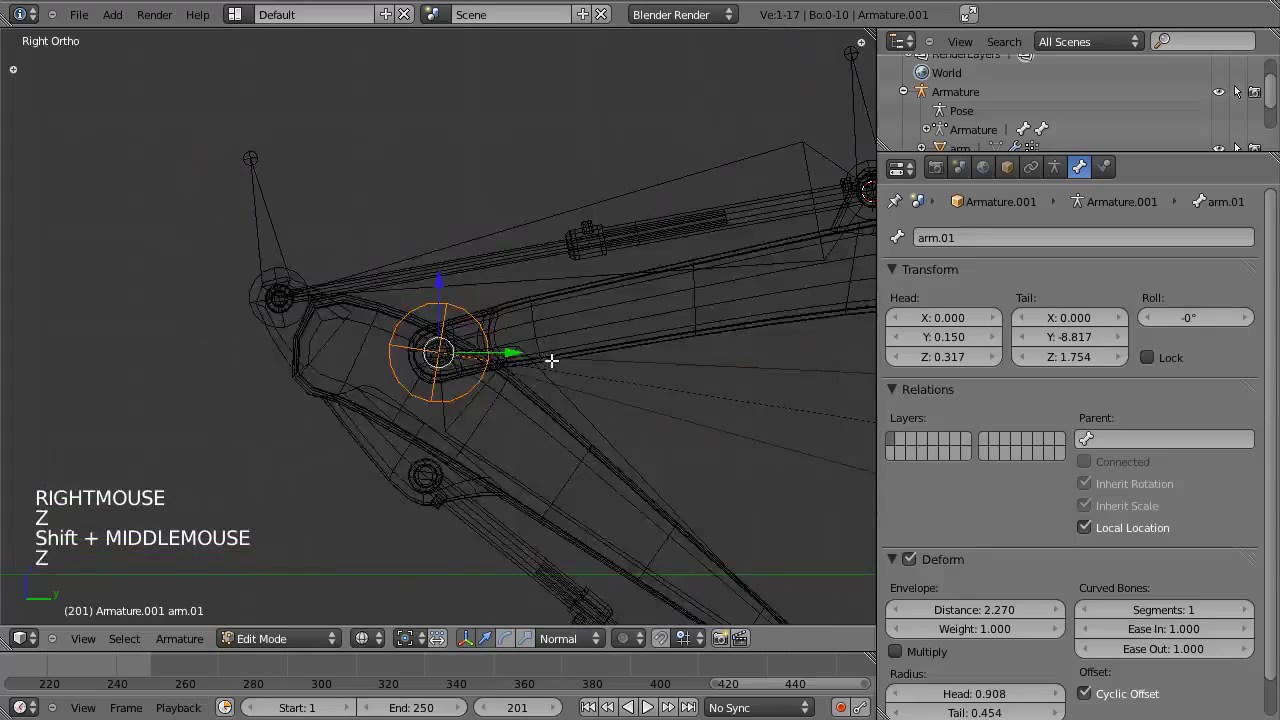
Extrude a new bone from arm.01's tip and snap its tail near the boom's upper cylinder with Shift+S.
{"action": "scroll", "scroll_direction": "down", "scroll_amount": 3}
{"action": "scroll", "scroll_direction": "up", "scroll_amount": 3}
{"action": "key", "text": "e"}
{"action": "key", "text": "z"}
{"action": "key", "text": "z"}
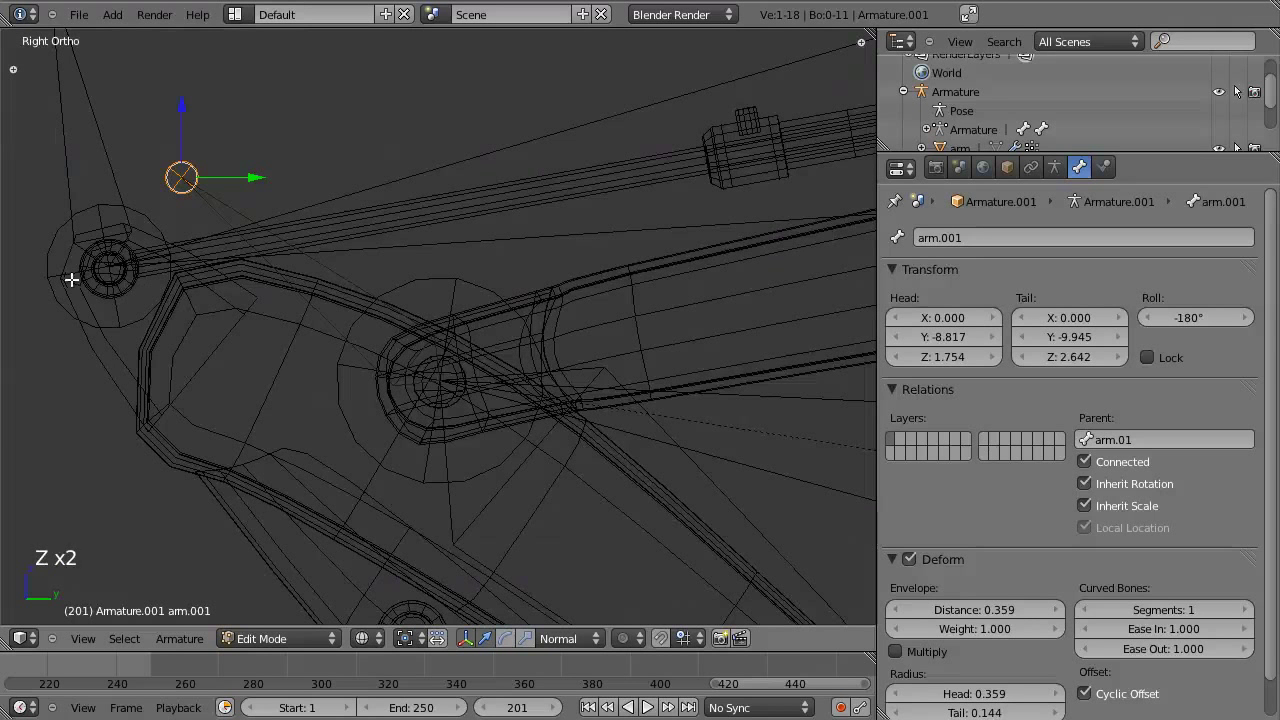
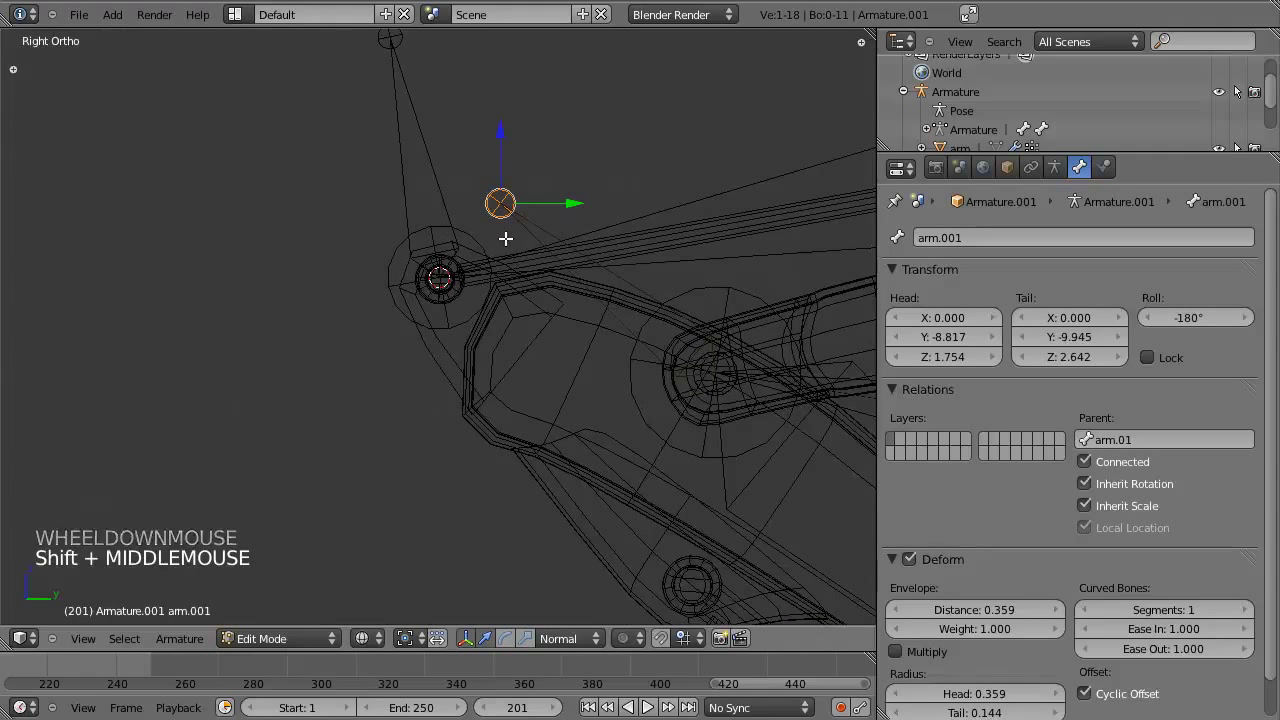
{"action": "key", "text": "shift+s"}
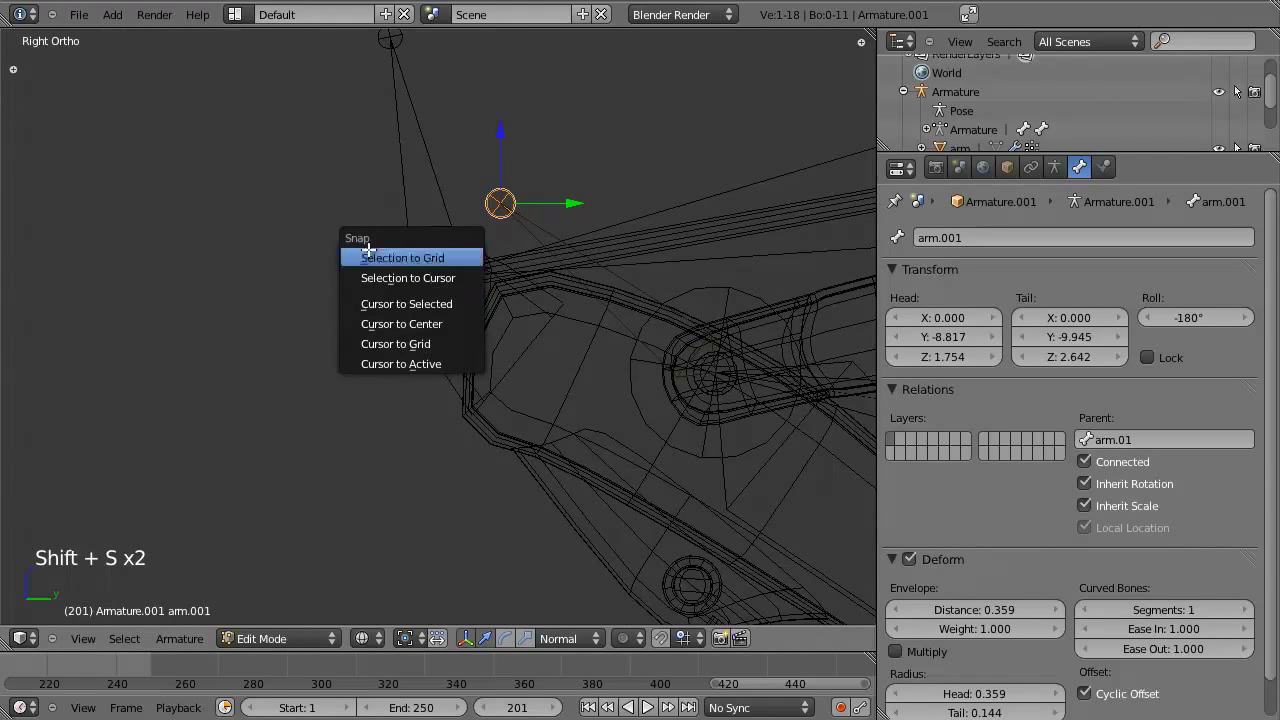
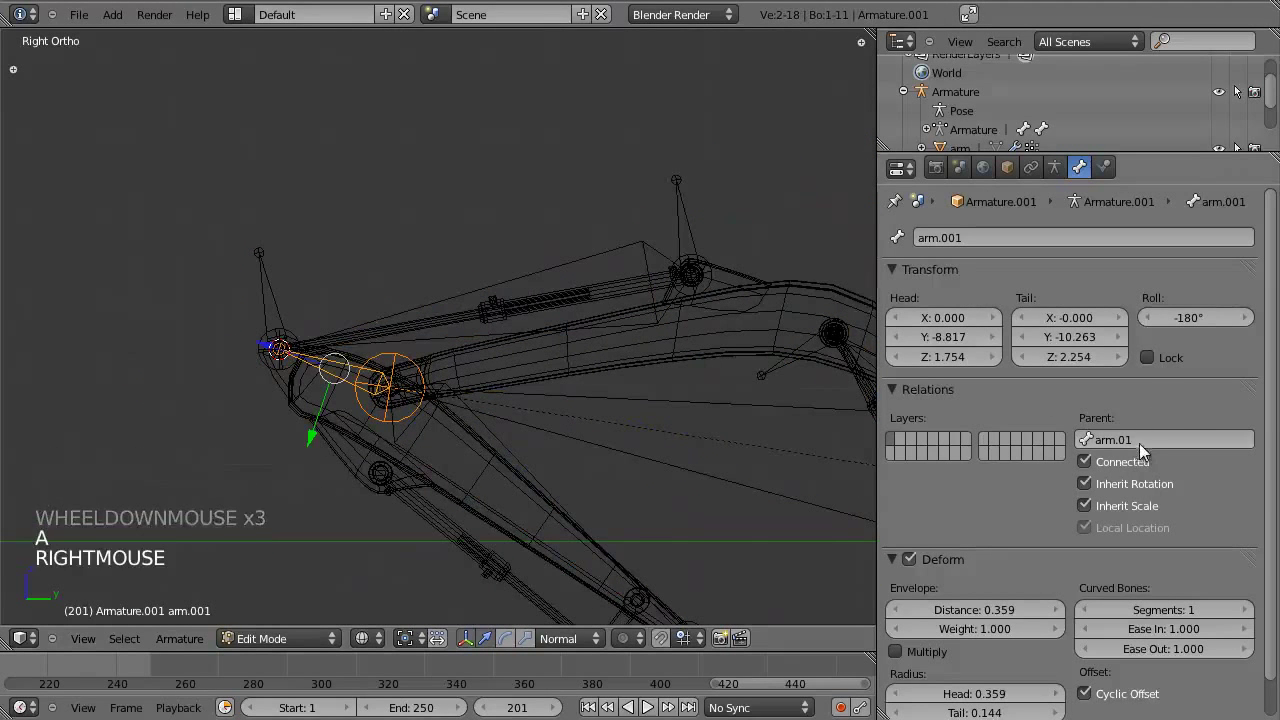
{"action": "scroll", "scroll_direction": "down", "scroll_amount": 3}
Switch Armature.001 to pose mode and select the upright bone at the boom's left end.
{"action": "key", "text": "Tab"}
{"action": "right_click", "coordinate": [545, 408]}
{"action": "scroll", "scroll_direction": "up", "scroll_amount": 3}
{"action": "right_click", "coordinate": [339, 381]}
{"action": "middle_click", "coordinate": [356, 401]}
{"action": "scroll", "scroll_direction": "down", "scroll_amount": 3}
{"action": "middle_click", "coordinate": [398, 419]}
{"action": "scroll", "scroll_direction": "up", "scroll_amount": 3}
{"action": "middle_click", "coordinate": [417, 417]}
{"action": "right_click", "coordinate": [334, 325]}
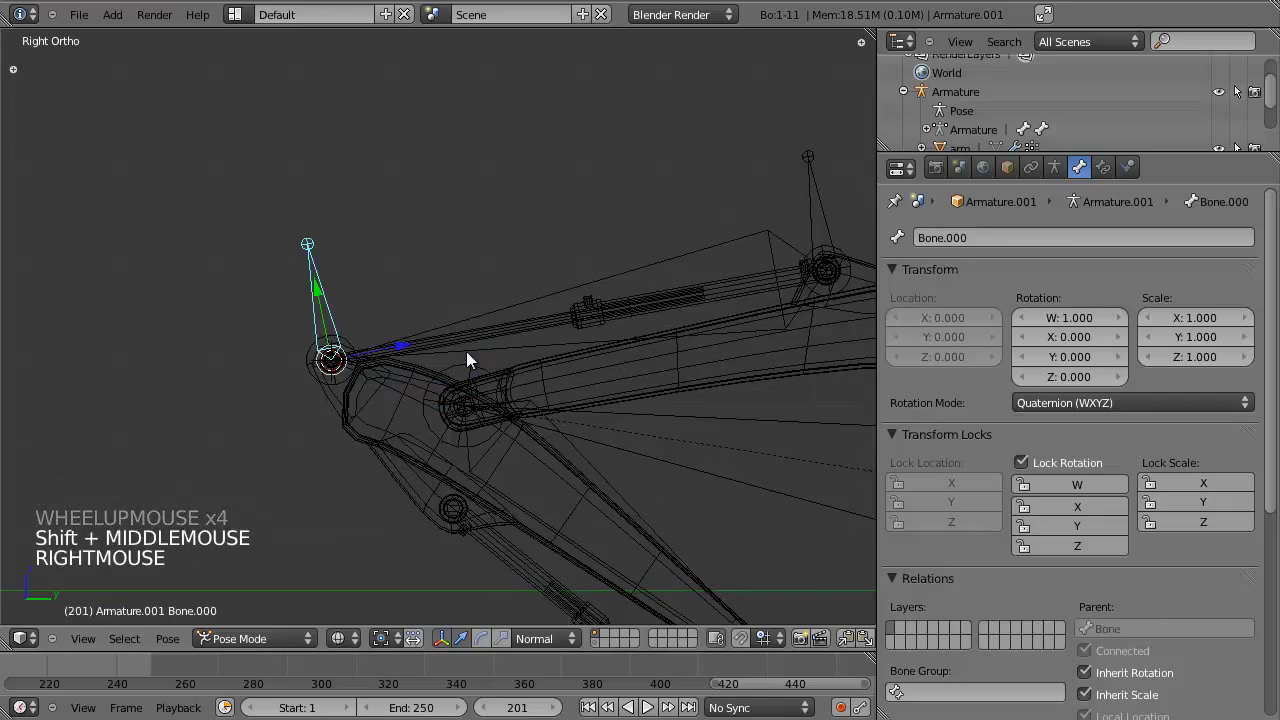
Rename the new boom-cylinder bones to piston.02, piston.02_base and piston.02_control.
{"action": "middle_click", "coordinate": [598, 315]}
{"action": "left_click", "coordinate": [990, 235]}
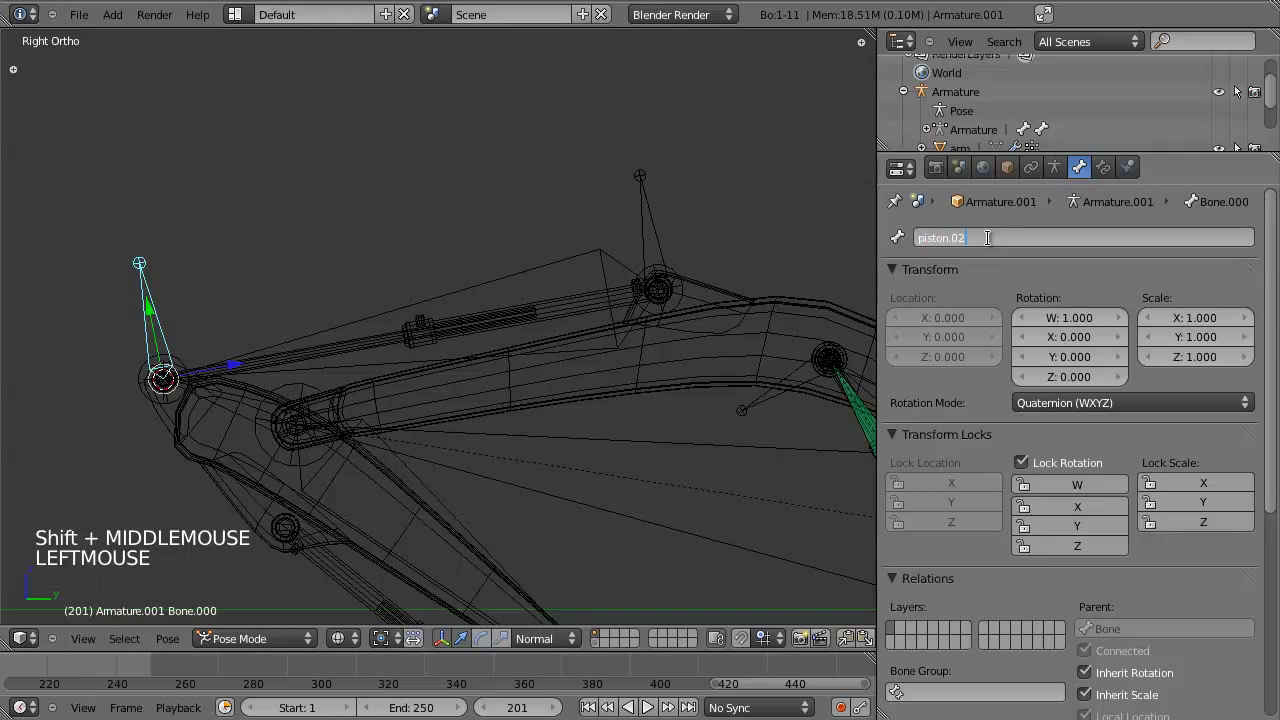
{"action": "right_click", "coordinate": [512, 274]}
{"action": "left_click", "coordinate": [1115, 227]}
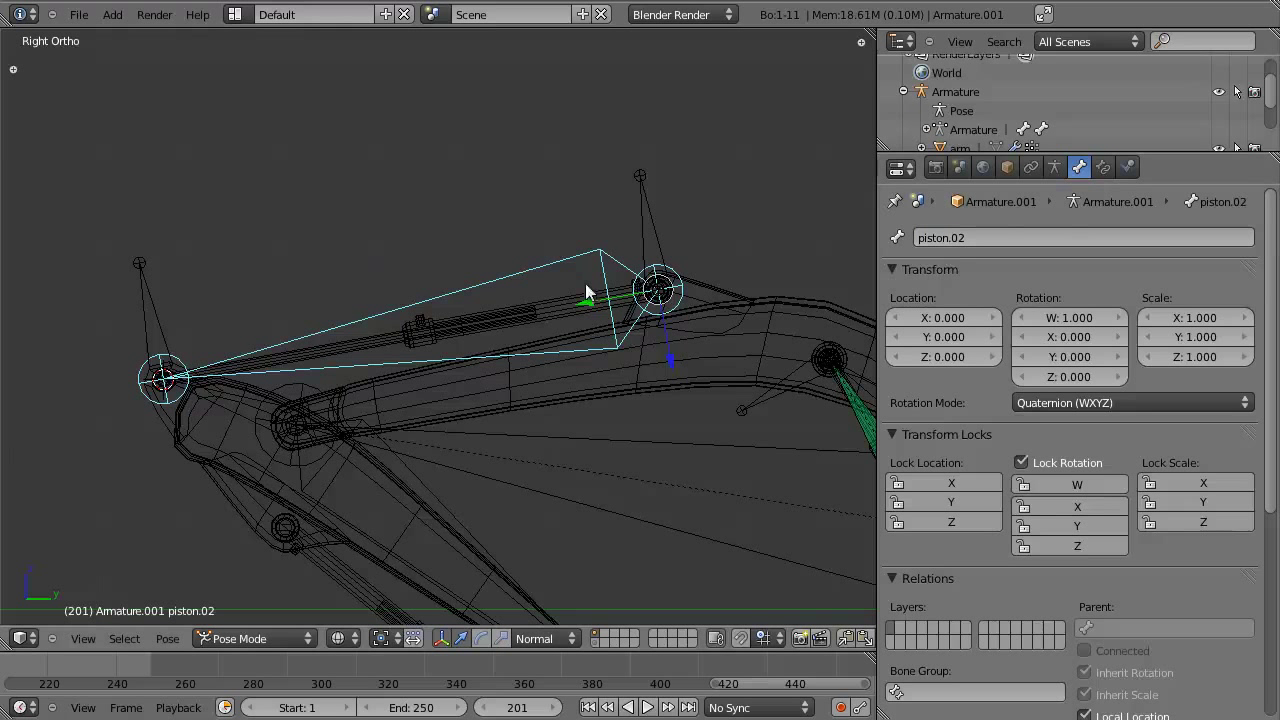
{"action": "right_click", "coordinate": [648, 244]}
{"action": "double_click", "coordinate": [1065, 225]}
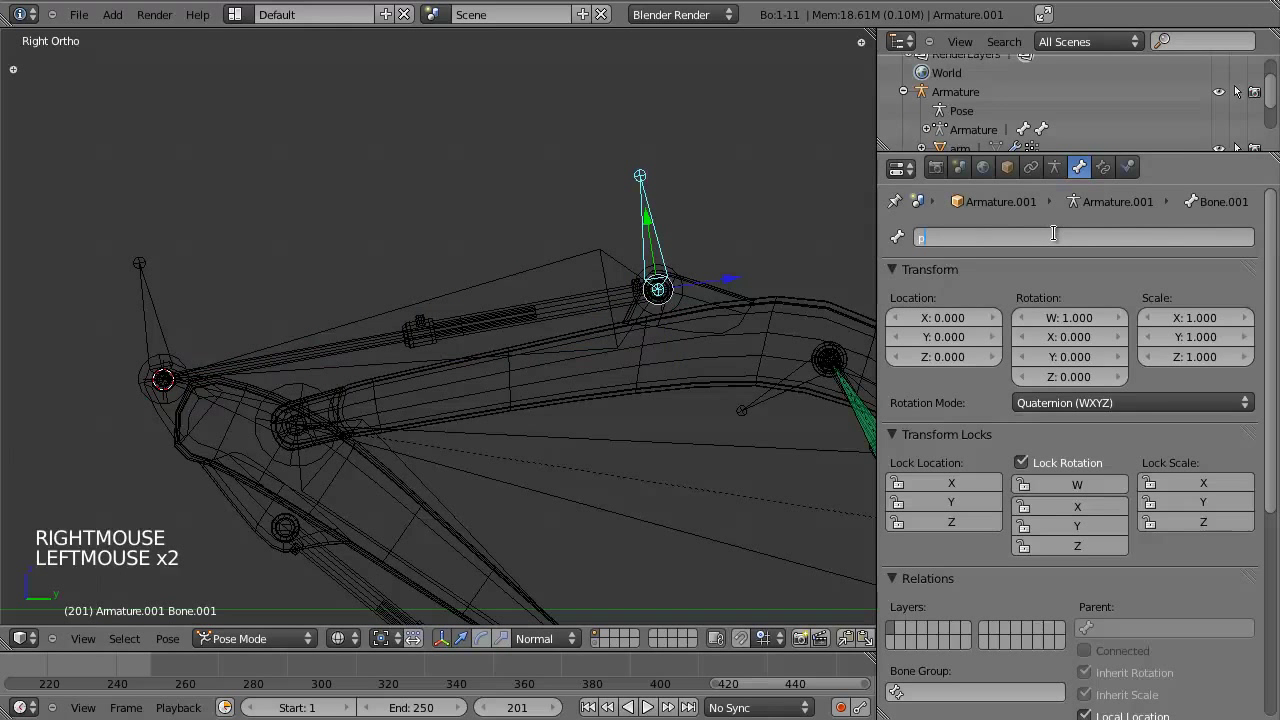
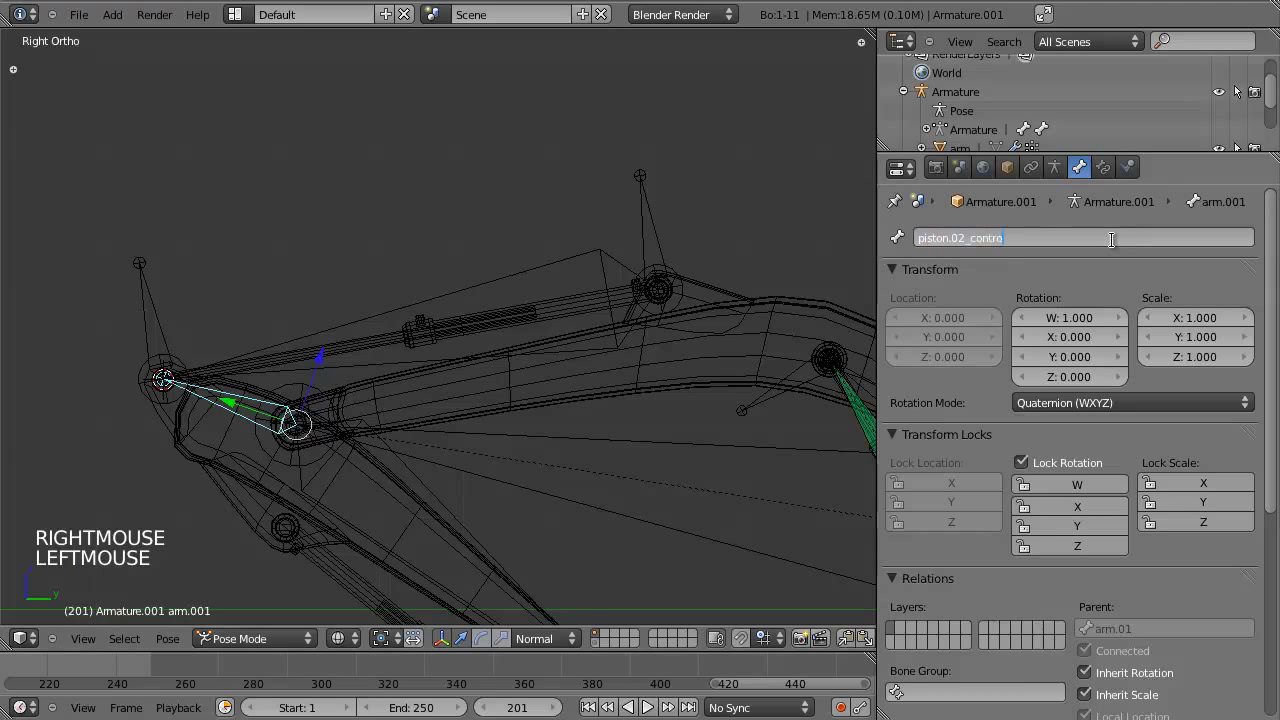
With piston.02_control selected, enter edit mode and show its list of possible parent bones.
{"action": "right_click", "coordinate": [666, 245]}
{"action": "scroll", "scroll_direction": "down", "scroll_amount": 3}
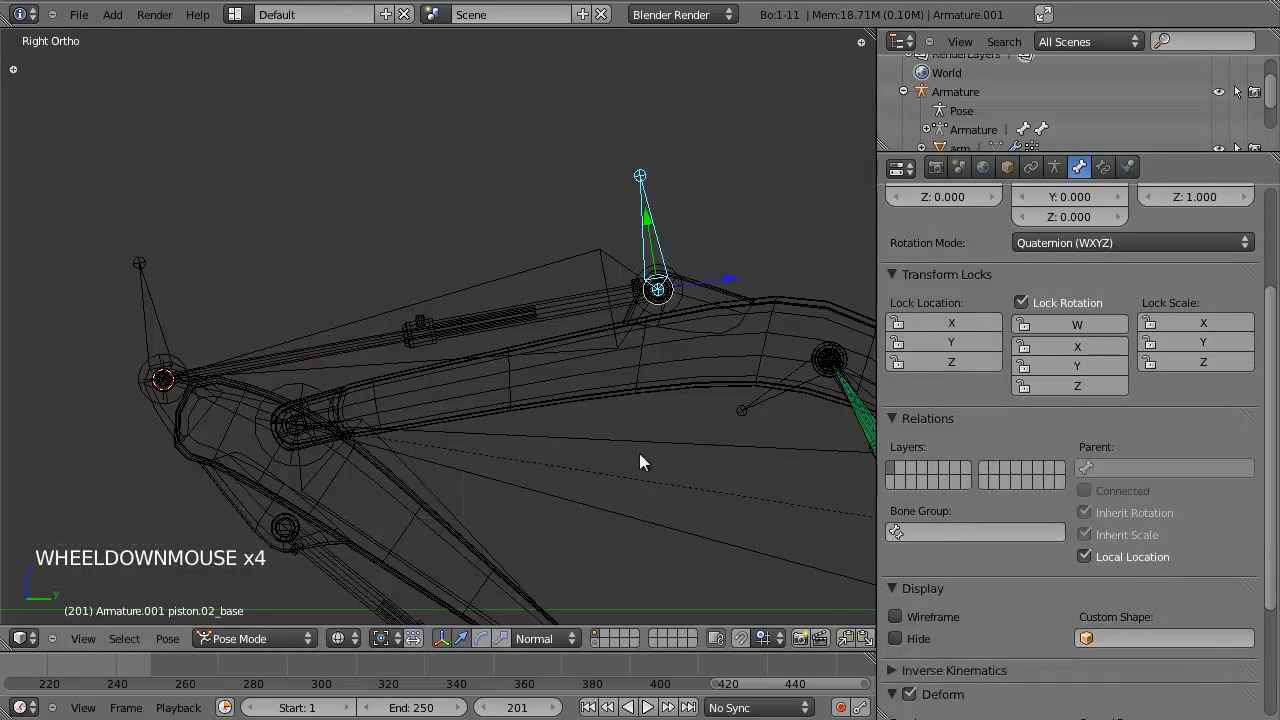
{"action": "key", "text": "Tab"}
{"action": "left_click", "coordinate": [1131, 285]}
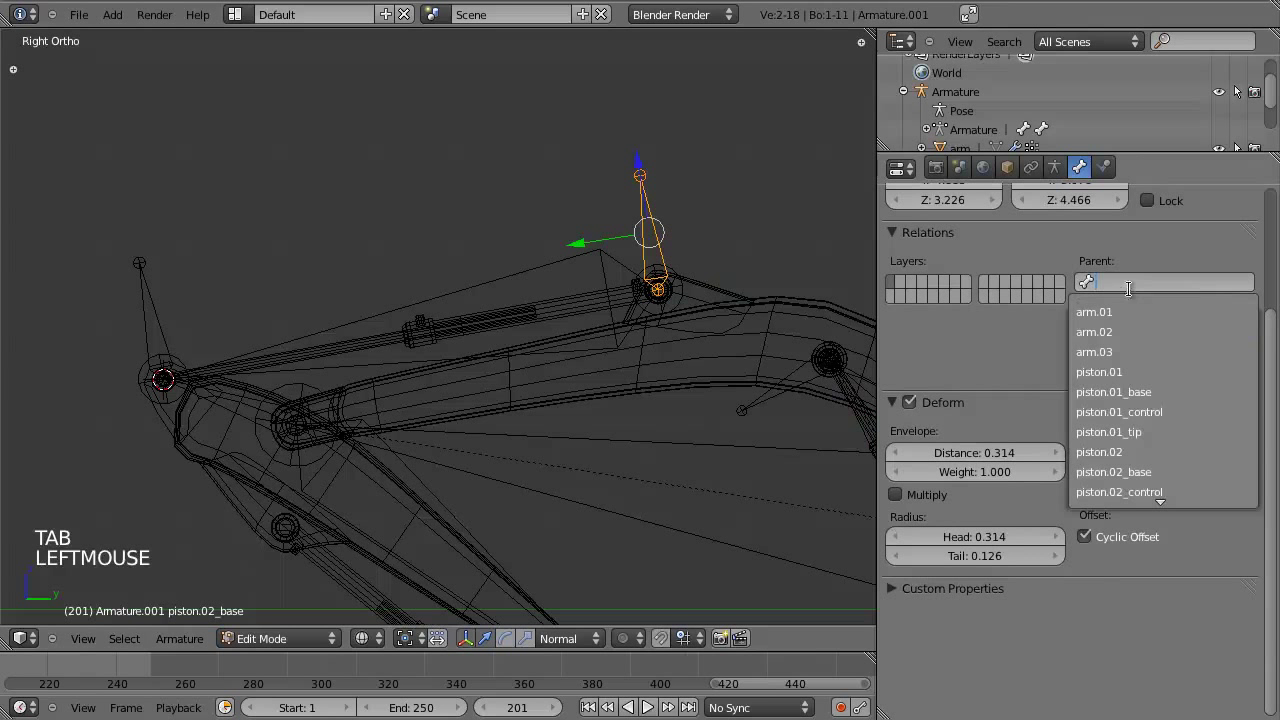
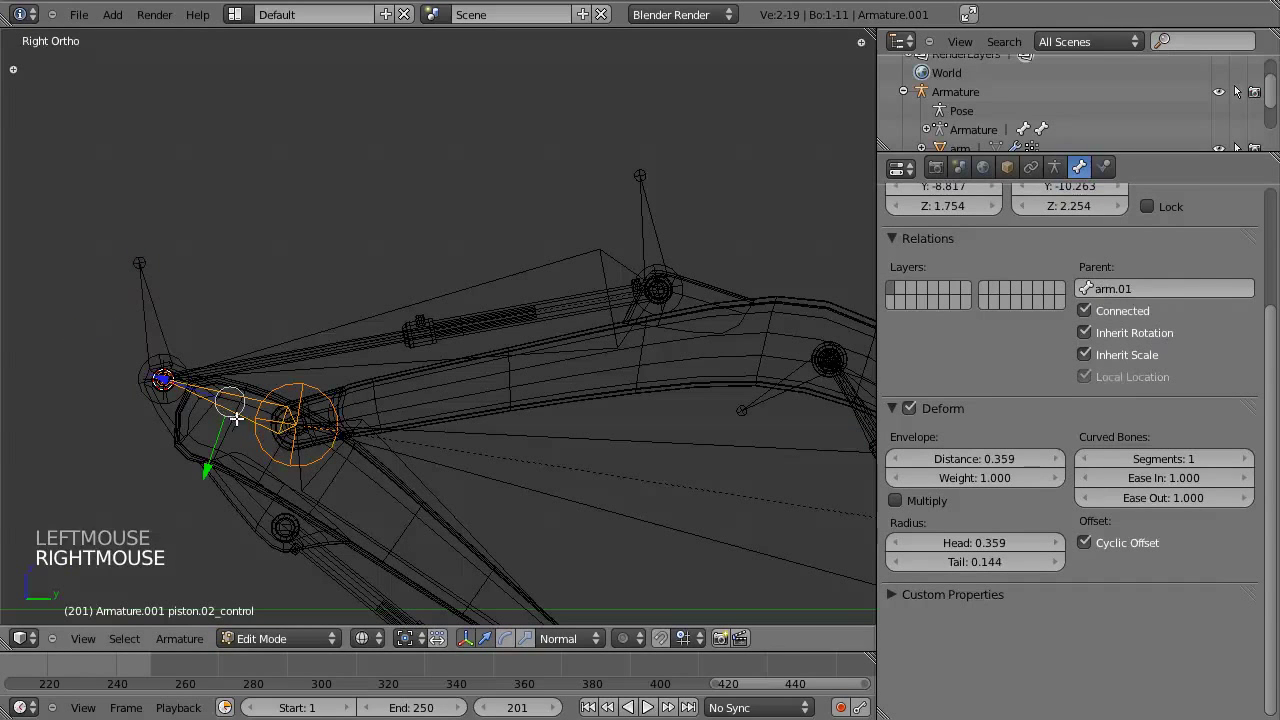
Return to pose mode and test-rotate an arm bone to check the new piston.02 bones follow.
{"action": "key", "text": "Tab"}
{"action": "scroll", "scroll_direction": "down", "scroll_amount": 3}
{"action": "scroll", "scroll_direction": "up", "scroll_amount": 3}
{"action": "key", "text": "z"}
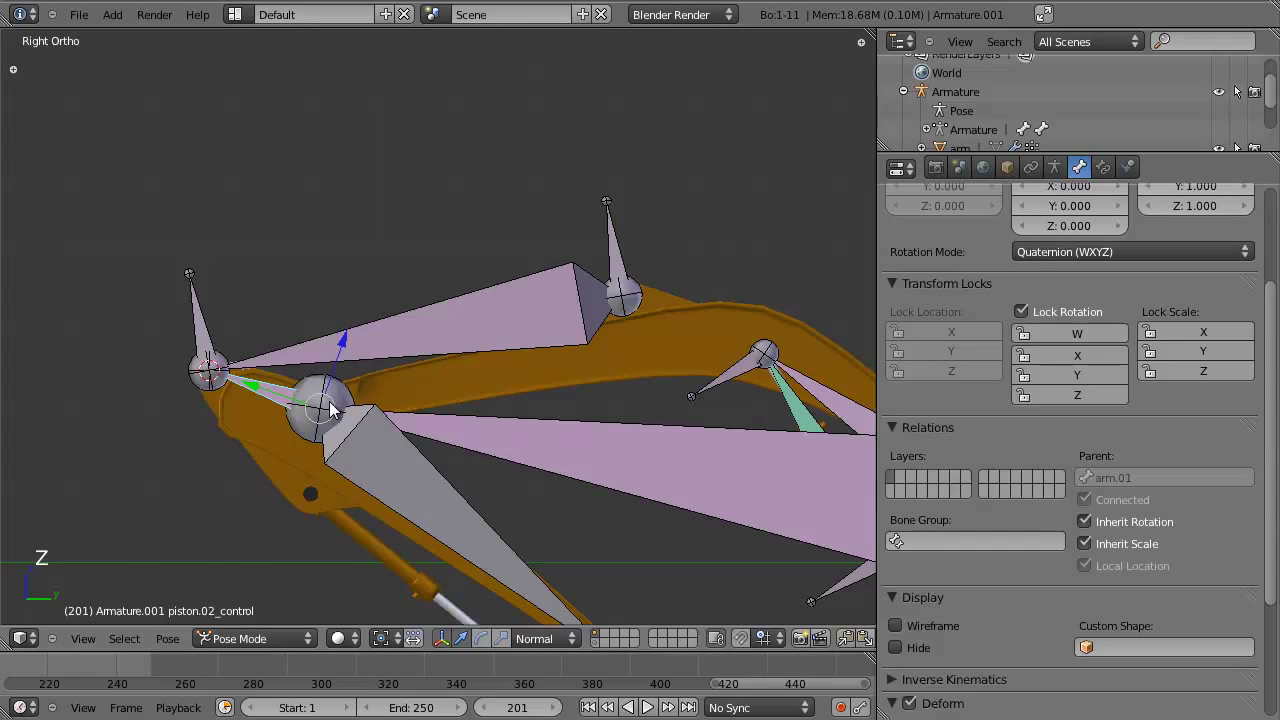
{"action": "right_click", "coordinate": [362, 338]}
{"action": "key", "text": "z"}
{"action": "key", "text": "z"}
{"action": "key", "text": "r"}
{"action": "key", "text": "z"}
{"action": "scroll", "scroll_direction": "down", "scroll_amount": 3}
{"action": "right_click", "coordinate": [480, 465]}
{"action": "key", "text": "z"}
{"action": "key", "text": "r"}
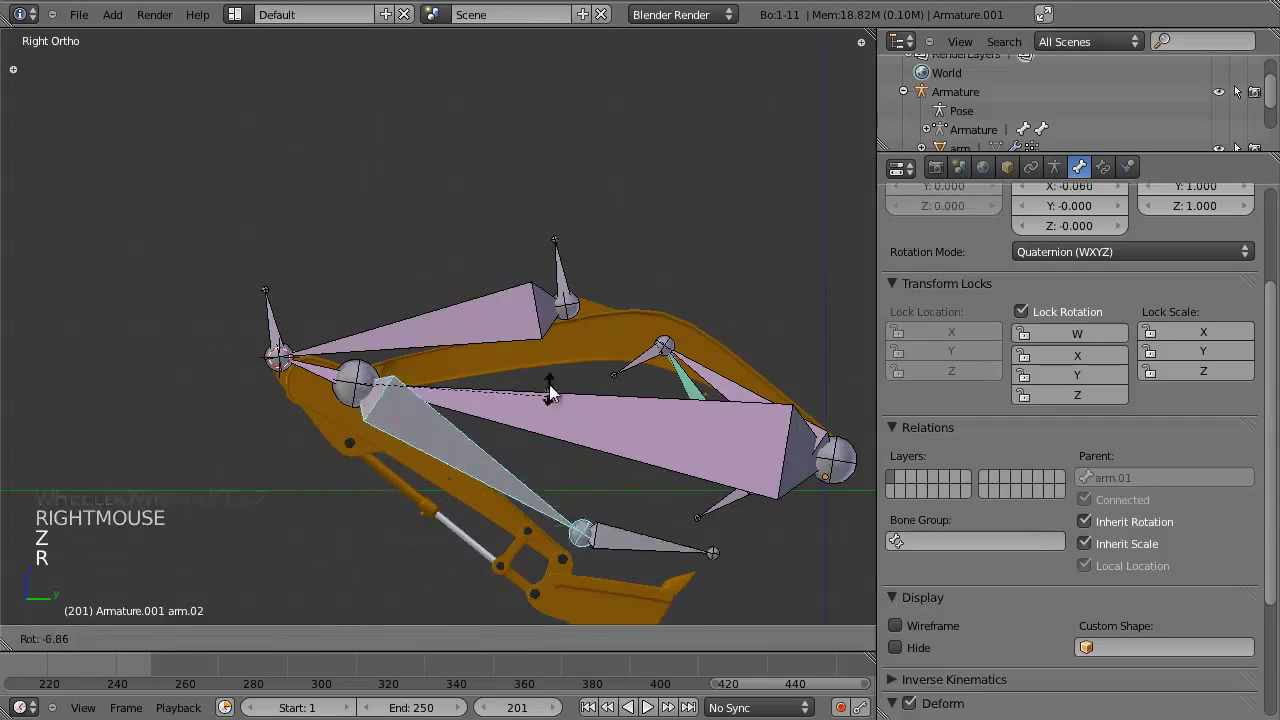
{"action": "middle_click", "coordinate": [437, 403]}
{"action": "scroll", "scroll_direction": "up", "scroll_amount": 3}
{"action": "key", "text": "z"}
{"action": "middle_click", "coordinate": [304, 396]}
Select piston.02 and bring up its Add Constraint list in the Bone Constraints properties.
{"action": "right_click", "coordinate": [440, 336]}
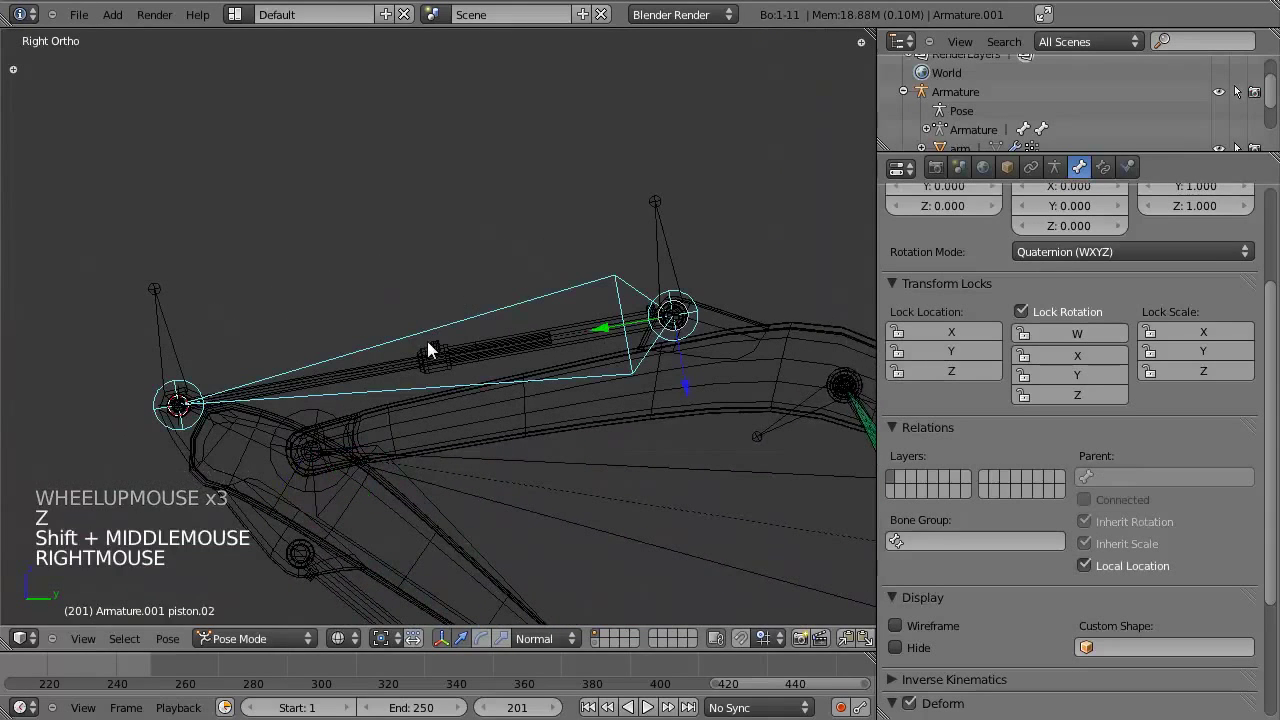
{"action": "scroll", "scroll_direction": "down", "scroll_amount": 3}
{"action": "key", "text": "z"}
{"action": "middle_click", "coordinate": [487, 428]}
{"action": "scroll", "scroll_direction": "up", "scroll_amount": 3}
{"action": "key", "text": "z"}
{"action": "middle_click", "coordinate": [370, 430]}
{"action": "scroll", "scroll_direction": "up", "scroll_amount": 3}
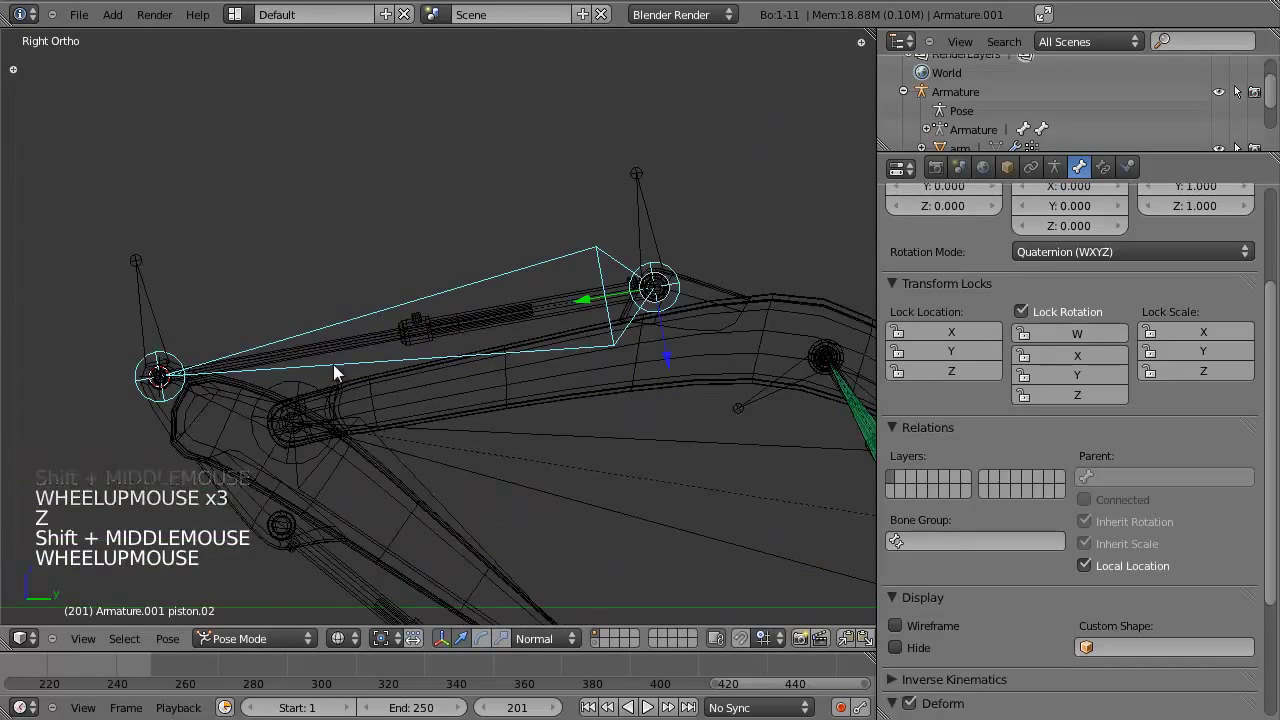
{"action": "left_click", "coordinate": [1109, 169]}
Give piston.02 a Stretch To constraint targeting piston.02_control's tail on Armature.001, rest length reset to 5.468.
{"action": "left_click", "coordinate": [1055, 261]}
{"action": "double_click", "coordinate": [1059, 329]}
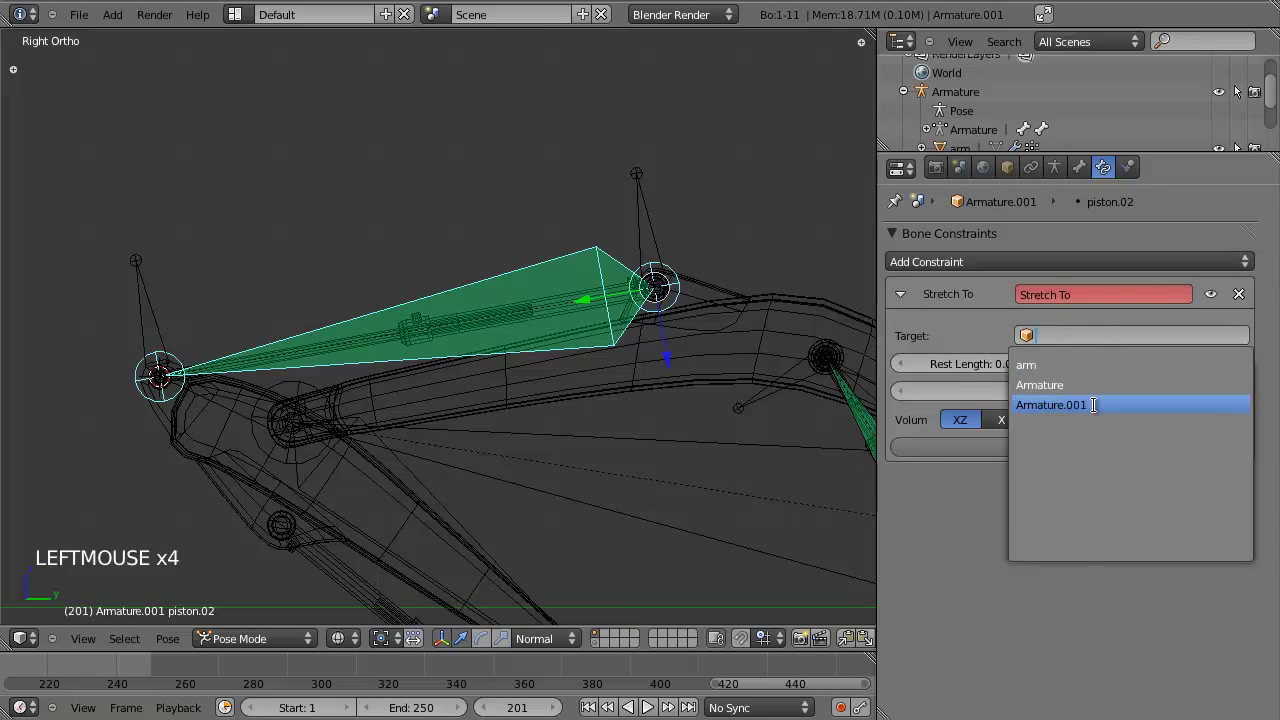
{"action": "left_click", "coordinate": [1114, 355]}
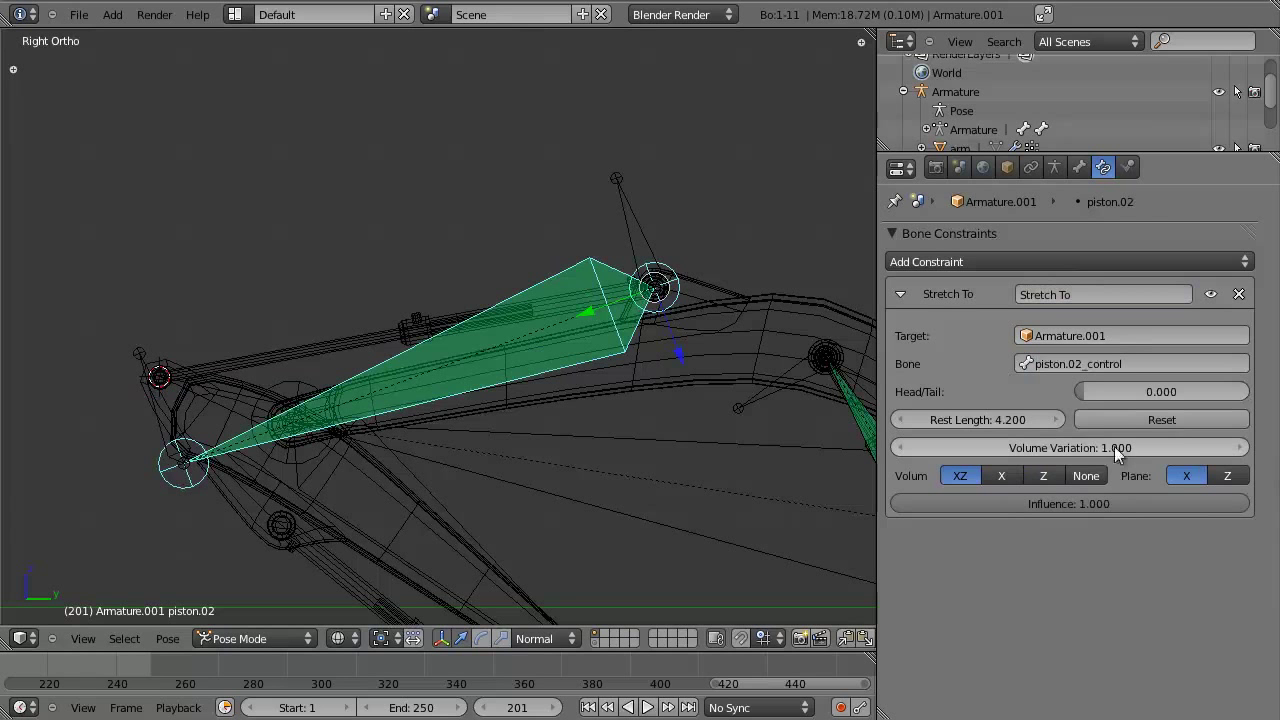
{"action": "left_click", "coordinate": [1095, 402]}
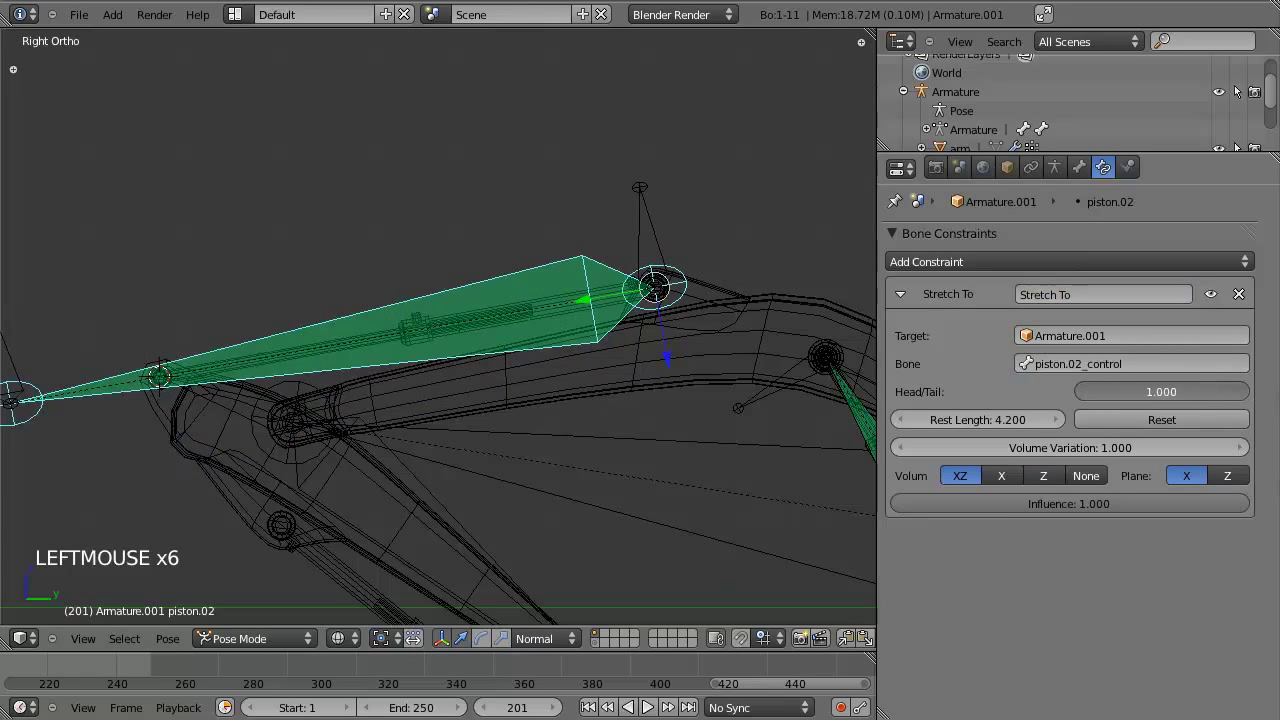
{"action": "left_click", "coordinate": [1129, 422]}
Test-rotate piston.02_control in pose mode to confirm piston.02 stretches toward it.
{"action": "middle_click", "coordinate": [306, 436]}
{"action": "right_click", "coordinate": [279, 376]}
{"action": "key", "text": "z"}
{"action": "key", "text": "r"}
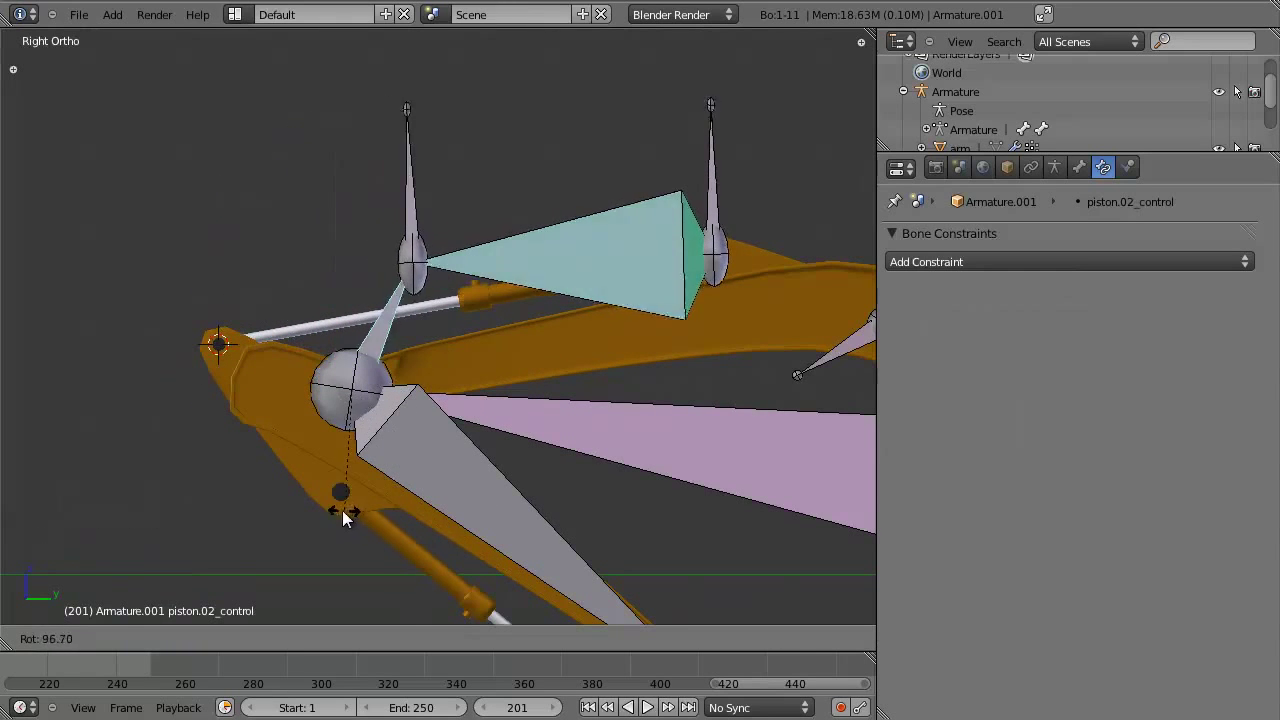
{"action": "key", "text": "z"}
{"action": "scroll", "scroll_direction": "down", "scroll_amount": 3}
{"action": "right_click", "coordinate": [480, 415]}
{"action": "scroll", "scroll_direction": "up", "scroll_amount": 3}
{"action": "key", "text": "z"}
Select piston.02 and arm.02 and test-rotate to check the piston follows the arm.
{"action": "right_click", "coordinate": [358, 357]}
{"action": "right_click", "coordinate": [307, 360]}
{"action": "key", "text": "z"}
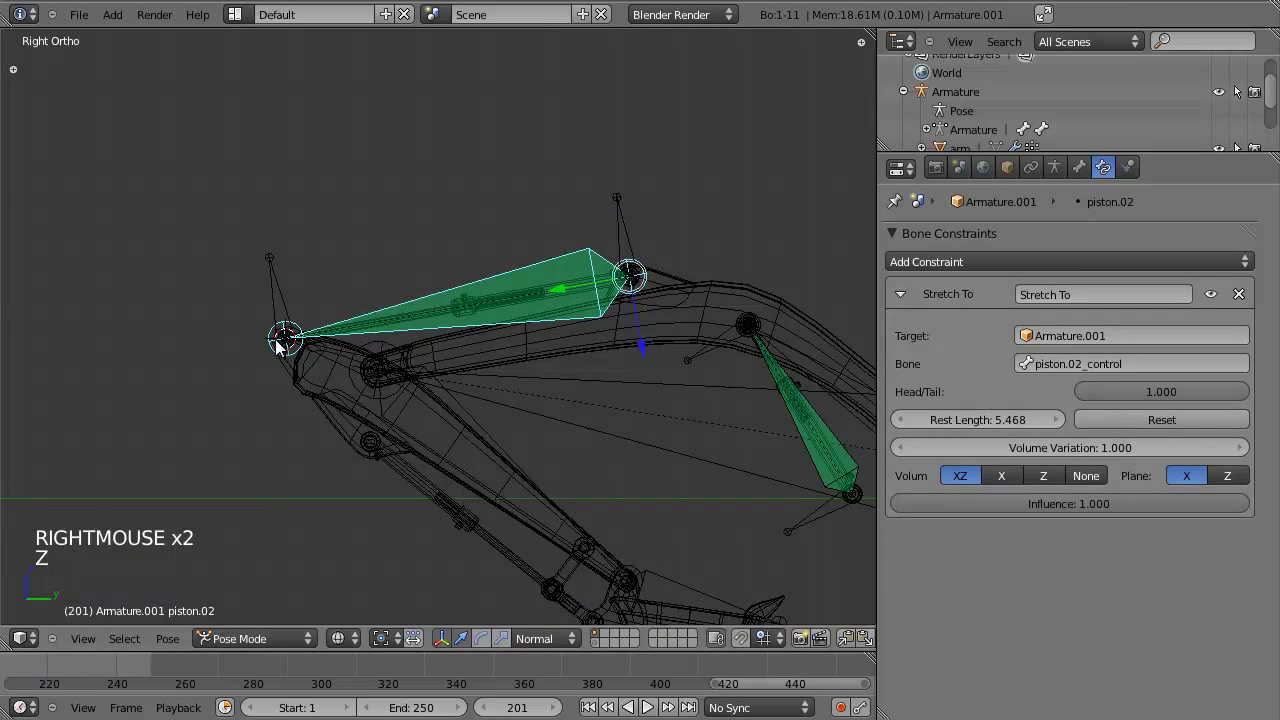
{"action": "right_click", "coordinate": [471, 433]}
{"action": "key", "text": "r"}
{"action": "key", "text": "z"}
{"action": "middle_click", "coordinate": [473, 373]}
{"action": "key", "text": "z"}
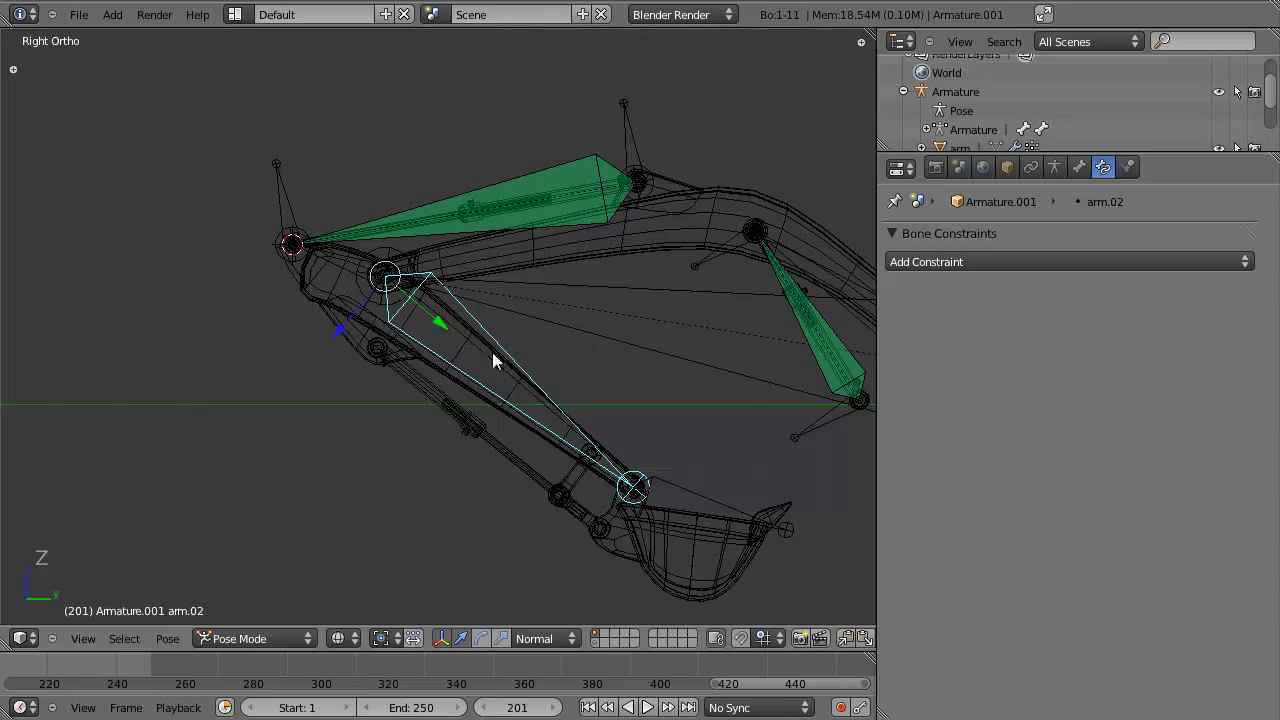
{"action": "key", "text": "r"}
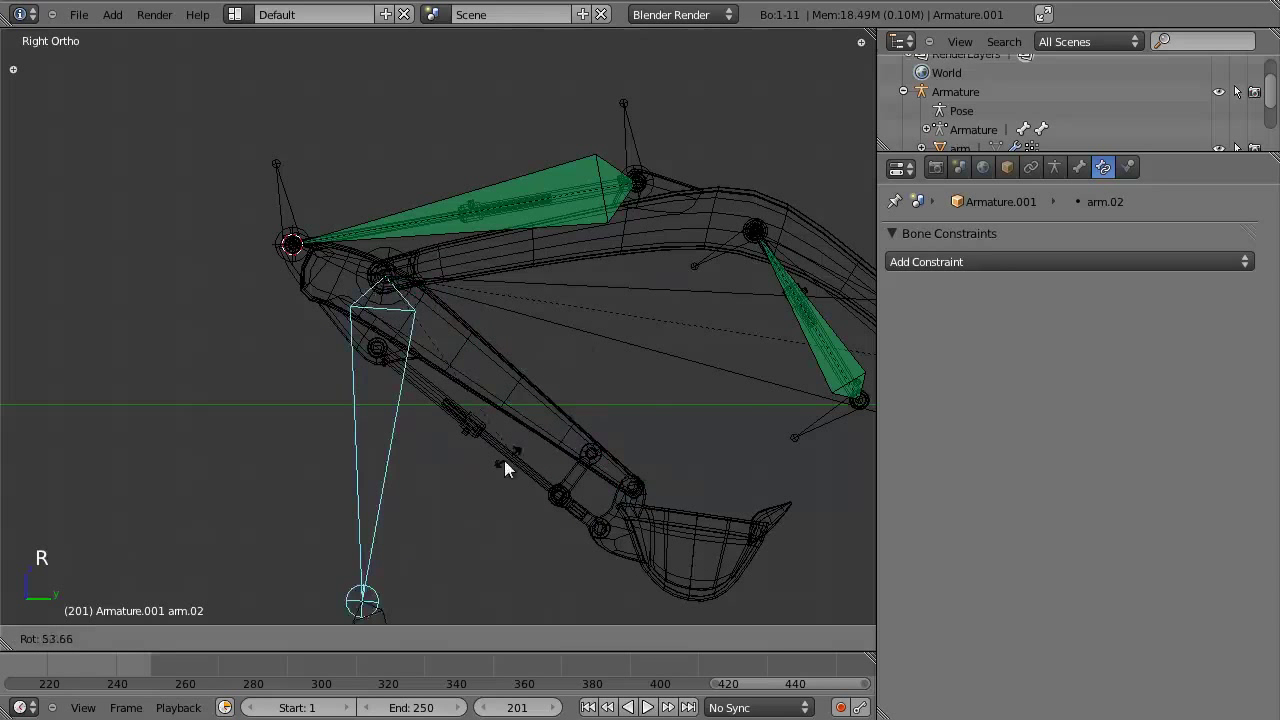
{"action": "key", "text": "z"}
{"action": "key", "text": "z"}
{"action": "middle_click", "coordinate": [465, 286]}
{"action": "middle_click", "coordinate": [300, 293]}
{"action": "left_click", "coordinate": [597, 649]}
{"action": "right_click", "coordinate": [361, 324]}
{"action": "middle_click", "coordinate": [308, 392]}
{"action": "key", "text": "ctrl+Tab"}
{"action": "key", "text": "z"}
{"action": "middle_click", "coordinate": [382, 435]}
{"action": "key", "text": "a"}
{"action": "scroll", "scroll_direction": "down", "scroll_amount": 3}
{"action": "middle_click", "coordinate": [493, 329]}
{"action": "scroll", "scroll_direction": "up", "scroll_amount": 3}
{"action": "right_click", "coordinate": [396, 194]}
{"action": "left_click", "coordinate": [1085, 170]}
{"action": "scroll", "scroll_direction": "up", "scroll_amount": 3}
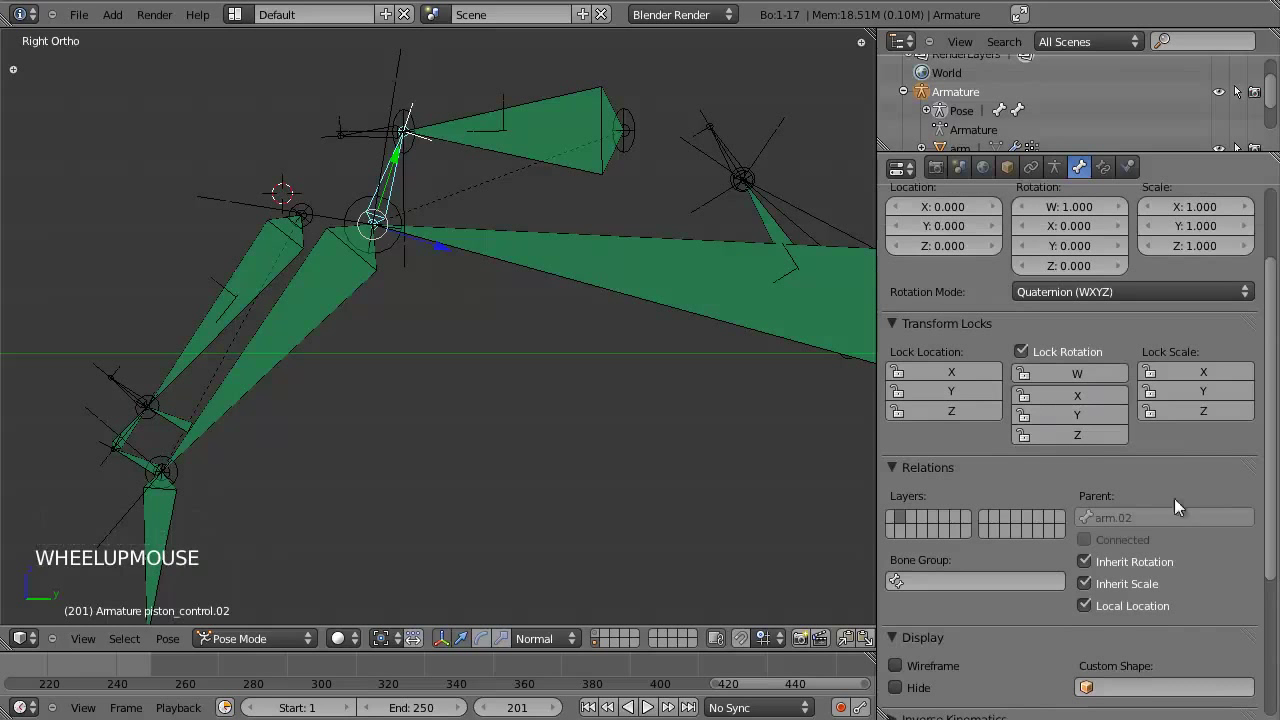
{"action": "key", "text": "z"}
{"action": "right_click", "coordinate": [341, 290]}
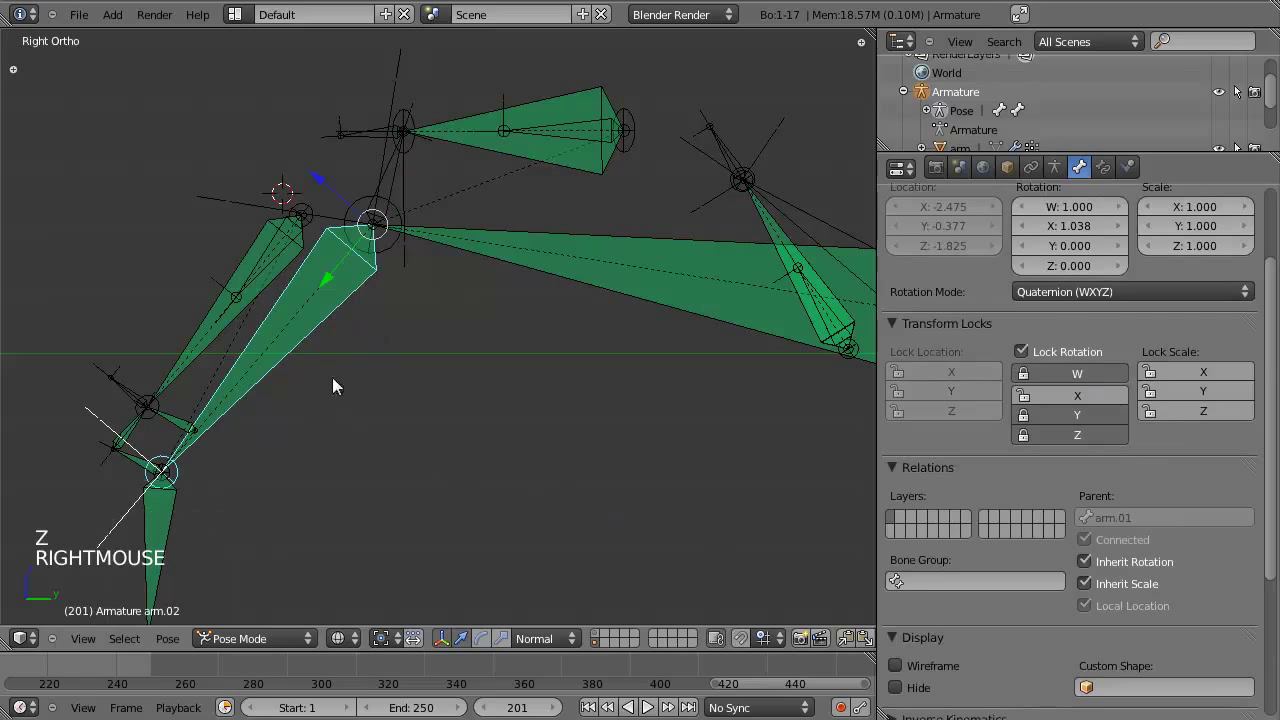
{"action": "middle_click", "coordinate": [330, 424]}
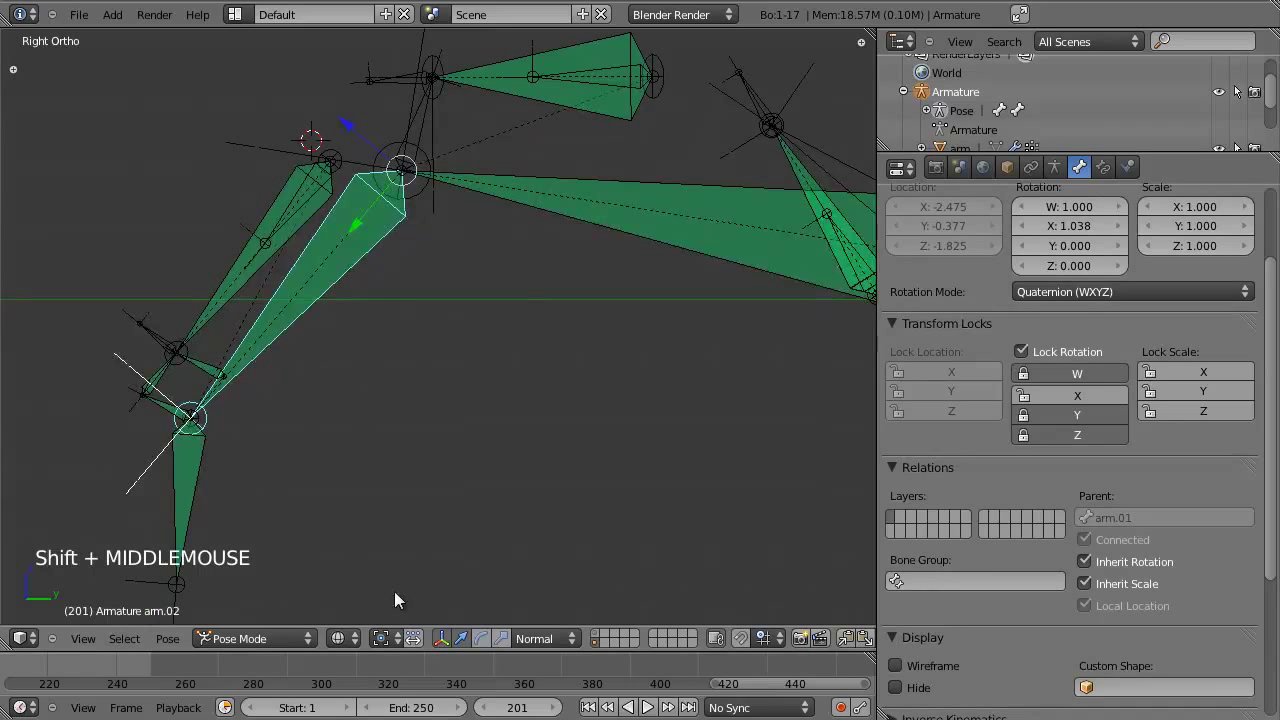
{"action": "left_click", "coordinate": [606, 637]}
{"action": "right_click", "coordinate": [380, 175]}
{"action": "right_click", "coordinate": [381, 168]}
{"action": "key", "text": "z"}
{"action": "middle_click", "coordinate": [441, 232]}
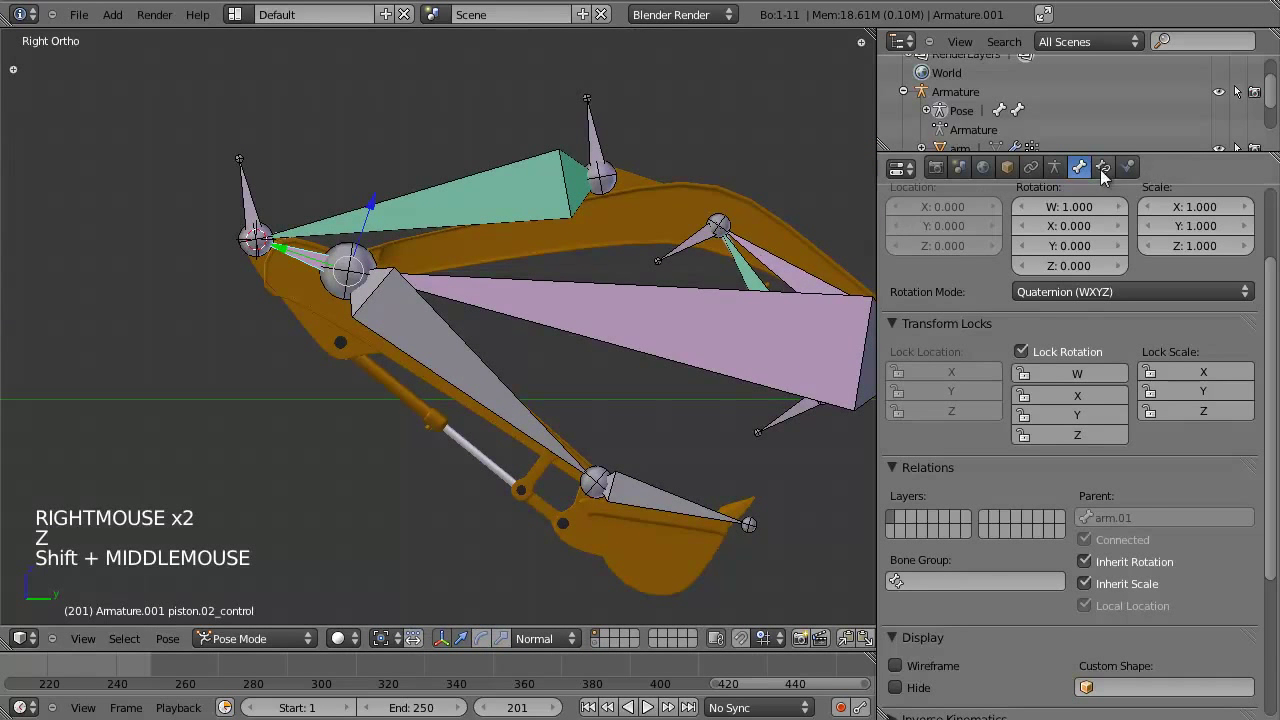
Parent piston.02_control to arm.02 without connection in the Bone tab.
{"action": "scroll", "scroll_direction": "up", "scroll_amount": 3}
{"action": "key", "text": "Tab"}
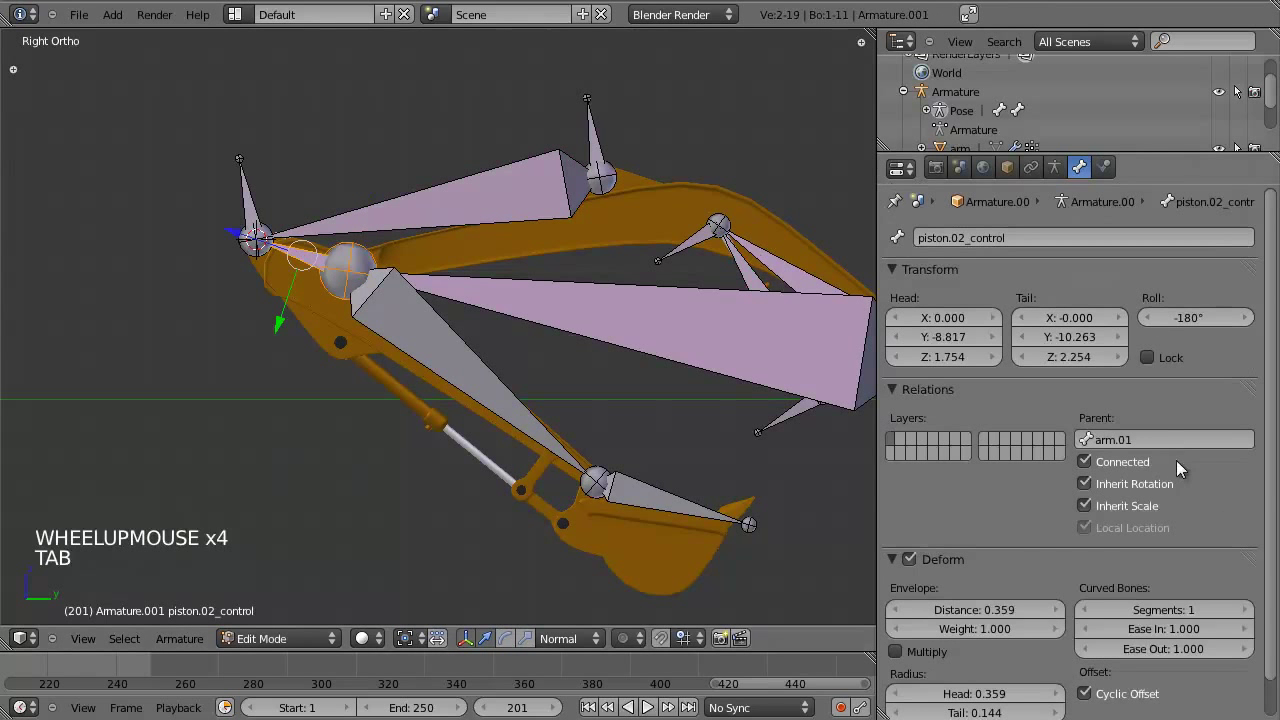
{"action": "left_click", "coordinate": [1170, 425]}
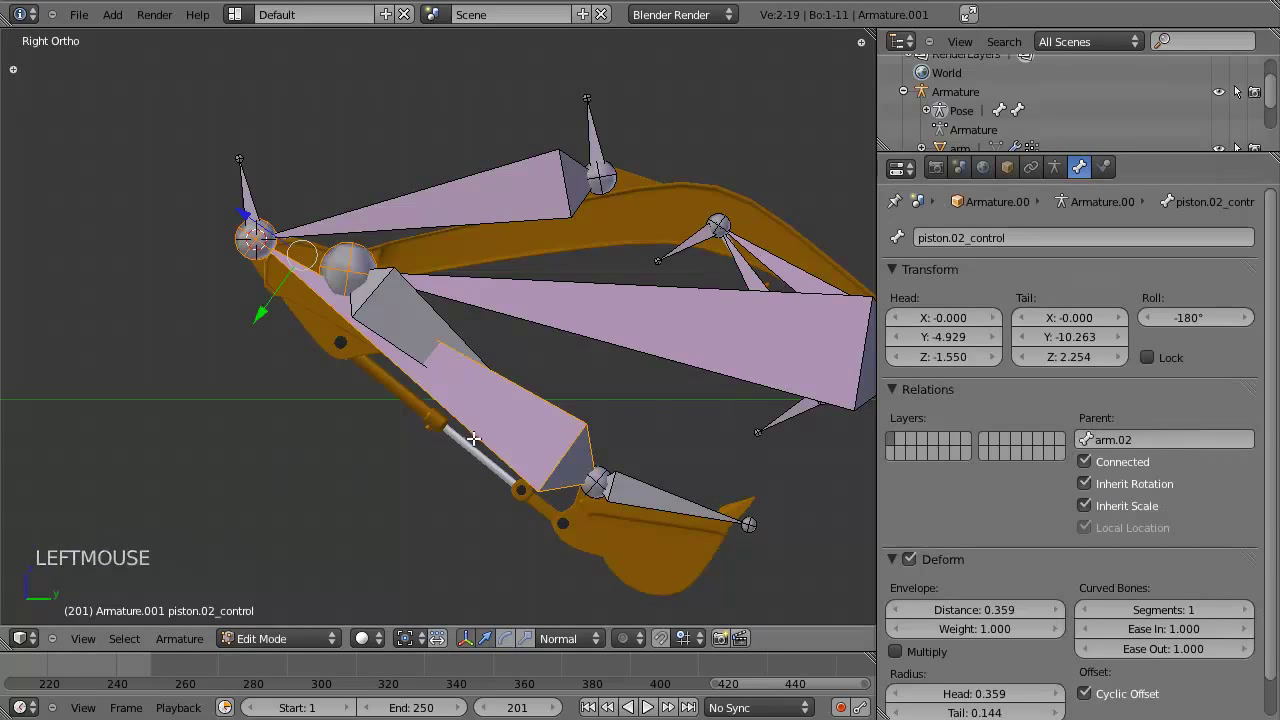
{"action": "key", "text": "ctrl+z"}
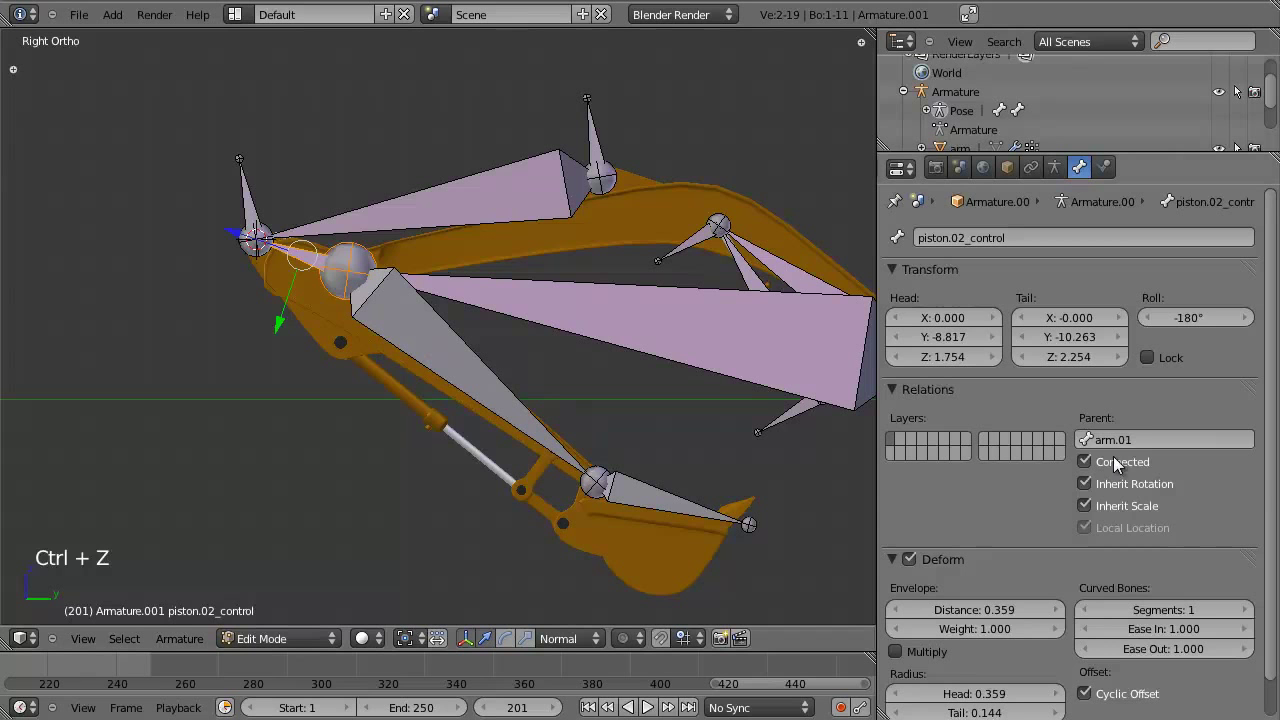
{"action": "left_click", "coordinate": [1122, 461]}
{"action": "left_click", "coordinate": [1151, 431]}
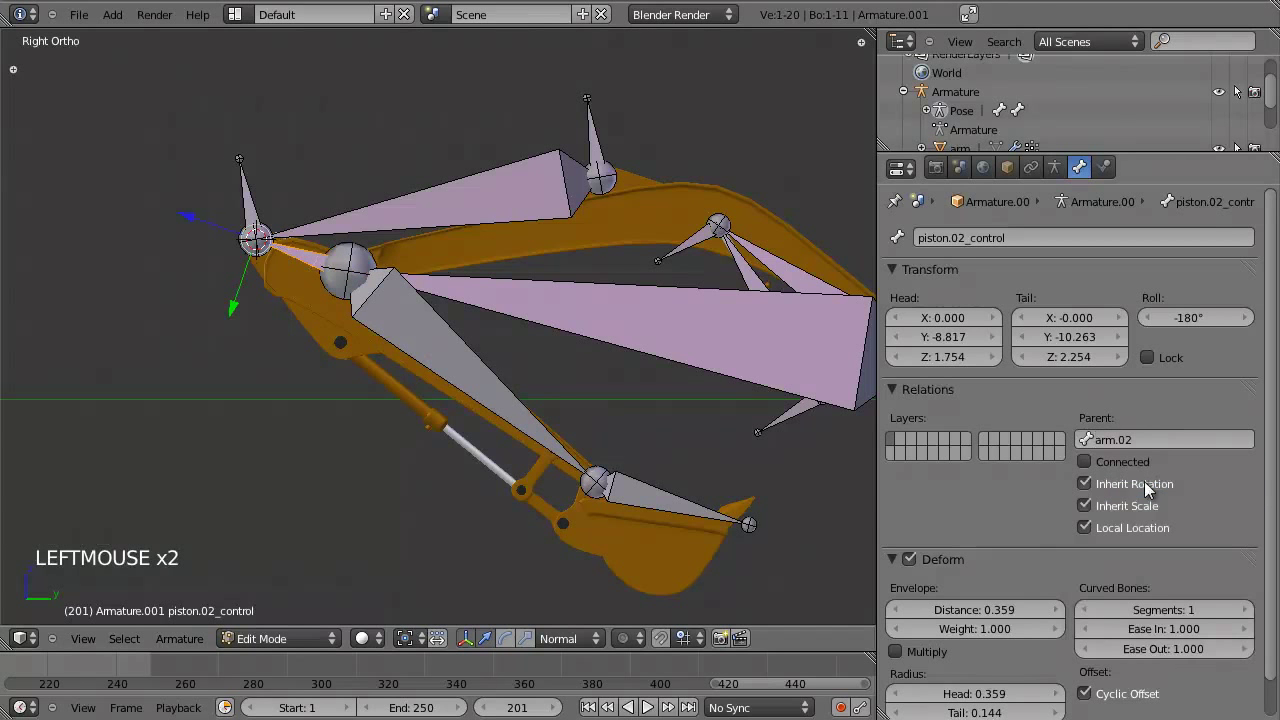
In Pose Mode, trial-rotate arm.02 and return it to its rest rotation.
{"action": "key", "text": "Tab"}
{"action": "right_click", "coordinate": [464, 380]}
{"action": "key", "text": "r"}
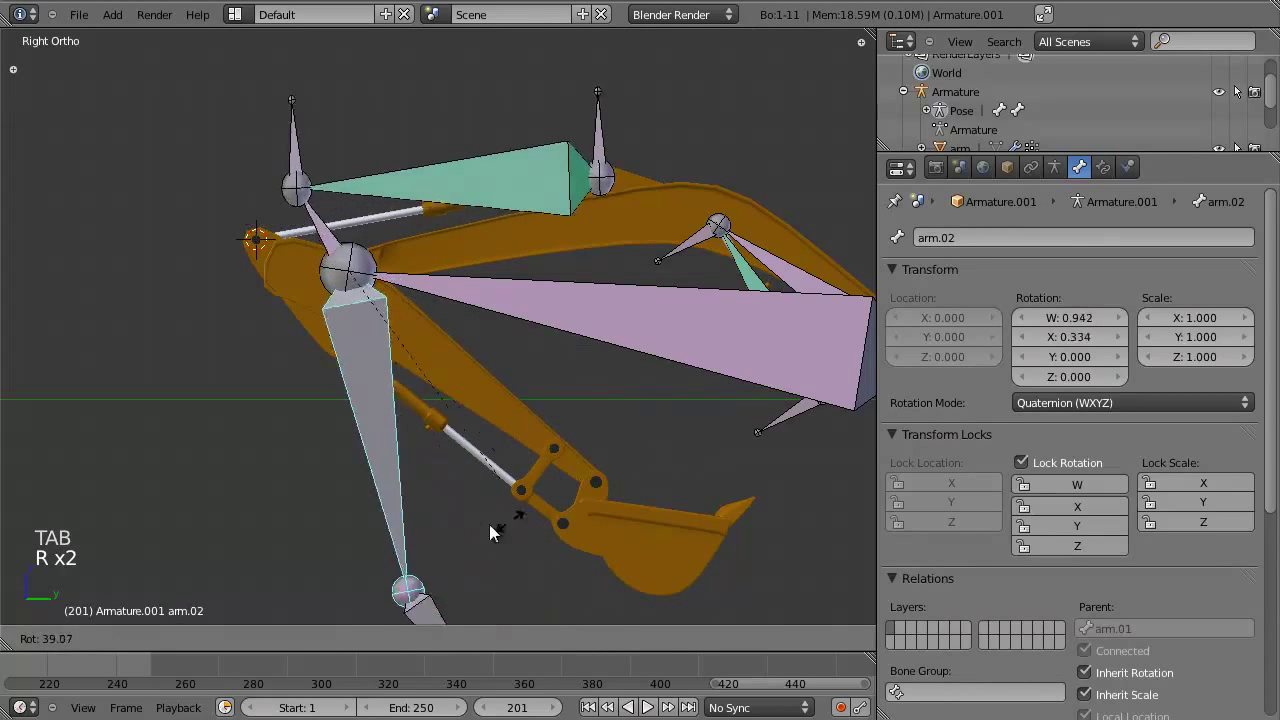
{"action": "key", "text": "r"}
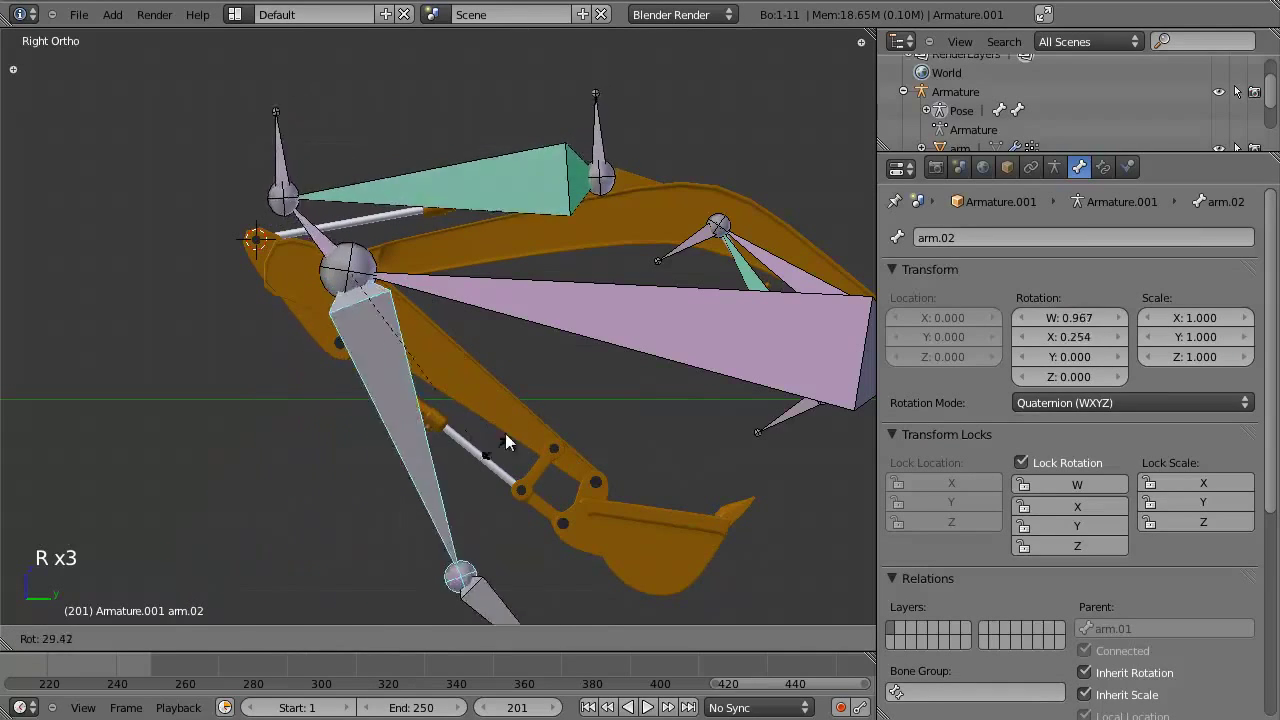
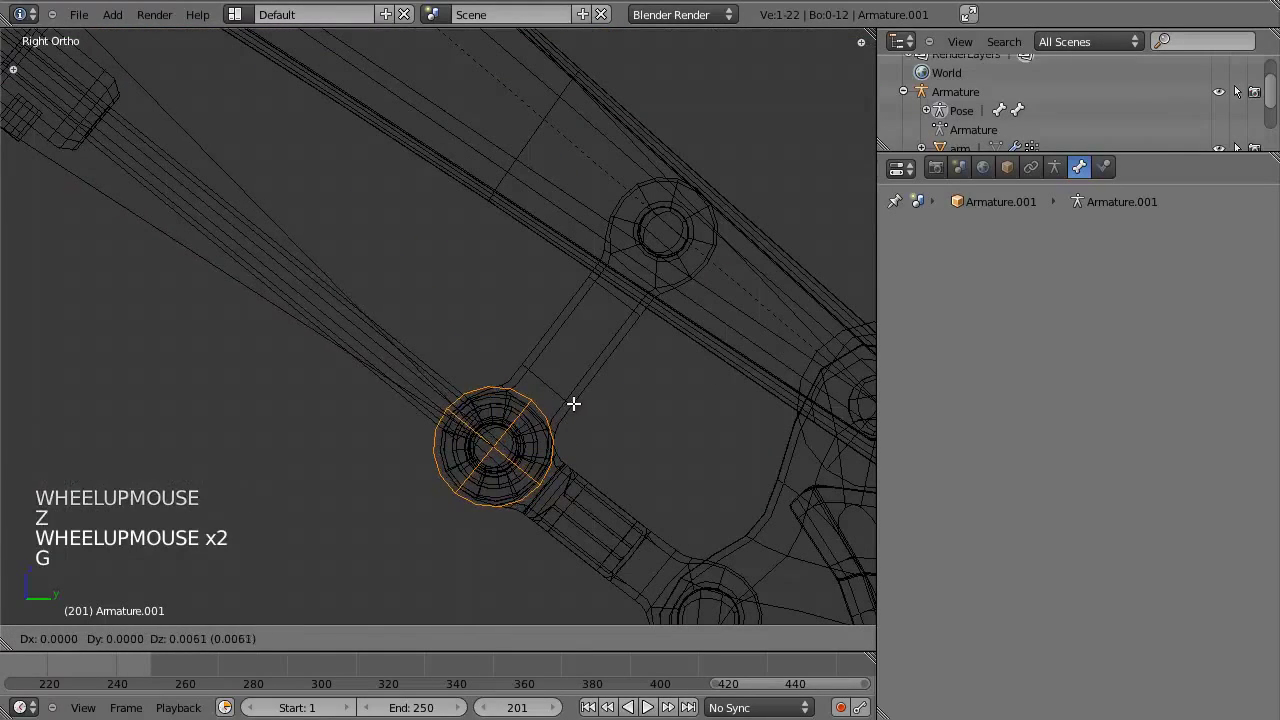
In wireframe, place the 3D cursor on the linkage pin and add Bone.000 there.
{"action": "key", "text": "z"}
{"action": "scroll", "scroll_direction": "down", "scroll_amount": 3}
{"action": "key", "text": "z"}
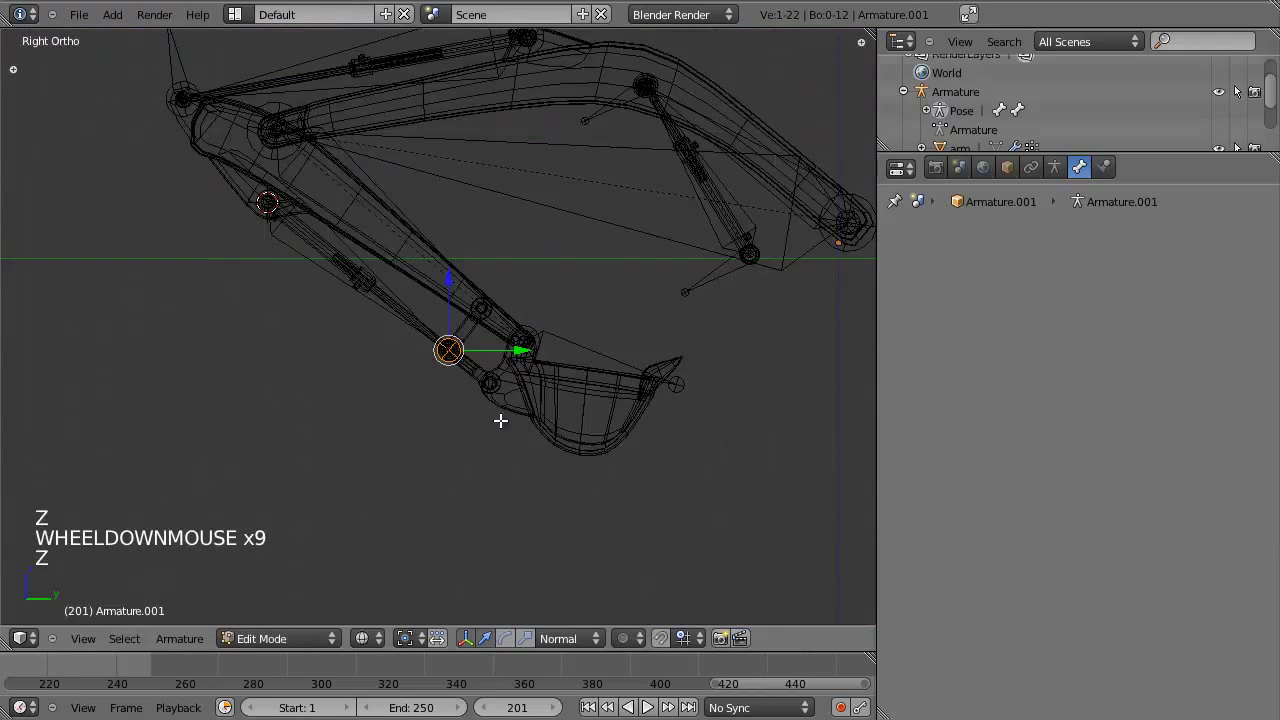
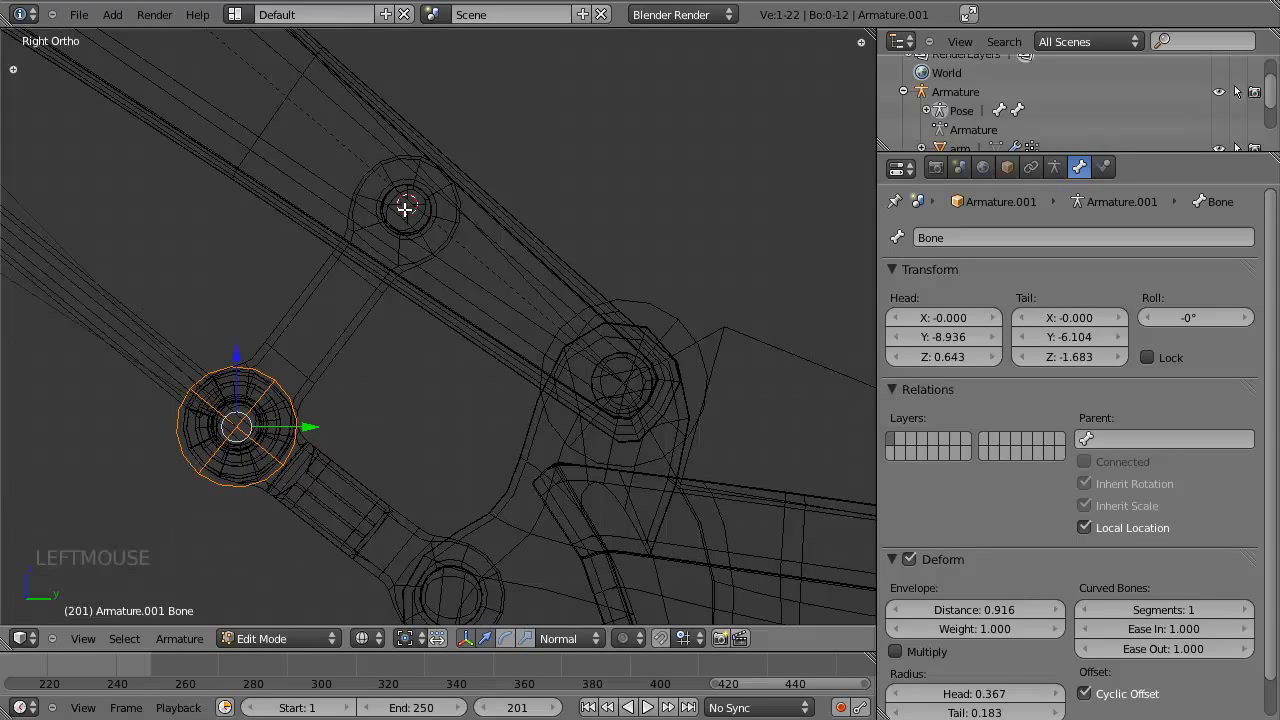
{"action": "left_click", "coordinate": [410, 202]}
{"action": "key", "text": "shift+a"}
Grab the new bone to position it along the linkage toward the next pin.
{"action": "scroll", "scroll_direction": "down", "scroll_amount": 3}
{"action": "scroll", "scroll_direction": "up", "scroll_amount": 3}
{"action": "key", "text": "g"}
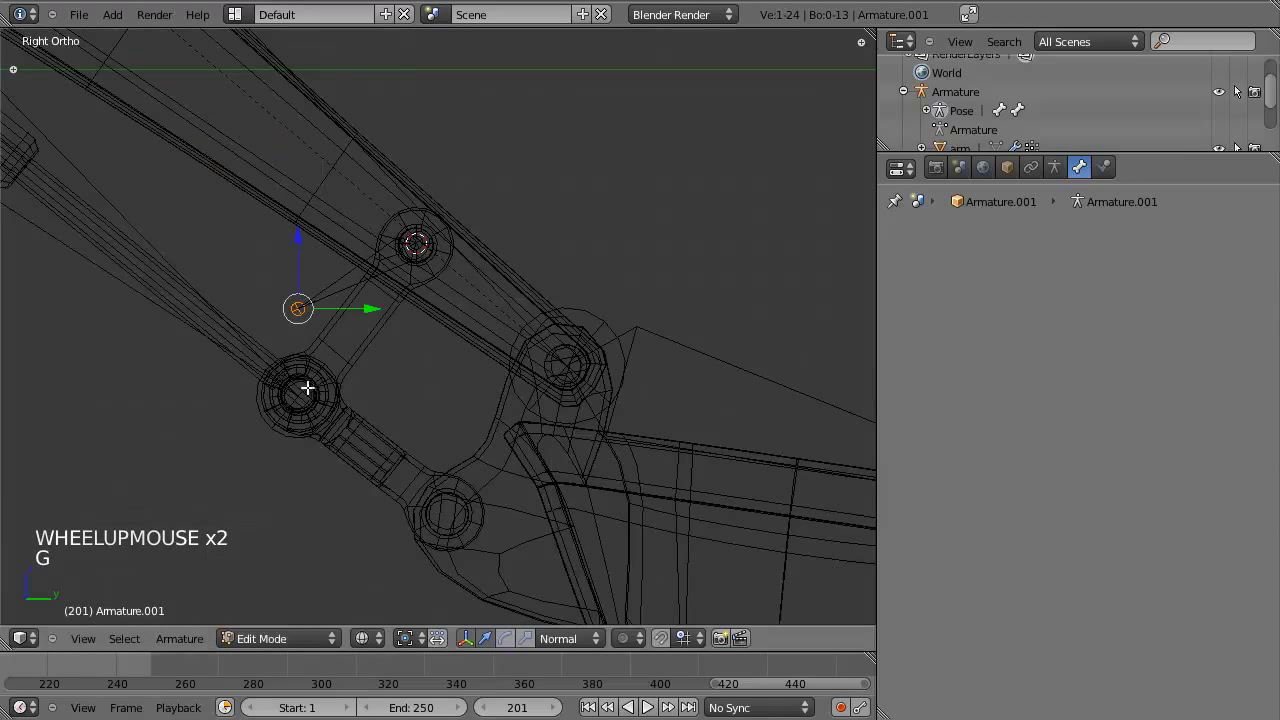
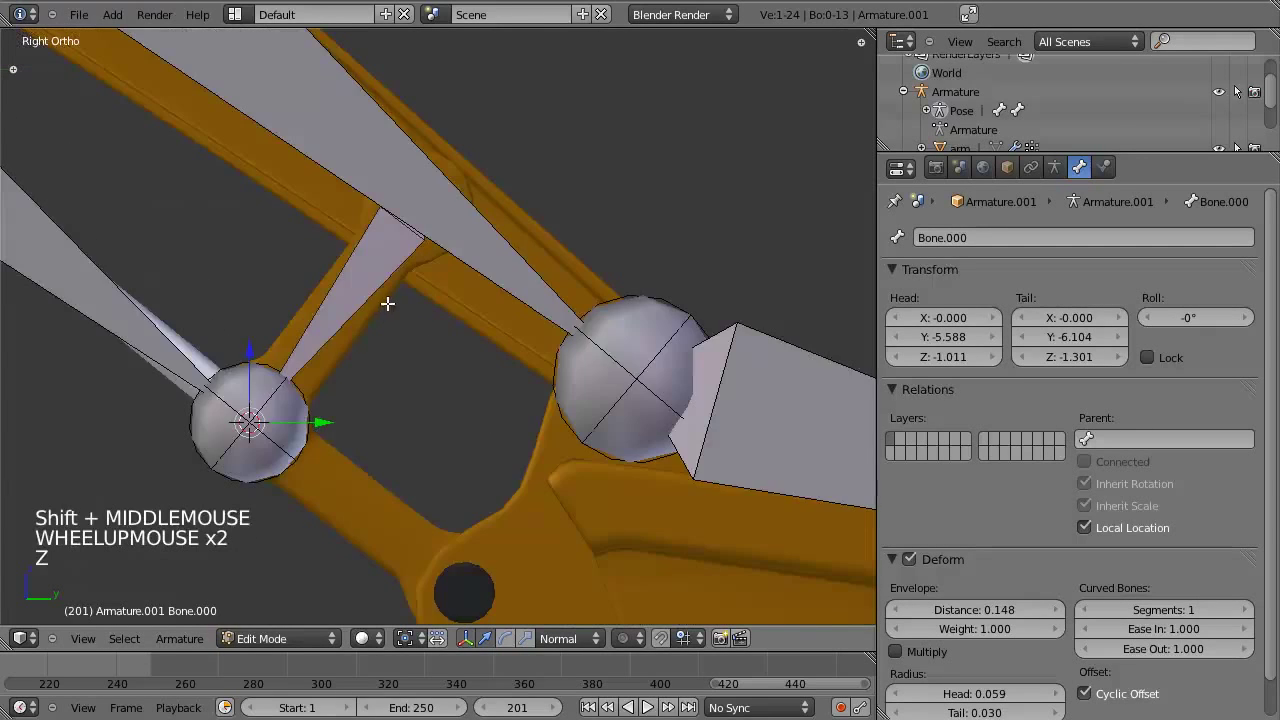
{"action": "key", "text": "z"}
{"action": "scroll", "scroll_direction": "down", "scroll_amount": 3}
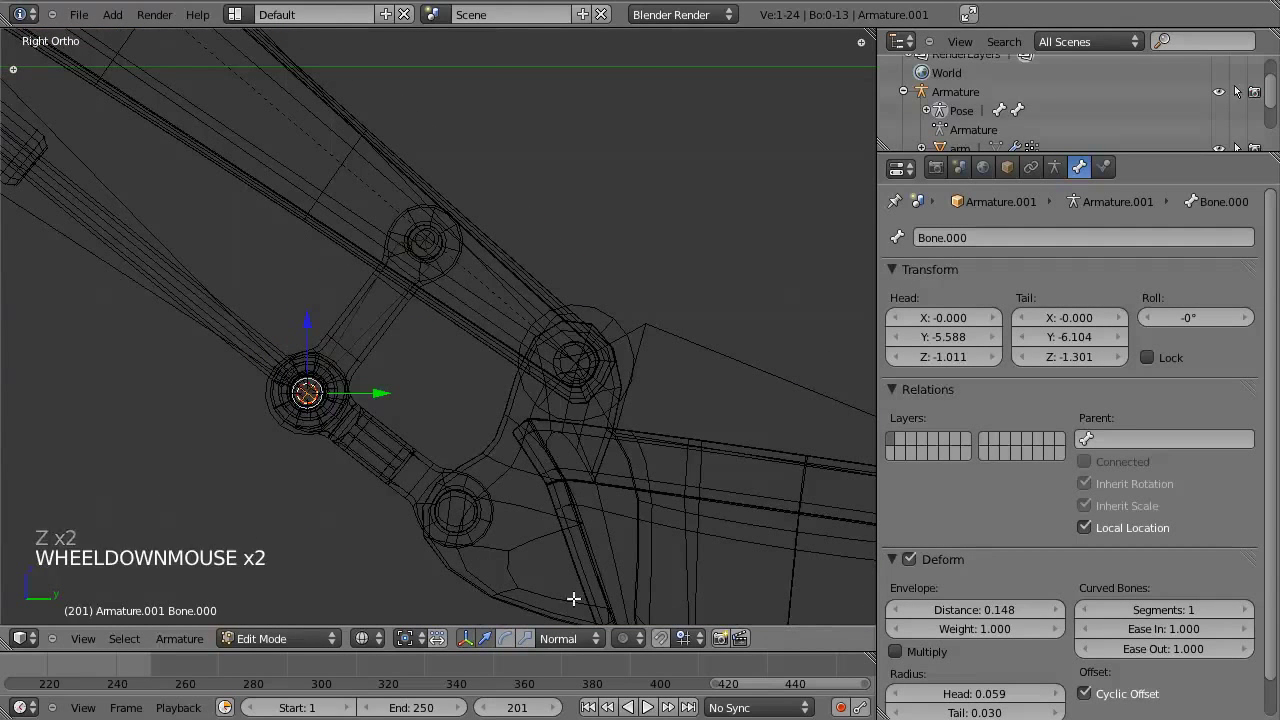
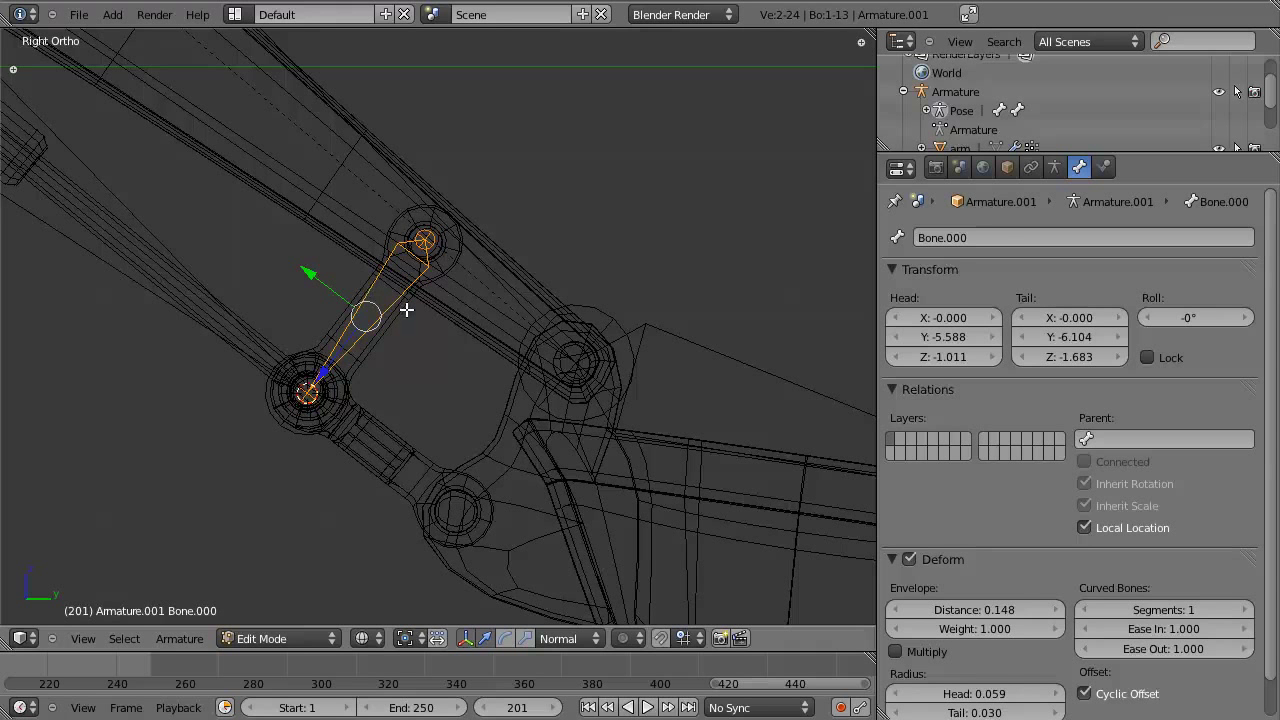
Add a trial bone at the lower pin, rotate it, then cancel and discard it.
{"action": "scroll", "scroll_direction": "down", "scroll_amount": 3}
{"action": "scroll", "scroll_direction": "down", "scroll_amount": 3}
{"action": "scroll", "scroll_direction": "down", "scroll_amount": 3}
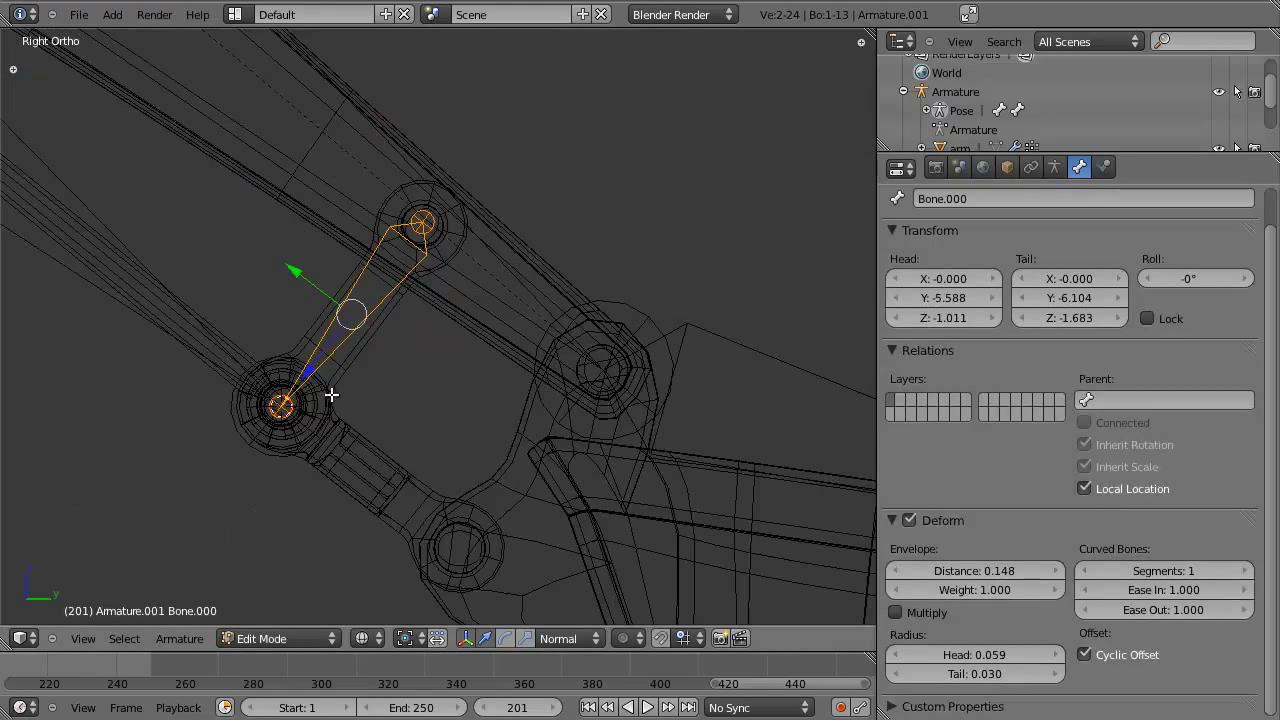
{"action": "scroll", "scroll_direction": "up", "scroll_amount": 3}
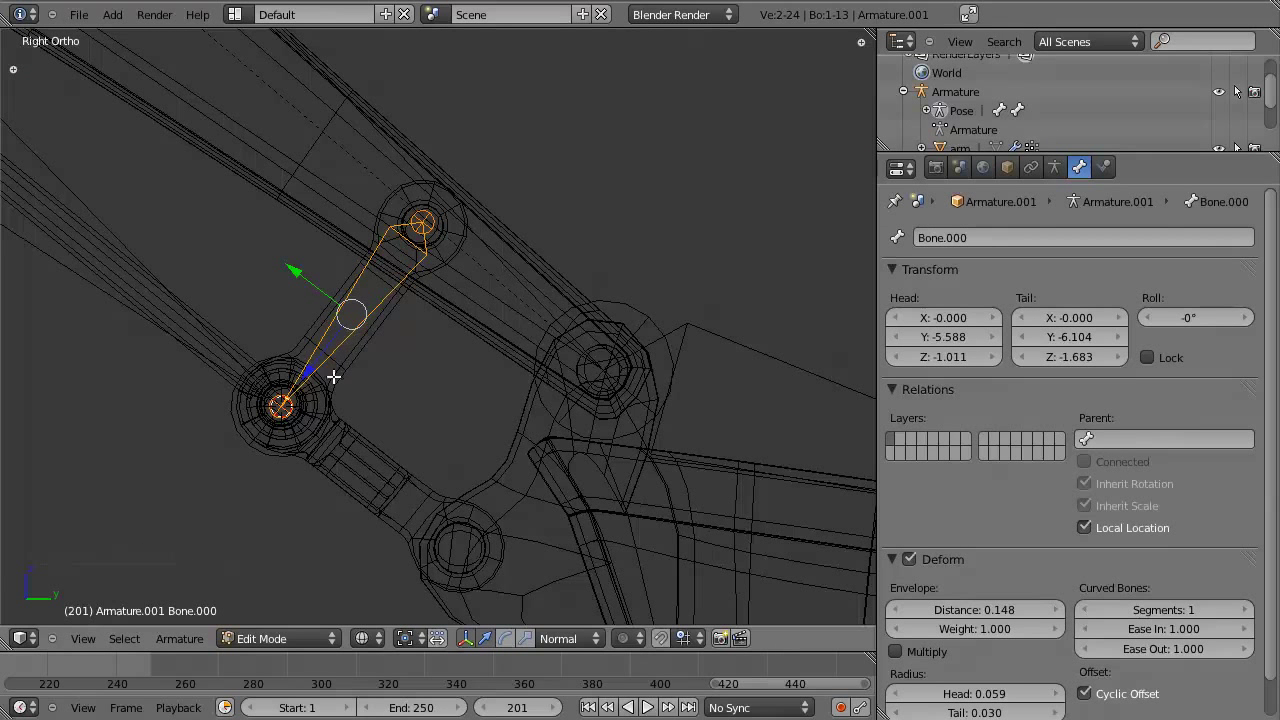
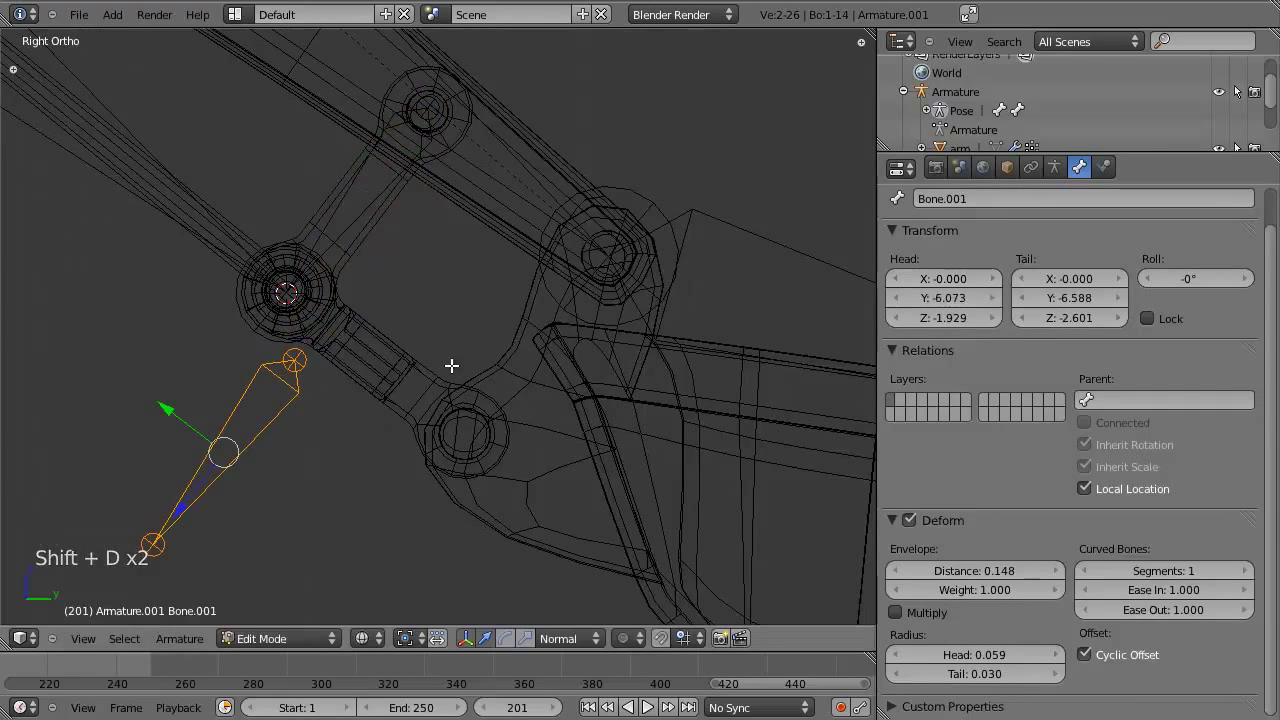
{"action": "key", "text": "shift+s"}
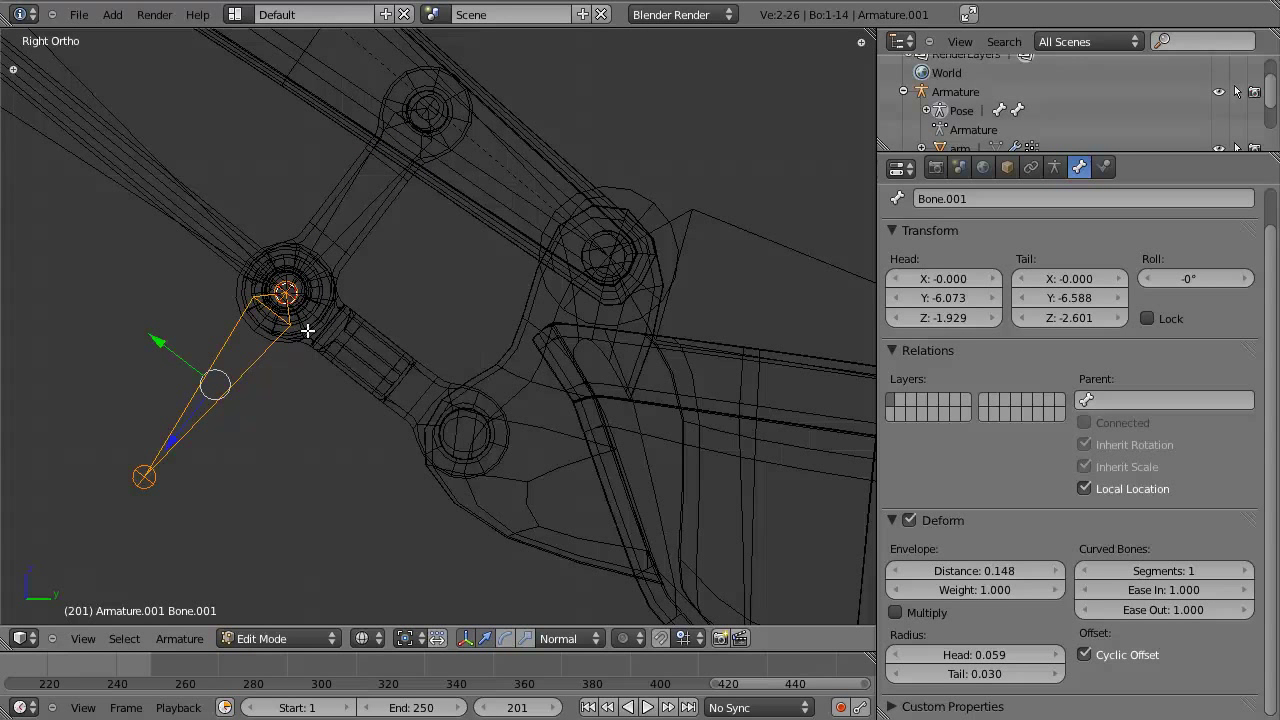
{"action": "key", "text": "."}
{"action": "key", "text": "r"}
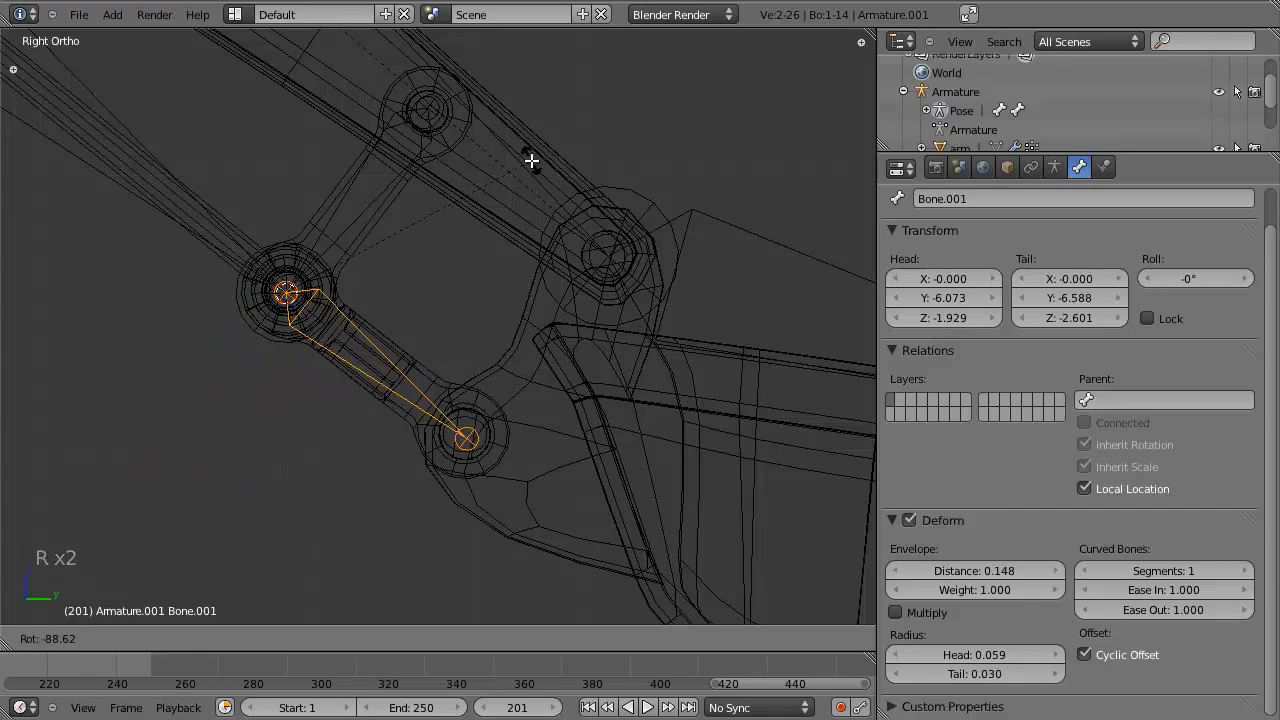
{"action": "key", "text": "z"}
{"action": "key", "text": "z"}
{"action": "right_click", "coordinate": [384, 163]}
Move Bone.000's tail onto the lower linkage pin.
{"action": "middle_click", "coordinate": [478, 291]}
{"action": "scroll", "scroll_direction": "up", "scroll_amount": 3}
{"action": "middle_click", "coordinate": [510, 323]}
{"action": "scroll", "scroll_direction": "up", "scroll_amount": 3}
{"action": "key", "text": "g"}
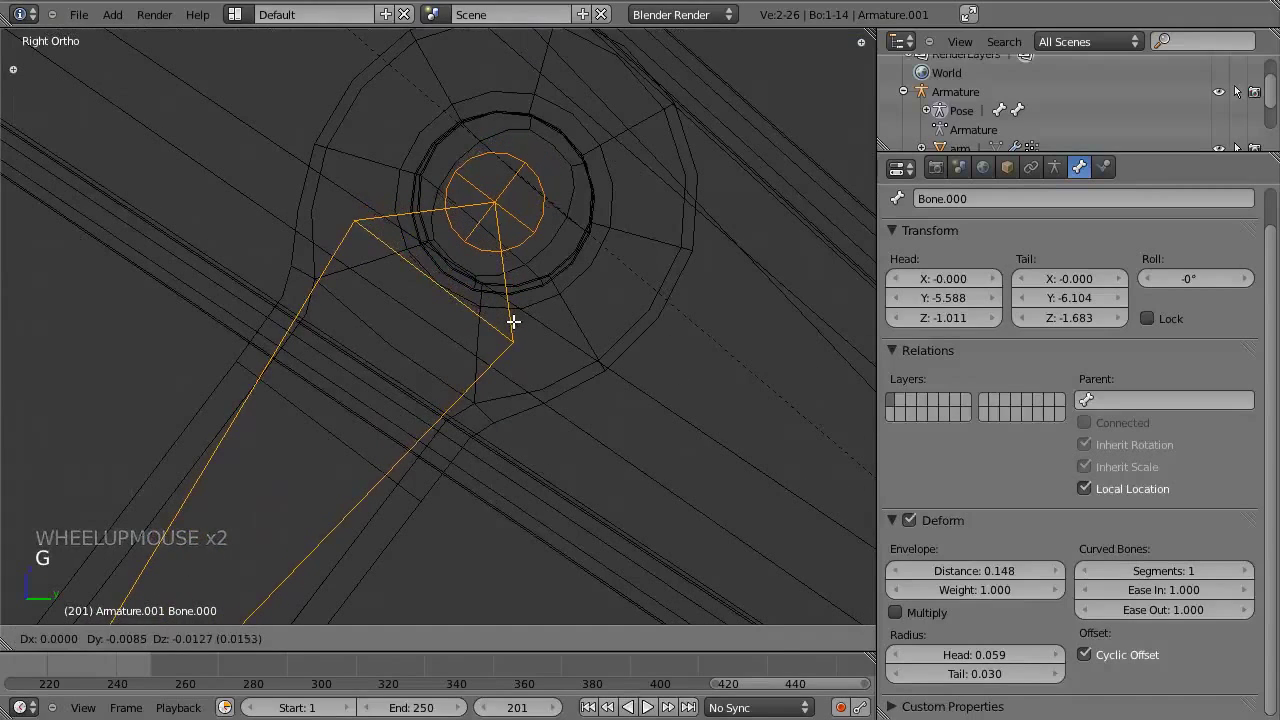
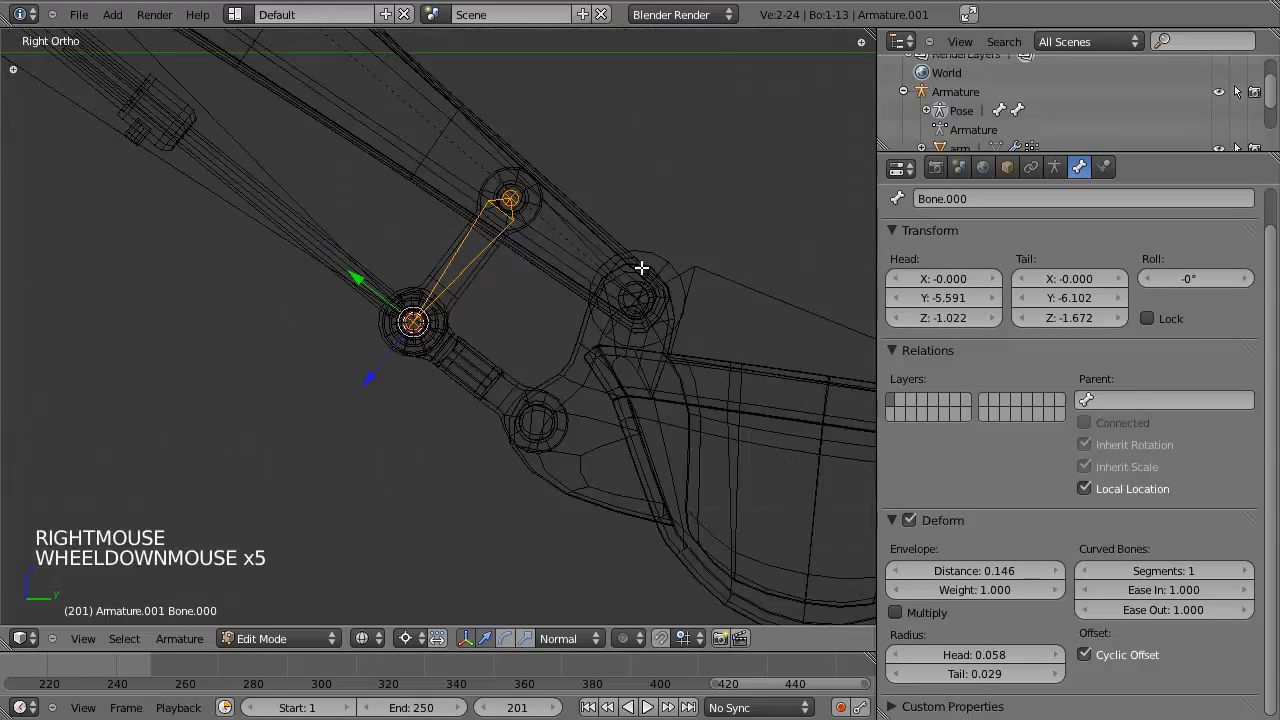
Add Bone.001 from Bone.000's tail and rotate it onto the next linkage pin.
{"action": "key", "text": "shift+d"}
{"action": "key", "text": "shift+s"}
{"action": "scroll", "scroll_direction": "up", "scroll_amount": 3}
{"action": "key", "text": "r"}
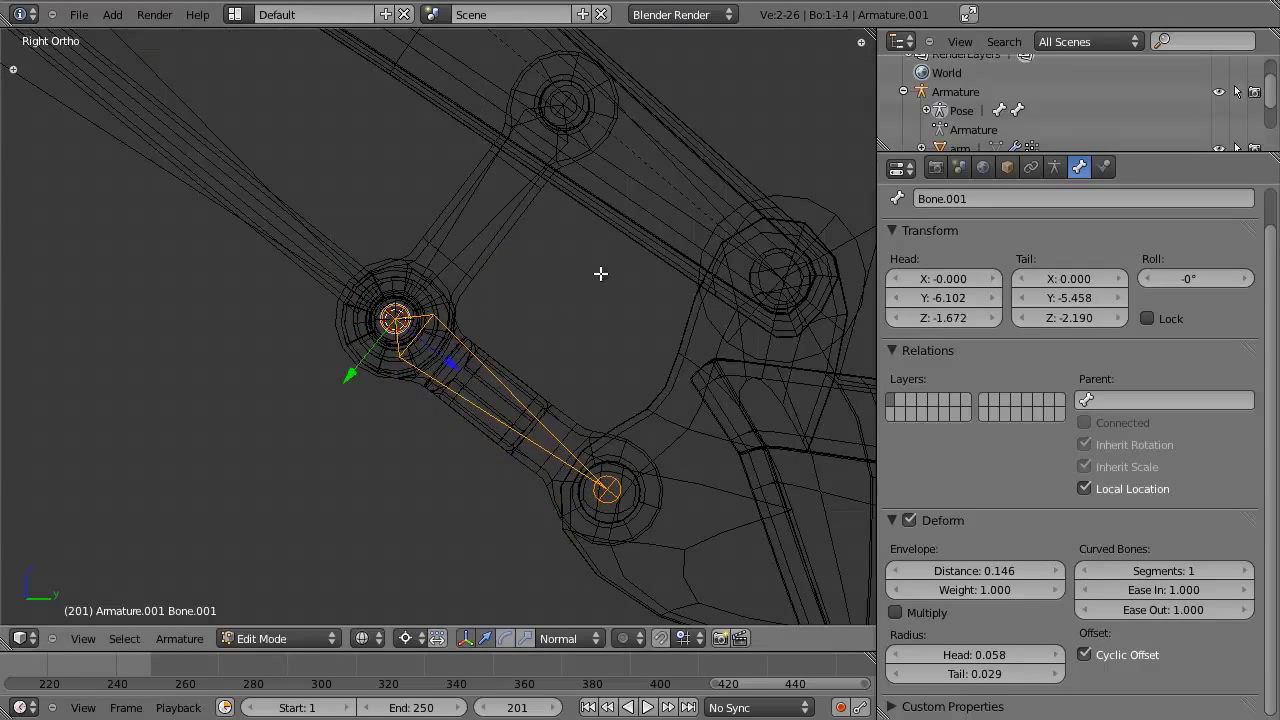
Snap the cursor to Bone.001's tail, add Bone.002 there and rotate it toward the next pin.
{"action": "right_click", "coordinate": [615, 491]}
{"action": "key", "text": "shift+s"}
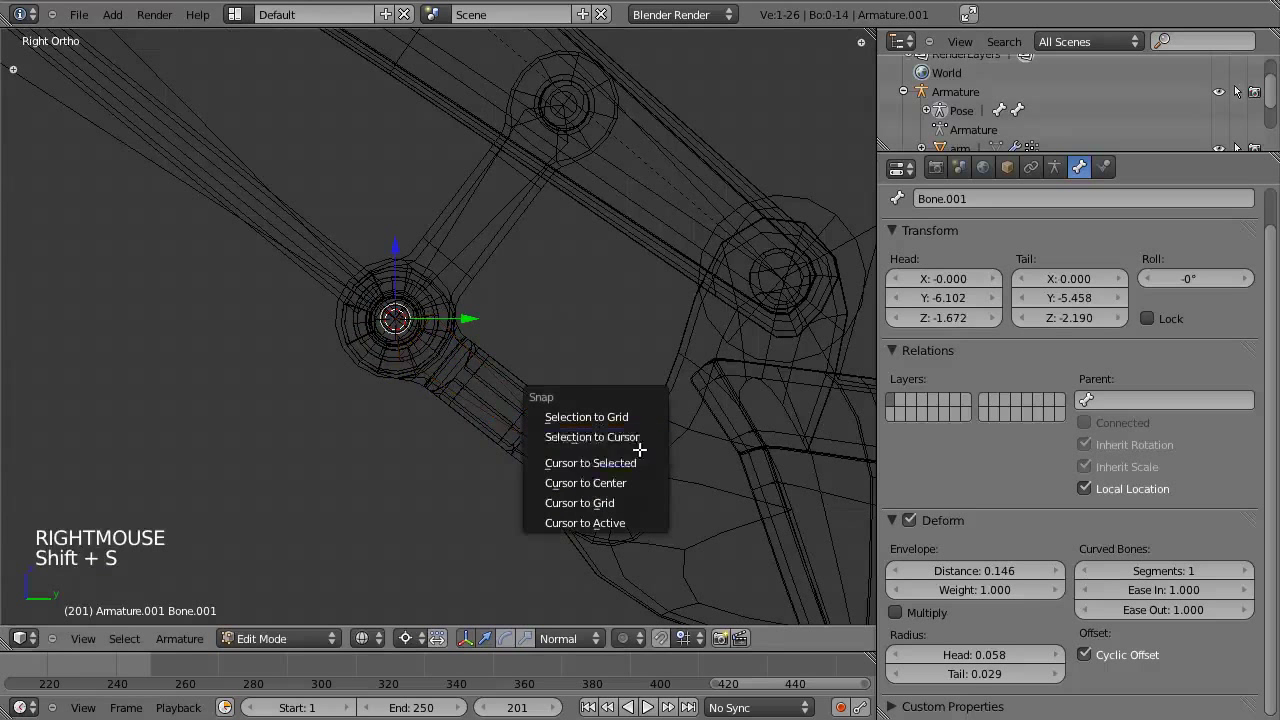
{"action": "right_click", "coordinate": [533, 417]}
{"action": "key", "text": "shift+d"}
{"action": "key", "text": "shift+s"}
{"action": "key", "text": "r"}
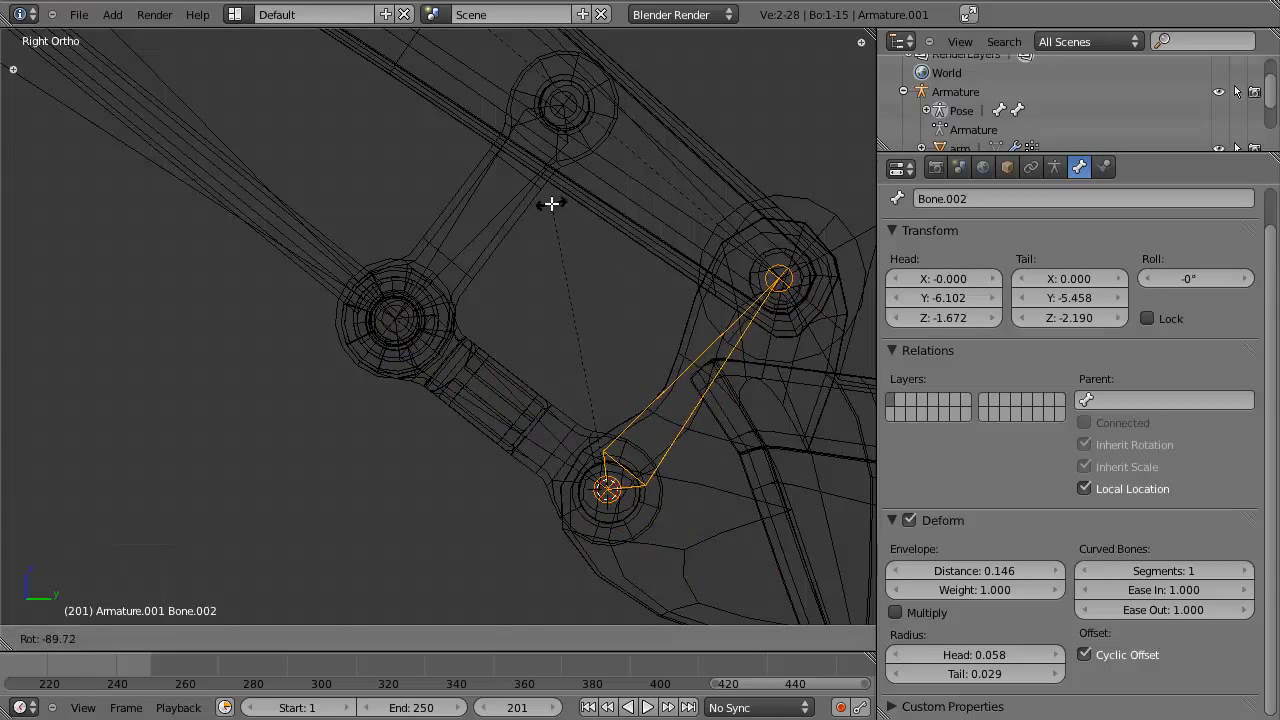
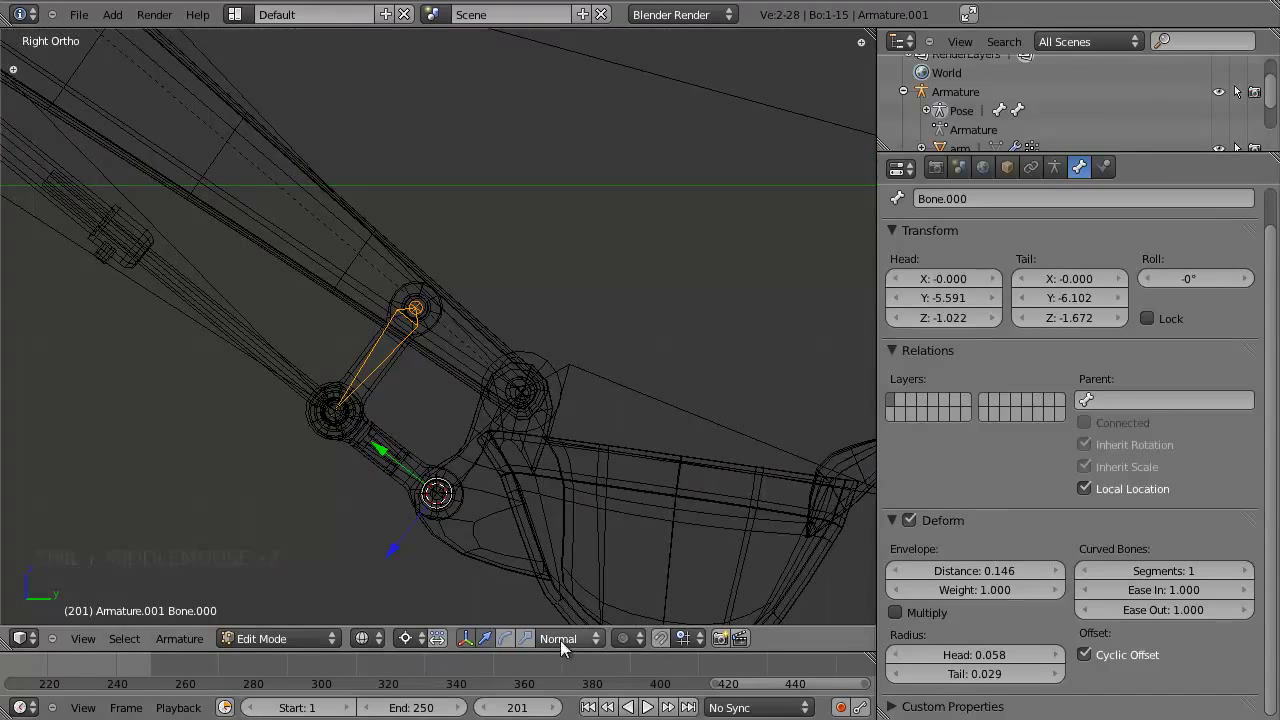
Leave Edit Mode, unhide everything and bring the original Armature into Pose Mode.
{"action": "key", "text": "Tab"}
{"action": "double_click", "coordinate": [602, 653]}
{"action": "scroll", "scroll_direction": "down", "scroll_amount": 3}
{"action": "middle_click", "coordinate": [594, 352]}
{"action": "scroll", "scroll_direction": "up", "scroll_amount": 3}
{"action": "key", "text": "alt+h"}
{"action": "right_click", "coordinate": [340, 246]}
{"action": "middle_click", "coordinate": [403, 387]}
{"action": "scroll", "scroll_direction": "up", "scroll_amount": 3}
{"action": "key", "text": "z"}
{"action": "right_click", "coordinate": [644, 229]}
{"action": "middle_click", "coordinate": [588, 317]}
{"action": "scroll", "scroll_direction": "up", "scroll_amount": 3}
{"action": "scroll", "scroll_direction": "down", "scroll_amount": 3}
{"action": "scroll", "scroll_direction": "down", "scroll_amount": 3}
{"action": "key", "text": "z"}
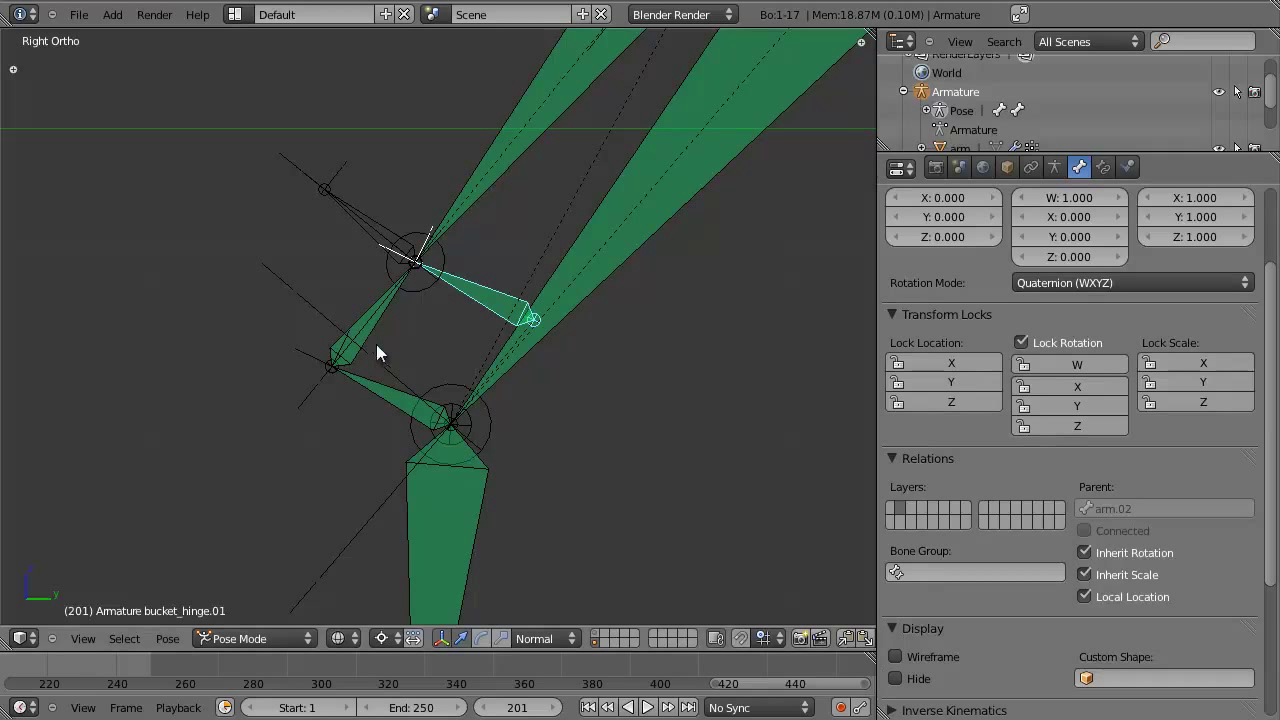
Select the original hinge bones in turn to read their parents, arm.02 and bucket_hinge.02.
{"action": "right_click", "coordinate": [392, 402]}
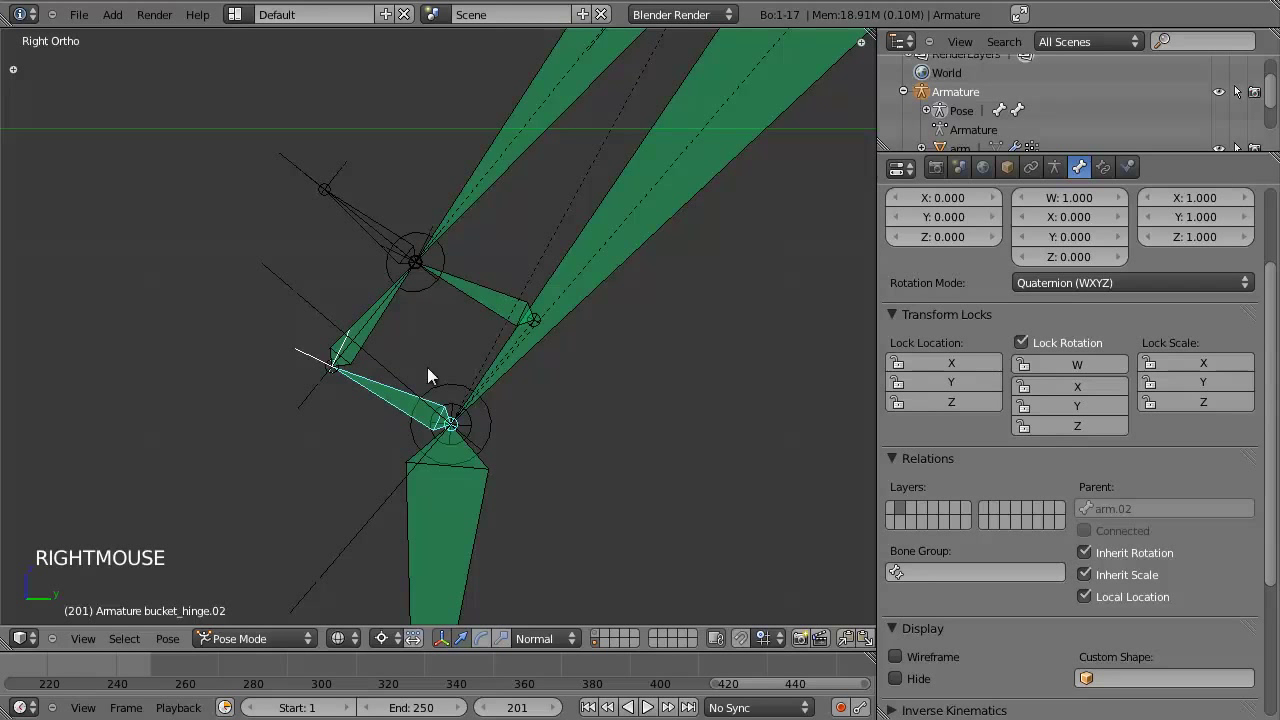
{"action": "right_click", "coordinate": [371, 333]}
{"action": "scroll", "scroll_direction": "down", "scroll_amount": 3}
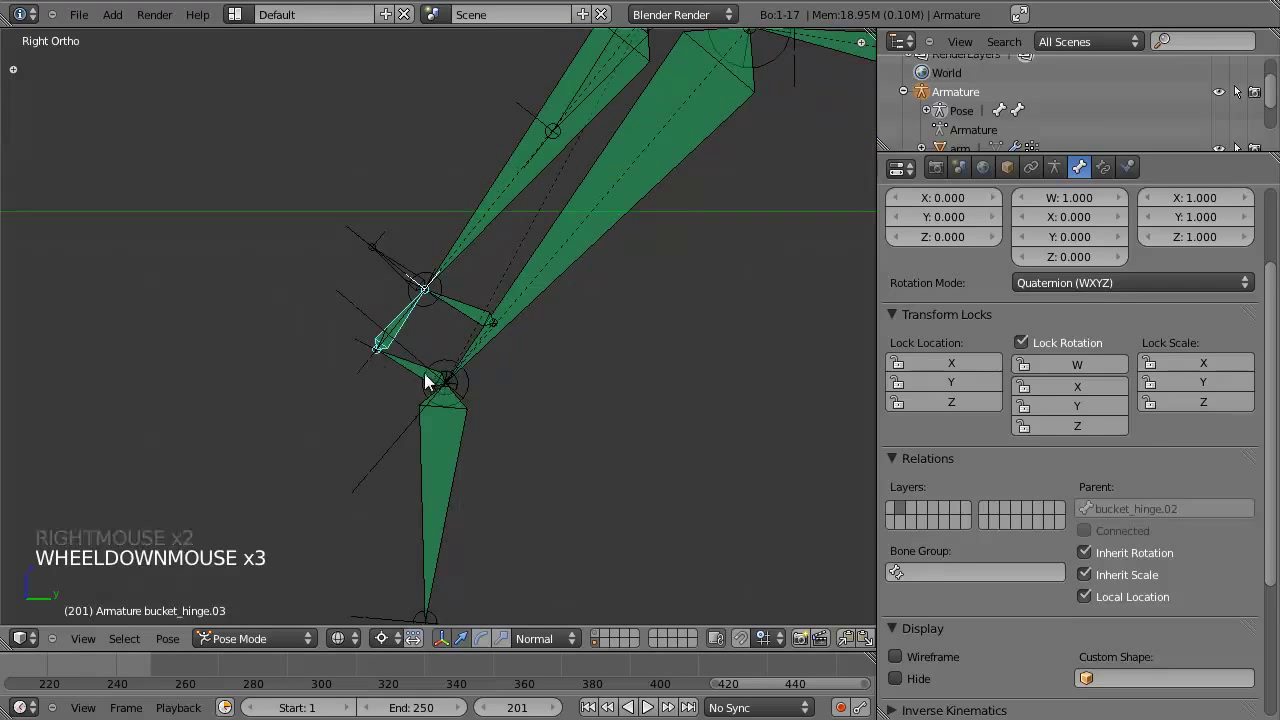
{"action": "right_click", "coordinate": [430, 377]}
{"action": "right_click", "coordinate": [436, 391]}
{"action": "right_click", "coordinate": [430, 386]}
{"action": "right_click", "coordinate": [406, 366]}
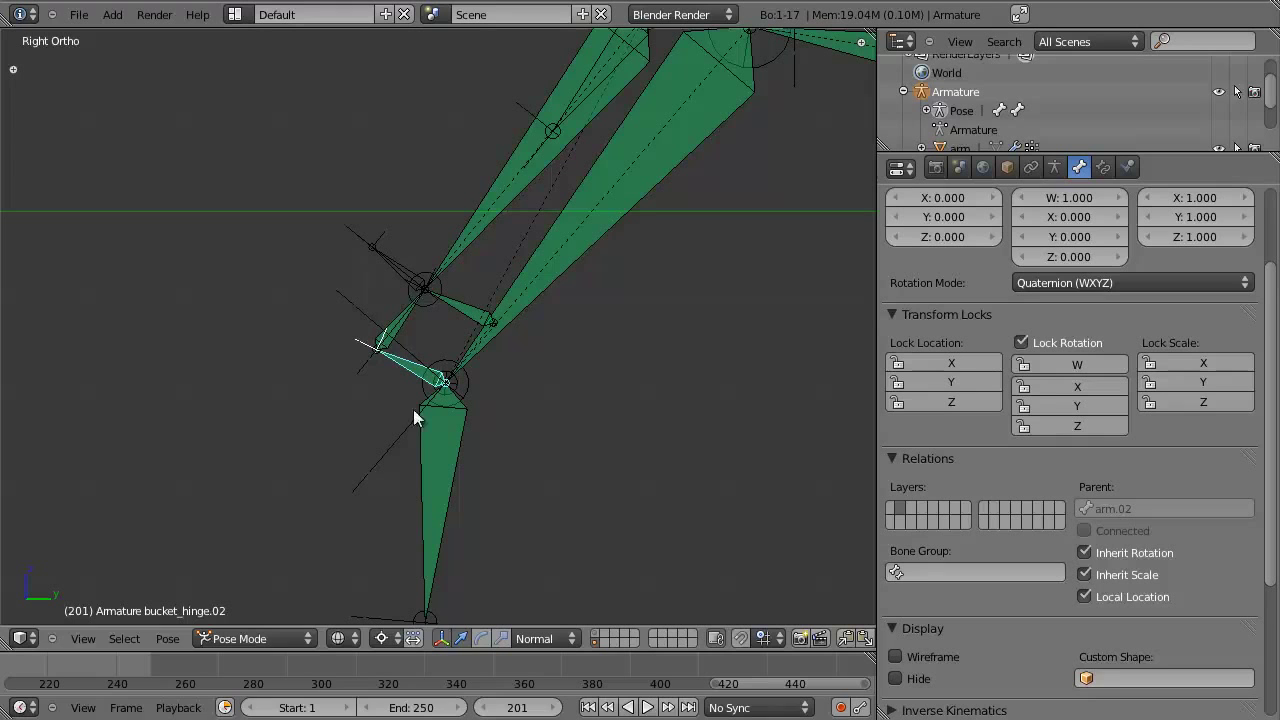
{"action": "double_click", "coordinate": [600, 644]}
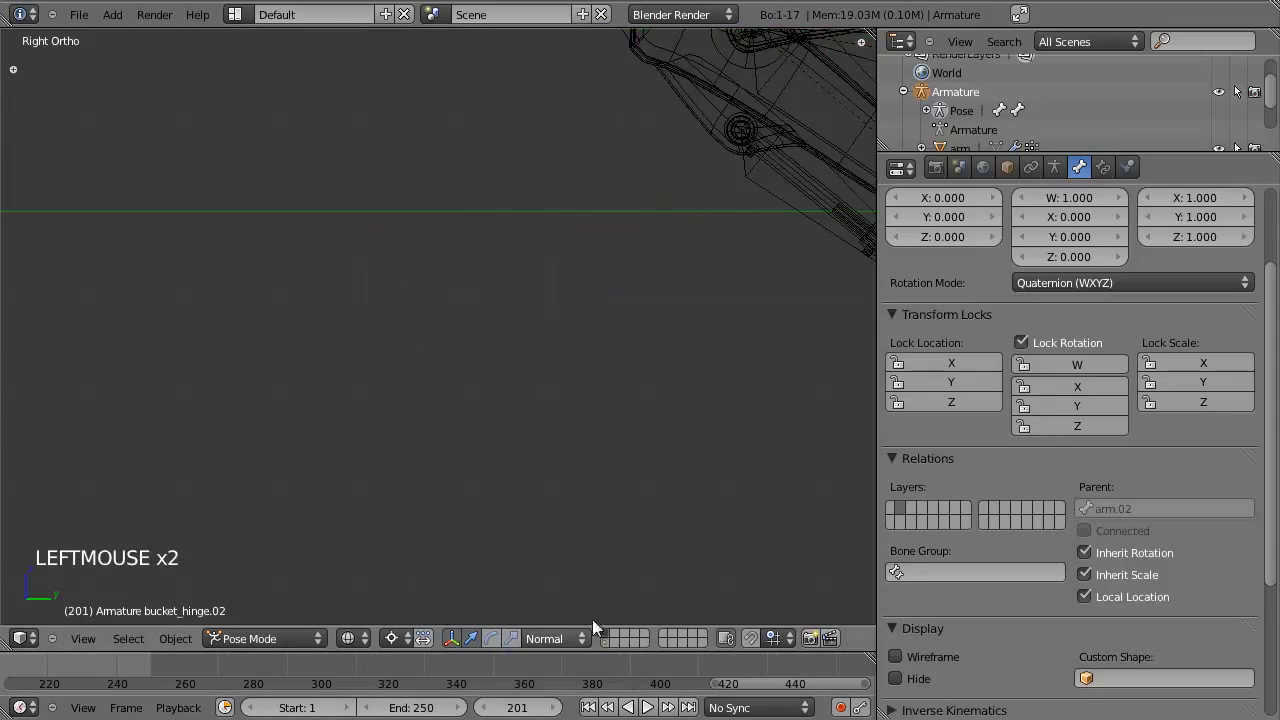
Edit the new armature and set Bone.000's parent to arm.02.
{"action": "scroll", "scroll_direction": "down", "scroll_amount": 3}
{"action": "middle_click", "coordinate": [482, 414]}
{"action": "scroll", "scroll_direction": "up", "scroll_amount": 3}
{"action": "key", "text": "z"}
{"action": "middle_click", "coordinate": [436, 473]}
{"action": "scroll", "scroll_direction": "up", "scroll_amount": 3}
{"action": "key", "text": "z"}
{"action": "right_click", "coordinate": [483, 361]}
{"action": "middle_click", "coordinate": [564, 385]}
{"action": "key", "text": "Tab"}
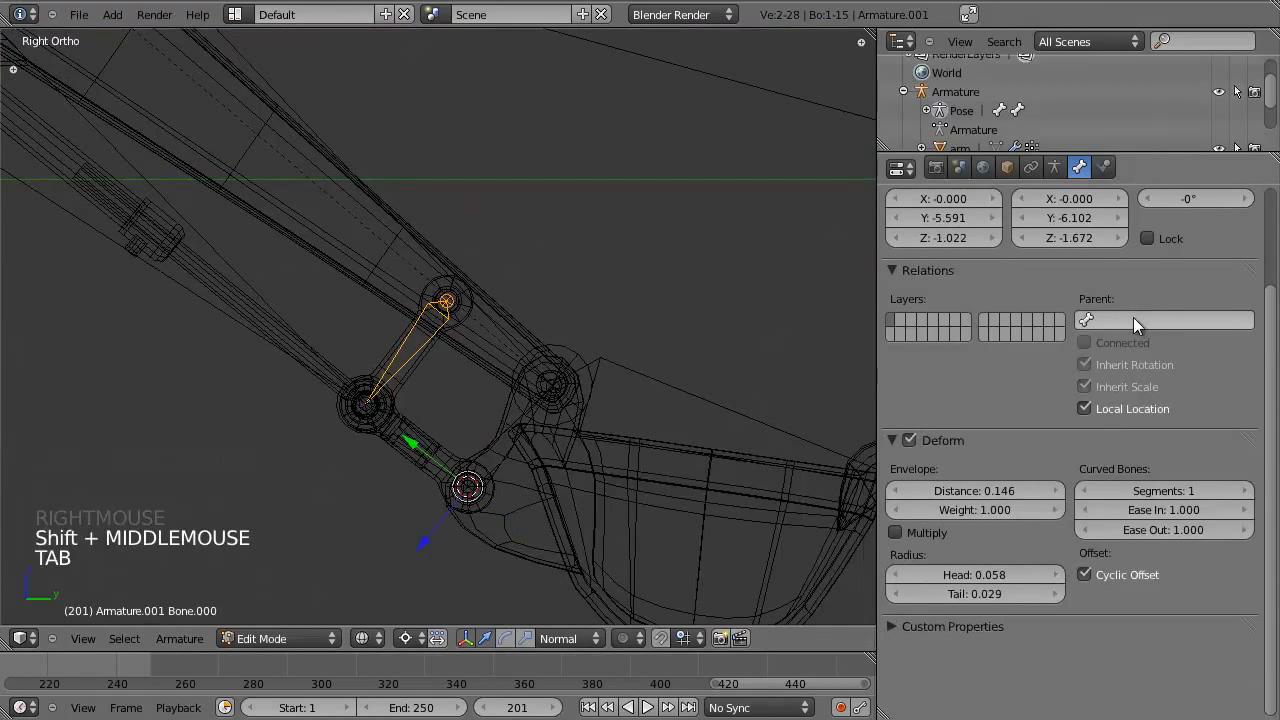
{"action": "left_click", "coordinate": [1133, 313]}
{"action": "left_click", "coordinate": [1140, 319]}
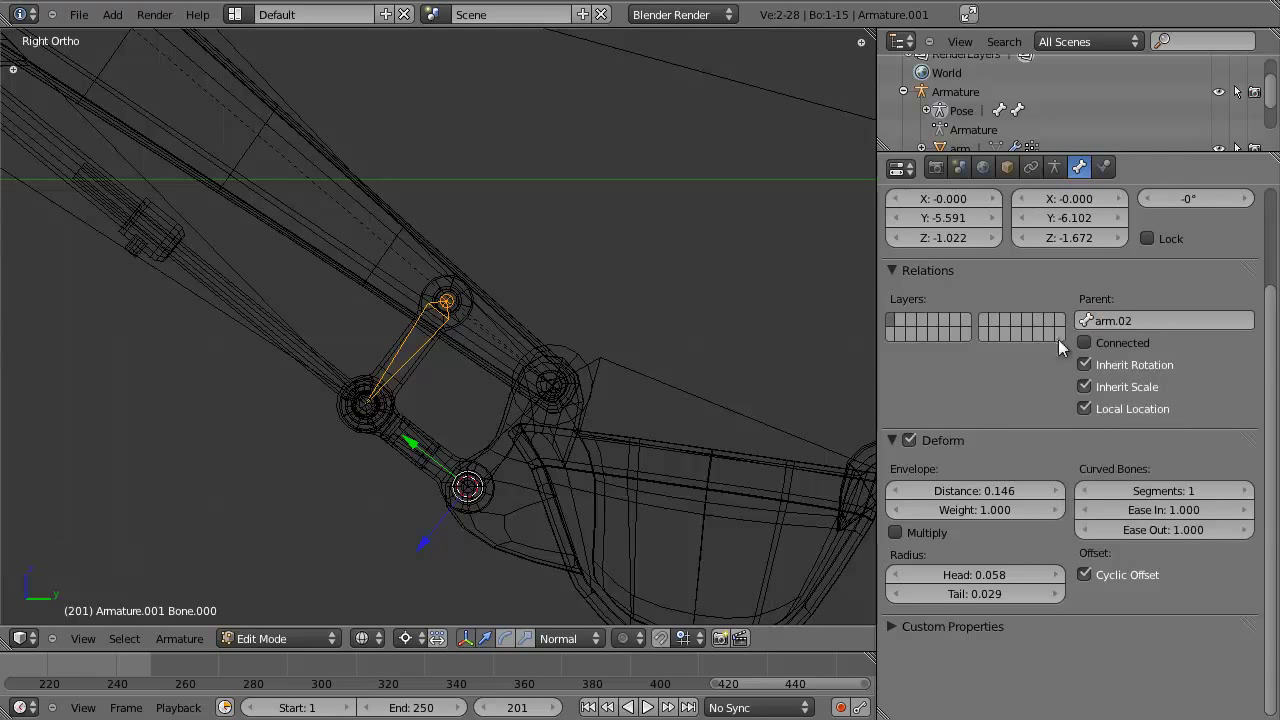
Rename the linkage bones to bucket_hinge names, the lowest being bucket_hinge.02.
{"action": "scroll", "scroll_direction": "up", "scroll_amount": 3}
{"action": "left_click", "coordinate": [975, 231]}
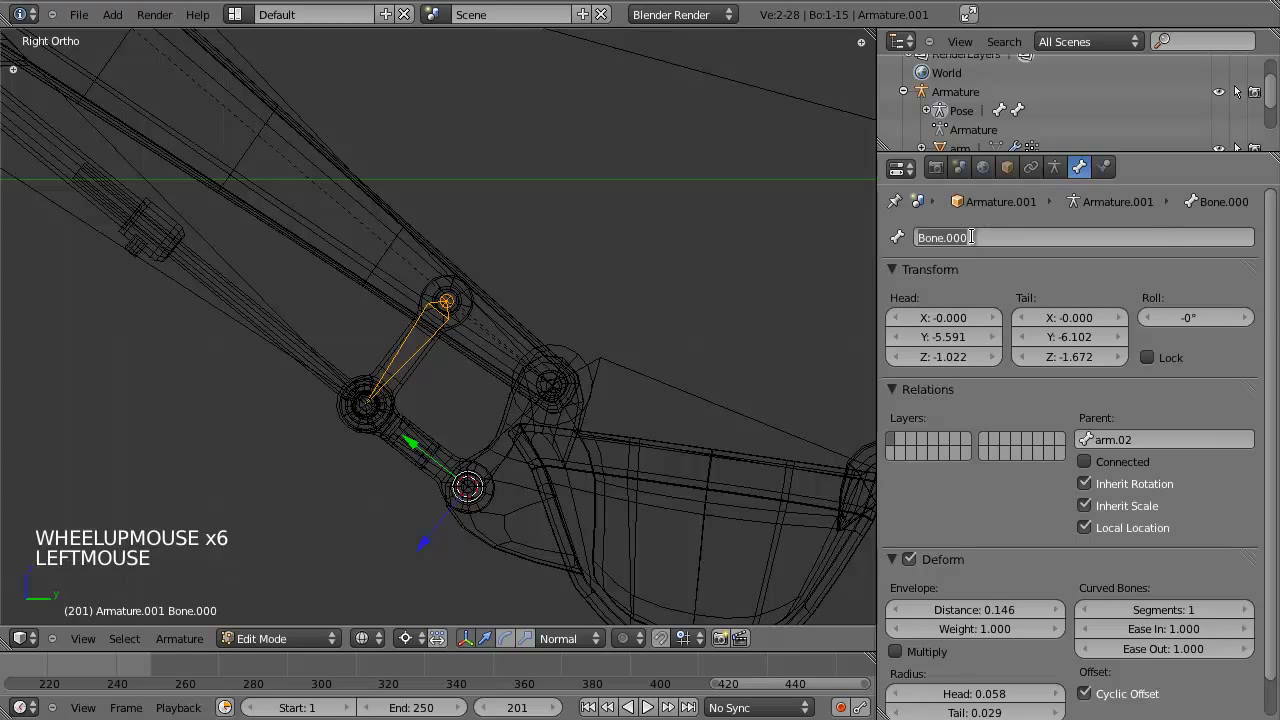
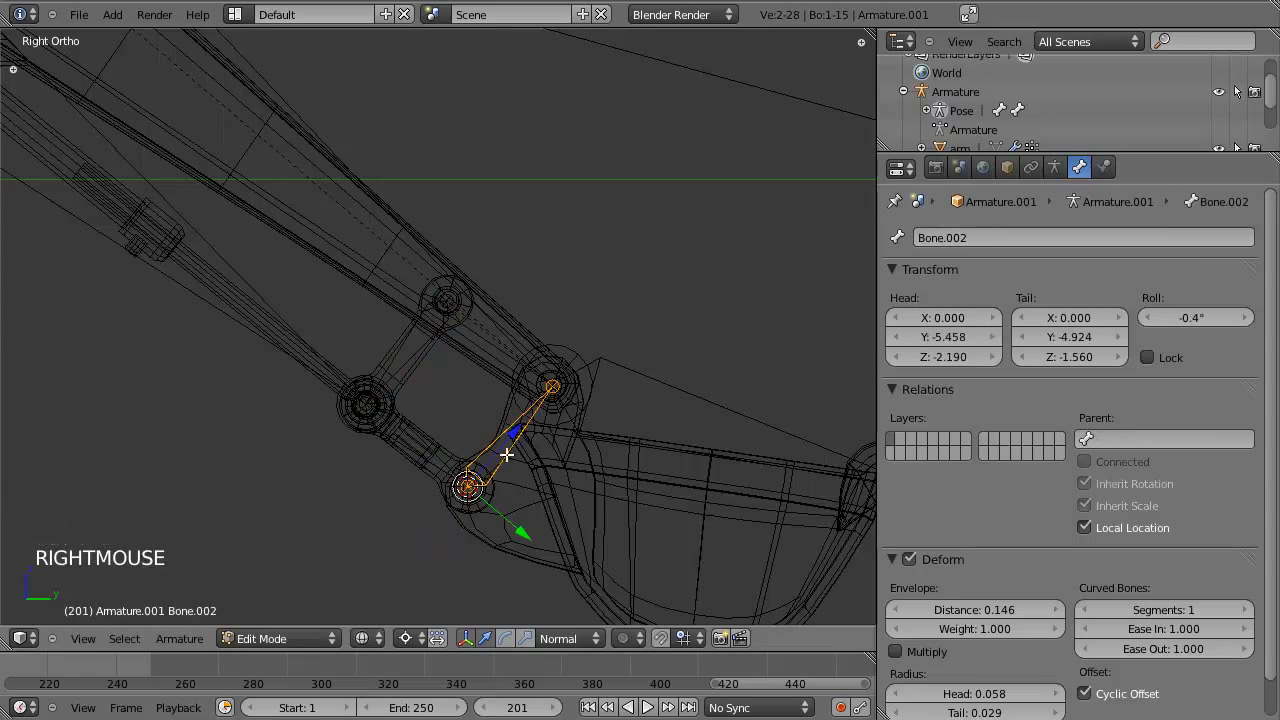
{"action": "left_click", "coordinate": [981, 234]}
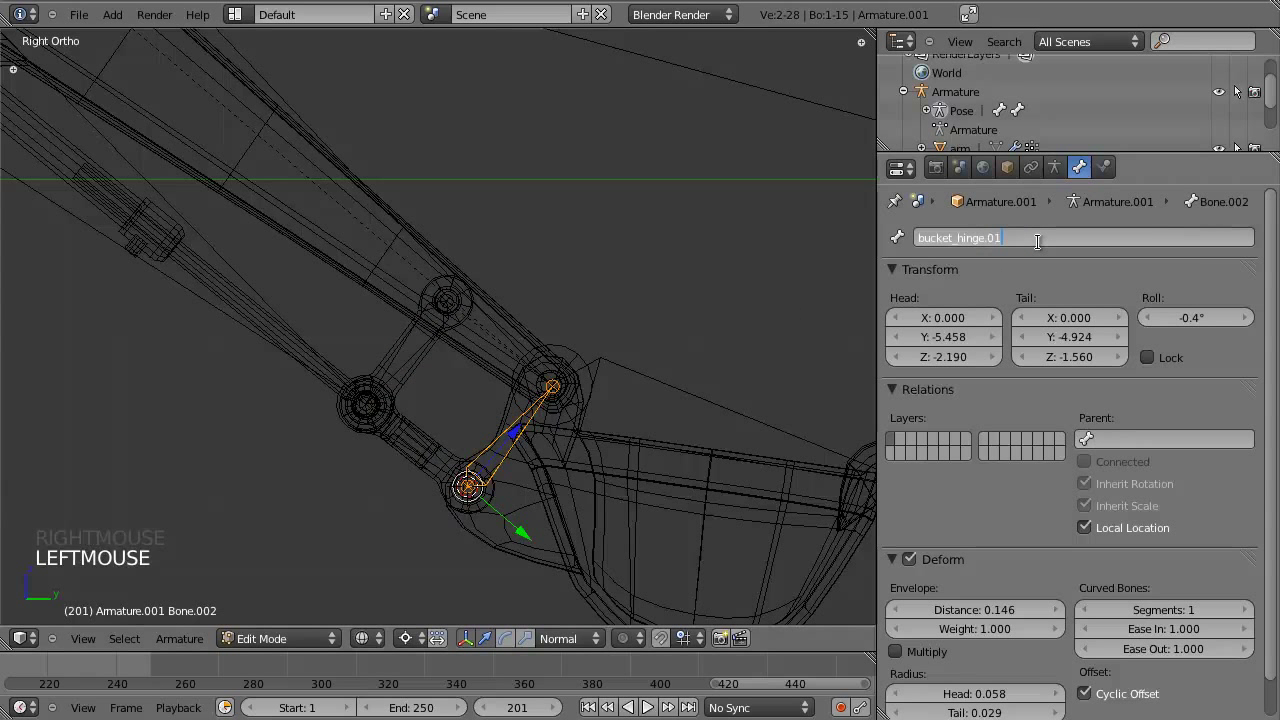
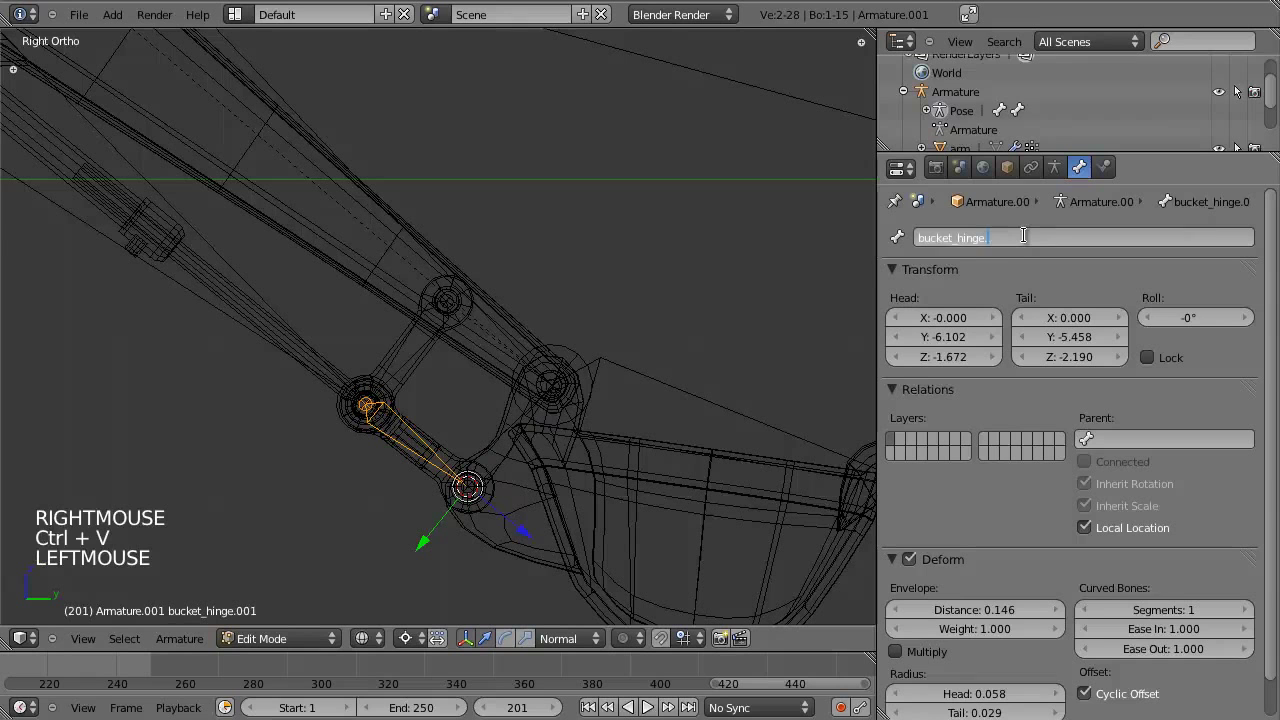
{"action": "middle_click", "coordinate": [483, 518]}
{"action": "scroll", "scroll_direction": "up", "scroll_amount": 3}
{"action": "middle_click", "coordinate": [508, 467]}
{"action": "right_click", "coordinate": [521, 445]}
{"action": "scroll", "scroll_direction": "down", "scroll_amount": 3}
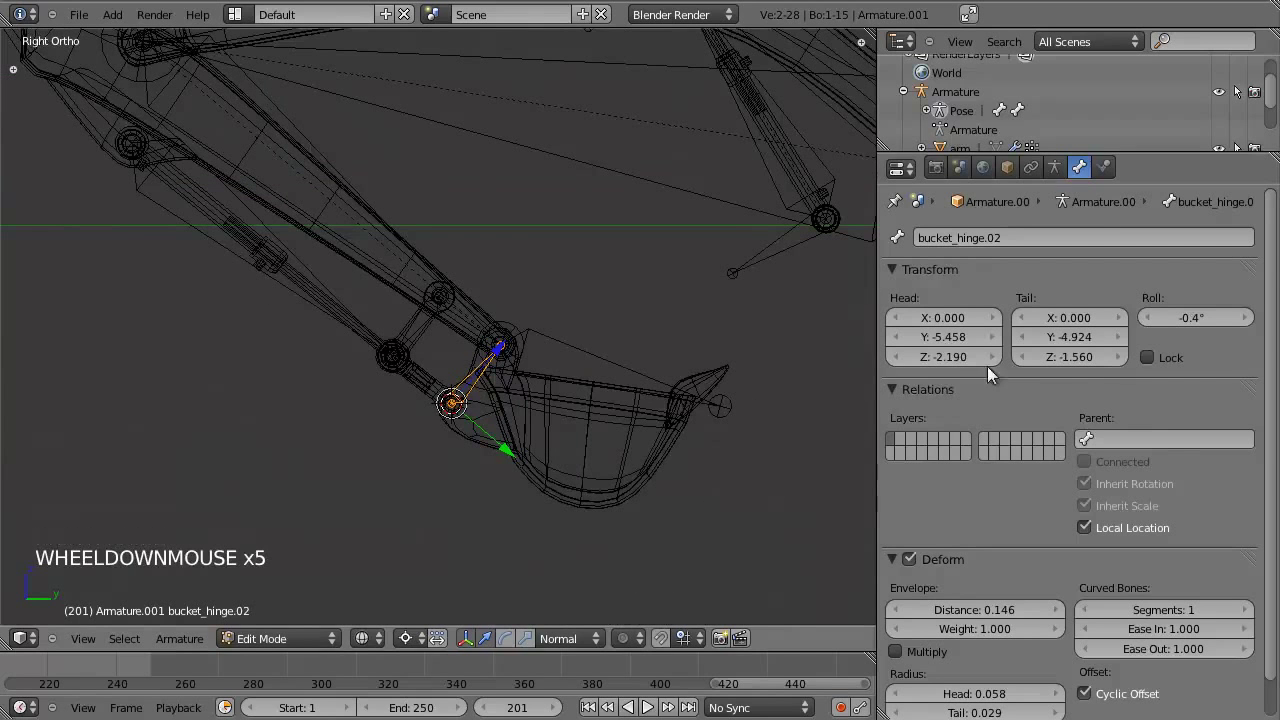
{"action": "left_click", "coordinate": [1159, 430]}
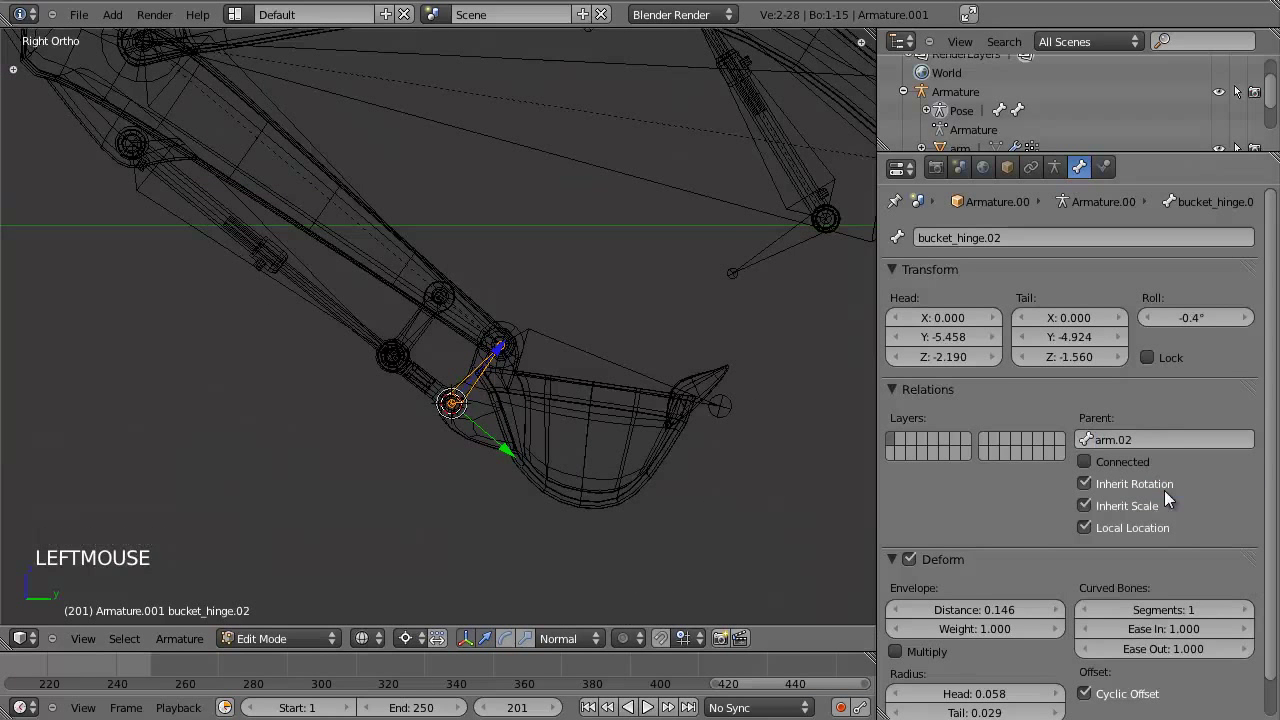
In Pose Mode, trial-rotate arm.02 to check how the bucket linkage follows.
{"action": "scroll", "scroll_direction": "up", "scroll_amount": 3}
{"action": "right_click", "coordinate": [366, 210]}
{"action": "key", "text": "Tab"}
{"action": "right_click", "coordinate": [393, 196]}
{"action": "scroll", "scroll_direction": "down", "scroll_amount": 3}
{"action": "key", "text": "r"}
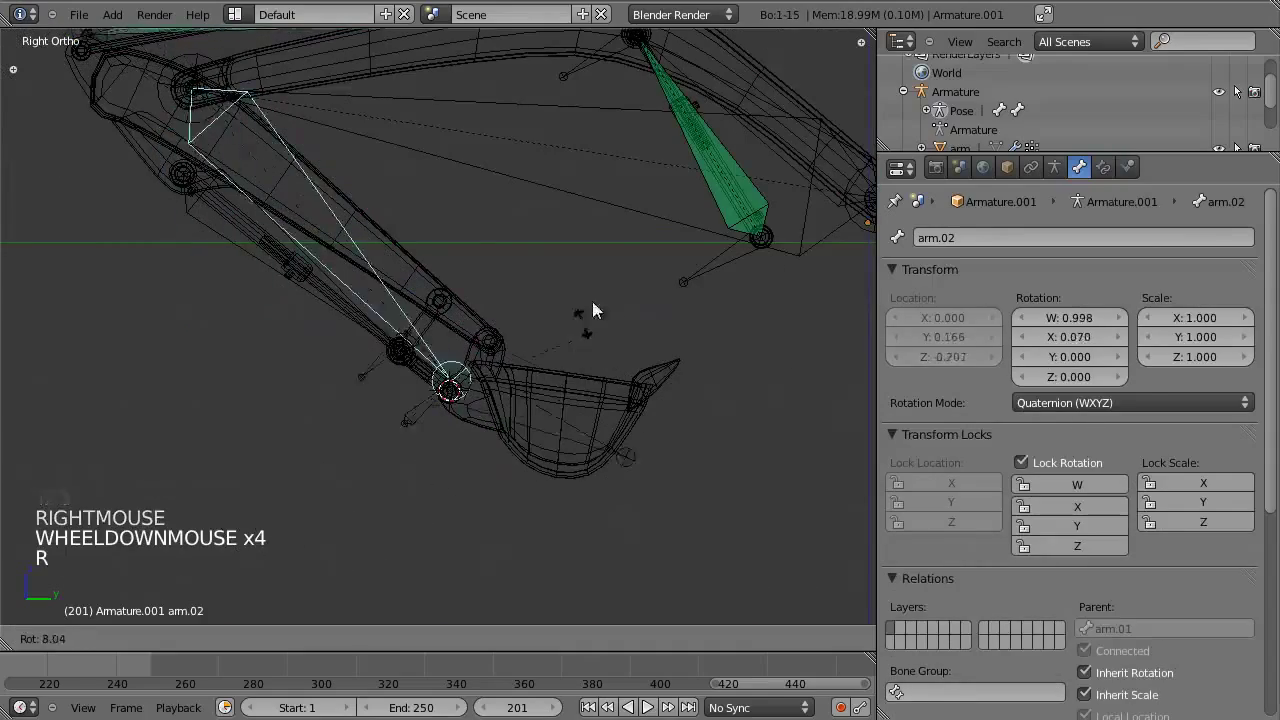
{"action": "scroll", "scroll_direction": "up", "scroll_amount": 3}
{"action": "right_click", "coordinate": [393, 418]}
{"action": "scroll", "scroll_direction": "down", "scroll_amount": 3}
{"action": "scroll", "scroll_direction": "up", "scroll_amount": 3}
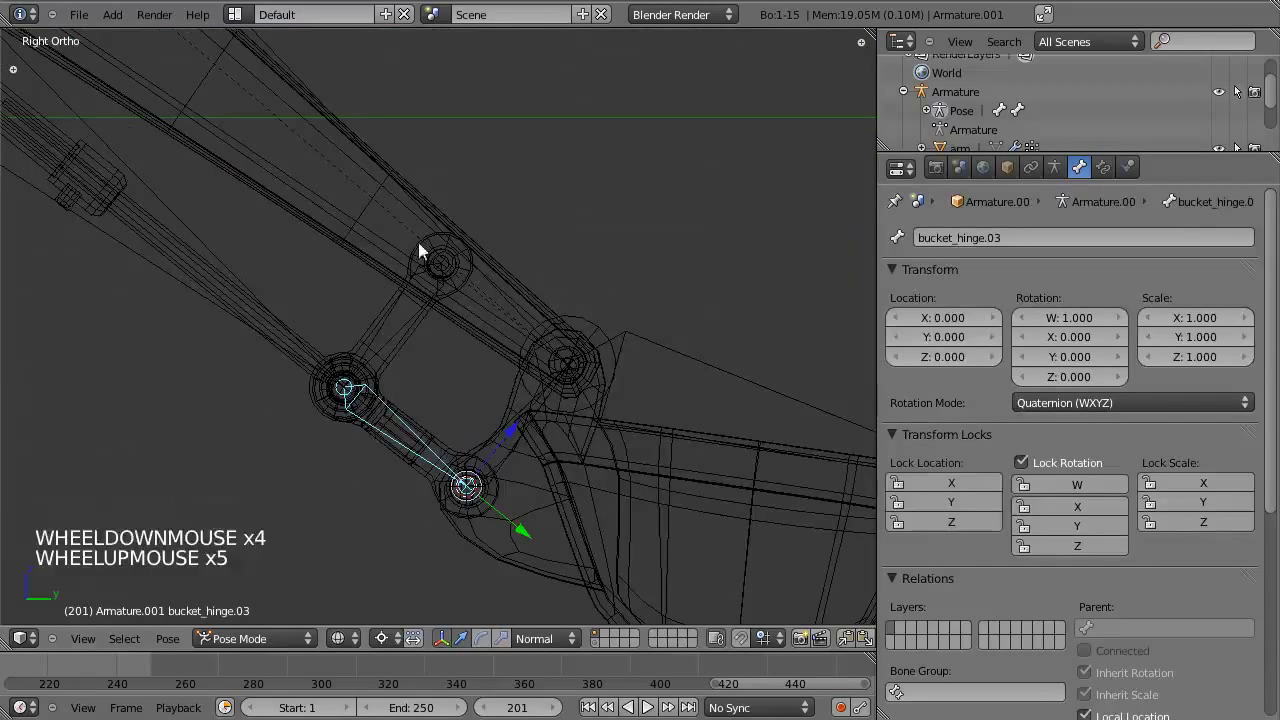
Parent bucket_hinge.03 to bucket_hinge.02 in Edit Mode.
{"action": "right_click", "coordinate": [410, 204]}
{"action": "scroll", "scroll_direction": "down", "scroll_amount": 3}
{"action": "right_click", "coordinate": [434, 380]}
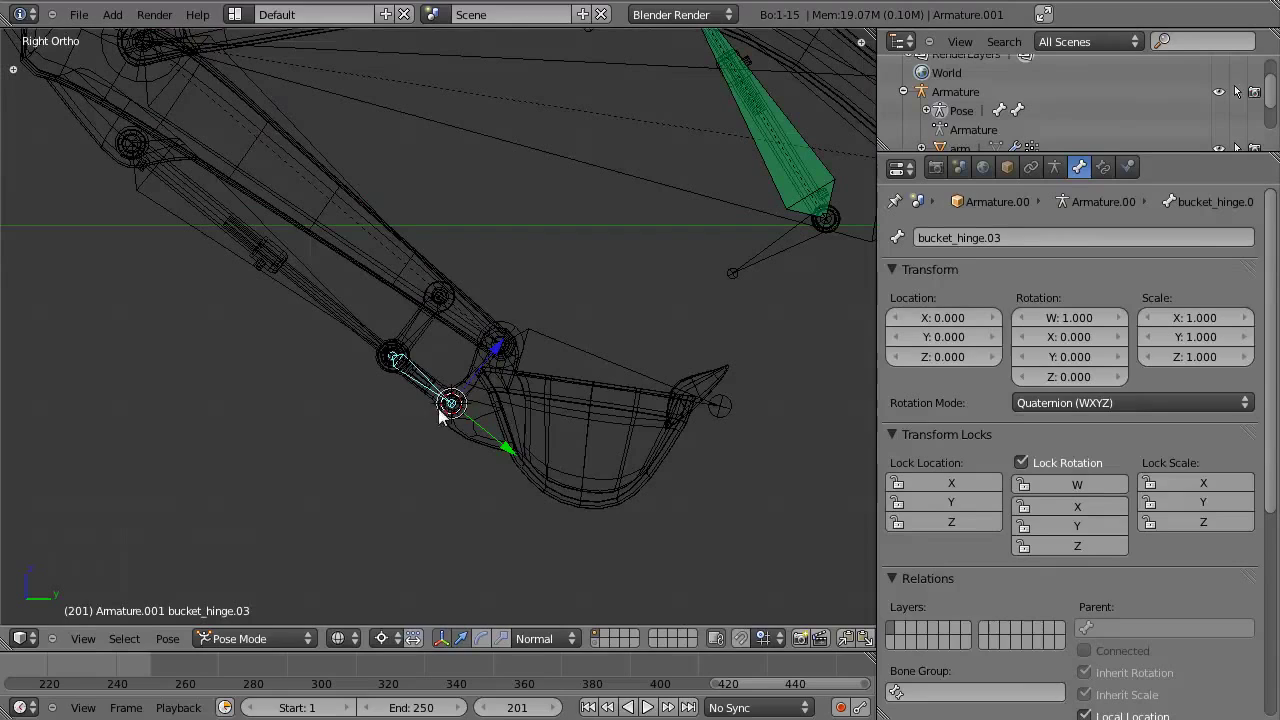
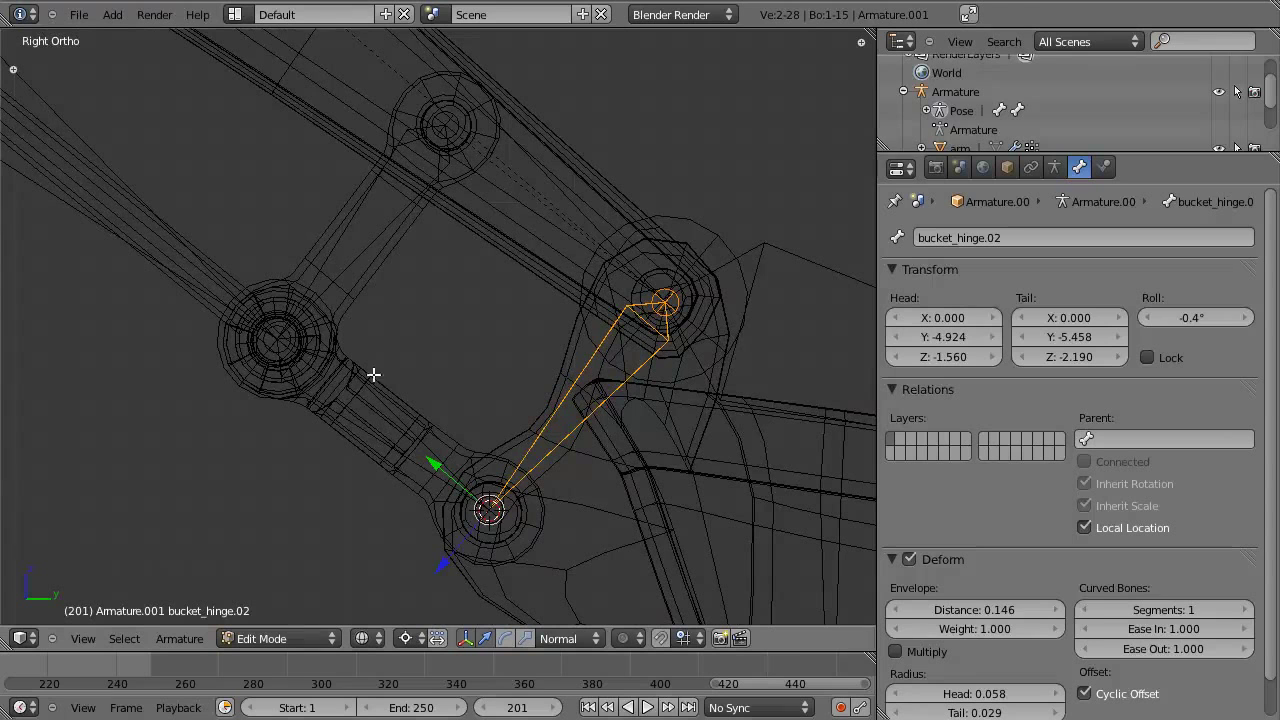
{"action": "right_click", "coordinate": [356, 394]}
{"action": "right_click", "coordinate": [381, 385]}
{"action": "key", "text": "w"}
{"action": "scroll", "scroll_direction": "down", "scroll_amount": 3}
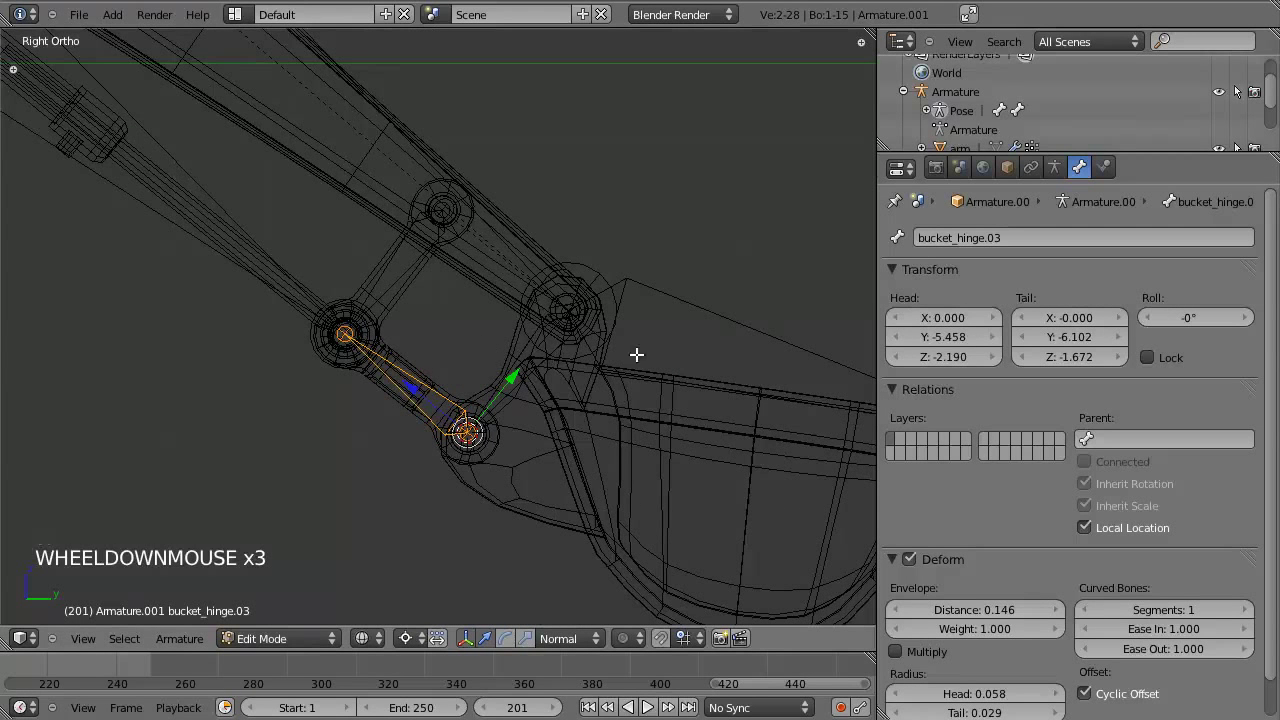
{"action": "left_click", "coordinate": [1169, 426]}
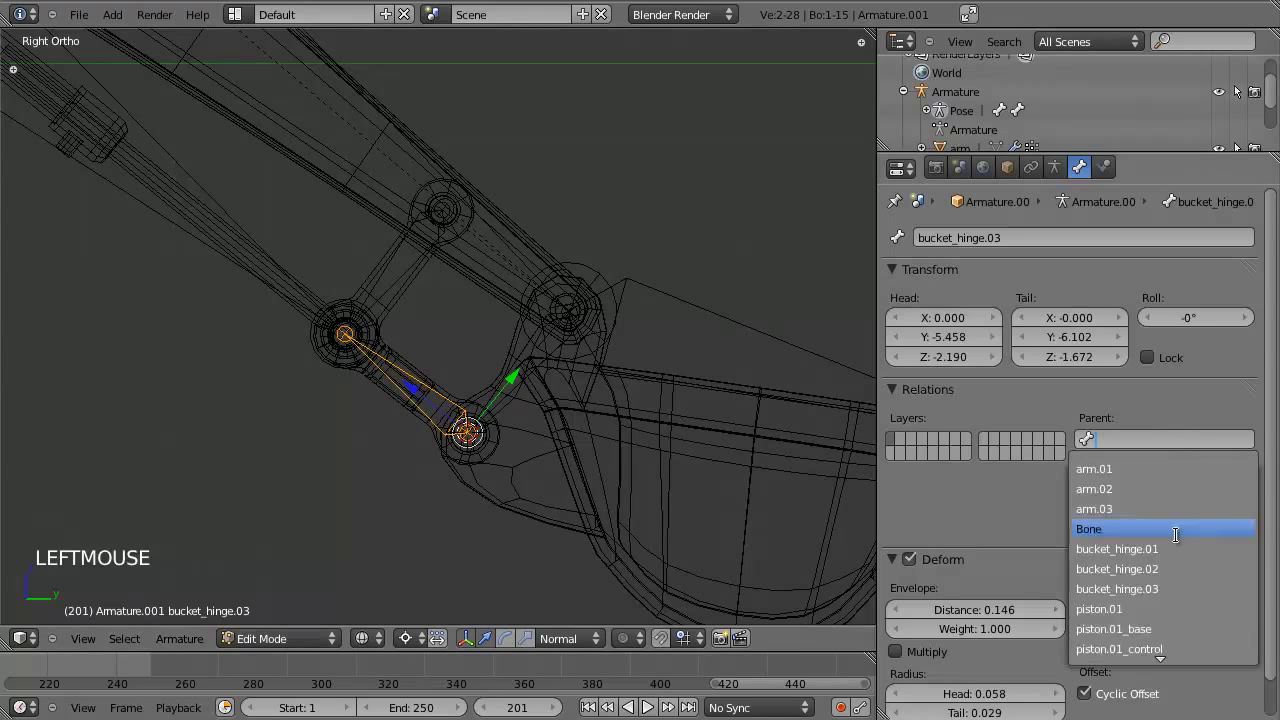
{"action": "key", "text": "Tab"}
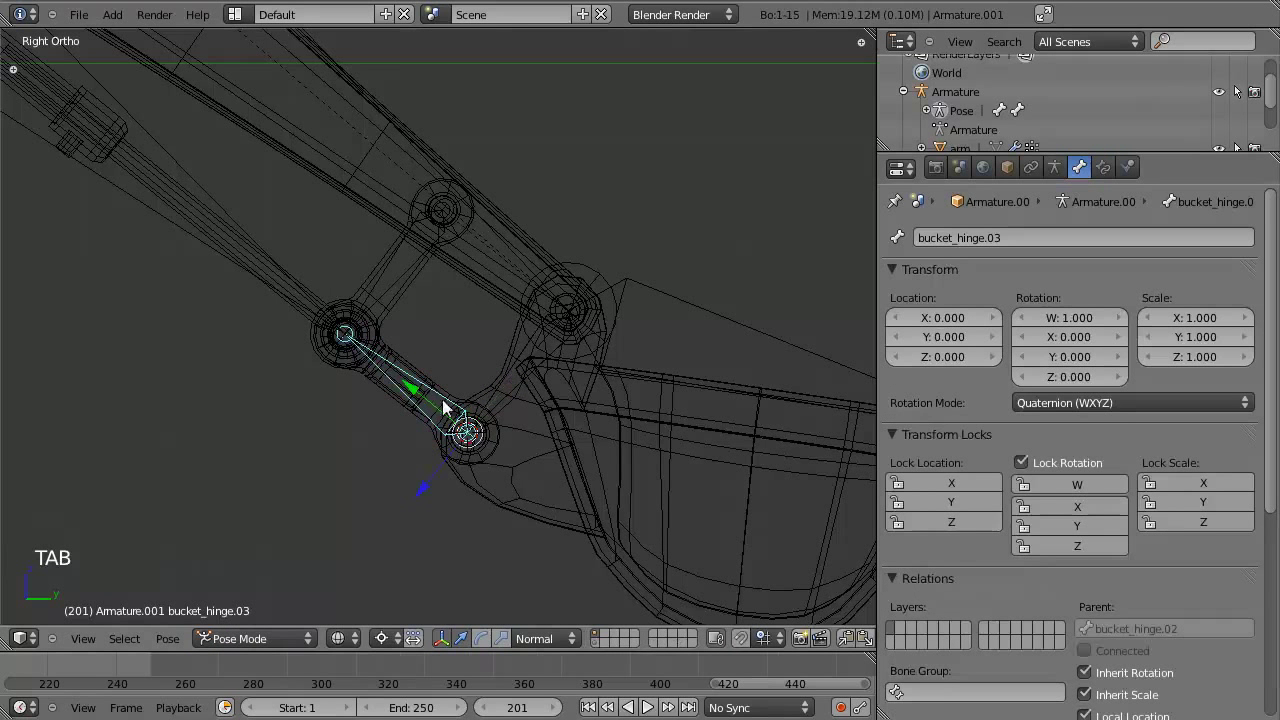
Test-rotate bucket_hinge.02, then clear its Parent field in Edit Mode.
{"action": "key", "text": "r"}
{"action": "right_click", "coordinate": [510, 389]}
{"action": "key", "text": "r"}
{"action": "key", "text": ","}
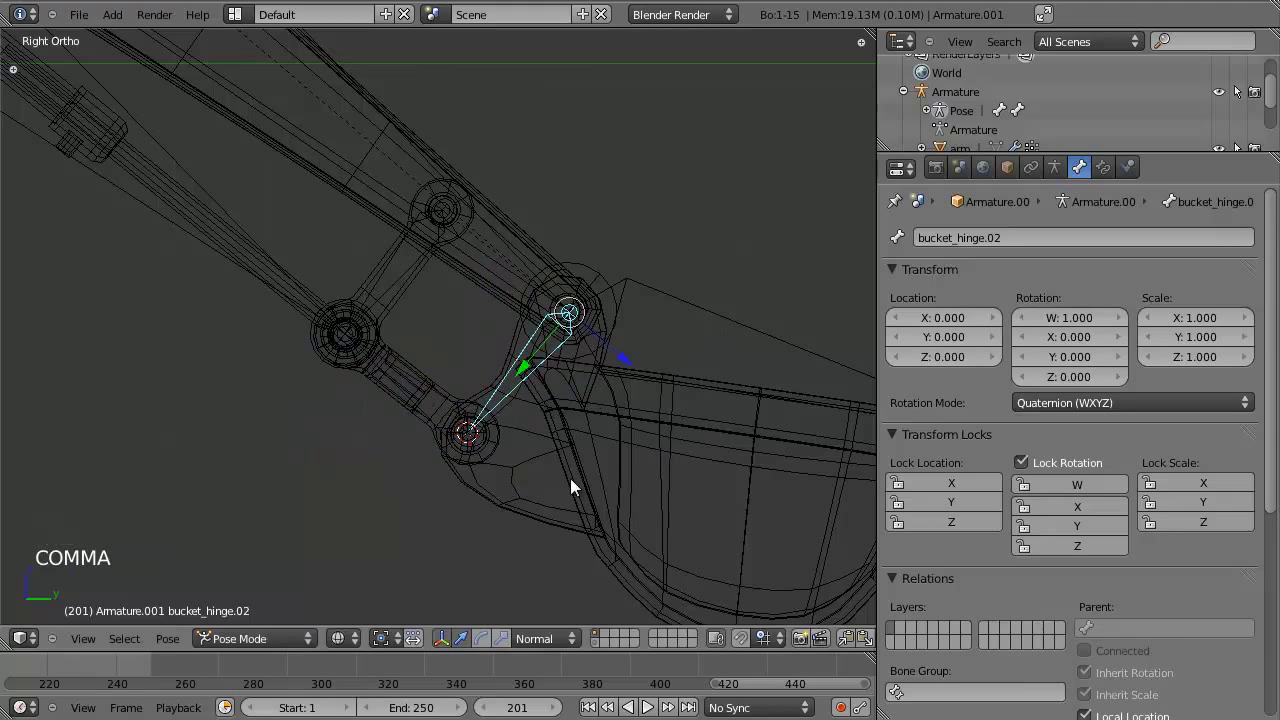
{"action": "key", "text": "r"}
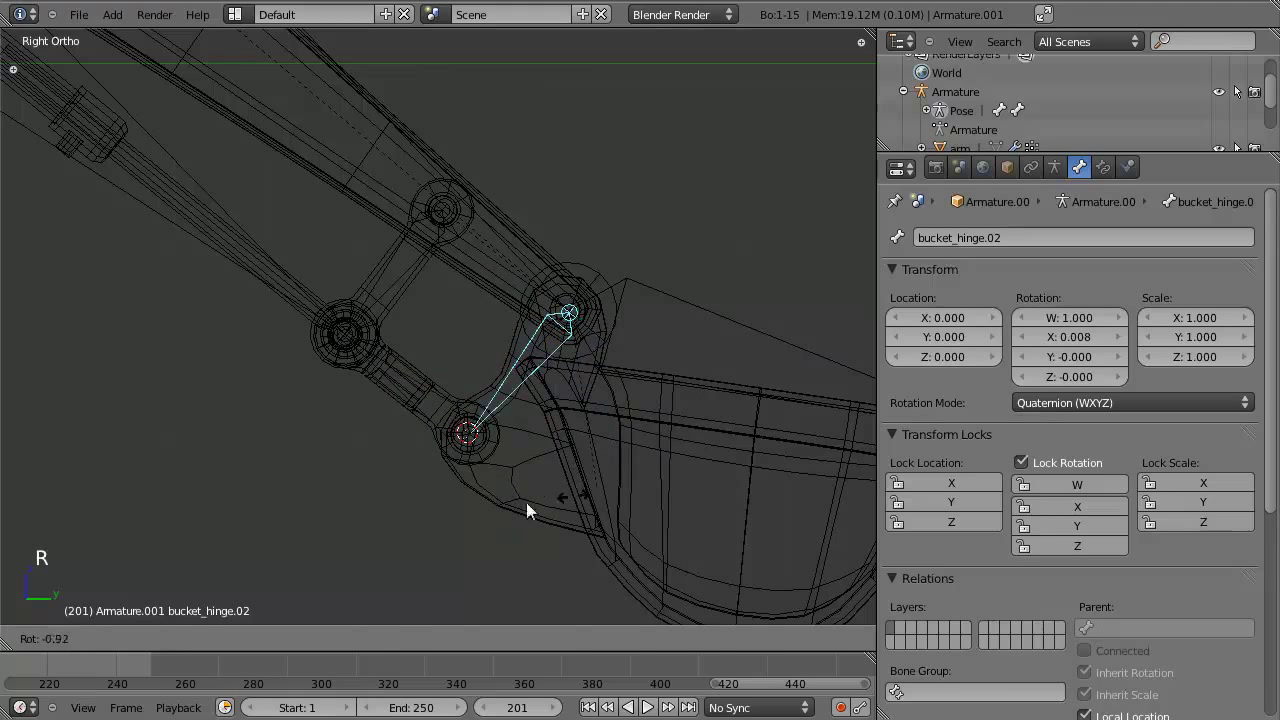
{"action": "right_click", "coordinate": [493, 261]}
{"action": "key", "text": "r"}
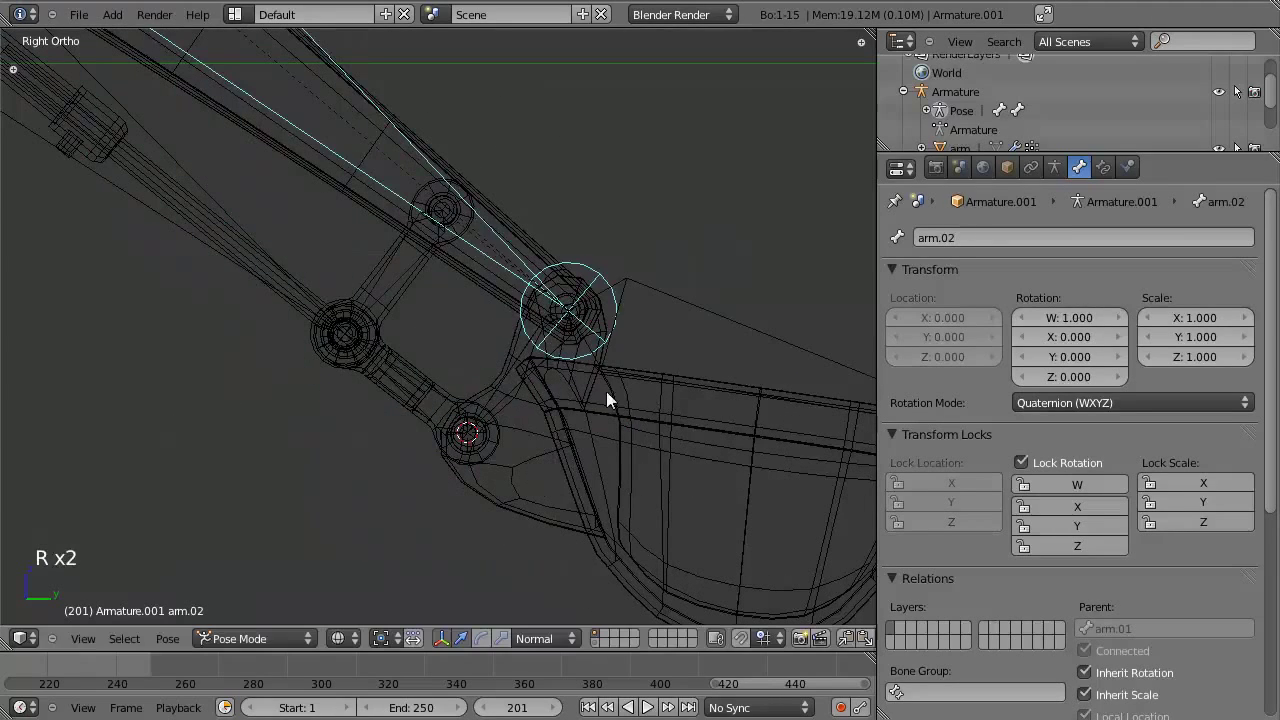
{"action": "right_click", "coordinate": [520, 370]}
{"action": "key", "text": "Tab"}
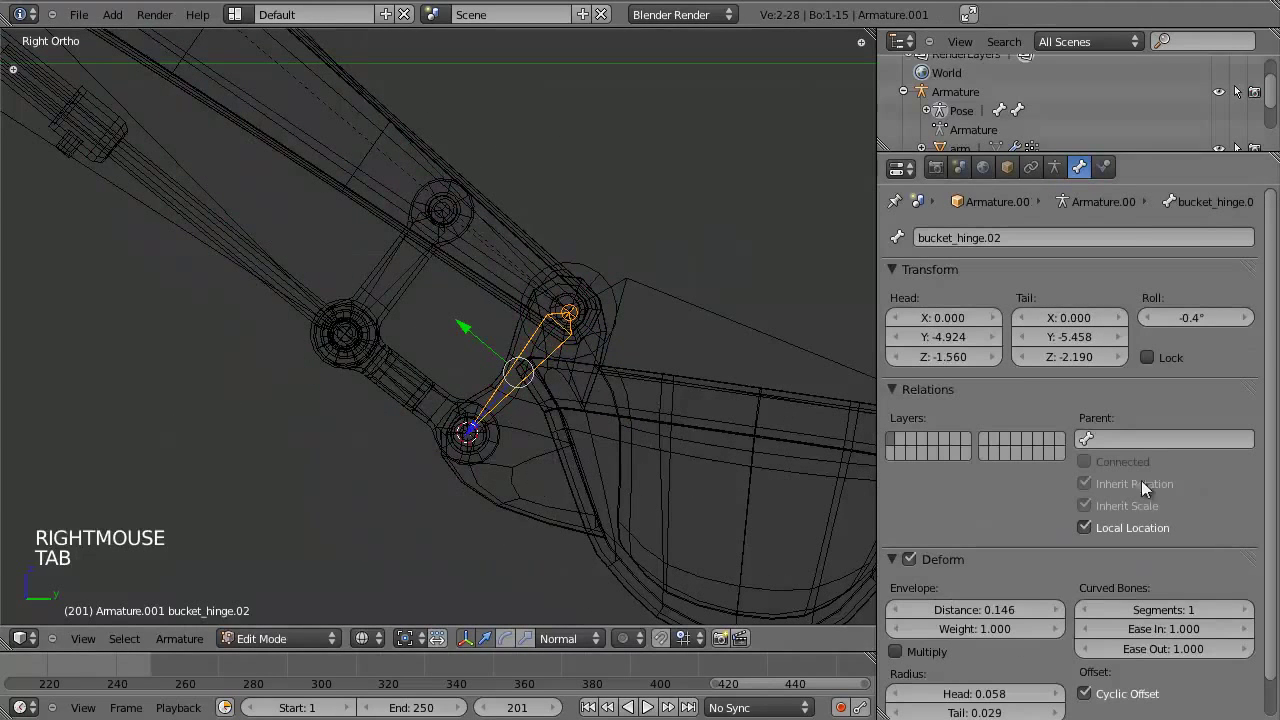
{"action": "left_click", "coordinate": [1125, 425]}
{"action": "key", "text": "Tab"}
Back in Pose Mode, rotate arm.02 to test the re-parented linkage.
{"action": "key", "text": "r"}
{"action": "right_click", "coordinate": [497, 265]}
{"action": "scroll", "scroll_direction": "down", "scroll_amount": 3}
Rotate arm.02 to test the bucket linkage, inspecting it in wireframe from several angles.
{"action": "key", "text": "z"}
{"action": "key", "text": "r"}
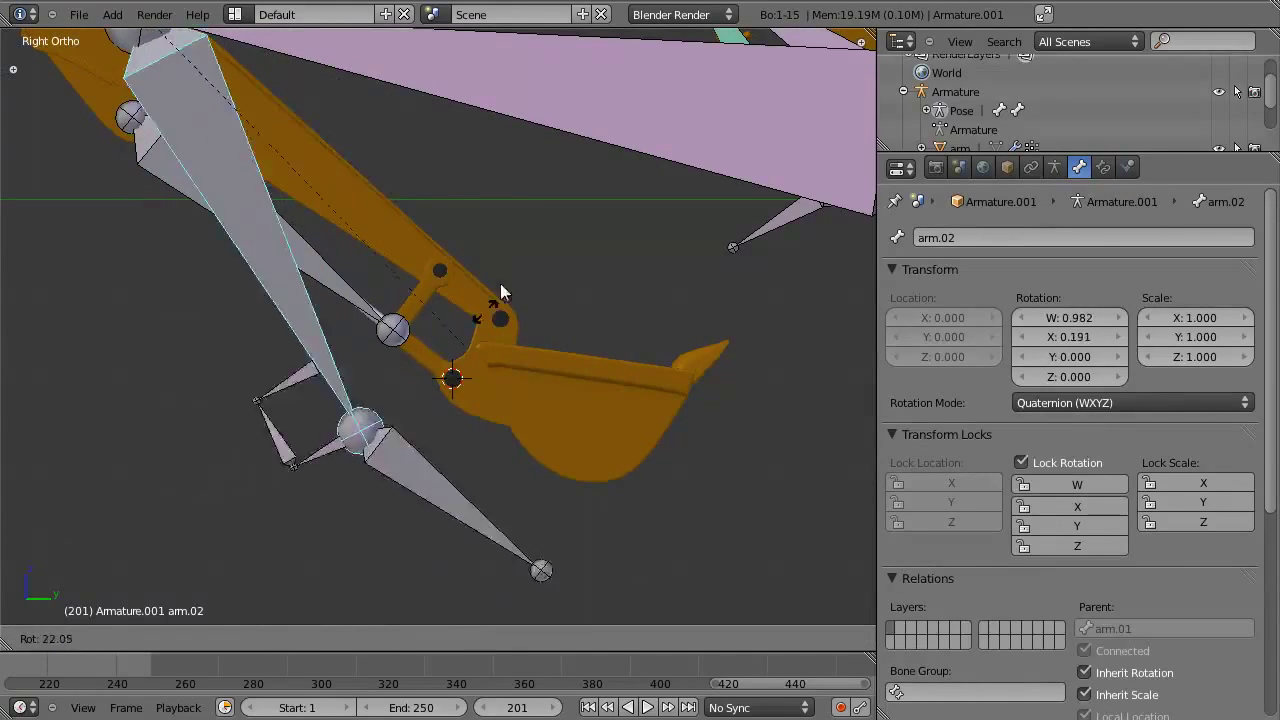
{"action": "scroll", "scroll_direction": "down", "scroll_amount": 3}
{"action": "middle_click", "coordinate": [450, 363]}
{"action": "scroll", "scroll_direction": "up", "scroll_amount": 3}
{"action": "key", "text": "z"}
{"action": "middle_click", "coordinate": [442, 443]}
{"action": "right_click", "coordinate": [348, 401]}
{"action": "key", "text": "z"}
{"action": "middle_click", "coordinate": [377, 425]}
{"action": "key", "text": "z"}
In Edit Mode, extrude new bones along the bucket piston and begin renaming one to piston.03_base.
{"action": "key", "text": "Tab"}
{"action": "key", "text": "a"}
{"action": "right_click", "coordinate": [225, 245]}
{"action": "key", "text": "e"}
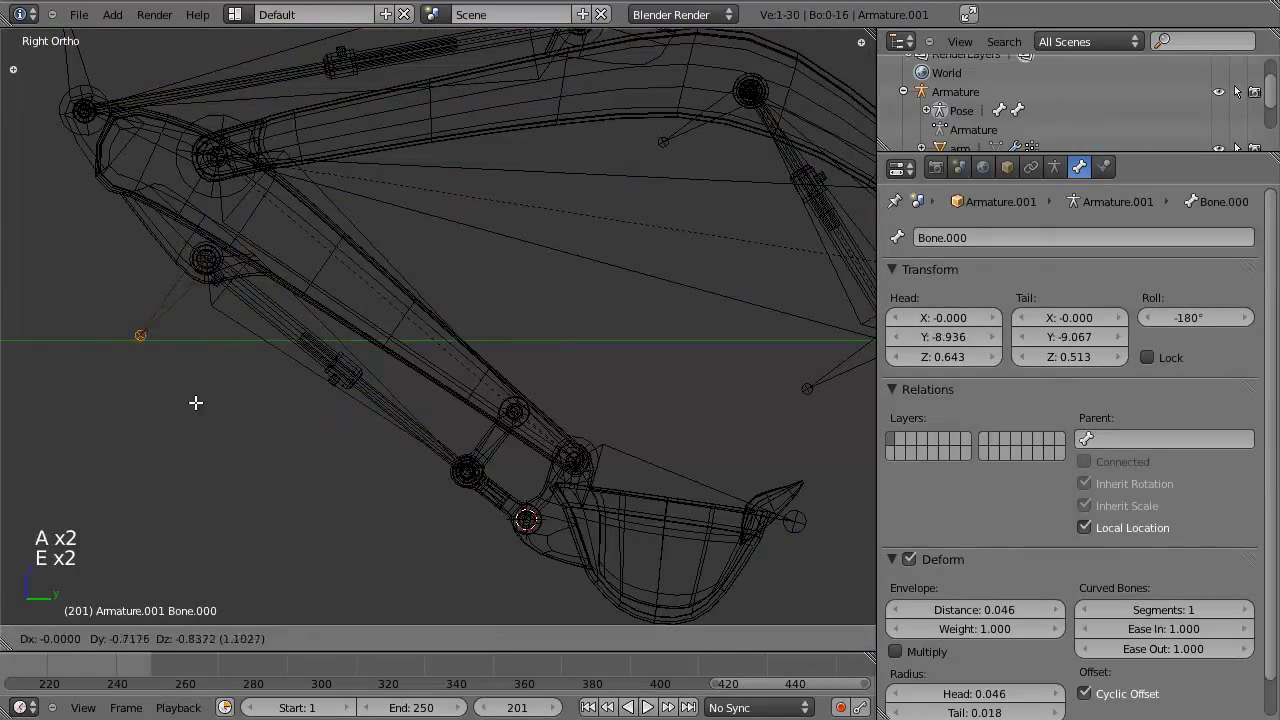
{"action": "right_click", "coordinate": [454, 467]}
{"action": "key", "text": "e"}
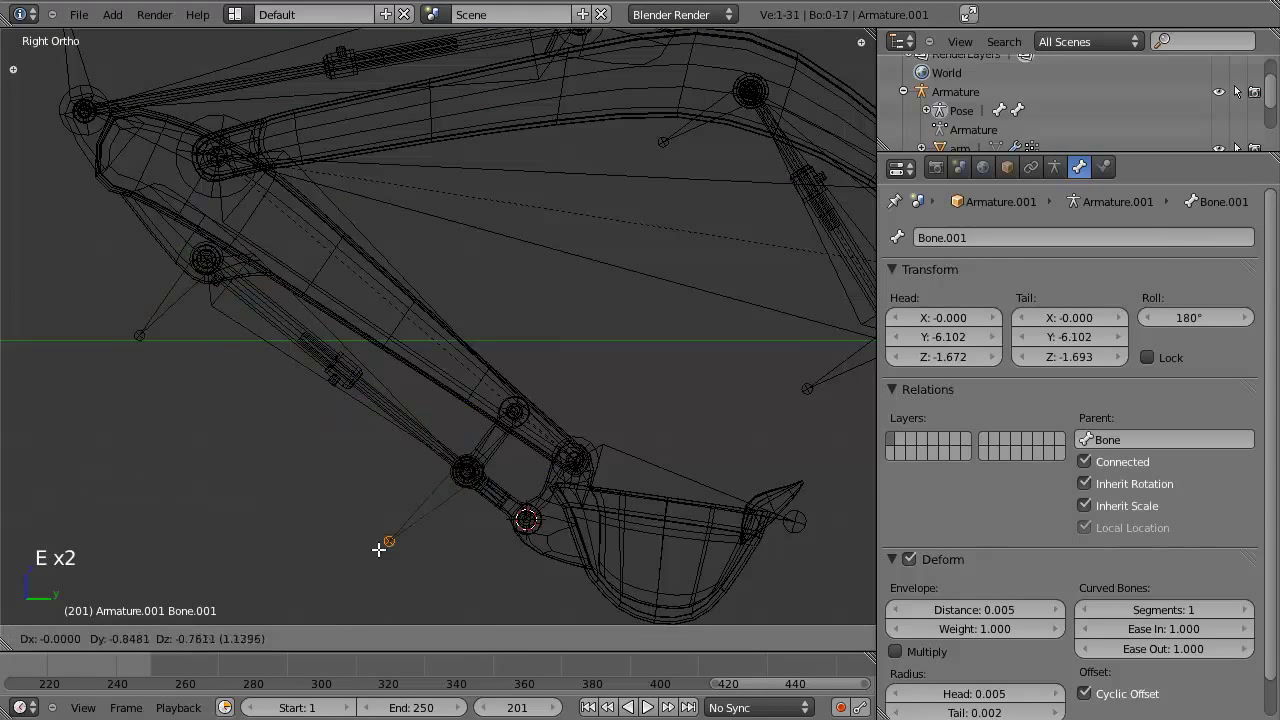
{"action": "right_click", "coordinate": [457, 508]}
{"action": "right_click", "coordinate": [366, 351]}
{"action": "left_click", "coordinate": [1154, 438]}
{"action": "left_click", "coordinate": [1035, 235]}
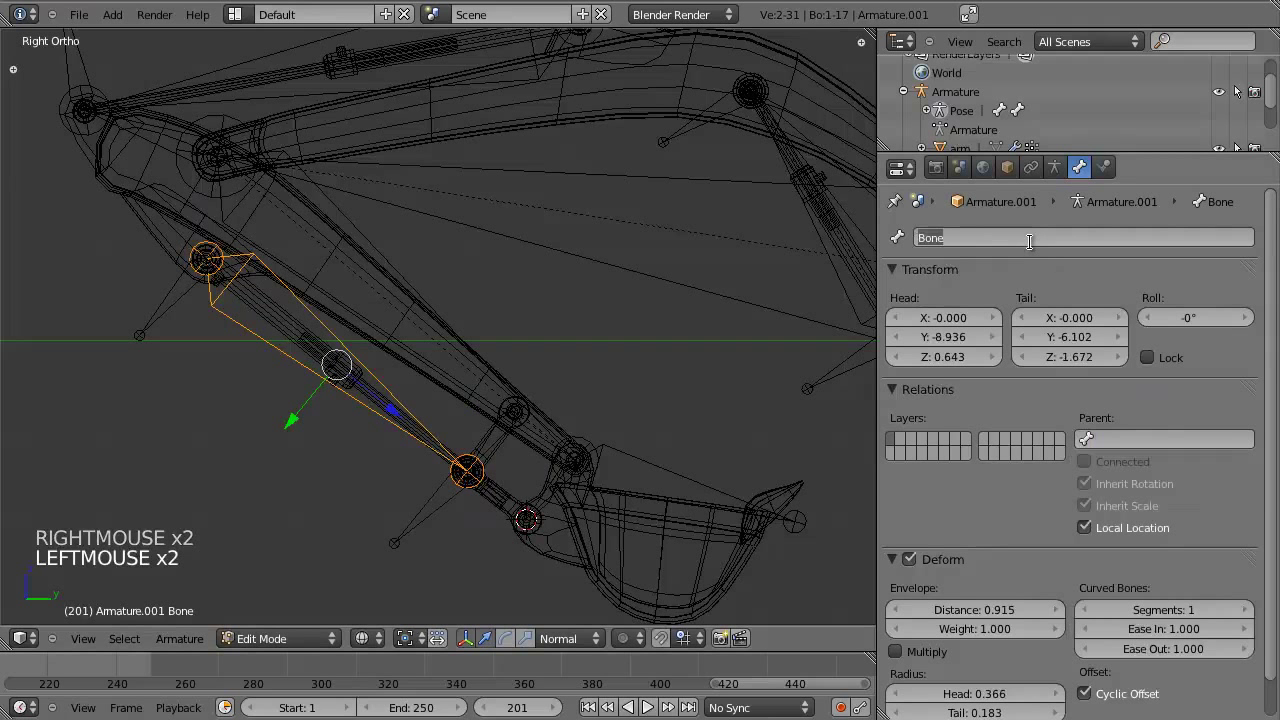
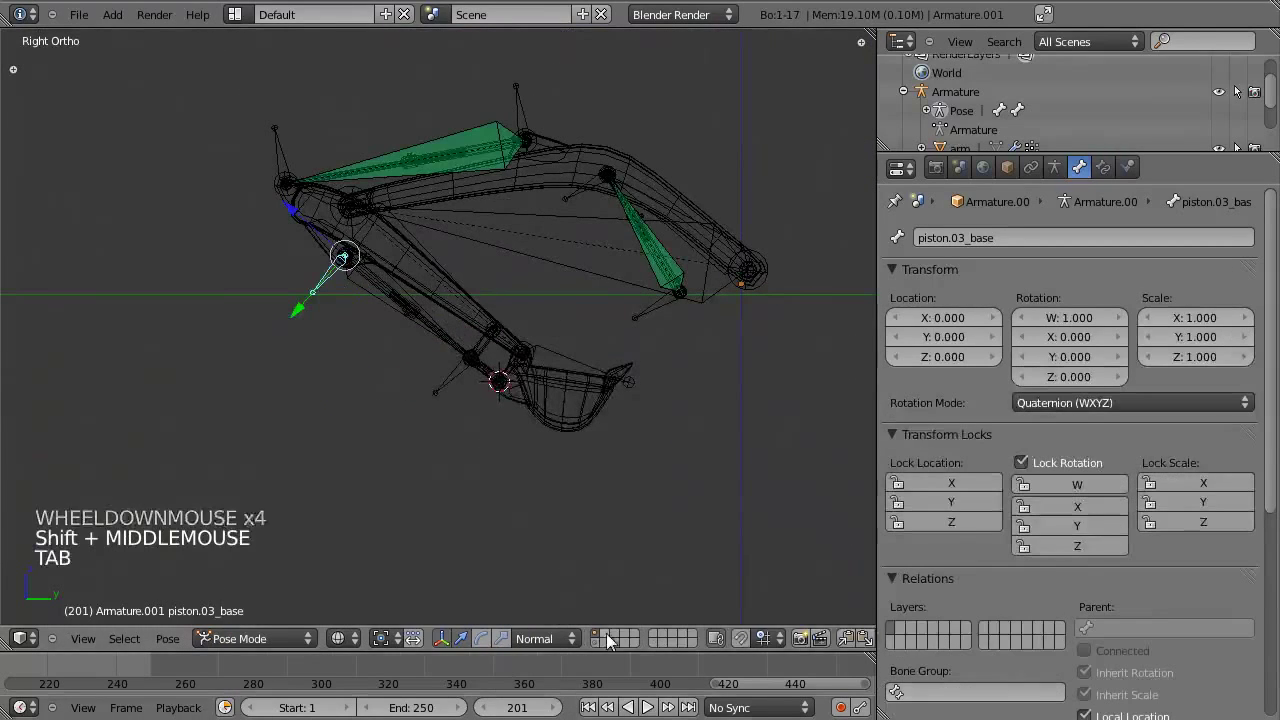
Select bones around the piston and review the existing piston constraint for reference.
{"action": "left_click", "coordinate": [600, 649]}
{"action": "scroll", "scroll_direction": "up", "scroll_amount": 3}
{"action": "right_click", "coordinate": [172, 277]}
{"action": "middle_click", "coordinate": [299, 312]}
{"action": "key", "text": "z"}
{"action": "right_click", "coordinate": [349, 165]}
{"action": "right_click", "coordinate": [261, 324]}
{"action": "right_click", "coordinate": [181, 324]}
{"action": "double_click", "coordinate": [1098, 173]}
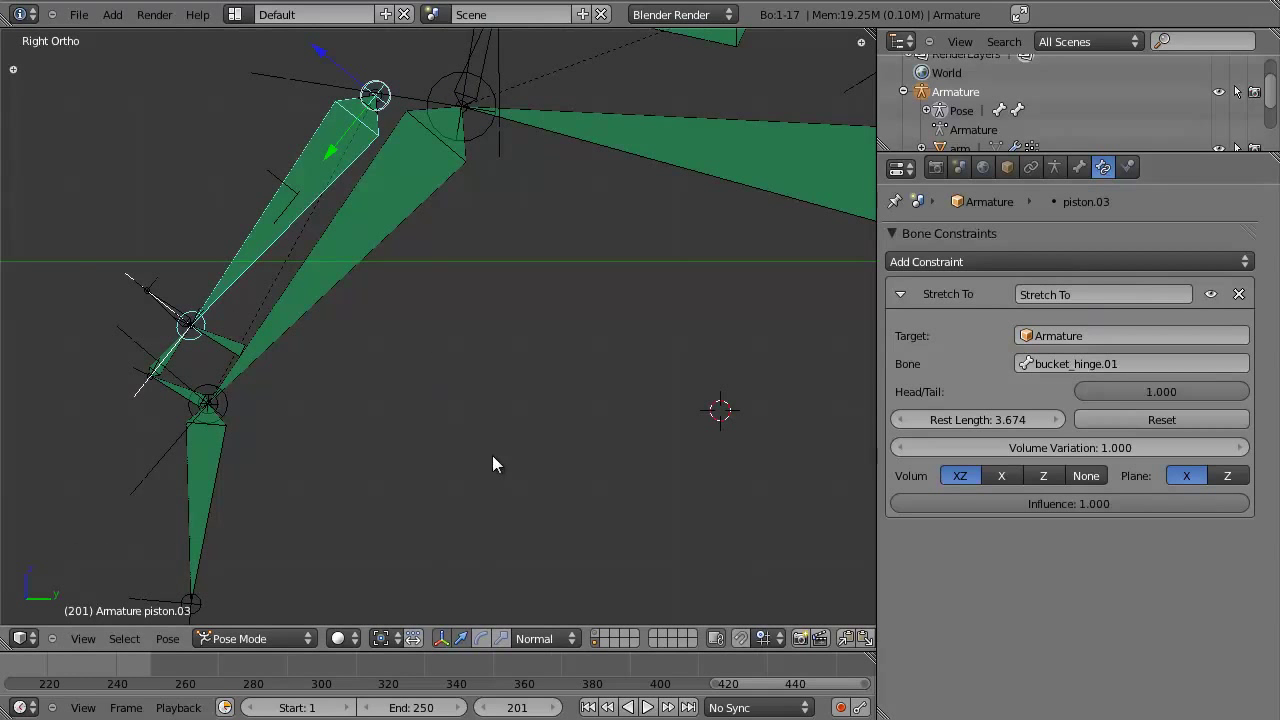
{"action": "left_click", "coordinate": [602, 639]}
Select piston.03 and show its Bone Constraints in Armature.001.
{"action": "middle_click", "coordinate": [542, 415]}
{"action": "scroll", "scroll_direction": "up", "scroll_amount": 3}
{"action": "key", "text": "z"}
{"action": "right_click", "coordinate": [609, 335]}
{"action": "middle_click", "coordinate": [409, 388]}
{"action": "right_click", "coordinate": [376, 345]}
{"action": "key", "text": "z"}
{"action": "scroll", "scroll_direction": "down", "scroll_amount": 3}
{"action": "left_click", "coordinate": [1031, 262]}
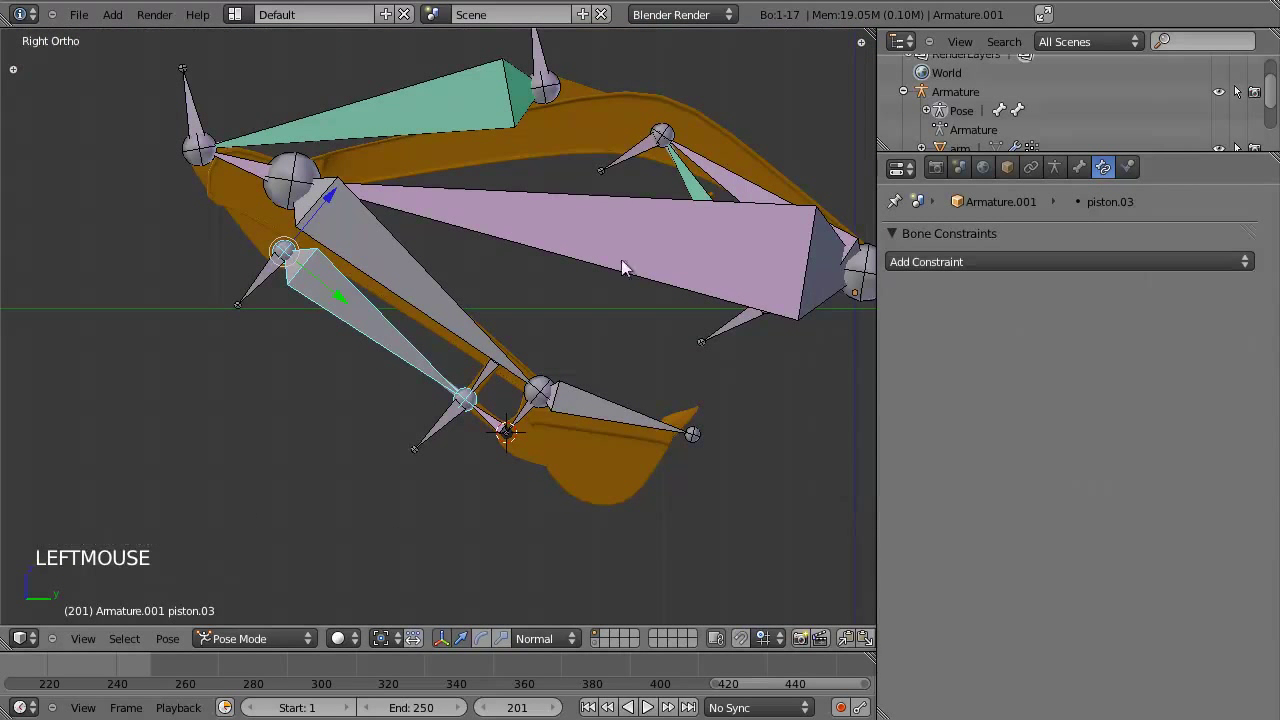
{"action": "right_click", "coordinate": [466, 425]}
{"action": "right_click", "coordinate": [372, 359]}
{"action": "right_click", "coordinate": [381, 337]}
Add a Stretch To constraint to piston.03 targeting Armature.001's bucket_hinge.01 with Head/Tail 1.0.
{"action": "left_click", "coordinate": [1108, 268]}
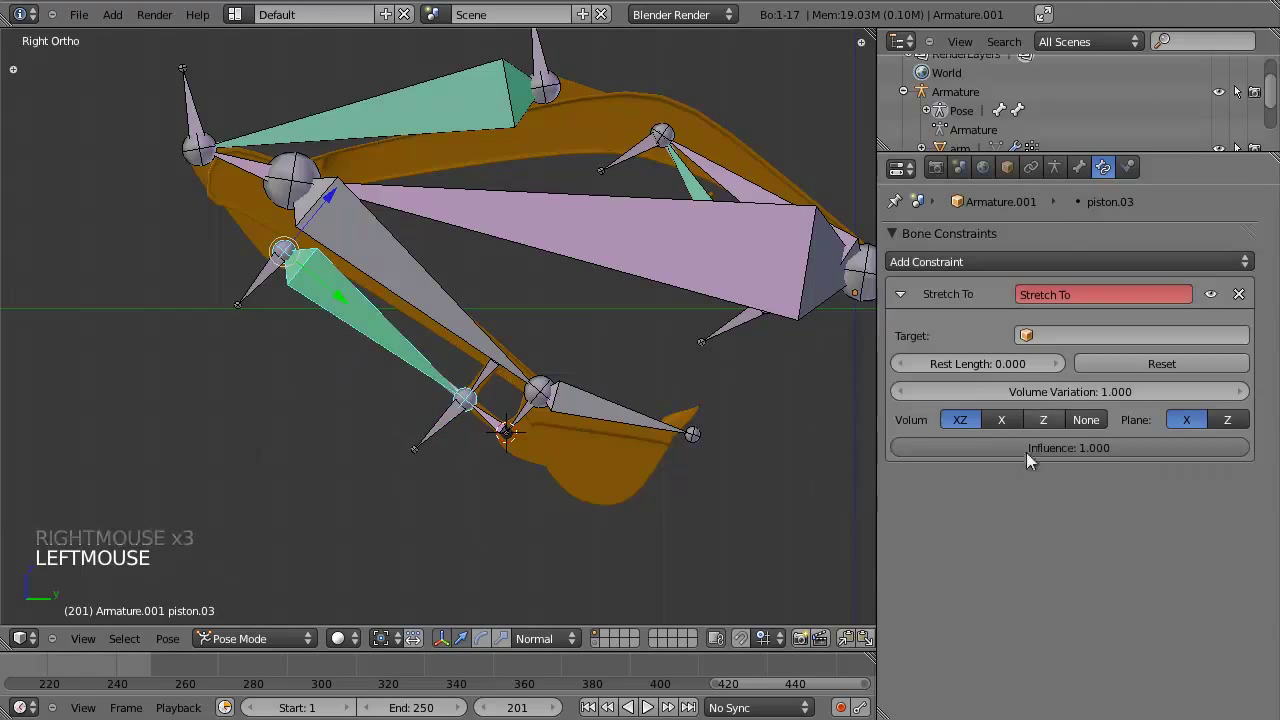
{"action": "left_click", "coordinate": [1052, 326]}
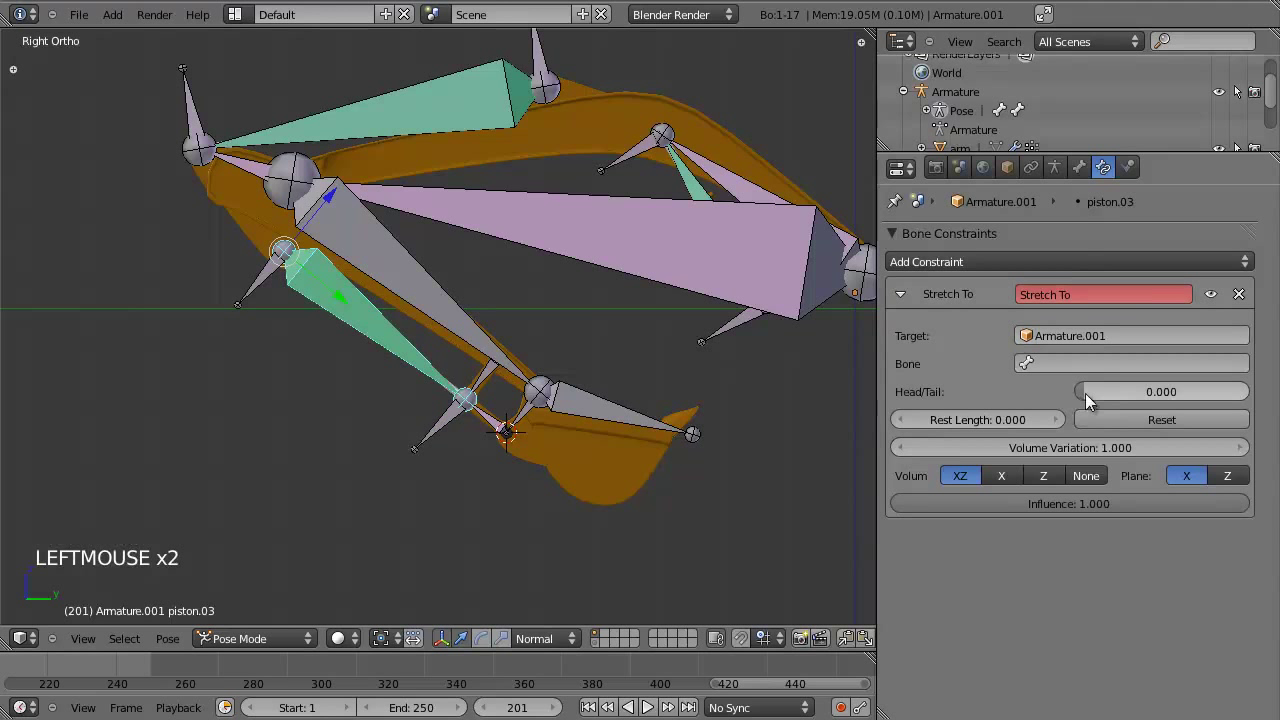
{"action": "left_click", "coordinate": [1101, 365]}
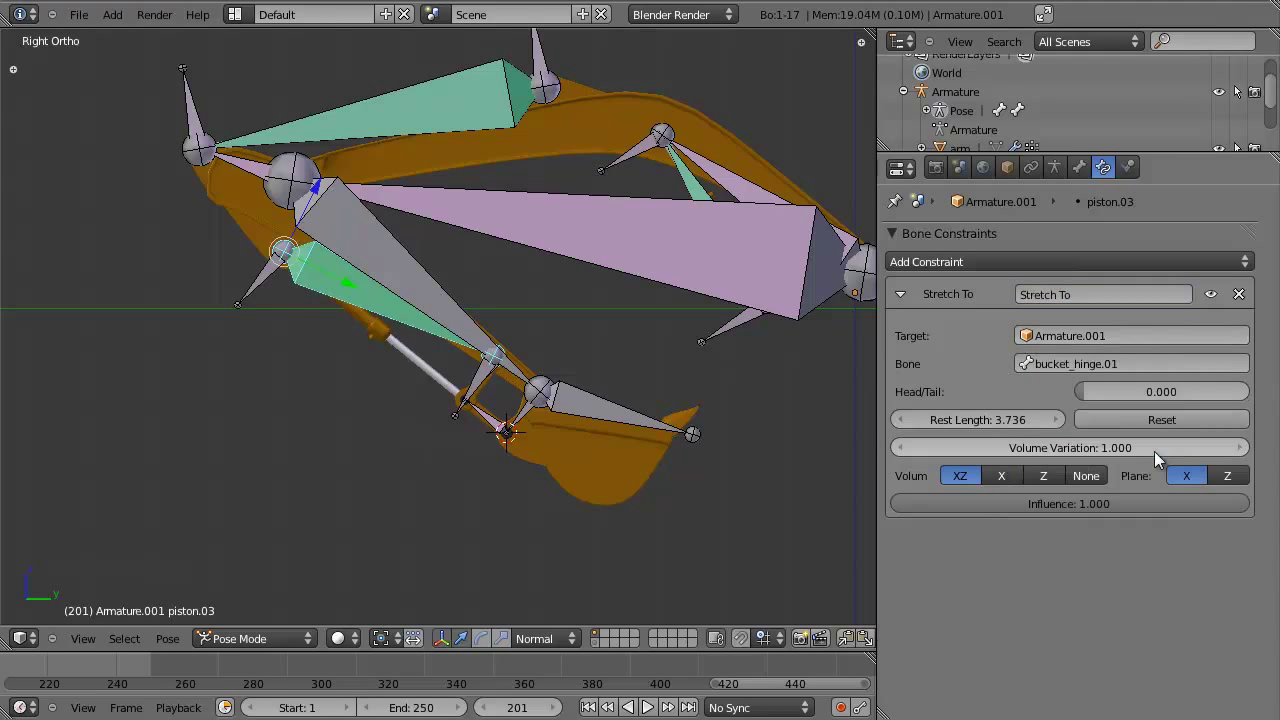
{"action": "left_click", "coordinate": [1103, 392]}
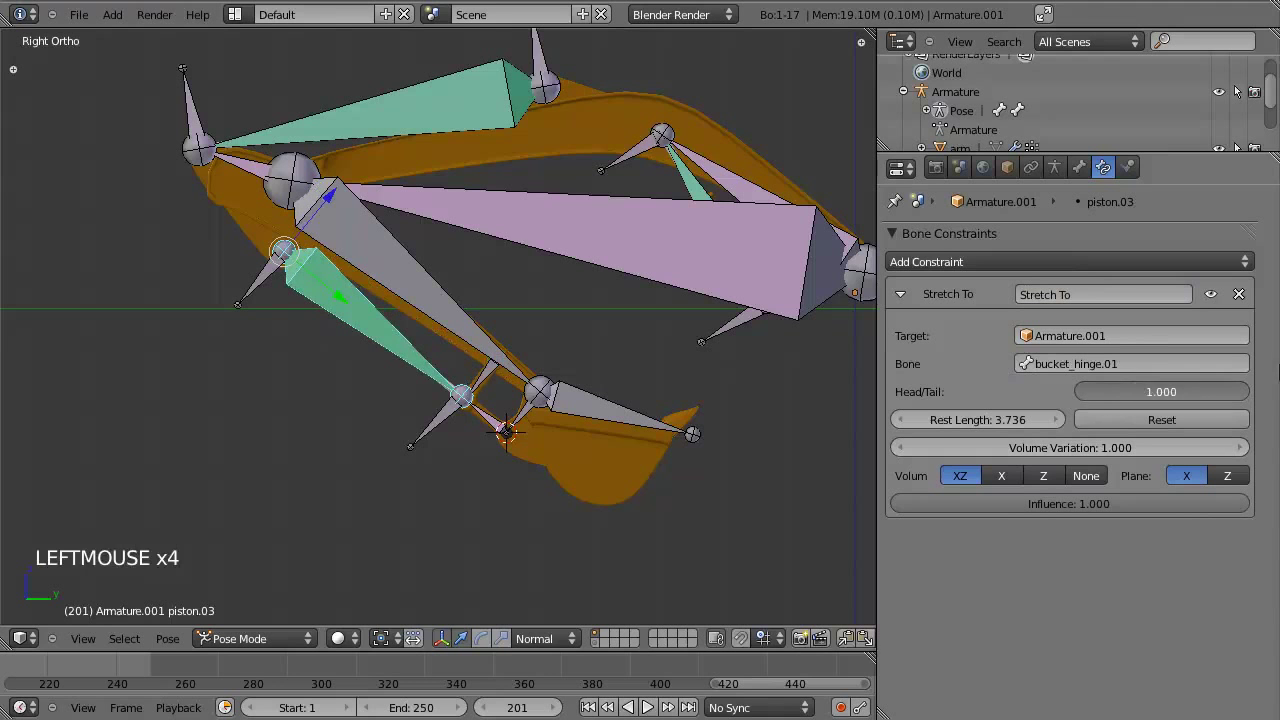
{"action": "left_click", "coordinate": [1131, 434]}
Inspect the rig in wireframe and select arm.02 for a test rotation.
{"action": "scroll", "scroll_direction": "up", "scroll_amount": 3}
{"action": "key", "text": "z"}
{"action": "middle_click", "coordinate": [464, 488]}
{"action": "scroll", "scroll_direction": "down", "scroll_amount": 3}
{"action": "key", "text": "z"}
{"action": "right_click", "coordinate": [418, 287]}
{"action": "scroll", "scroll_direction": "up", "scroll_amount": 3}
Rotate arm.02 and move bucket_hinge.01 to test the piston stretch, cancelling each test.
{"action": "key", "text": "r"}
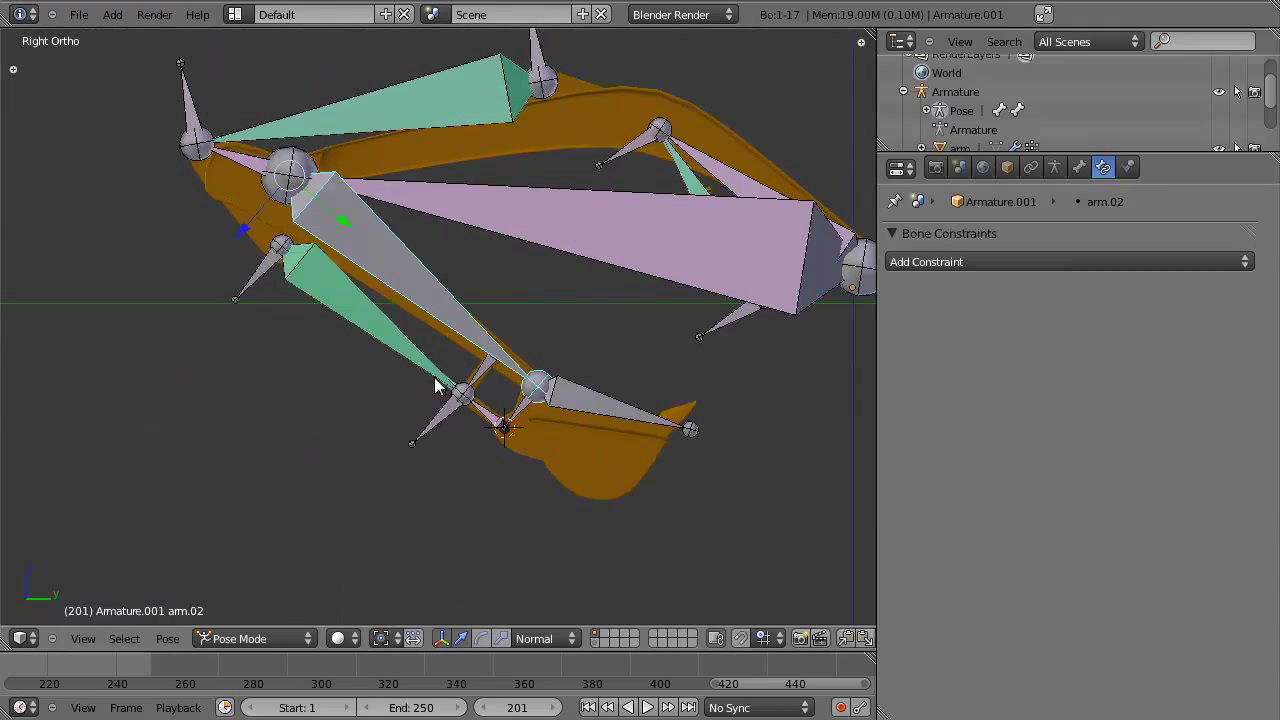
{"action": "right_click", "coordinate": [448, 414]}
{"action": "key", "text": "g"}
{"action": "right_click", "coordinate": [491, 374]}
{"action": "key", "text": "g"}
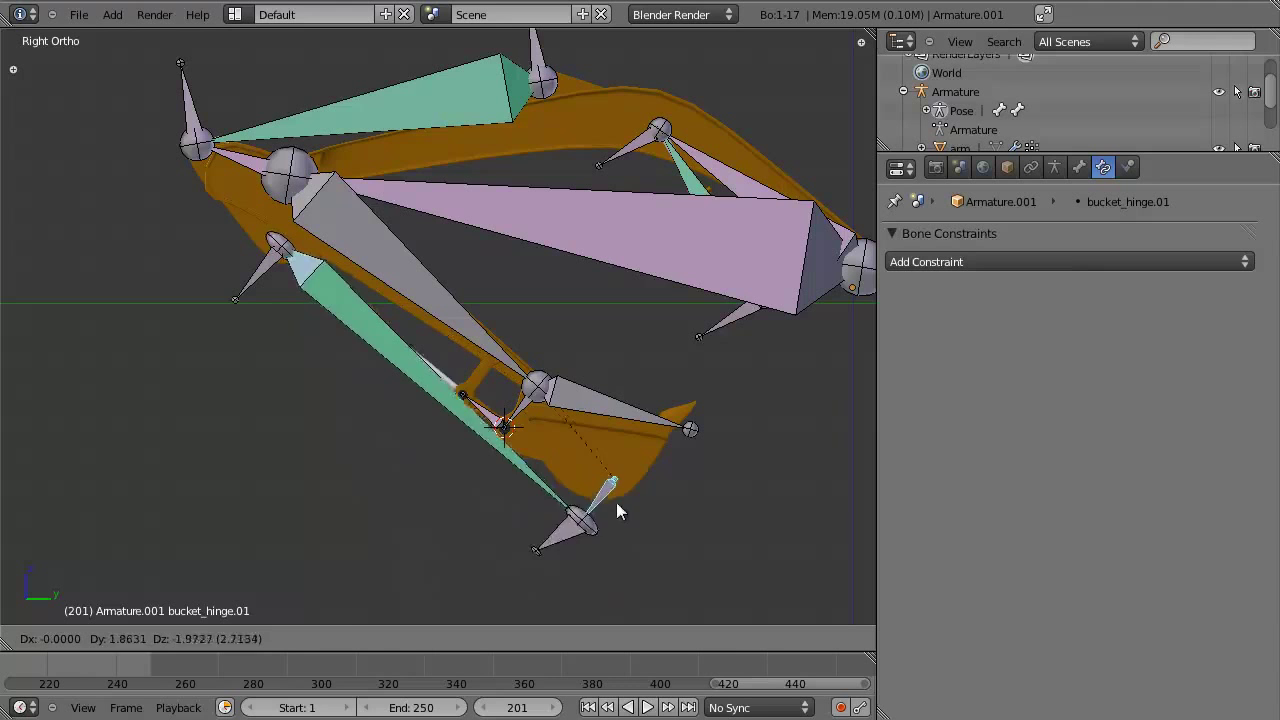
{"action": "middle_click", "coordinate": [478, 388]}
{"action": "scroll", "scroll_direction": "up", "scroll_amount": 3}
{"action": "key", "text": "g"}
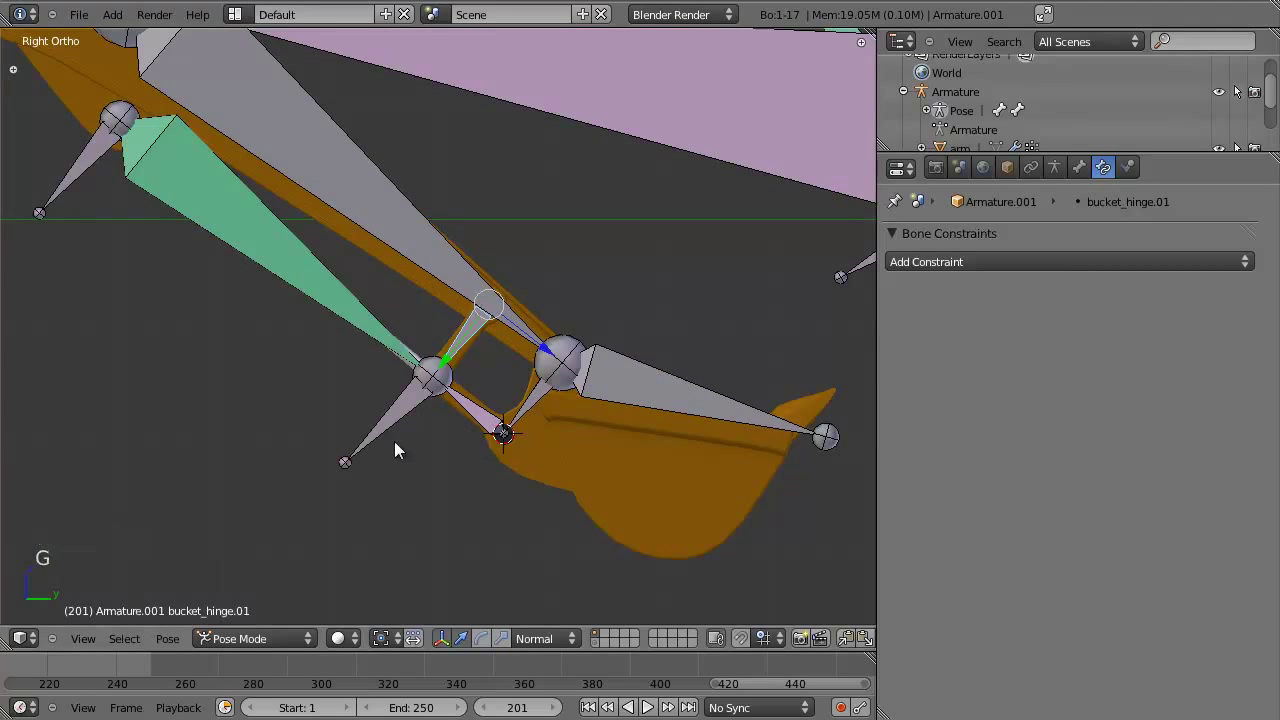
Select piston.03_tip and review its Bone settings.
{"action": "right_click", "coordinate": [403, 409]}
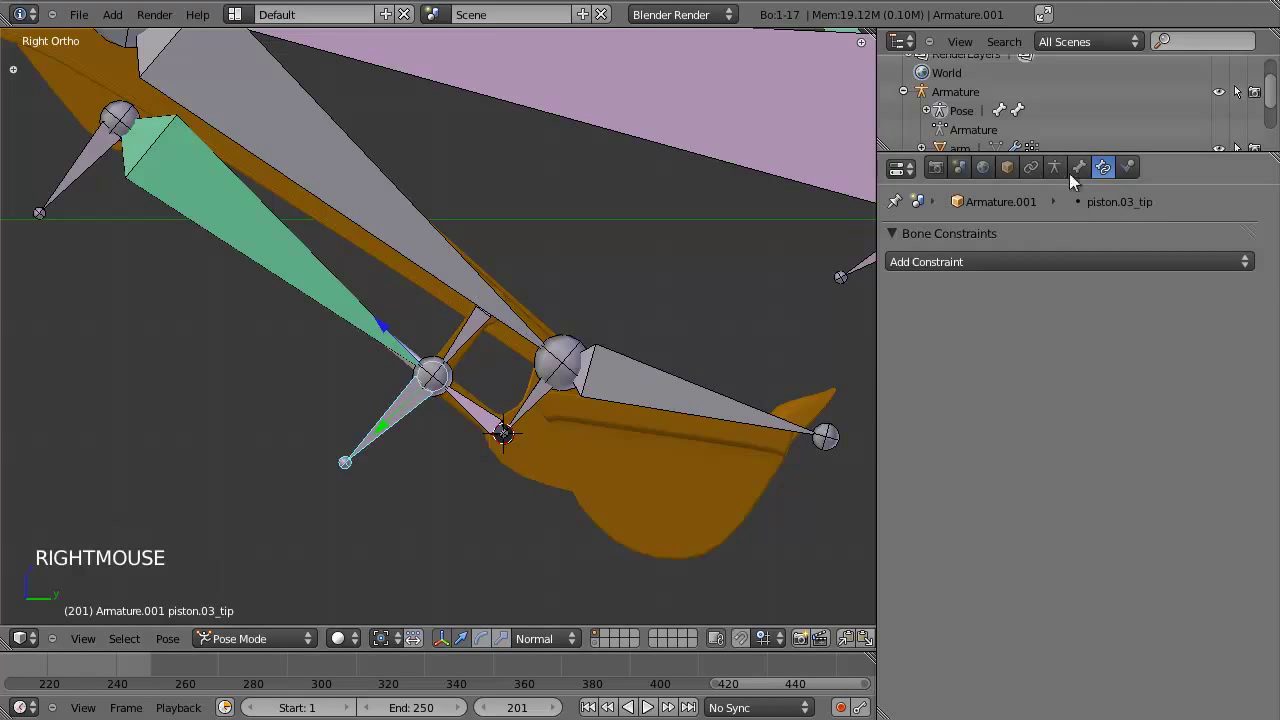
{"action": "left_click", "coordinate": [1088, 170]}
{"action": "scroll", "scroll_direction": "down", "scroll_amount": 3}
{"action": "left_click", "coordinate": [1106, 579]}
{"action": "right_click", "coordinate": [103, 146]}
{"action": "scroll", "scroll_direction": "down", "scroll_amount": 3}
{"action": "middle_click", "coordinate": [422, 400]}
{"action": "scroll", "scroll_direction": "up", "scroll_amount": 3}
In Edit Mode, disconnect bucket_hinge.01 from arm.02, then test it with grab and rotate in Pose Mode.
{"action": "key", "text": "Tab"}
{"action": "left_click", "coordinate": [1127, 319]}
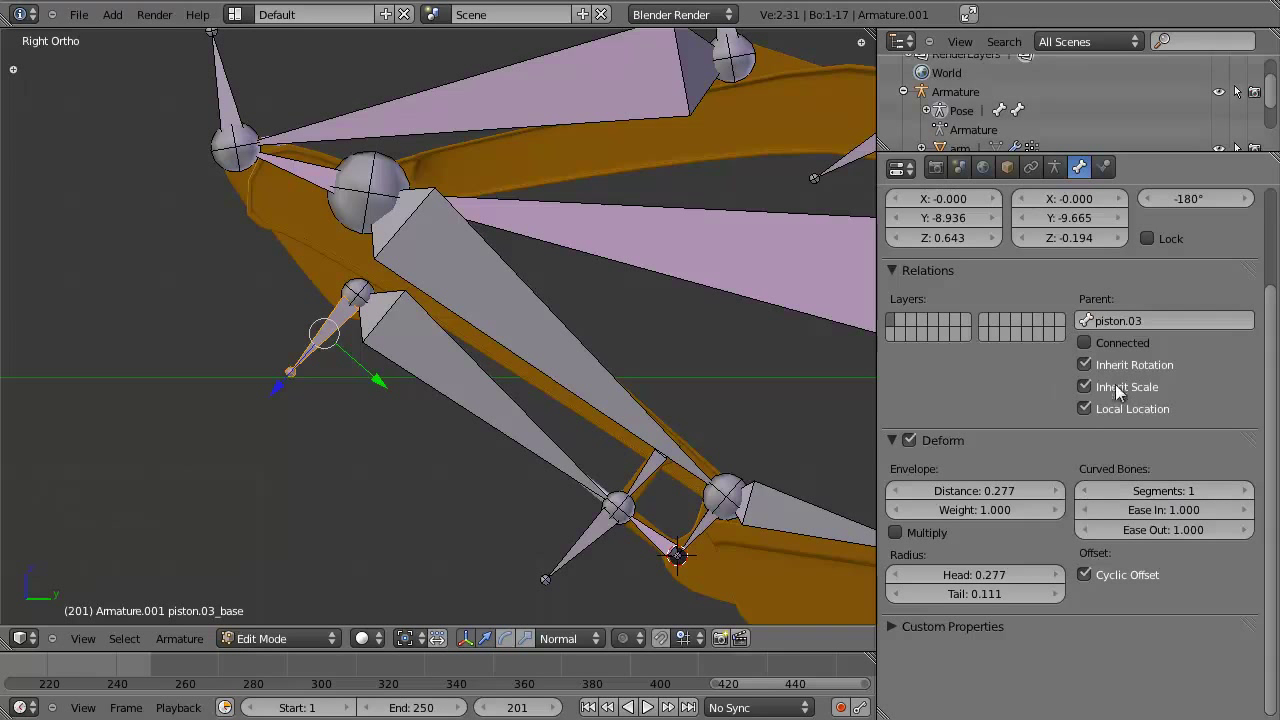
{"action": "left_click", "coordinate": [1124, 389]}
{"action": "scroll", "scroll_direction": "down", "scroll_amount": 3}
{"action": "key", "text": "Tab"}
{"action": "middle_click", "coordinate": [530, 437]}
{"action": "right_click", "coordinate": [467, 378]}
{"action": "right_click", "coordinate": [466, 378]}
{"action": "key", "text": "g"}
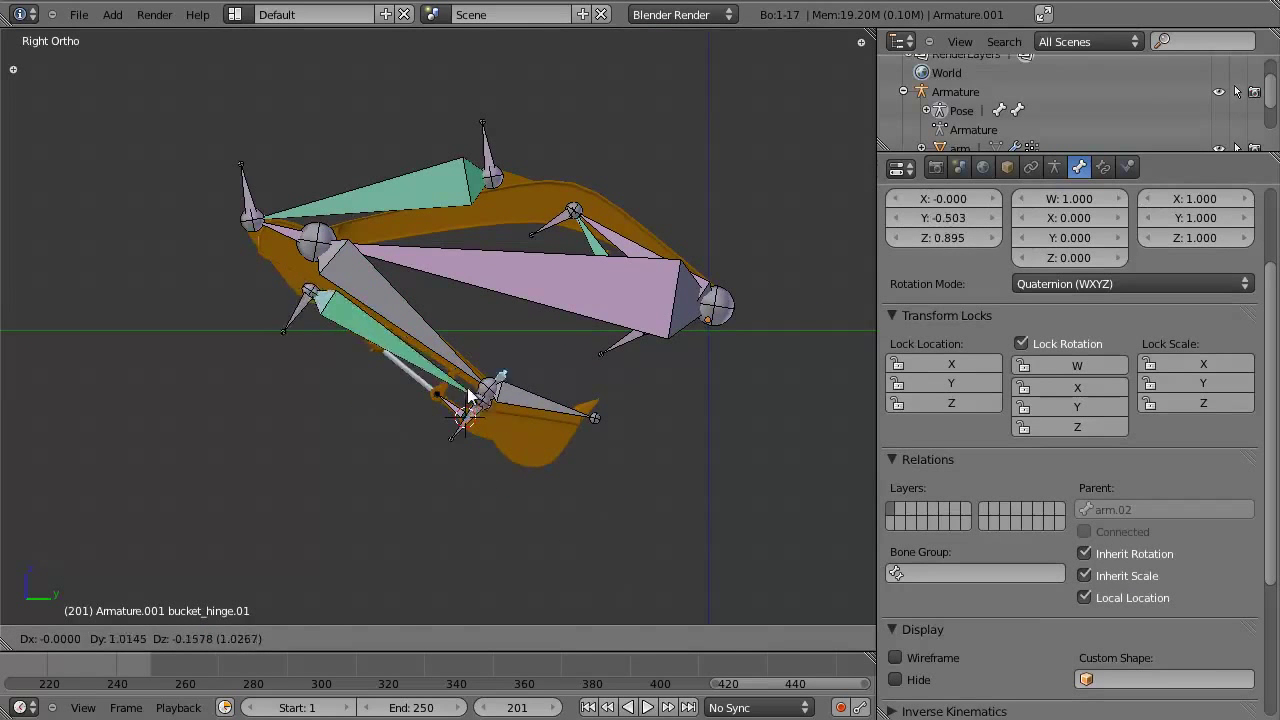
{"action": "right_click", "coordinate": [437, 336]}
{"action": "key", "text": "r"}
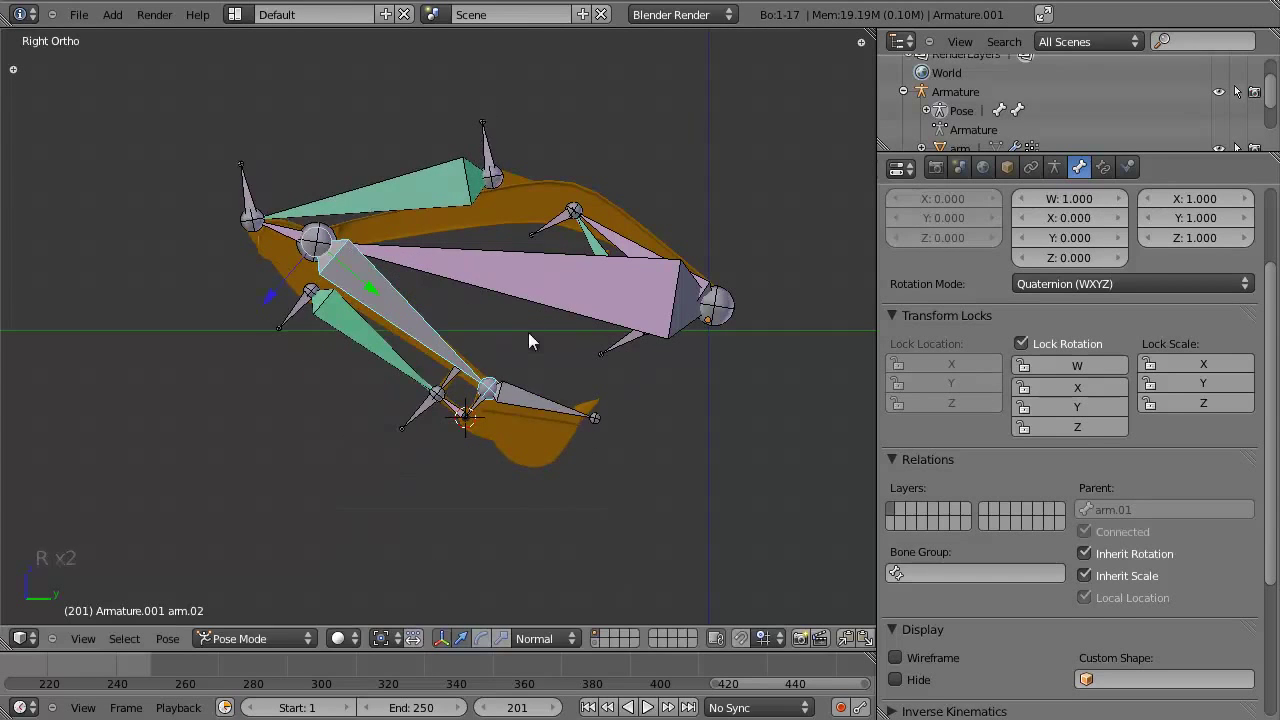
Rotate the bone hanging from arm.02 and the bucket bone to test the bucket motion, cancelling each.
{"action": "scroll", "scroll_direction": "up", "scroll_amount": 3}
{"action": "middle_click", "coordinate": [517, 426]}
{"action": "right_click", "coordinate": [568, 442]}
{"action": "key", "text": "r"}
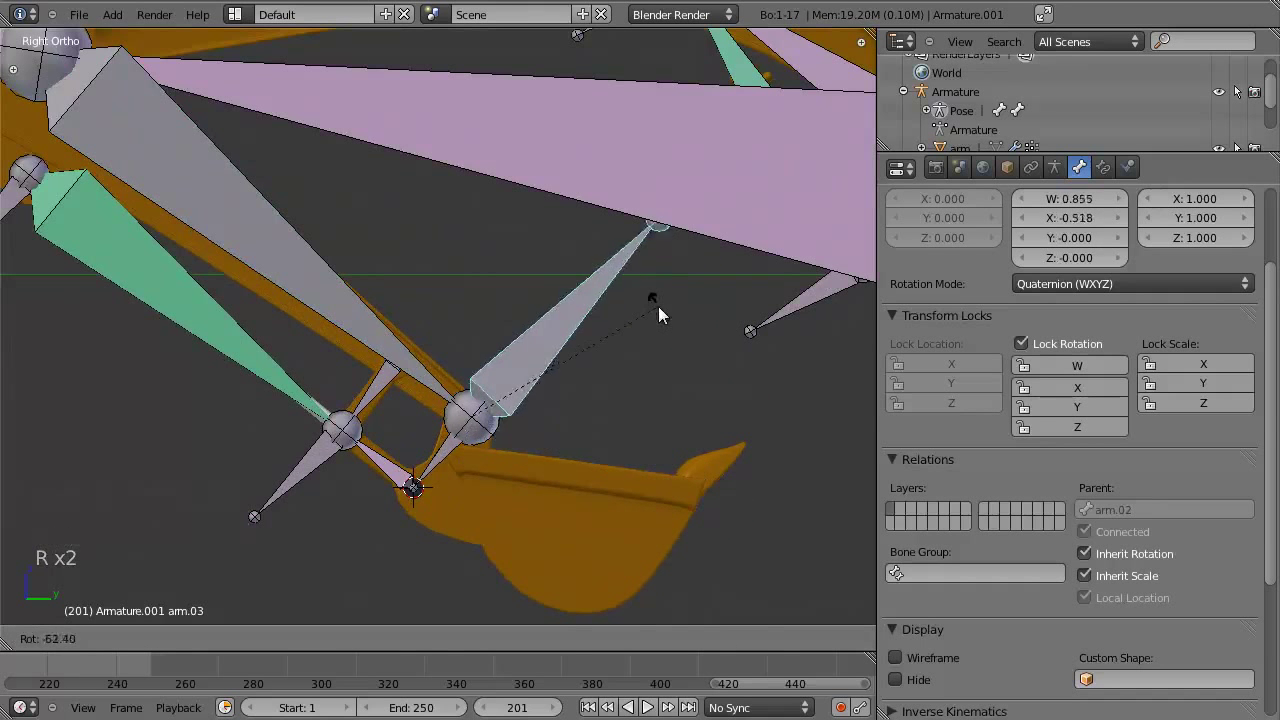
{"action": "right_click", "coordinate": [437, 463]}
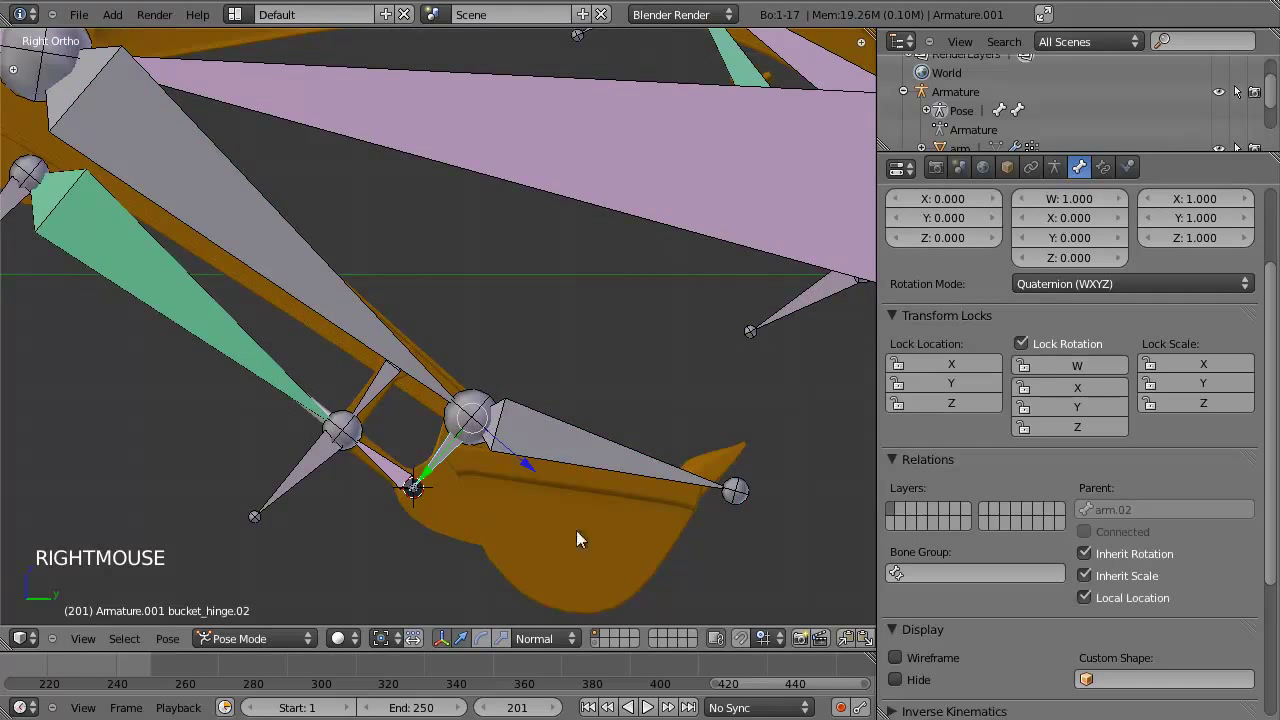
{"action": "middle_click", "coordinate": [454, 482]}
{"action": "right_click", "coordinate": [386, 376]}
{"action": "key", "text": "r"}
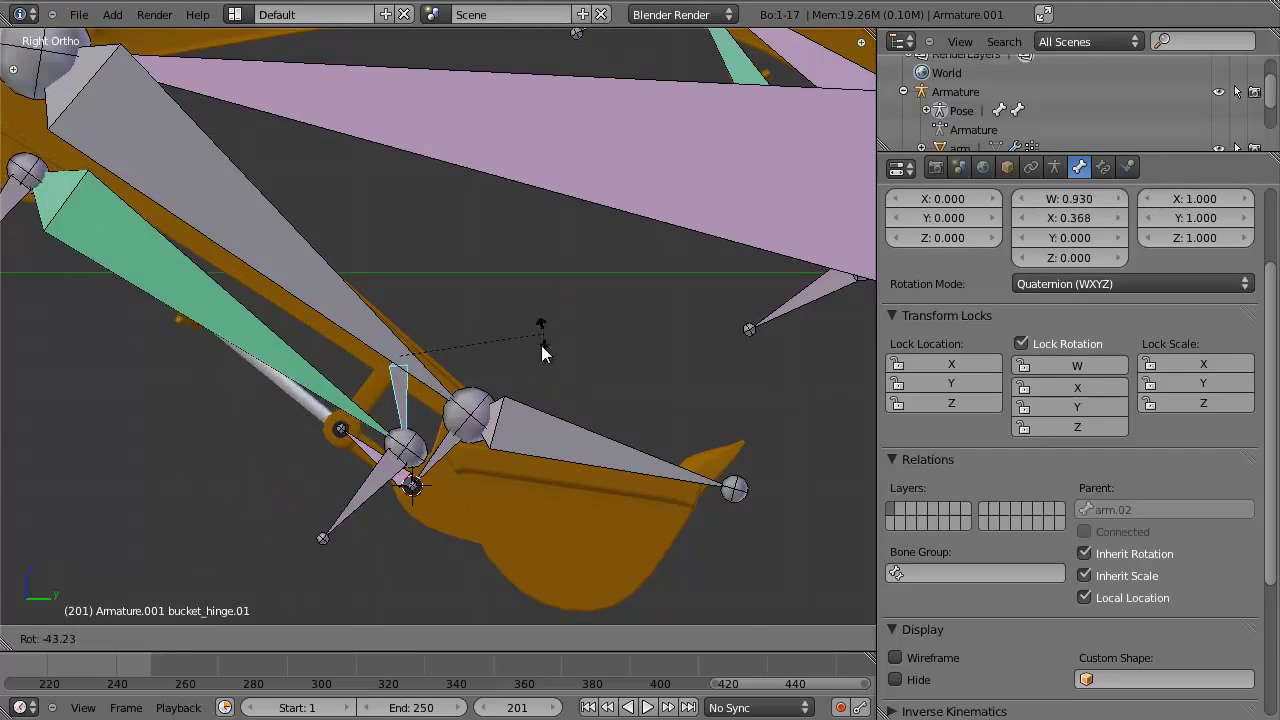
{"action": "right_click", "coordinate": [453, 449]}
{"action": "key", "text": "r"}
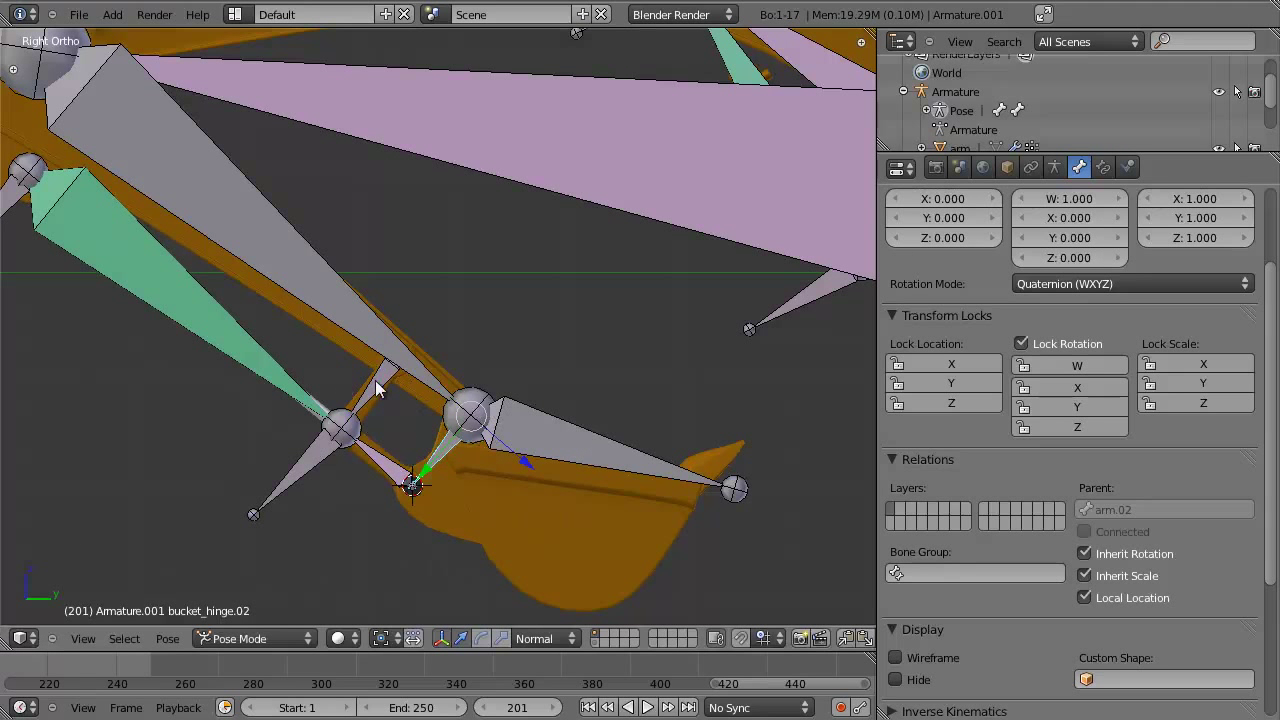
Select bucket_hinge.01 and show its empty Bone Constraints list.
{"action": "right_click", "coordinate": [384, 385]}
{"action": "left_click", "coordinate": [1110, 163]}
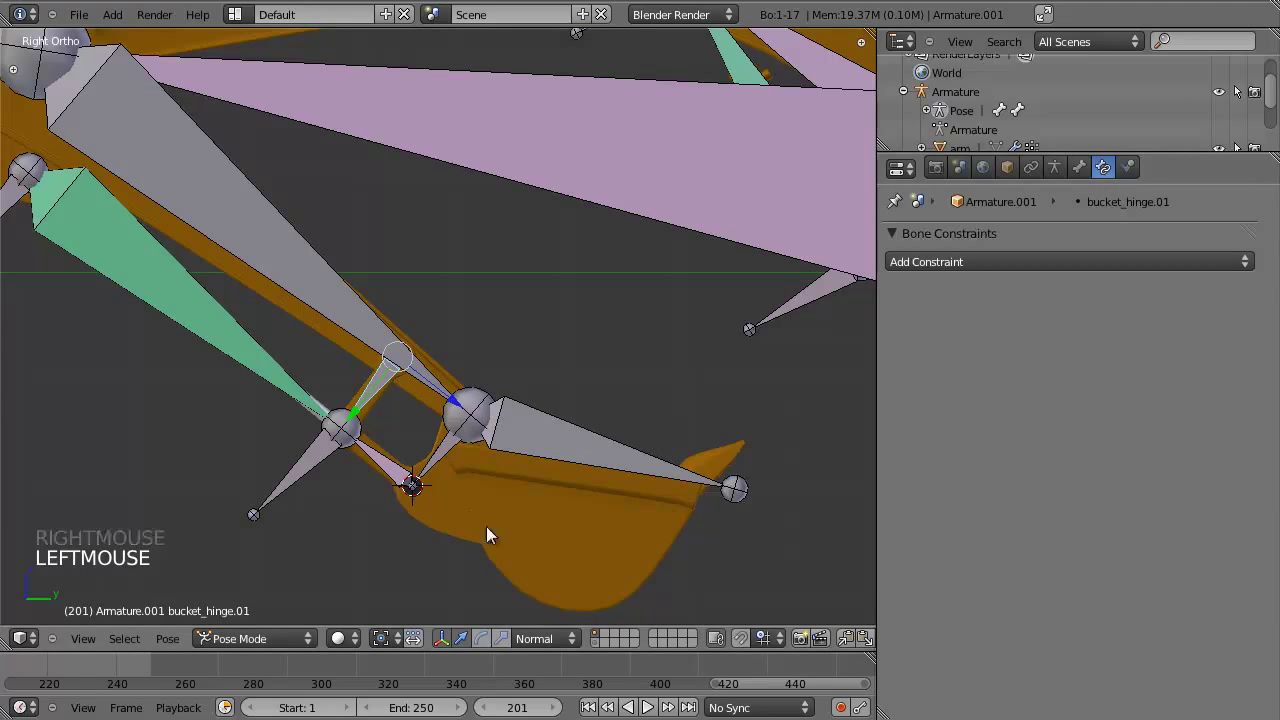
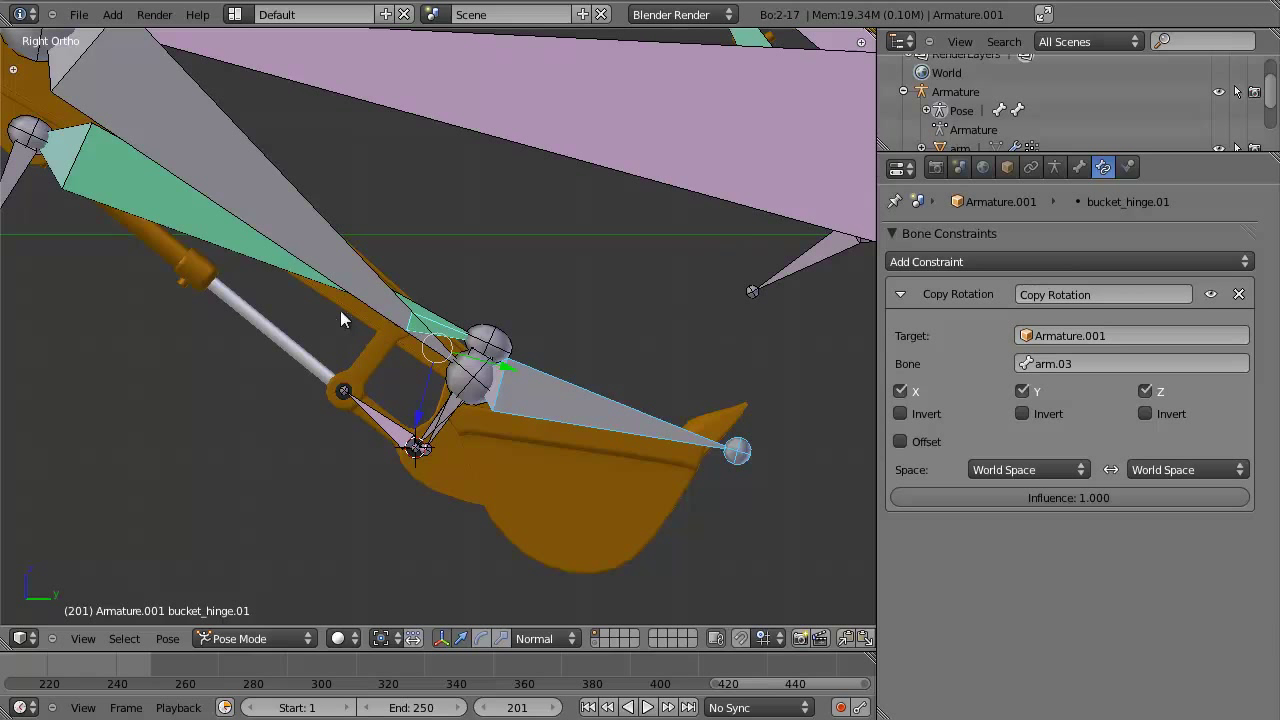
Set the Copy Rotation space to Local Space, then rotate arm.03 in wireframe to test it.
{"action": "left_click", "coordinate": [1013, 470]}
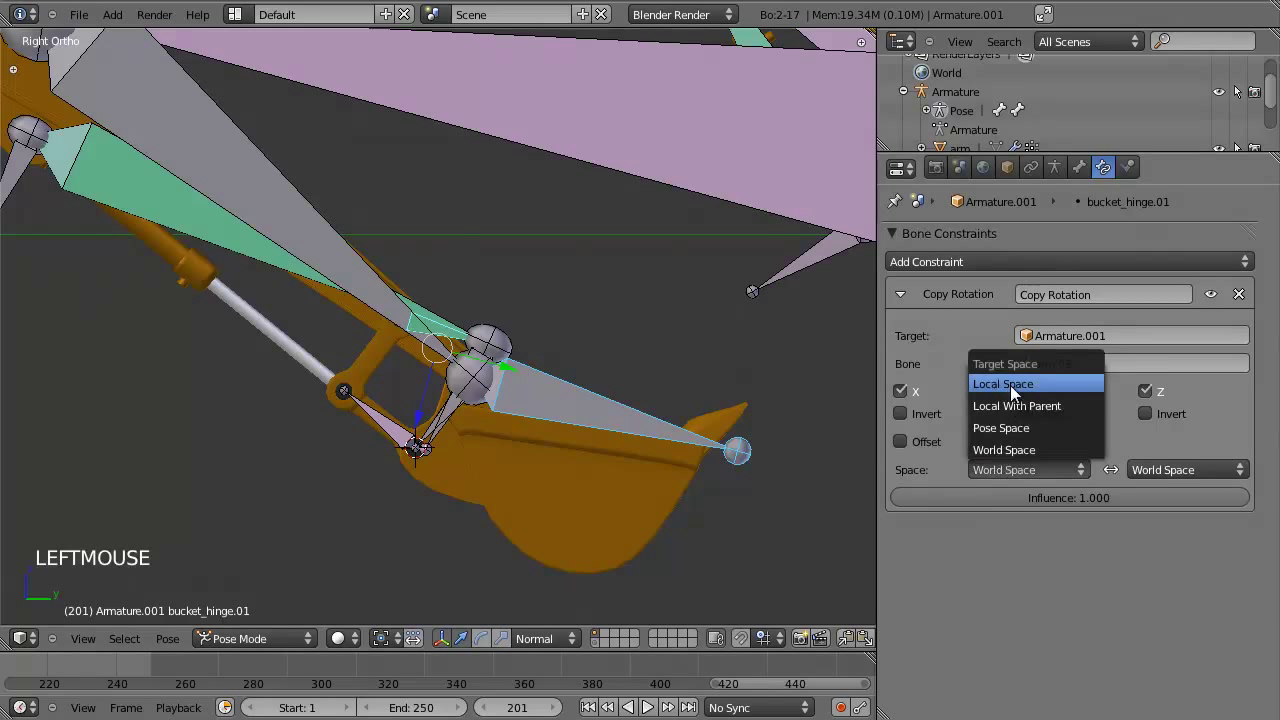
{"action": "left_click", "coordinate": [1172, 474]}
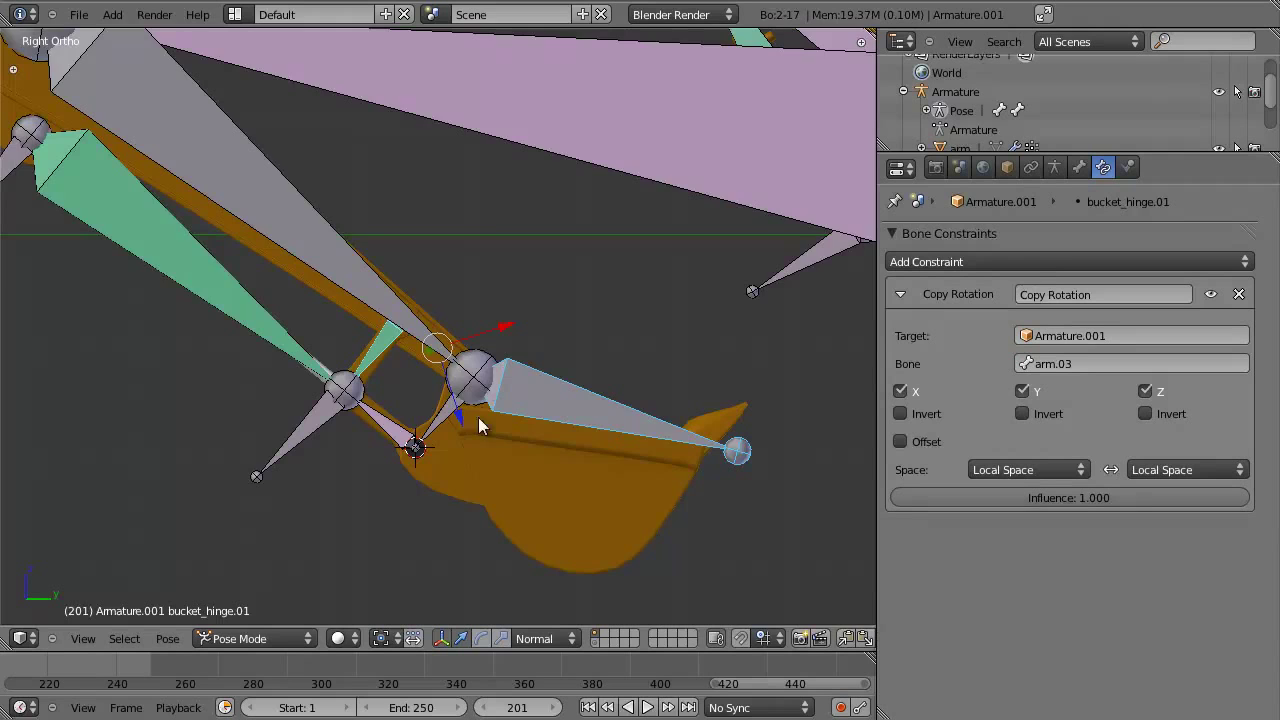
{"action": "key", "text": "z"}
{"action": "right_click", "coordinate": [584, 384]}
{"action": "key", "text": "r"}
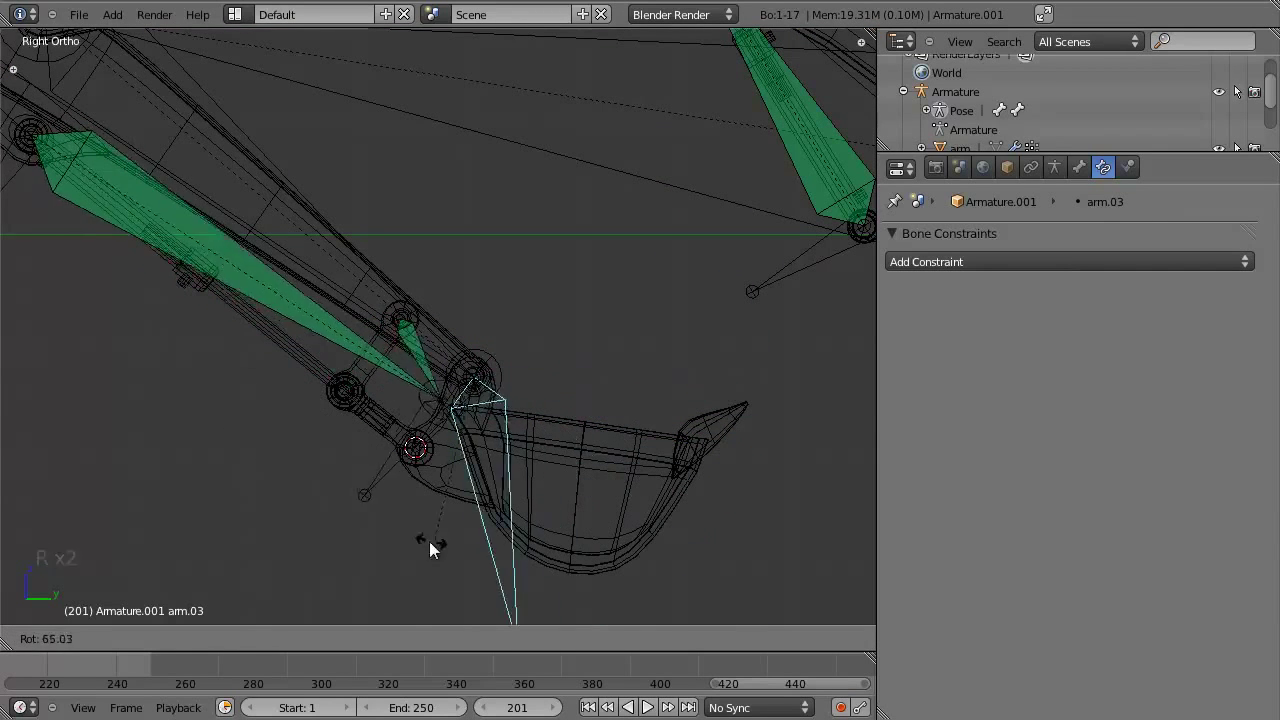
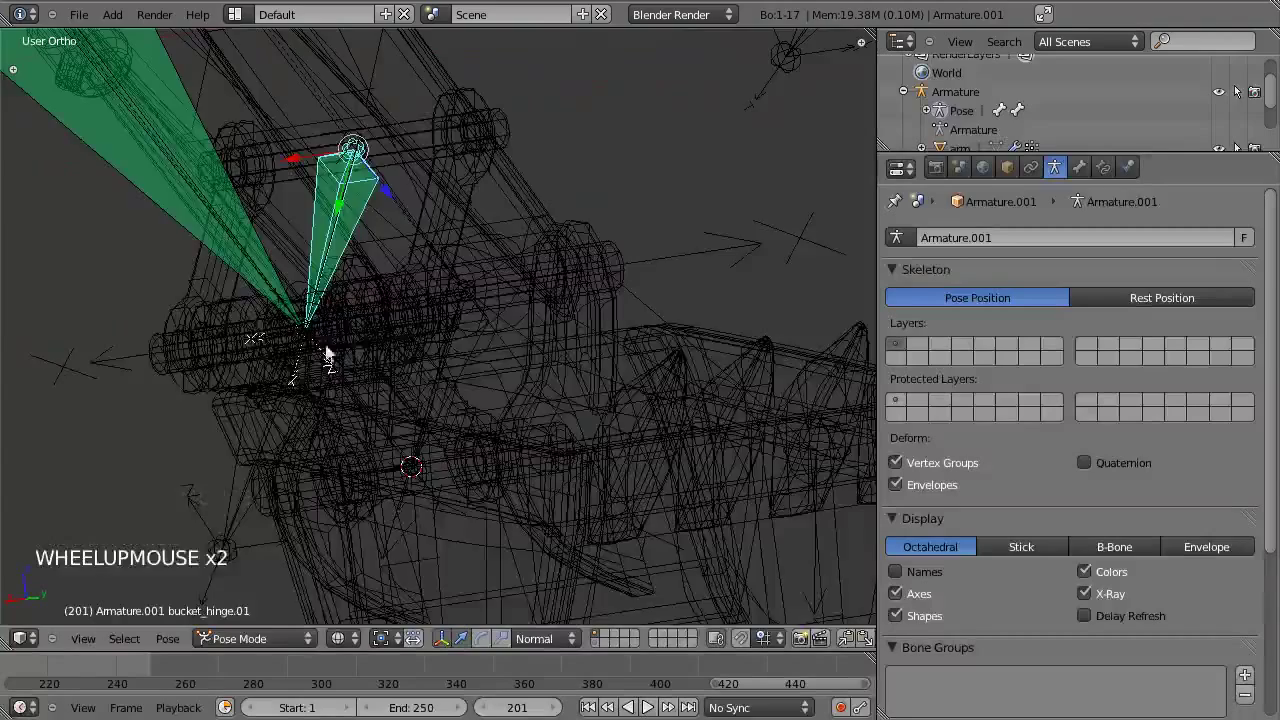
Select the bucket bone in solid shading, enter Edit Mode and start adjusting its roll.
{"action": "scroll", "scroll_direction": "down", "scroll_amount": 3}
{"action": "key", "text": "z"}
{"action": "right_click", "coordinate": [542, 365]}
{"action": "middle_click", "coordinate": [540, 364]}
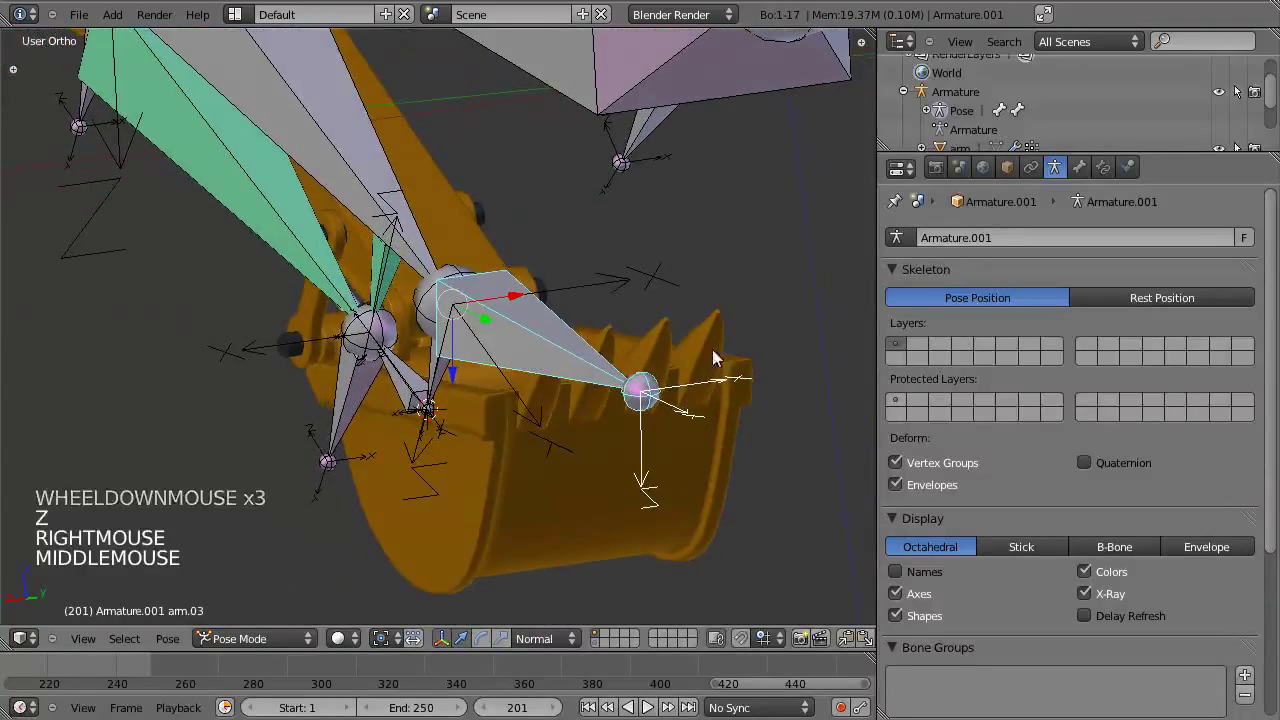
{"action": "middle_click", "coordinate": [486, 352]}
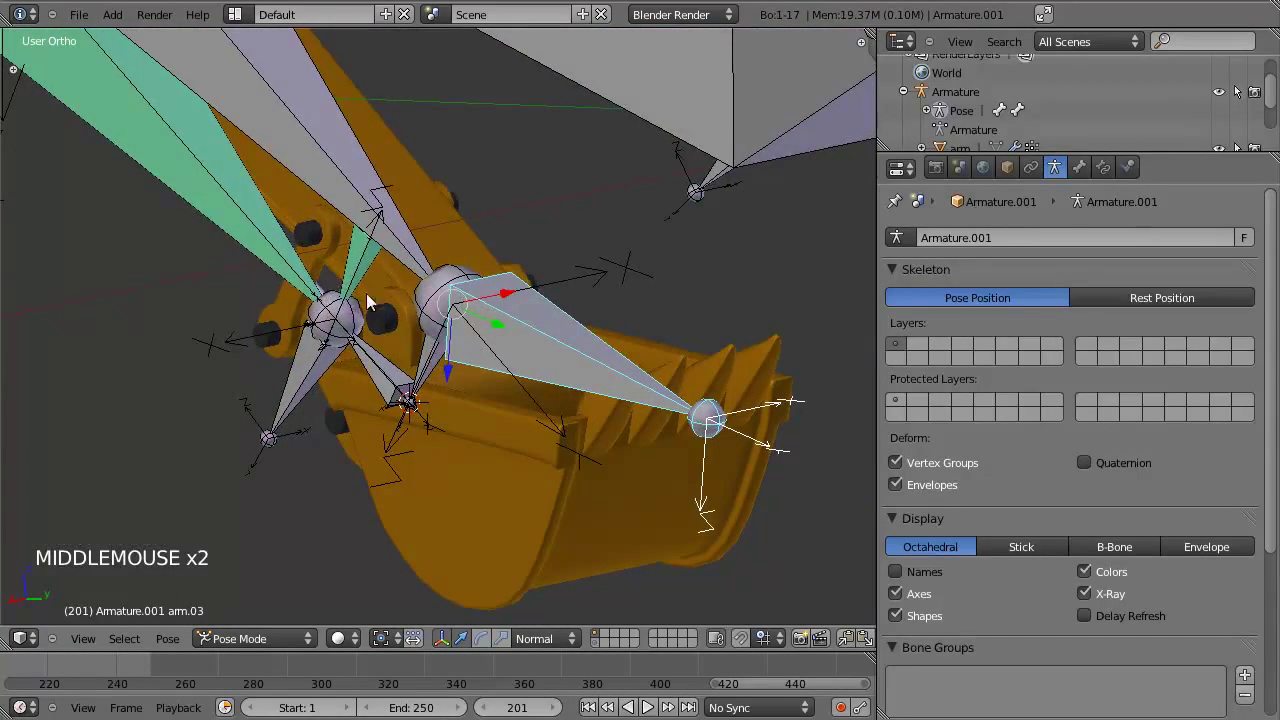
{"action": "key", "text": "Tab"}
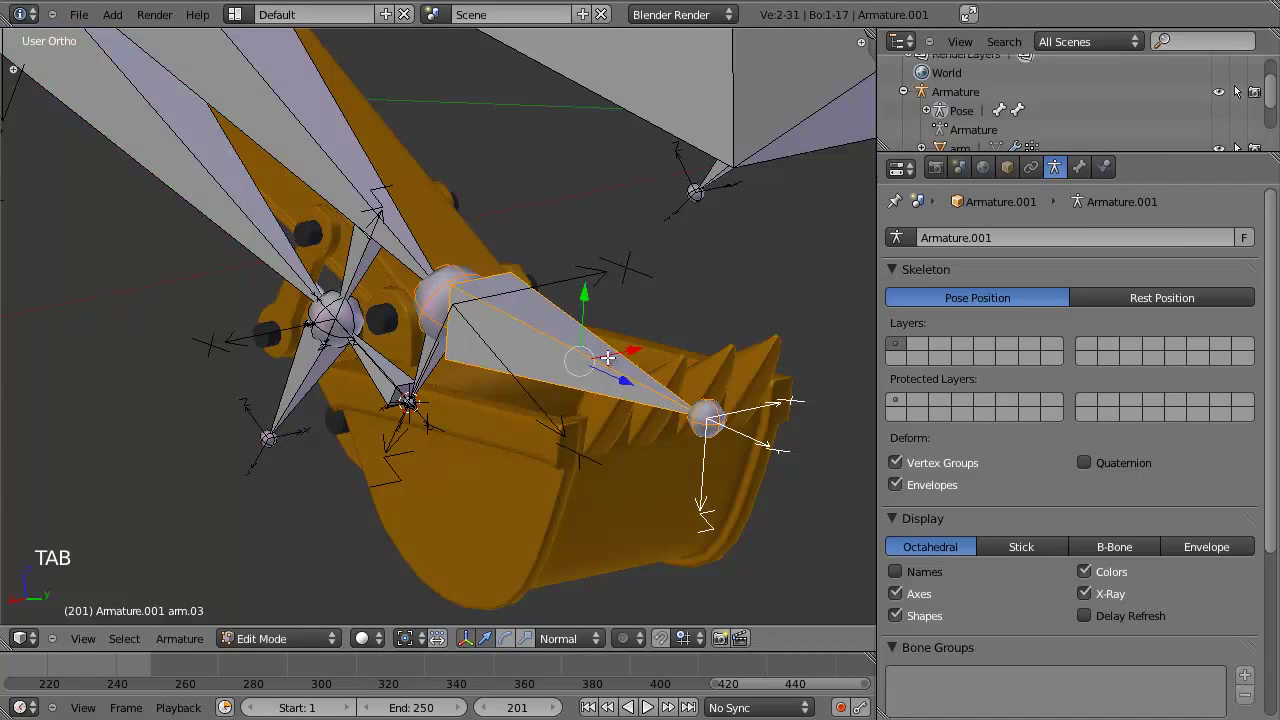
{"action": "key", "text": "ctrl+r"}
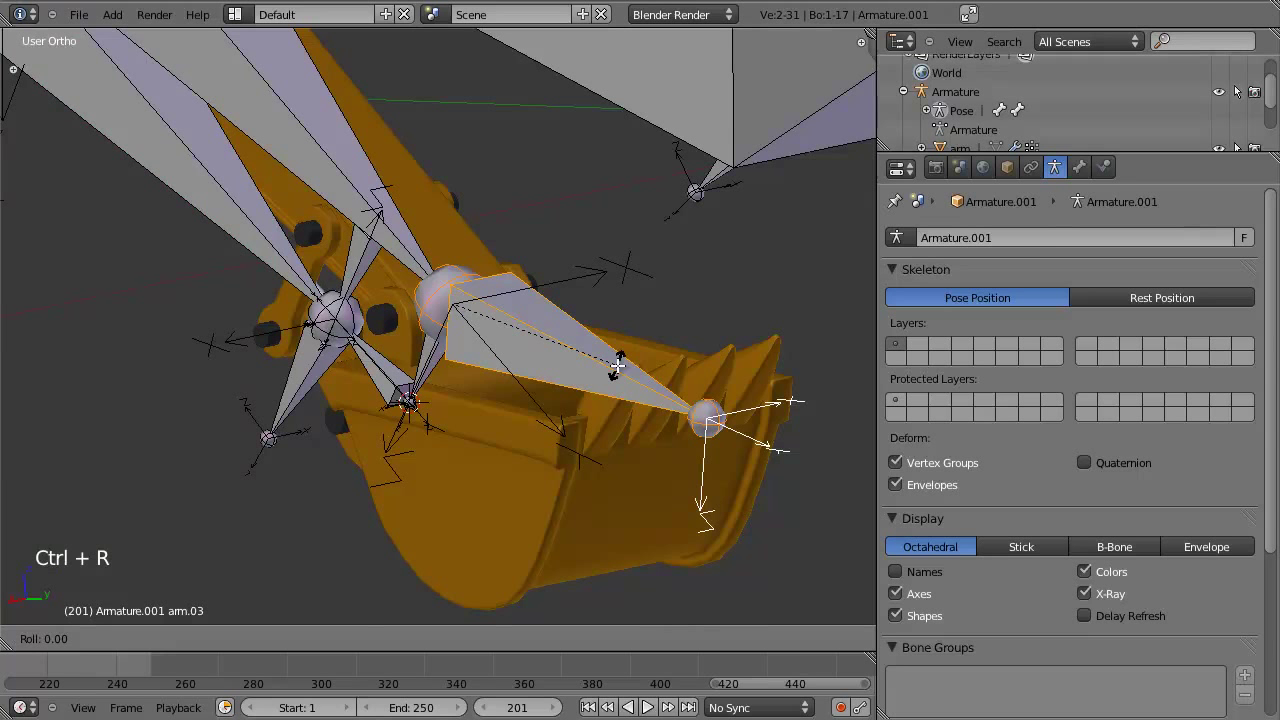
Search the tools, specials and Armature menu for the Recalculate Roll command.
{"action": "key", "text": "t"}
{"action": "scroll", "scroll_direction": "down", "scroll_amount": 3}
{"action": "scroll", "scroll_direction": "up", "scroll_amount": 3}
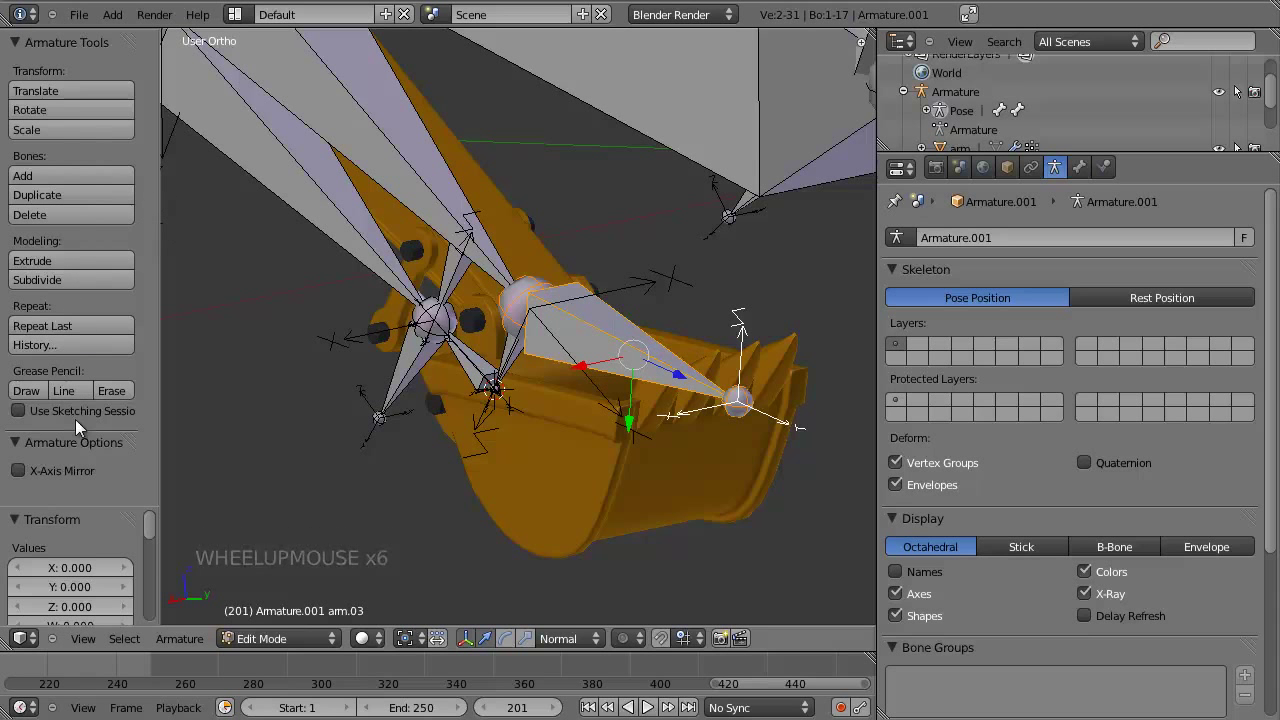
{"action": "key", "text": "w"}
{"action": "key", "text": "space"}
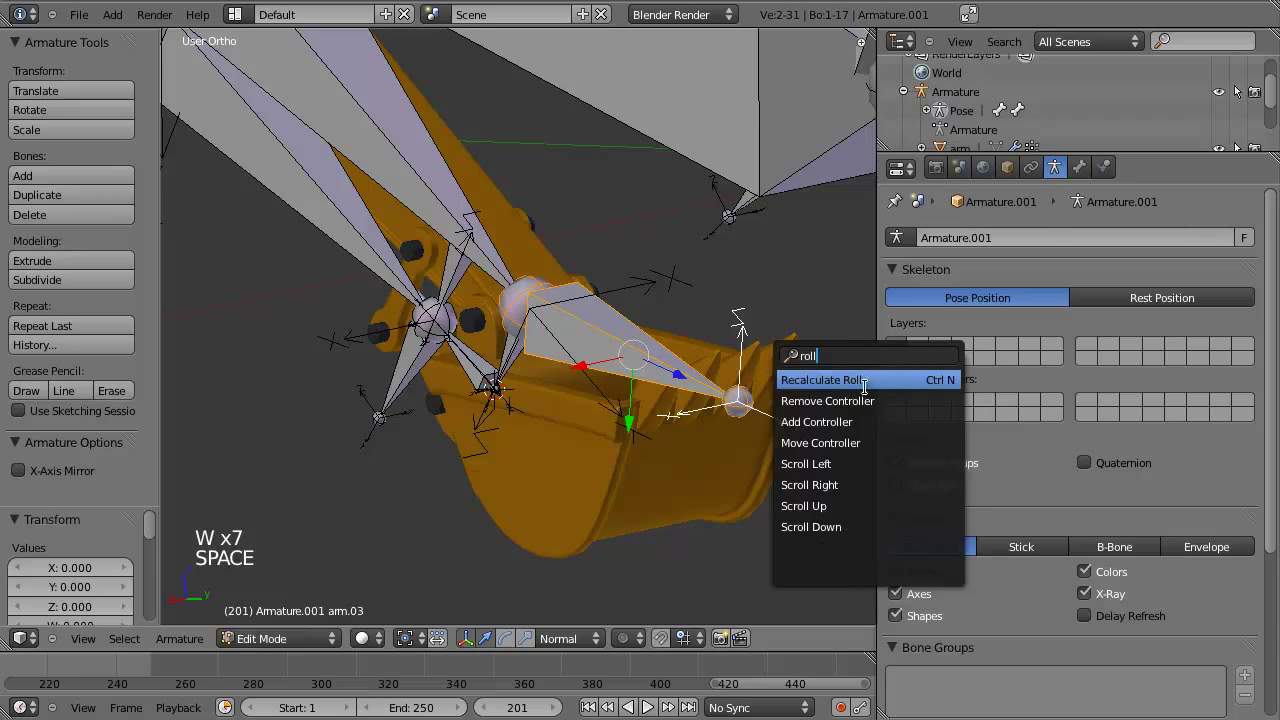
{"action": "left_click", "coordinate": [198, 642]}
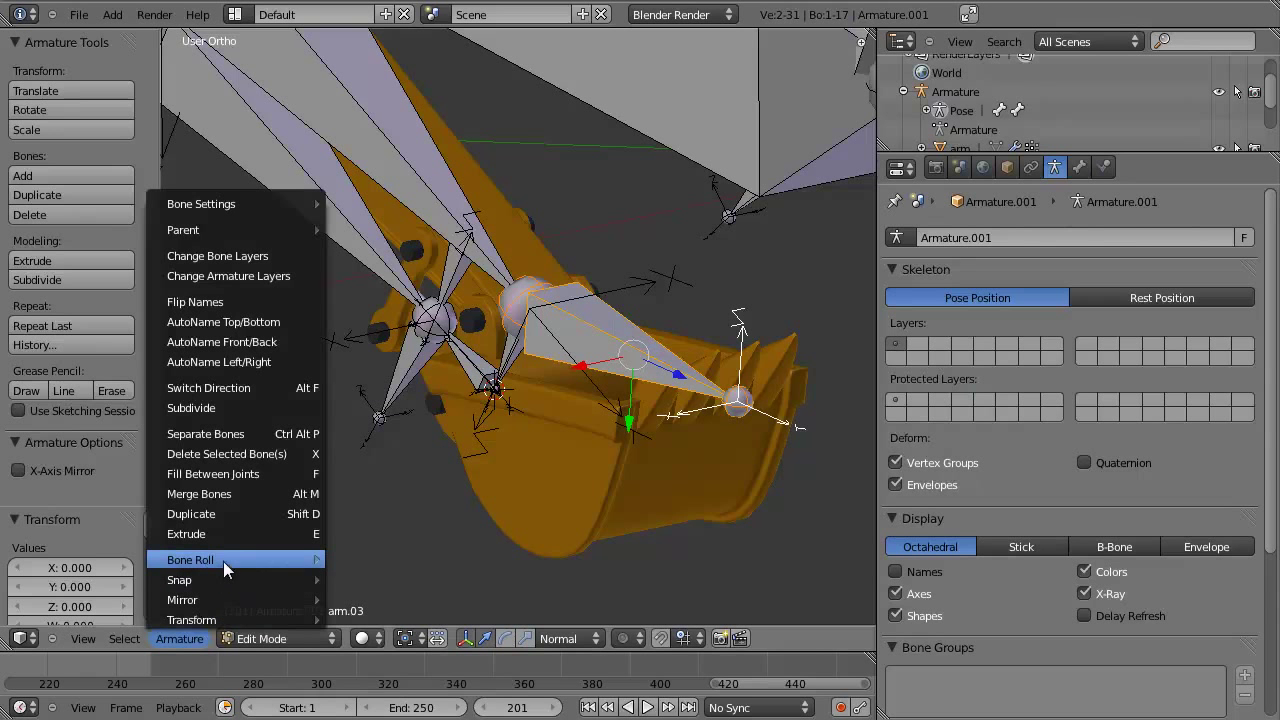
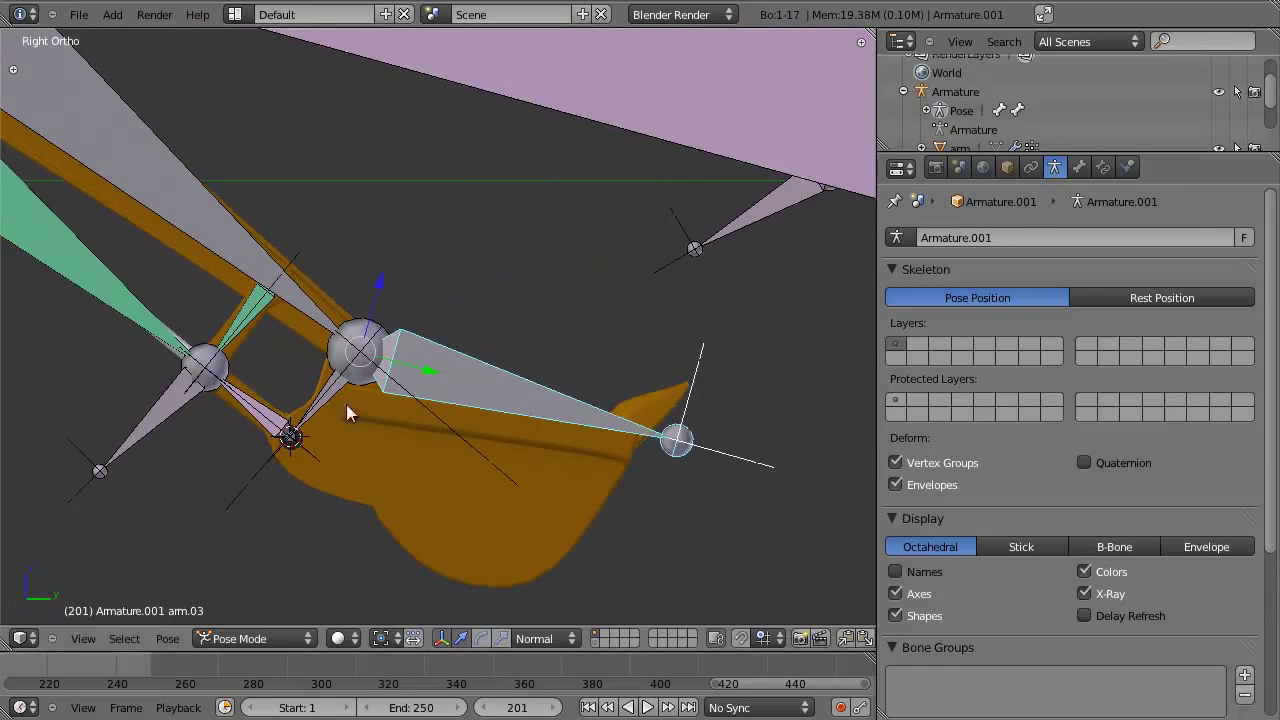
Copy the Copy Rotation constraint onto bucket_hinge.02 (Ctrl+Shift+C) and show its Bone Constraints.
{"action": "right_click", "coordinate": [333, 403]}
{"action": "right_click", "coordinate": [476, 391]}
{"action": "right_click", "coordinate": [334, 401]}
{"action": "middle_click", "coordinate": [391, 420]}
{"action": "key", "text": "ctrl+shift+c"}
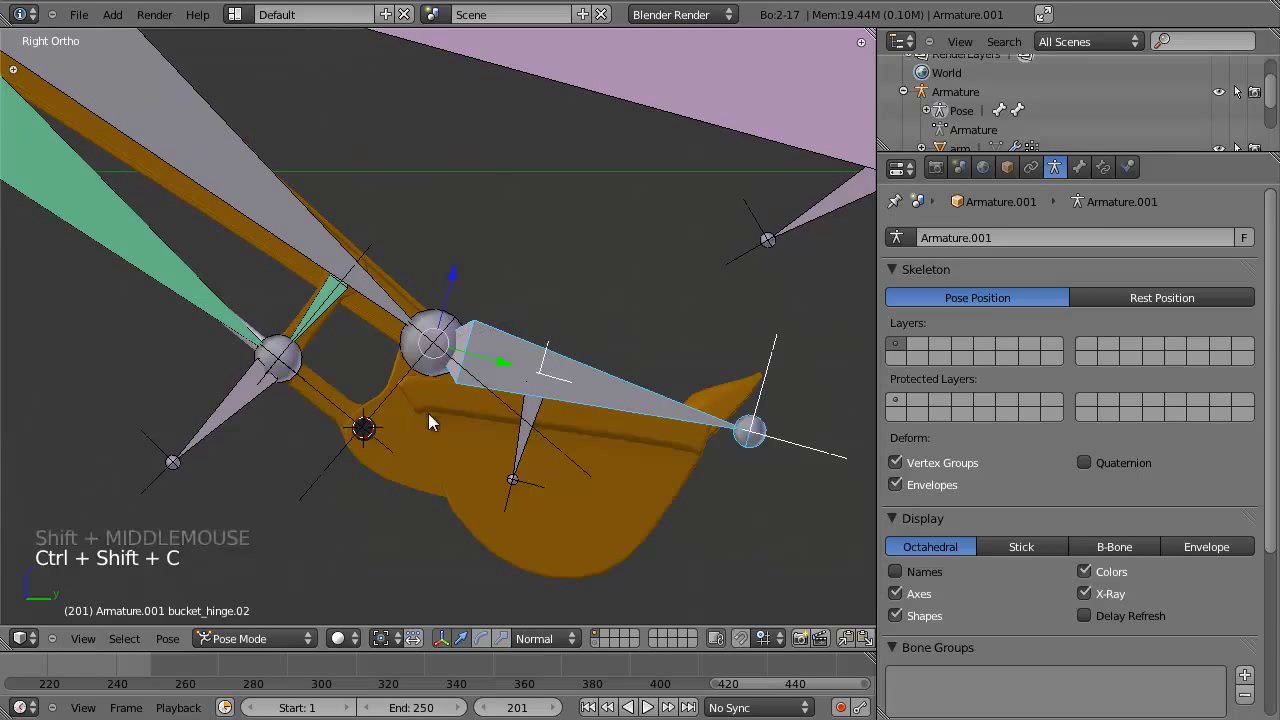
{"action": "left_click", "coordinate": [1102, 171]}
Rotate arm.03 to test, then select bucket_hinge.03 to show its empty constraint list.
{"action": "scroll", "scroll_direction": "up", "scroll_amount": 3}
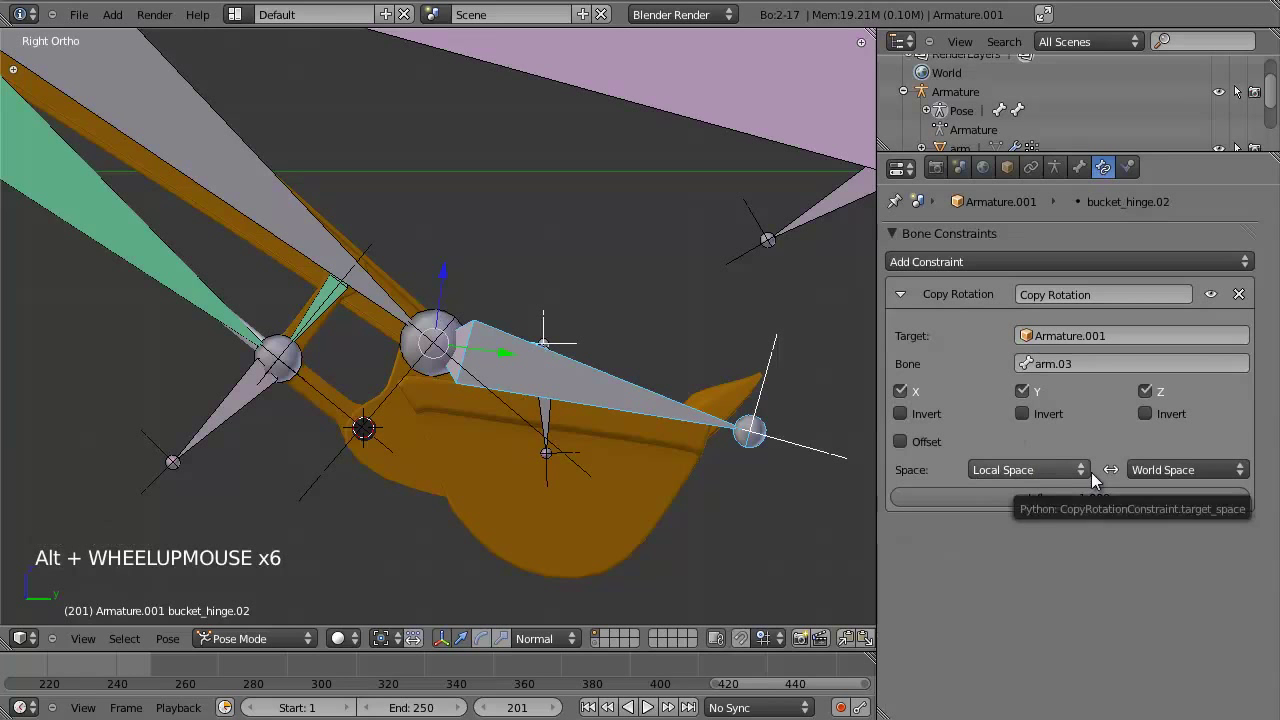
{"action": "scroll", "scroll_direction": "up", "scroll_amount": 3}
{"action": "right_click", "coordinate": [634, 393]}
{"action": "scroll", "scroll_direction": "up", "scroll_amount": 3}
{"action": "key", "text": "r"}
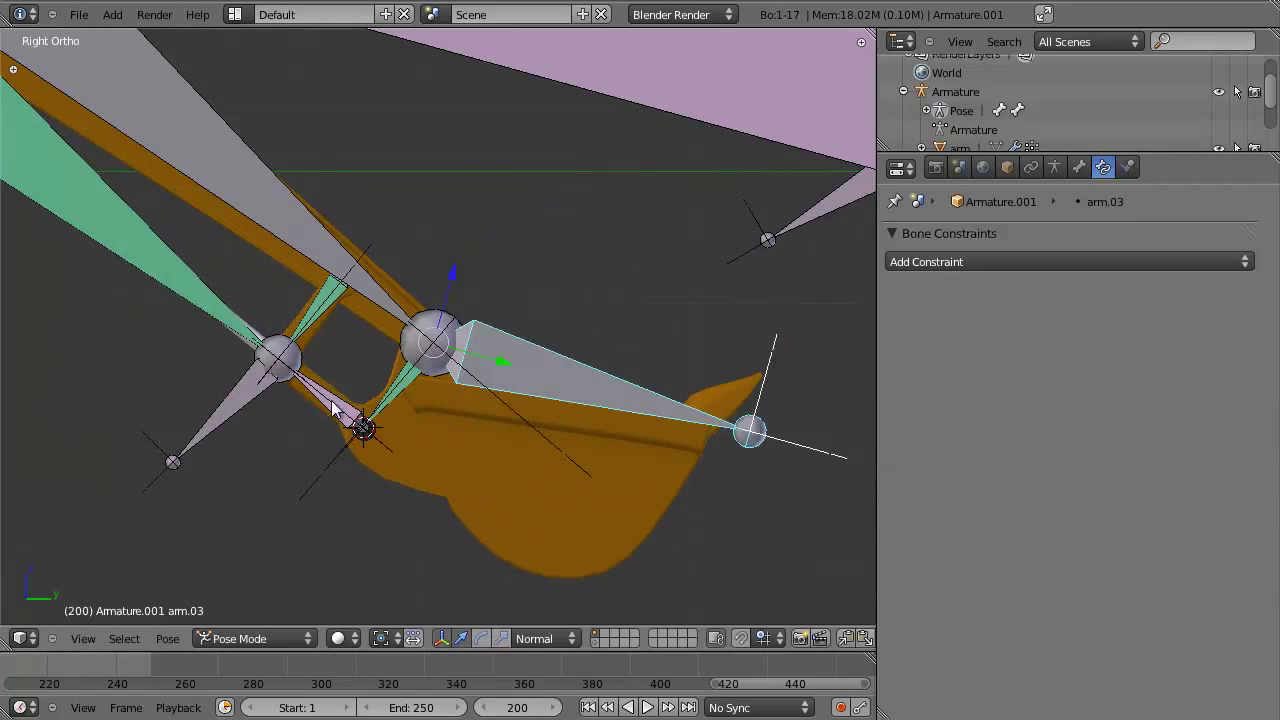
{"action": "right_click", "coordinate": [340, 406]}
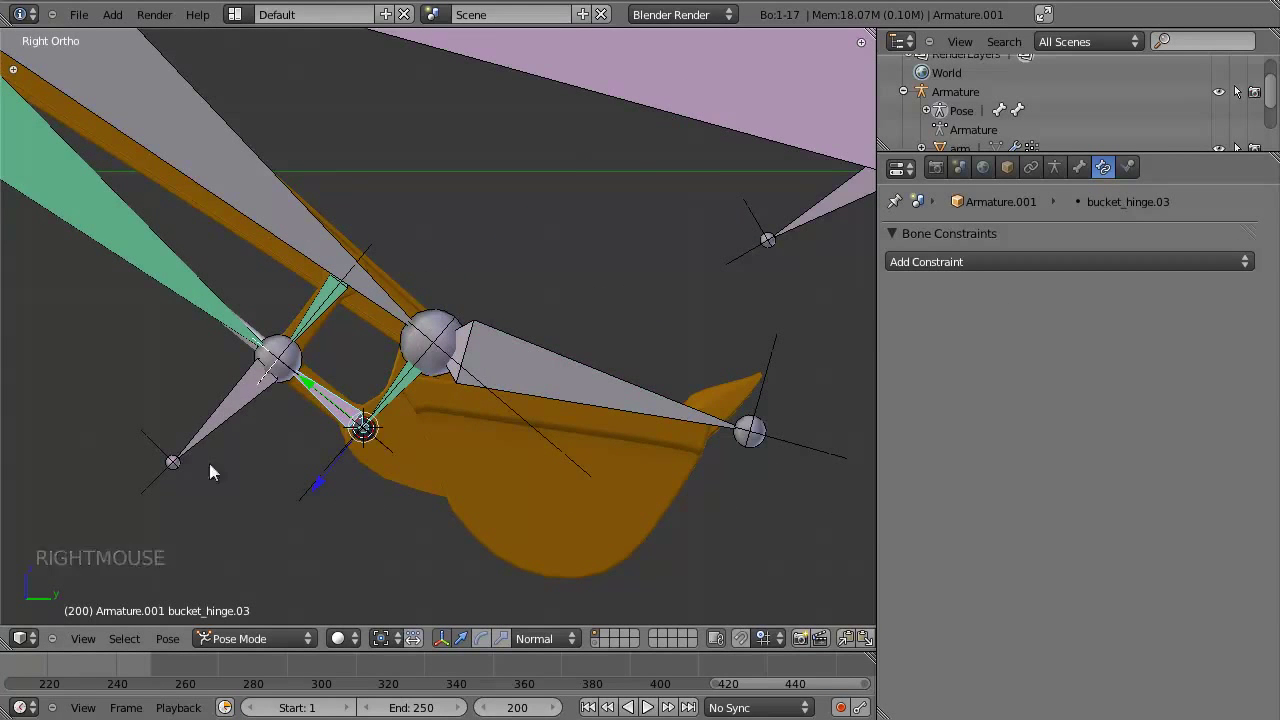
Add a Track To constraint on bucket_hinge.03 targeting bucket_hinge.01, adjusting its Head/Tail value.
{"action": "key", "text": "z"}
{"action": "right_click", "coordinate": [327, 318]}
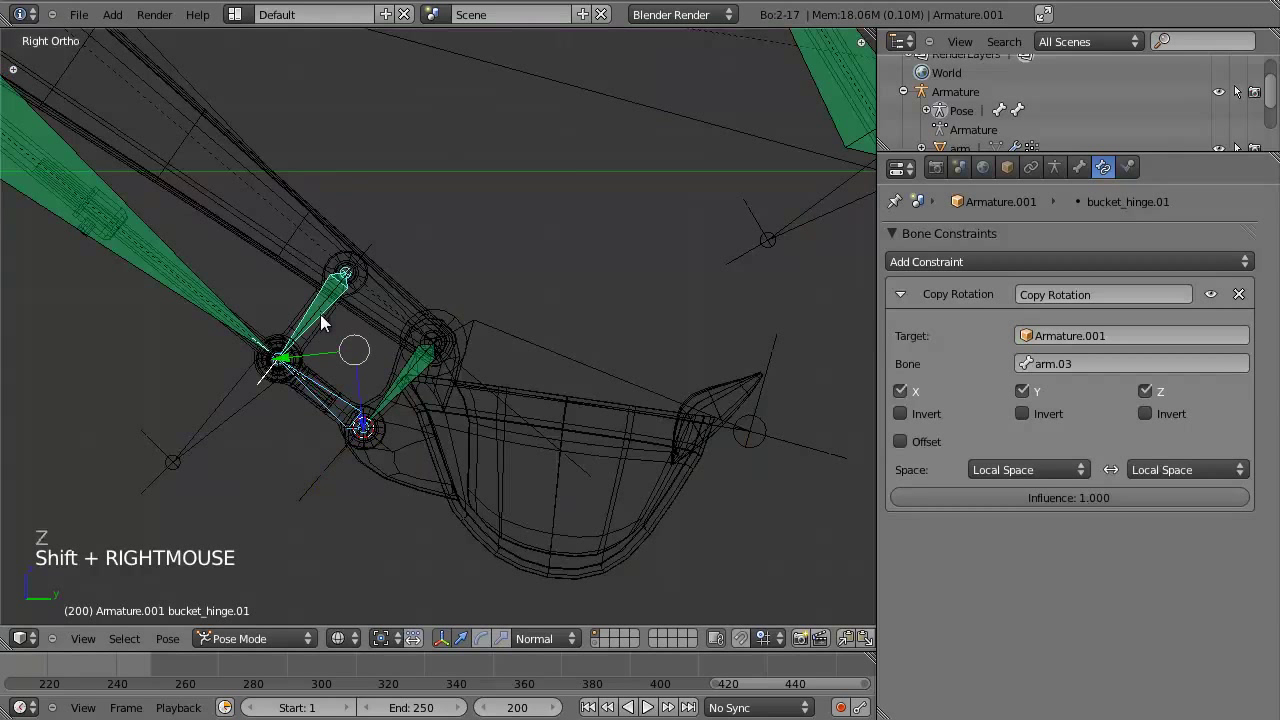
{"action": "right_click", "coordinate": [324, 394]}
{"action": "right_click", "coordinate": [337, 309]}
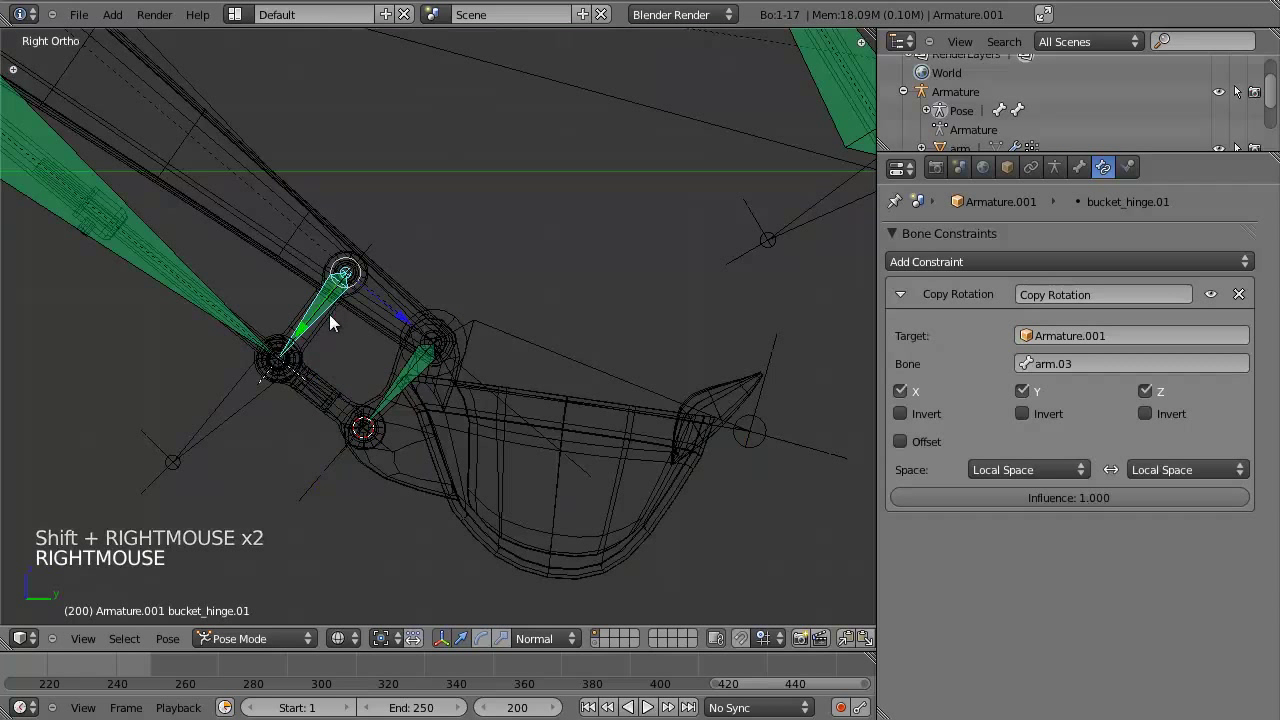
{"action": "right_click", "coordinate": [331, 403]}
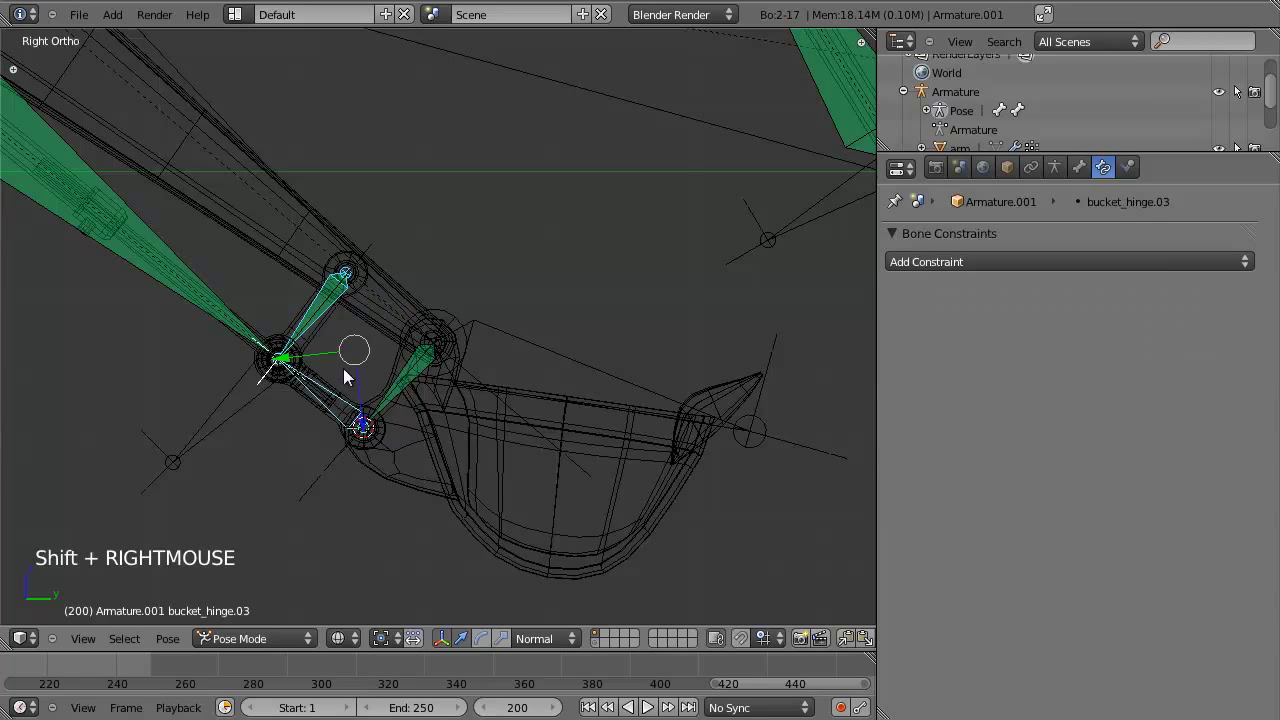
{"action": "key", "text": "ctrl+shift+c"}
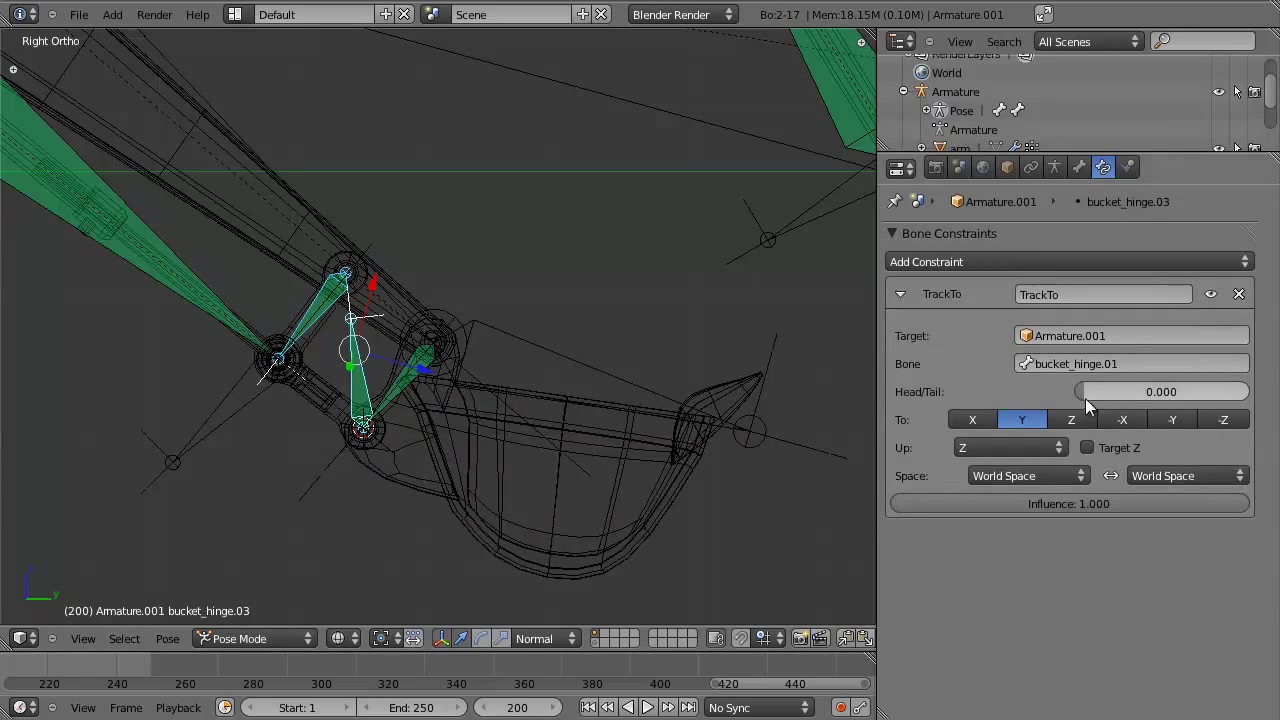
{"action": "left_click", "coordinate": [1098, 404]}
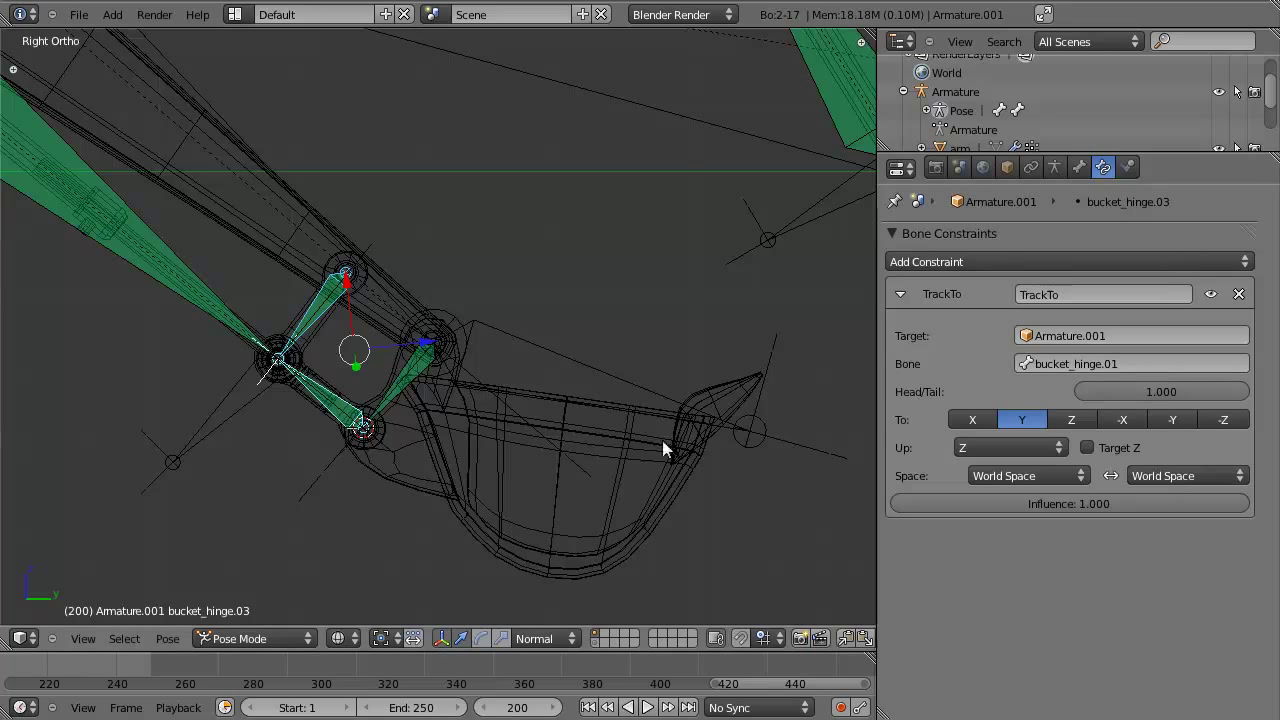
Set the Track To constraint's owner and target spaces to Local Space, test-rotating arm.03 between changes.
{"action": "key", "text": "a"}
{"action": "right_click", "coordinate": [521, 349]}
{"action": "key", "text": "z"}
{"action": "key", "text": "r"}
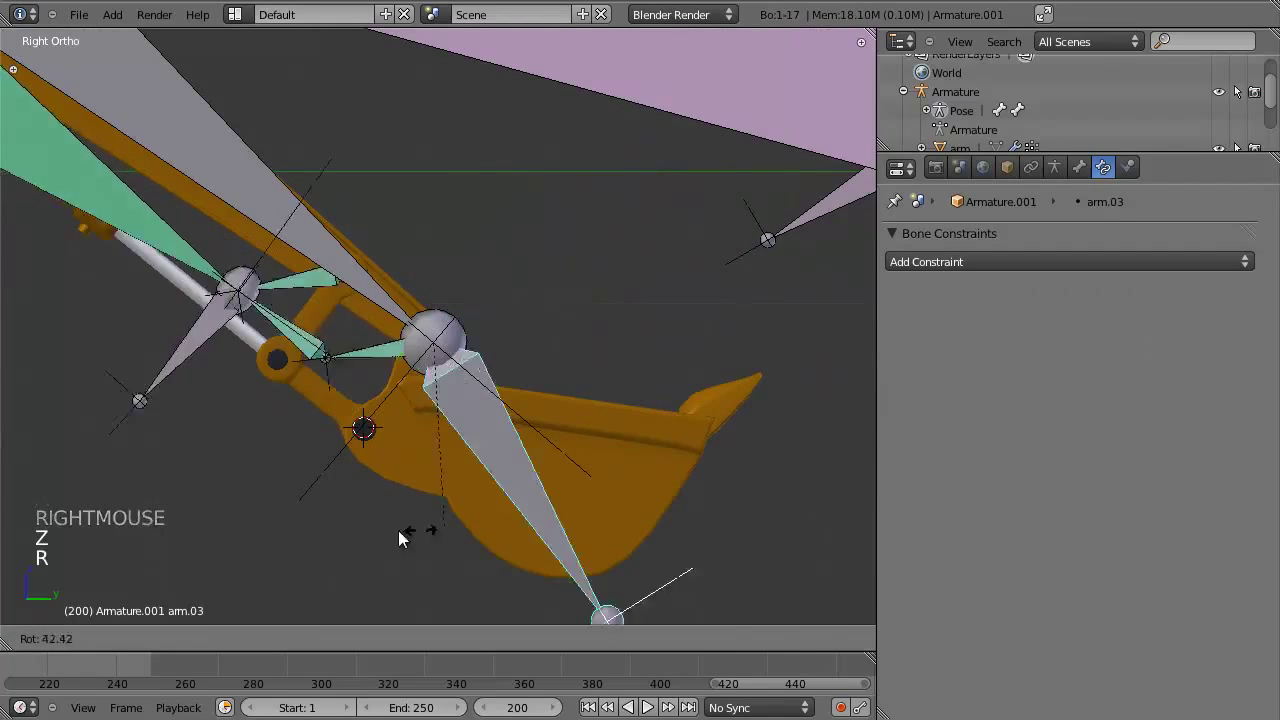
{"action": "right_click", "coordinate": [324, 402]}
{"action": "key", "text": "z"}
{"action": "left_click", "coordinate": [1055, 477]}
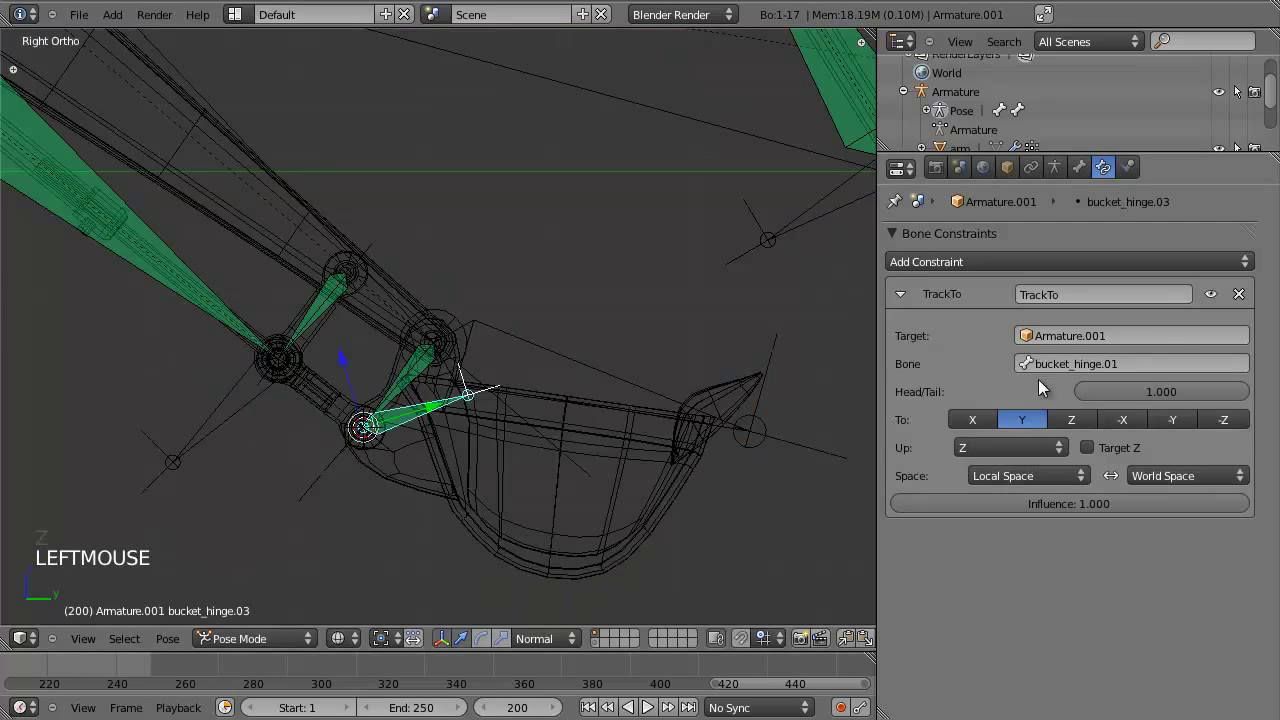
{"action": "left_click", "coordinate": [1189, 482]}
{"action": "key", "text": "z"}
{"action": "right_click", "coordinate": [508, 346]}
{"action": "key", "text": "r"}
{"action": "right_click", "coordinate": [348, 398]}
{"action": "left_click", "coordinate": [1124, 397]}
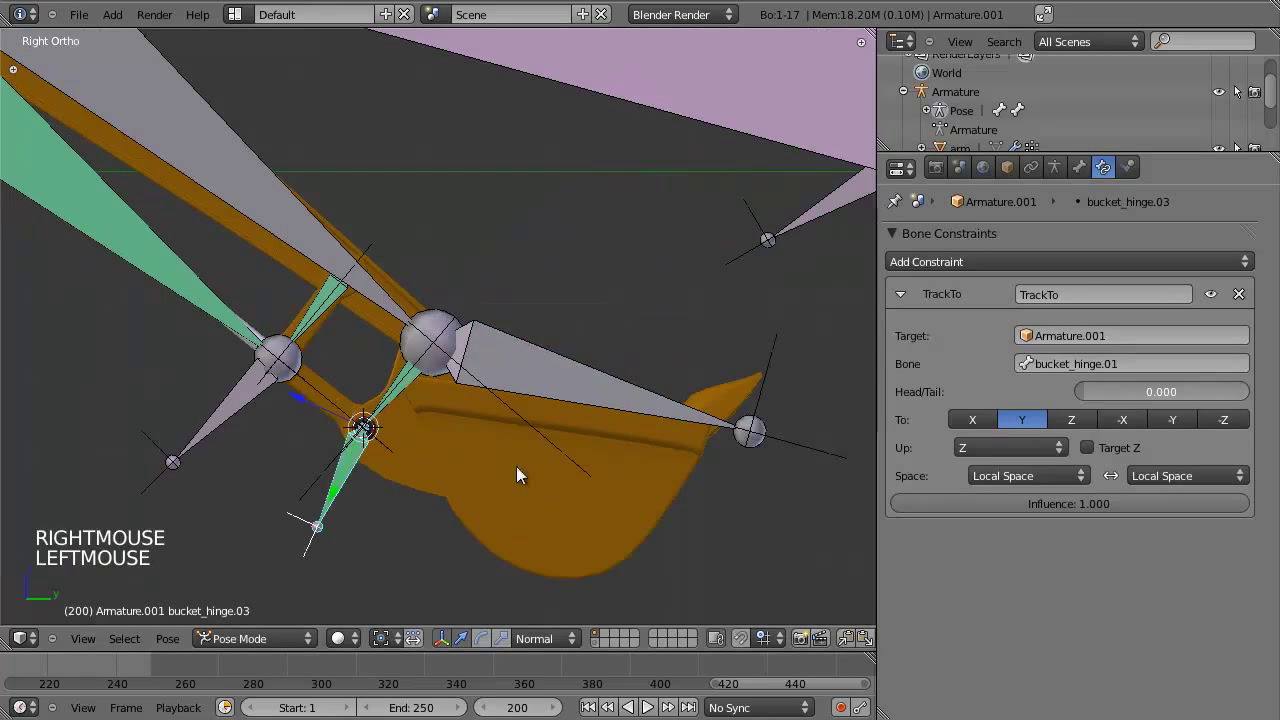
Rotate arm.03 to verify the bucket linkage follows, then cancel the test.
{"action": "right_click", "coordinate": [590, 411]}
{"action": "key", "text": "r"}
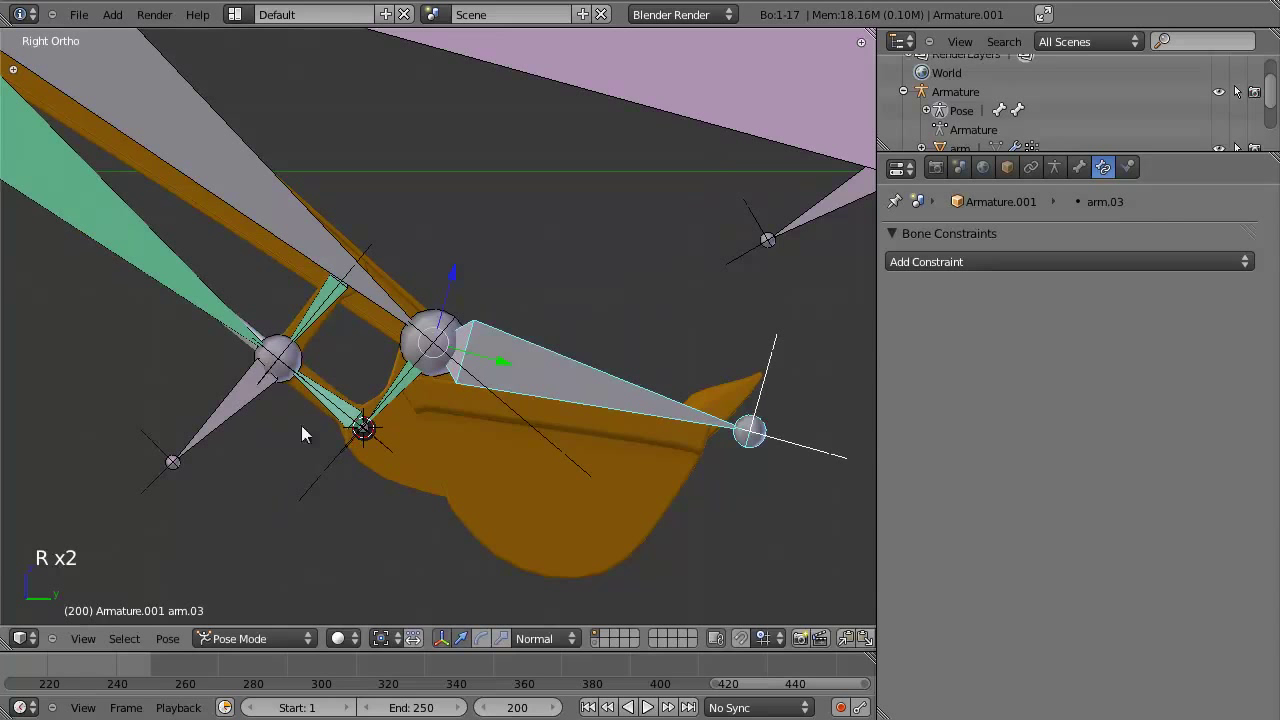
{"action": "right_click", "coordinate": [331, 396]}
{"action": "scroll", "scroll_direction": "down", "scroll_amount": 3}
{"action": "scroll", "scroll_direction": "up", "scroll_amount": 3}
{"action": "scroll", "scroll_direction": "down", "scroll_amount": 3}
{"action": "right_click", "coordinate": [571, 371]}
{"action": "scroll", "scroll_direction": "down", "scroll_amount": 3}
Test-rotate arm.03 and arm.02, then check piston.03's parent setting in edit mode.
{"action": "key", "text": "r"}
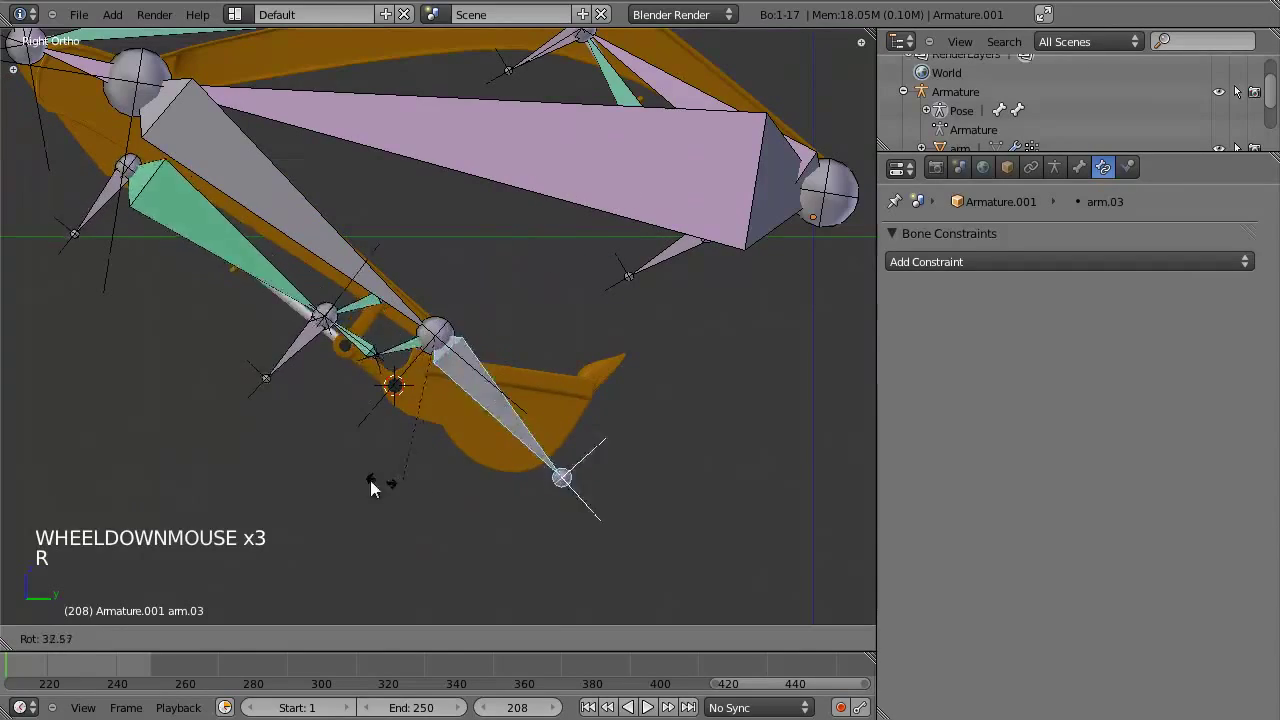
{"action": "right_click", "coordinate": [312, 252]}
{"action": "scroll", "scroll_direction": "down", "scroll_amount": 3}
{"action": "key", "text": "r"}
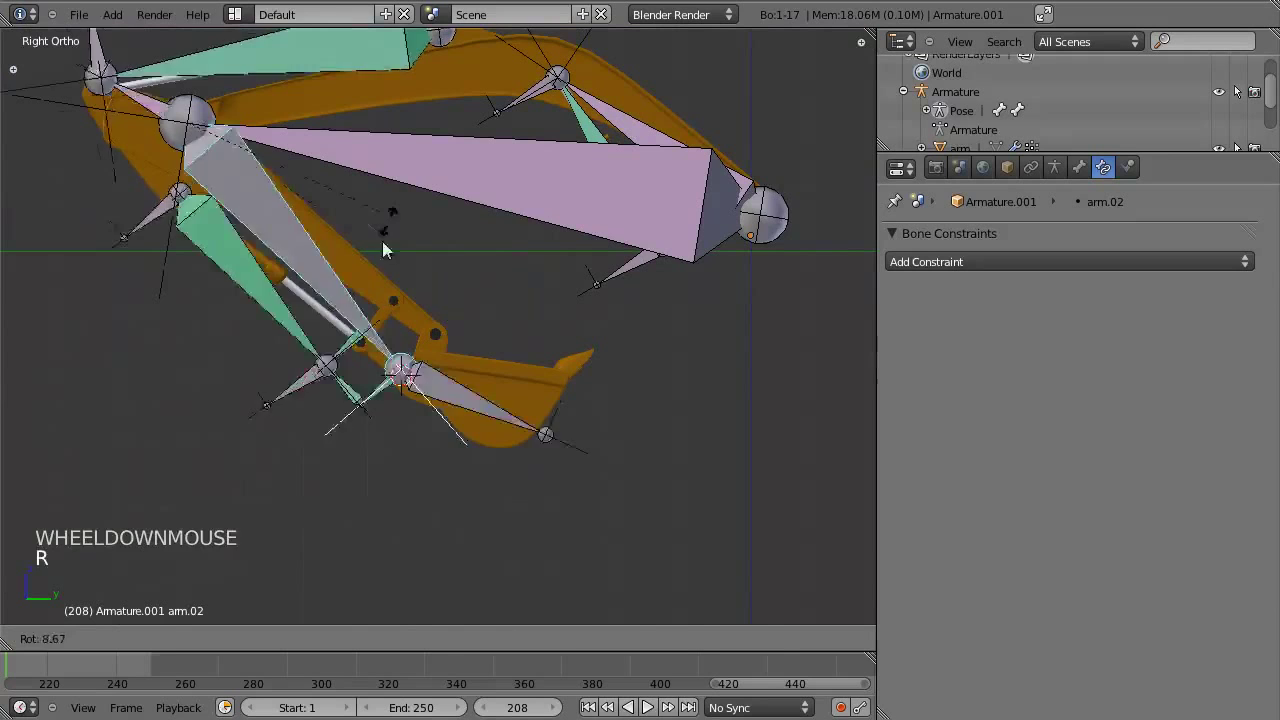
{"action": "middle_click", "coordinate": [509, 247]}
{"action": "key", "text": "r"}
{"action": "right_click", "coordinate": [361, 252]}
{"action": "key", "text": "Tab"}
{"action": "left_click", "coordinate": [1092, 166]}
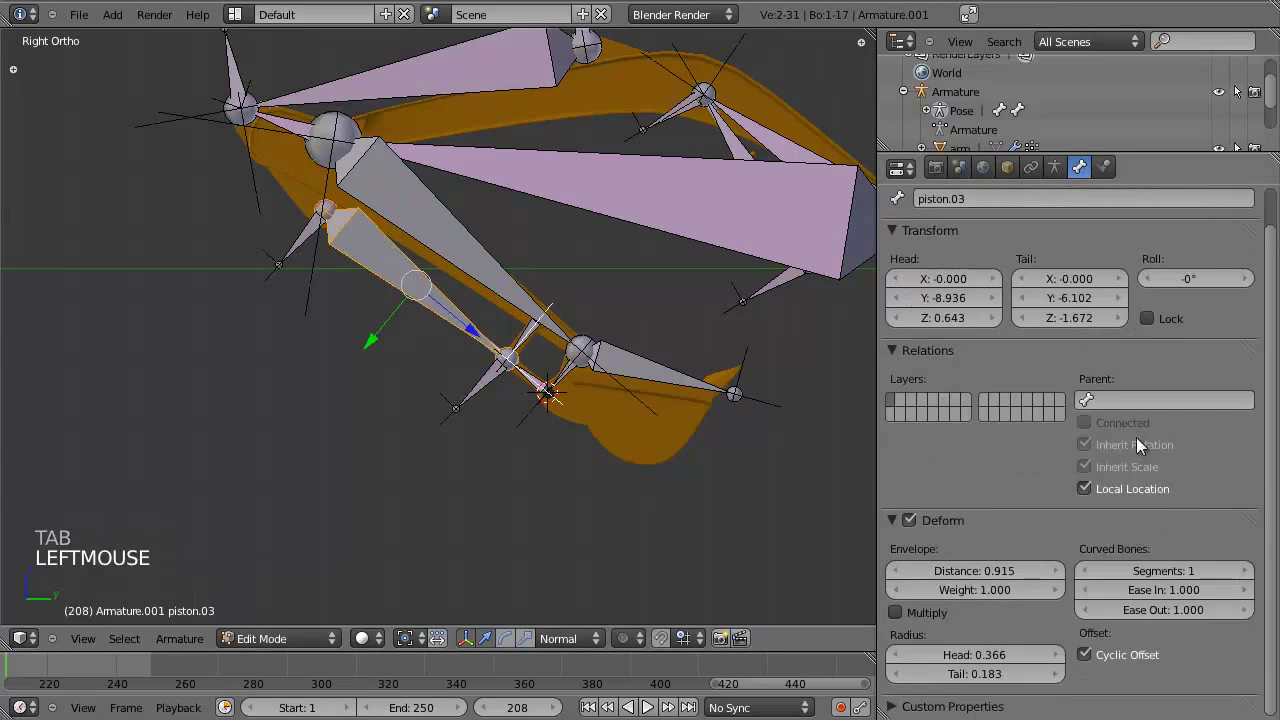
{"action": "left_click", "coordinate": [1124, 396]}
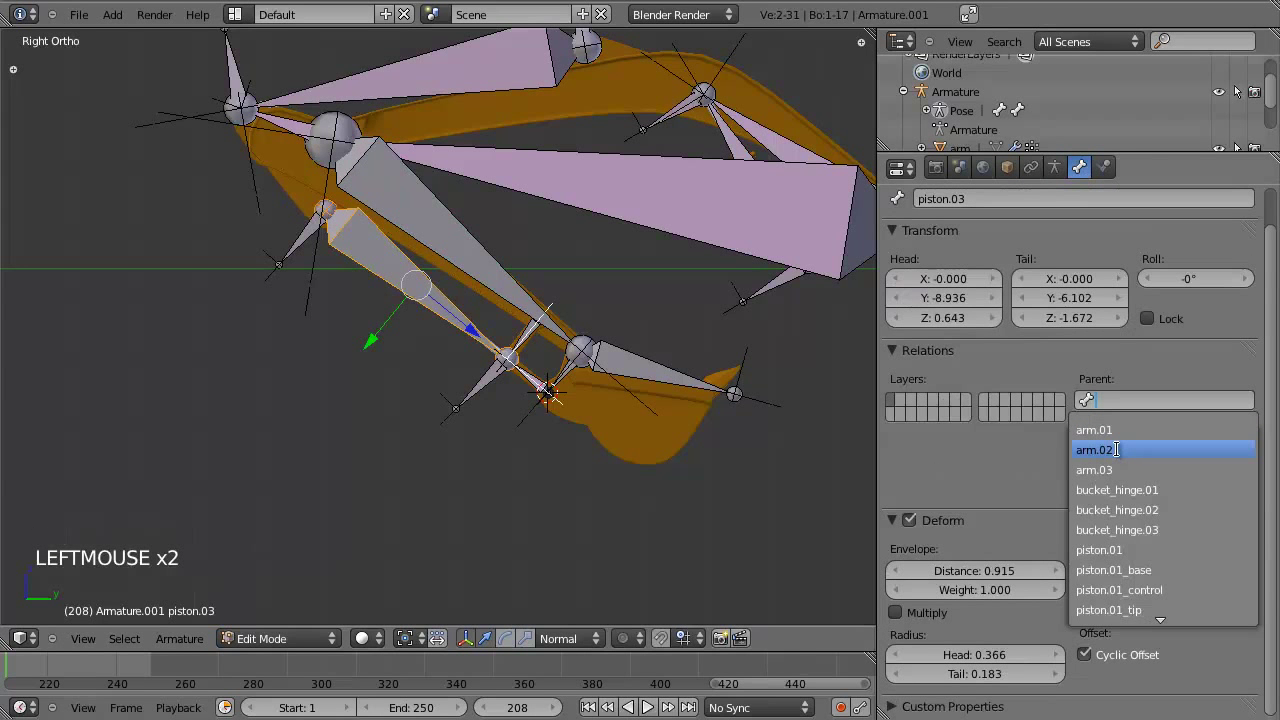
{"action": "key", "text": "Tab"}
Back in pose mode, rotate arm.03 and another arm bone against their limits and review a bone setting.
{"action": "right_click", "coordinate": [453, 273]}
{"action": "key", "text": "r"}
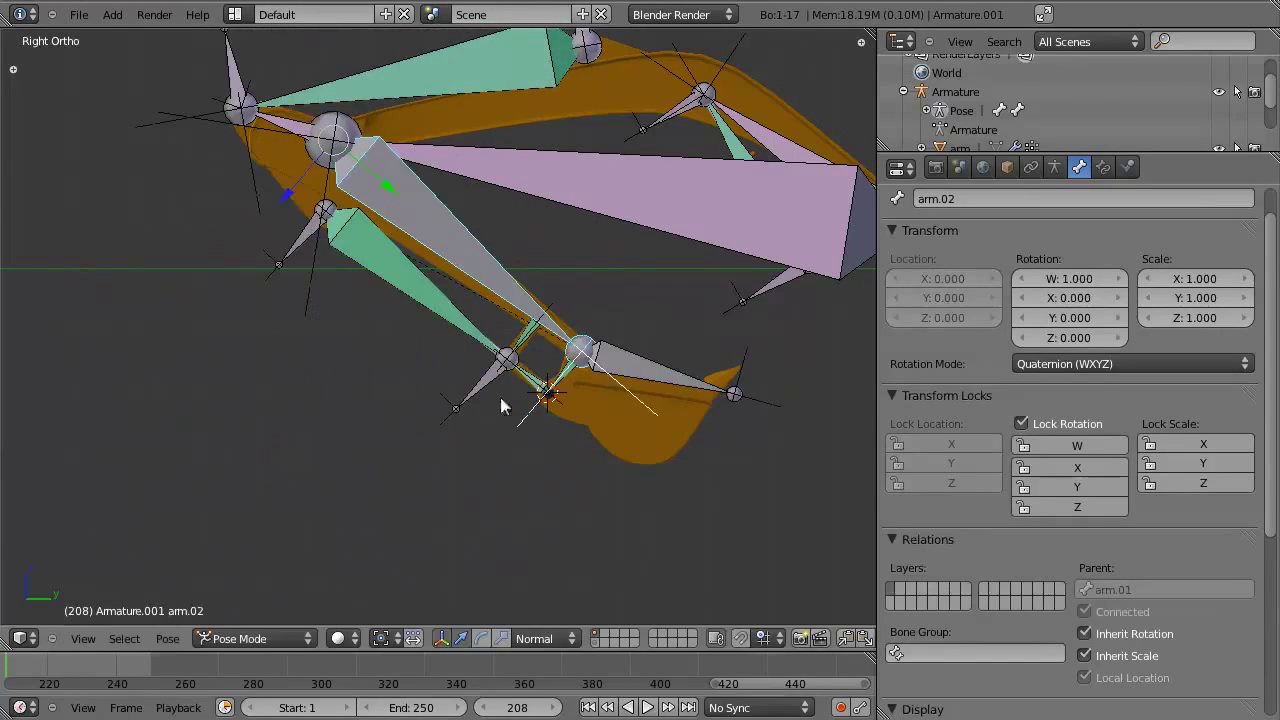
{"action": "right_click", "coordinate": [752, 381]}
{"action": "key", "text": "r"}
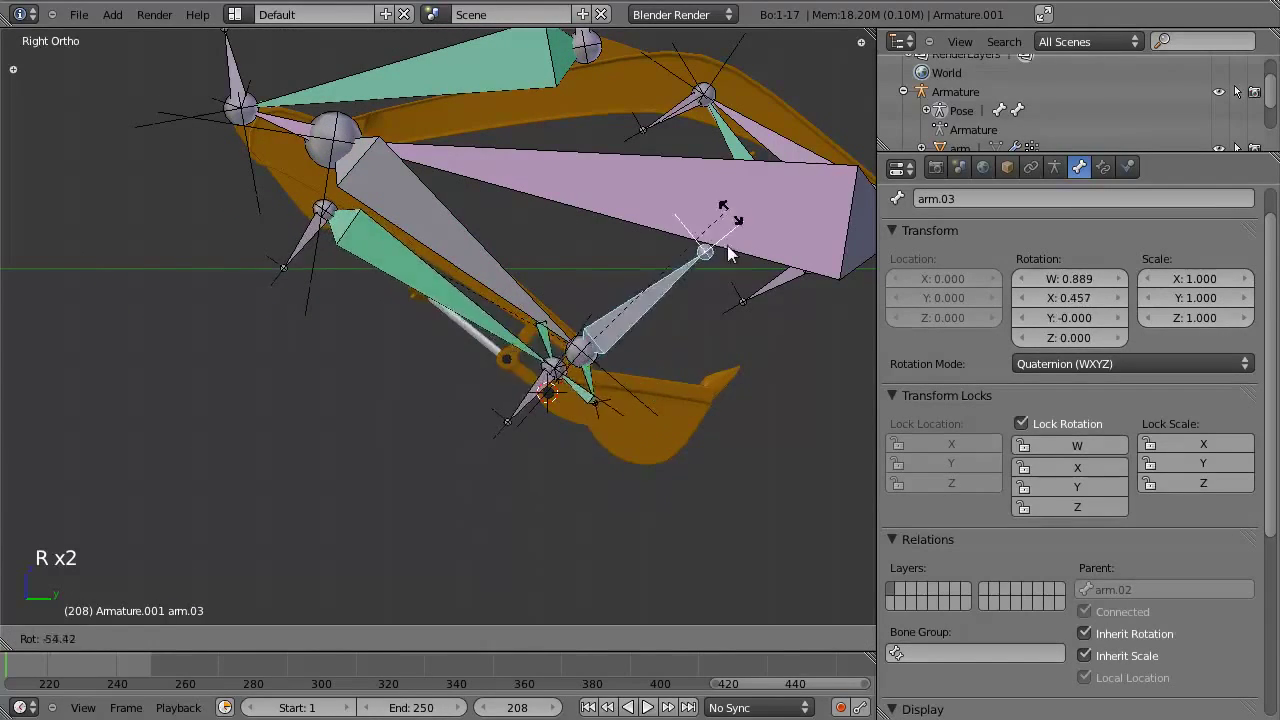
{"action": "right_click", "coordinate": [639, 235]}
{"action": "scroll", "scroll_direction": "down", "scroll_amount": 3}
{"action": "key", "text": "r"}
{"action": "right_click", "coordinate": [509, 146]}
{"action": "key", "text": "Tab"}
{"action": "left_click", "coordinate": [1149, 387]}
{"action": "key", "text": "Tab"}
Test-rotate arm.01, arm.02 and arm.03, then clear all pose rotations and locations.
{"action": "right_click", "coordinate": [595, 227]}
{"action": "key", "text": "r"}
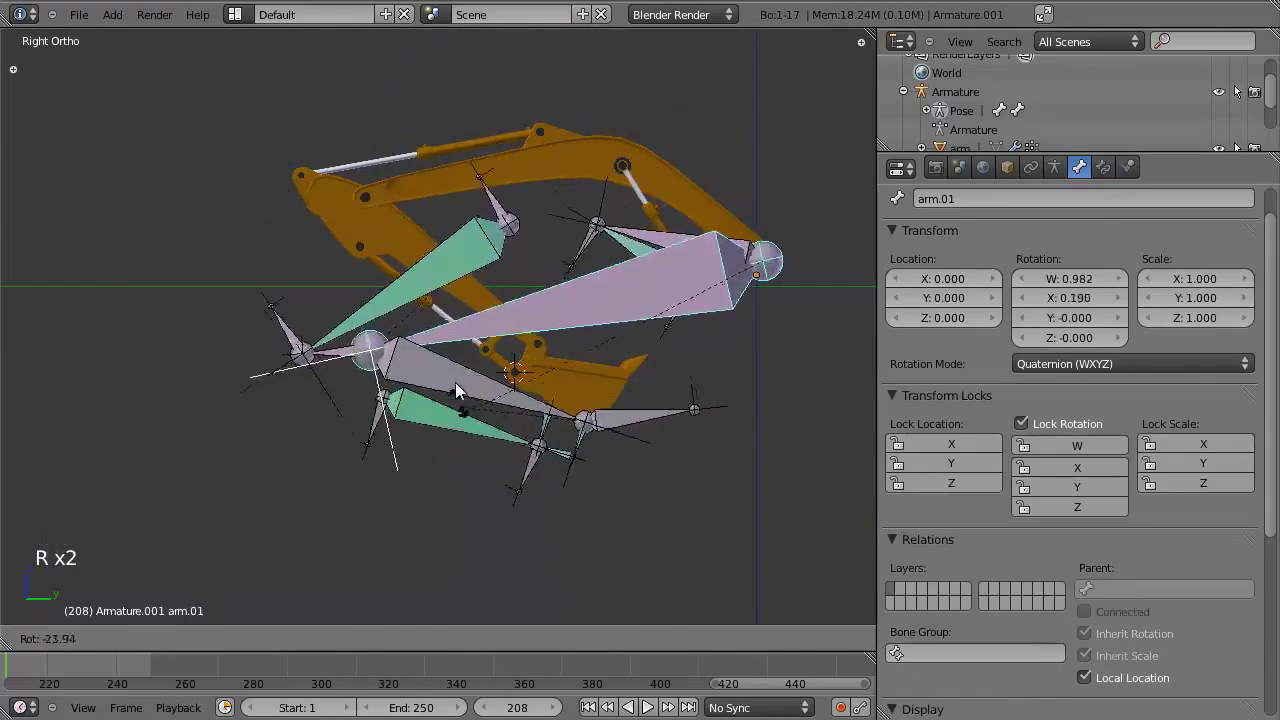
{"action": "right_click", "coordinate": [470, 199]}
{"action": "key", "text": "r"}
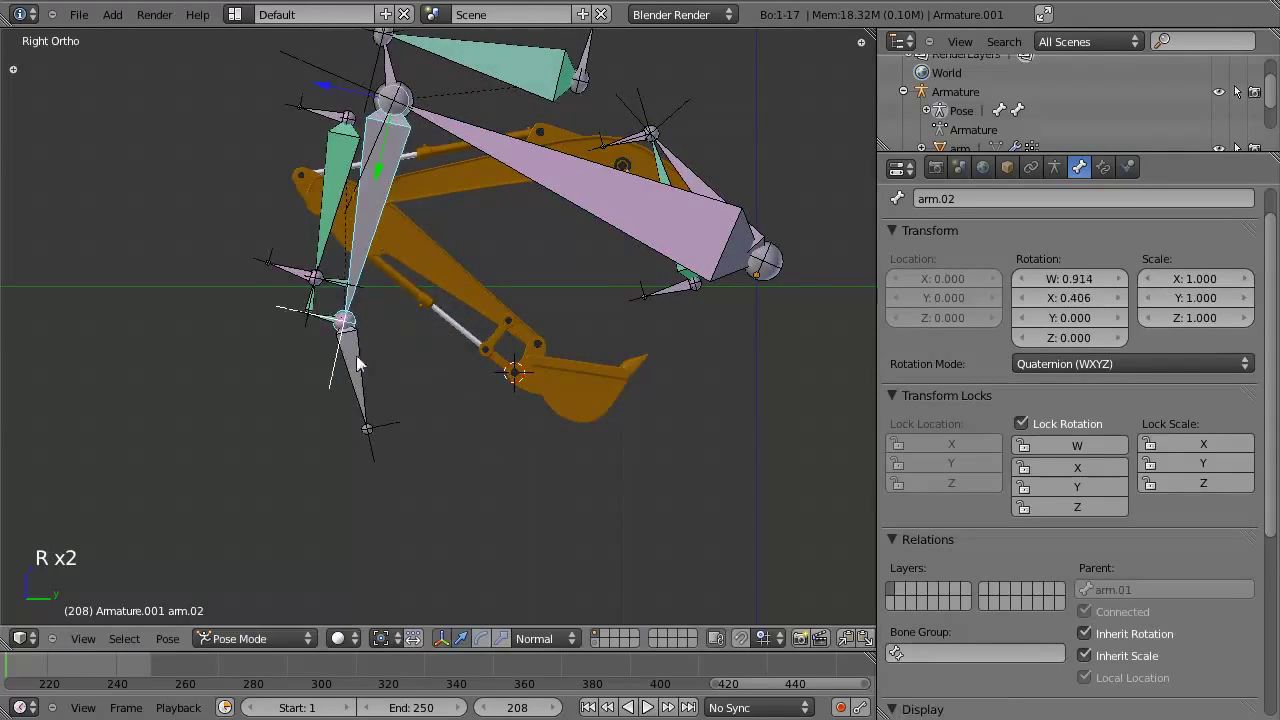
{"action": "right_click", "coordinate": [366, 368]}
{"action": "key", "text": "r"}
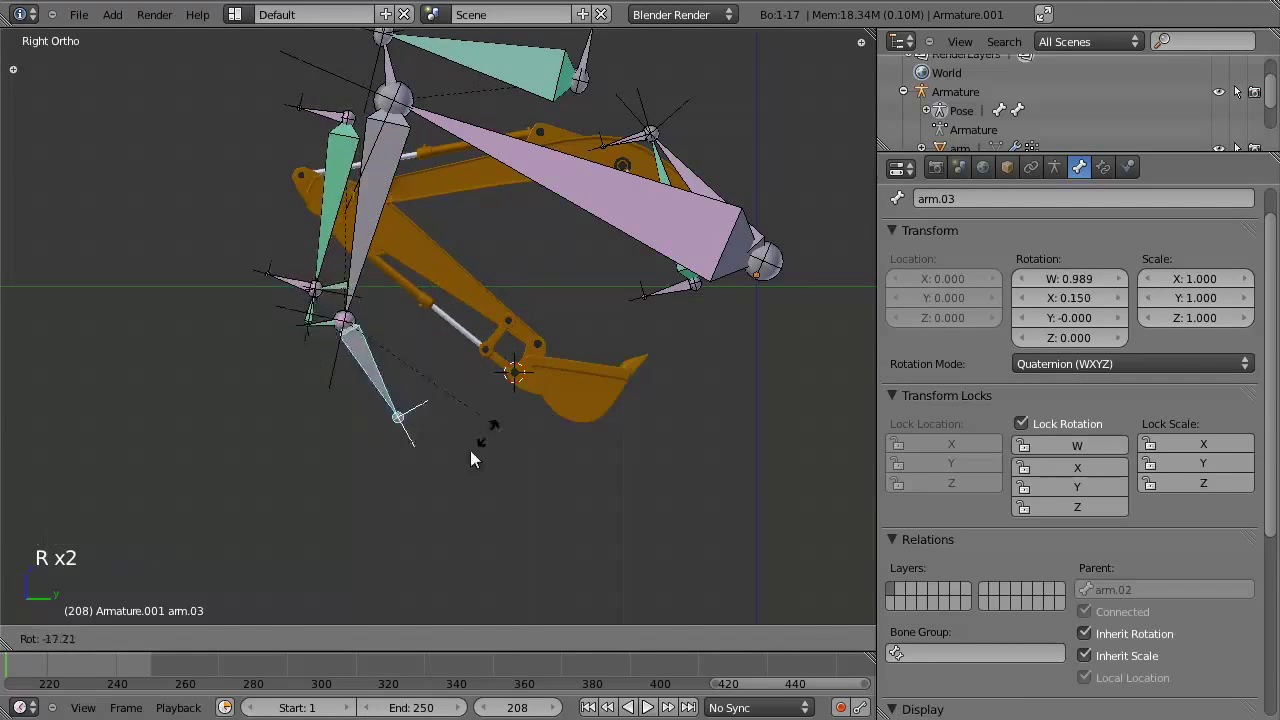
{"action": "key", "text": "a"}
{"action": "key", "text": "a"}
{"action": "key", "text": "alt+r"}
{"action": "key", "text": "alt+g"}
Return the armature to object mode with the scene shown as wireframe.
{"action": "middle_click", "coordinate": [400, 368]}
{"action": "scroll", "scroll_direction": "up", "scroll_amount": 3}
{"action": "key", "text": "a"}
{"action": "scroll", "scroll_direction": "down", "scroll_amount": 3}
{"action": "middle_click", "coordinate": [488, 353]}
{"action": "key", "text": "z"}
{"action": "key", "text": "ctrl+Tab"}
{"action": "middle_click", "coordinate": [526, 404]}
{"action": "middle_click", "coordinate": [549, 341]}
Save the blend file, then parent the arm mesh to Armature.001 with armature deform and empty groups.
{"action": "key", "text": "ctrl+w"}
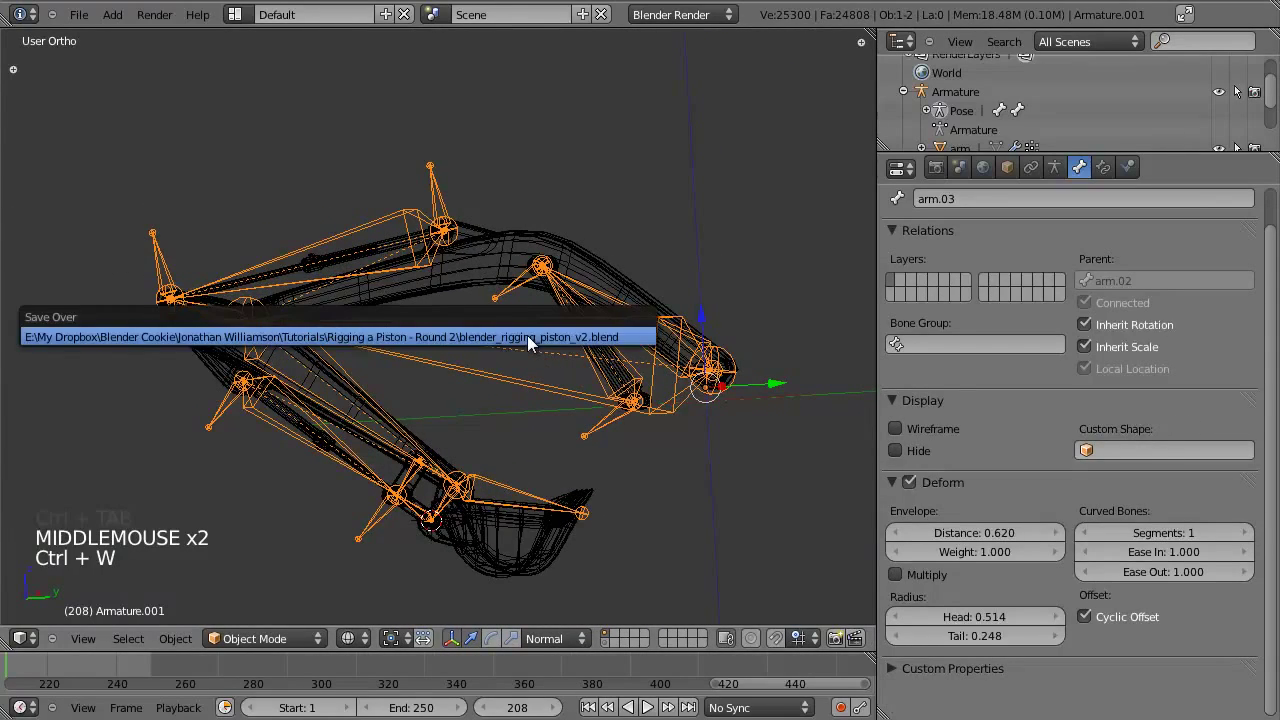
{"action": "middle_click", "coordinate": [483, 434]}
{"action": "right_click", "coordinate": [516, 205]}
{"action": "middle_click", "coordinate": [653, 298]}
{"action": "middle_click", "coordinate": [547, 309]}
{"action": "middle_click", "coordinate": [477, 337]}
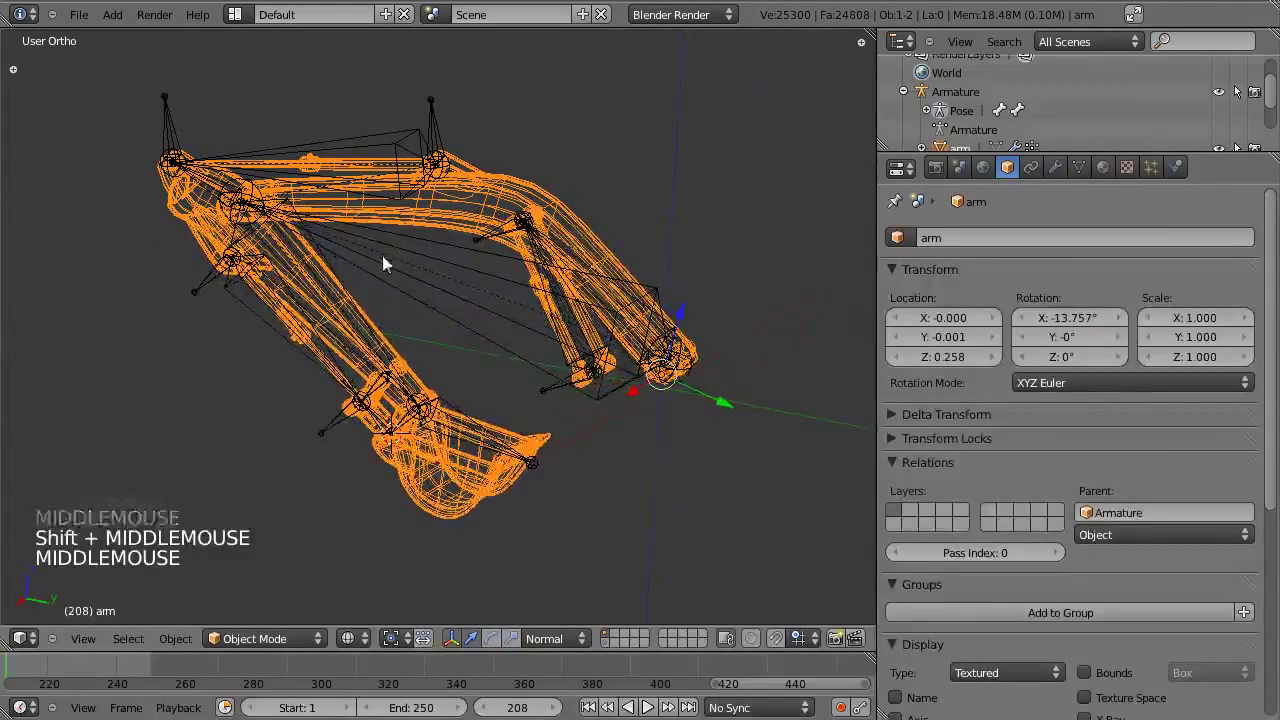
{"action": "right_click", "coordinate": [418, 258]}
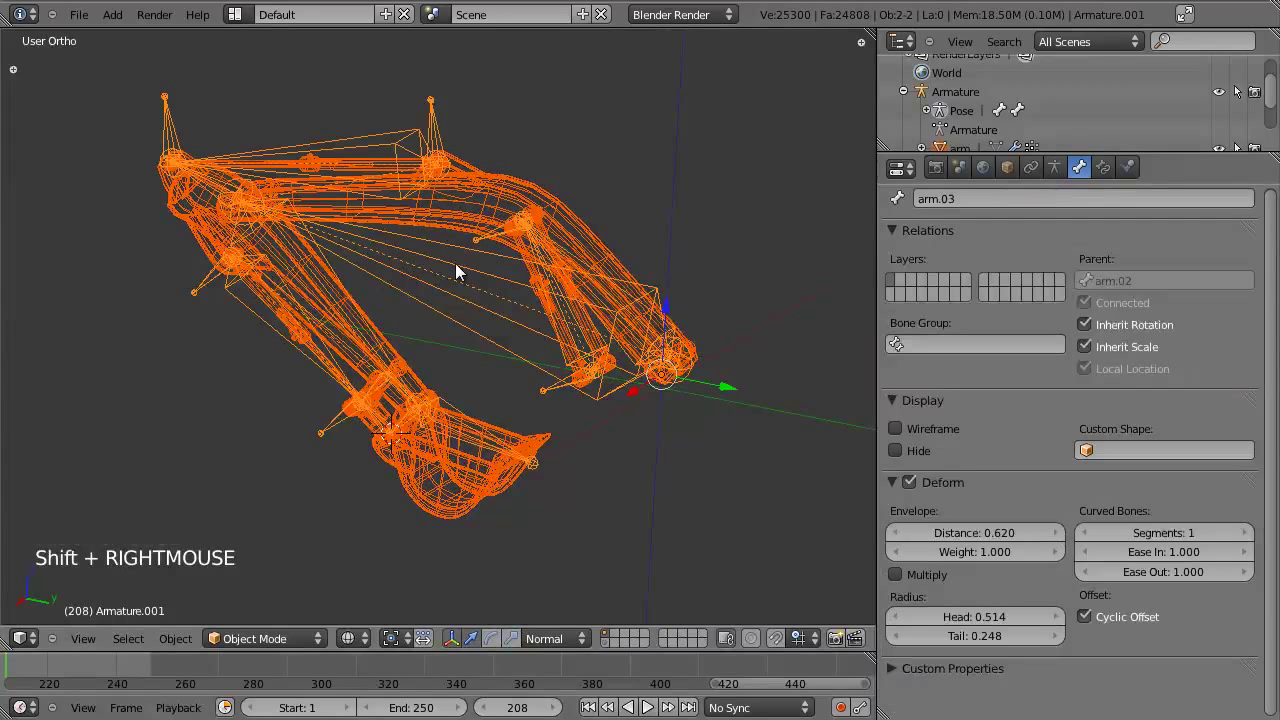
{"action": "key", "text": "ctrl+p"}
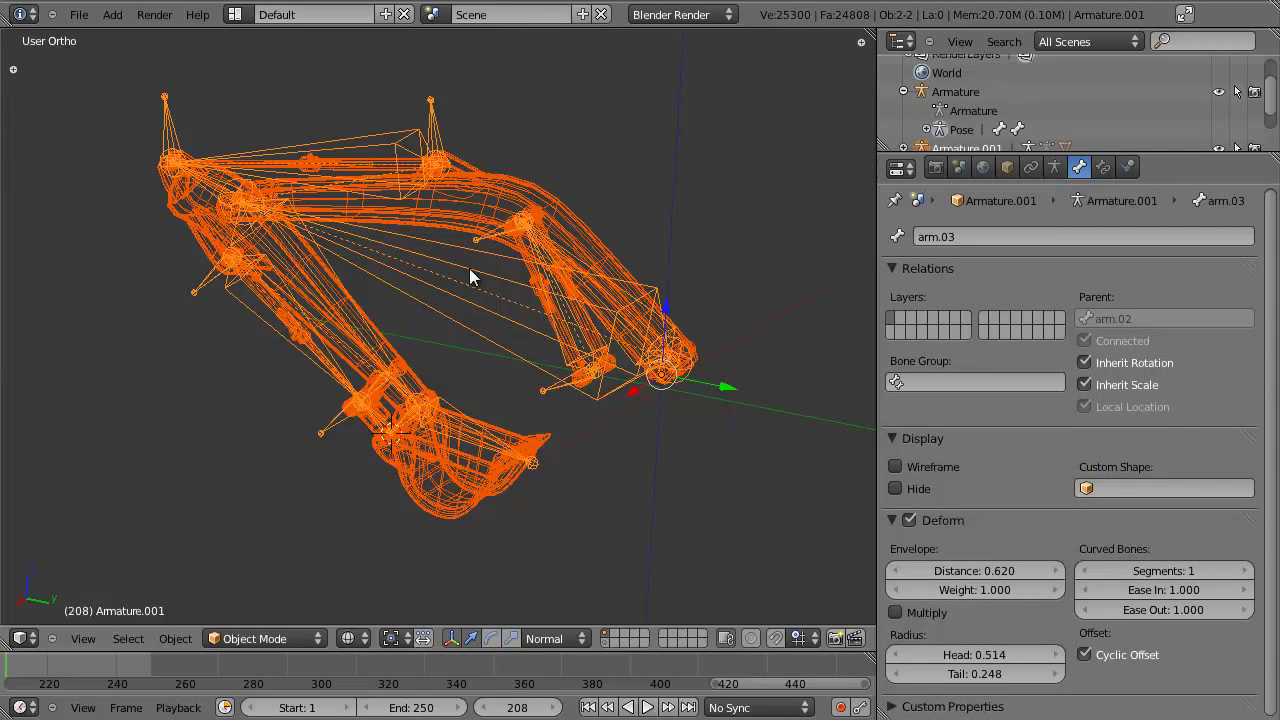
Show the arm mesh's new vertex groups named after Armature.001's bones, such as piston.01_base and piston.02_tip.
{"action": "right_click", "coordinate": [484, 263]}
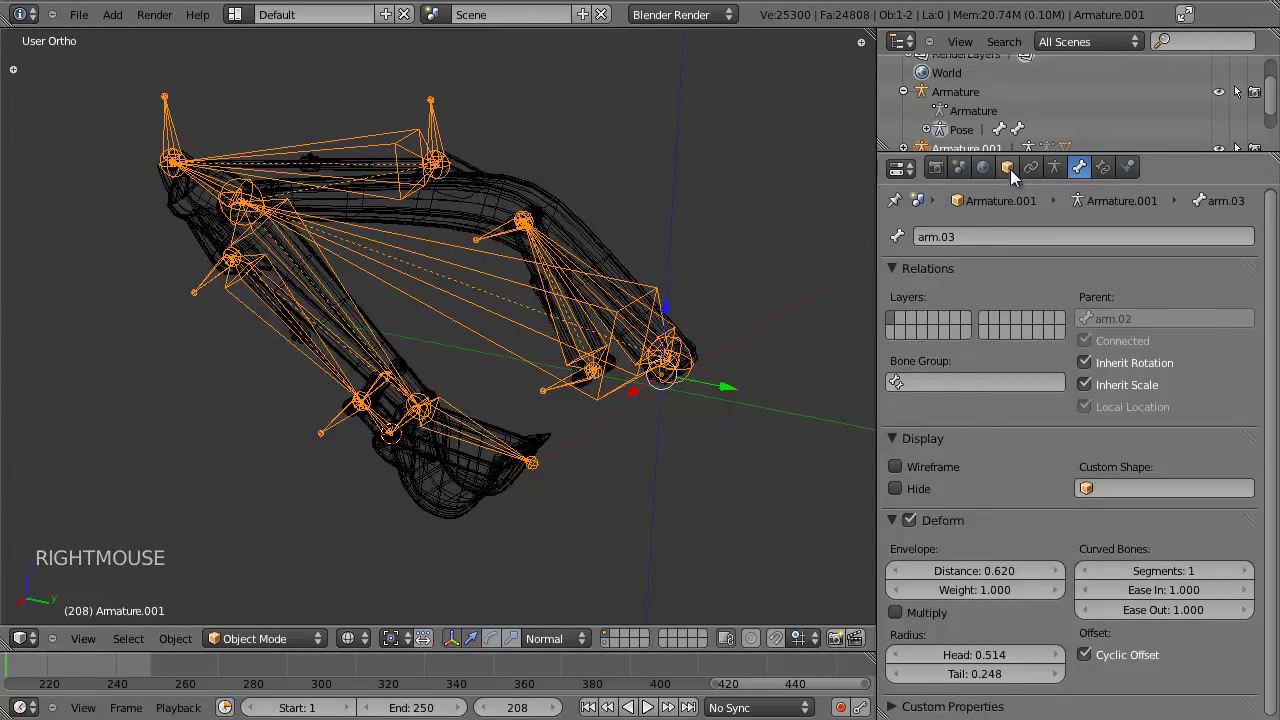
{"action": "left_click", "coordinate": [1019, 166]}
{"action": "left_click", "coordinate": [1058, 176]}
{"action": "right_click", "coordinate": [506, 212]}
{"action": "scroll", "scroll_direction": "up", "scroll_amount": 3}
{"action": "left_click", "coordinate": [1062, 452]}
{"action": "scroll", "scroll_direction": "up", "scroll_amount": 3}
{"action": "scroll", "scroll_direction": "down", "scroll_amount": 3}
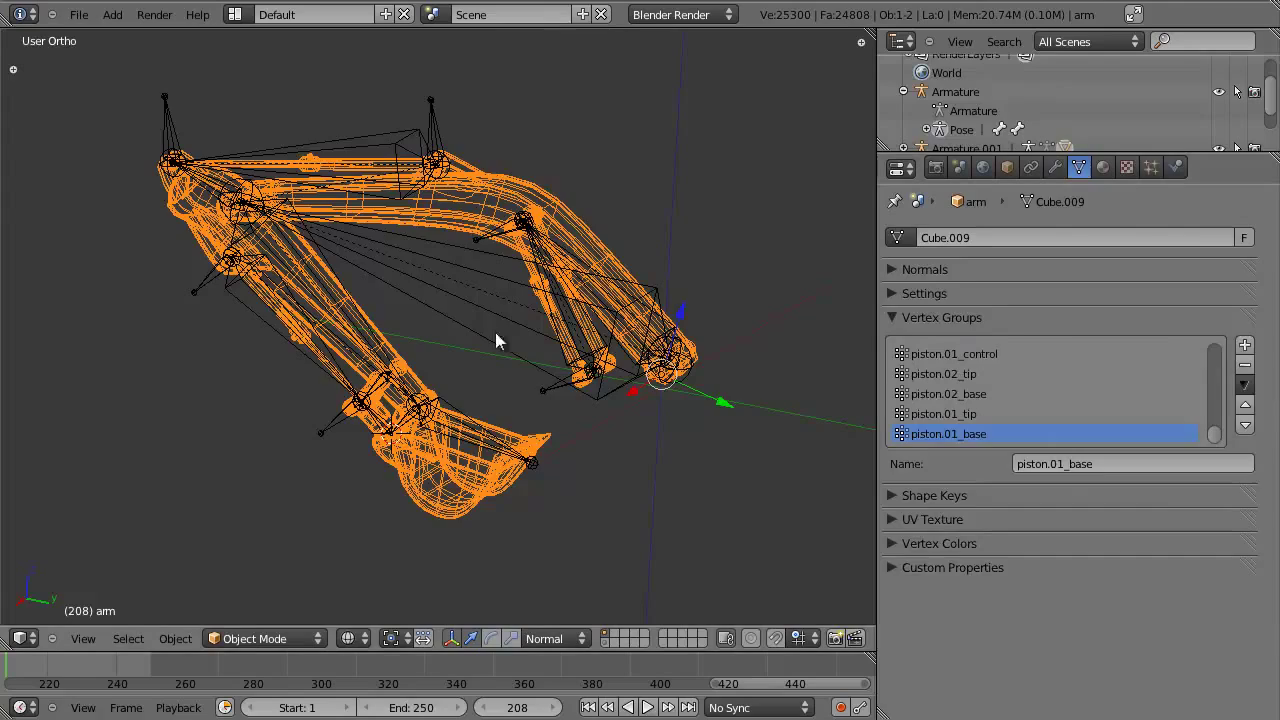
Switch between the armature and arm mesh, test-rotating in pose mode, then reselect the arm mesh.
{"action": "right_click", "coordinate": [453, 321]}
{"action": "key", "text": "ctrl+Tab"}
{"action": "right_click", "coordinate": [361, 268]}
{"action": "key", "text": "r"}
{"action": "key", "text": "KP_3"}
{"action": "scroll", "scroll_direction": "down", "scroll_amount": 3}
{"action": "key", "text": "r"}
{"action": "right_click", "coordinate": [396, 420]}
{"action": "key", "text": "ctrl+Tab"}
{"action": "scroll", "scroll_direction": "up", "scroll_amount": 3}
{"action": "middle_click", "coordinate": [435, 327]}
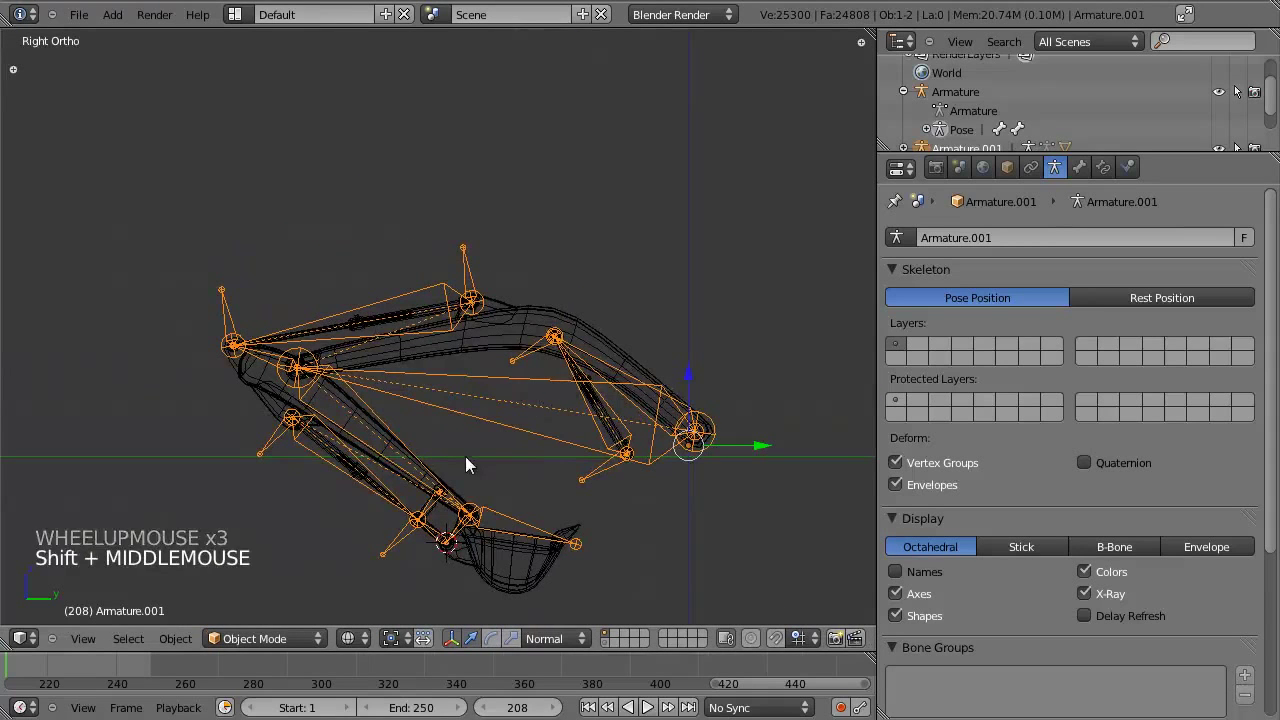
{"action": "key", "text": "r"}
{"action": "key", "text": "r"}
{"action": "middle_click", "coordinate": [487, 460]}
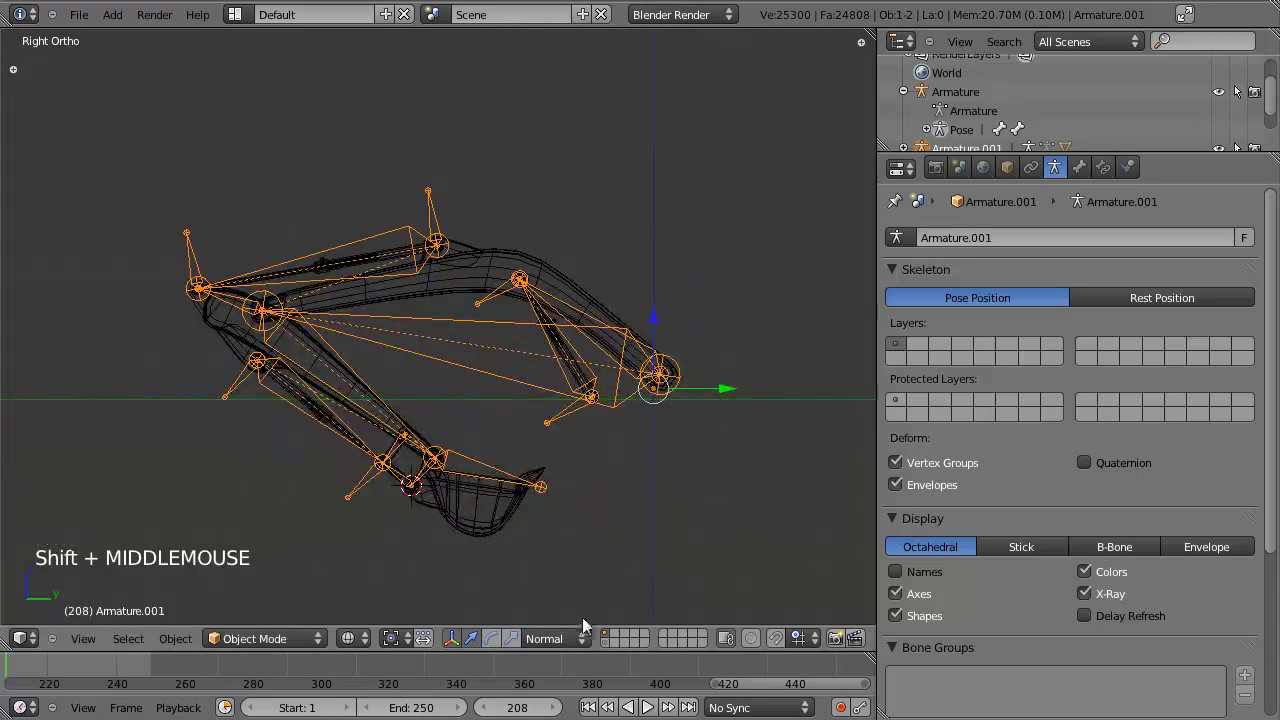
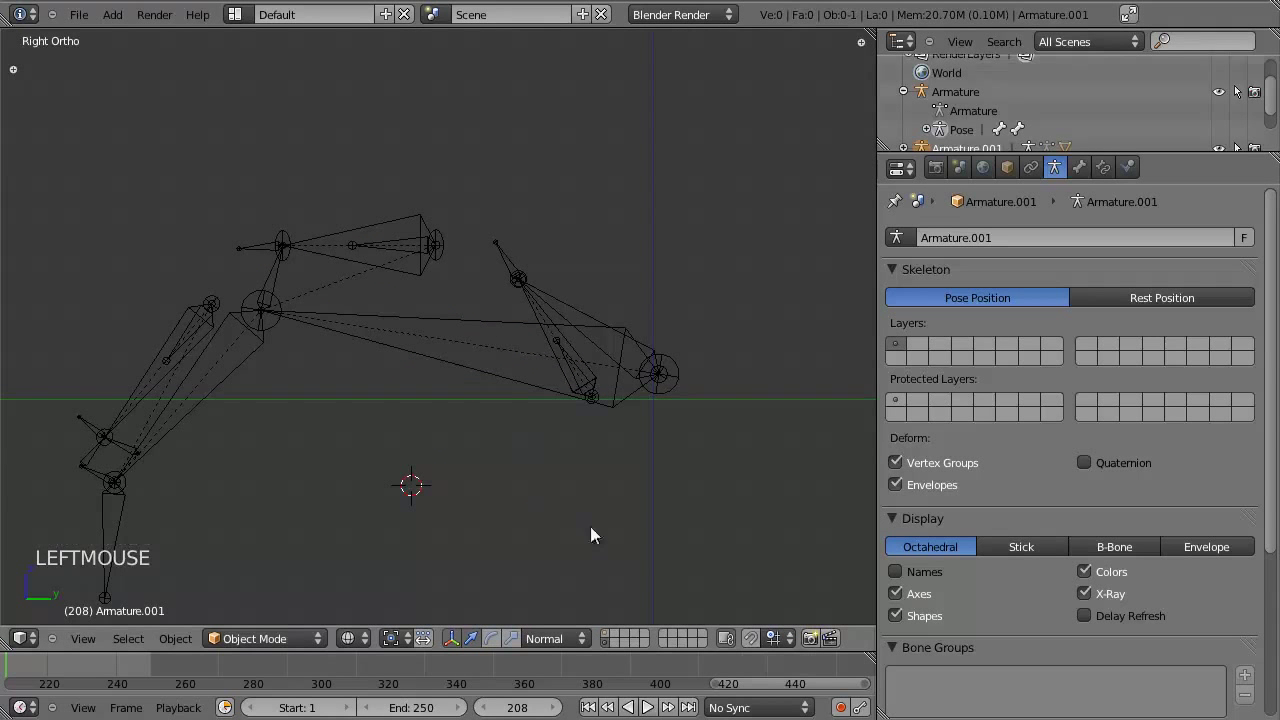
{"action": "left_click", "coordinate": [614, 636]}
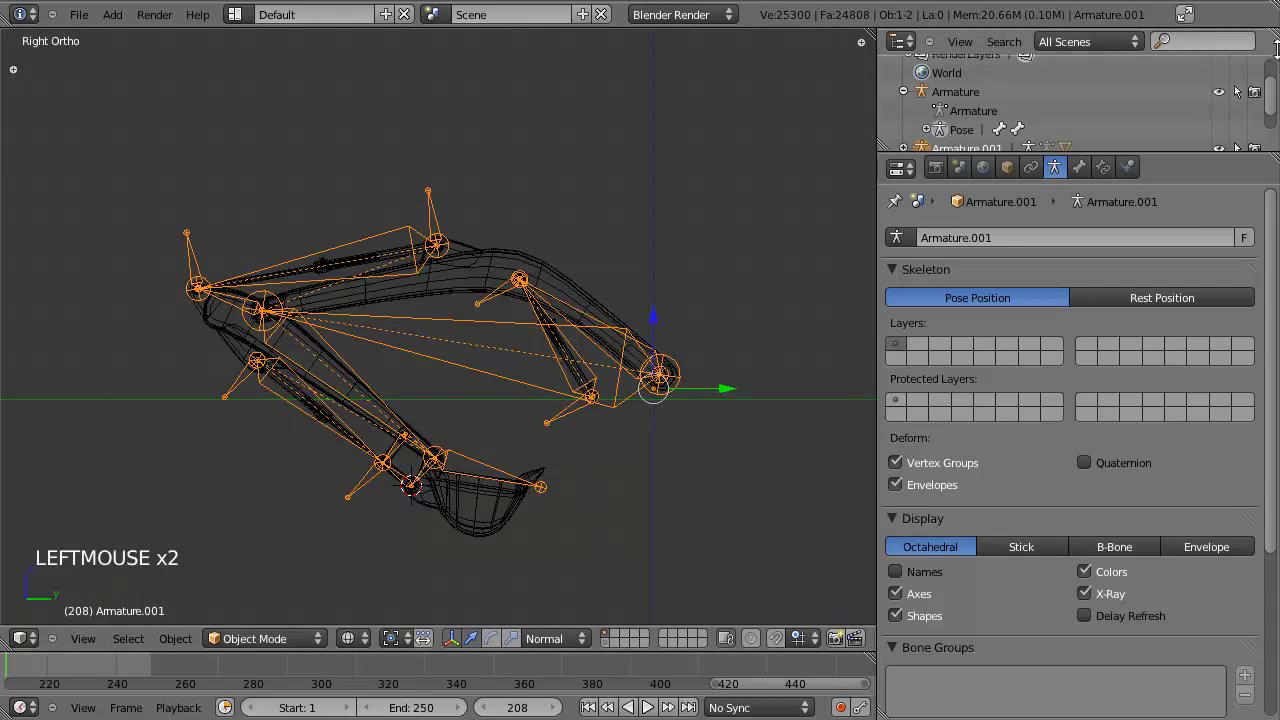
{"action": "right_click", "coordinate": [576, 297]}
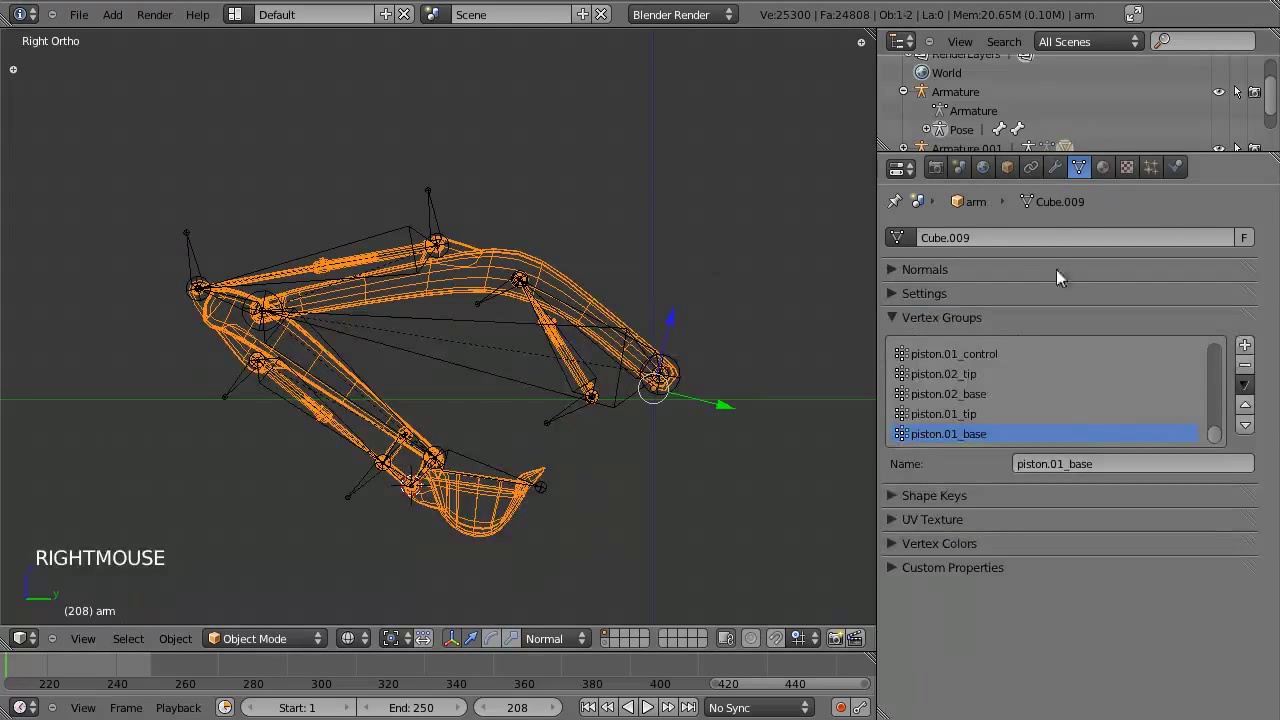
Disable Bone Envelopes on the arm's Armature modifier and test a pose rotation on the rig.
{"action": "left_click", "coordinate": [1070, 171]}
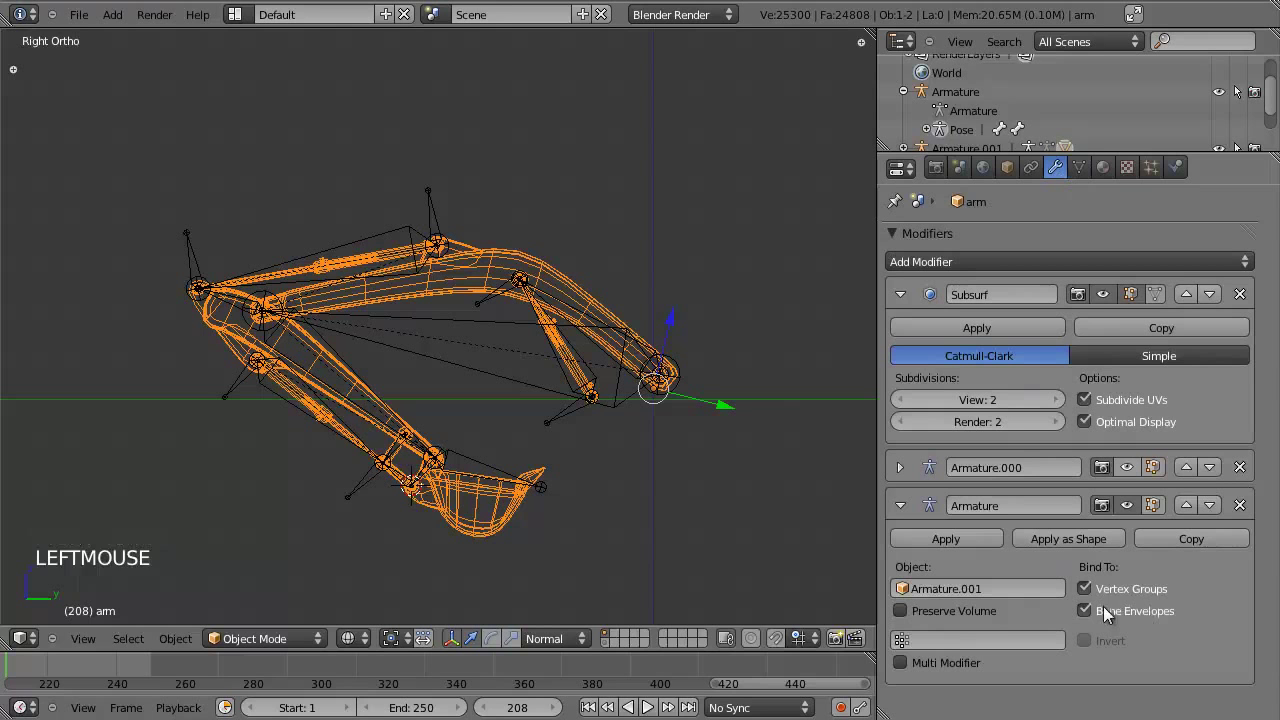
{"action": "left_click", "coordinate": [1125, 618]}
{"action": "right_click", "coordinate": [494, 312]}
{"action": "key", "text": "r"}
{"action": "key", "text": "ctrl+Tab"}
{"action": "key", "text": "r"}
{"action": "right_click", "coordinate": [433, 349]}
{"action": "key", "text": "r"}
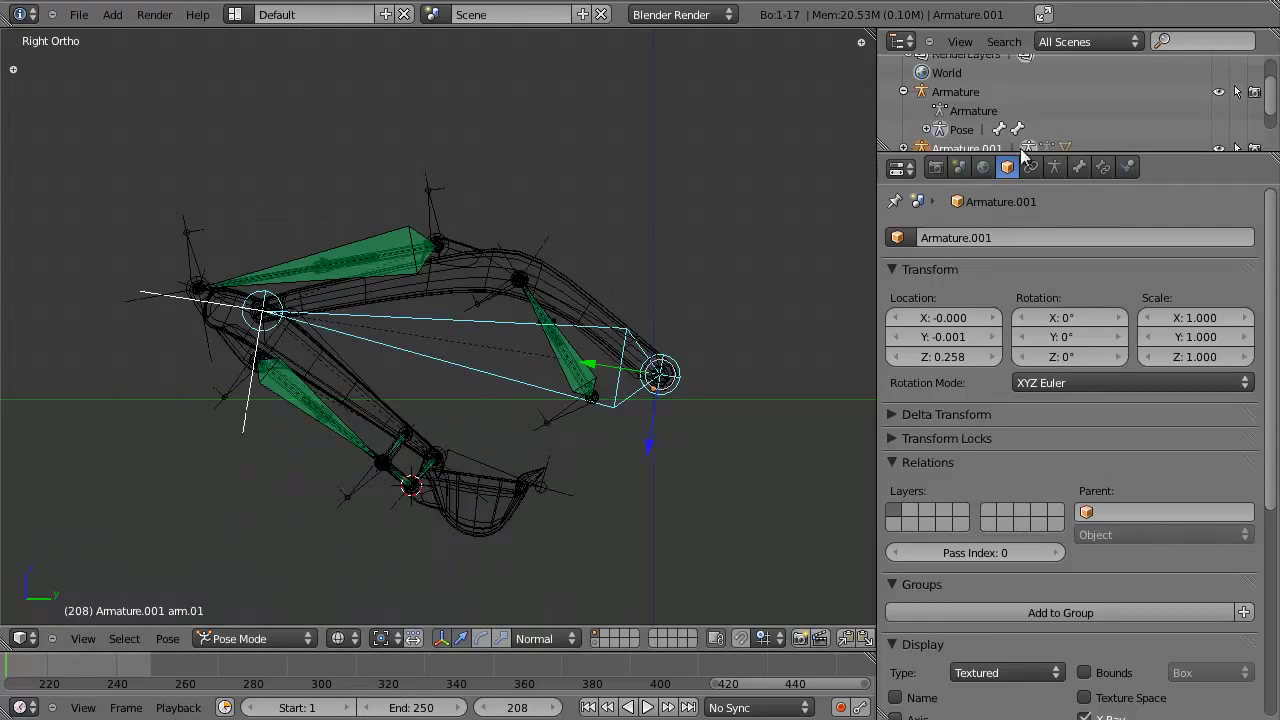
Review the armature's skeleton settings, then select the armature and arm mesh together for weight painting.
{"action": "left_click", "coordinate": [1092, 175]}
{"action": "left_click", "coordinate": [1058, 170]}
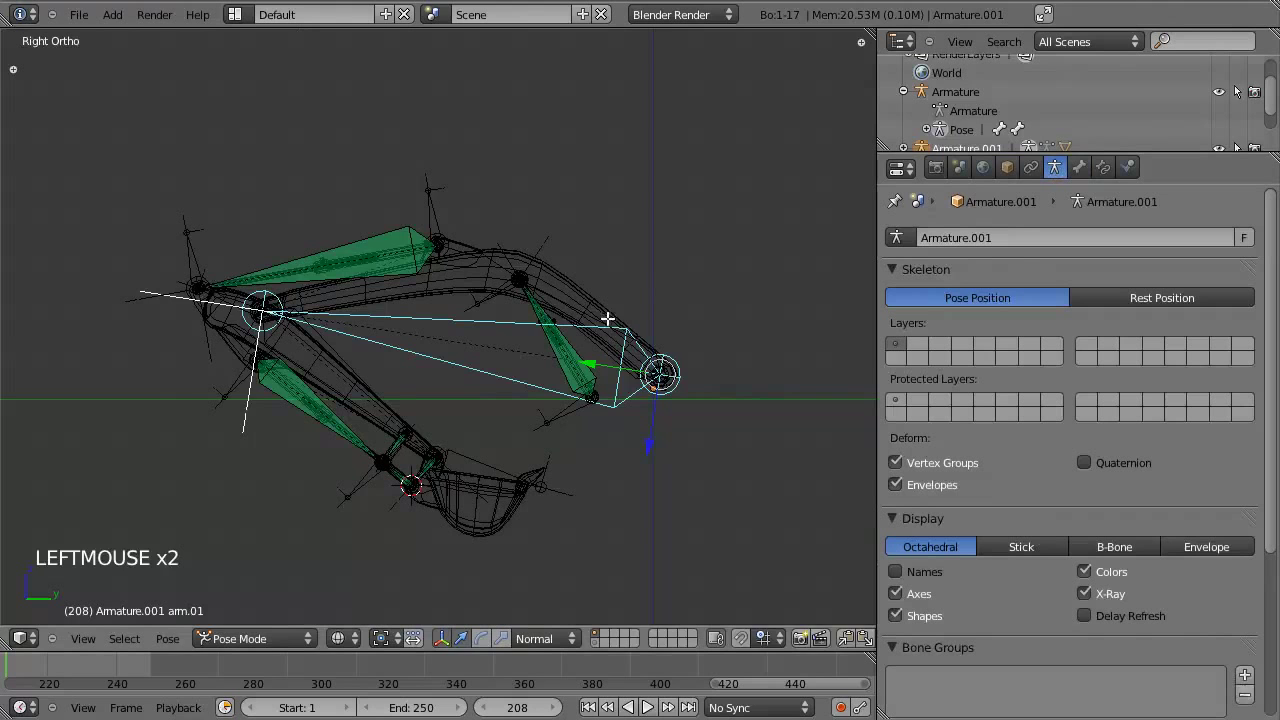
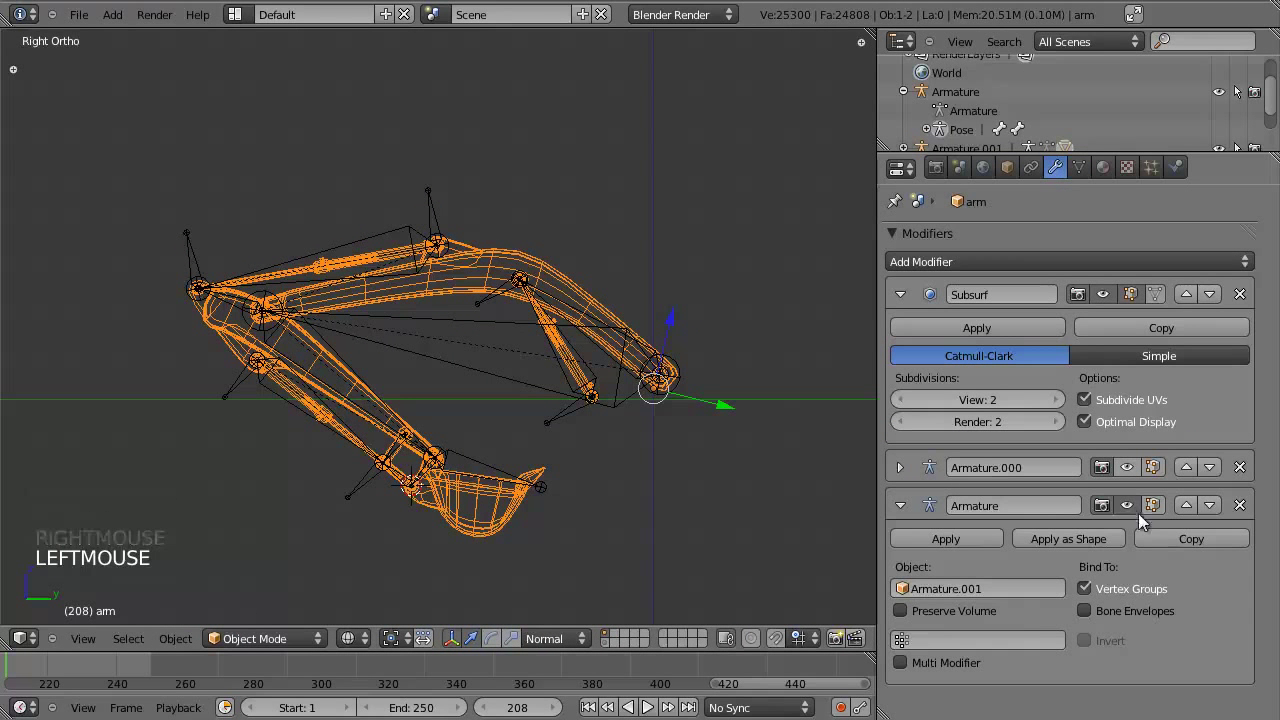
{"action": "left_click", "coordinate": [1138, 498]}
{"action": "left_click", "coordinate": [1141, 500]}
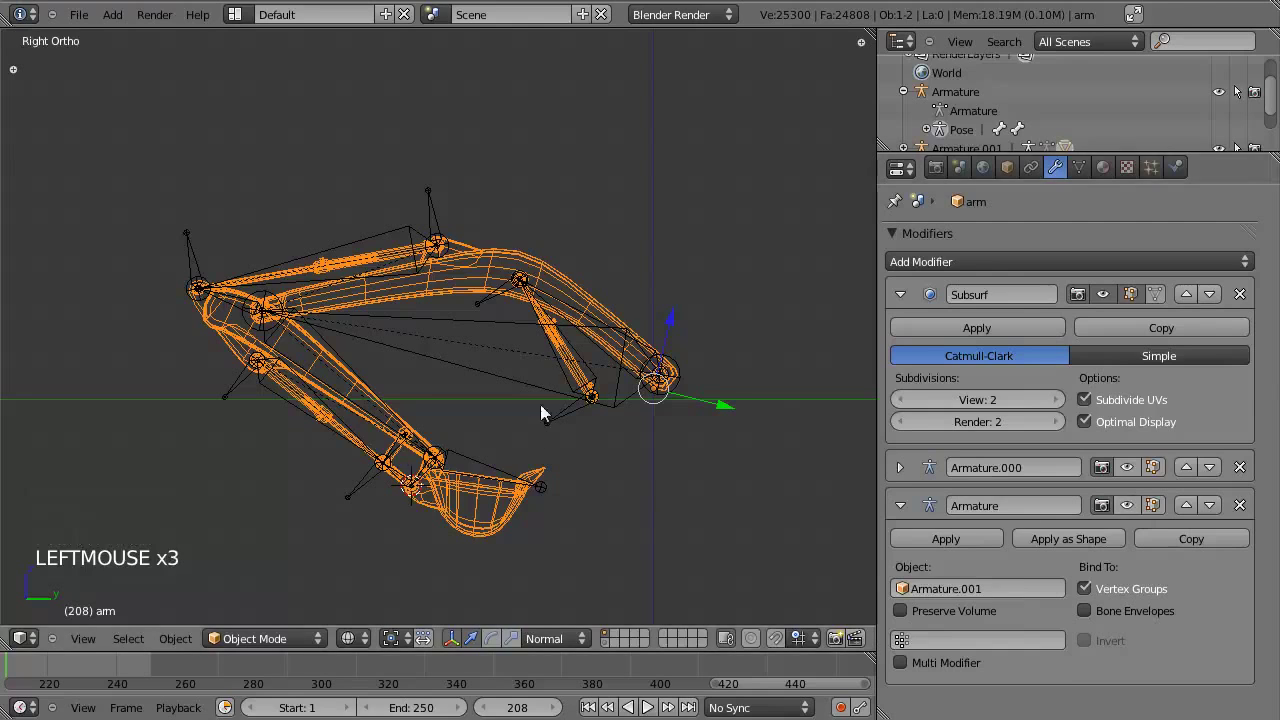
{"action": "right_click", "coordinate": [529, 353]}
{"action": "key", "text": "ctrl+Tab"}
{"action": "right_click", "coordinate": [444, 363]}
{"action": "key", "text": "r"}
{"action": "right_click", "coordinate": [404, 278]}
{"action": "right_click", "coordinate": [411, 303]}
Inspect the arm mesh's bone weights in weight paint mode from several angles.
{"action": "key", "text": "ctrl+Tab"}
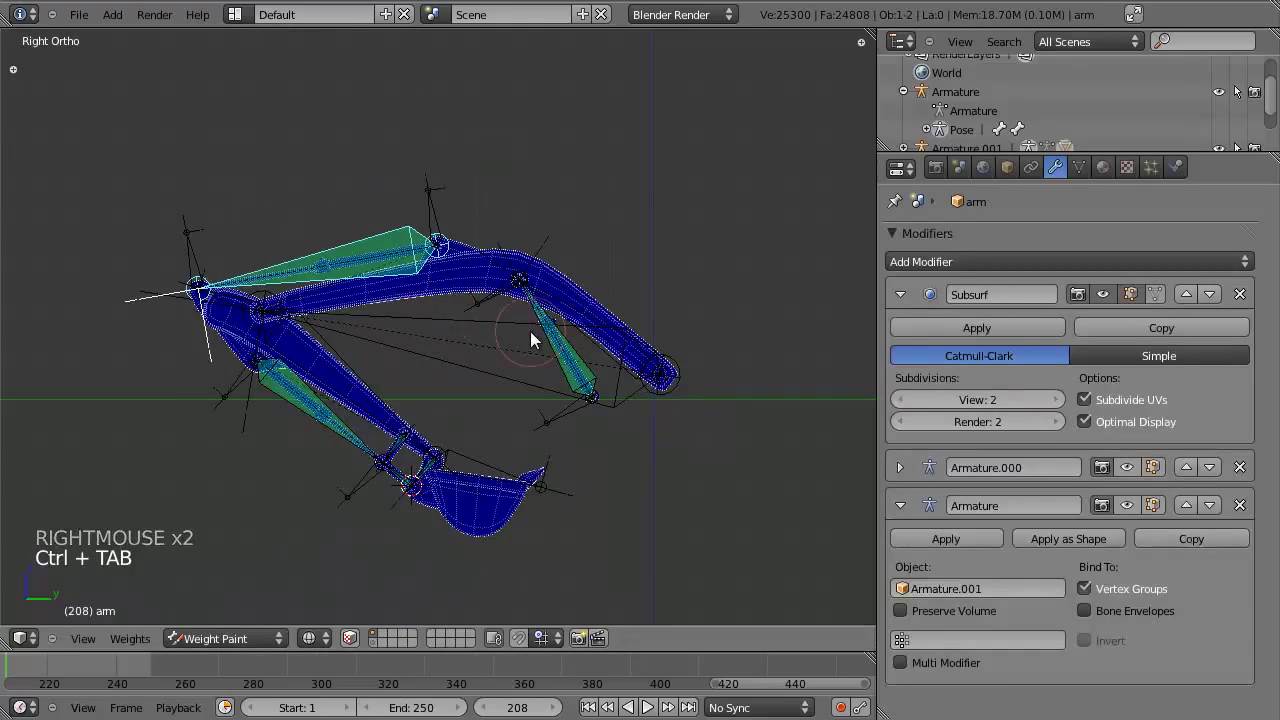
{"action": "right_click", "coordinate": [529, 319]}
{"action": "scroll", "scroll_direction": "up", "scroll_amount": 3}
{"action": "middle_click", "coordinate": [507, 377]}
{"action": "scroll", "scroll_direction": "down", "scroll_amount": 3}
{"action": "middle_click", "coordinate": [529, 356]}
{"action": "middle_click", "coordinate": [646, 332]}
{"action": "middle_click", "coordinate": [601, 342]}
{"action": "middle_click", "coordinate": [577, 313]}
Return the arm mesh to object mode and delete all of its vertex groups.
{"action": "left_click", "coordinate": [1088, 166]}
{"action": "scroll", "scroll_direction": "down", "scroll_amount": 3}
{"action": "scroll", "scroll_direction": "up", "scroll_amount": 3}
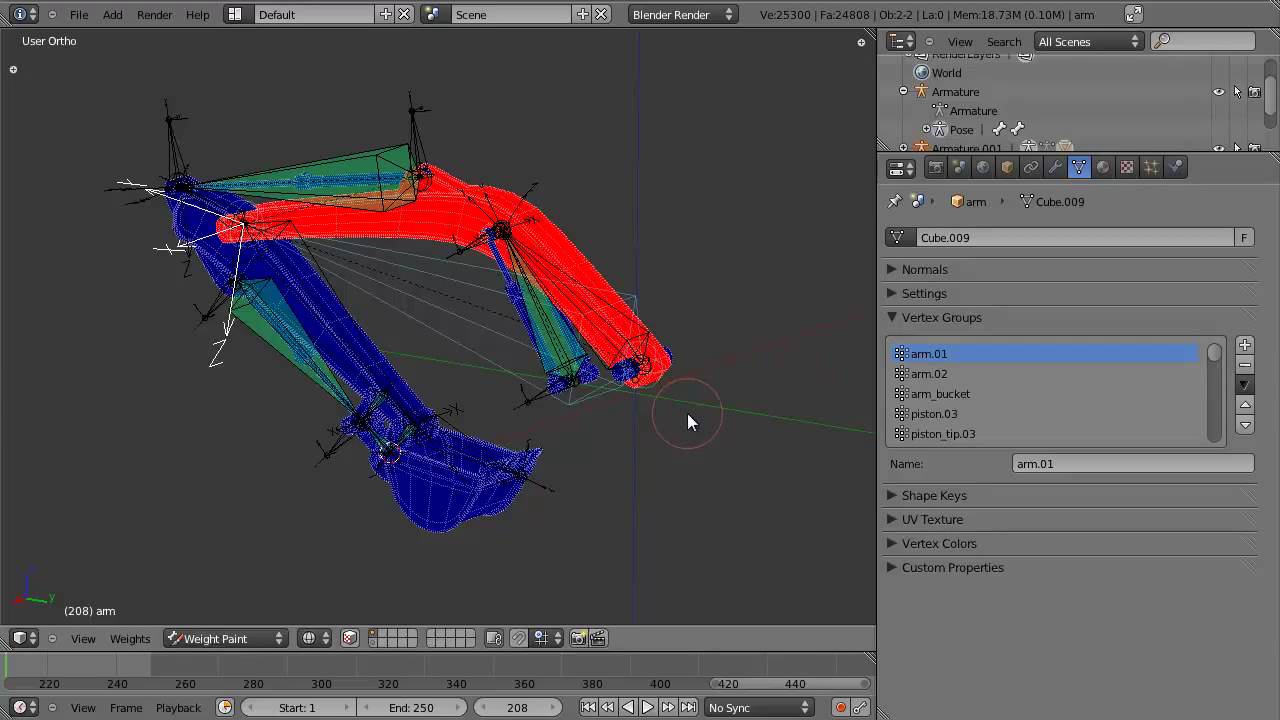
{"action": "key", "text": "ctrl+Tab"}
{"action": "left_click", "coordinate": [1254, 385]}
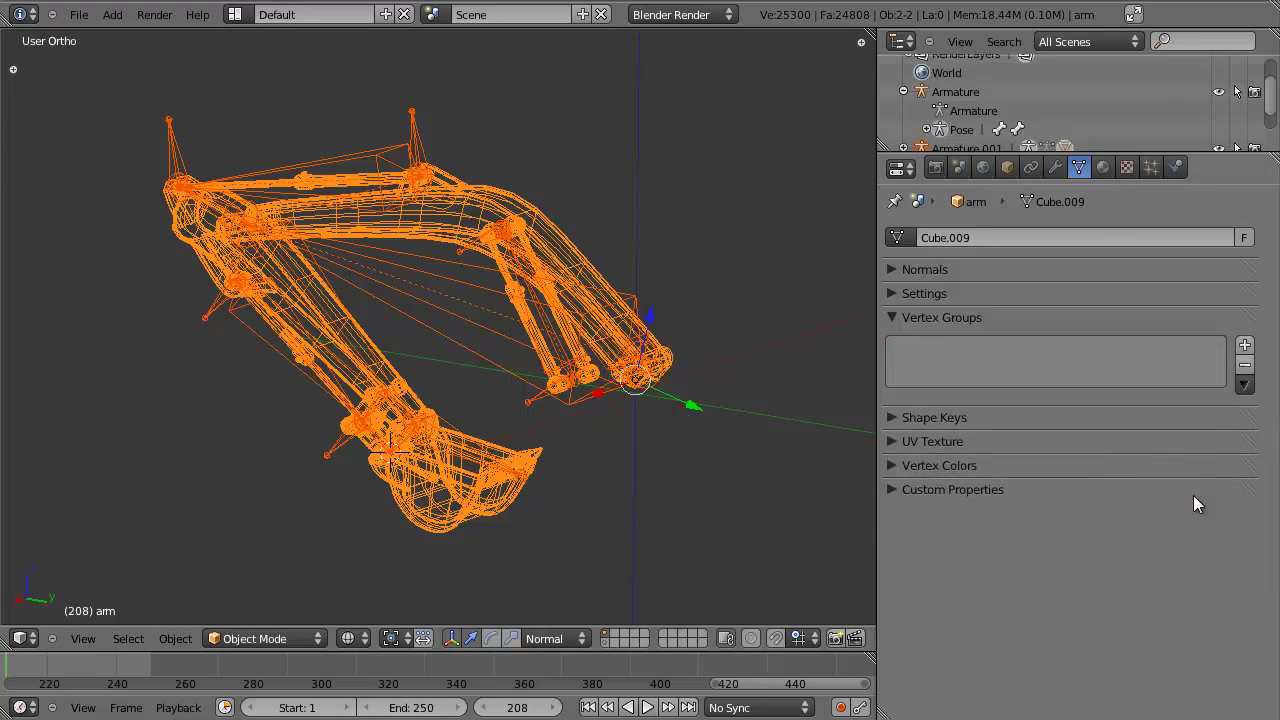
{"action": "left_click", "coordinate": [1069, 172]}
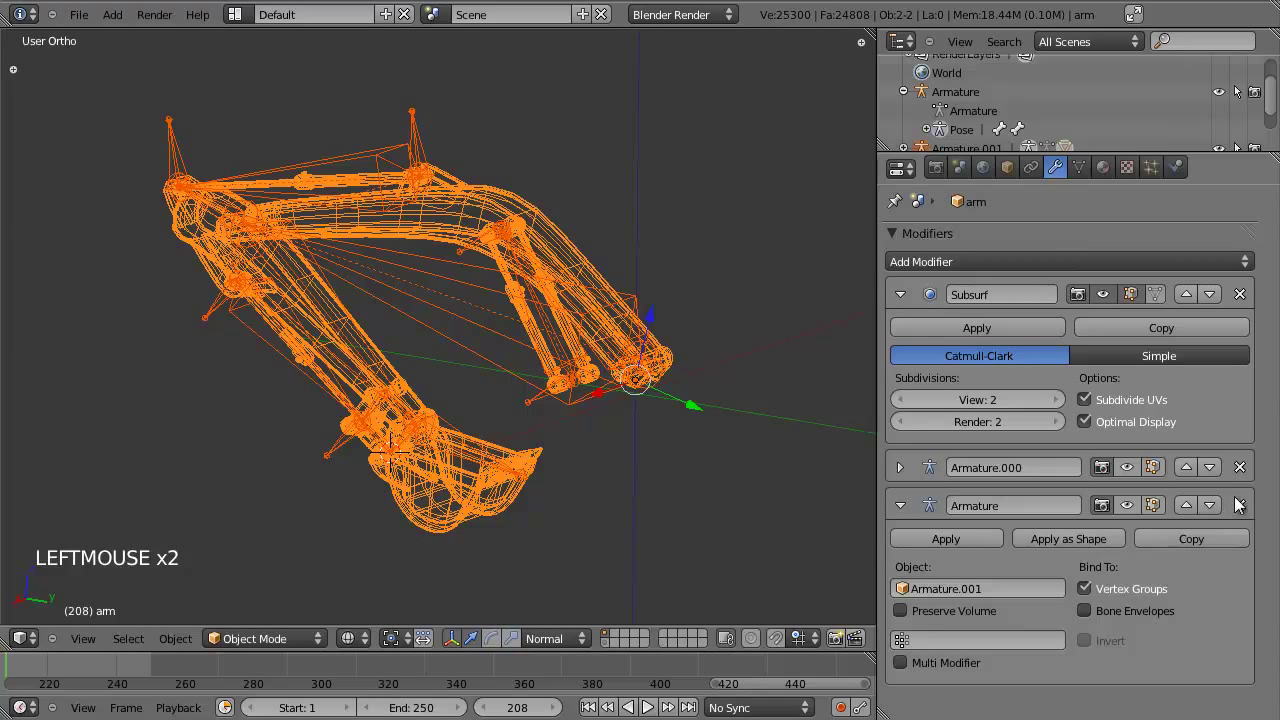
{"action": "left_click", "coordinate": [1245, 500]}
{"action": "left_click", "coordinate": [1249, 478]}
{"action": "key", "text": "z"}
{"action": "middle_click", "coordinate": [411, 431]}
{"action": "key", "text": "z"}
{"action": "middle_click", "coordinate": [510, 383]}
{"action": "key", "text": "KP_3"}
{"action": "right_click", "coordinate": [454, 339]}
{"action": "key", "text": "ctrl+Tab"}
{"action": "right_click", "coordinate": [465, 285]}
{"action": "right_click", "coordinate": [474, 336]}
{"action": "key", "text": "ctrl+p"}
{"action": "right_click", "coordinate": [476, 346]}
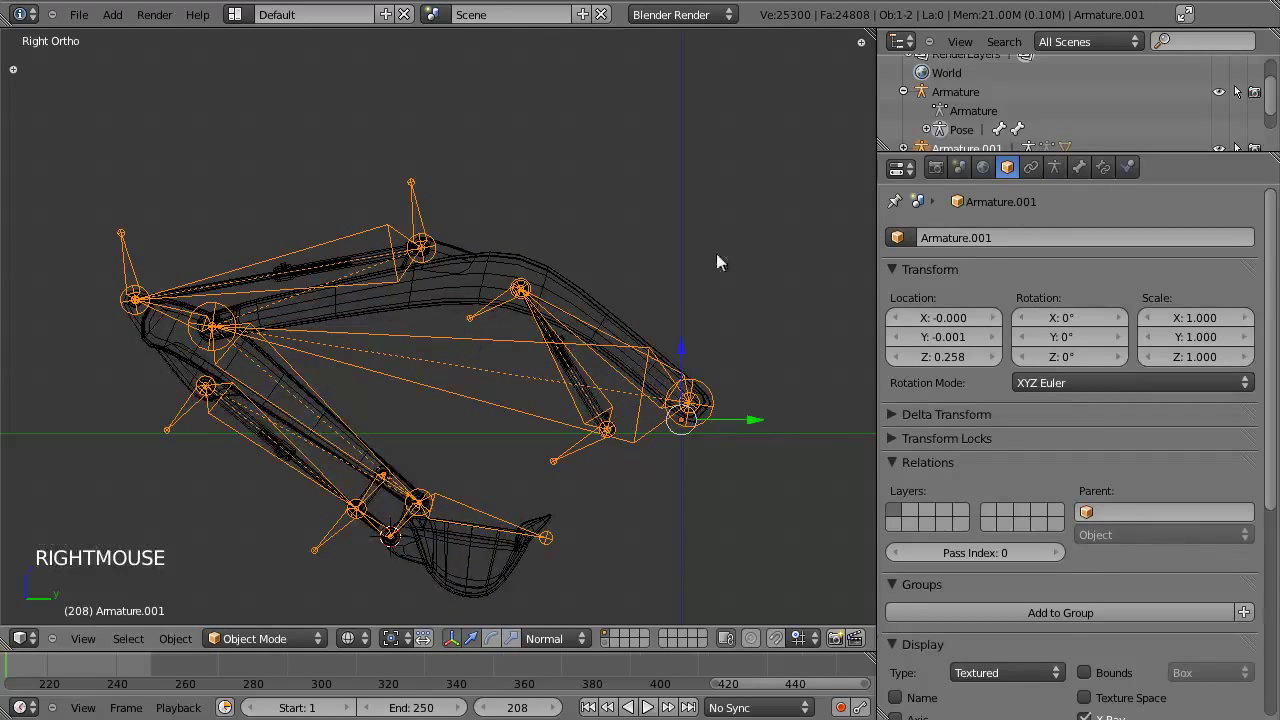
{"action": "right_click", "coordinate": [448, 299]}
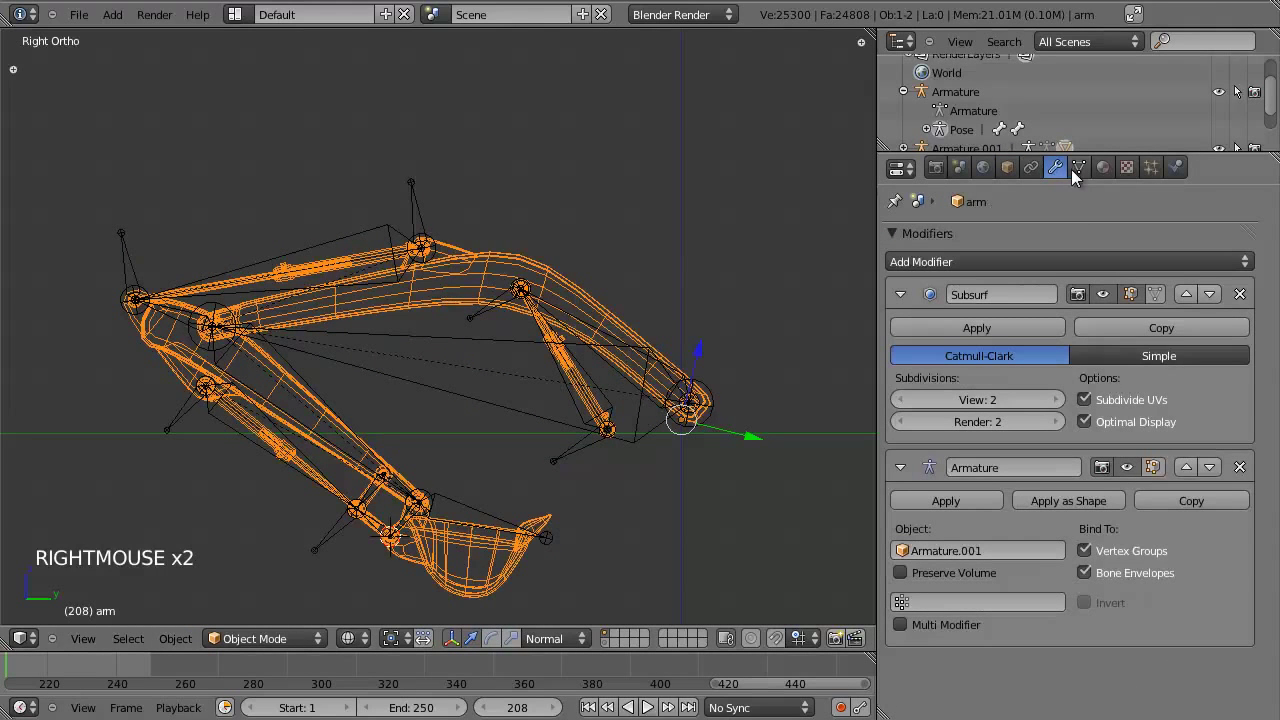
{"action": "left_click", "coordinate": [1140, 577]}
{"action": "key", "text": "ctrl+Tab"}
{"action": "key", "text": "ctrl+Tab"}
{"action": "right_click", "coordinate": [444, 343]}
{"action": "key", "text": "ctrl+Tab"}
{"action": "key", "text": "r"}
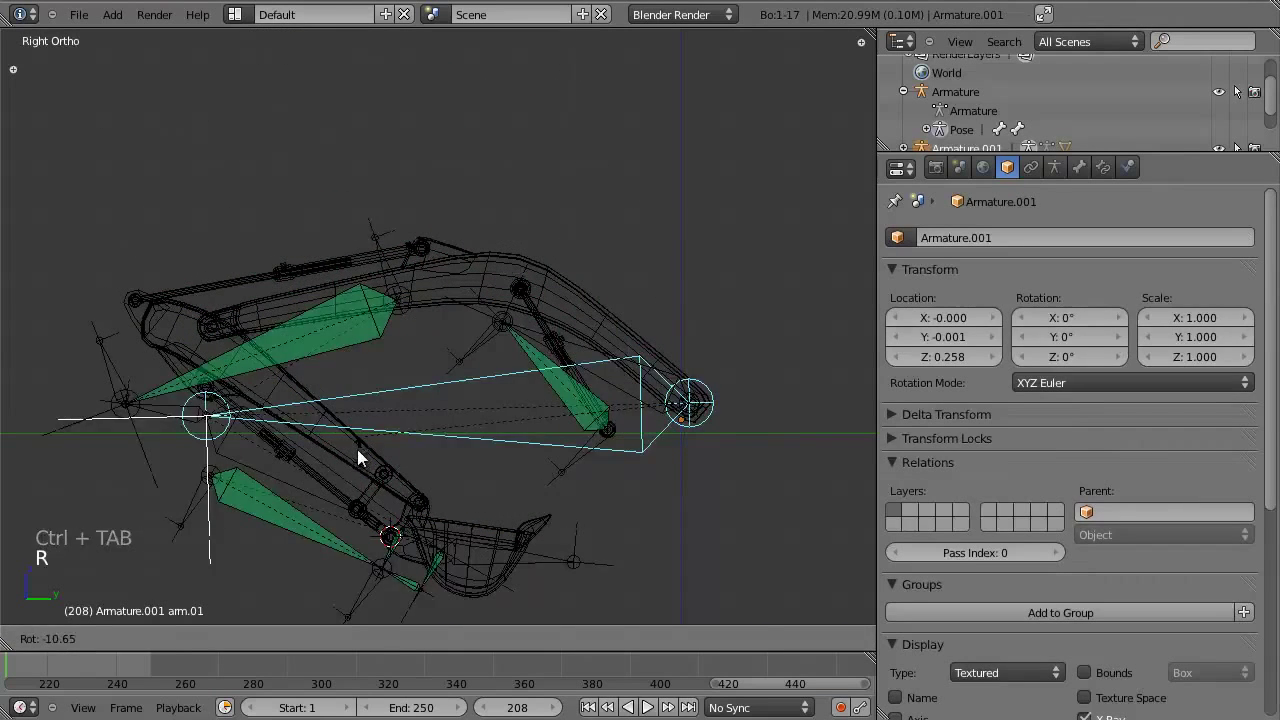
{"action": "right_click", "coordinate": [444, 302]}
{"action": "left_click", "coordinate": [1081, 172]}
{"action": "scroll", "scroll_direction": "down", "scroll_amount": 3}
{"action": "scroll", "scroll_direction": "up", "scroll_amount": 3}
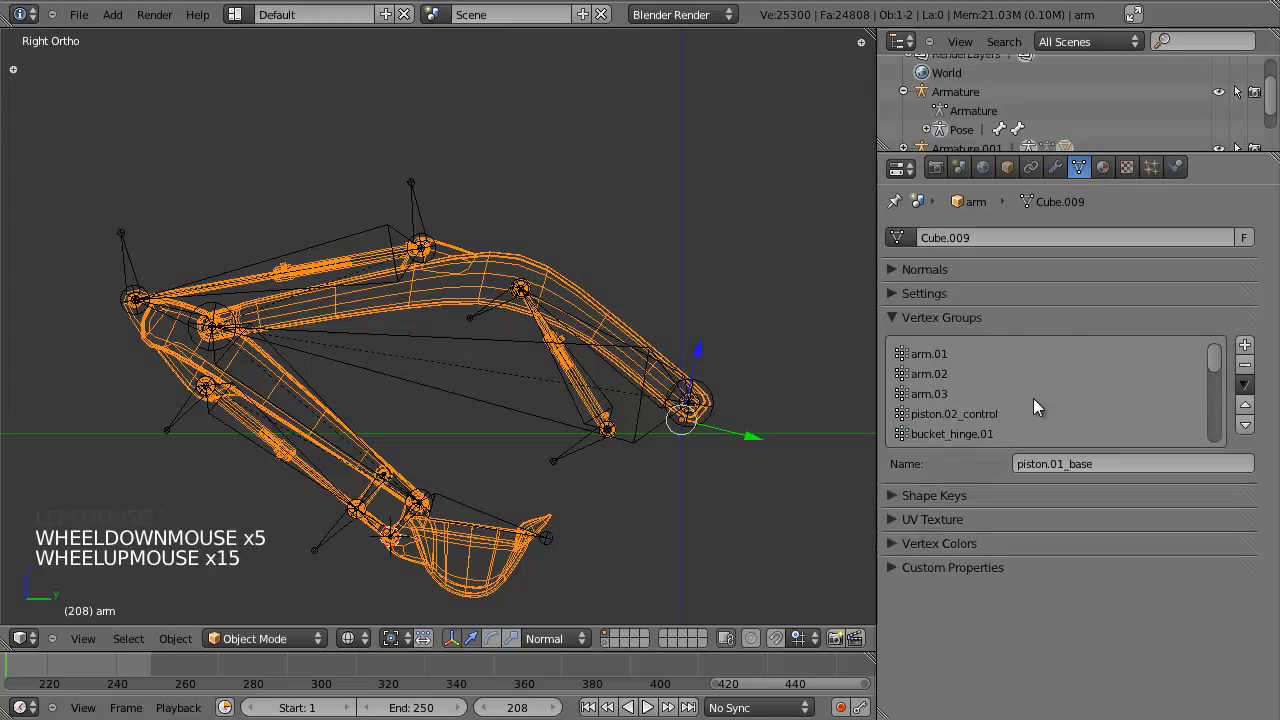
{"action": "scroll", "scroll_direction": "down", "scroll_amount": 3}
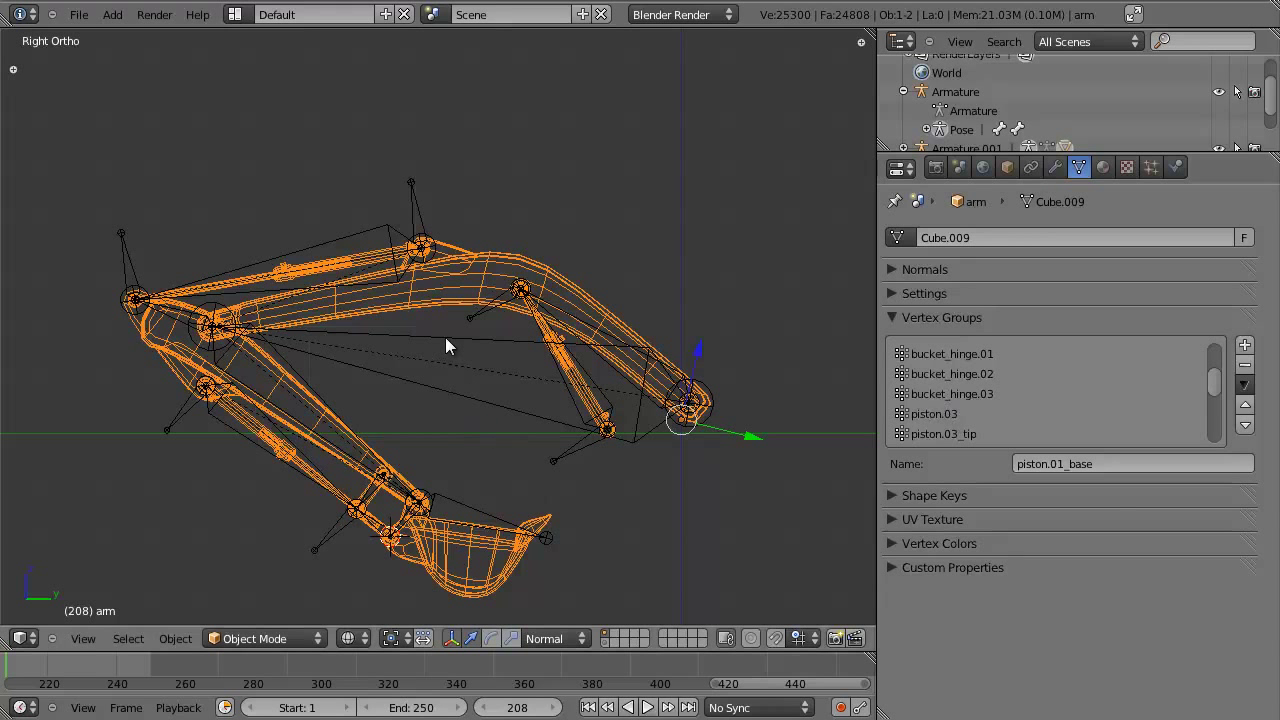
Select the armature together with the arm mesh and enter Weight Paint mode.
{"action": "right_click", "coordinate": [452, 347]}
{"action": "right_click", "coordinate": [467, 308]}
{"action": "right_click", "coordinate": [459, 304]}
{"action": "key", "text": "ctrl+Tab"}
{"action": "scroll", "scroll_direction": "up", "scroll_amount": 3}
{"action": "scroll", "scroll_direction": "down", "scroll_amount": 3}
Orbit around the arm and pick a bone to display its weight group on the mesh.
{"action": "middle_click", "coordinate": [305, 419]}
{"action": "scroll", "scroll_direction": "up", "scroll_amount": 3}
{"action": "key", "text": "a"}
{"action": "left_click", "coordinate": [234, 642]}
{"action": "scroll", "scroll_direction": "down", "scroll_amount": 3}
{"action": "middle_click", "coordinate": [540, 384]}
{"action": "scroll", "scroll_direction": "up", "scroll_amount": 3}
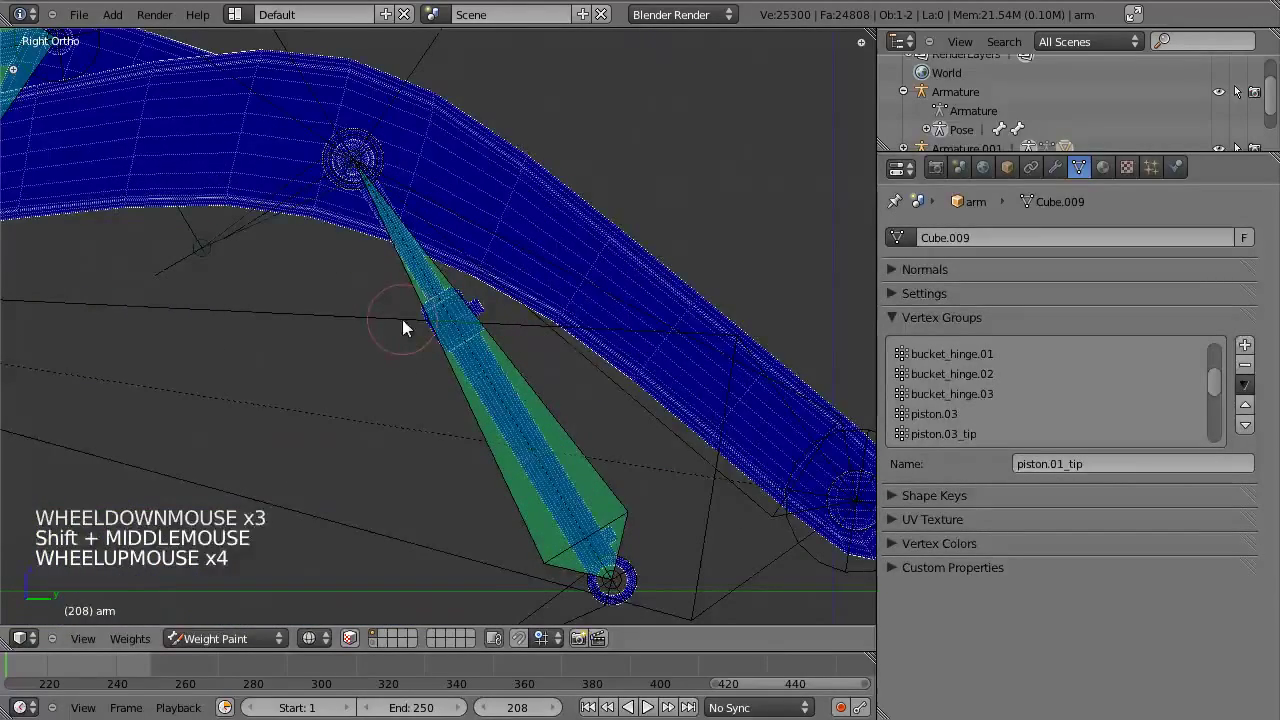
{"action": "scroll", "scroll_direction": "down", "scroll_amount": 3}
{"action": "middle_click", "coordinate": [333, 373]}
{"action": "right_click", "coordinate": [391, 310]}
{"action": "scroll", "scroll_direction": "down", "scroll_amount": 3}
Toggle the mesh into Edit Mode and back, then leave weight painting for Object Mode.
{"action": "key", "text": "Tab"}
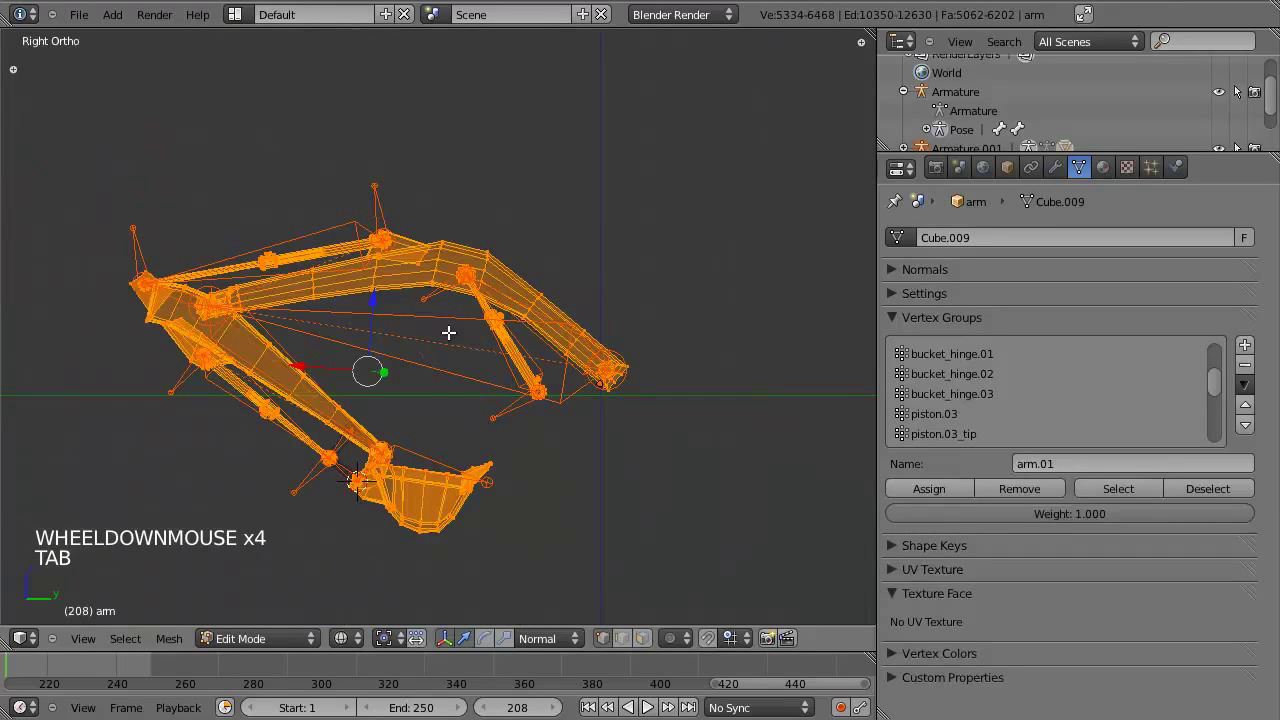
{"action": "key", "text": "Tab"}
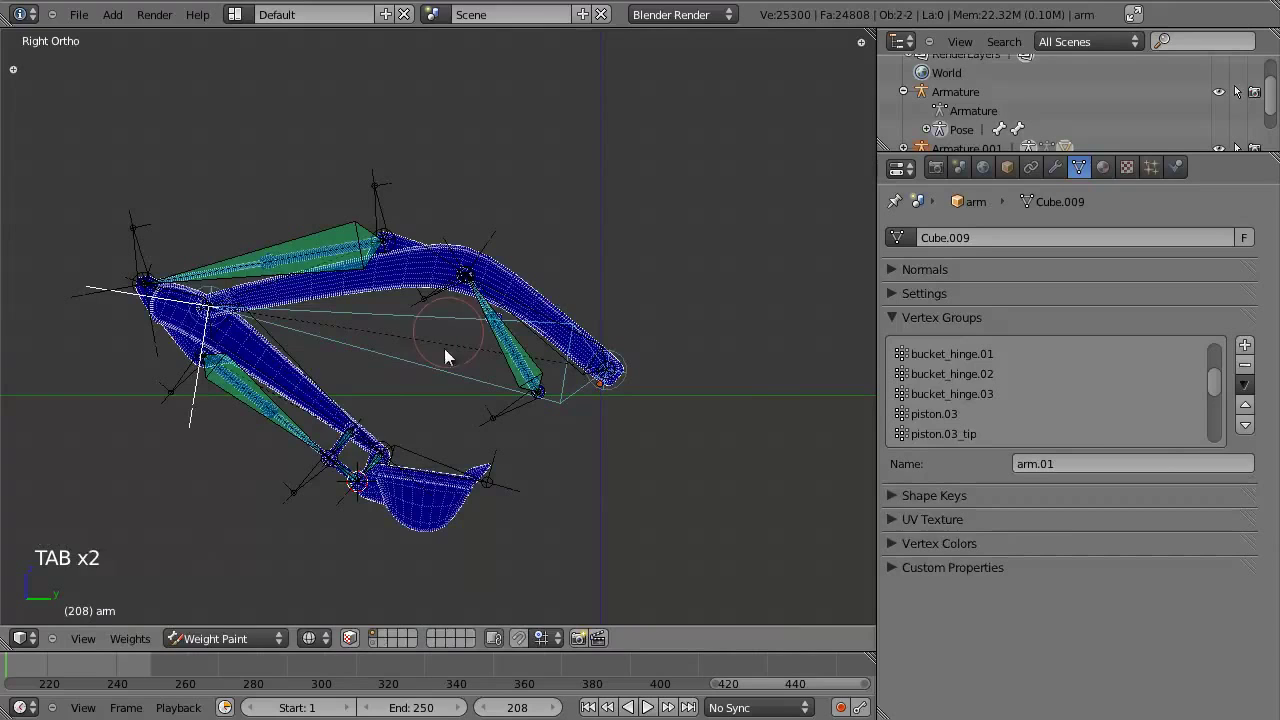
{"action": "left_click", "coordinate": [230, 640]}
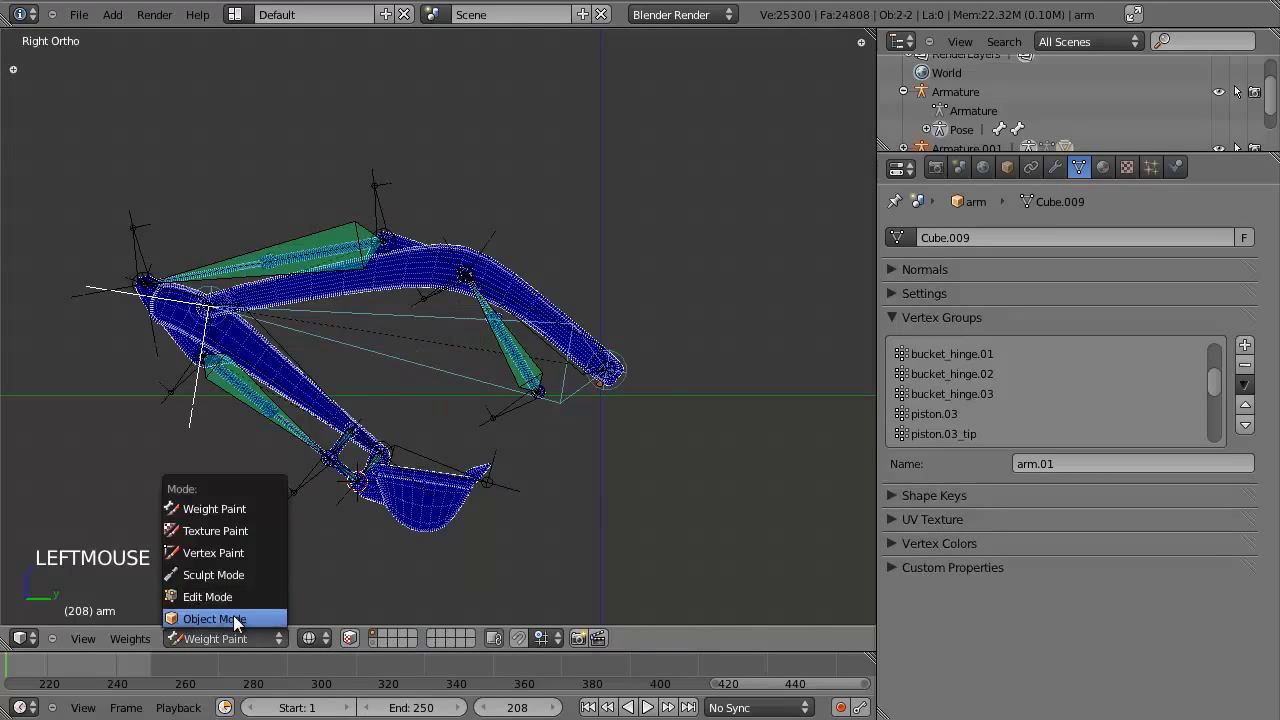
{"action": "scroll", "scroll_direction": "up", "scroll_amount": 3}
{"action": "key", "text": "a"}
Reselect the armature with the arm mesh and re-enter Weight Paint mode.
{"action": "right_click", "coordinate": [426, 320]}
{"action": "key", "text": "ctrl+Tab"}
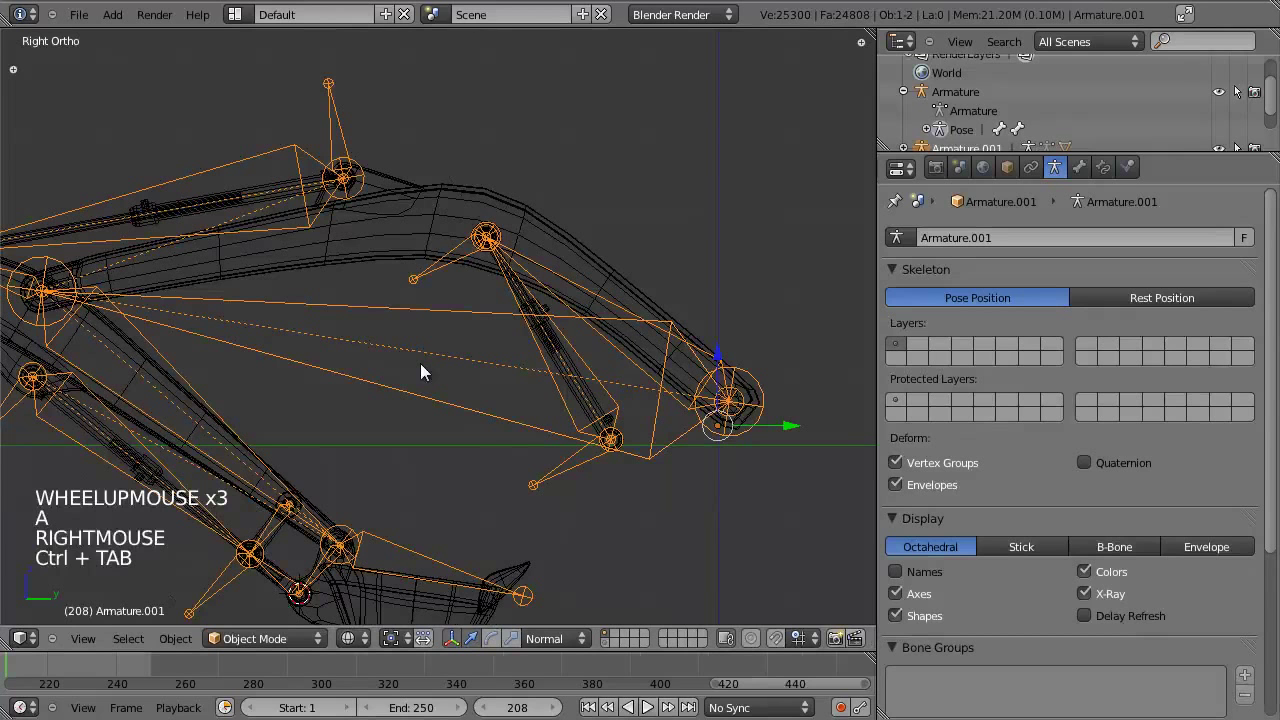
{"action": "key", "text": "a"}
{"action": "right_click", "coordinate": [431, 229]}
{"action": "scroll", "scroll_direction": "down", "scroll_amount": 3}
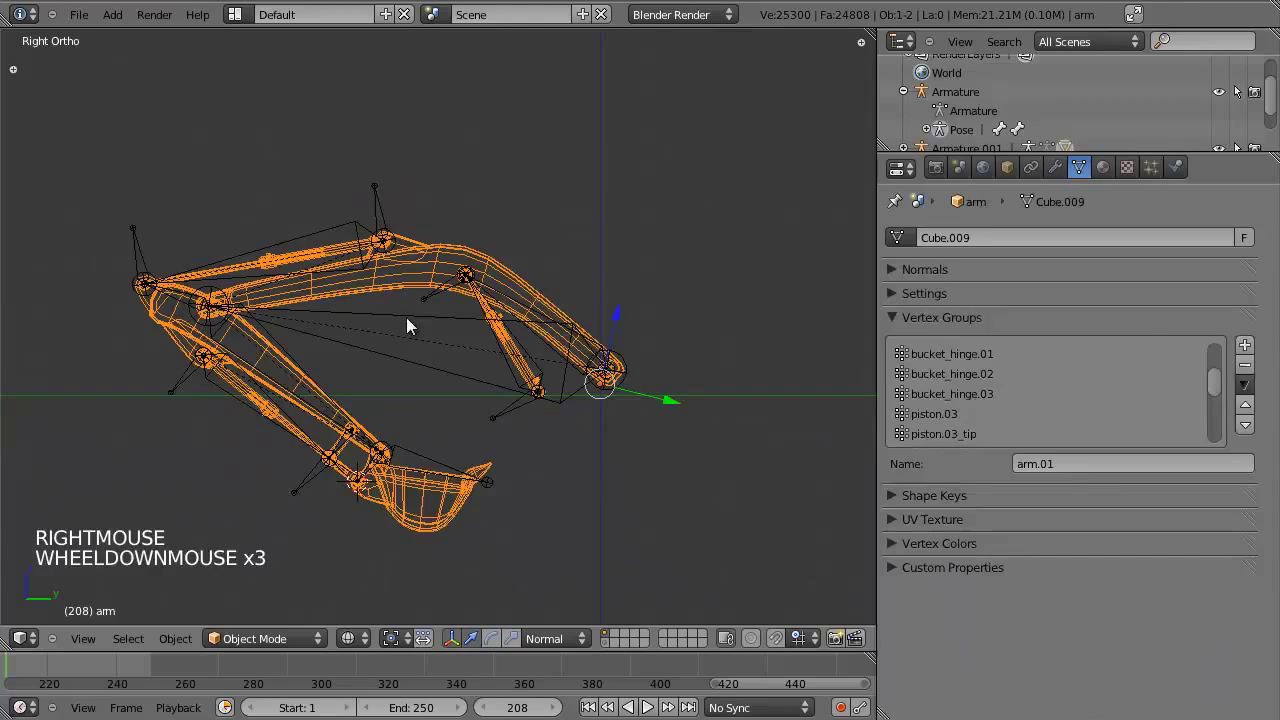
{"action": "right_click", "coordinate": [414, 322]}
{"action": "right_click", "coordinate": [405, 284]}
{"action": "key", "text": "ctrl+Tab"}
{"action": "scroll", "scroll_direction": "up", "scroll_amount": 3}
Cycle through the arm and piston bones to inspect each one's weights.
{"action": "right_click", "coordinate": [459, 314]}
{"action": "right_click", "coordinate": [455, 326]}
{"action": "right_click", "coordinate": [423, 234]}
{"action": "right_click", "coordinate": [403, 310]}
{"action": "right_click", "coordinate": [404, 236]}
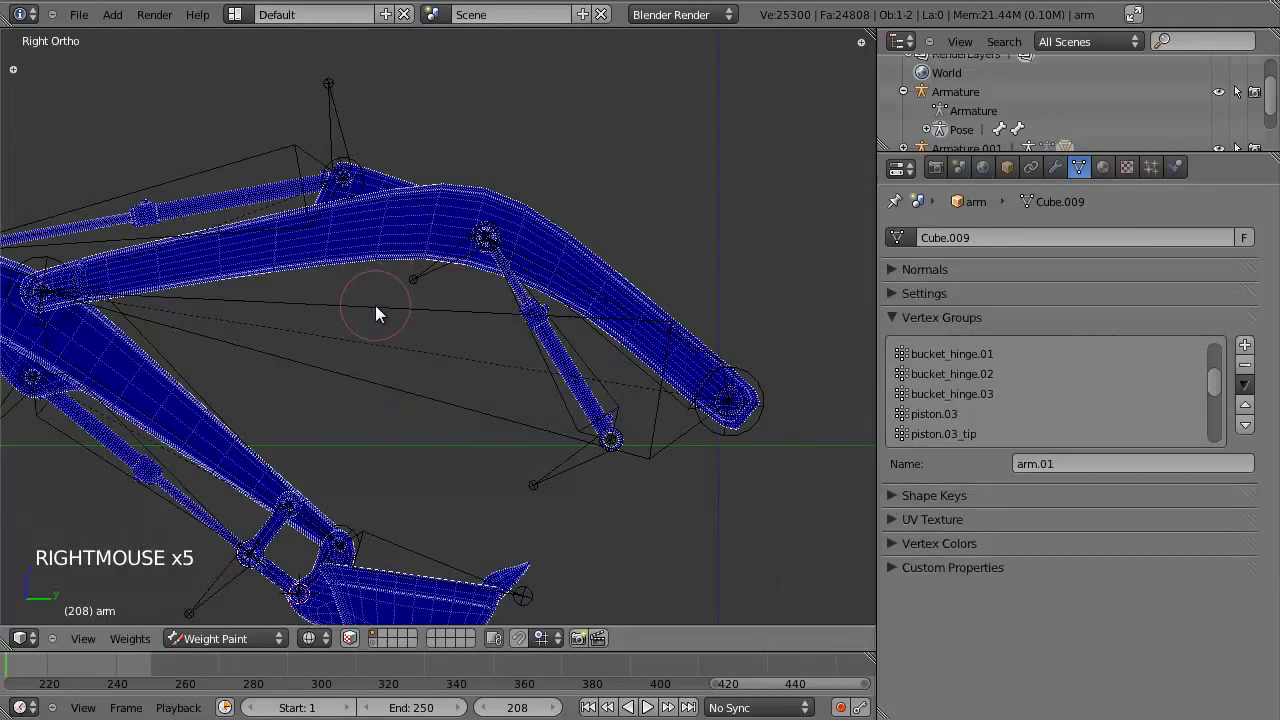
Put the armature into Pose Mode and select bones one by one to check their weight display.
{"action": "right_click", "coordinate": [381, 309]}
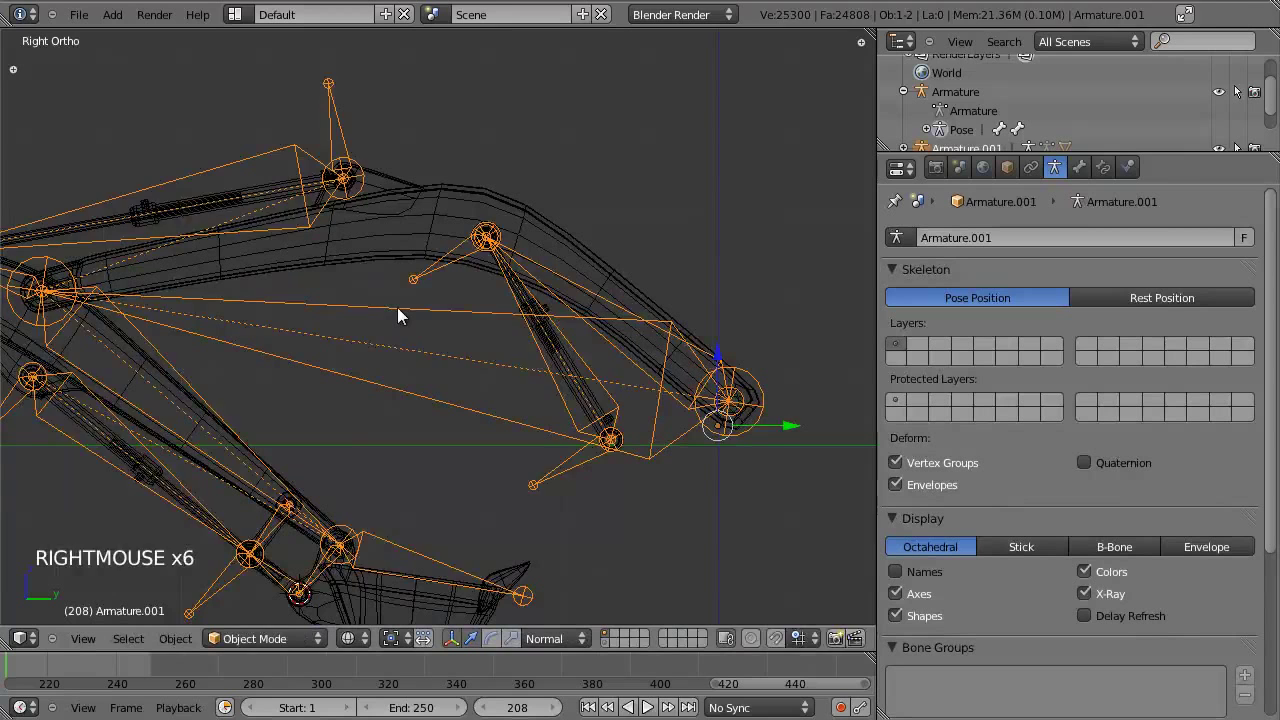
{"action": "key", "text": "ctrl+Tab"}
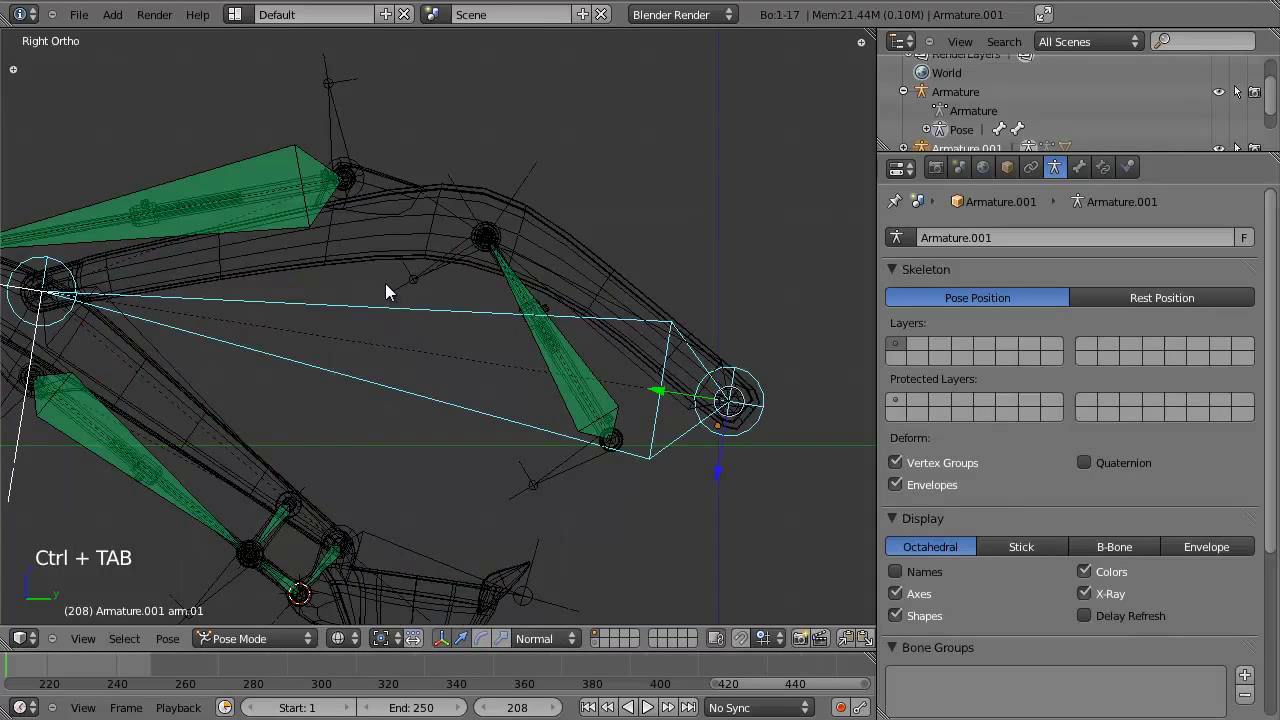
{"action": "right_click", "coordinate": [385, 253]}
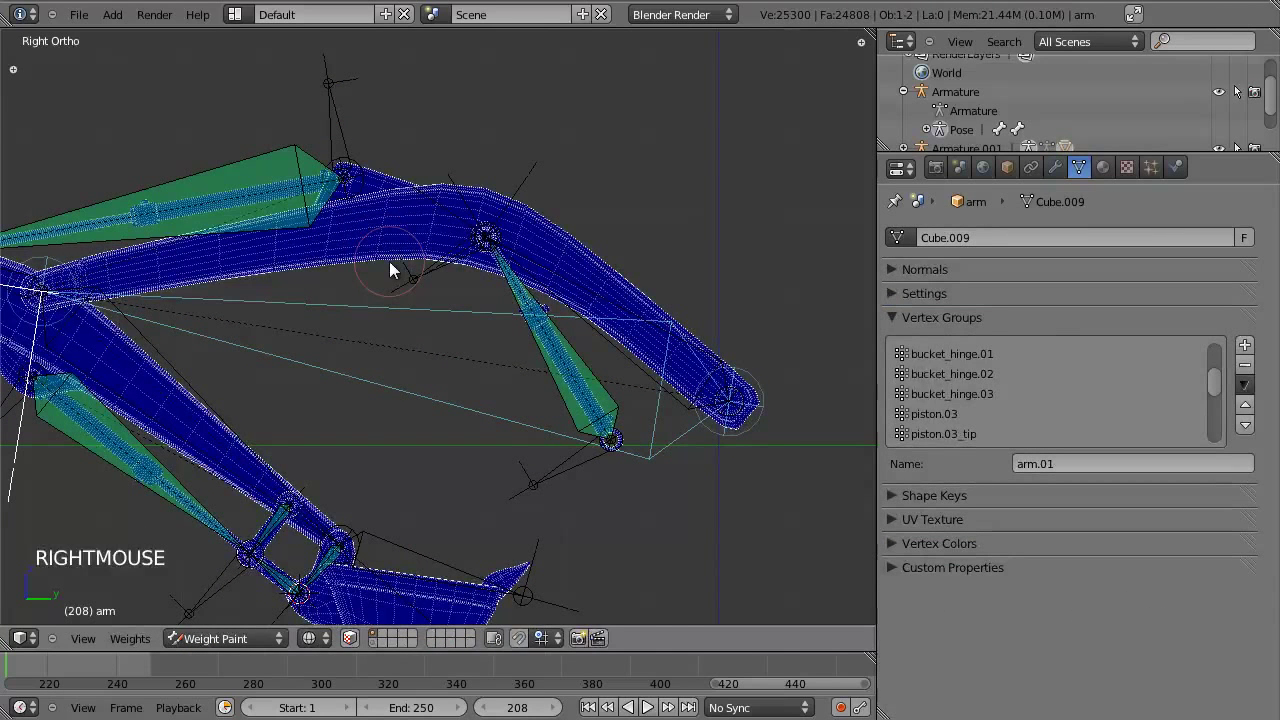
{"action": "right_click", "coordinate": [600, 368]}
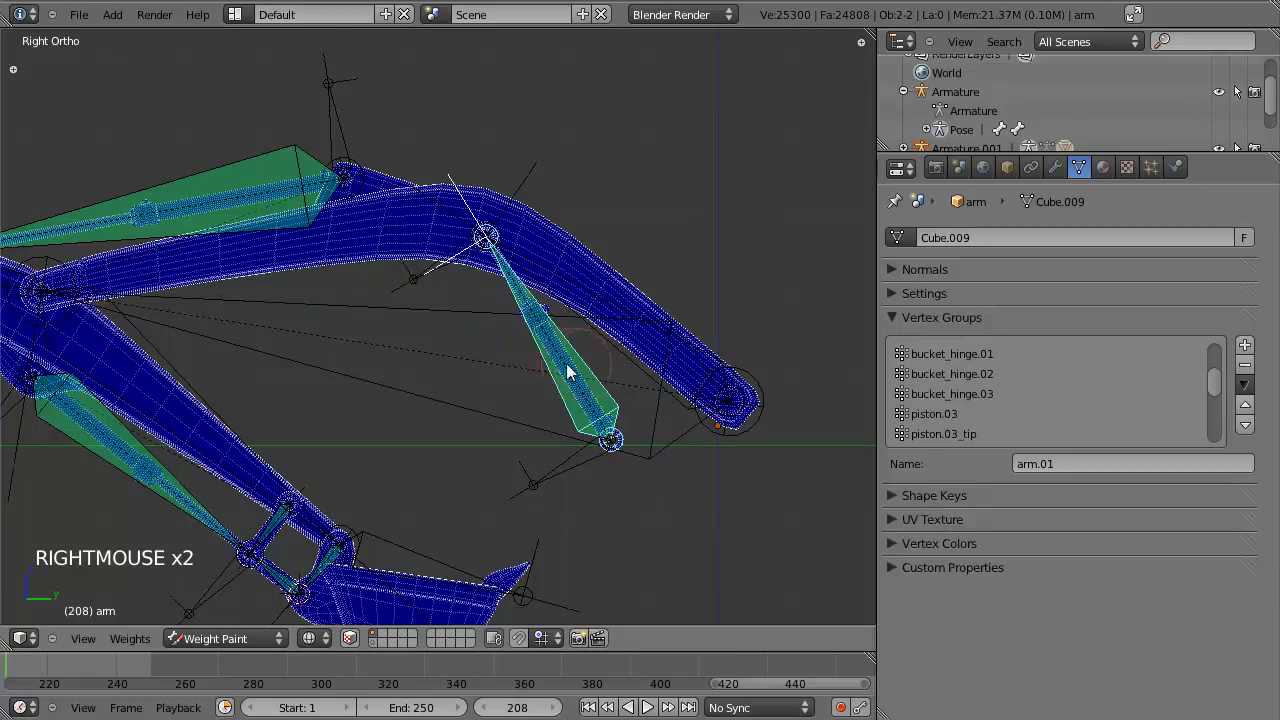
{"action": "right_click", "coordinate": [441, 272]}
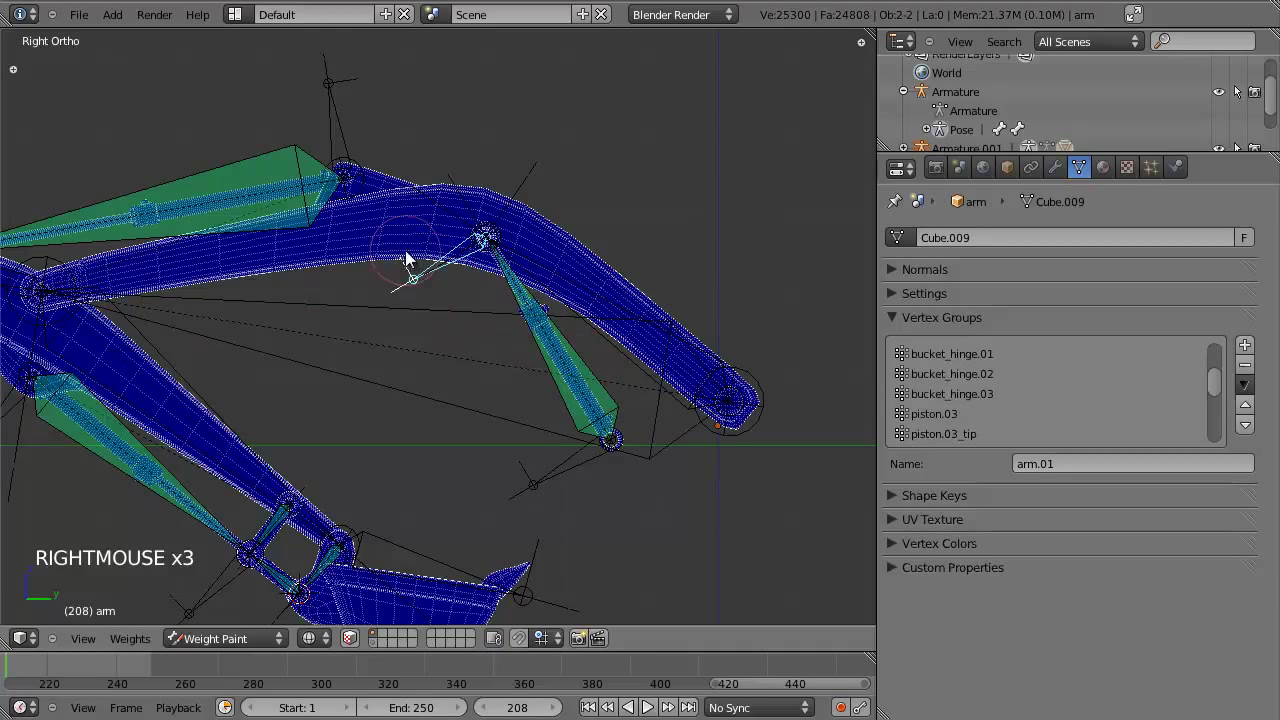
{"action": "right_click", "coordinate": [354, 146]}
{"action": "right_click", "coordinate": [212, 187]}
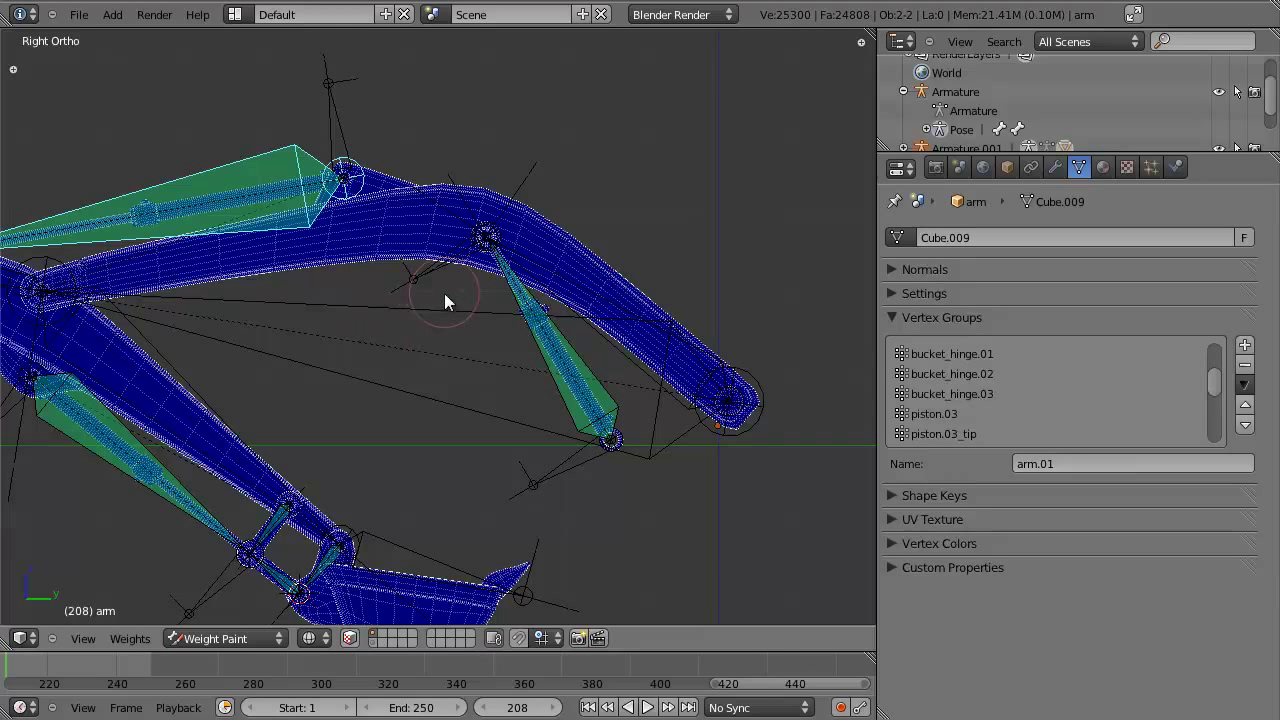
{"action": "right_click", "coordinate": [442, 313]}
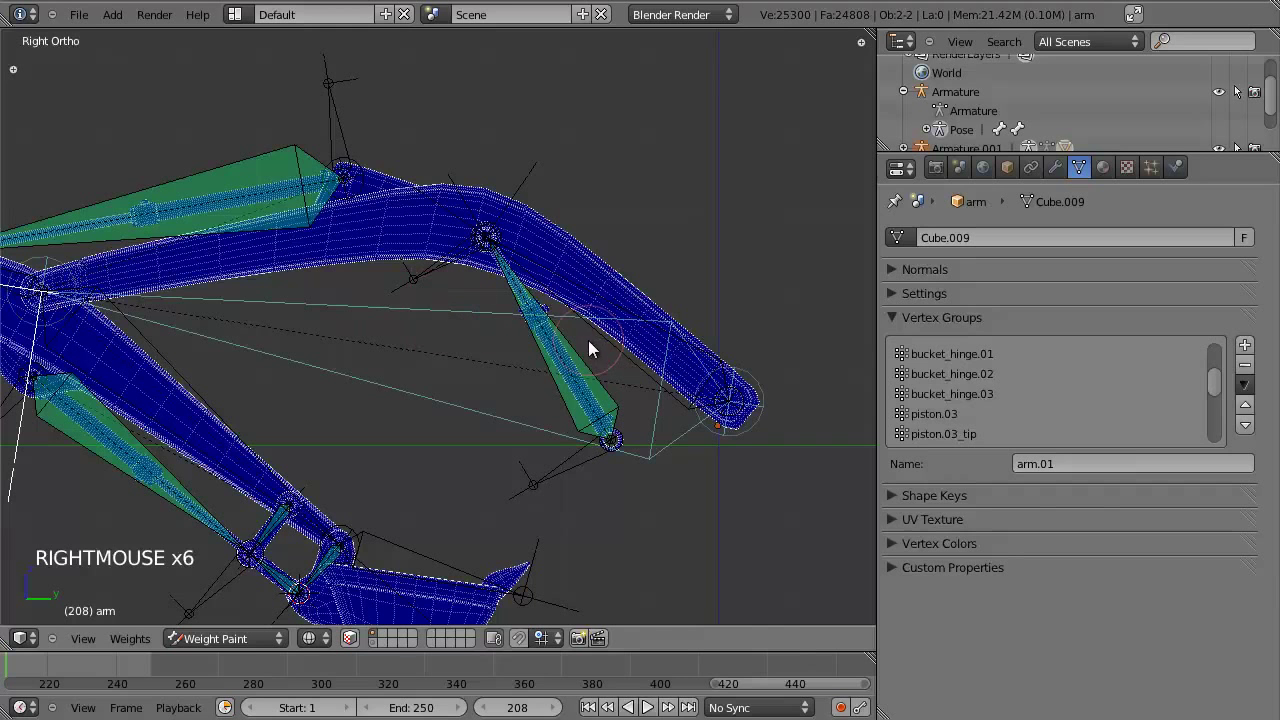
Switch the arm mesh into Edit Mode with the arm.01 vertex group active.
{"action": "key", "text": "Tab"}
{"action": "scroll", "scroll_direction": "down", "scroll_amount": 3}
{"action": "scroll", "scroll_direction": "up", "scroll_amount": 3}
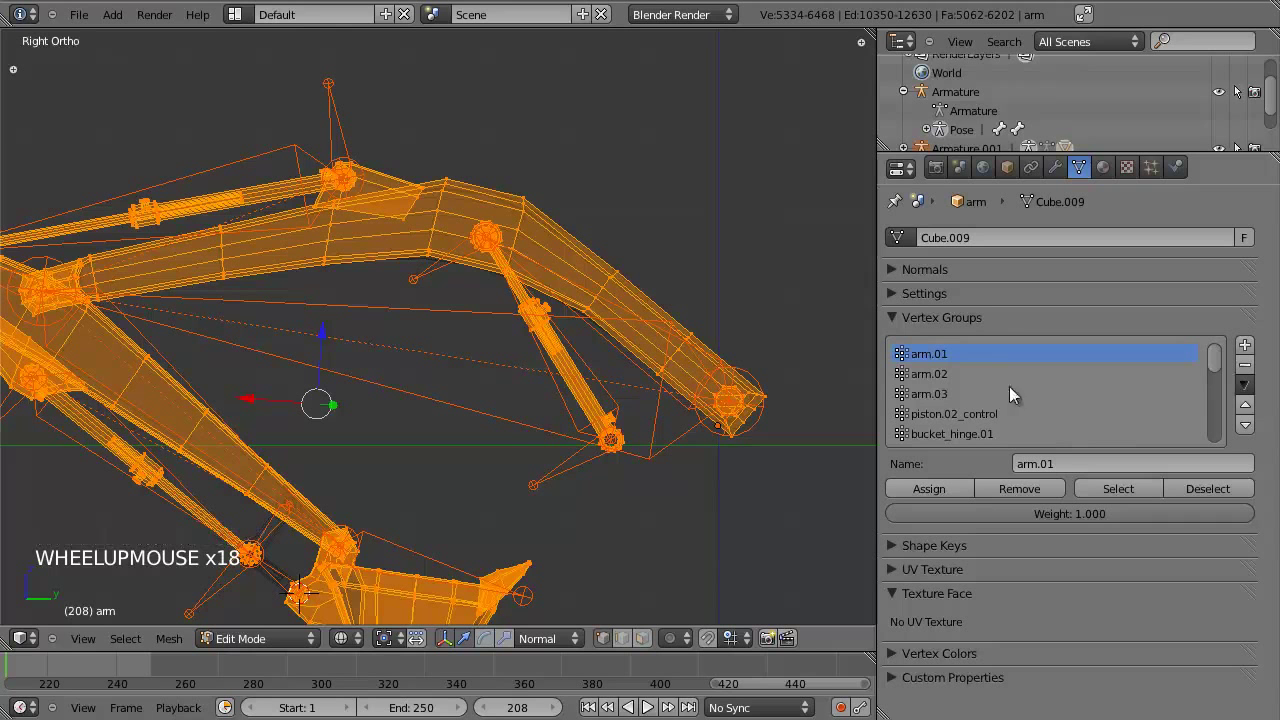
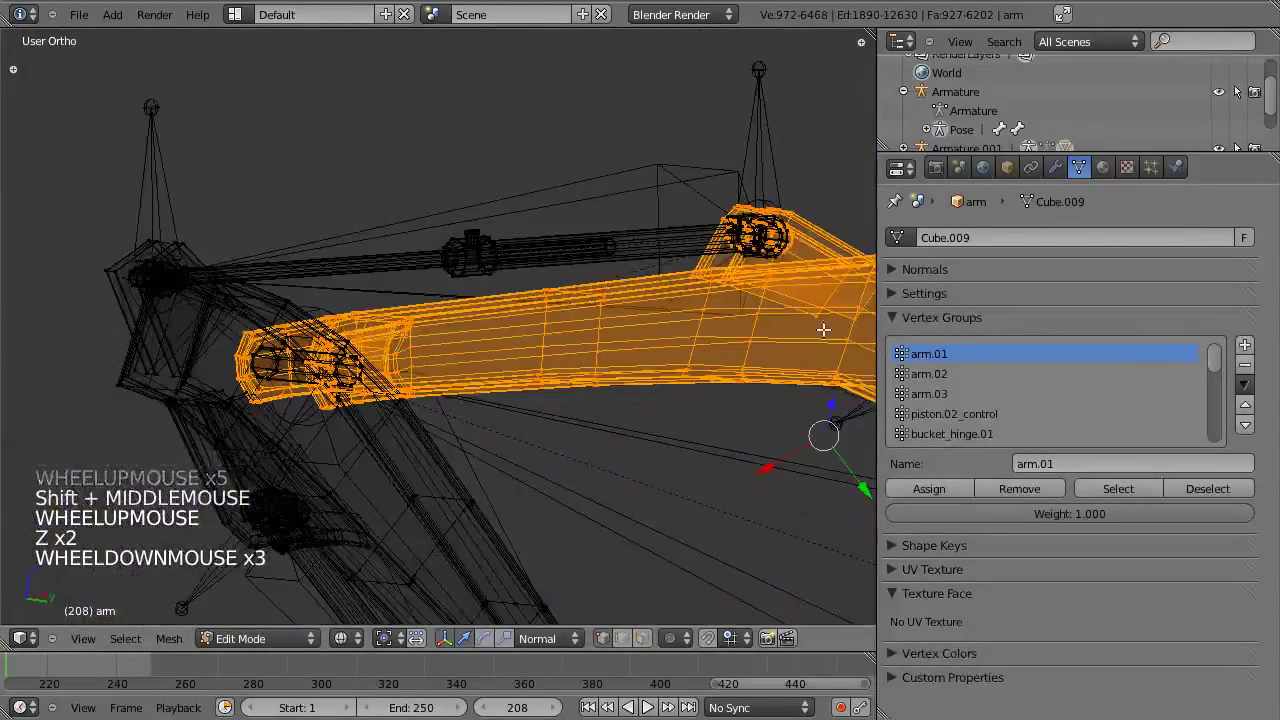
Toggle the viewport to wireframe so the boom section's vertices can be picked.
{"action": "key", "text": "z"}
{"action": "key", "text": "z"}
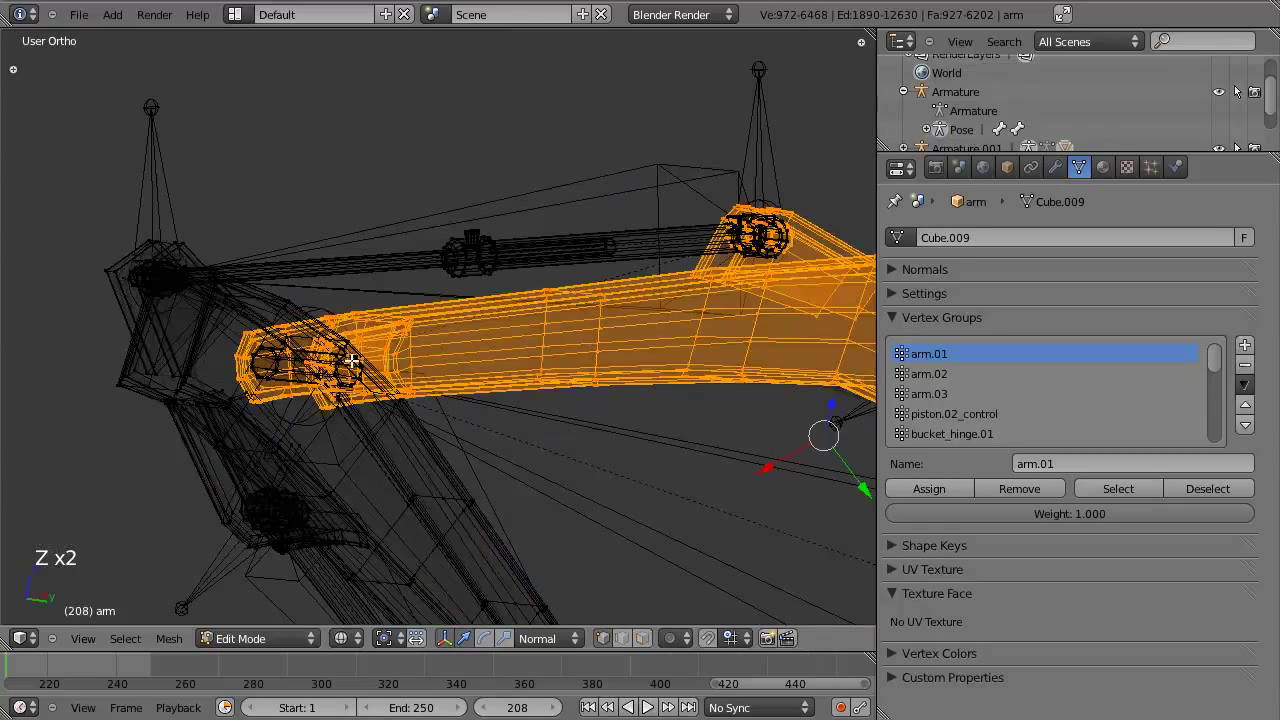
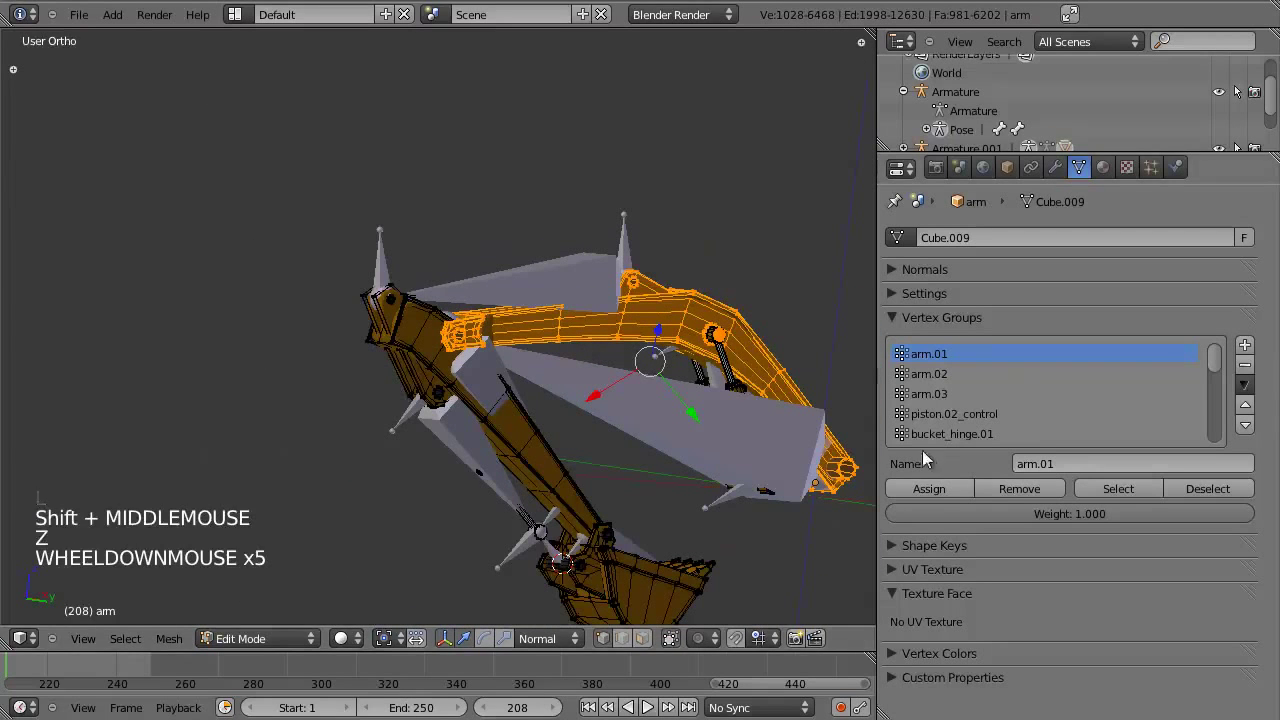
Assign the boom vertices to arm.01 and check the full red weight in Weight Paint.
{"action": "left_click", "coordinate": [944, 494]}
{"action": "key", "text": "Tab"}
{"action": "middle_click", "coordinate": [563, 433]}
{"action": "middle_click", "coordinate": [498, 409]}
{"action": "key", "text": "r"}
{"action": "key", "text": "KP_3"}
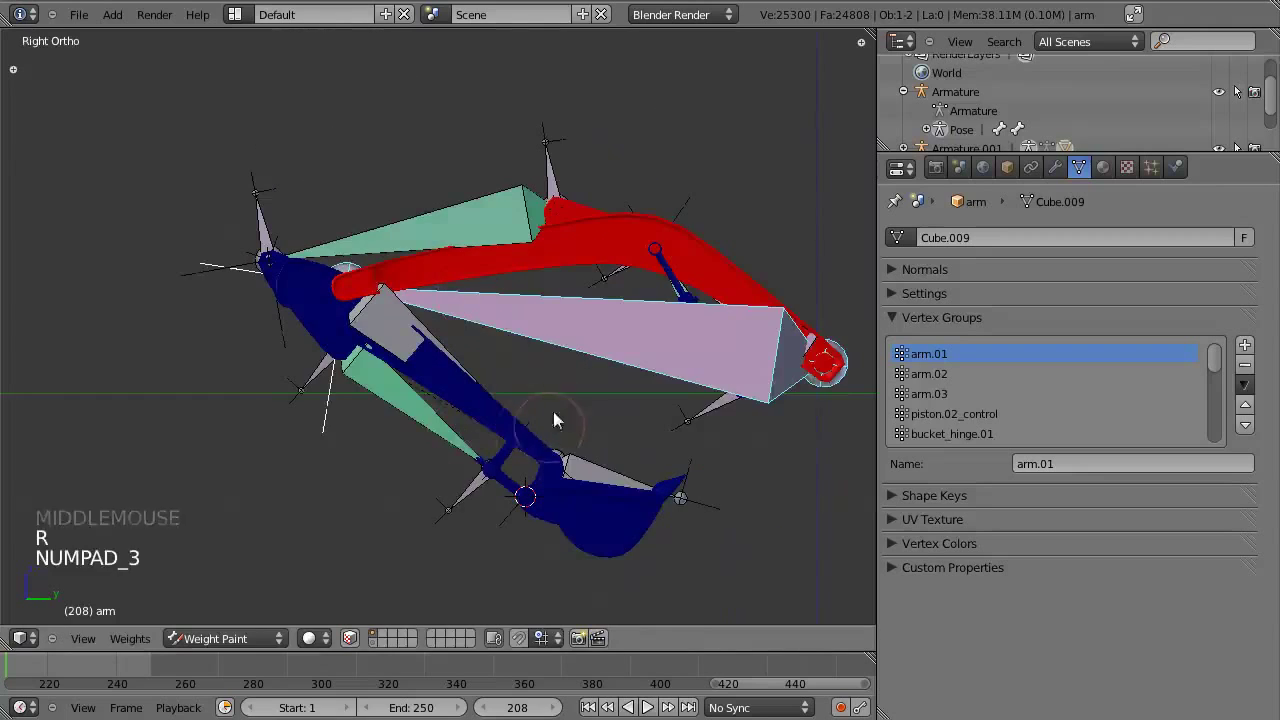
Test-rotate the boom bone and orbit the arm to confirm the boom follows it.
{"action": "middle_click", "coordinate": [427, 451]}
{"action": "key", "text": "r"}
{"action": "key", "text": "z"}
{"action": "middle_click", "coordinate": [422, 400]}
{"action": "scroll", "scroll_direction": "up", "scroll_amount": 3}
{"action": "middle_click", "coordinate": [256, 465]}
{"action": "middle_click", "coordinate": [278, 435]}
{"action": "middle_click", "coordinate": [359, 386]}
Select other bones to compare their weight display on the arm mesh.
{"action": "right_click", "coordinate": [493, 431]}
{"action": "middle_click", "coordinate": [479, 411]}
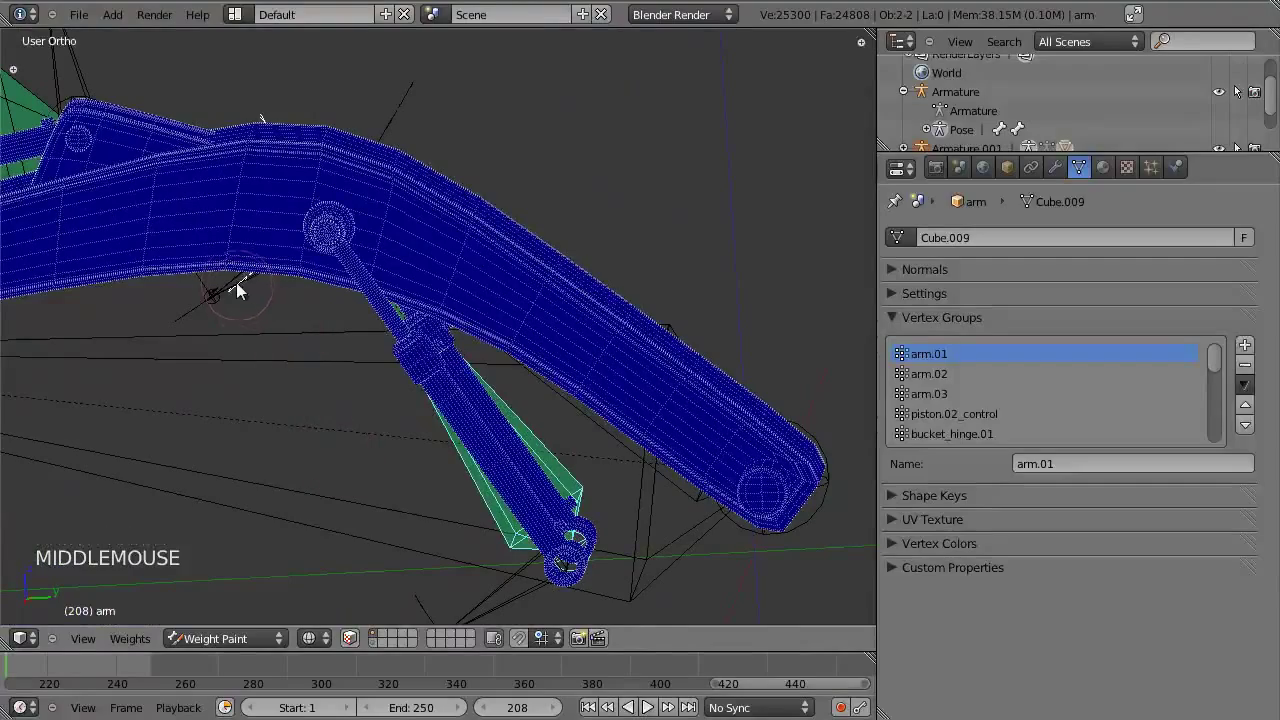
{"action": "right_click", "coordinate": [242, 288]}
{"action": "middle_click", "coordinate": [332, 418]}
{"action": "scroll", "scroll_direction": "up", "scroll_amount": 3}
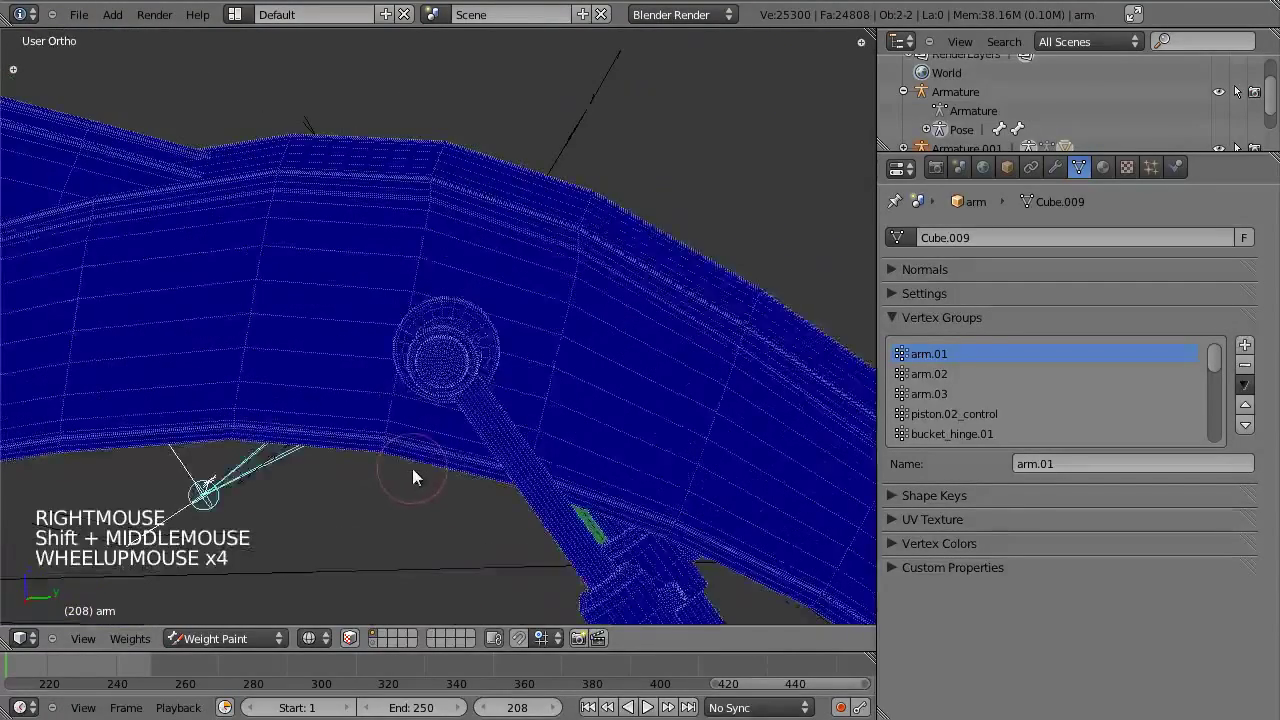
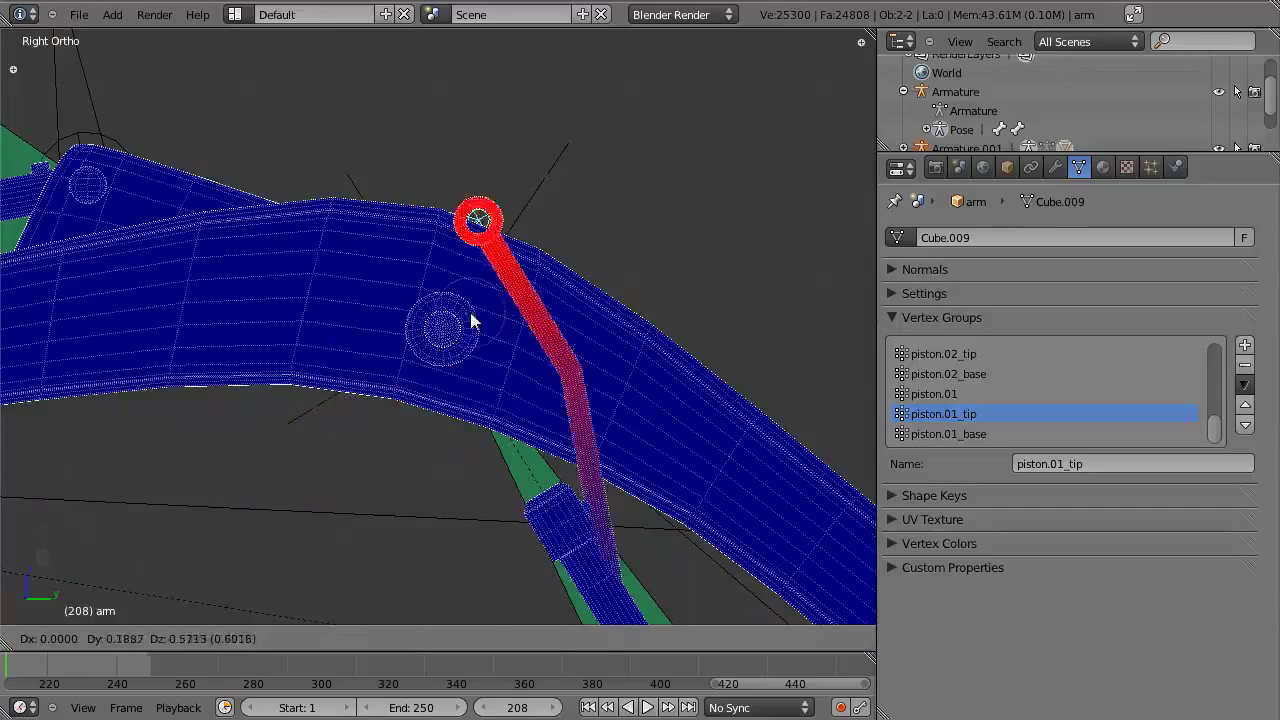
Select the boom bone and test-rotate it to check the deformation.
{"action": "middle_click", "coordinate": [534, 442]}
{"action": "scroll", "scroll_direction": "down", "scroll_amount": 3}
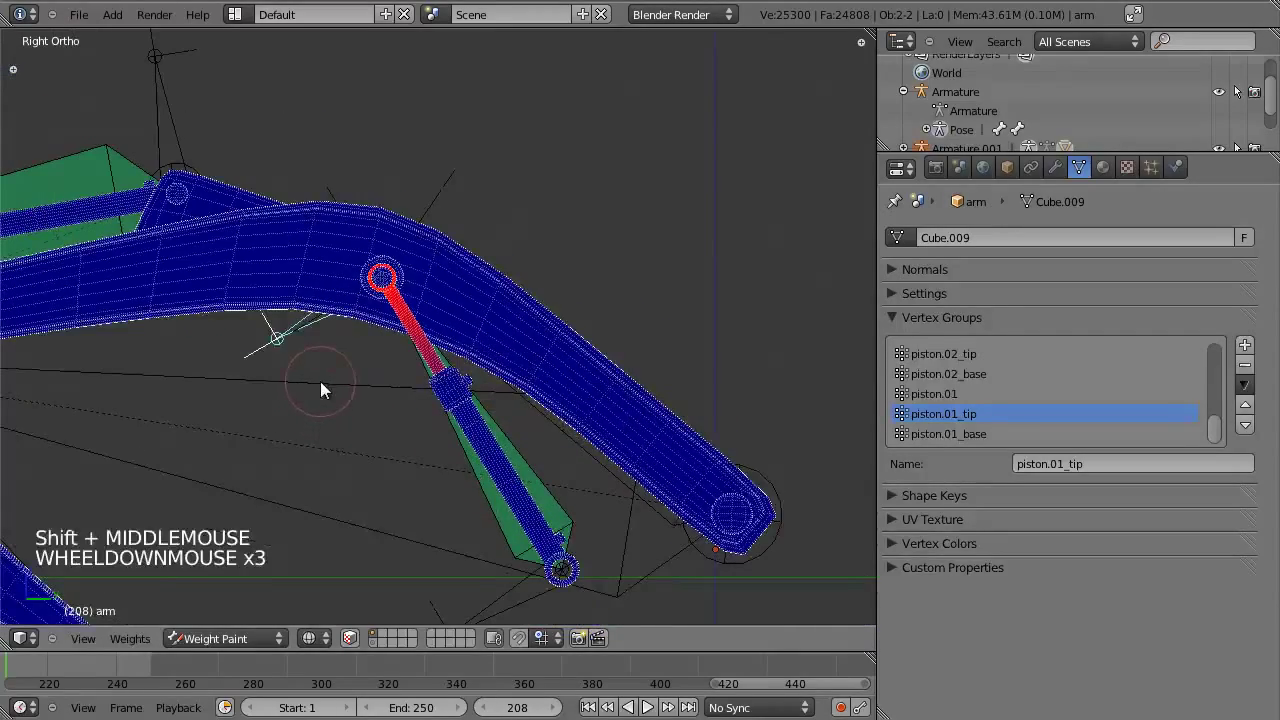
{"action": "right_click", "coordinate": [297, 415]}
{"action": "key", "text": "r"}
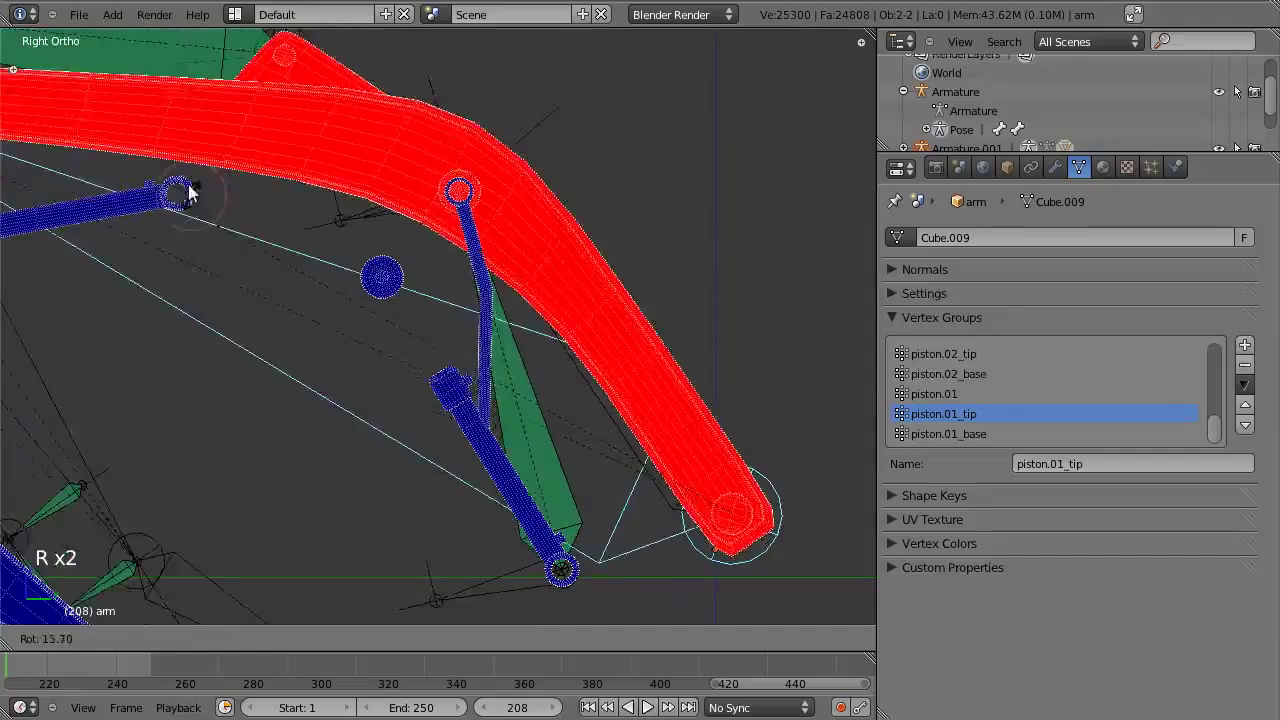
{"action": "scroll", "scroll_direction": "up", "scroll_amount": 3}
Toggle wireframe shading while orbiting to review the weighted arm.
{"action": "key", "text": "z"}
{"action": "middle_click", "coordinate": [500, 456]}
{"action": "key", "text": "z"}
{"action": "key", "text": "z"}
{"action": "scroll", "scroll_direction": "down", "scroll_amount": 3}
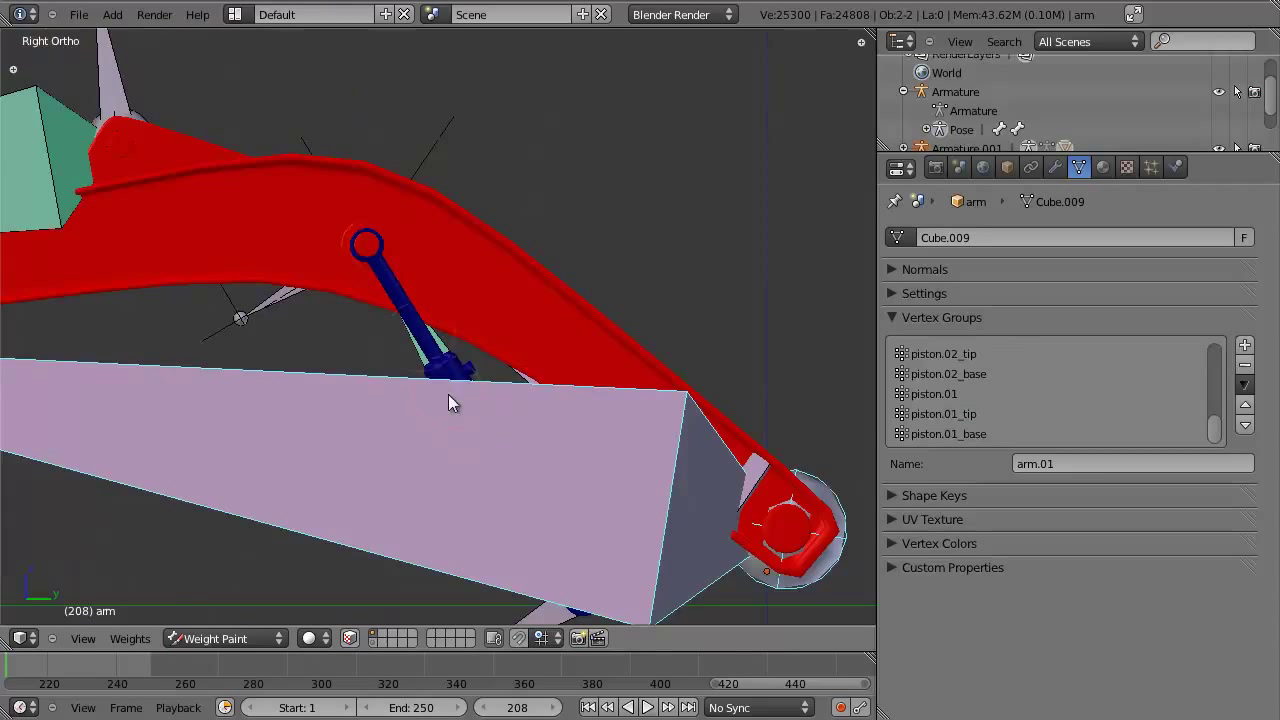
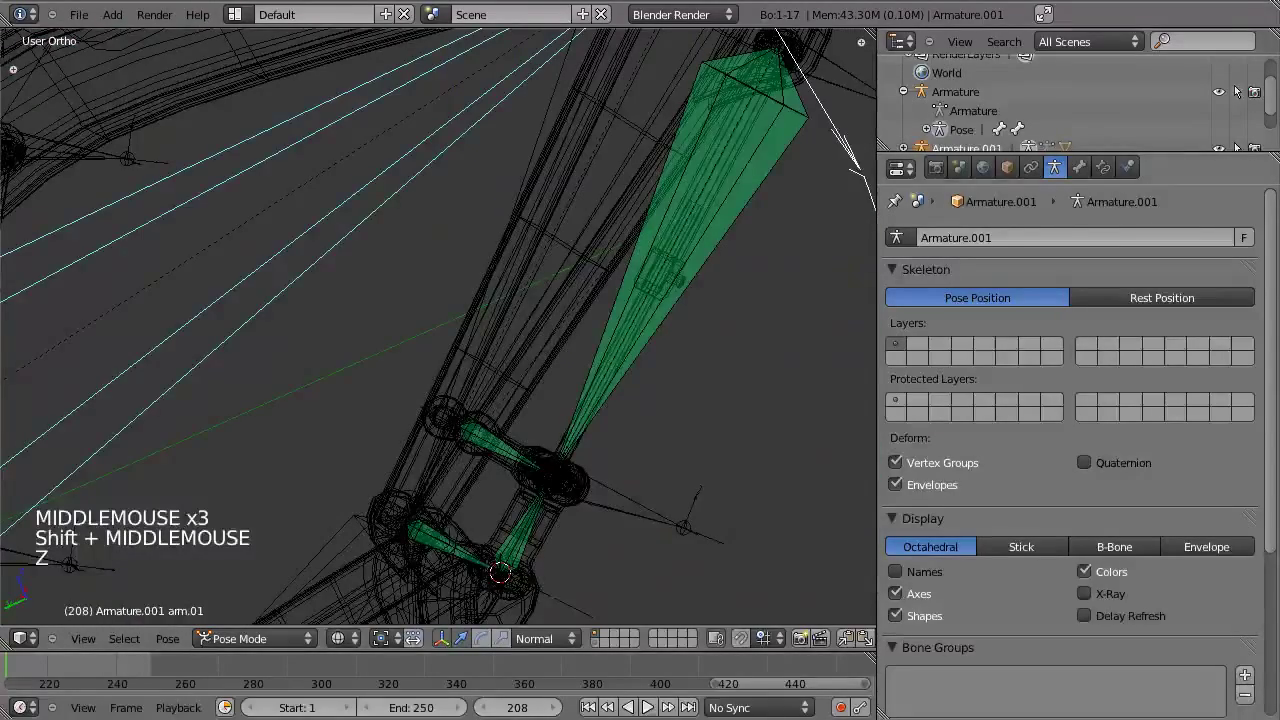
Orbit to the piston joint in wireframe and bring the arm mesh into Edit Mode.
{"action": "scroll", "scroll_direction": "down", "scroll_amount": 3}
{"action": "middle_click", "coordinate": [626, 368]}
{"action": "key", "text": "z"}
{"action": "middle_click", "coordinate": [487, 405]}
{"action": "scroll", "scroll_direction": "up", "scroll_amount": 3}
{"action": "key", "text": "r"}
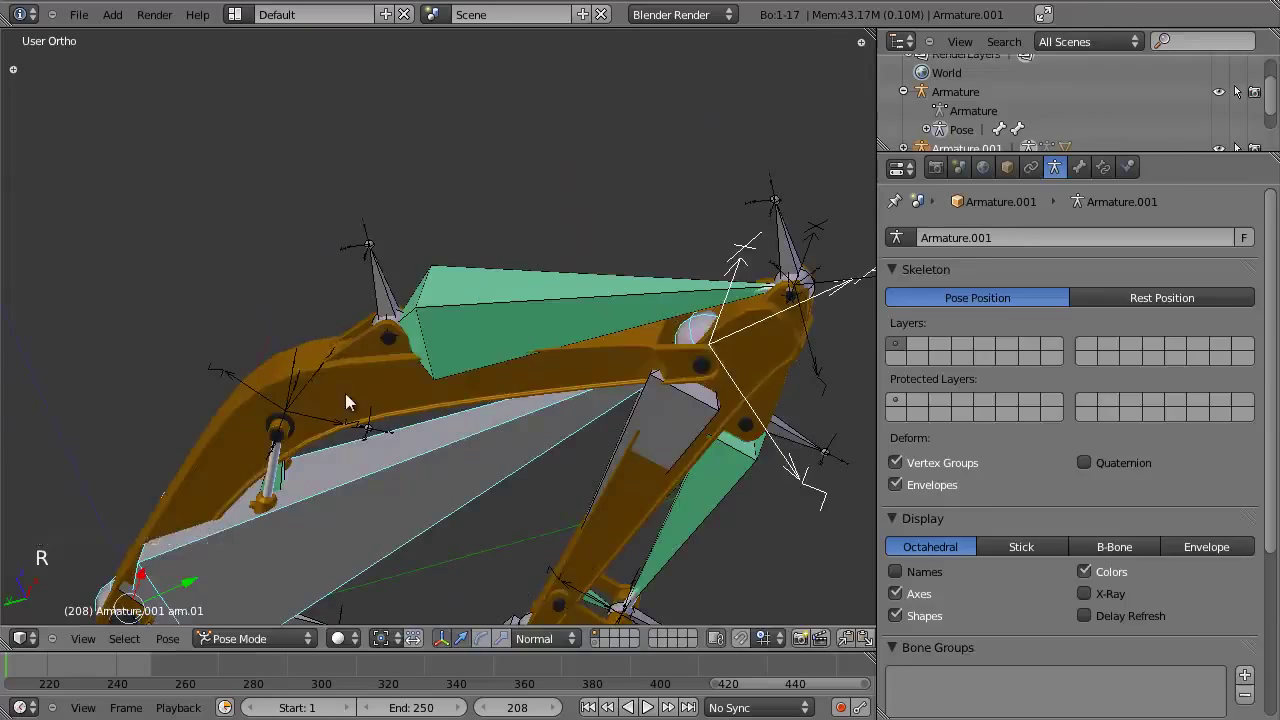
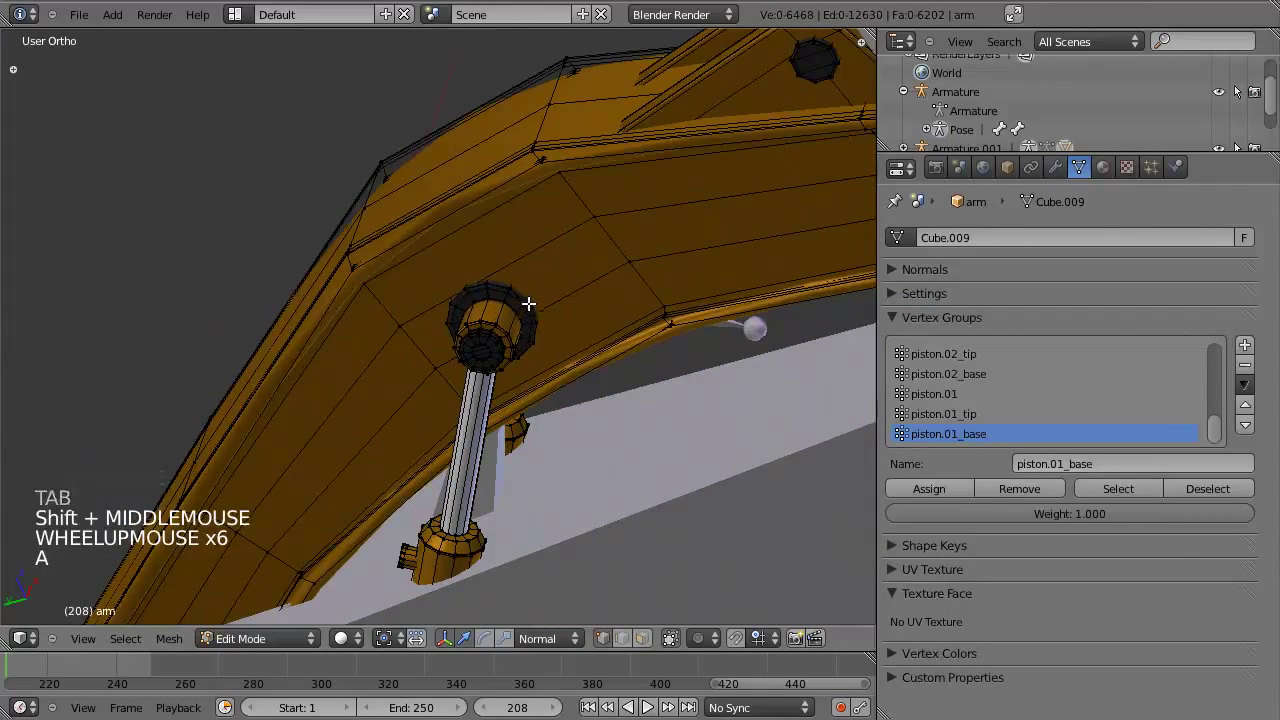
Select the second piston's linked vertices and choose the arm.01 vertex group.
{"action": "key", "text": "l"}
{"action": "scroll", "scroll_direction": "up", "scroll_amount": 3}
{"action": "left_click", "coordinate": [986, 360]}
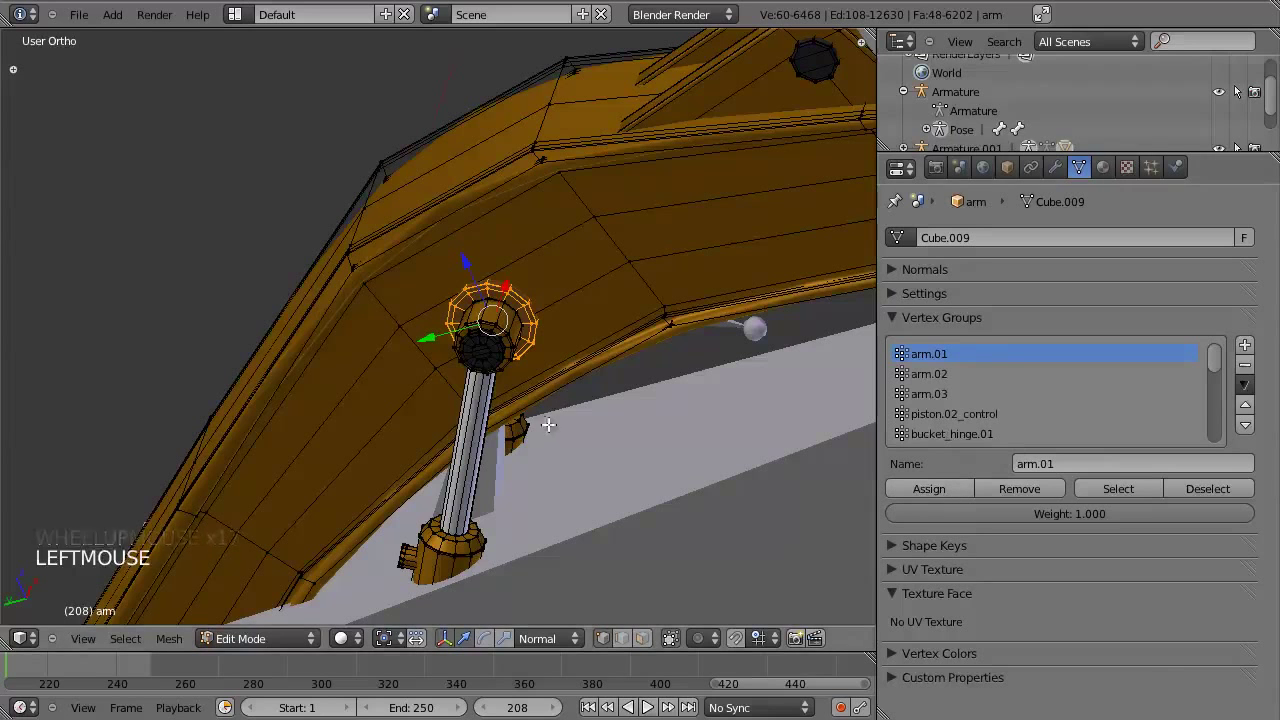
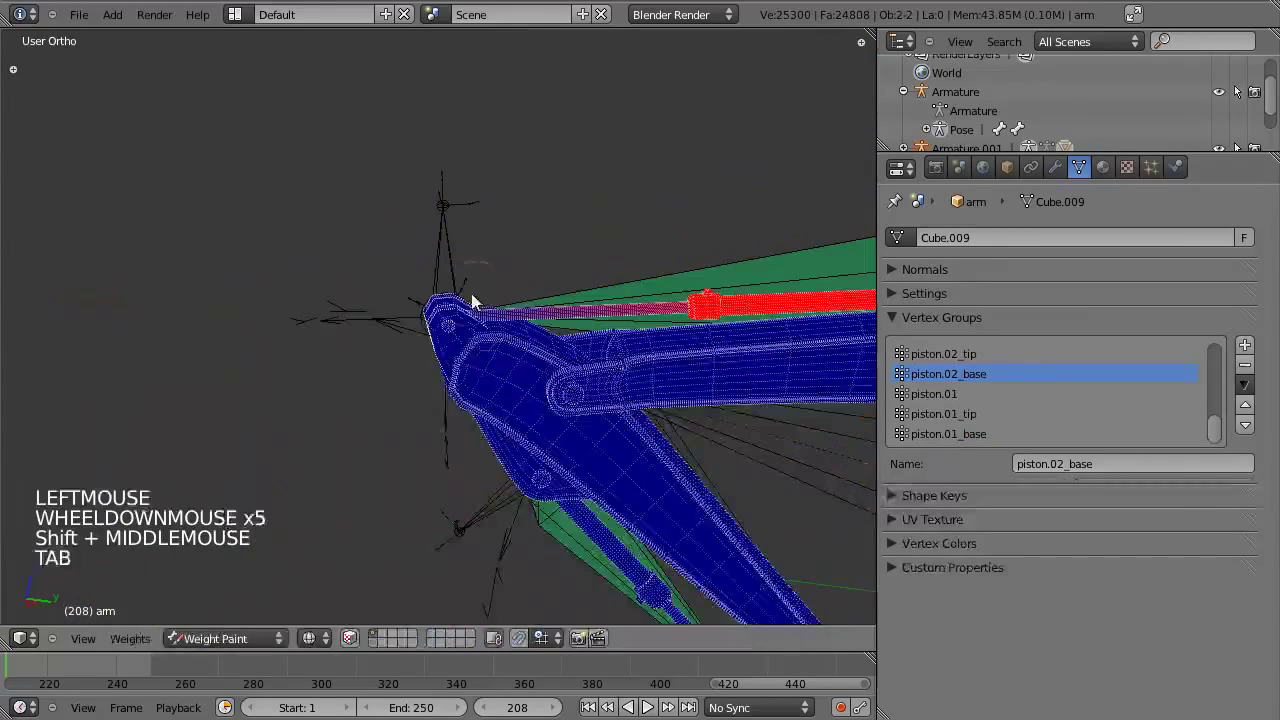
Select the arm mesh, enter Edit Mode and show it as wireframe at the piston joint.
{"action": "right_click", "coordinate": [457, 266]}
{"action": "key", "text": "Tab"}
{"action": "scroll", "scroll_direction": "up", "scroll_amount": 3}
{"action": "middle_click", "coordinate": [530, 374]}
{"action": "scroll", "scroll_direction": "up", "scroll_amount": 3}
{"action": "key", "text": "a"}
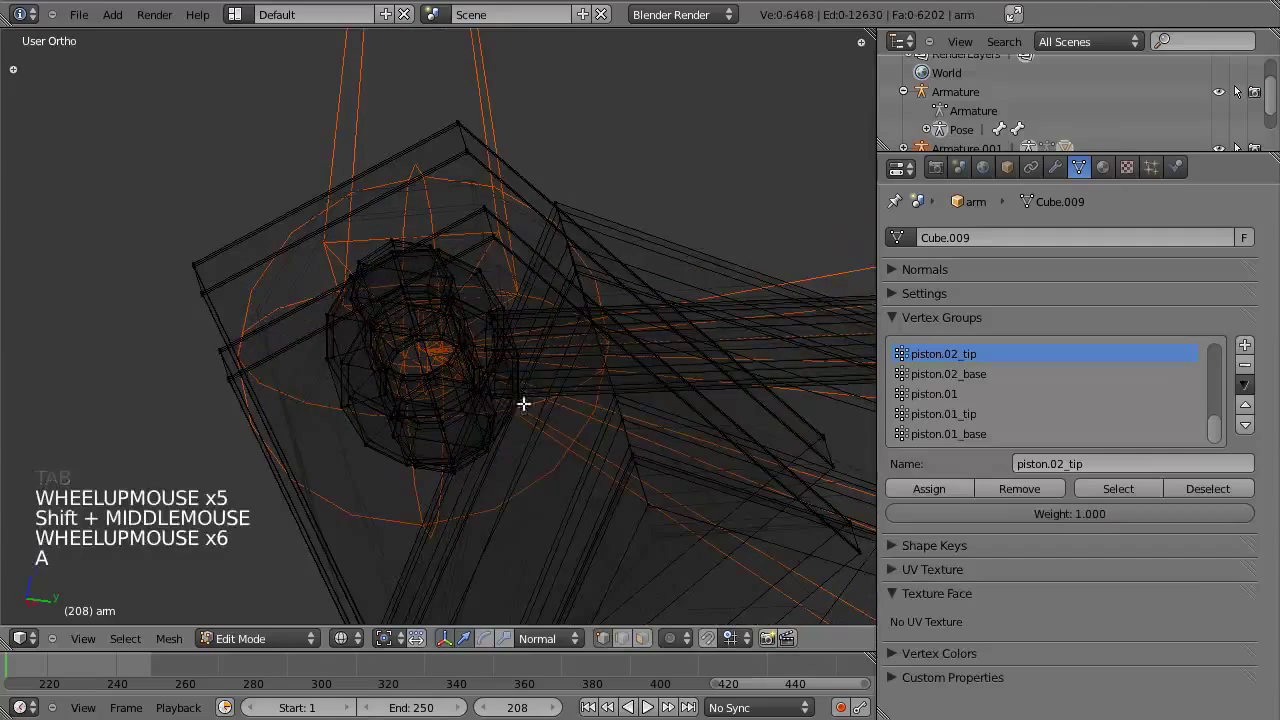
{"action": "scroll", "scroll_direction": "up", "scroll_amount": 3}
Select the connected piston rod and stick geometry with linked selection.
{"action": "key", "text": "l"}
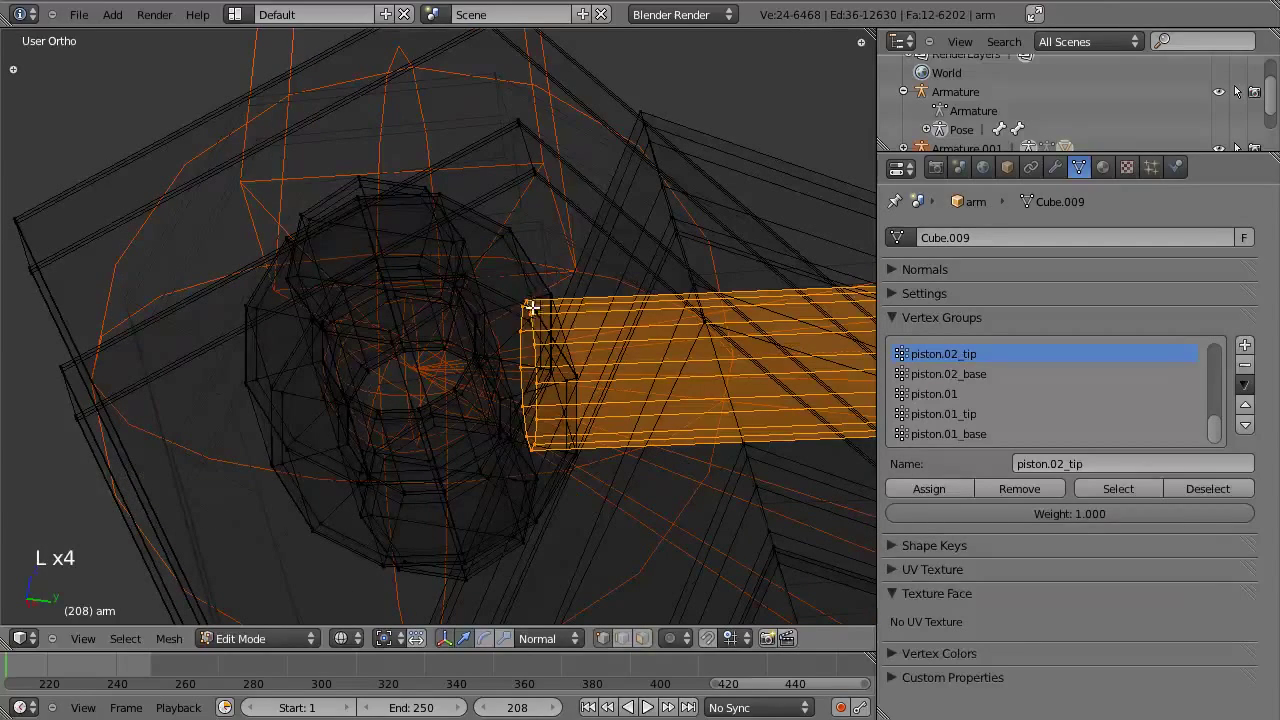
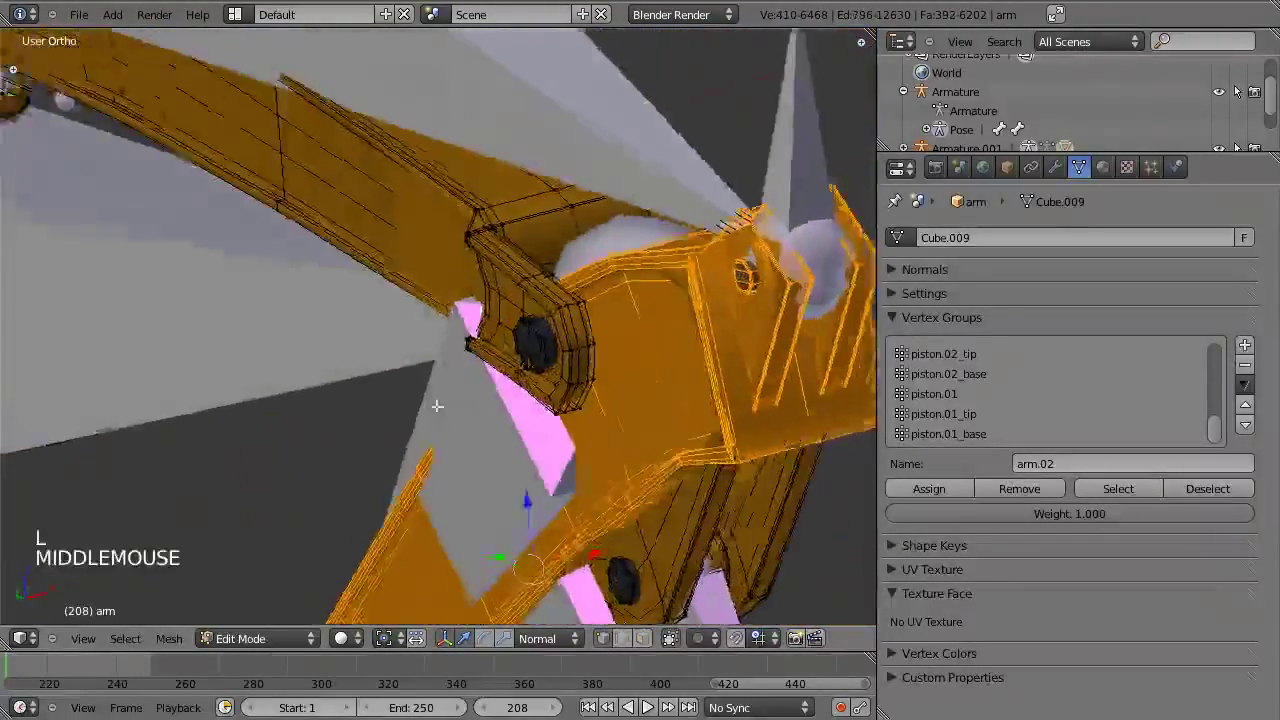
{"action": "scroll", "scroll_direction": "down", "scroll_amount": 3}
{"action": "key", "text": "l"}
{"action": "key", "text": "l"}
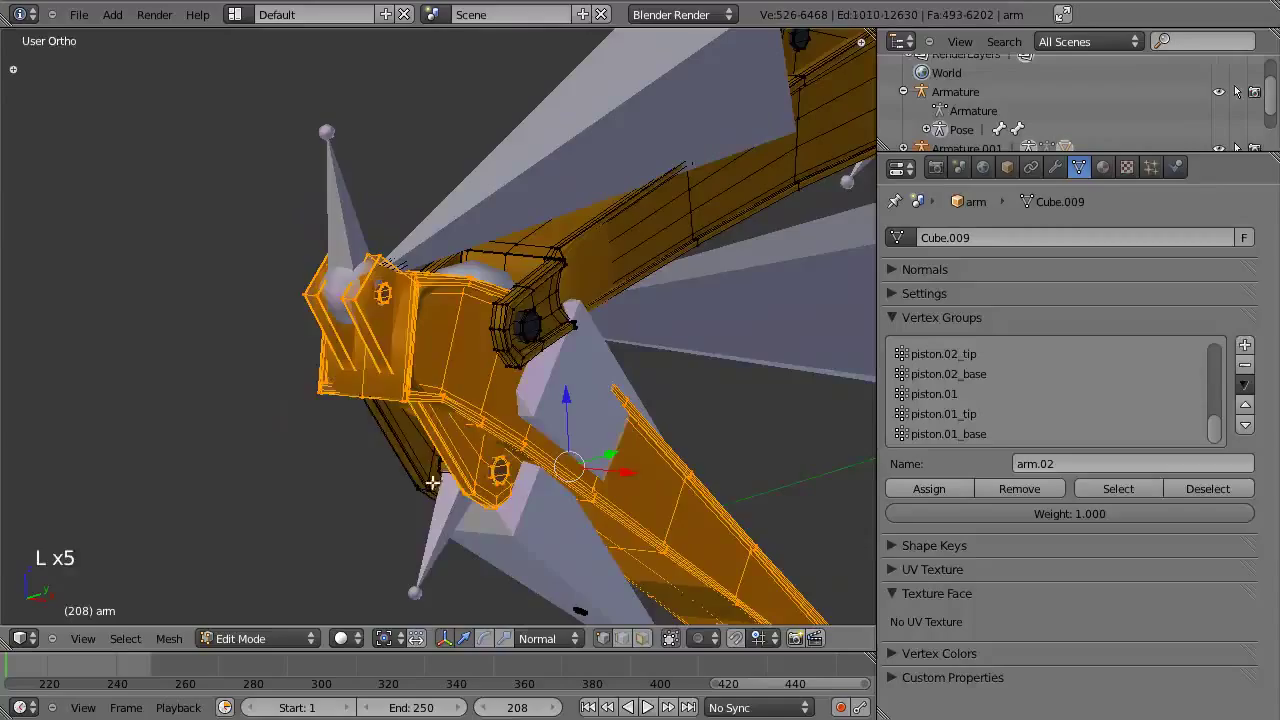
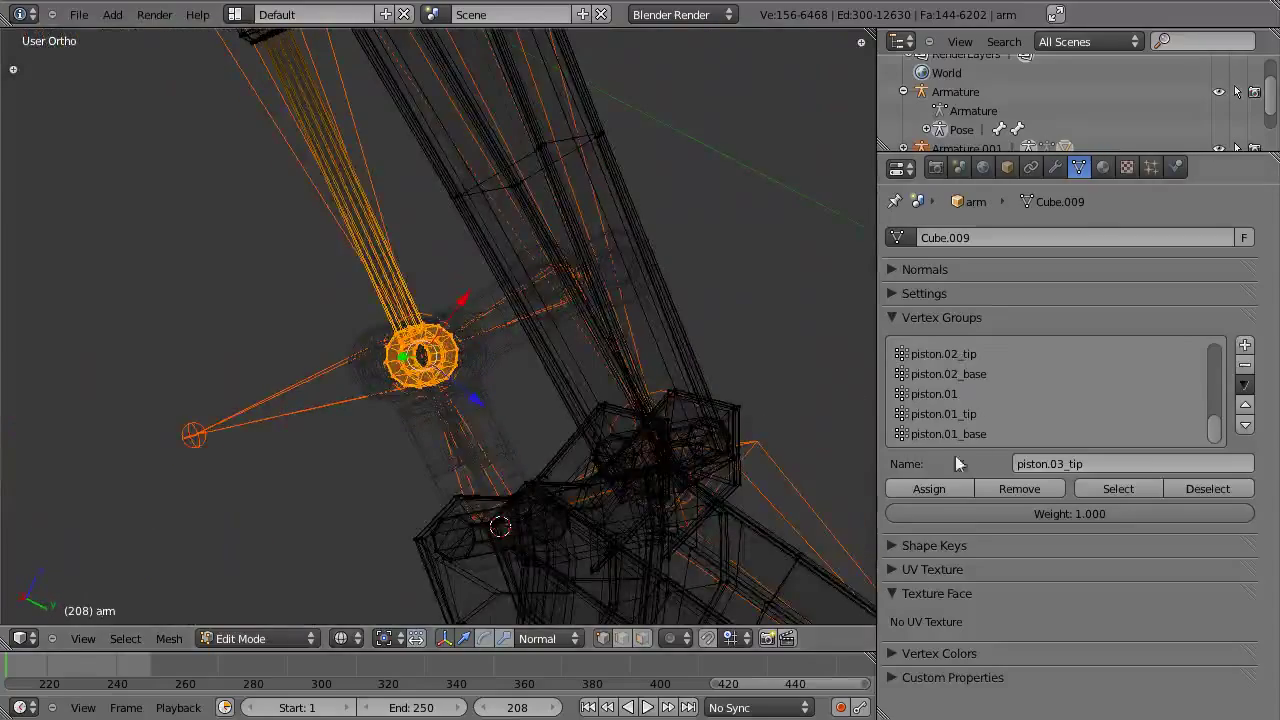
Assign the selected vertices to piston.03_tip and check the result in Weight Paint.
{"action": "left_click", "coordinate": [953, 486]}
{"action": "key", "text": "Tab"}
{"action": "scroll", "scroll_direction": "down", "scroll_amount": 3}
{"action": "middle_click", "coordinate": [426, 388]}
{"action": "key", "text": "KP_3"}
{"action": "scroll", "scroll_direction": "down", "scroll_amount": 3}
Orbit to the bucket linkage in wireframe and select a bone to inspect its weights.
{"action": "key", "text": "z"}
{"action": "middle_click", "coordinate": [464, 342]}
{"action": "scroll", "scroll_direction": "up", "scroll_amount": 3}
{"action": "key", "text": "z"}
{"action": "scroll", "scroll_direction": "down", "scroll_amount": 3}
{"action": "right_click", "coordinate": [490, 404]}
{"action": "middle_click", "coordinate": [448, 378]}
{"action": "scroll", "scroll_direction": "up", "scroll_amount": 3}
{"action": "key", "text": "z"}
{"action": "key", "text": "z"}
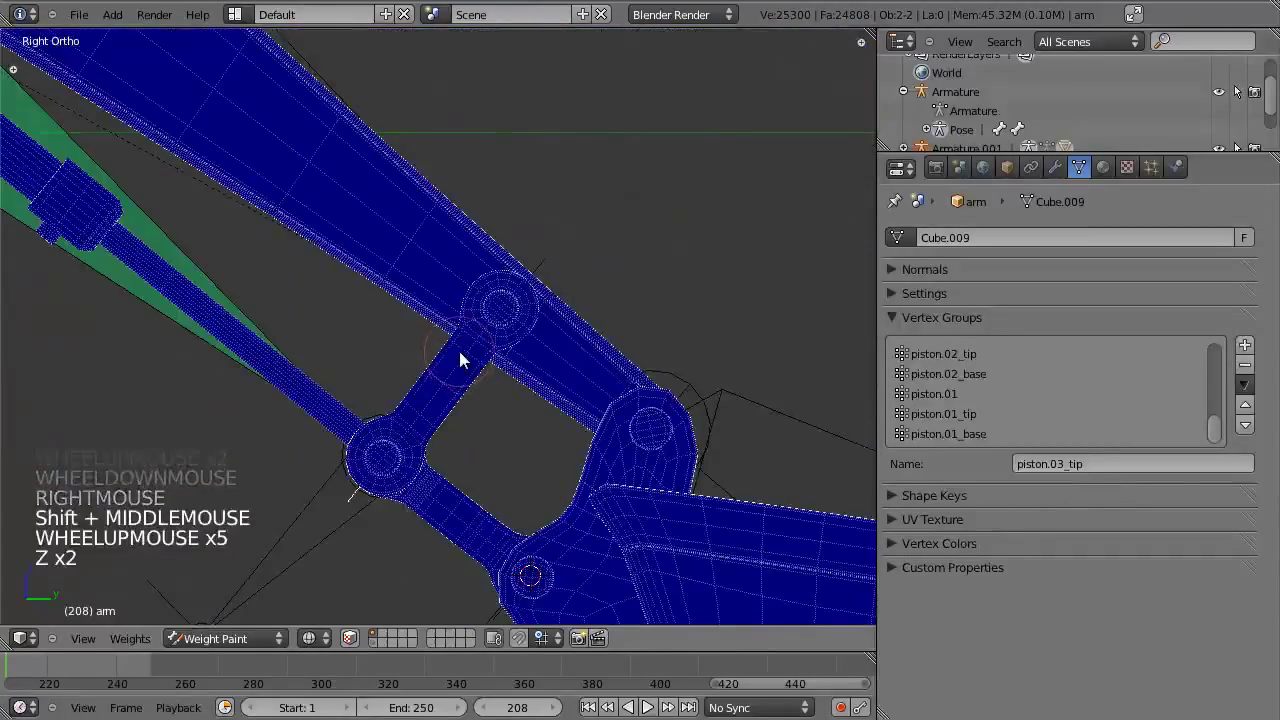
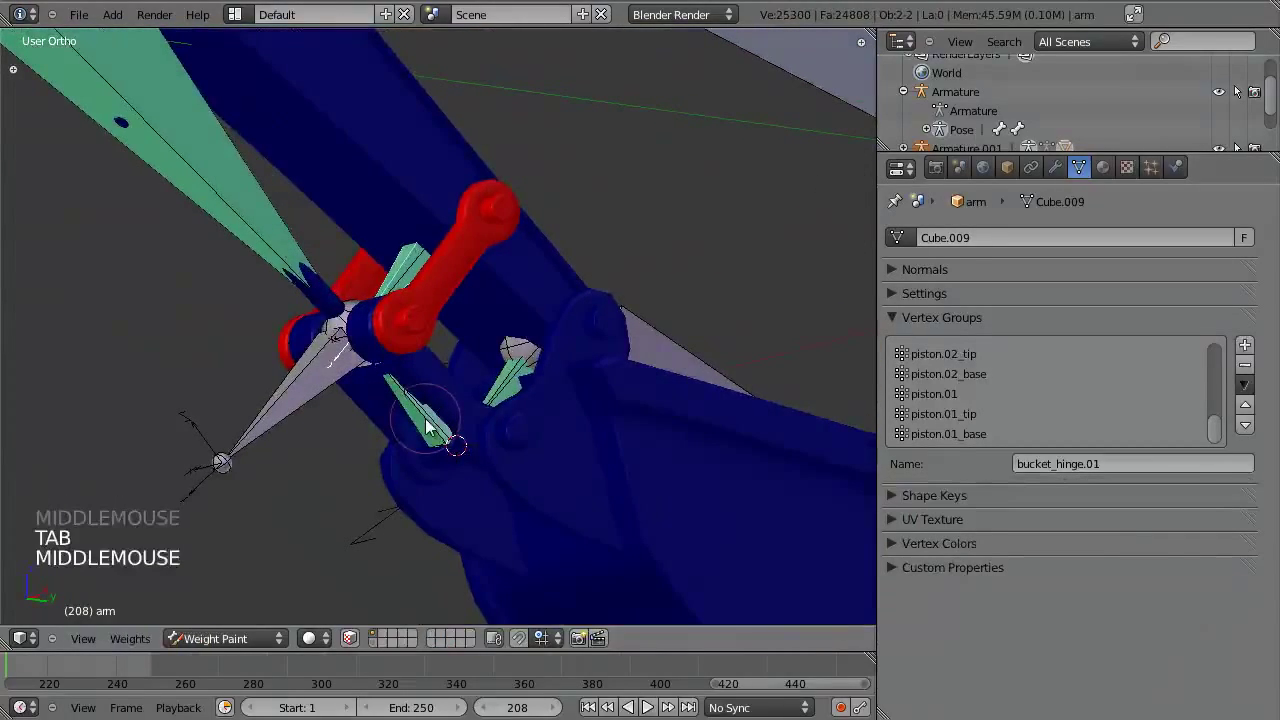
Select the hinge pin geometry, assign it to bucket_hinge.03 and verify in Weight Paint.
{"action": "right_click", "coordinate": [432, 423]}
{"action": "key", "text": "Tab"}
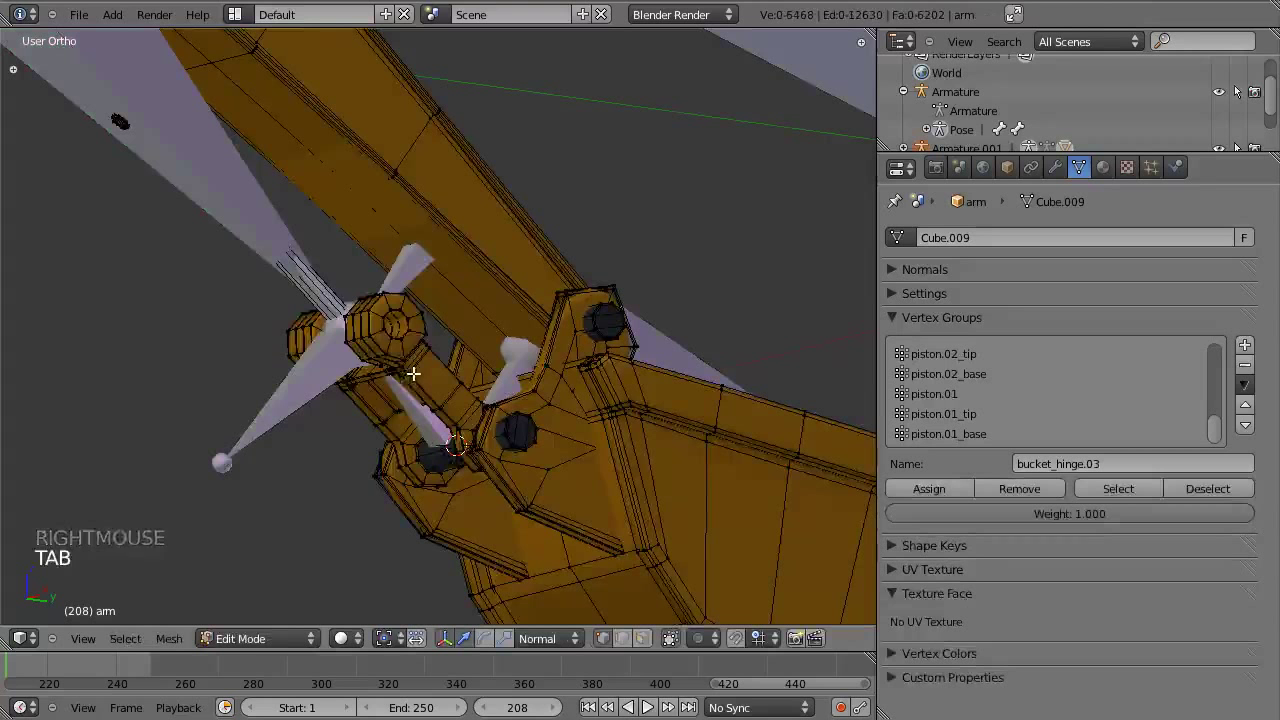
{"action": "key", "text": "l"}
{"action": "key", "text": "l"}
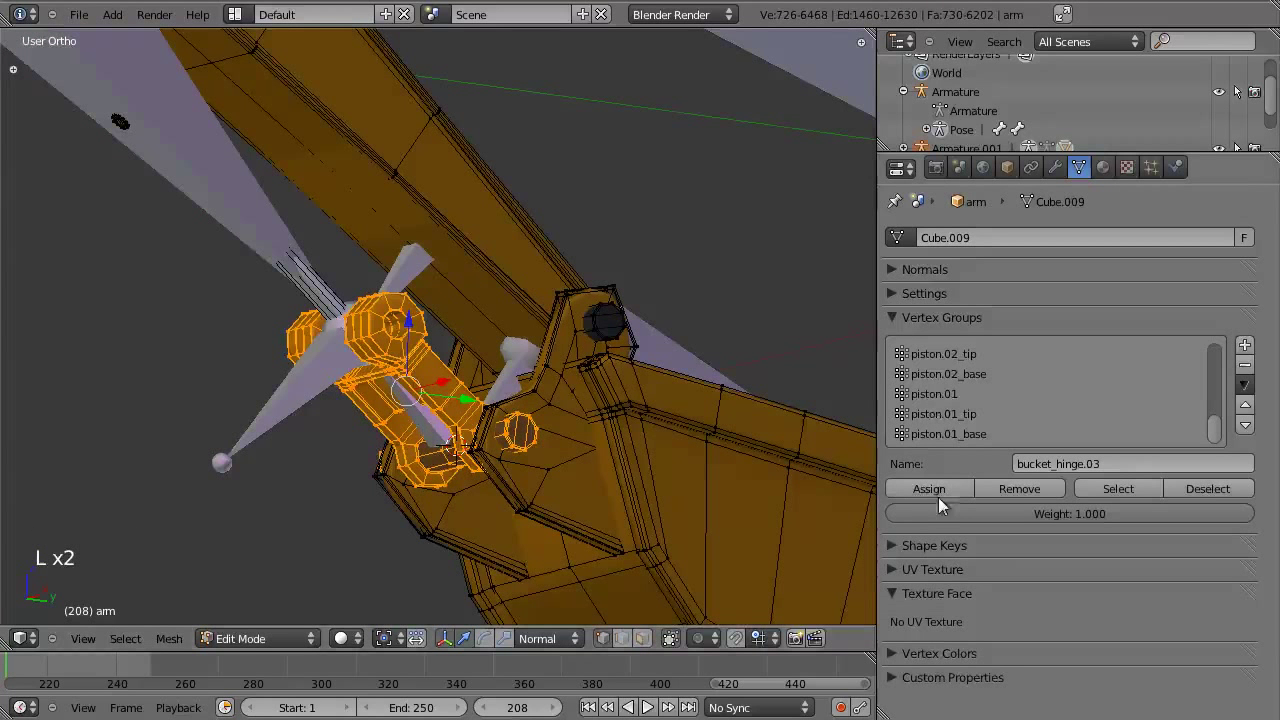
{"action": "left_click", "coordinate": [949, 488]}
{"action": "key", "text": "Tab"}
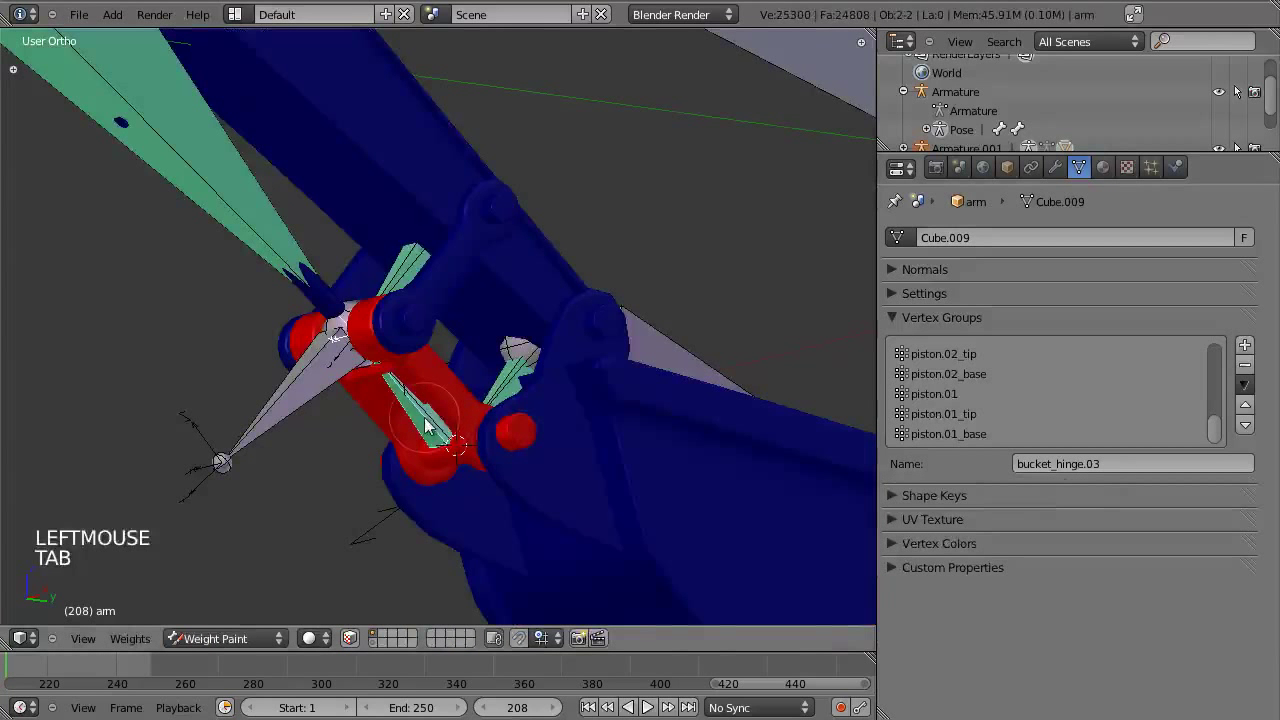
Return to Edit Mode and select the other hinge pieces for bucket_hinge.02.
{"action": "key", "text": "Tab"}
{"action": "key", "text": "Tab"}
{"action": "right_click", "coordinate": [514, 383]}
{"action": "key", "text": "Tab"}
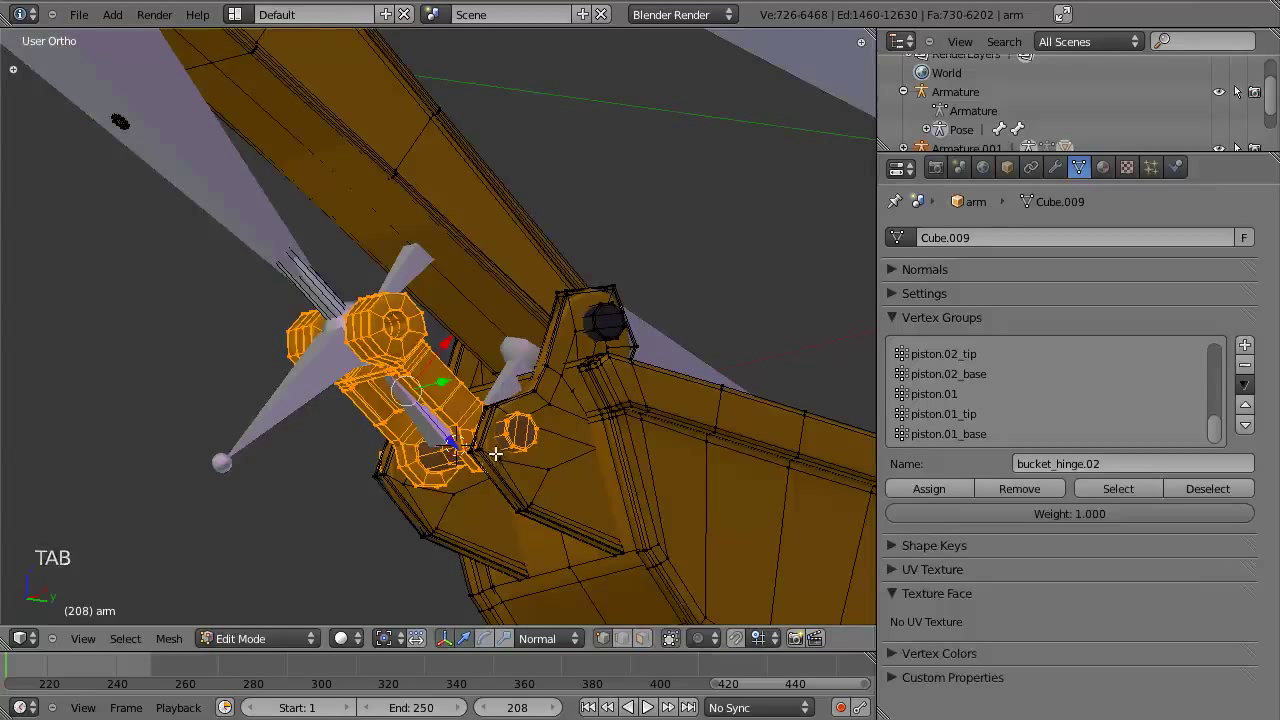
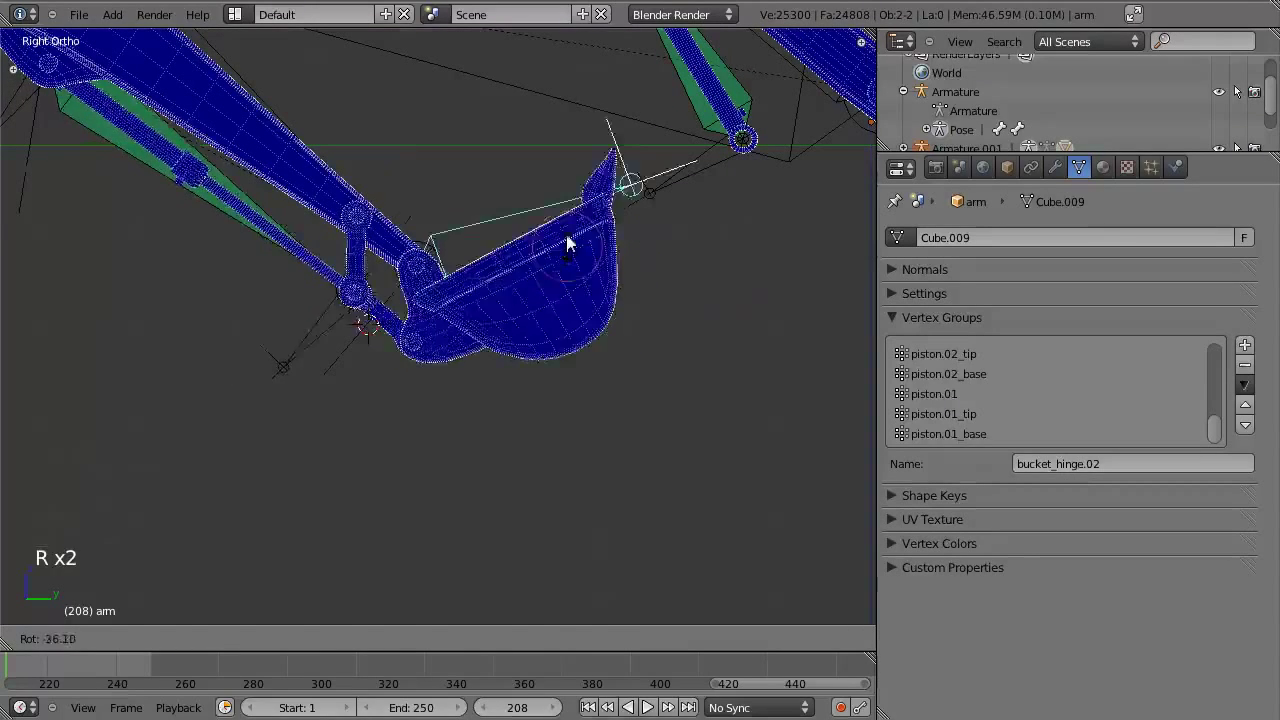
Rotate the bucket bone with R to check how the mesh deforms, toggling wireframe to inspect.
{"action": "key", "text": "r"}
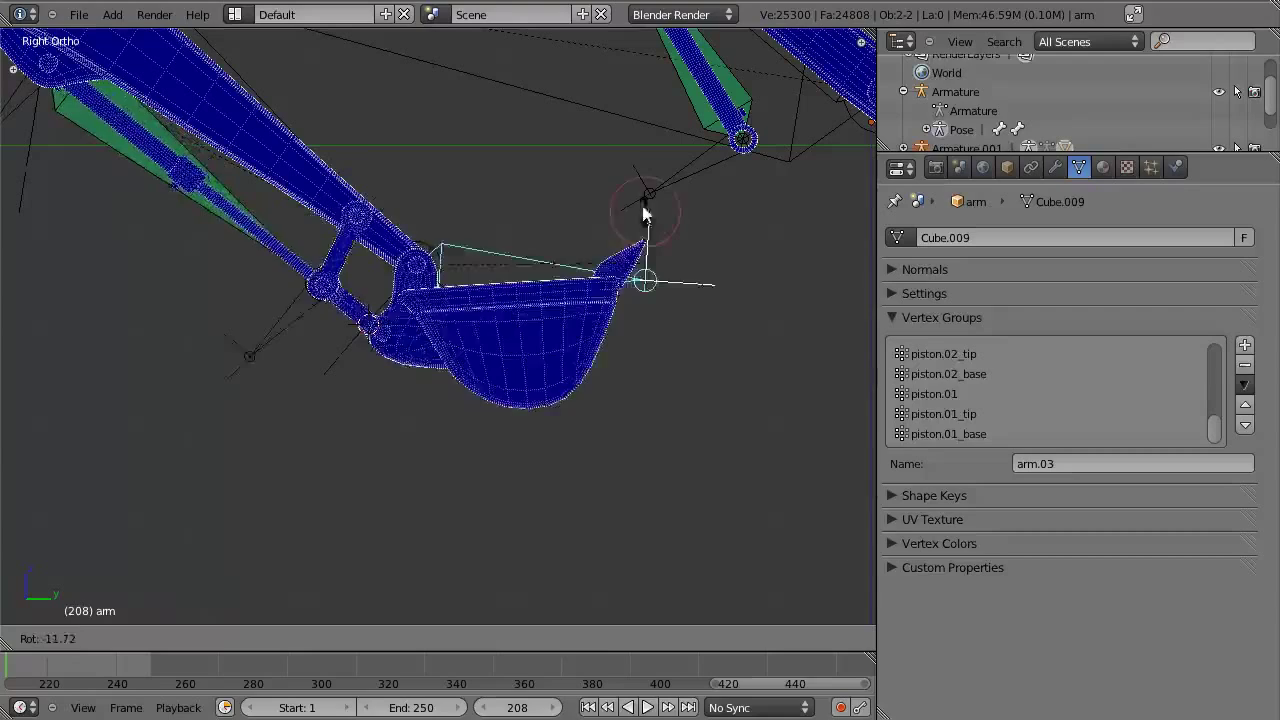
{"action": "scroll", "scroll_direction": "down", "scroll_amount": 3}
{"action": "middle_click", "coordinate": [568, 404]}
{"action": "key", "text": "z"}
{"action": "scroll", "scroll_direction": "up", "scroll_amount": 3}
{"action": "key", "text": "z"}
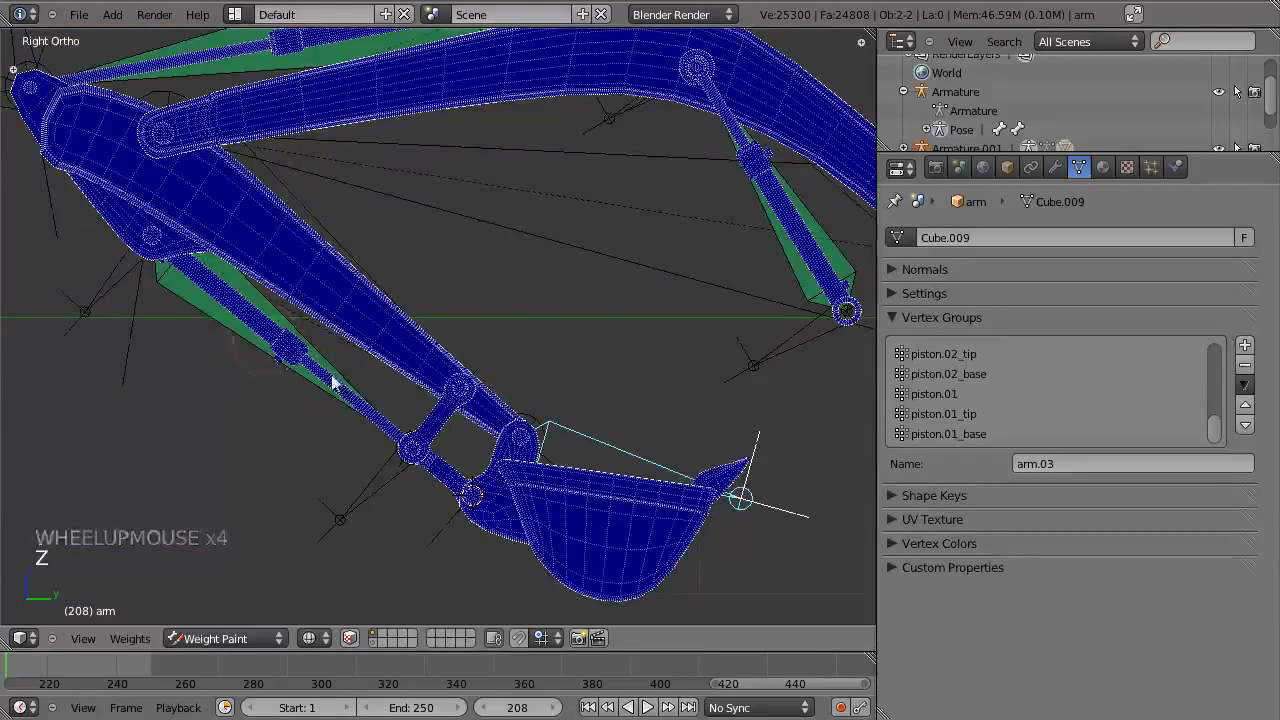
Select the arm.03 bone and test-rotate it to check its bend.
{"action": "right_click", "coordinate": [339, 211]}
{"action": "right_click", "coordinate": [664, 238]}
{"action": "key", "text": "r"}
{"action": "scroll", "scroll_direction": "down", "scroll_amount": 3}
{"action": "middle_click", "coordinate": [405, 347]}
{"action": "middle_click", "coordinate": [456, 376]}
{"action": "right_click", "coordinate": [323, 303]}
{"action": "middle_click", "coordinate": [383, 302]}
{"action": "middle_click", "coordinate": [399, 308]}
Switch the armature into Pose Mode and select the arm.01 bone with the Armature data shown.
{"action": "key", "text": "ctrl+Tab"}
{"action": "key", "text": "KP_3"}
{"action": "key", "text": "z"}
{"action": "middle_click", "coordinate": [435, 344]}
{"action": "key", "text": "a"}
{"action": "key", "text": "a"}
{"action": "right_click", "coordinate": [507, 301]}
{"action": "scroll", "scroll_direction": "down", "scroll_amount": 3}
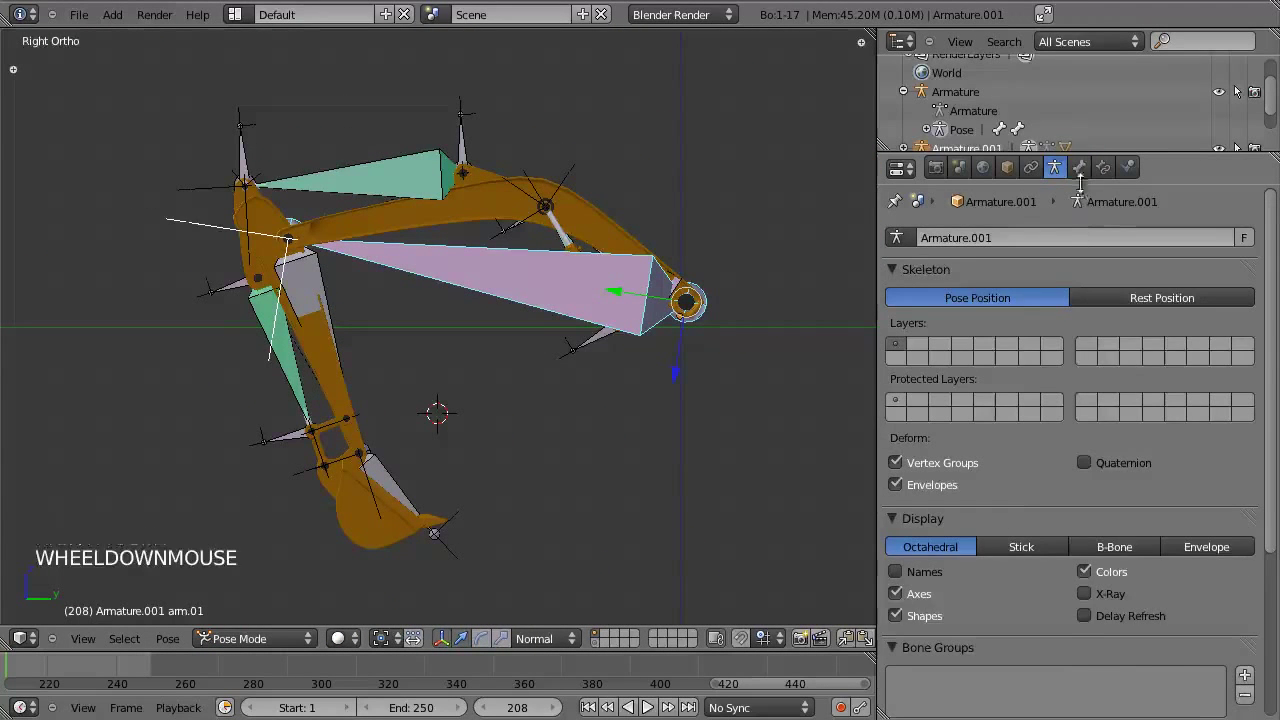
Look through arm.01's bone constraints and the armature object's constraints, then return to the skeleton settings.
{"action": "left_click", "coordinate": [1092, 164]}
{"action": "left_click", "coordinate": [1108, 171]}
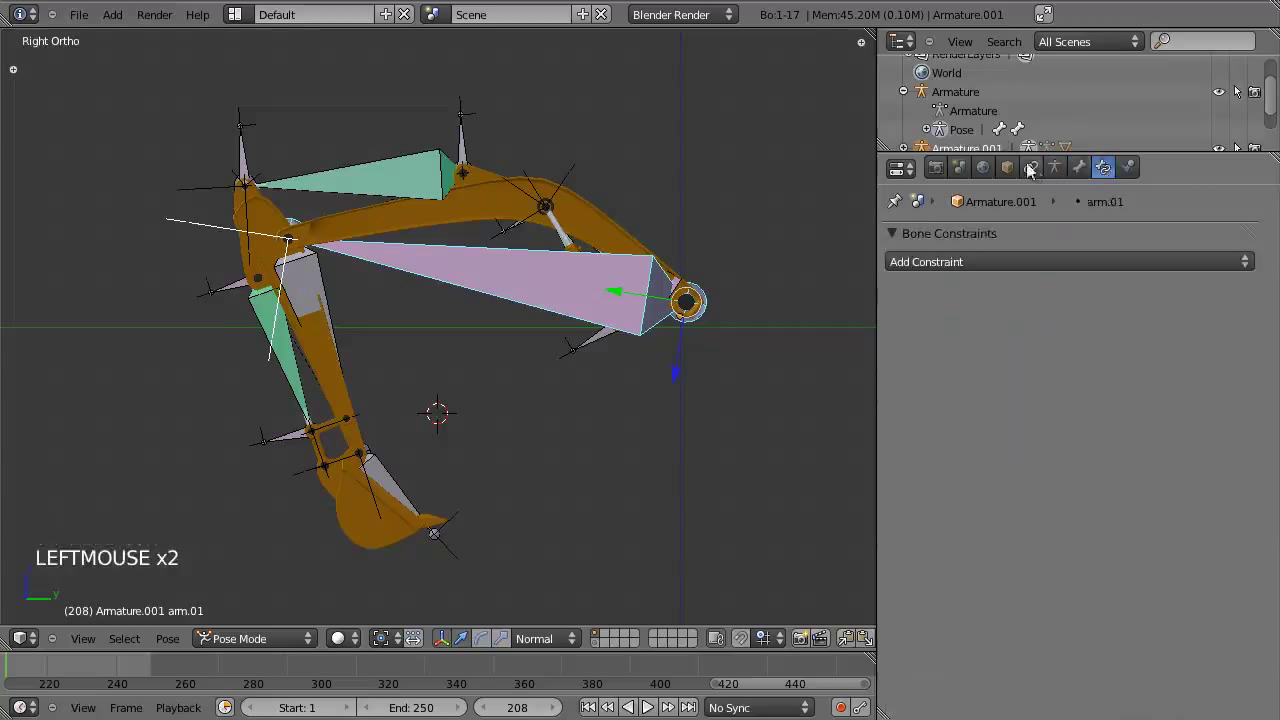
{"action": "left_click", "coordinate": [1039, 170]}
{"action": "left_click", "coordinate": [1063, 177]}
{"action": "double_click", "coordinate": [1047, 171]}
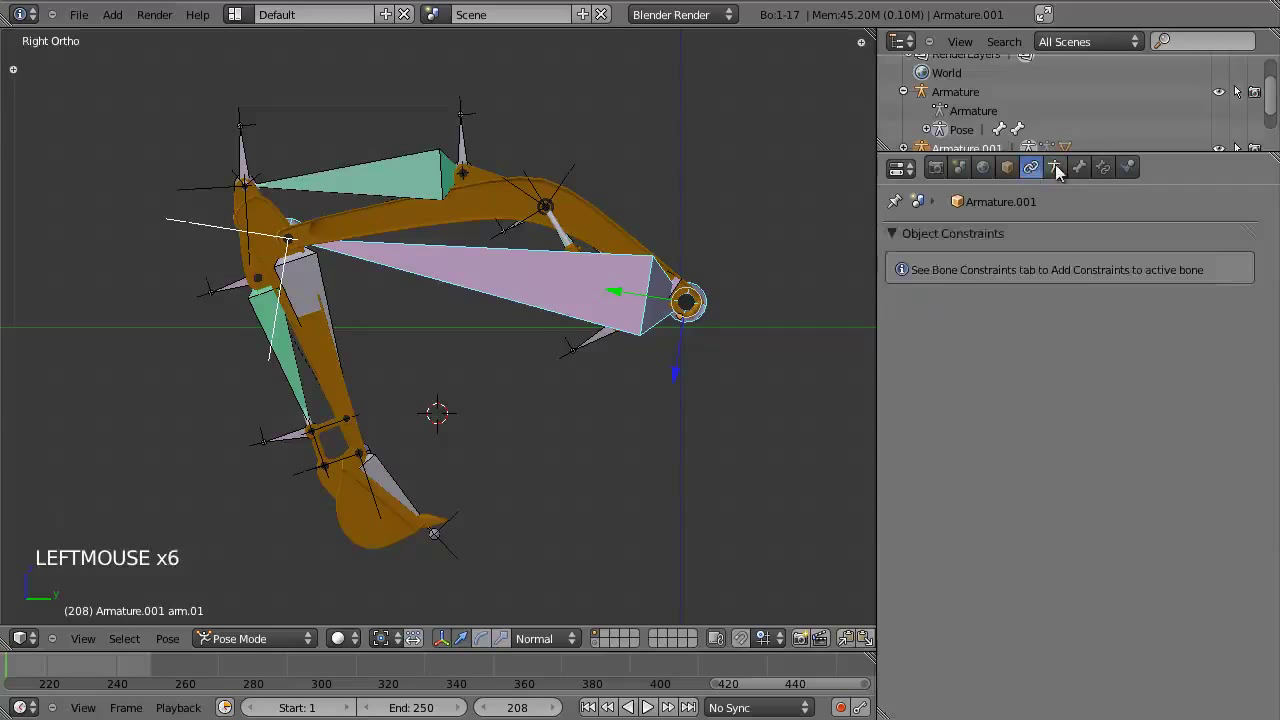
{"action": "left_click", "coordinate": [1061, 169]}
Move all bones except arm.01 to another bone layer with M, leaving arm.01 selected.
{"action": "key", "text": "z"}
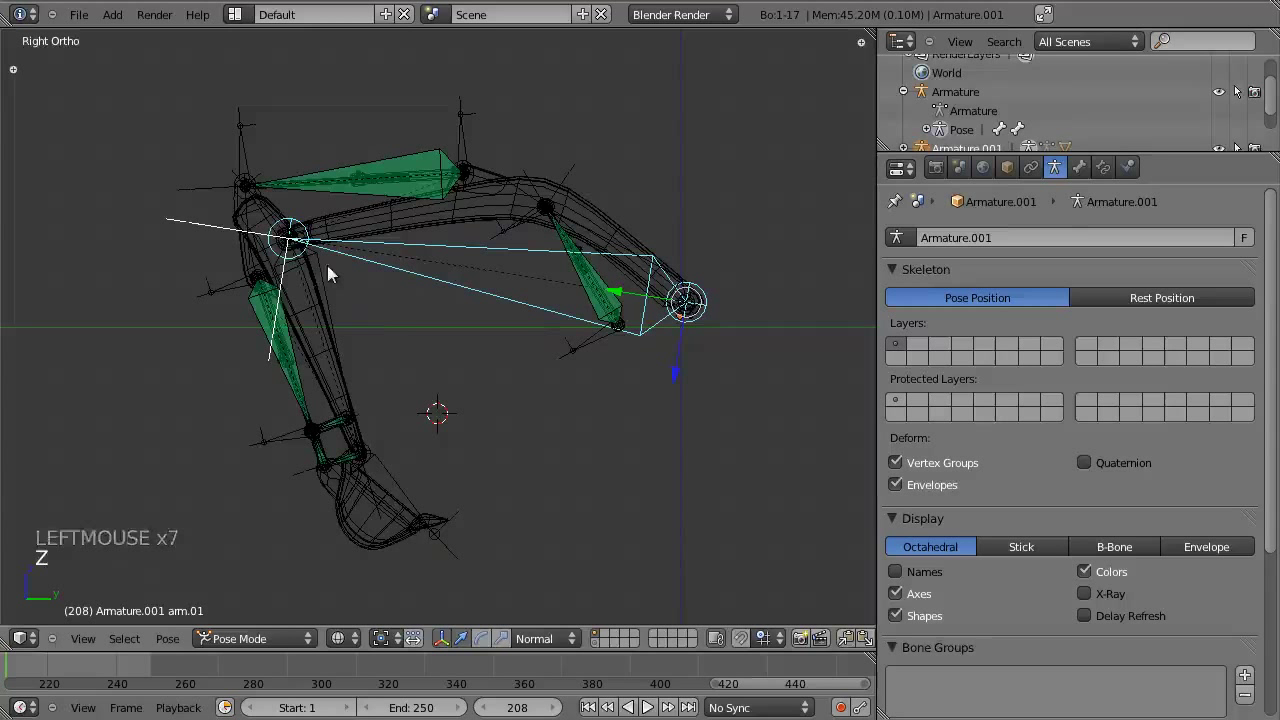
{"action": "key", "text": "a"}
{"action": "key", "text": "a"}
{"action": "key", "text": "b"}
{"action": "key", "text": "b"}
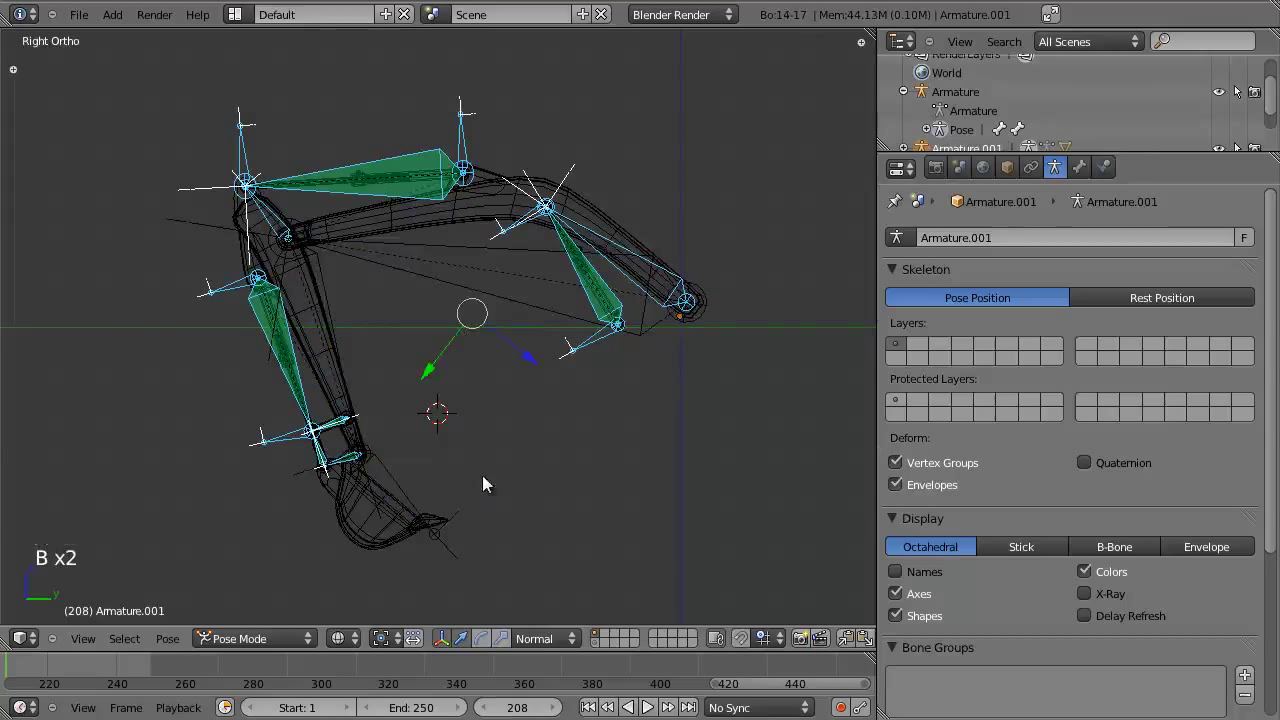
{"action": "key", "text": "m"}
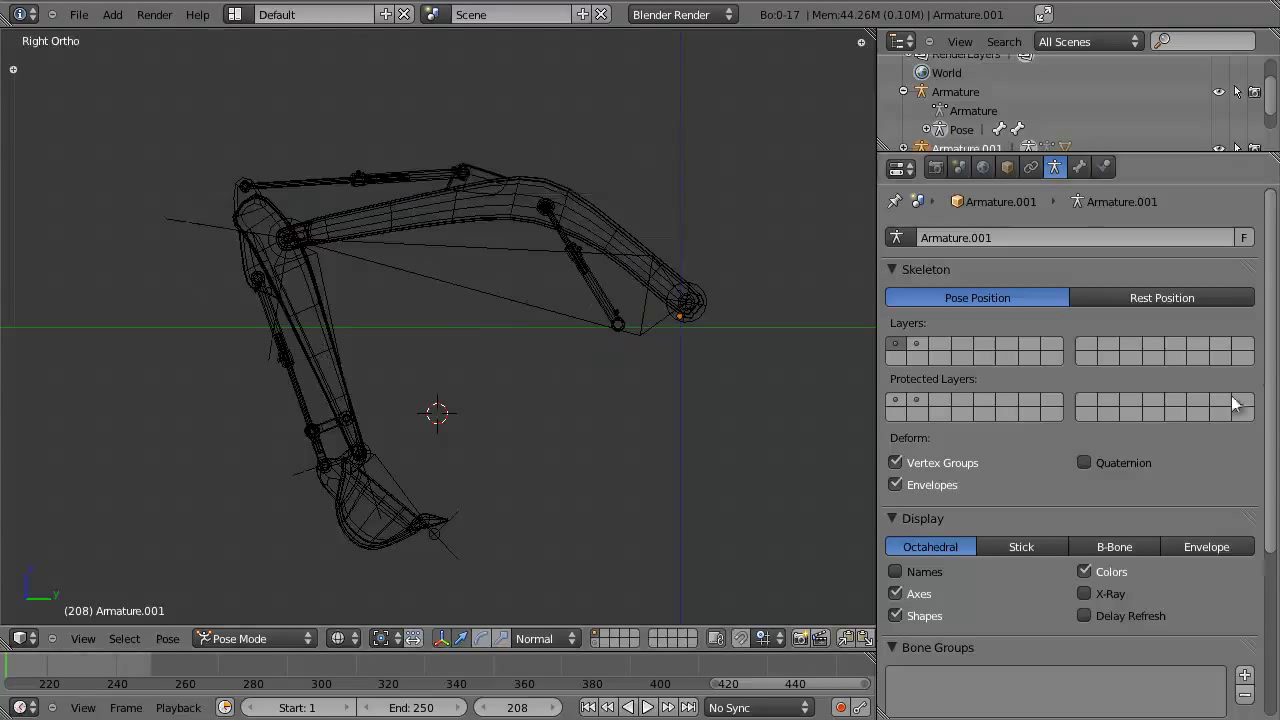
{"action": "key", "text": "z"}
{"action": "key", "text": "z"}
{"action": "right_click", "coordinate": [426, 286]}
{"action": "key", "text": "z"}
{"action": "middle_click", "coordinate": [530, 305]}
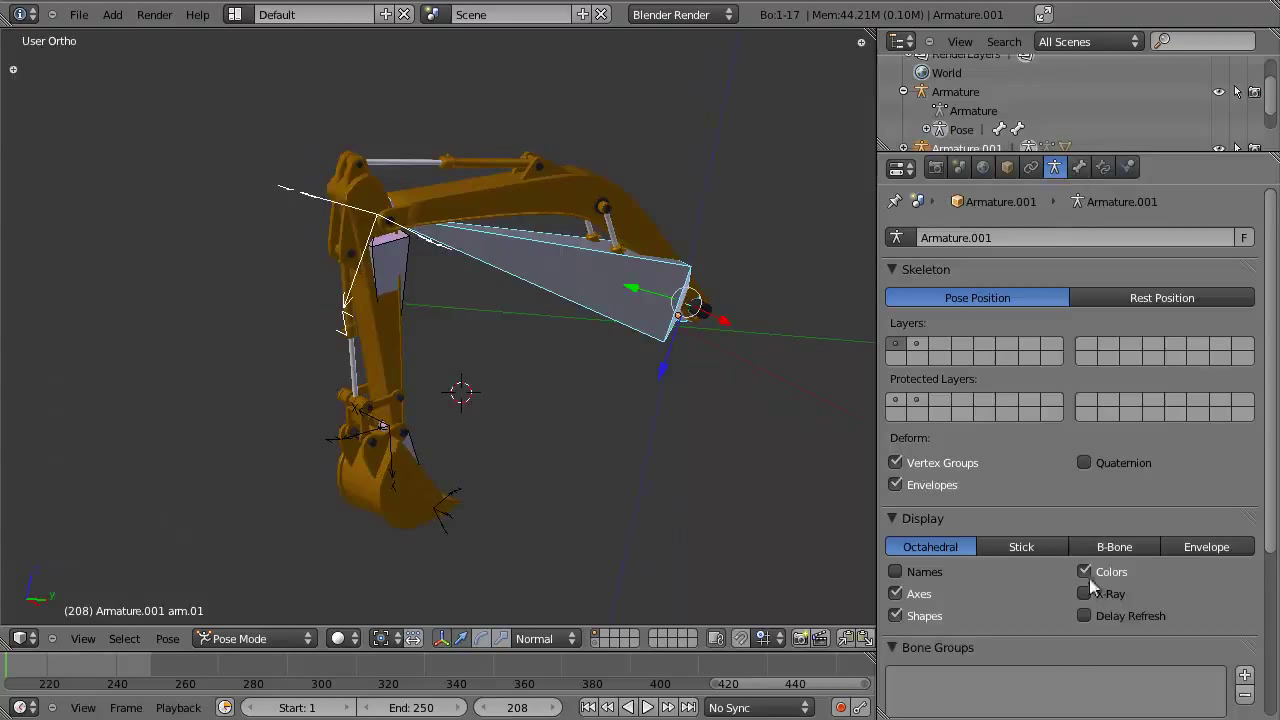
Enable X-Ray so the bones draw through the mesh and set the armature Display to Stick.
{"action": "left_click", "coordinate": [1098, 604]}
{"action": "scroll", "scroll_direction": "down", "scroll_amount": 3}
{"action": "left_click", "coordinate": [1021, 511]}
{"action": "key", "text": "KP_3"}
{"action": "key", "text": "a"}
Maximize the 3D view and orbit around the arm to inspect the stick armature.
{"action": "middle_click", "coordinate": [414, 355]}
{"action": "scroll", "scroll_direction": "up", "scroll_amount": 3}
{"action": "middle_click", "coordinate": [451, 389]}
{"action": "key", "text": "shift+space"}
{"action": "middle_click", "coordinate": [263, 361]}
{"action": "scroll", "scroll_direction": "down", "scroll_amount": 3}
{"action": "scroll", "scroll_direction": "up", "scroll_amount": 3}
{"action": "middle_click", "coordinate": [571, 258]}
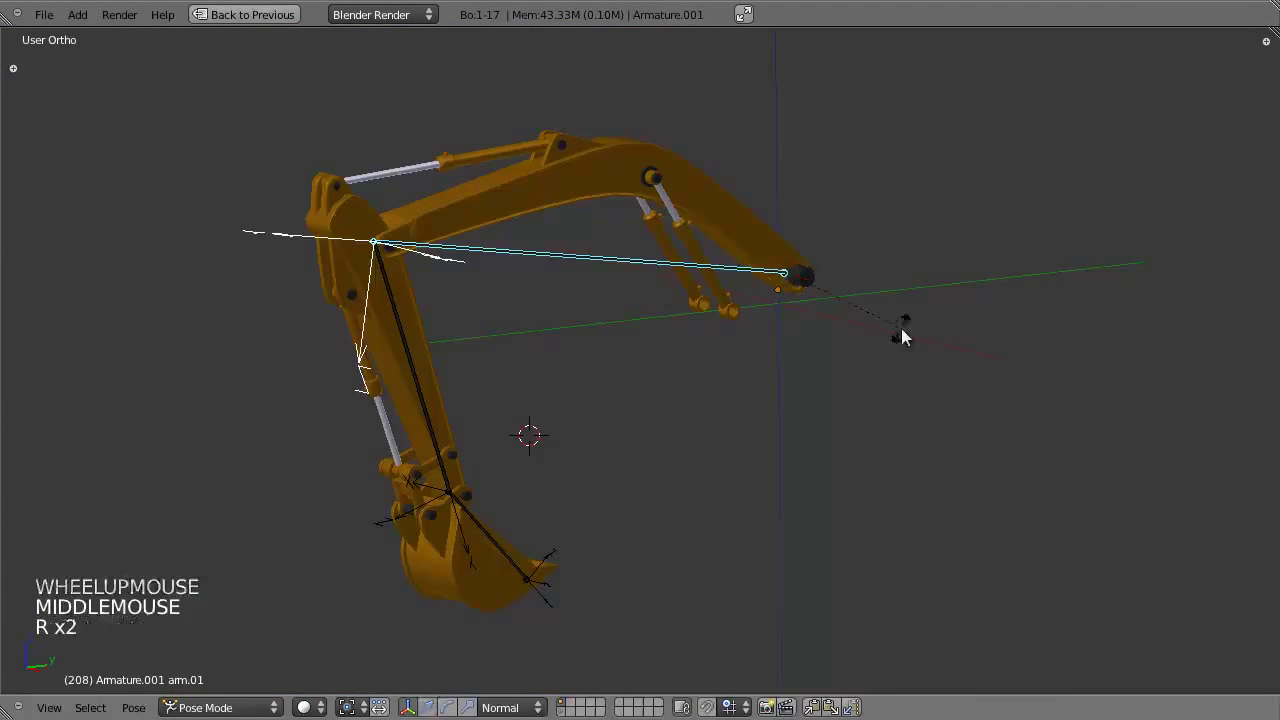
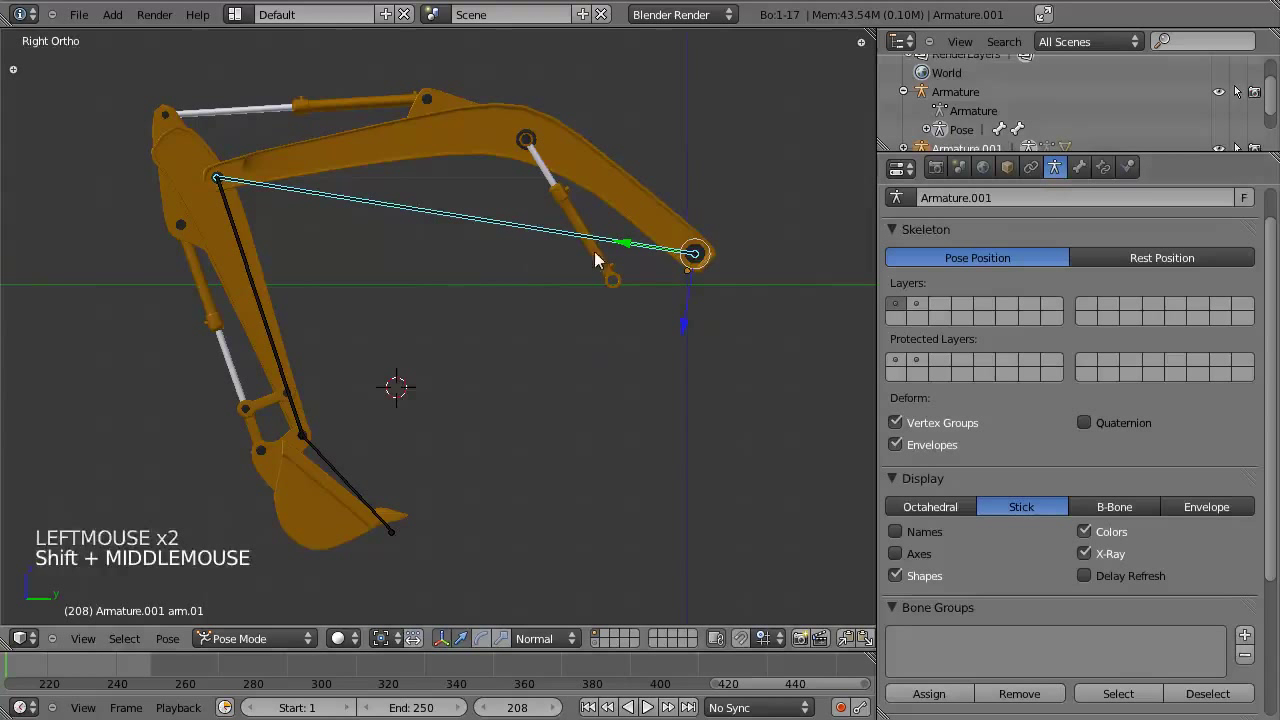
Add a Limit Rotation constraint to arm.01 from the Bone Constraints tab.
{"action": "left_click", "coordinate": [1093, 170]}
{"action": "left_click", "coordinate": [1109, 168]}
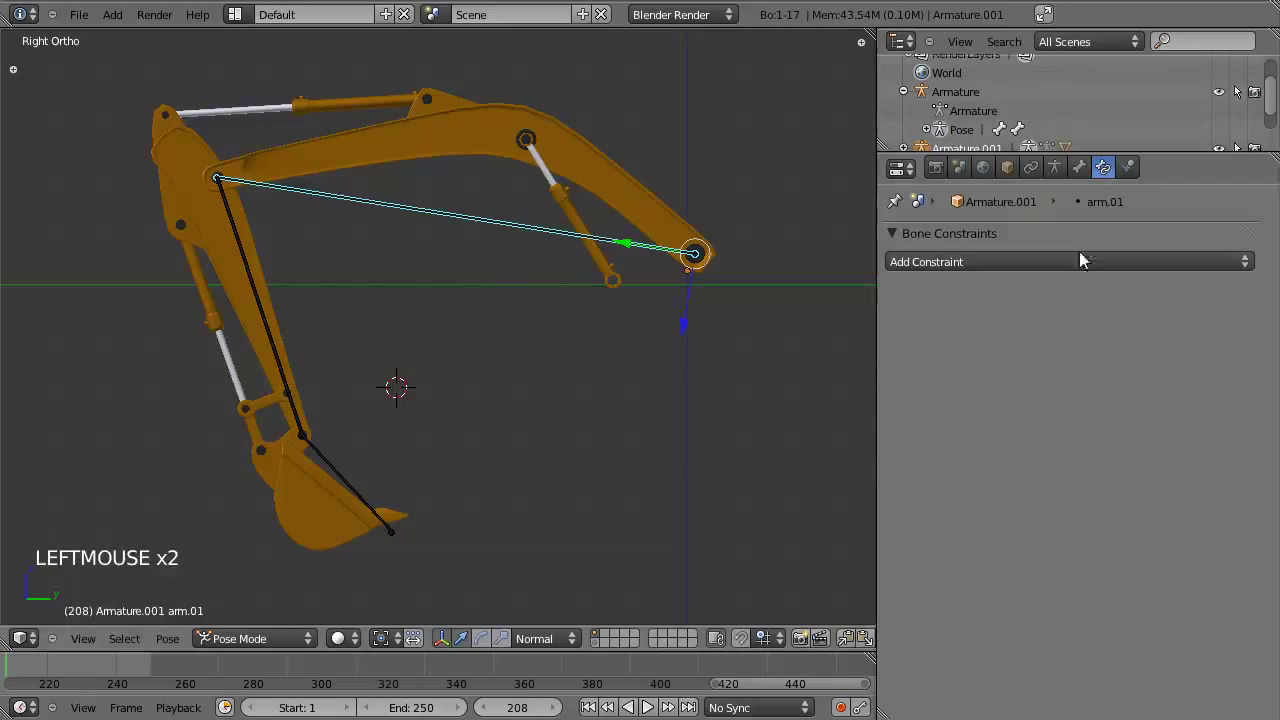
{"action": "left_click", "coordinate": [1097, 253]}
{"action": "left_click", "coordinate": [1089, 264]}
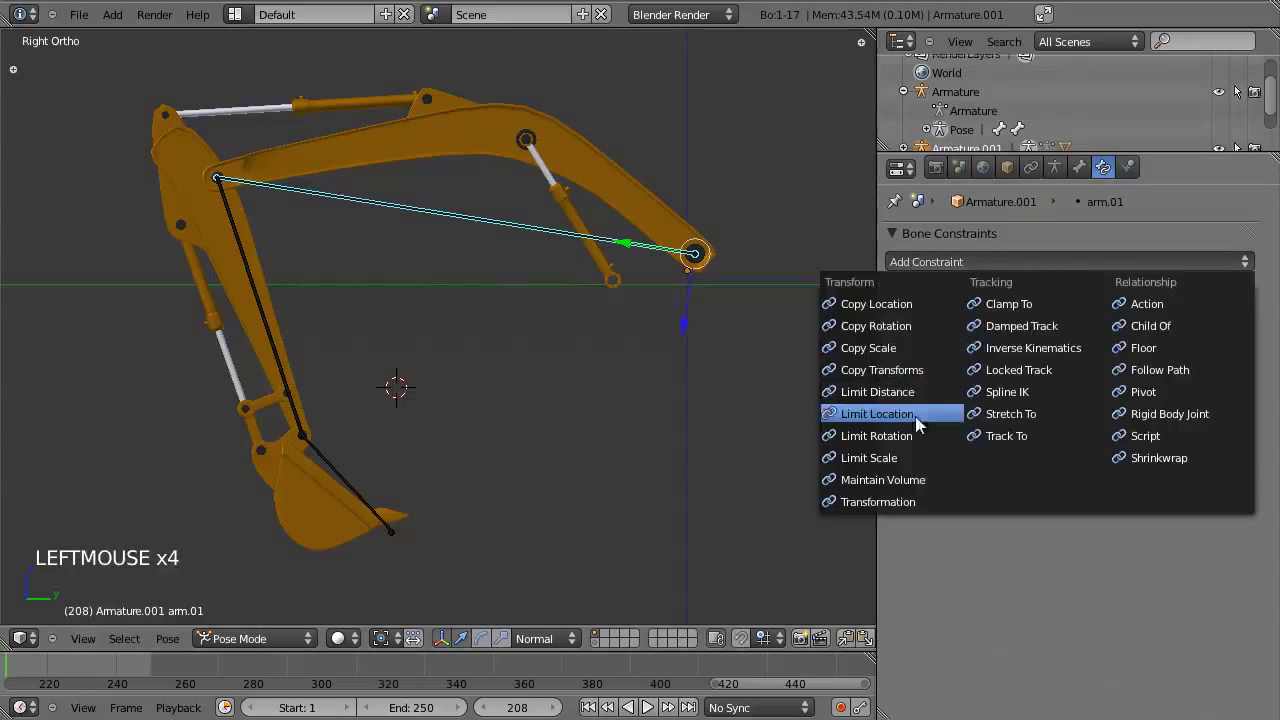
{"action": "middle_click", "coordinate": [640, 350]}
{"action": "middle_click", "coordinate": [613, 354]}
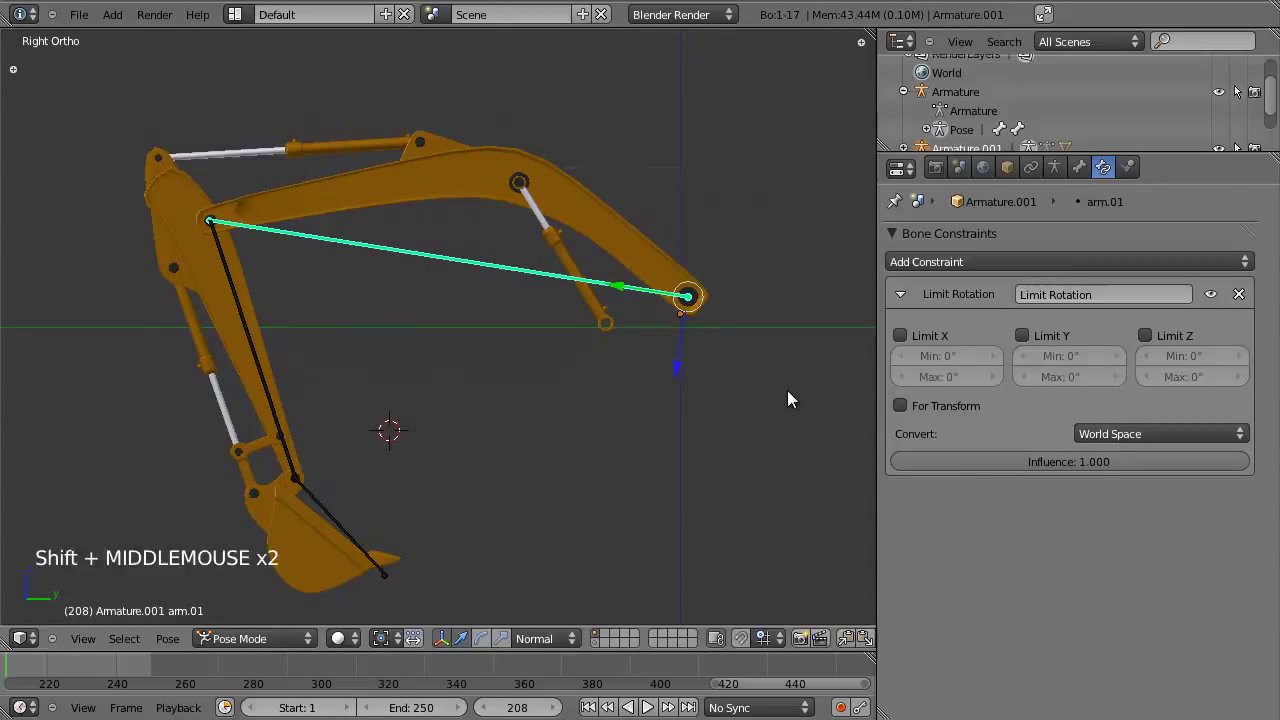
{"action": "key", "text": "r"}
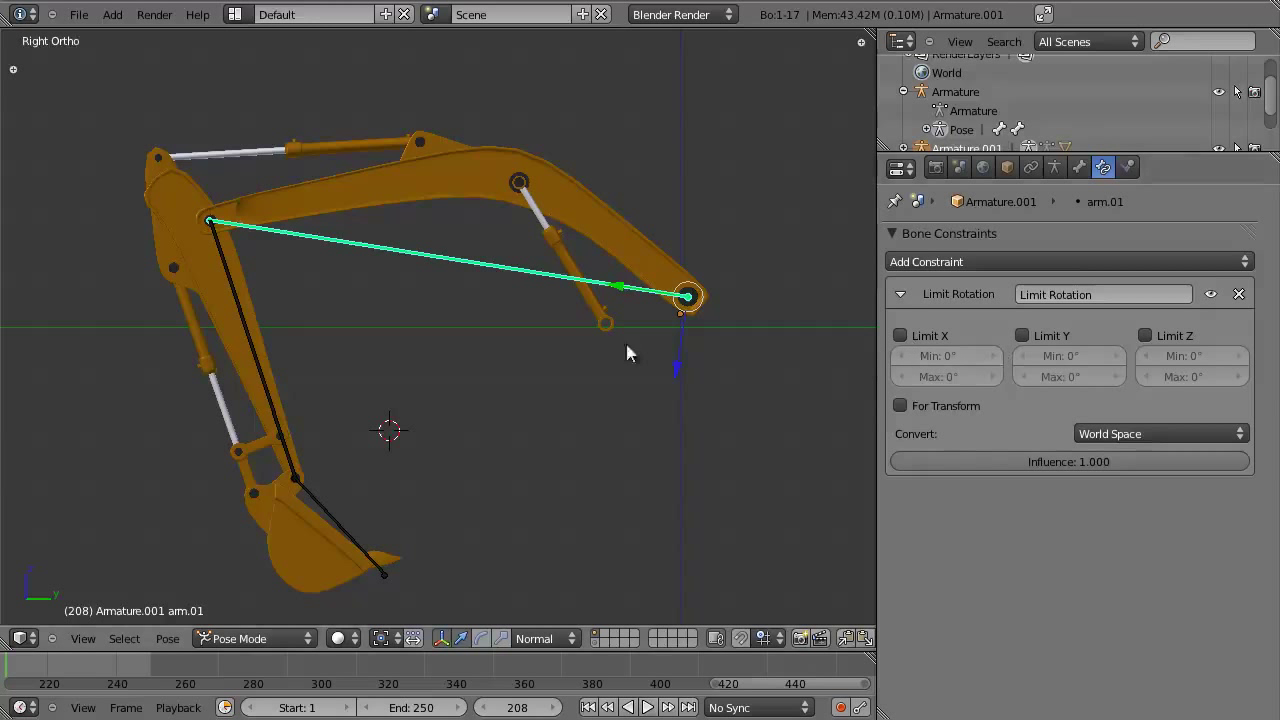
Set the constraint to Local Space and enable Limit X with Min -30° and Max 32°.
{"action": "double_click", "coordinate": [1156, 431]}
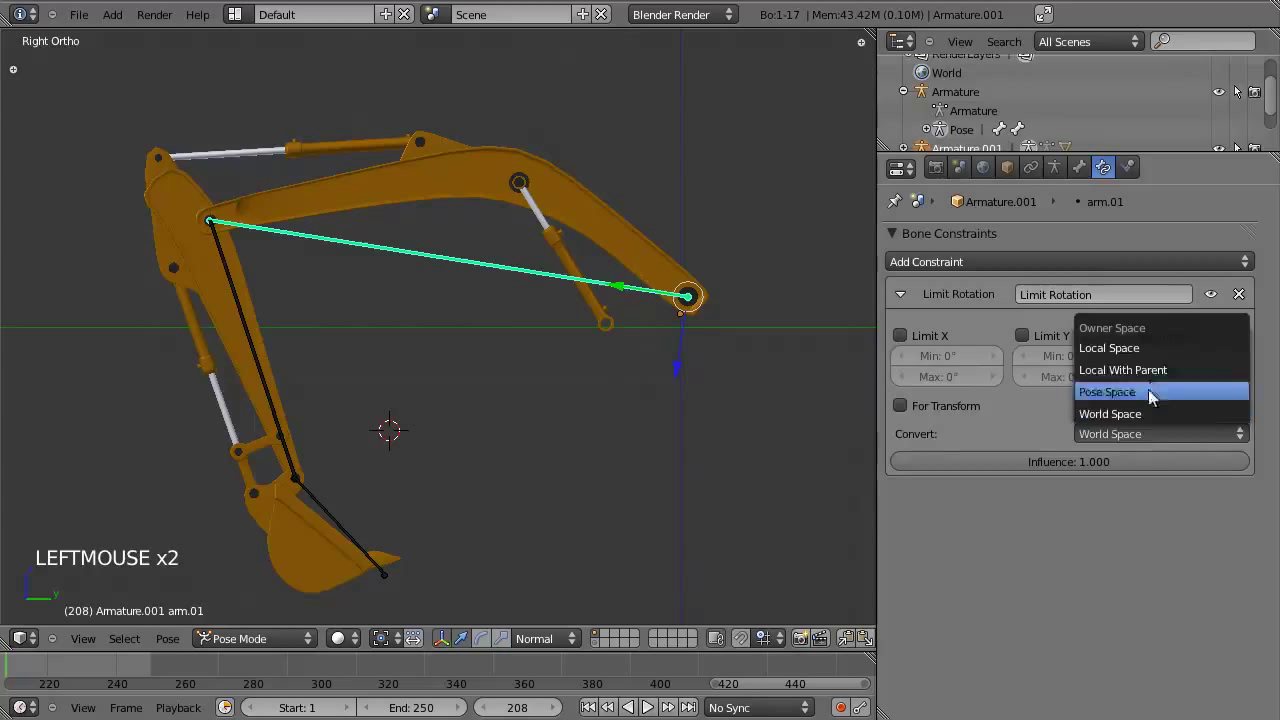
{"action": "left_click", "coordinate": [989, 350]}
{"action": "left_click", "coordinate": [978, 375]}
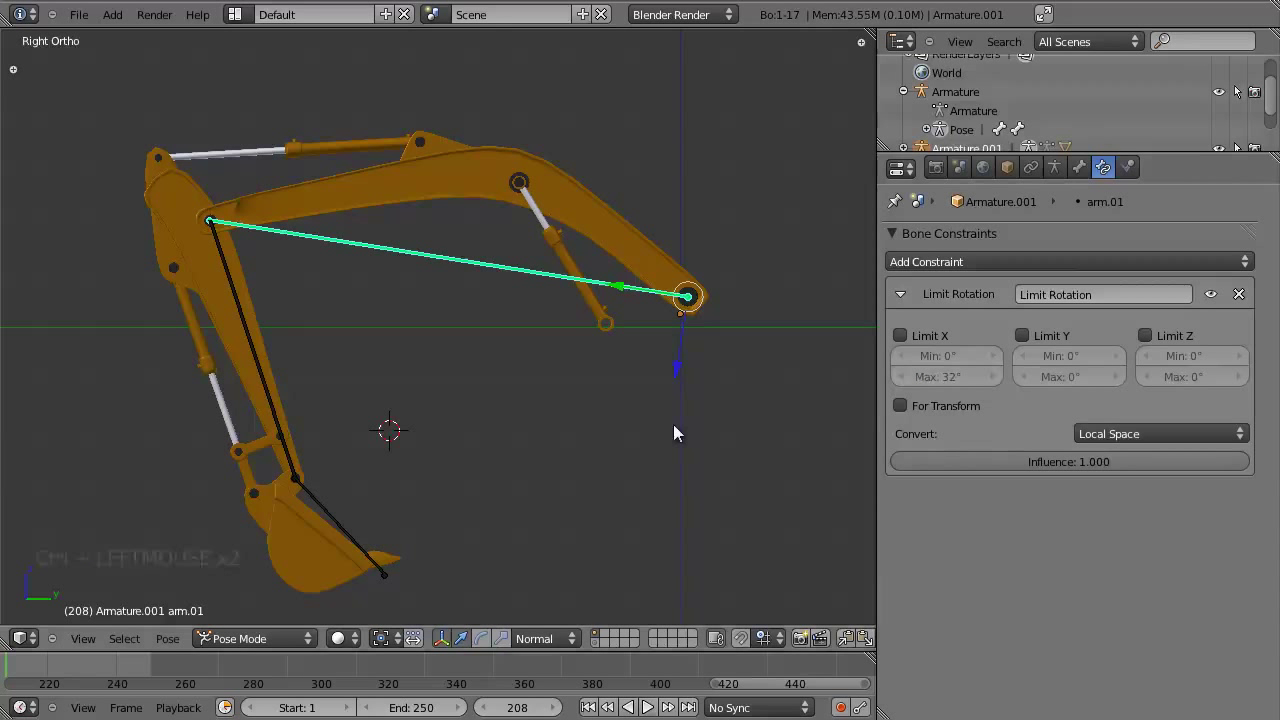
{"action": "key", "text": "r"}
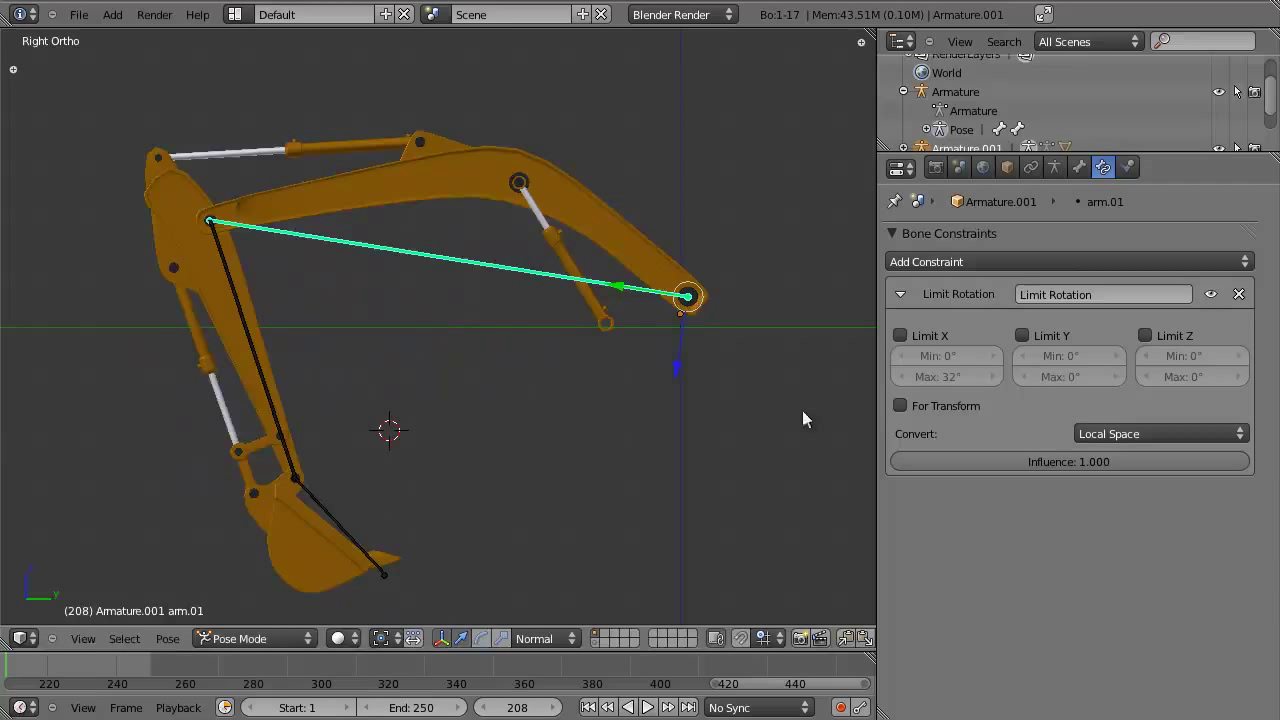
{"action": "left_click", "coordinate": [970, 354]}
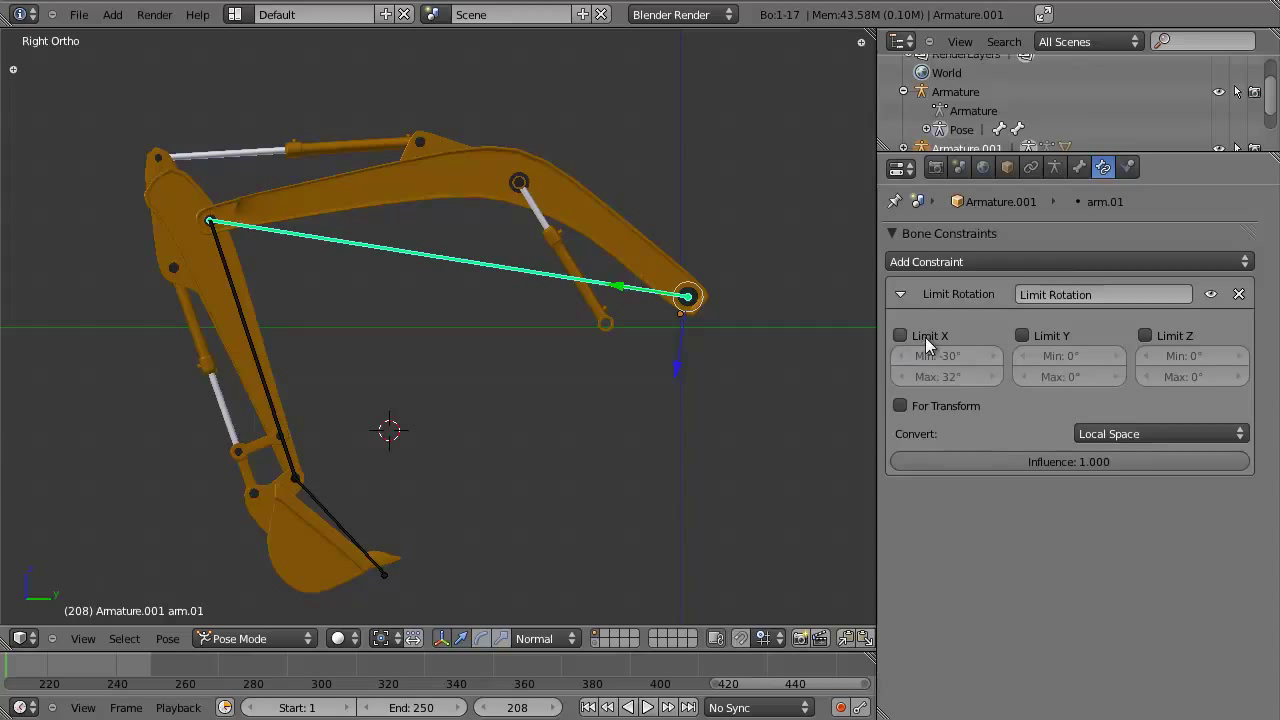
{"action": "left_click", "coordinate": [932, 347]}
Rotate arm.01 with R to confirm the X limit holds.
{"action": "key", "text": "r"}
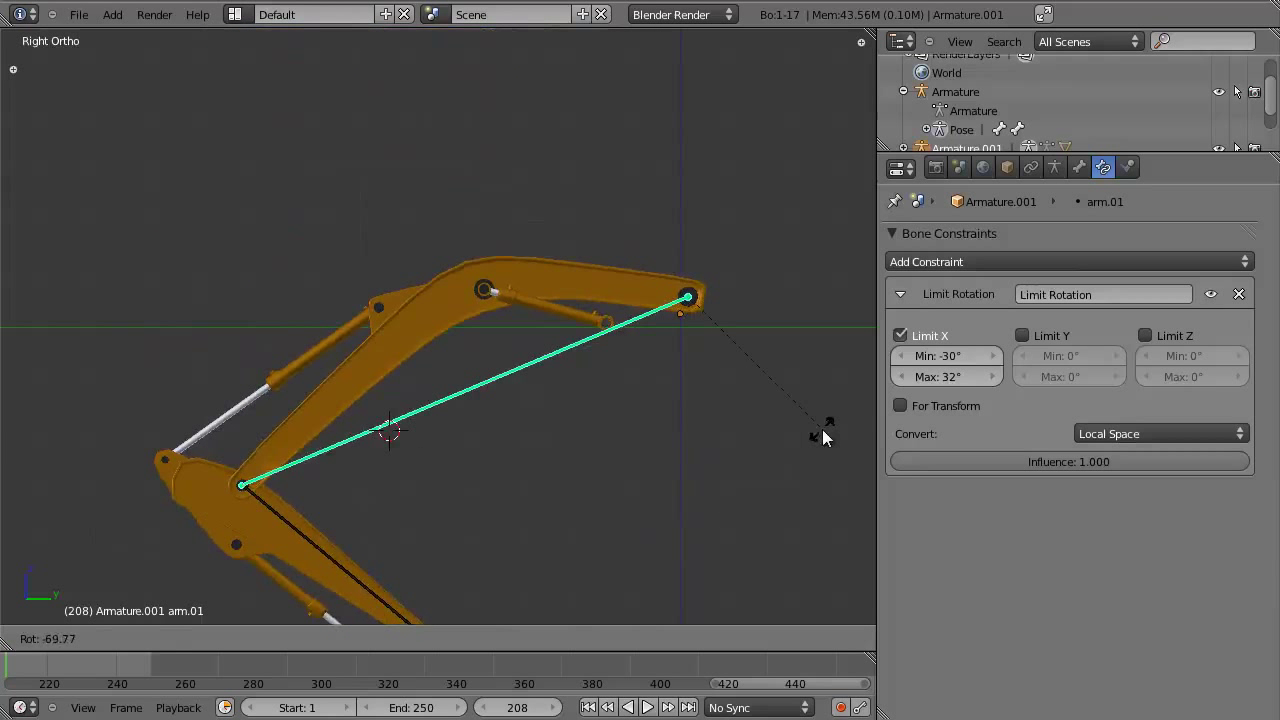
{"action": "scroll", "scroll_direction": "down", "scroll_amount": 3}
{"action": "middle_click", "coordinate": [482, 445]}
Select arm.02, remove its Copy Rotation constraint and add a Limit Rotation constraint instead.
{"action": "right_click", "coordinate": [332, 327]}
{"action": "key", "text": "r"}
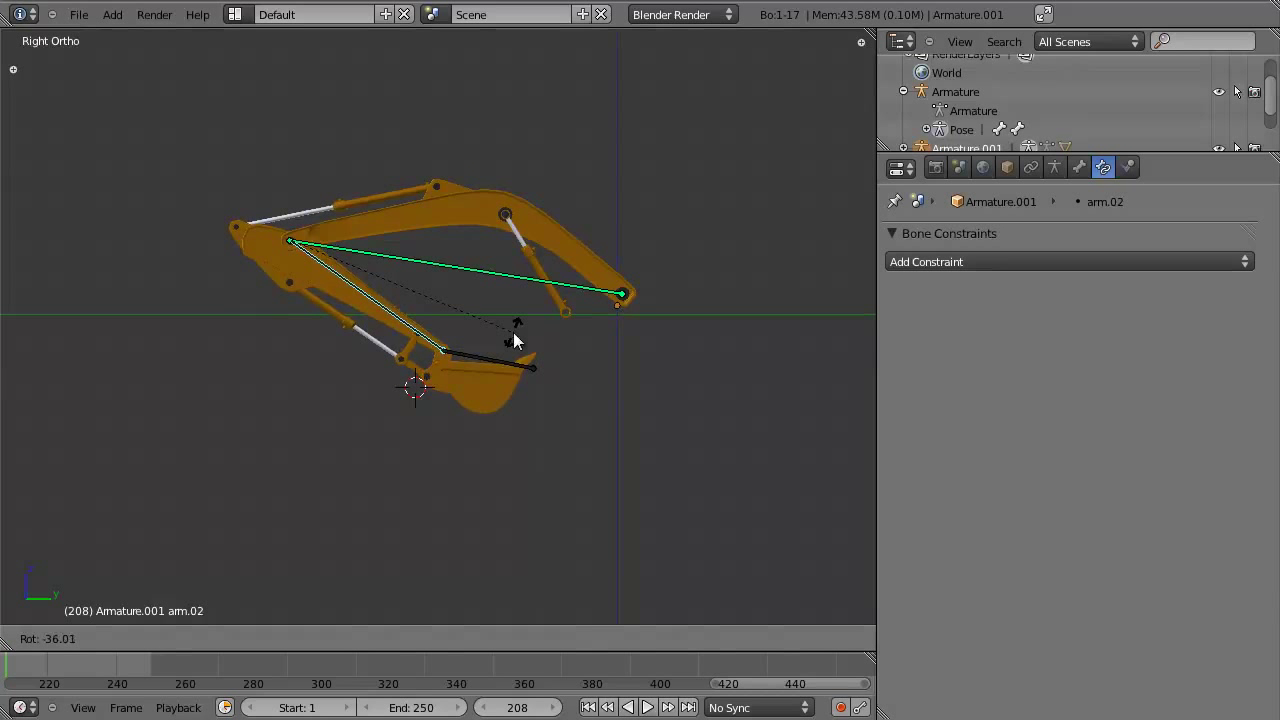
{"action": "left_click", "coordinate": [1057, 258]}
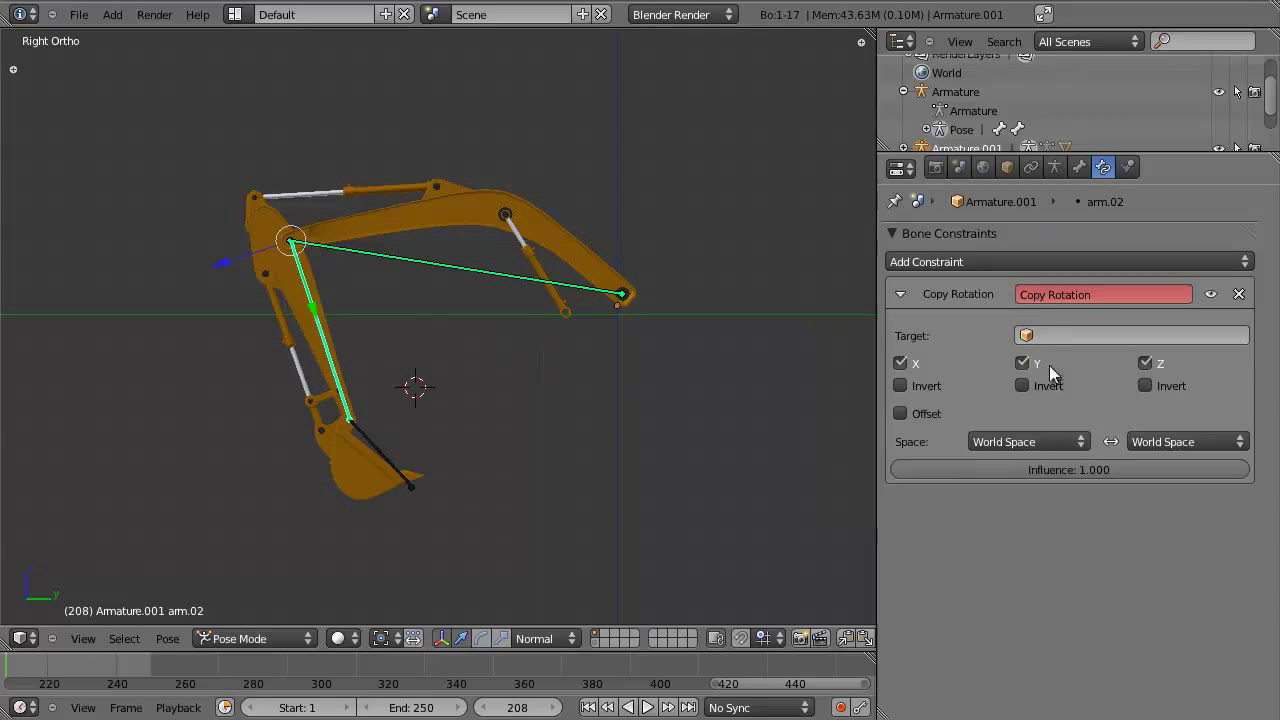
{"action": "left_click", "coordinate": [1243, 309]}
{"action": "left_click", "coordinate": [1240, 297]}
{"action": "left_click", "coordinate": [1220, 262]}
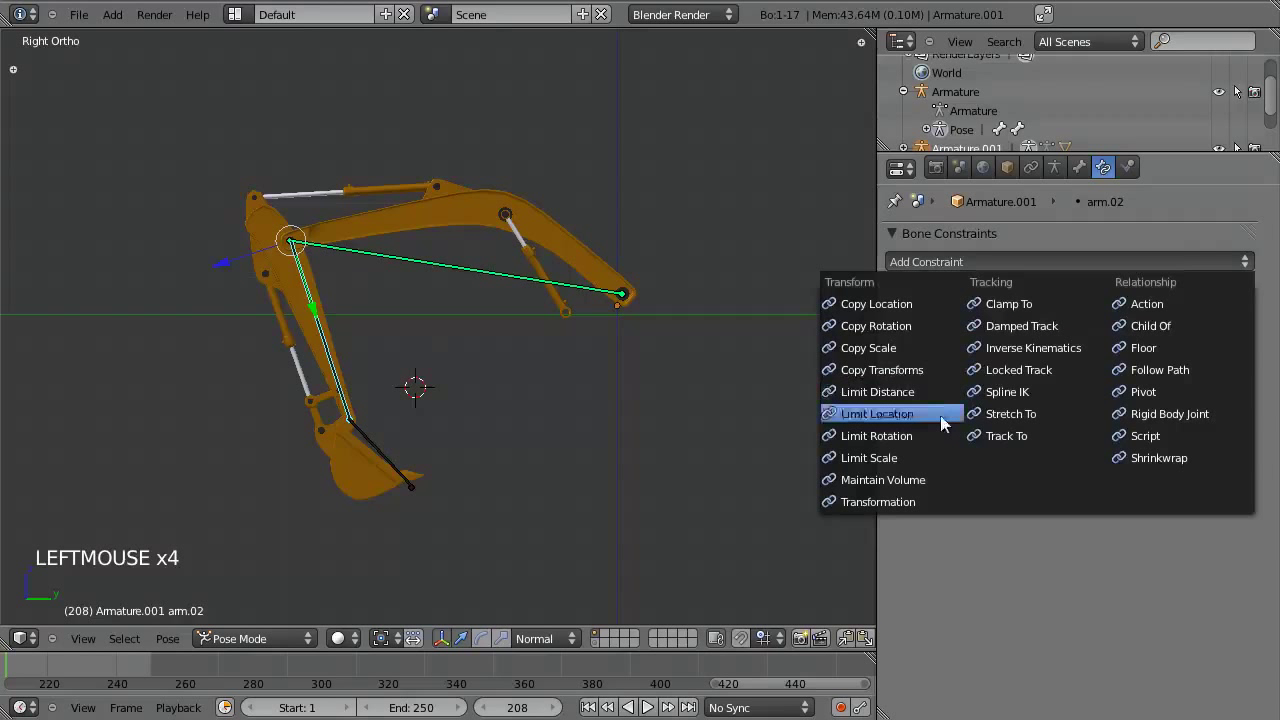
{"action": "left_click", "coordinate": [976, 355]}
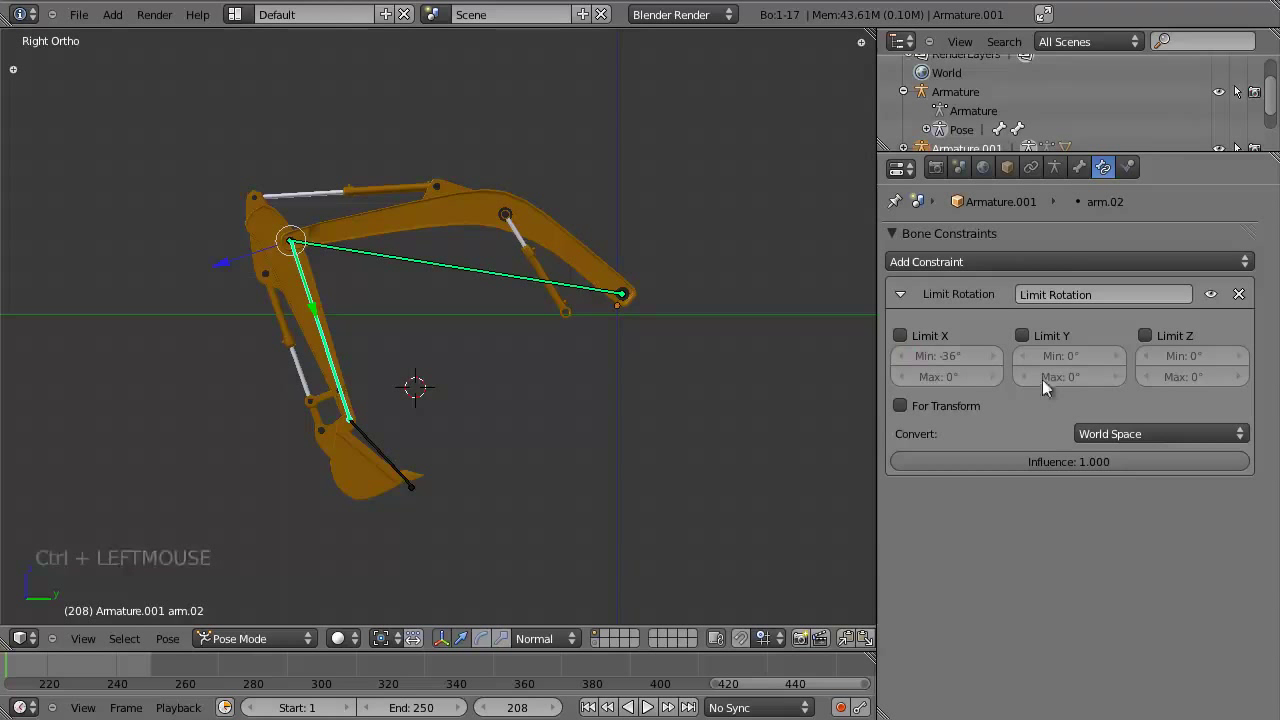
{"action": "scroll", "scroll_direction": "up", "scroll_amount": 3}
Test-rotate arm.02 to find its range and enter the X limits, Min -36° and Max 90°.
{"action": "key", "text": "r"}
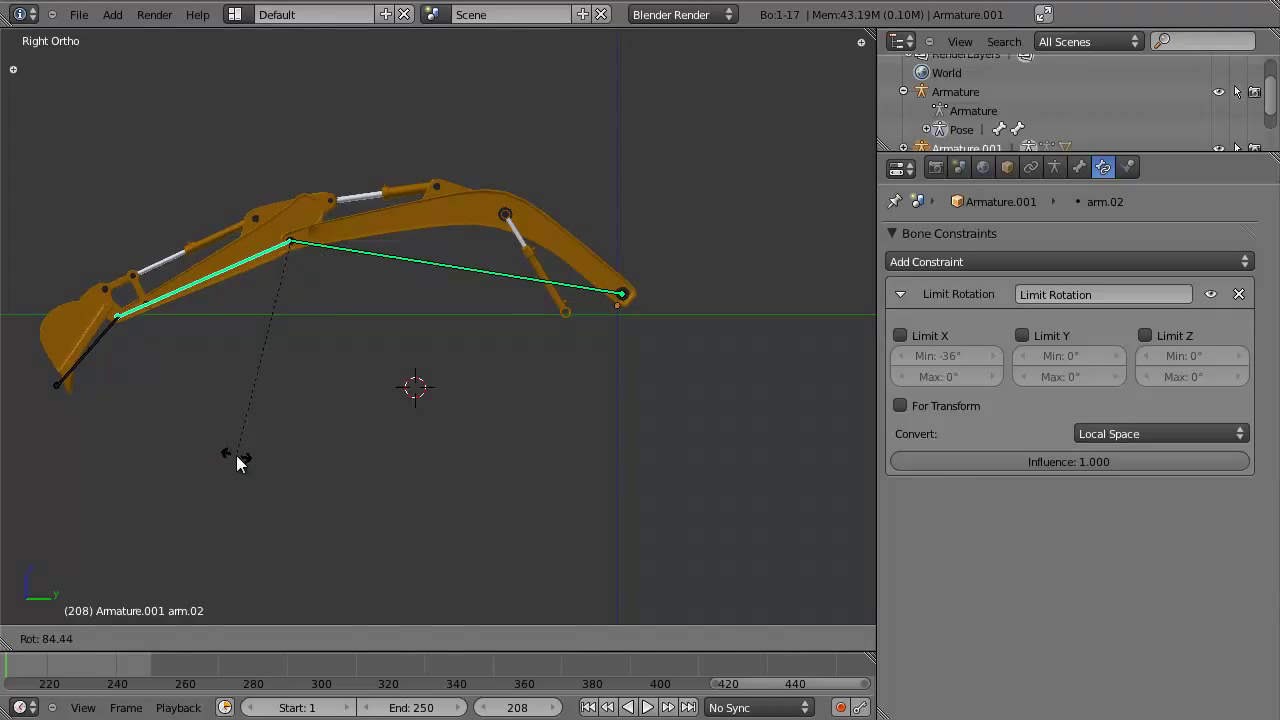
{"action": "left_click", "coordinate": [950, 371]}
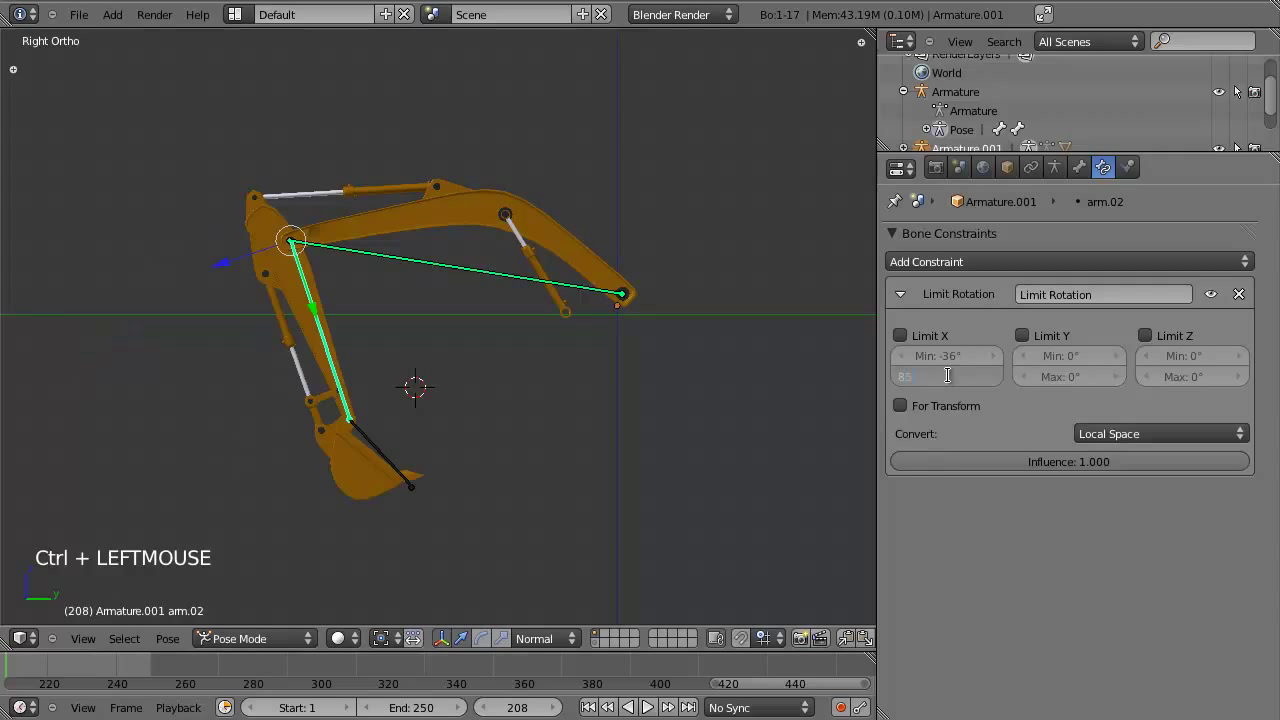
{"action": "left_click", "coordinate": [873, 349]}
{"action": "key", "text": "r"}
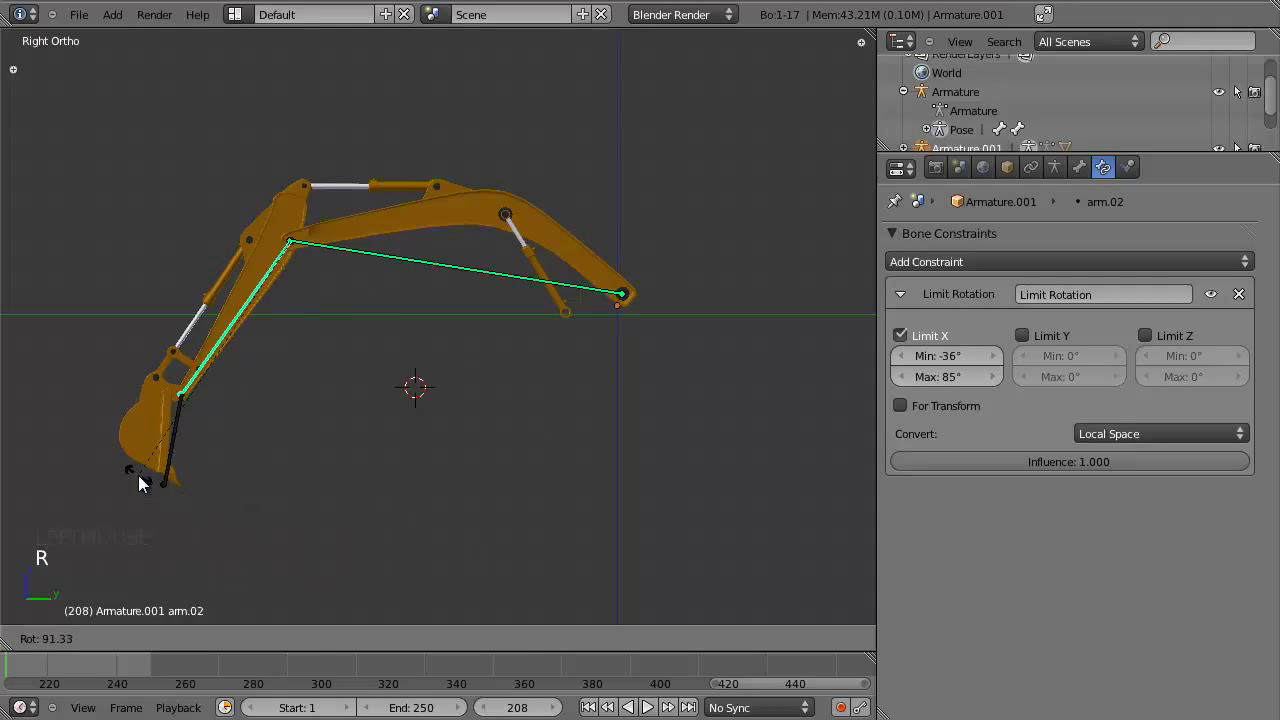
{"action": "left_click", "coordinate": [965, 375]}
{"action": "key", "text": "r"}
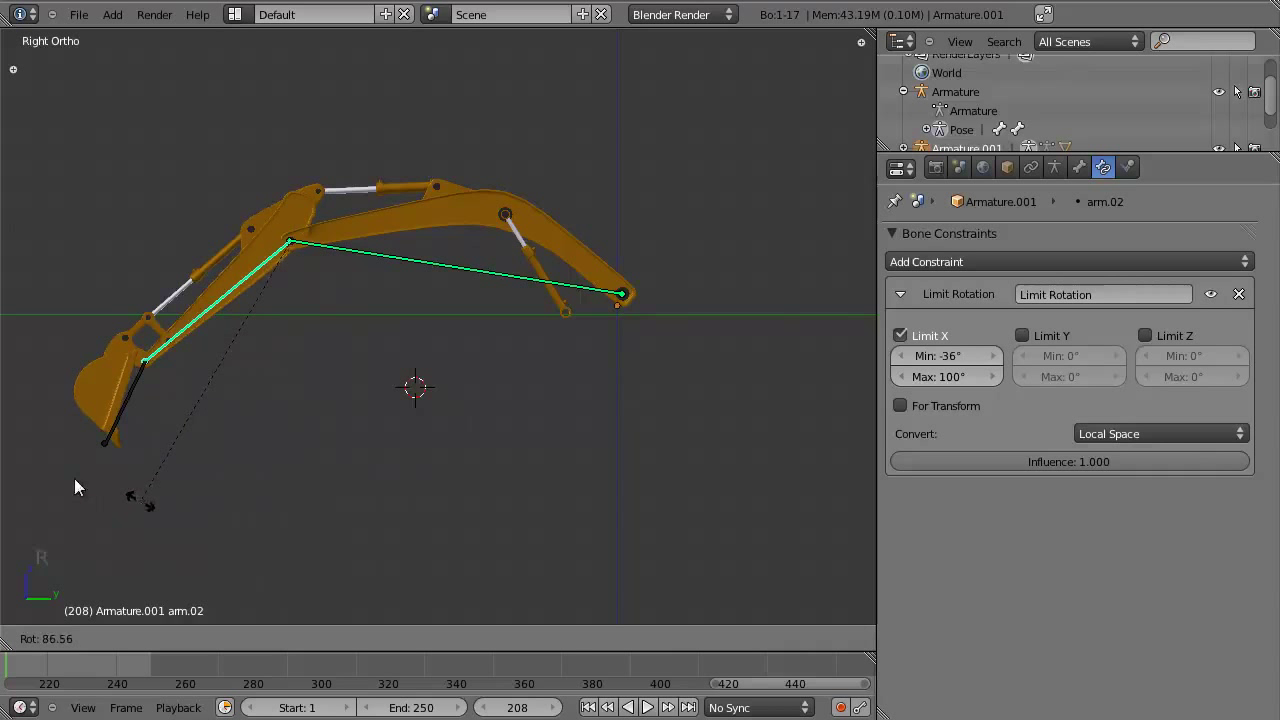
{"action": "left_click", "coordinate": [932, 337]}
Check the angle by rotating around the bone's local X axis (R X X), then switch Limit X back on.
{"action": "key", "text": "r"}
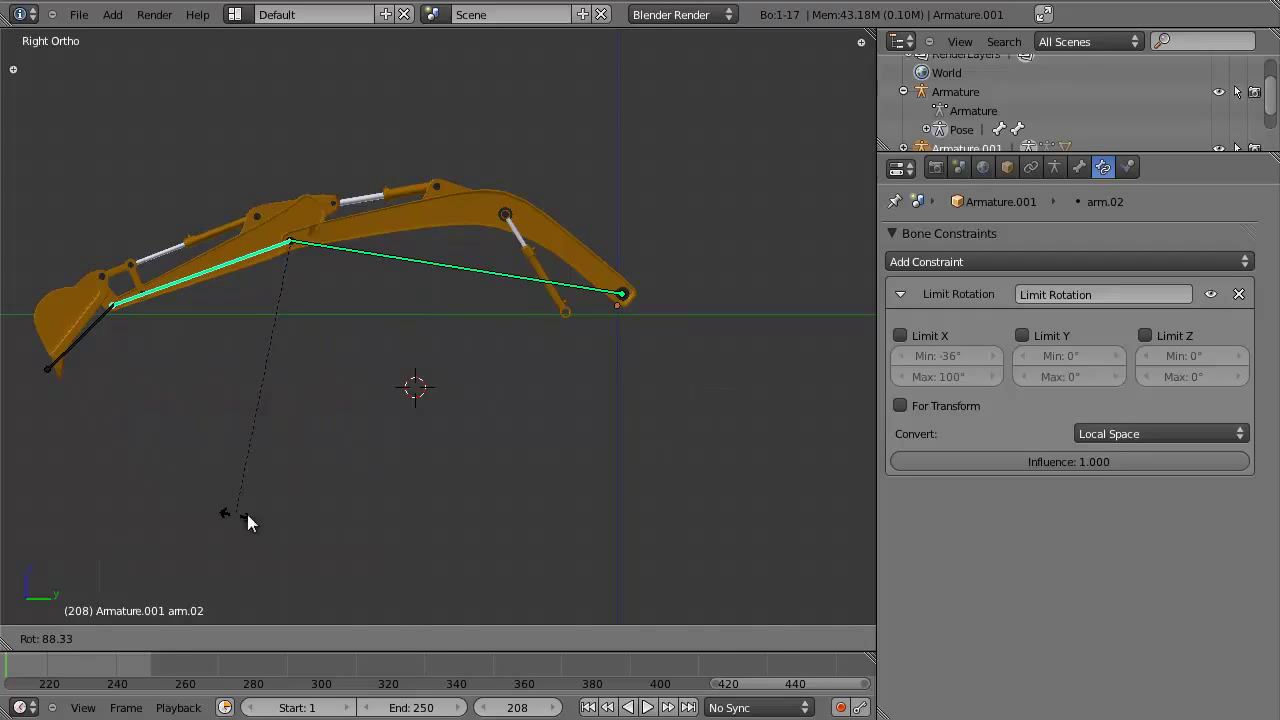
{"action": "key", "text": "r"}
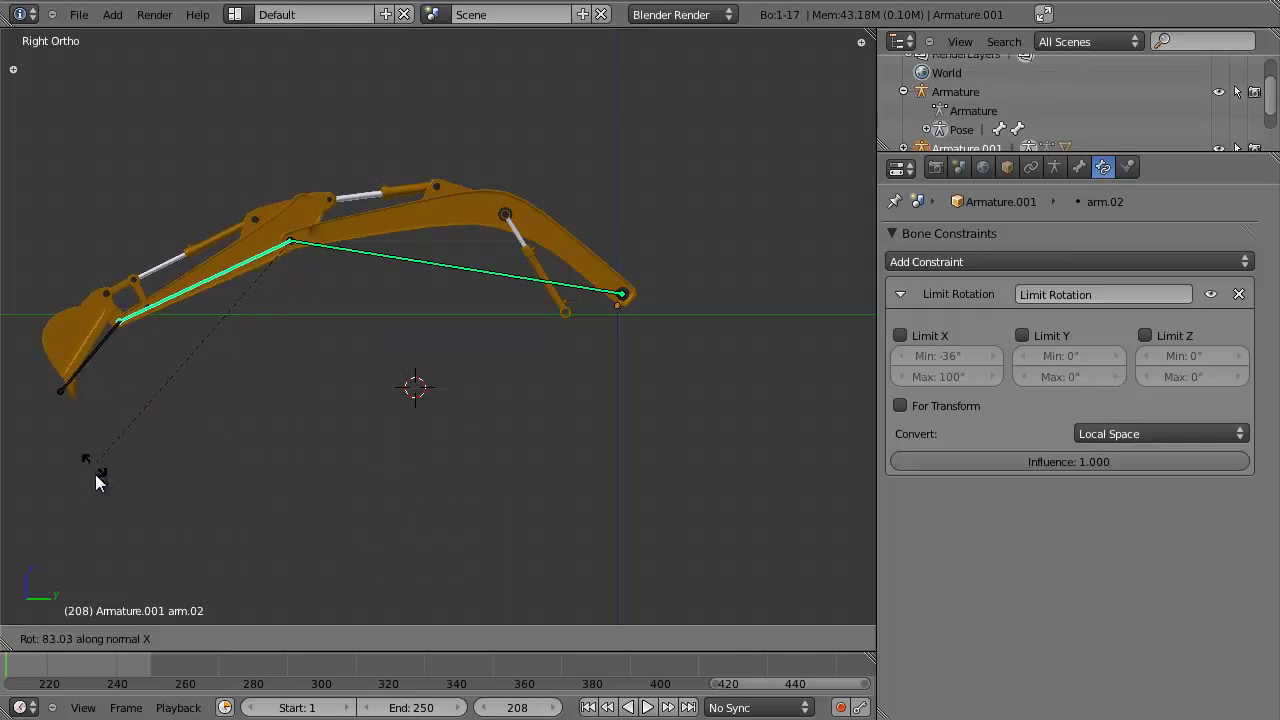
{"action": "scroll", "scroll_direction": "up", "scroll_amount": 3}
{"action": "double_click", "coordinate": [542, 650]}
{"action": "key", "text": "r"}
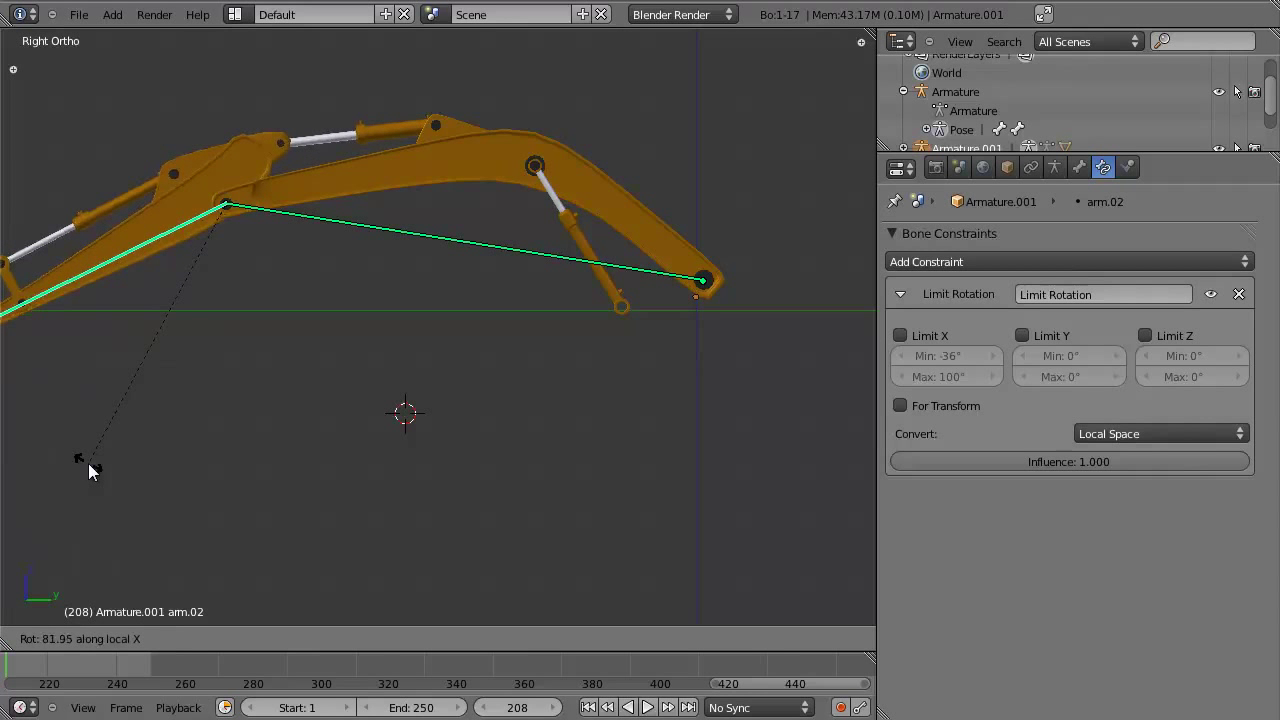
{"action": "left_click", "coordinate": [938, 350]}
{"action": "left_click", "coordinate": [953, 372]}
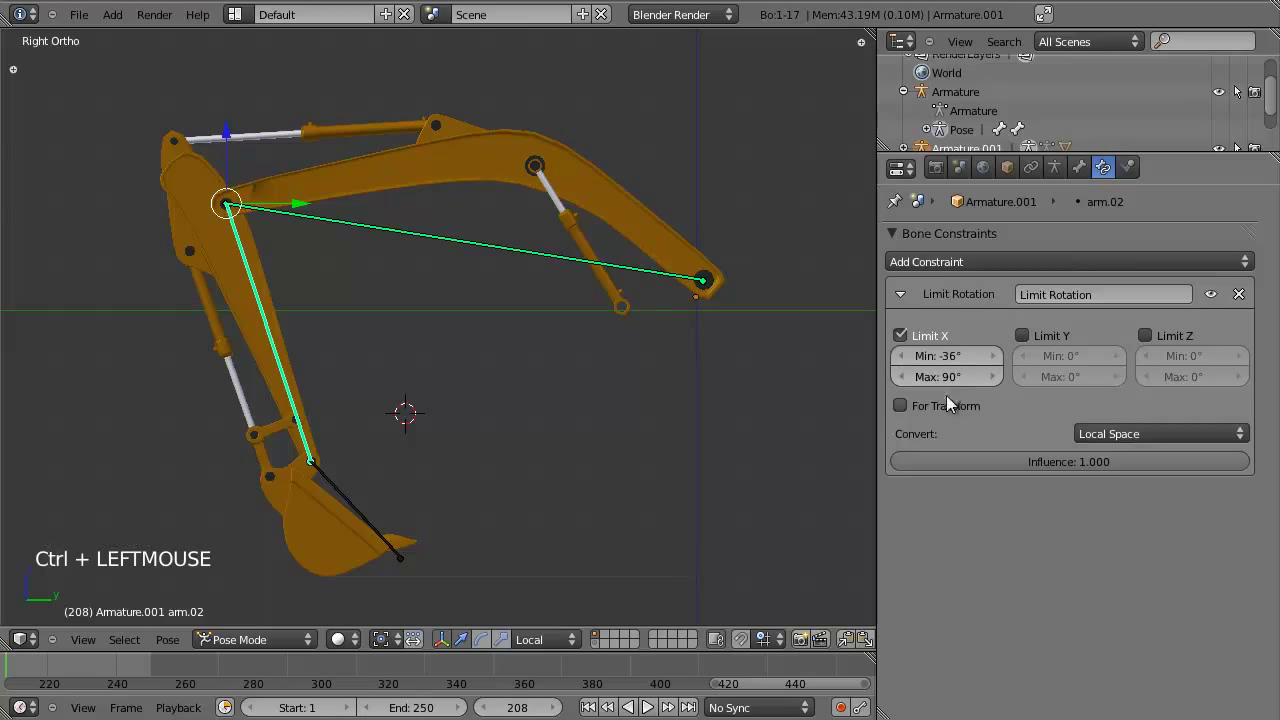
{"action": "key", "text": "r"}
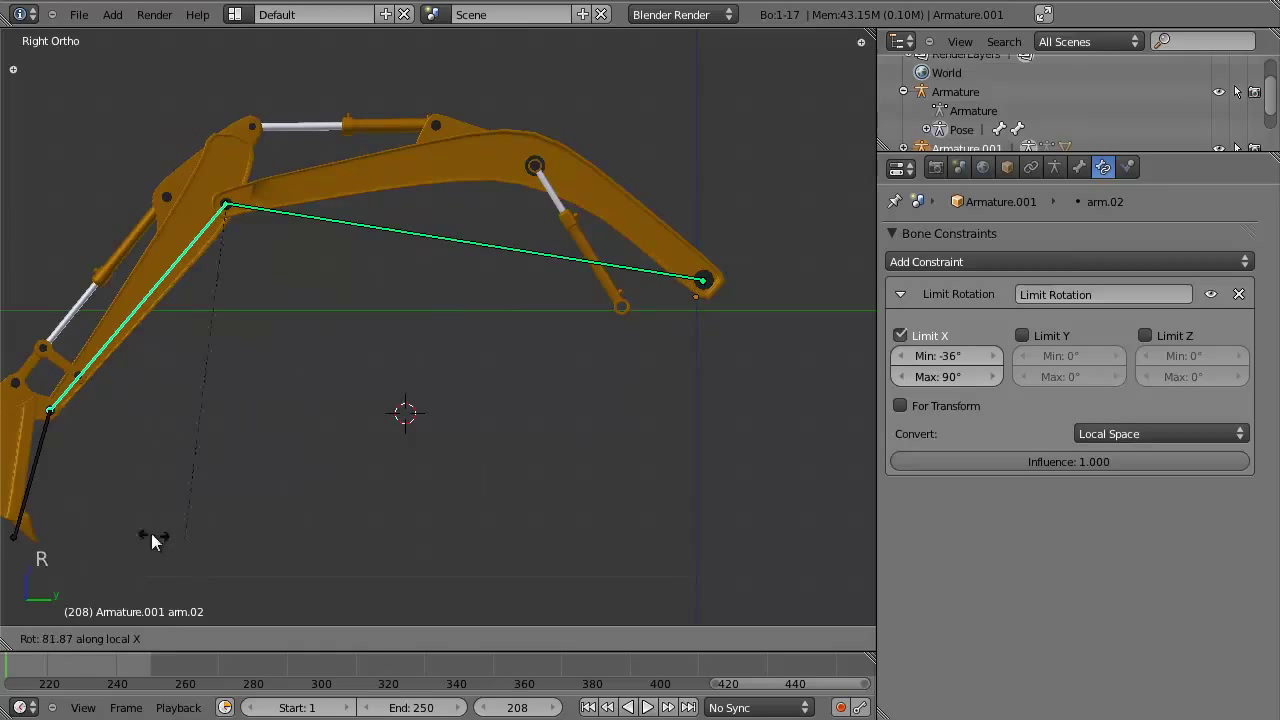
{"action": "scroll", "scroll_direction": "down", "scroll_amount": 3}
{"action": "key", "text": "r"}
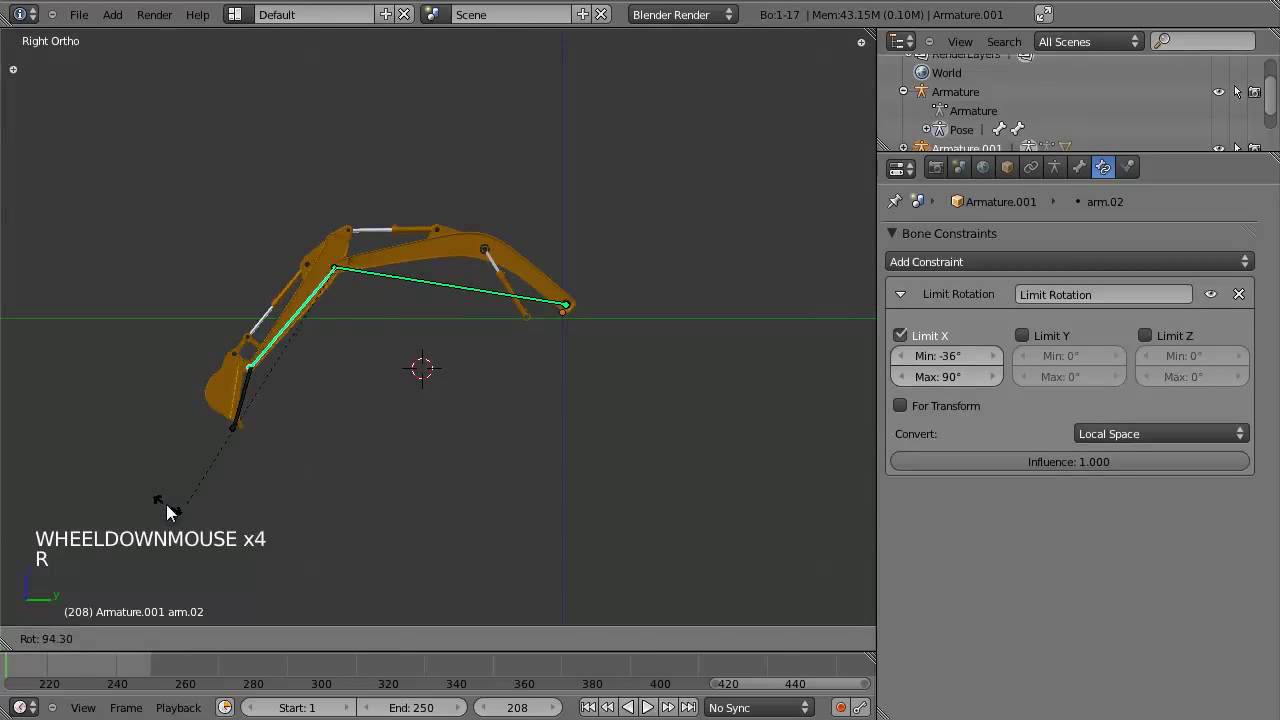
{"action": "key", "text": "r"}
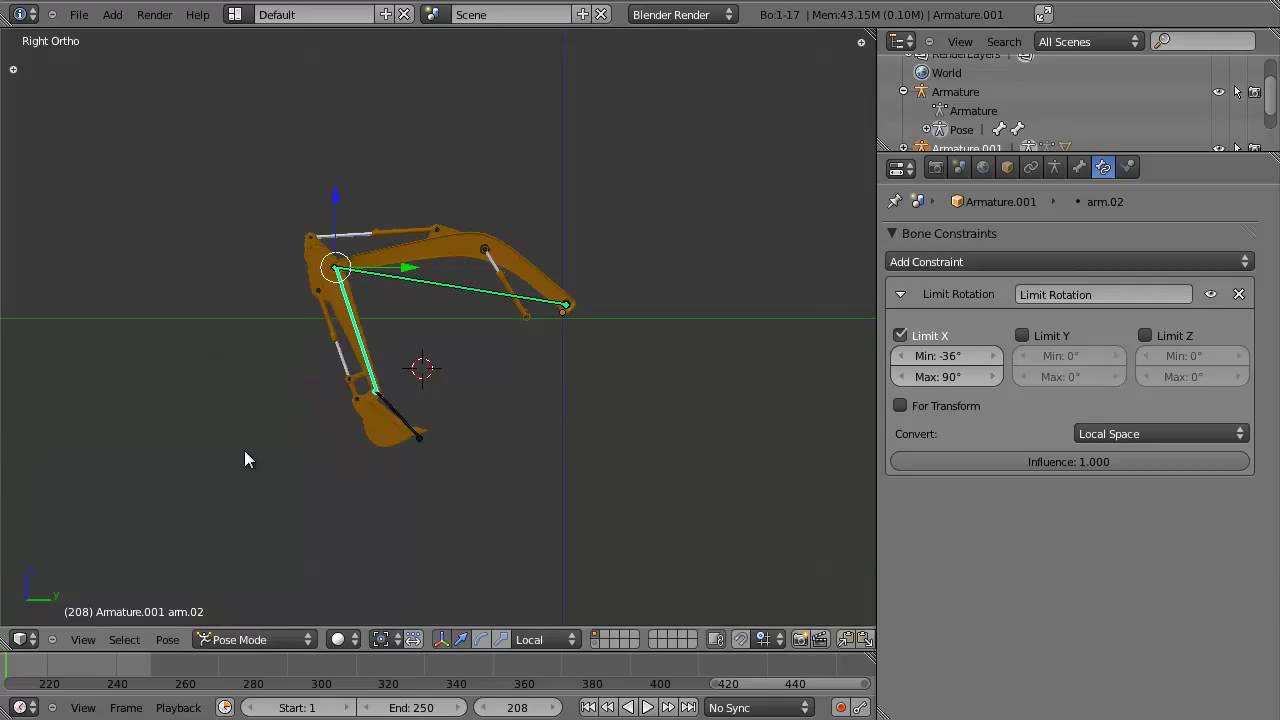
{"action": "scroll", "scroll_direction": "up", "scroll_amount": 3}
{"action": "middle_click", "coordinate": [539, 465]}
{"action": "middle_click", "coordinate": [509, 460]}
{"action": "middle_click", "coordinate": [505, 474]}
{"action": "middle_click", "coordinate": [518, 470]}
{"action": "key", "text": "r"}
{"action": "left_click", "coordinate": [1137, 430]}
{"action": "key", "text": "KP_3"}
{"action": "key", "text": "r"}
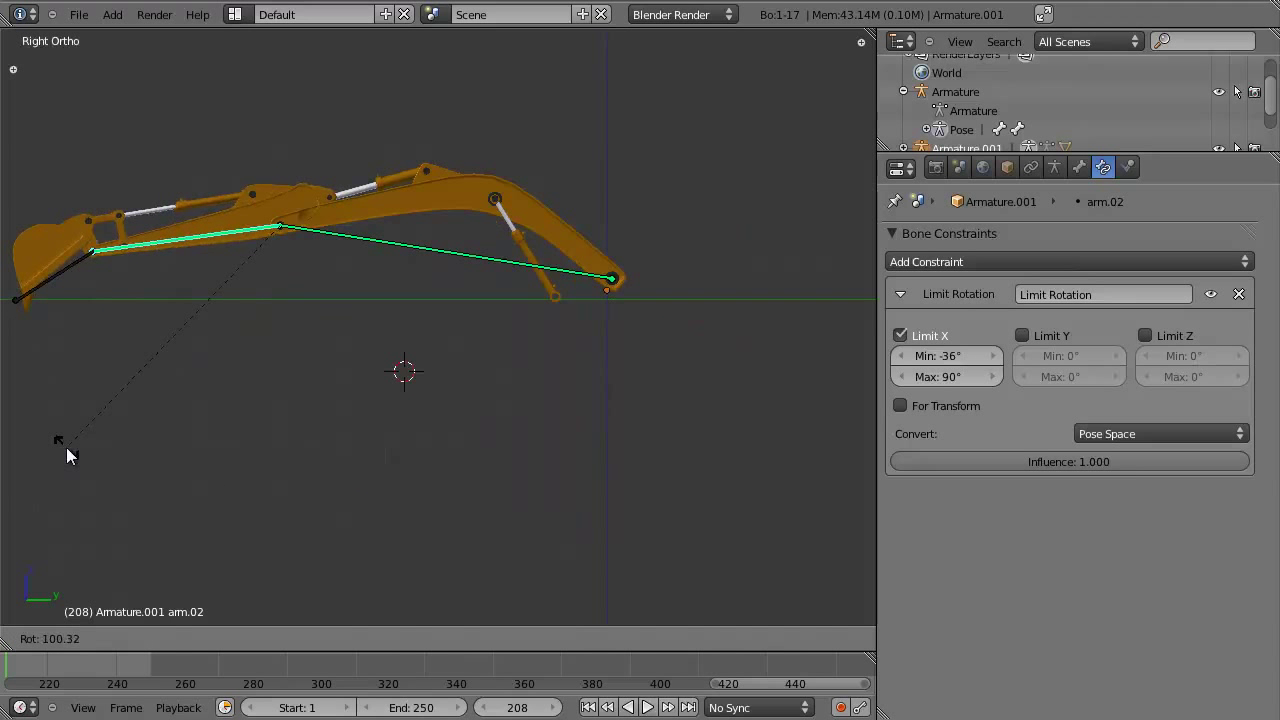
{"action": "key", "text": "r"}
{"action": "key", "text": "r"}
{"action": "left_click", "coordinate": [1162, 437]}
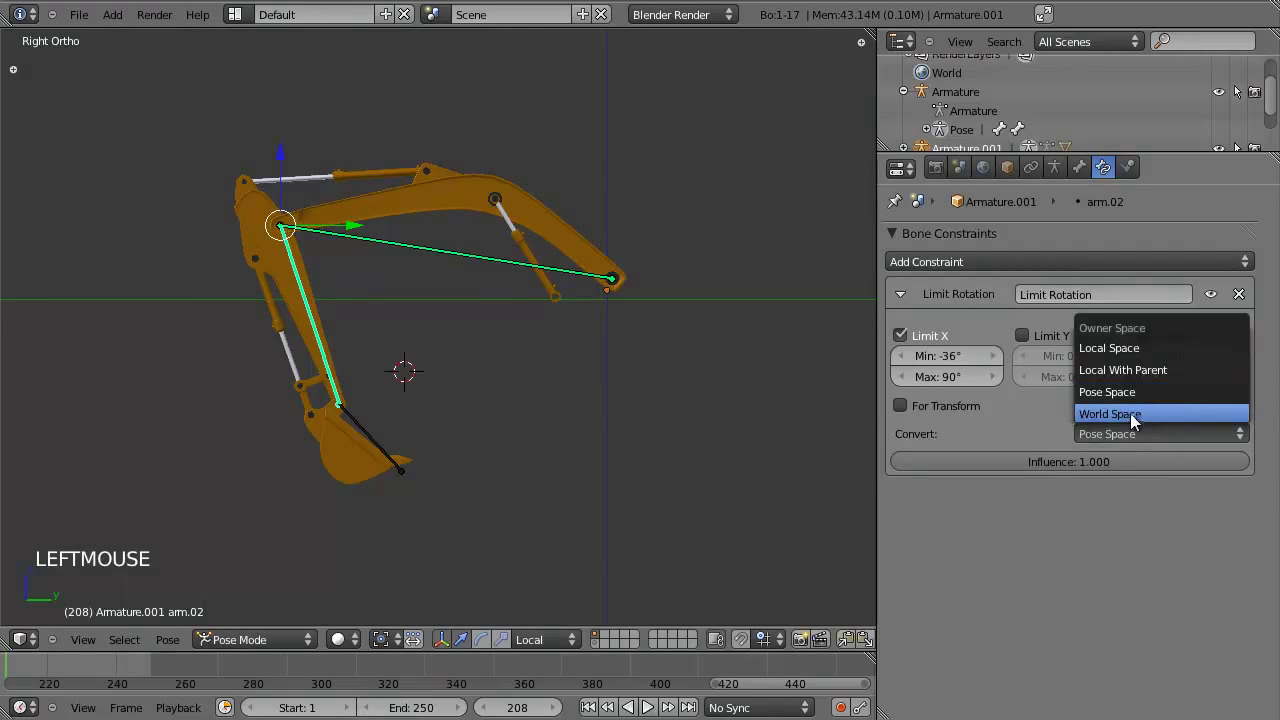
{"action": "key", "text": "r"}
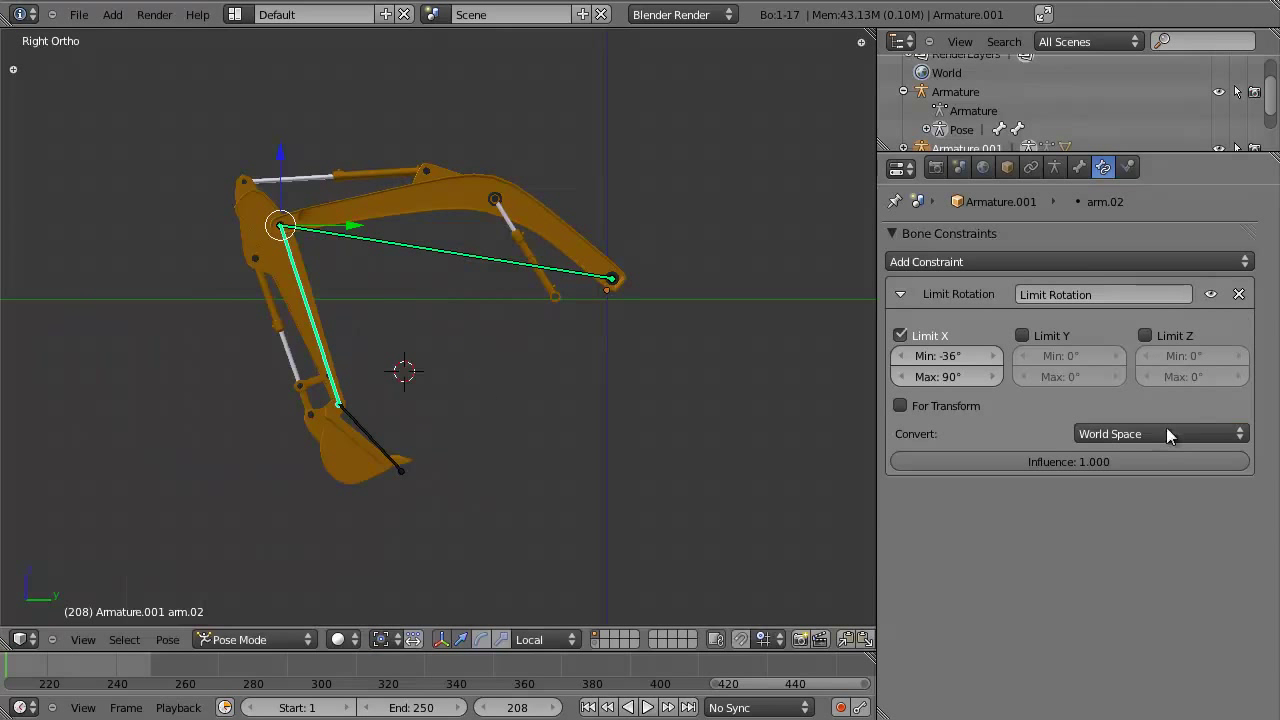
{"action": "left_click", "coordinate": [1152, 439]}
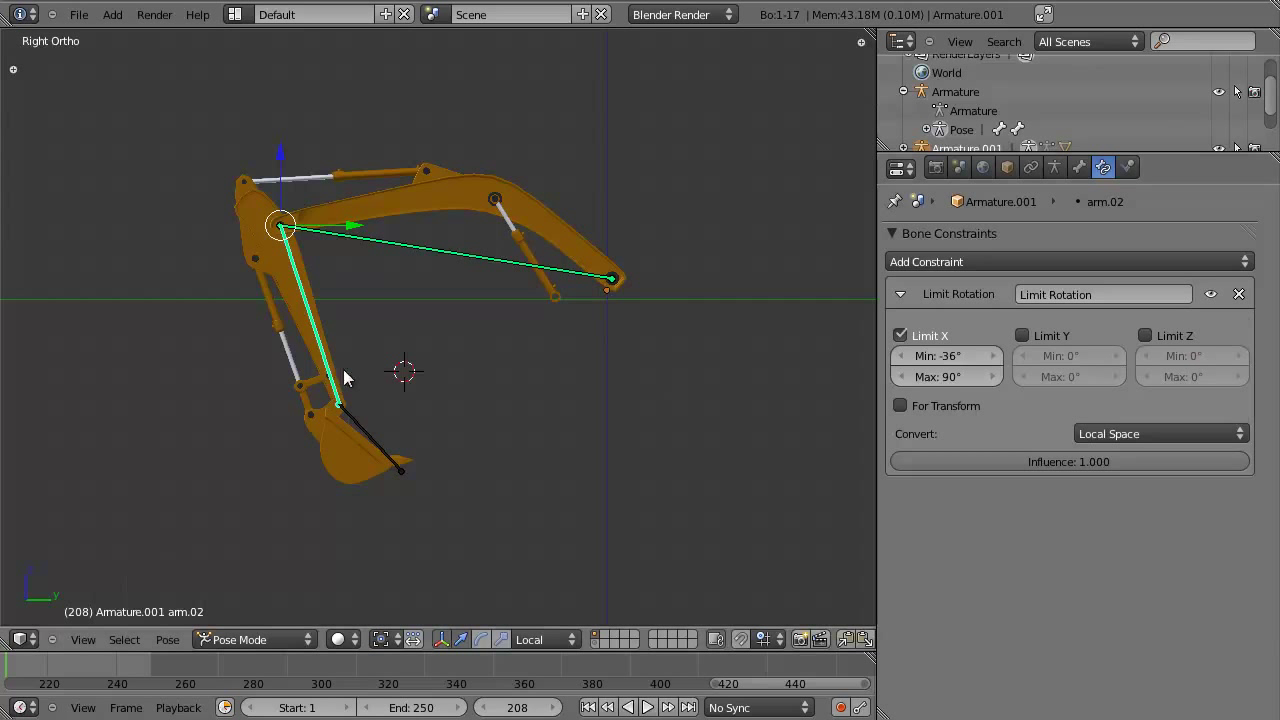
{"action": "key", "text": "r"}
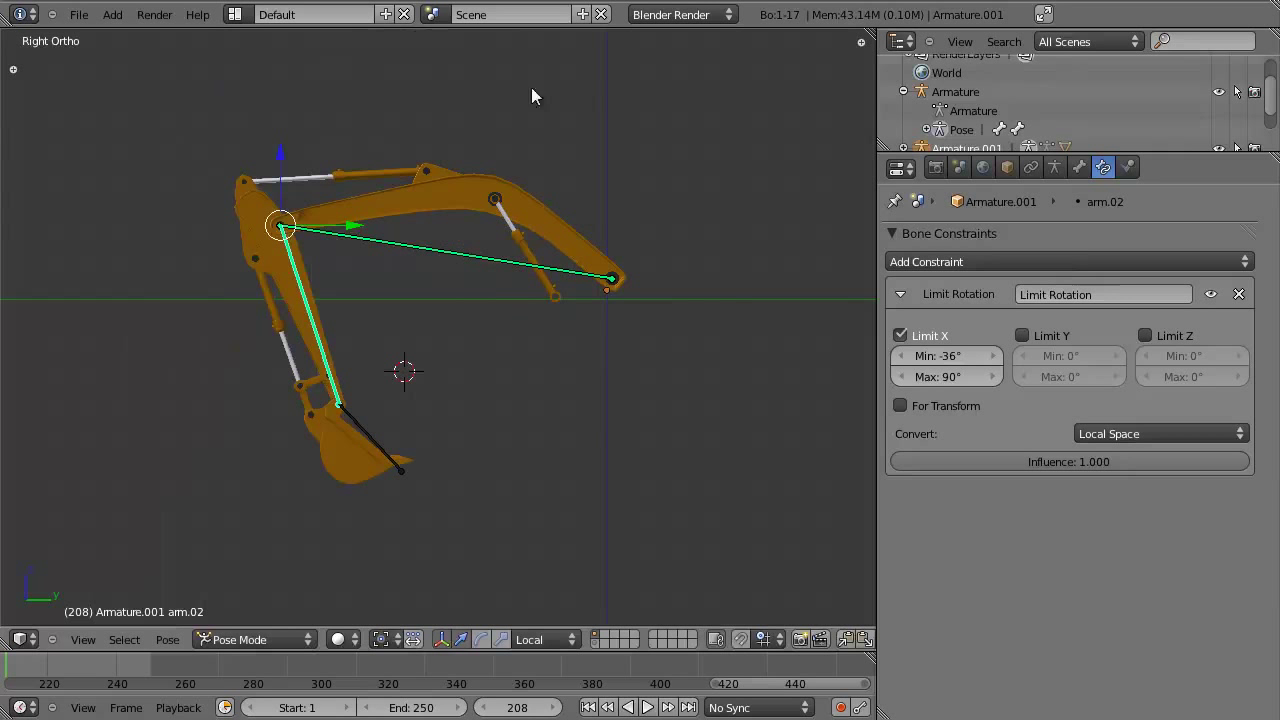
{"action": "key", "text": "r"}
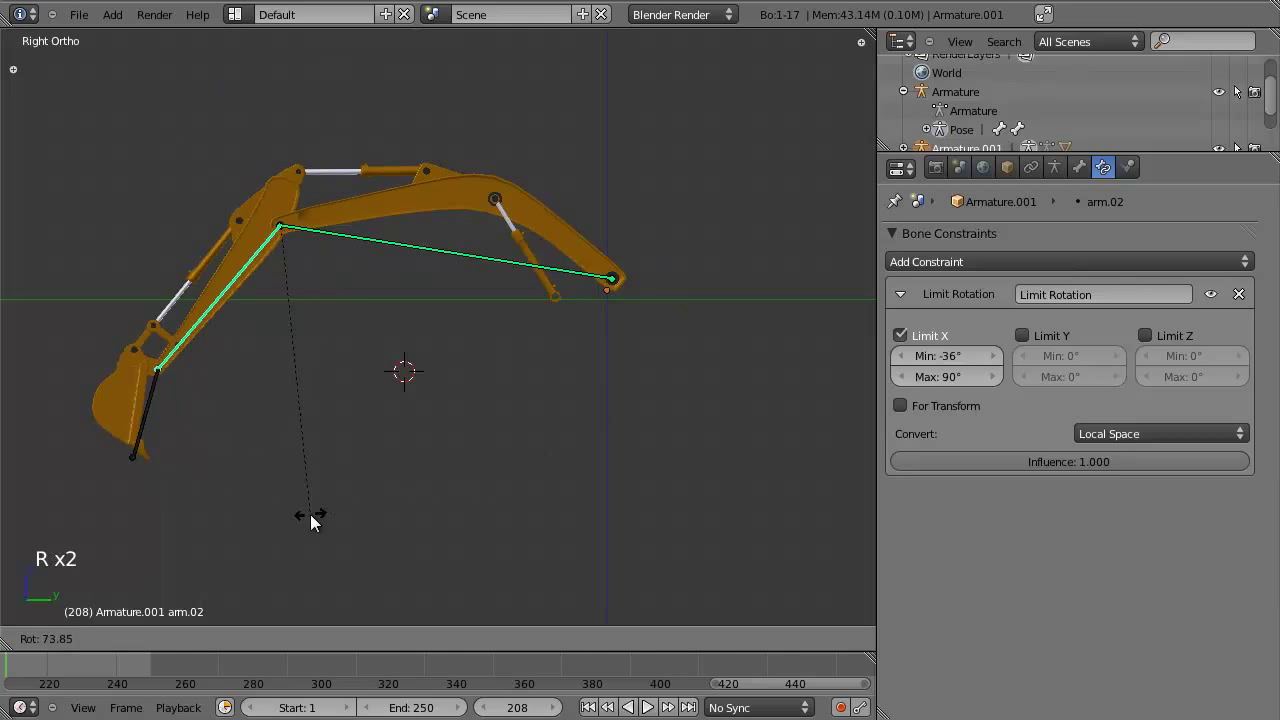
{"action": "key", "text": "r"}
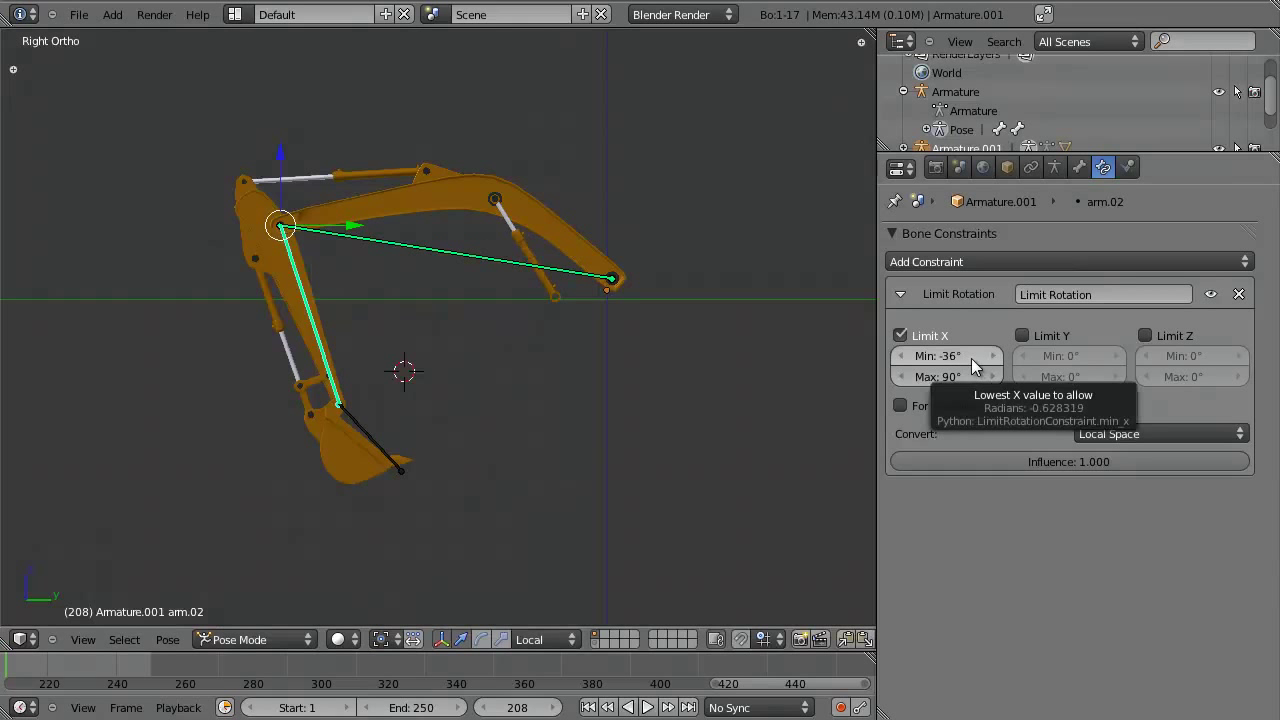
{"action": "middle_click", "coordinate": [373, 468]}
{"action": "key", "text": "r"}
{"action": "right_click", "coordinate": [491, 283]}
{"action": "key", "text": "r"}
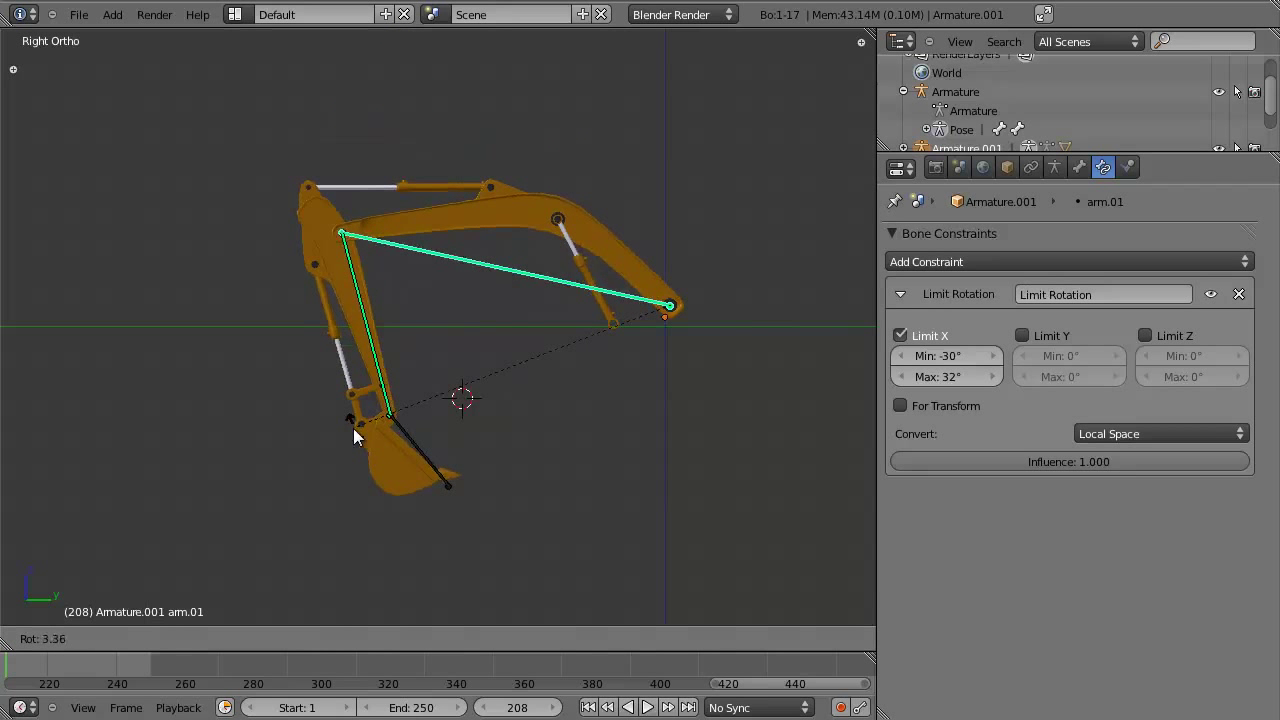
{"action": "key", "text": "r"}
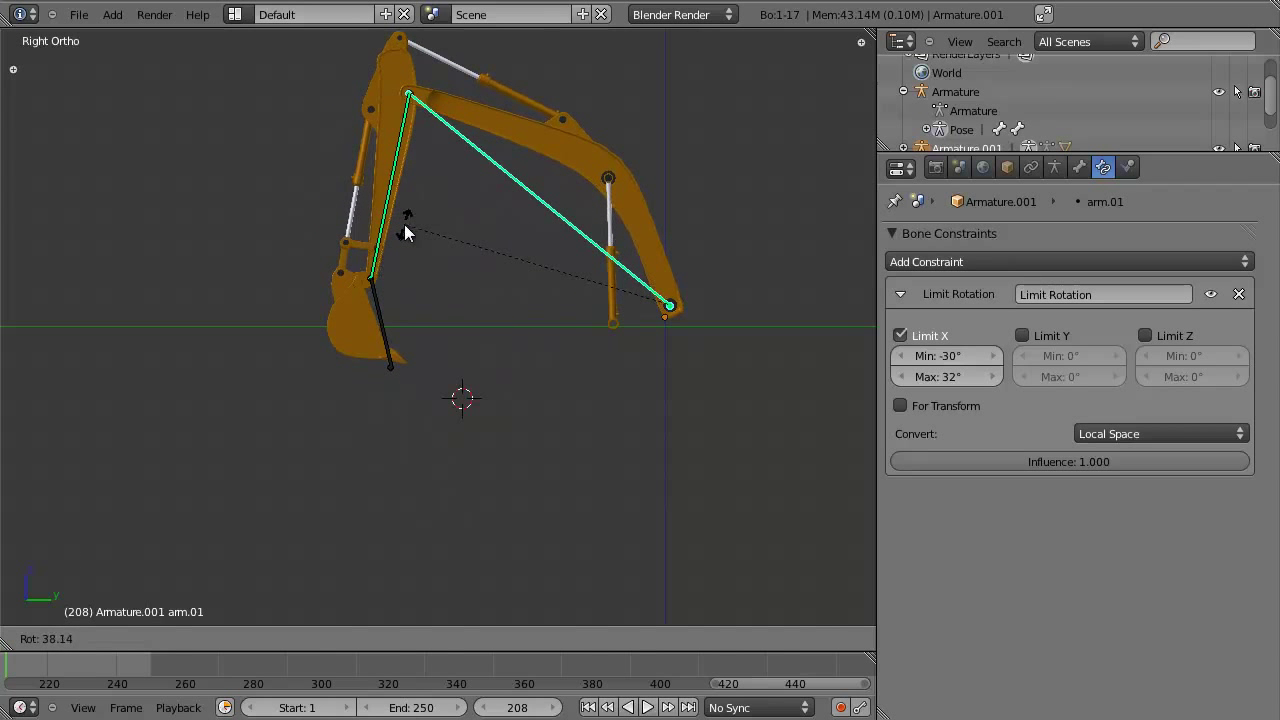
{"action": "key", "text": "r"}
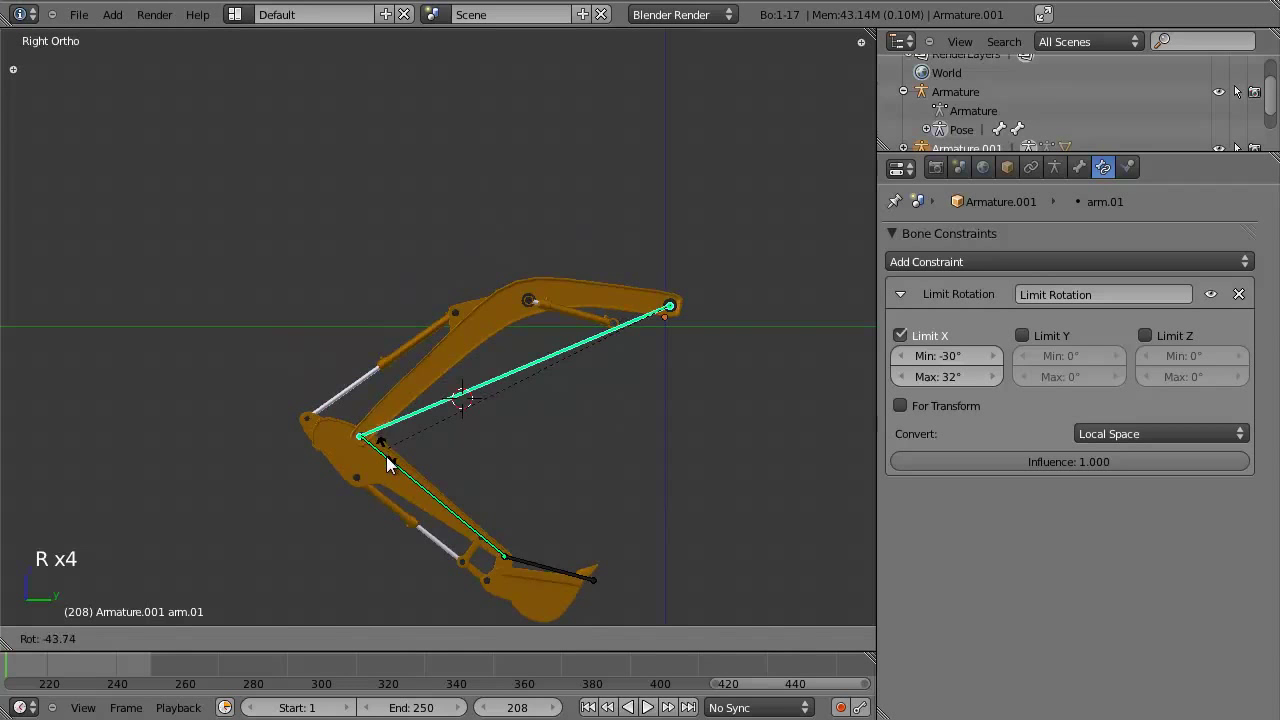
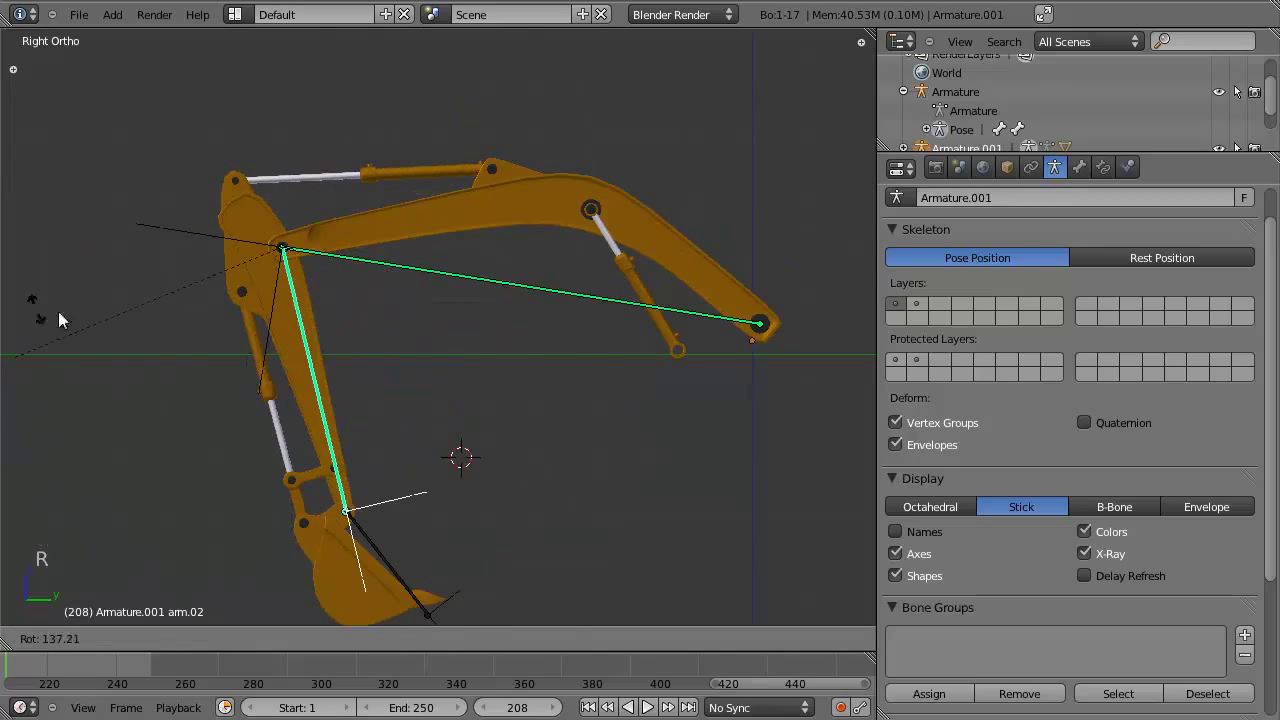
{"action": "scroll", "scroll_direction": "down", "scroll_amount": 3}
{"action": "key", "text": "r"}
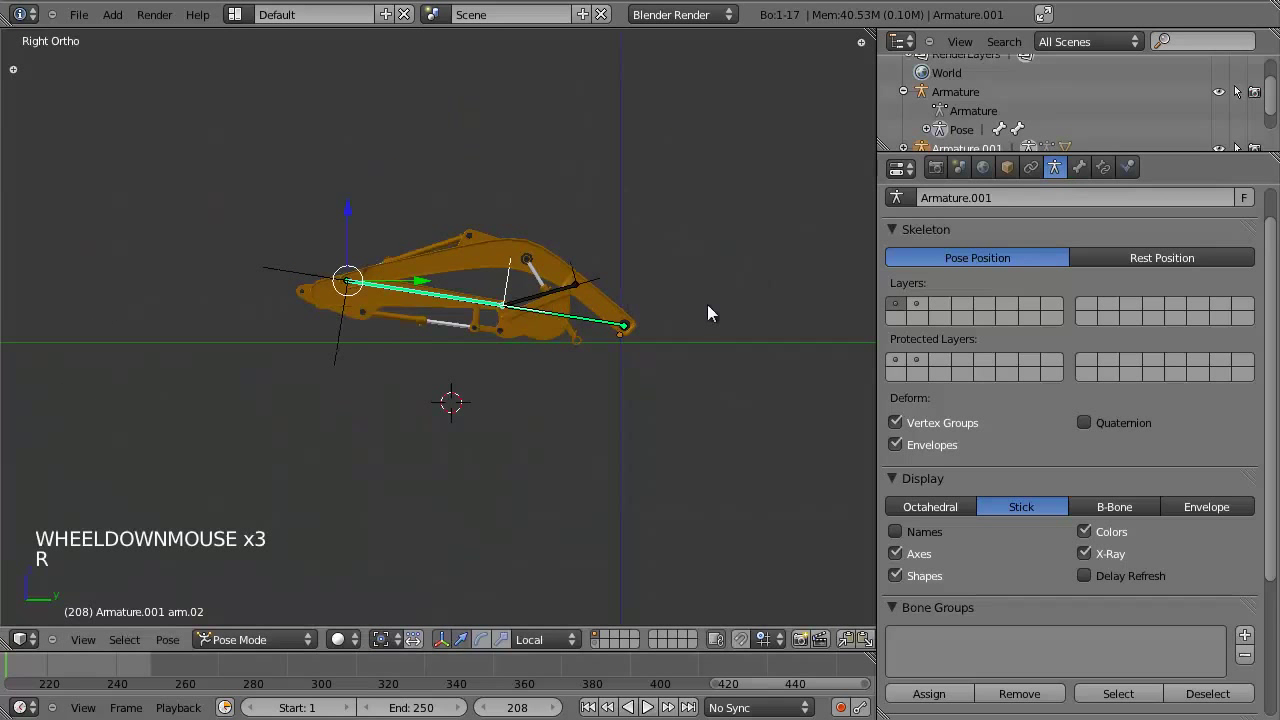
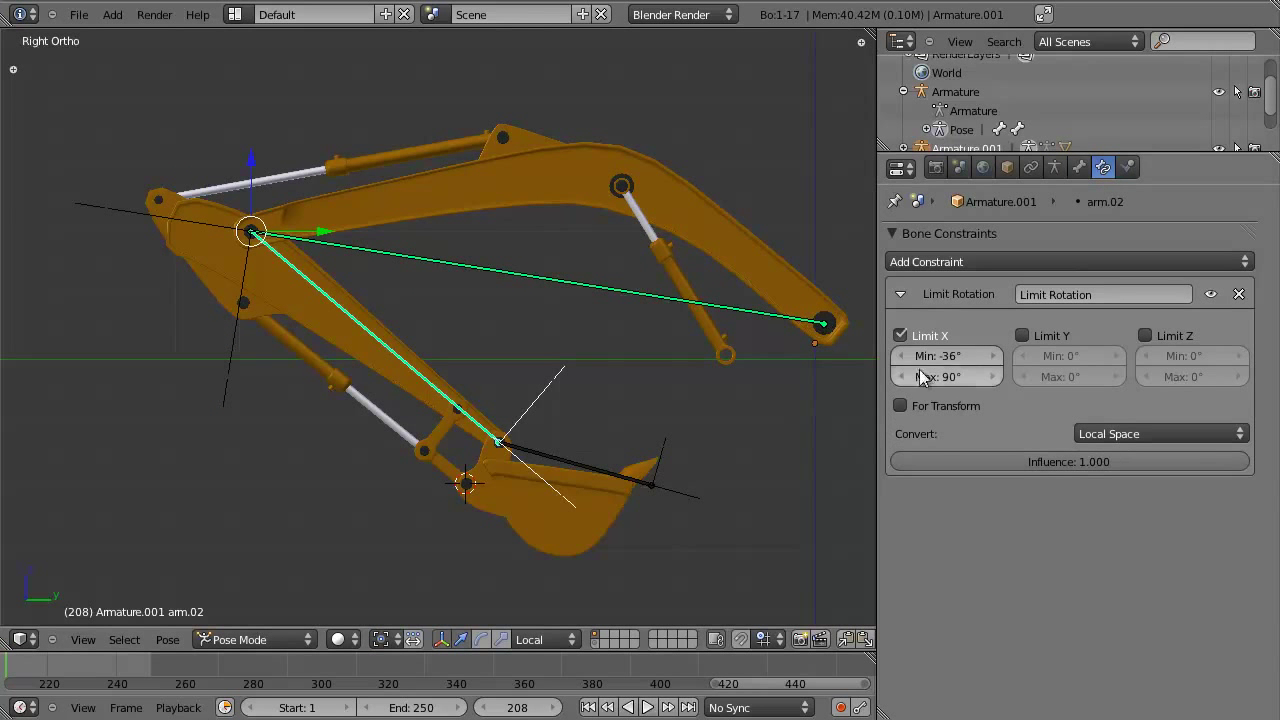
Adjust arm.02's X rotation limits and test-rotate, clearing the pose with Alt+R.
{"action": "left_click", "coordinate": [975, 343]}
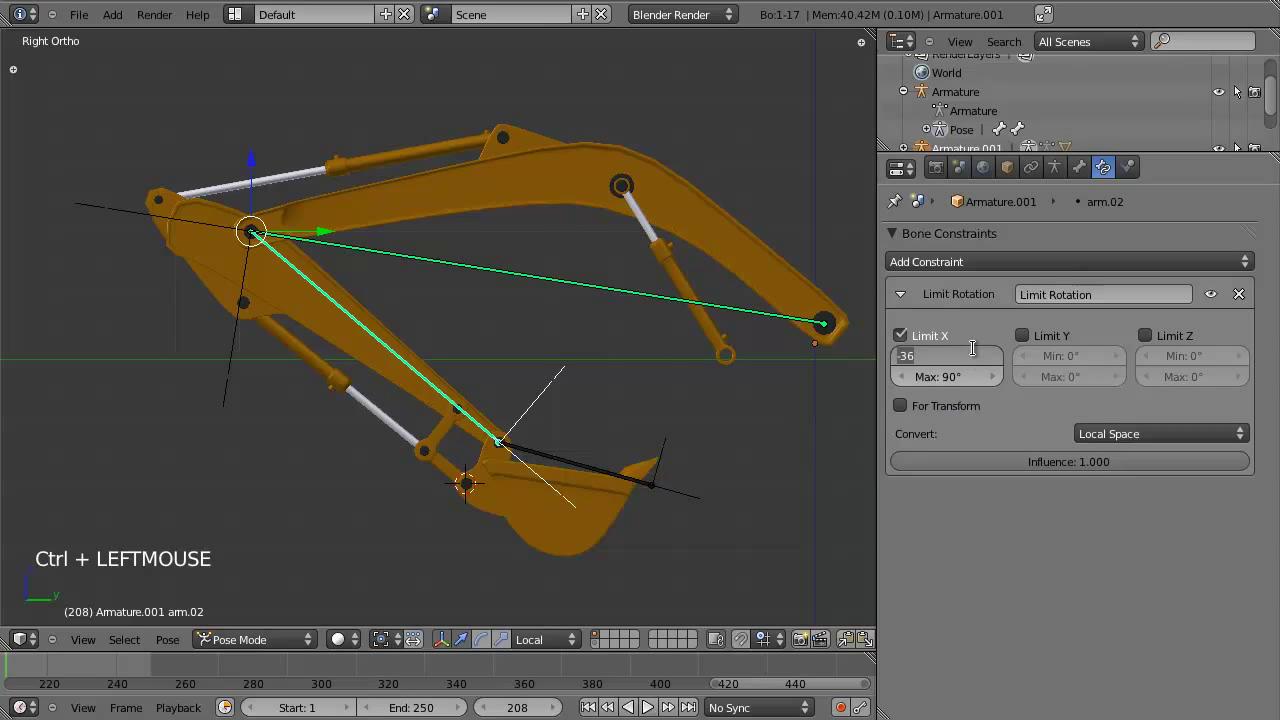
{"action": "left_click", "coordinate": [970, 375]}
{"action": "scroll", "scroll_direction": "down", "scroll_amount": 3}
{"action": "left_click", "coordinate": [975, 385]}
{"action": "key", "text": "r"}
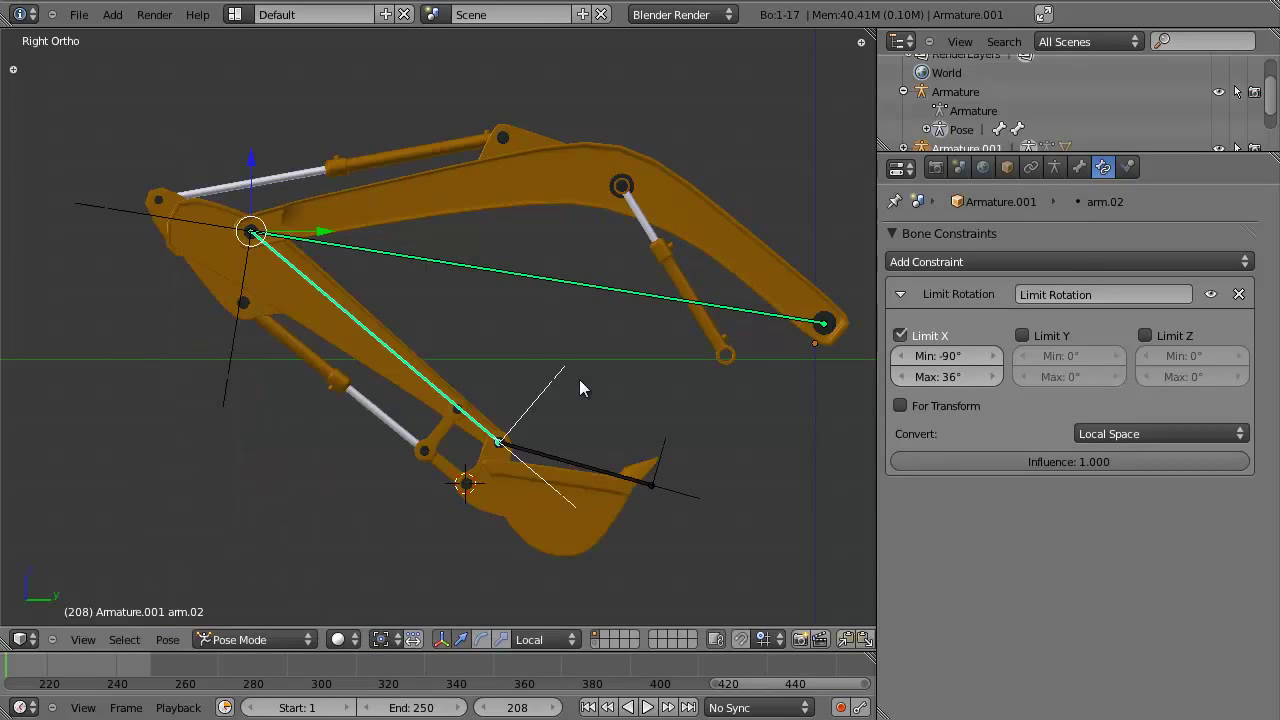
{"action": "key", "text": "alt+r"}
{"action": "key", "text": "r"}
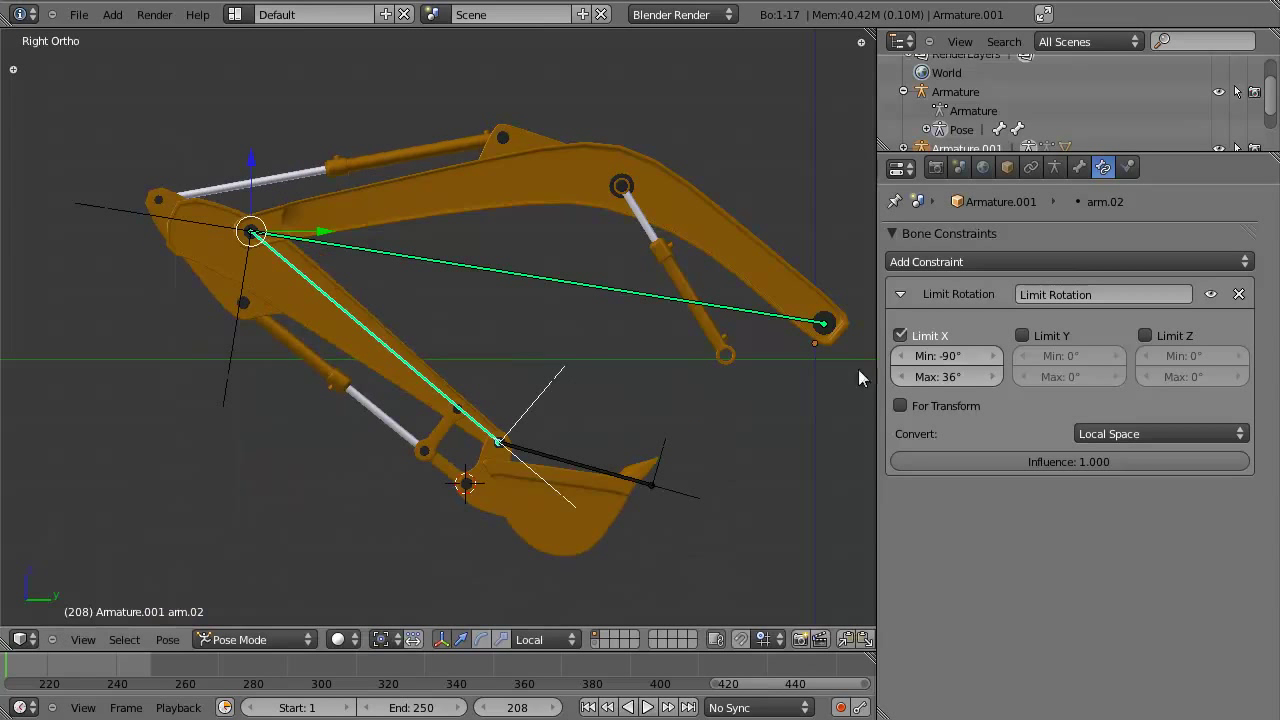
Set arm.02's Max X to 12° and Min X to -120°, testing each with R.
{"action": "left_click", "coordinate": [960, 371]}
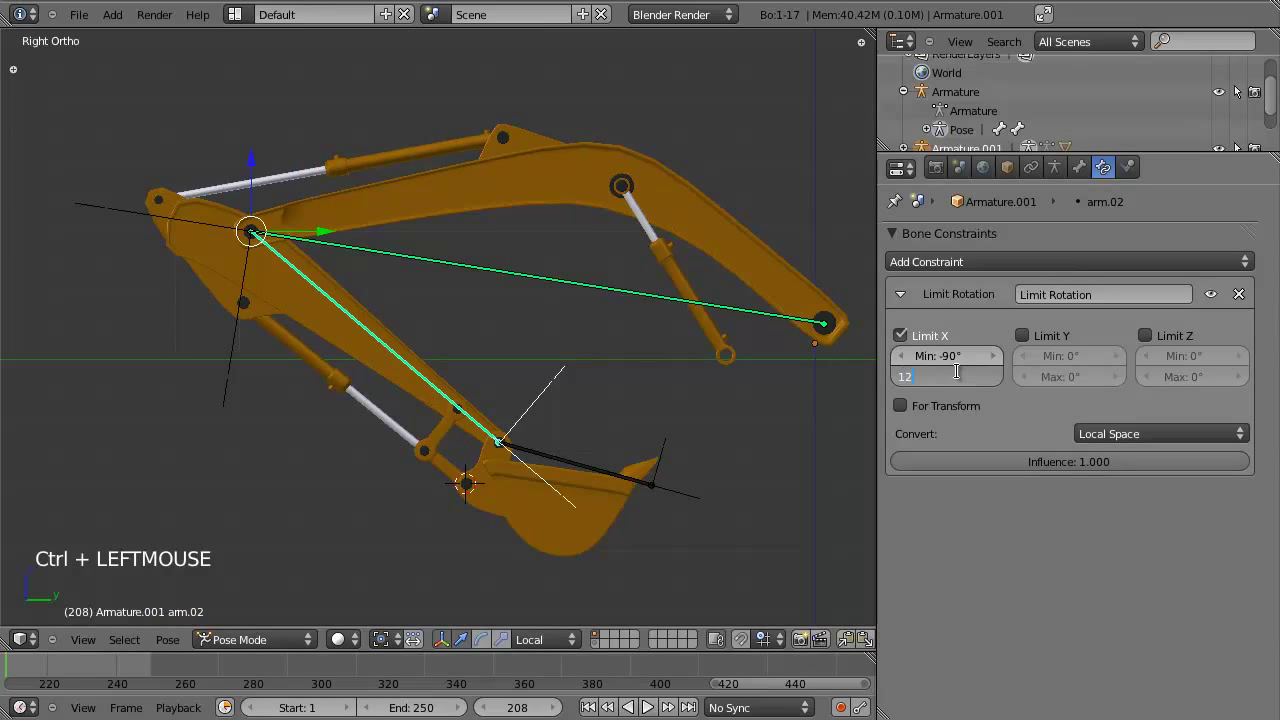
{"action": "key", "text": "r"}
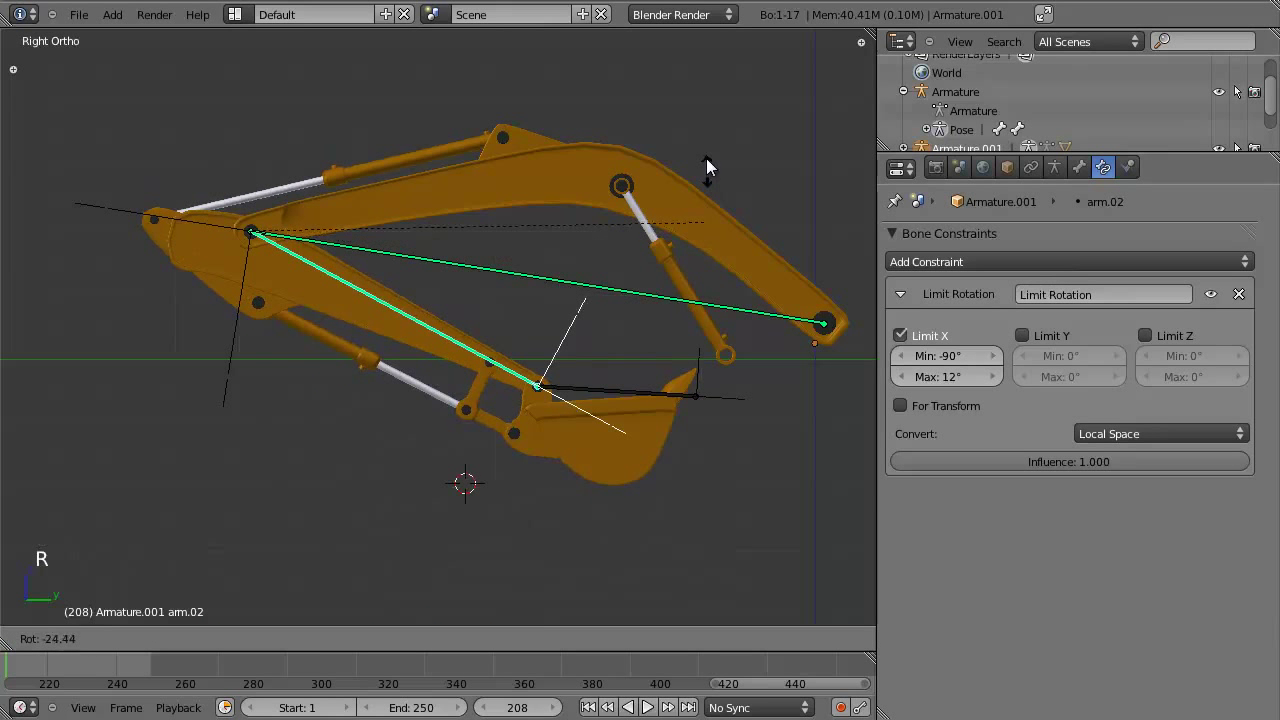
{"action": "key", "text": "r"}
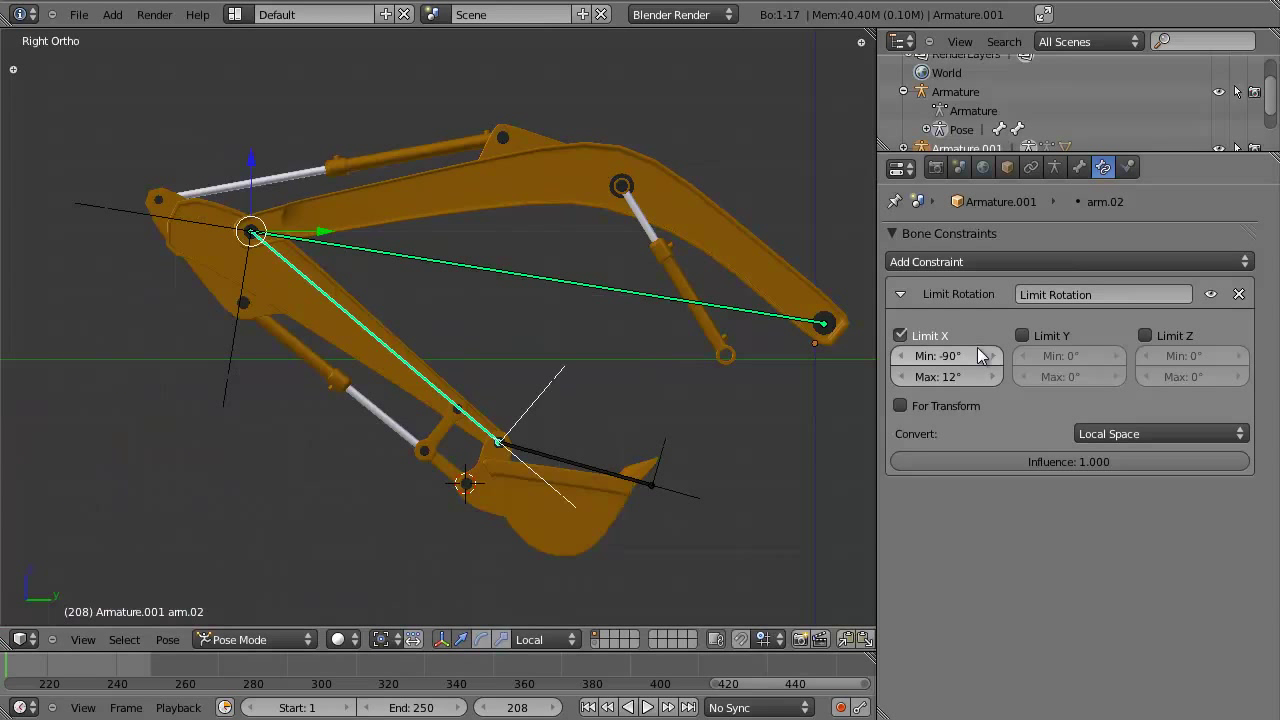
{"action": "left_click", "coordinate": [976, 349]}
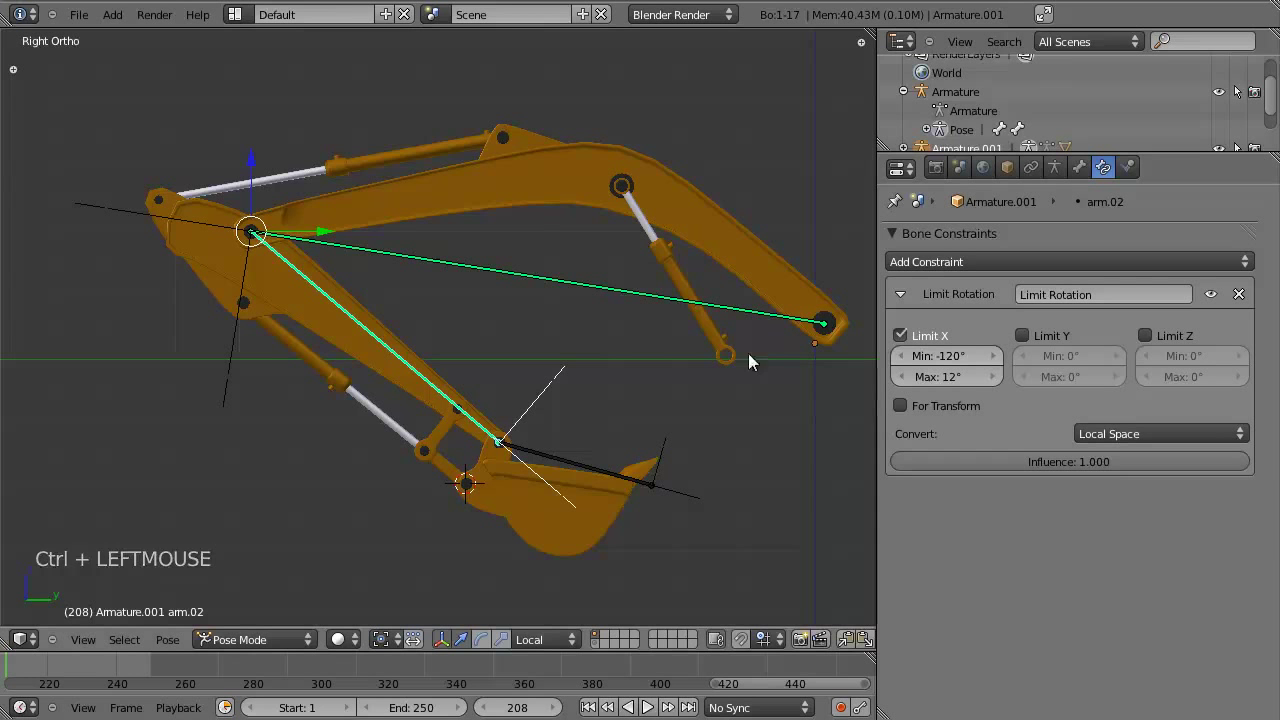
{"action": "key", "text": "r"}
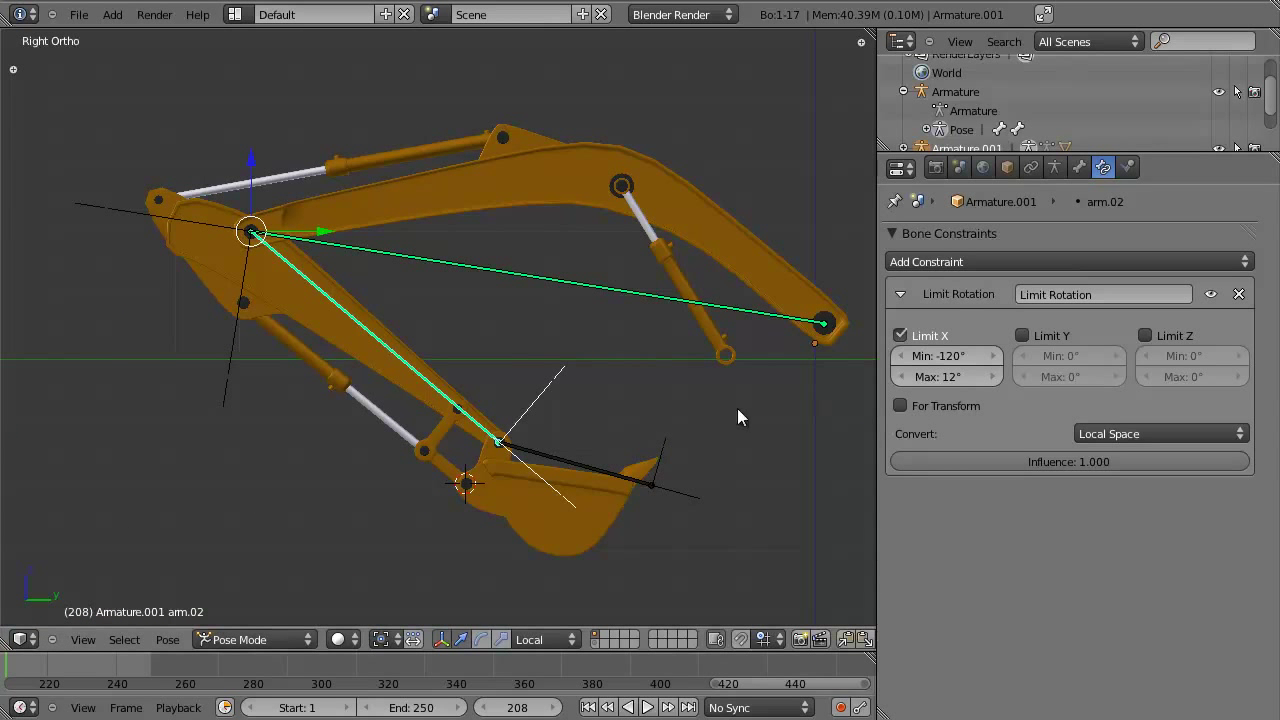
{"action": "key", "text": "r"}
{"action": "scroll", "scroll_direction": "down", "scroll_amount": 3}
{"action": "key", "text": "r"}
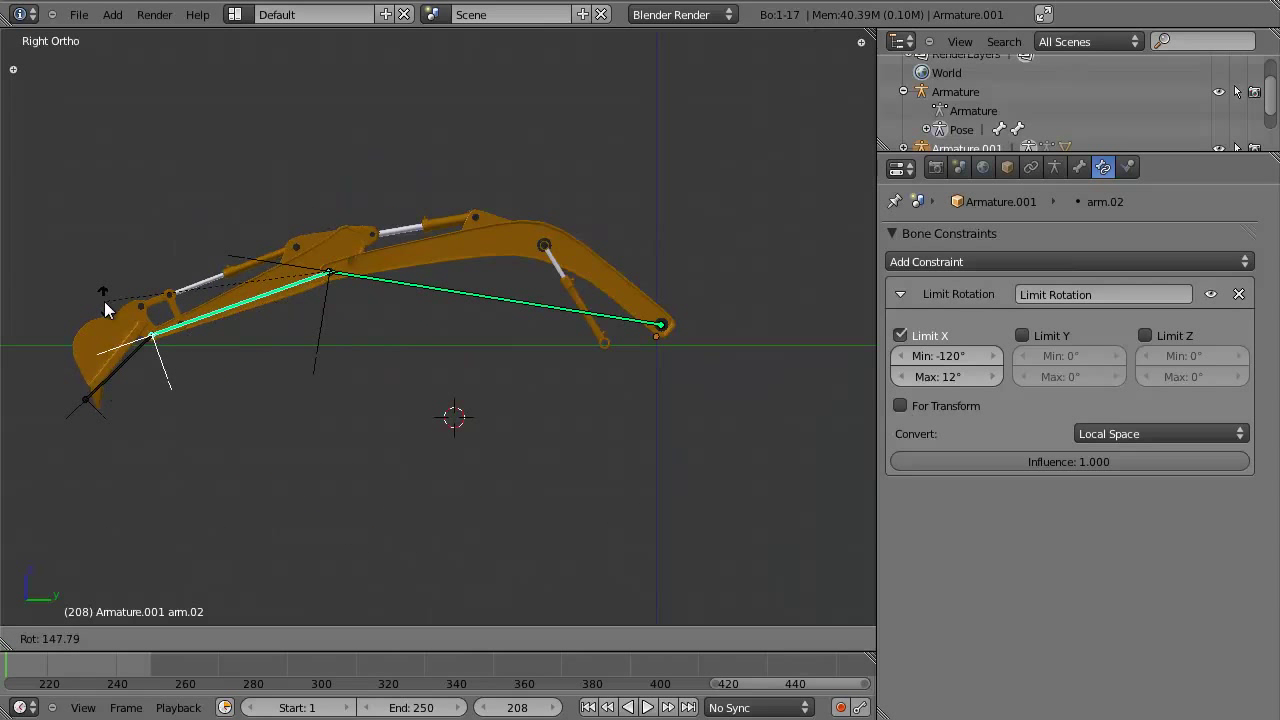
{"action": "scroll", "scroll_direction": "up", "scroll_amount": 3}
Select the arm.03 bone for the next constraint.
{"action": "right_click", "coordinate": [555, 442]}
{"action": "middle_click", "coordinate": [511, 463]}
Test-rotate arm.03, then add a Limit Rotation constraint to it.
{"action": "scroll", "scroll_direction": "up", "scroll_amount": 3}
{"action": "key", "text": "r"}
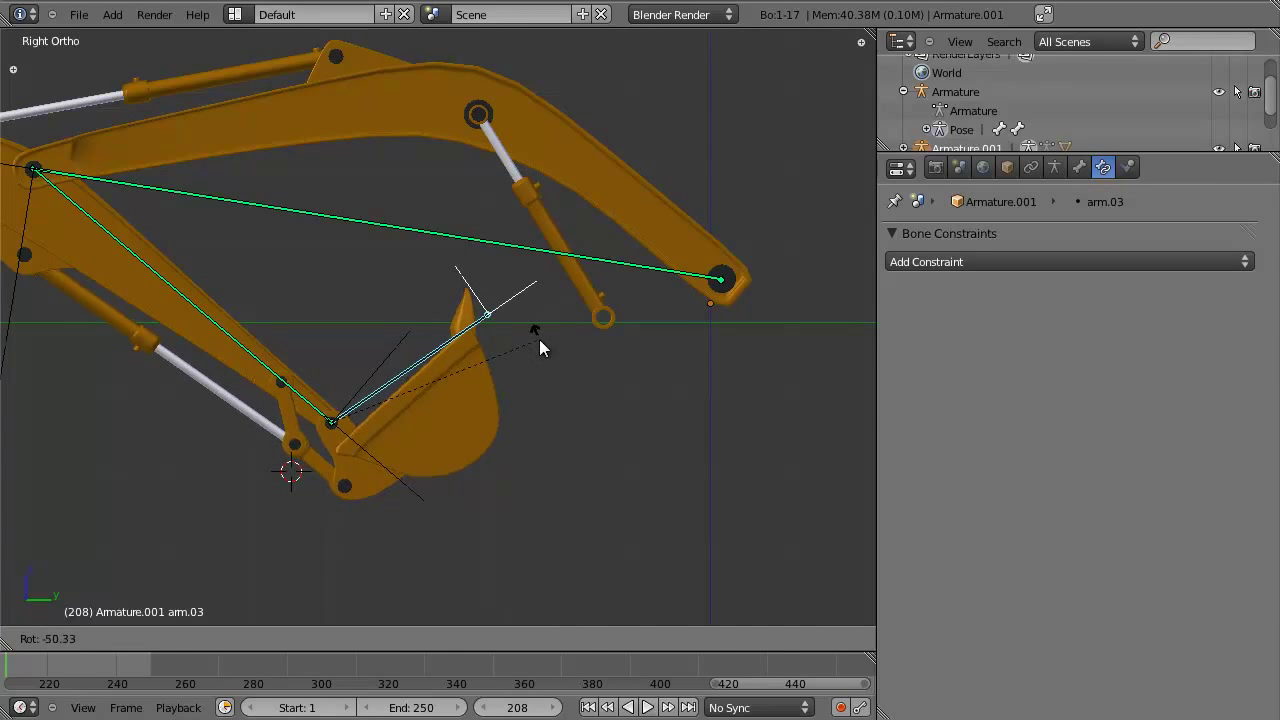
{"action": "left_click", "coordinate": [1192, 249]}
{"action": "left_click", "coordinate": [1188, 256]}
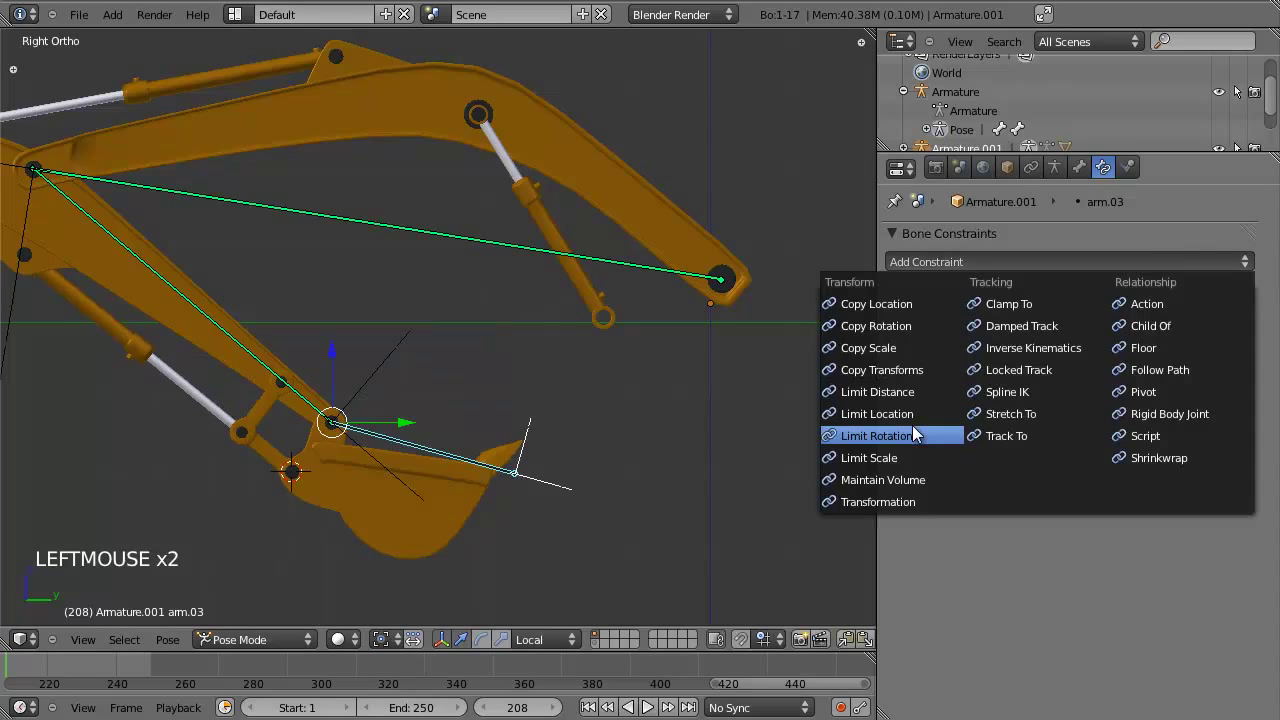
{"action": "left_click", "coordinate": [961, 346]}
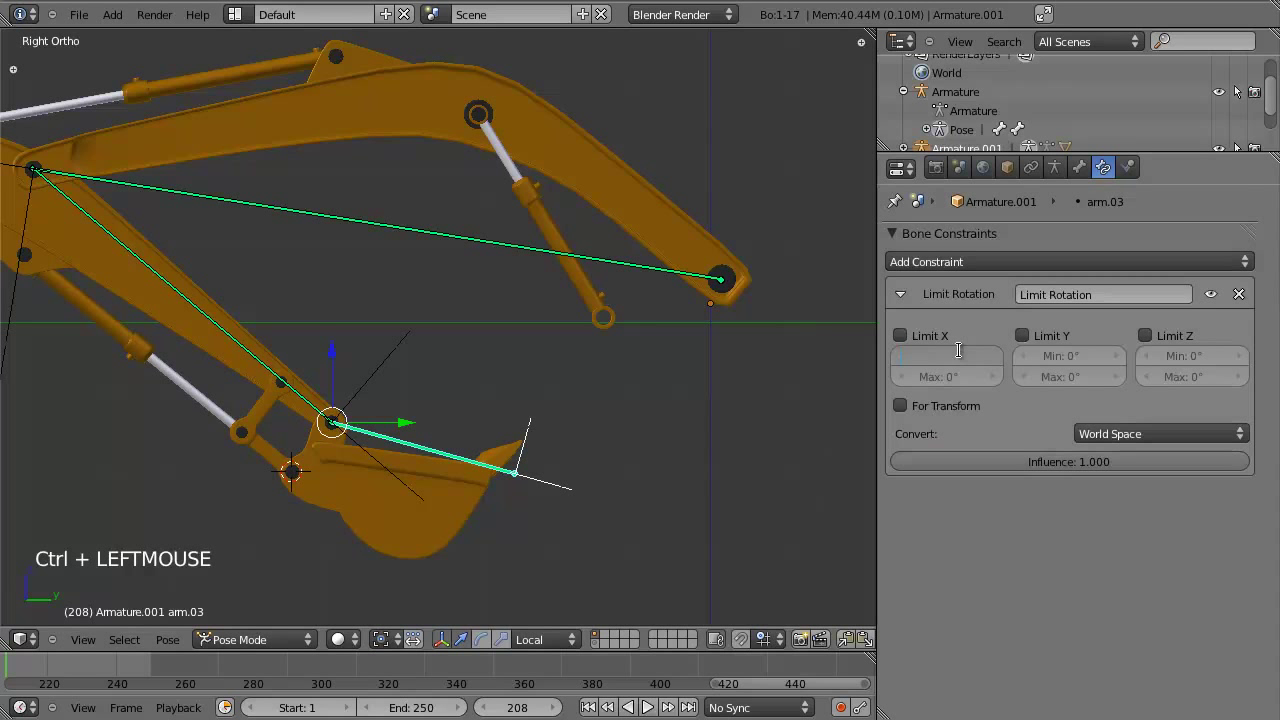
Enable Limit X with Min -50° and Max 50° and rotate arm.03 to verify the clamp.
{"action": "key", "text": "r"}
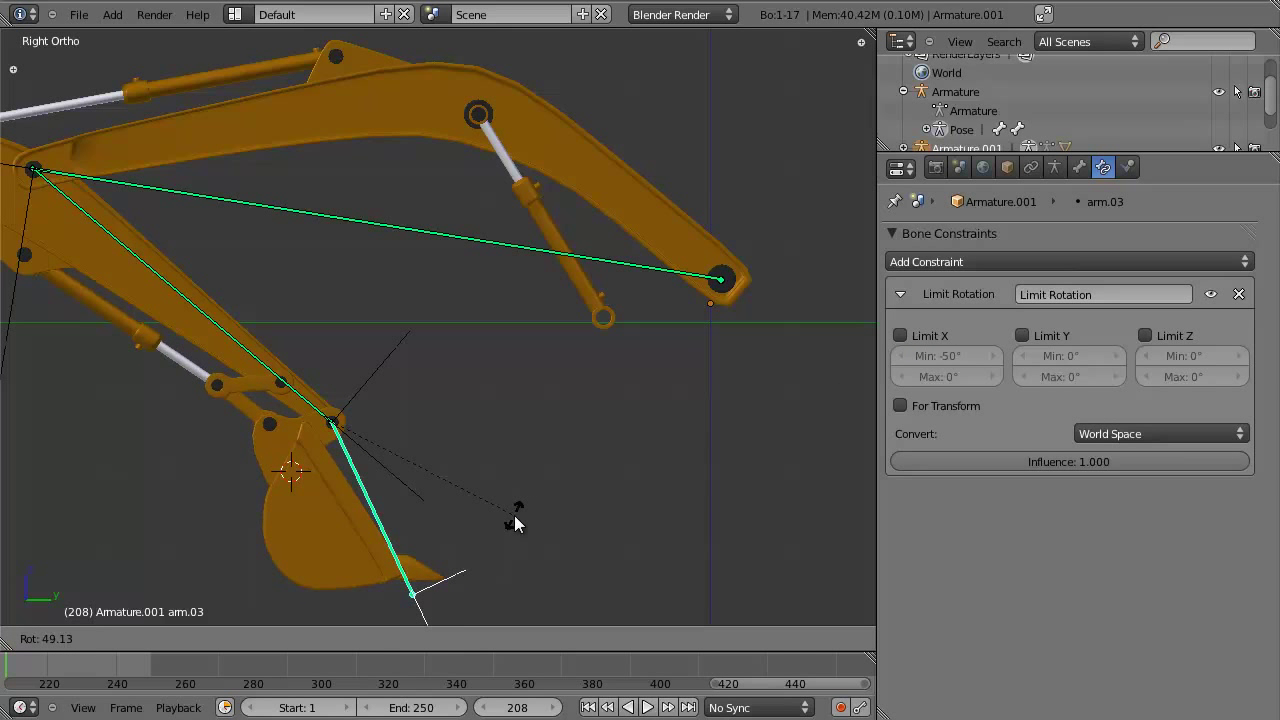
{"action": "left_click", "coordinate": [970, 373]}
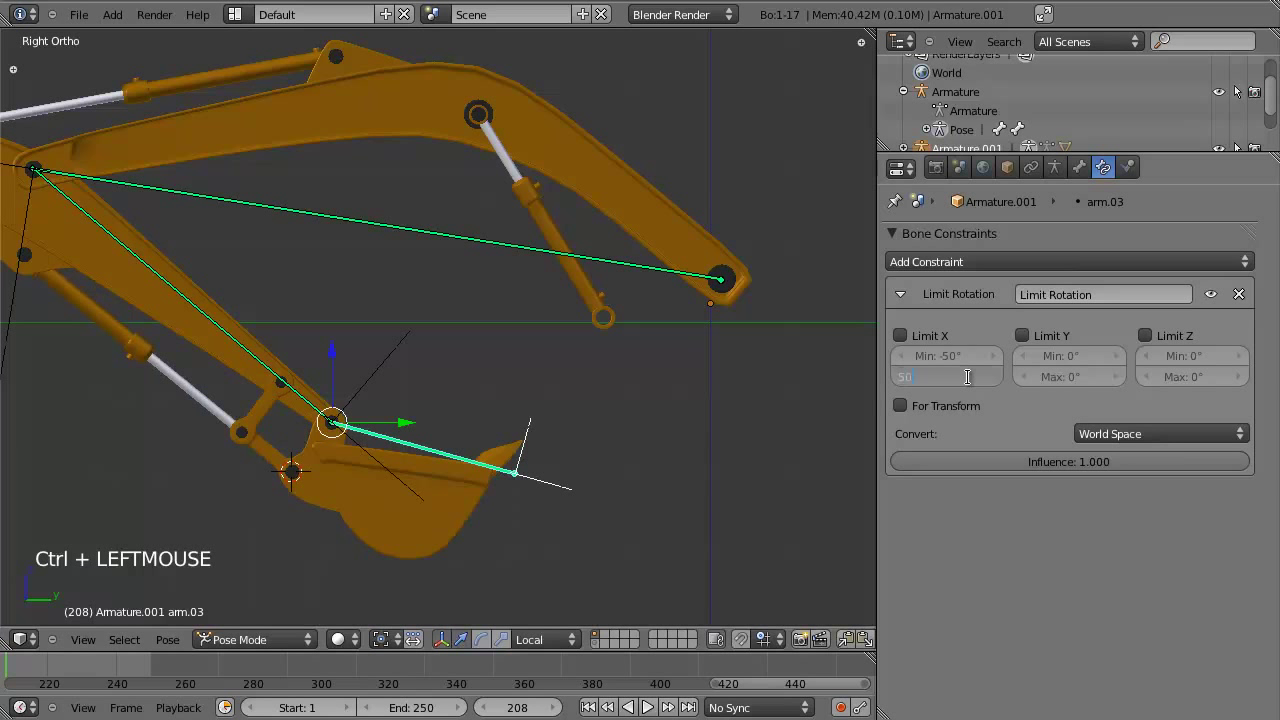
{"action": "left_click", "coordinate": [911, 344]}
{"action": "key", "text": "r"}
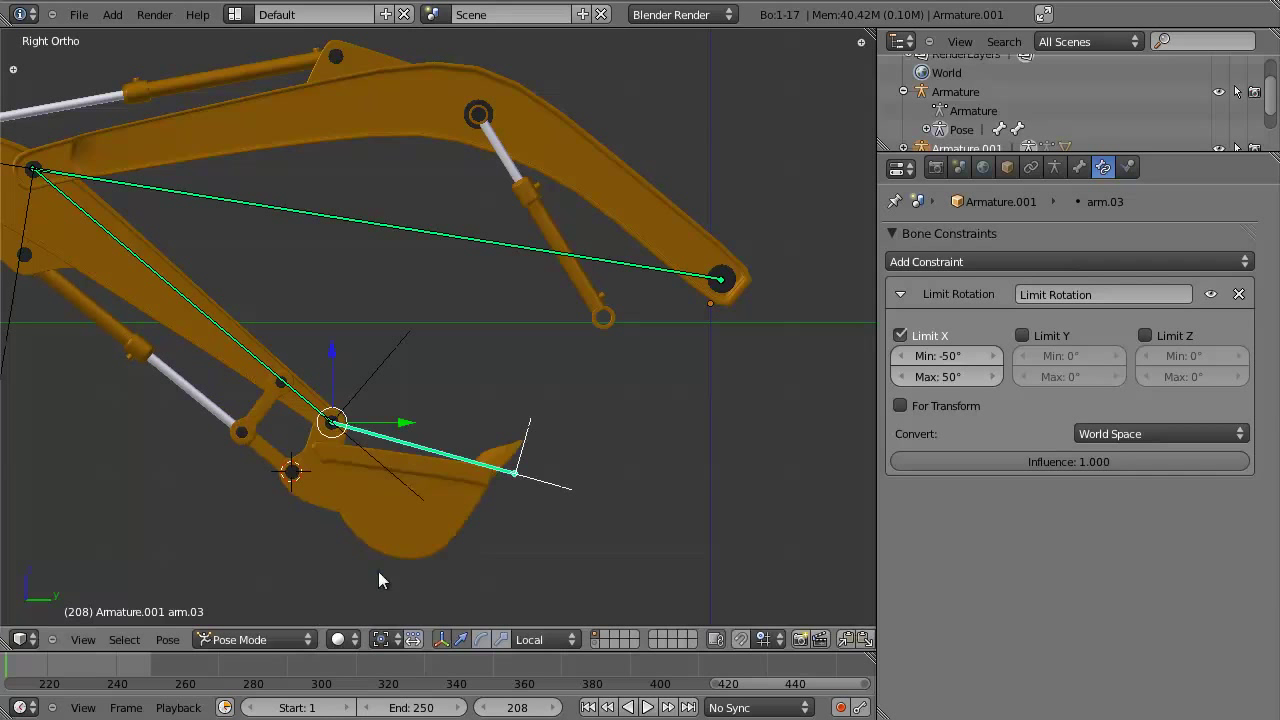
{"action": "key", "text": "r"}
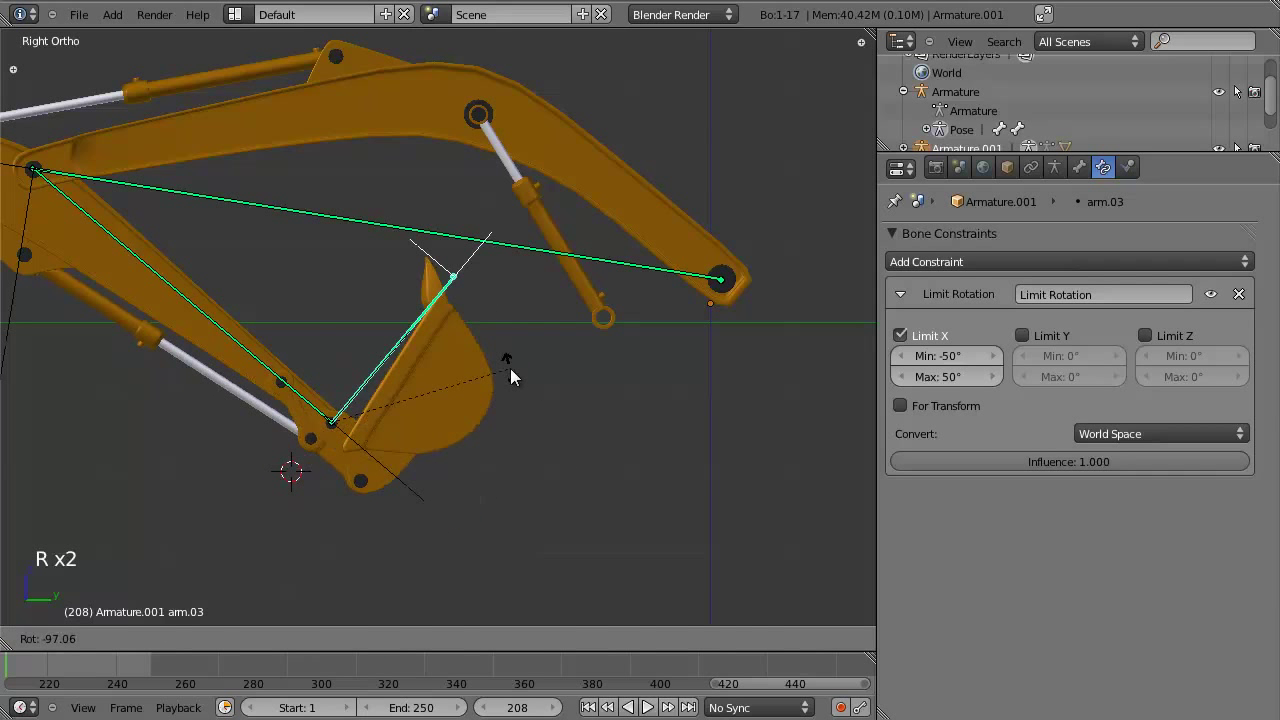
{"action": "key", "text": "r"}
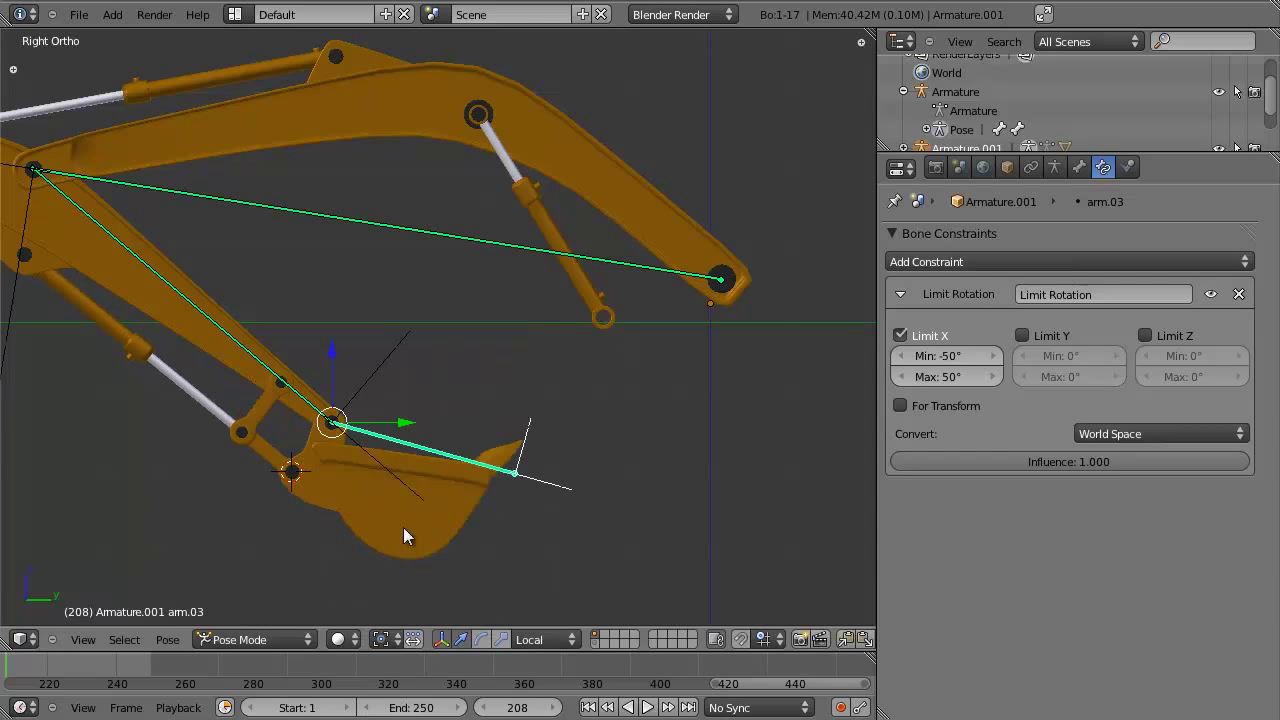
Switch arm.03's Limit Rotation Convert space from World to Local and test-rotate it while inspecting the arm.
{"action": "middle_click", "coordinate": [413, 421]}
{"action": "left_click", "coordinate": [1183, 442]}
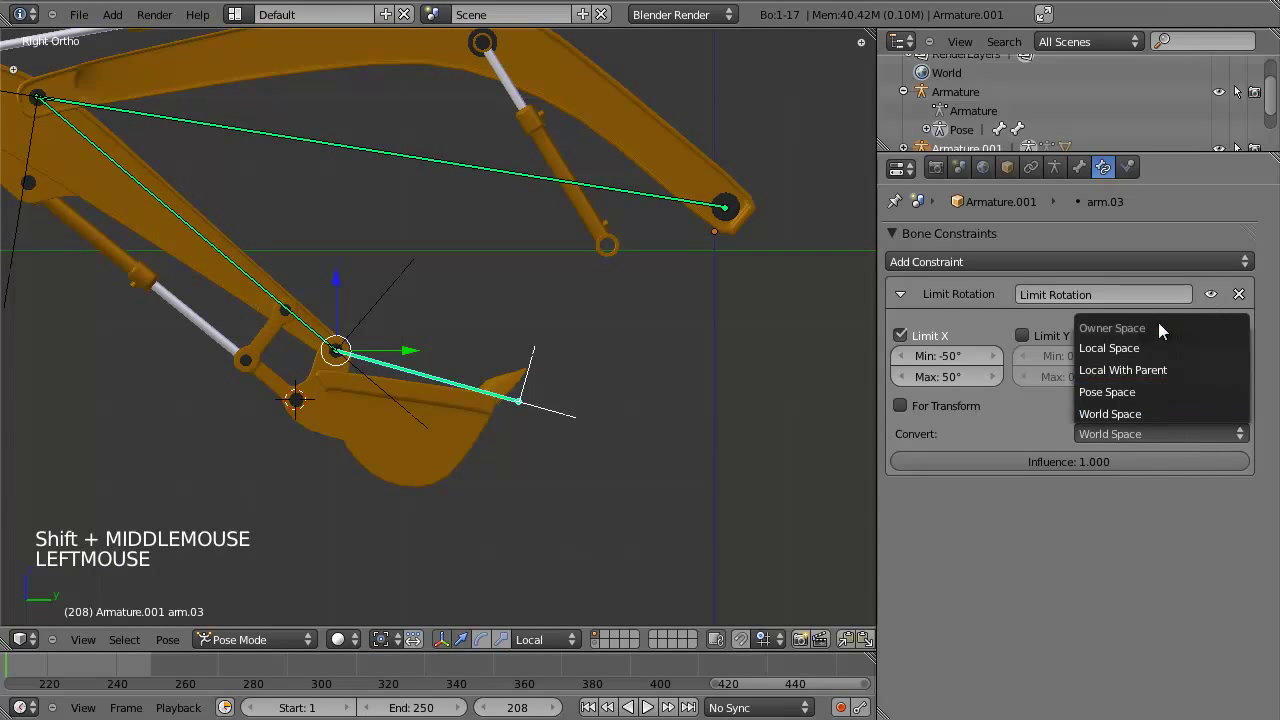
{"action": "key", "text": "r"}
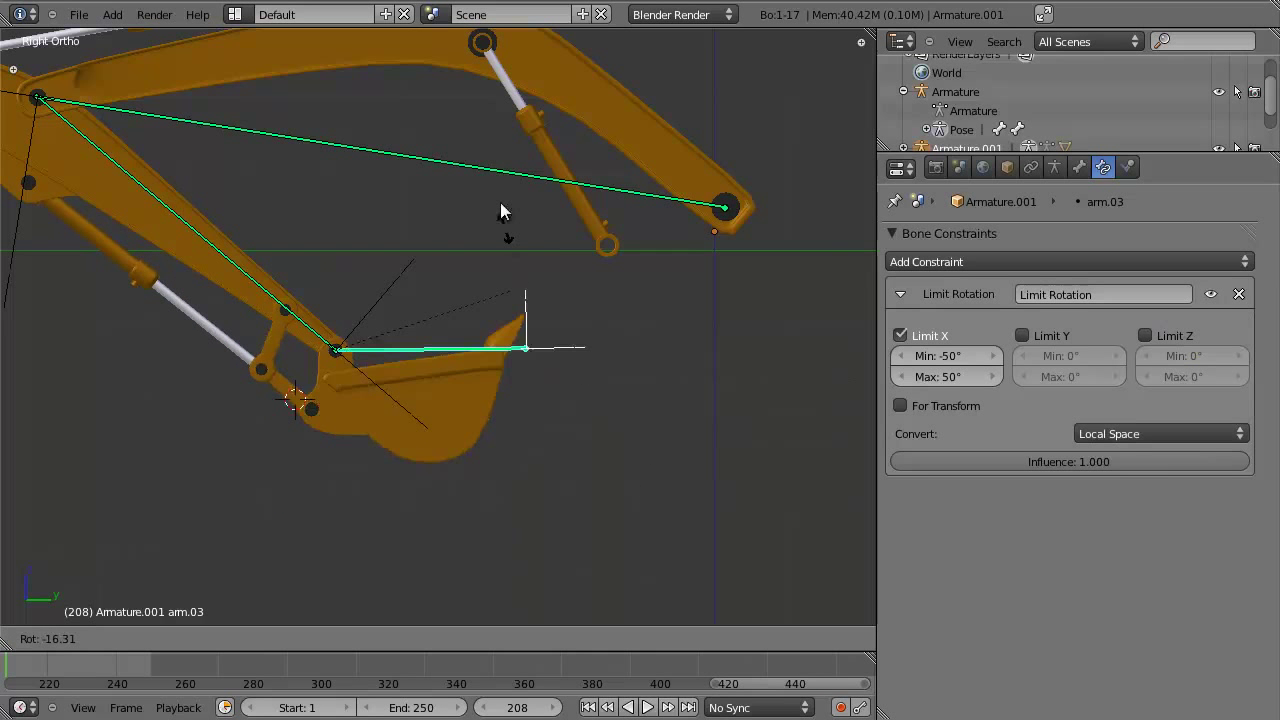
{"action": "scroll", "scroll_direction": "down", "scroll_amount": 3}
{"action": "middle_click", "coordinate": [379, 285]}
{"action": "scroll", "scroll_direction": "up", "scroll_amount": 3}
{"action": "middle_click", "coordinate": [417, 309]}
{"action": "key", "text": "a"}
{"action": "scroll", "scroll_direction": "down", "scroll_amount": 3}
{"action": "middle_click", "coordinate": [437, 329]}
{"action": "middle_click", "coordinate": [468, 348]}
{"action": "scroll", "scroll_direction": "up", "scroll_amount": 3}
{"action": "middle_click", "coordinate": [558, 369]}
{"action": "scroll", "scroll_direction": "up", "scroll_amount": 3}
{"action": "scroll", "scroll_direction": "down", "scroll_amount": 3}
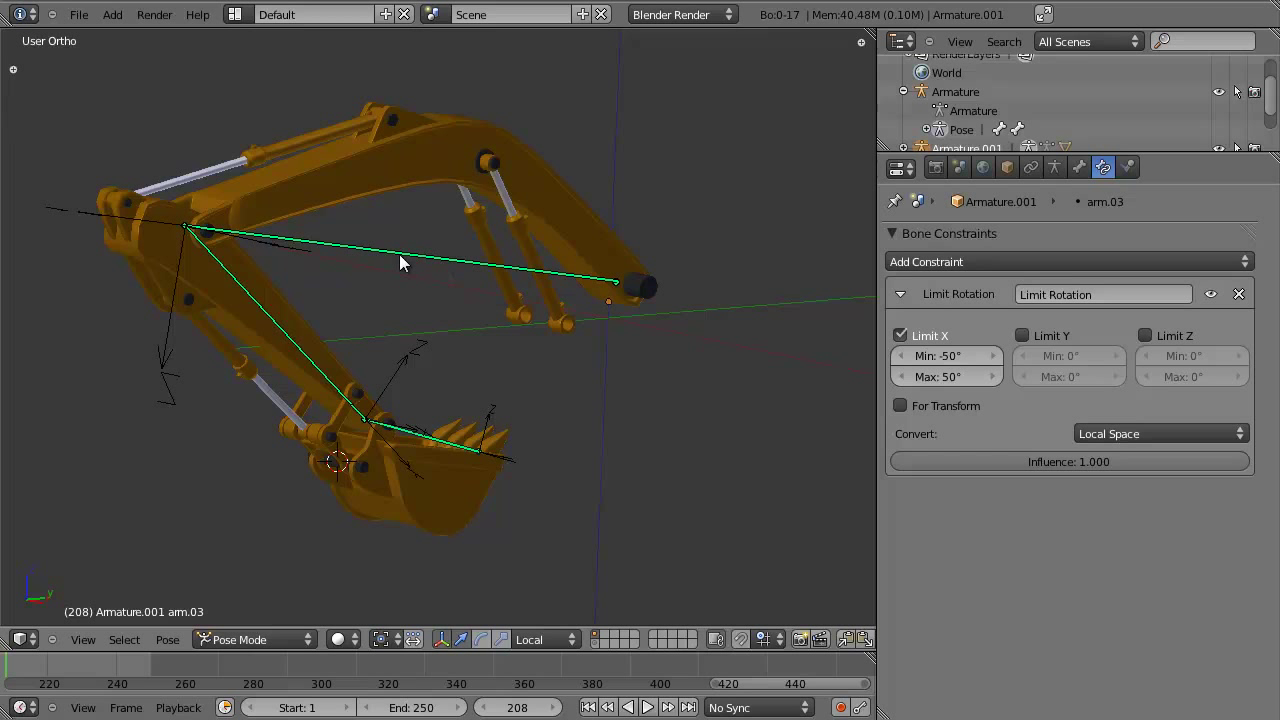
Select arm.01, arm.02 and arm.03 in turn and test-rotate each within its X limits, orbiting to verify.
{"action": "right_click", "coordinate": [410, 267]}
{"action": "key", "text": "r"}
{"action": "right_click", "coordinate": [344, 222]}
{"action": "scroll", "scroll_direction": "down", "scroll_amount": 3}
{"action": "key", "text": "r"}
{"action": "key", "text": "a"}
{"action": "right_click", "coordinate": [245, 381]}
{"action": "key", "text": "r"}
{"action": "middle_click", "coordinate": [470, 157]}
{"action": "middle_click", "coordinate": [532, 305]}
{"action": "middle_click", "coordinate": [449, 362]}
{"action": "middle_click", "coordinate": [422, 371]}
{"action": "middle_click", "coordinate": [458, 393]}
{"action": "middle_click", "coordinate": [466, 348]}
{"action": "middle_click", "coordinate": [559, 339]}
{"action": "middle_click", "coordinate": [586, 370]}
{"action": "scroll", "scroll_direction": "up", "scroll_amount": 3}
{"action": "scroll", "scroll_direction": "down", "scroll_amount": 3}
{"action": "middle_click", "coordinate": [591, 377]}
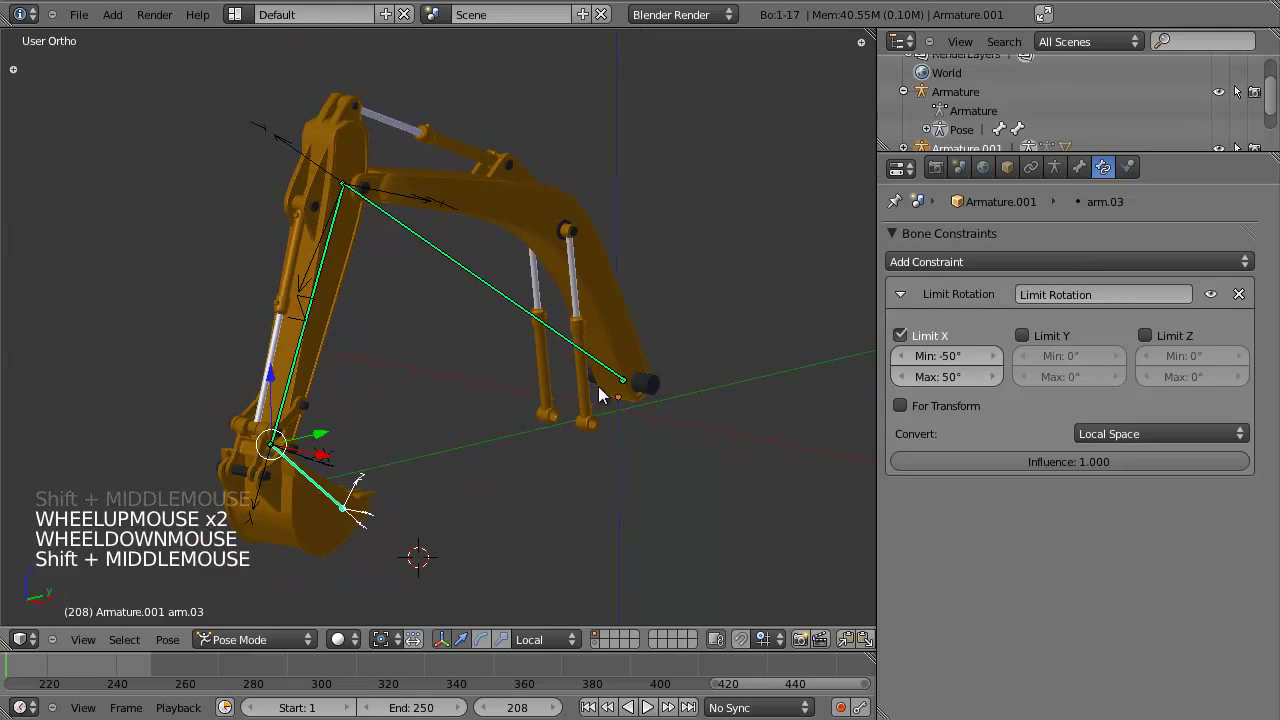